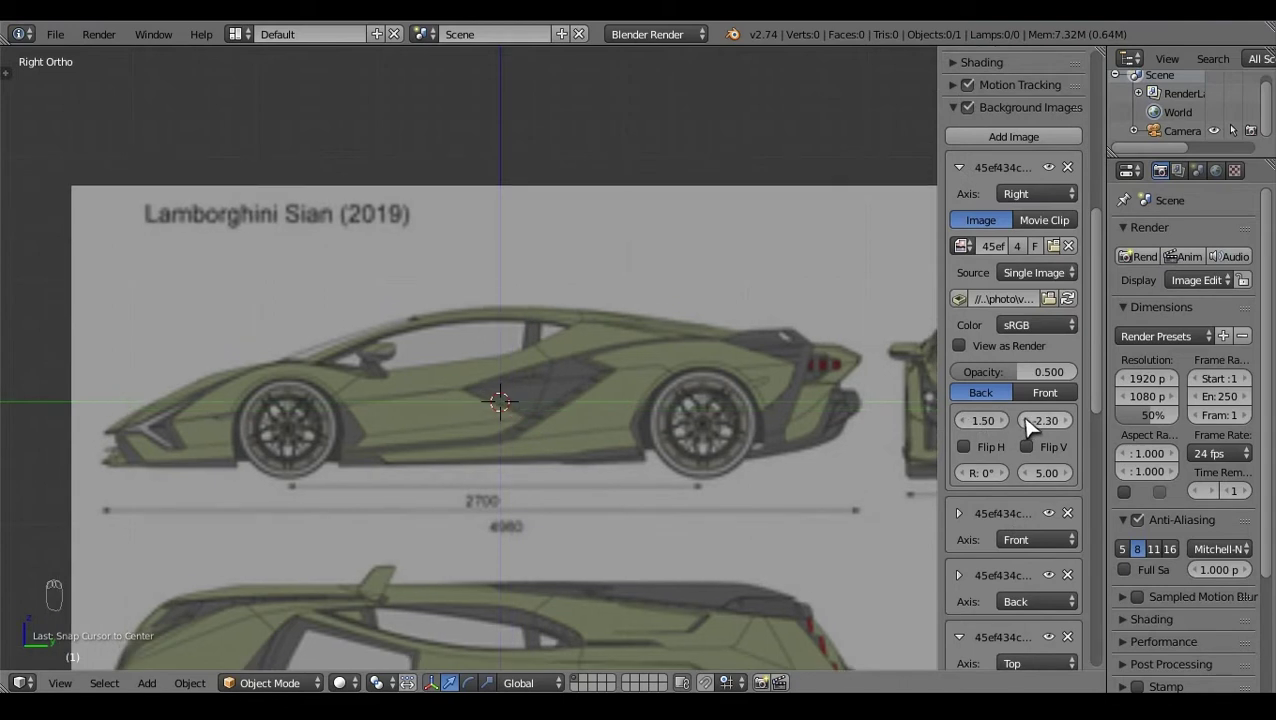
# Step: Check the Sian blueprint in top and right ortho views, adjust its offsets in the N panel and save
pyautogui.press('KP_7')
pyautogui.press('KP_3')
pyautogui.press('n')
pyautogui.press('ctrl+s')
pyautogui.click(789, 502)
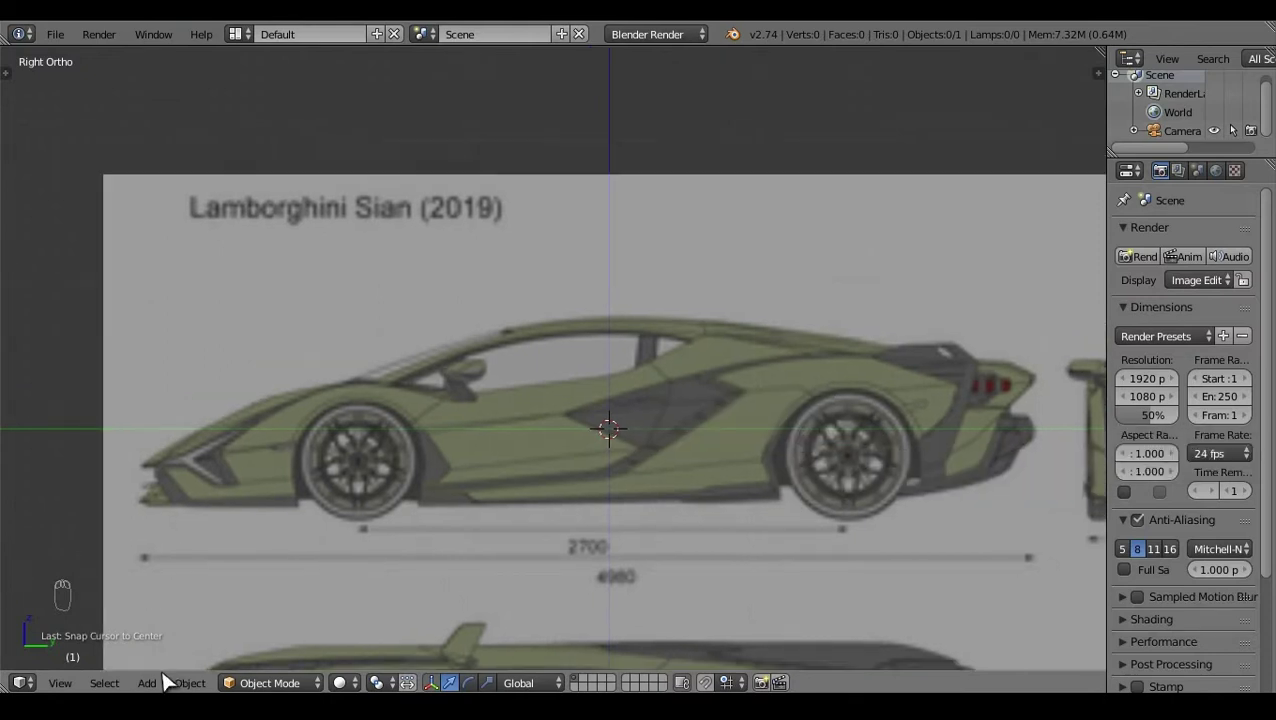
# Step: Add a plane and enter Edit Mode in wireframe top ortho view over the blueprint
pyautogui.doubleClick(288, 601)
pyautogui.press('Tab')
pyautogui.click(591, 338)
pyautogui.click(616, 233)
pyautogui.press('KP_7')
pyautogui.press('z')
# Step: Scale the plane and move its edges to fit the car's hood width in top view
pyautogui.press('s')
pyautogui.rightClick(665, 194)
pyautogui.click(570, 154)
pyautogui.rightClick(673, 472)
pyautogui.click(575, 404)
pyautogui.press('s')
pyautogui.press('a')
# Step: Add a loop cut across the plane and scale it to follow the hood outline
pyautogui.press('ctrl+r')
pyautogui.press('s')
pyautogui.rightClick(677, 234)
pyautogui.press('s')
pyautogui.press('a')
pyautogui.click(536, 579)
# Step: In right ortho view, move the plane's vertices down onto the hood and windscreen profile
pyautogui.press('KP_3')
pyautogui.press('z')
pyautogui.press('c')
pyautogui.rightClick(587, 256)
pyautogui.click(599, 239)
pyautogui.press('ctrl+z')
pyautogui.press('c')
pyautogui.rightClick(592, 286)
pyautogui.click(590, 249)
# Step: Place the remaining vertices along the windscreen line of the side blueprint
pyautogui.press('a')
pyautogui.press('c')
pyautogui.rightClick(493, 313)
pyautogui.click(505, 242)
pyautogui.press('a')
pyautogui.press('c')
pyautogui.rightClick(697, 262)
pyautogui.click(689, 246)
# Step: Check the strip in solid shading, then add another loop cut across it in top view
pyautogui.press('z')
pyautogui.press('z')
pyautogui.press('a')
pyautogui.click(639, 408)
pyautogui.rightClick(550, 357)
pyautogui.click(459, 460)
pyautogui.press('KP_7')
pyautogui.press('ctrl+r')
pyautogui.click(686, 483)
pyautogui.press('a')
pyautogui.rightClick(668, 287)
# Step: Nudge vertices onto the roofline in right view and extrude the strip's edge further along the roof
pyautogui.press('KP_3')
pyautogui.moveTo(596, 240); pyautogui.dragTo(597, 244)
pyautogui.click(699, 402)
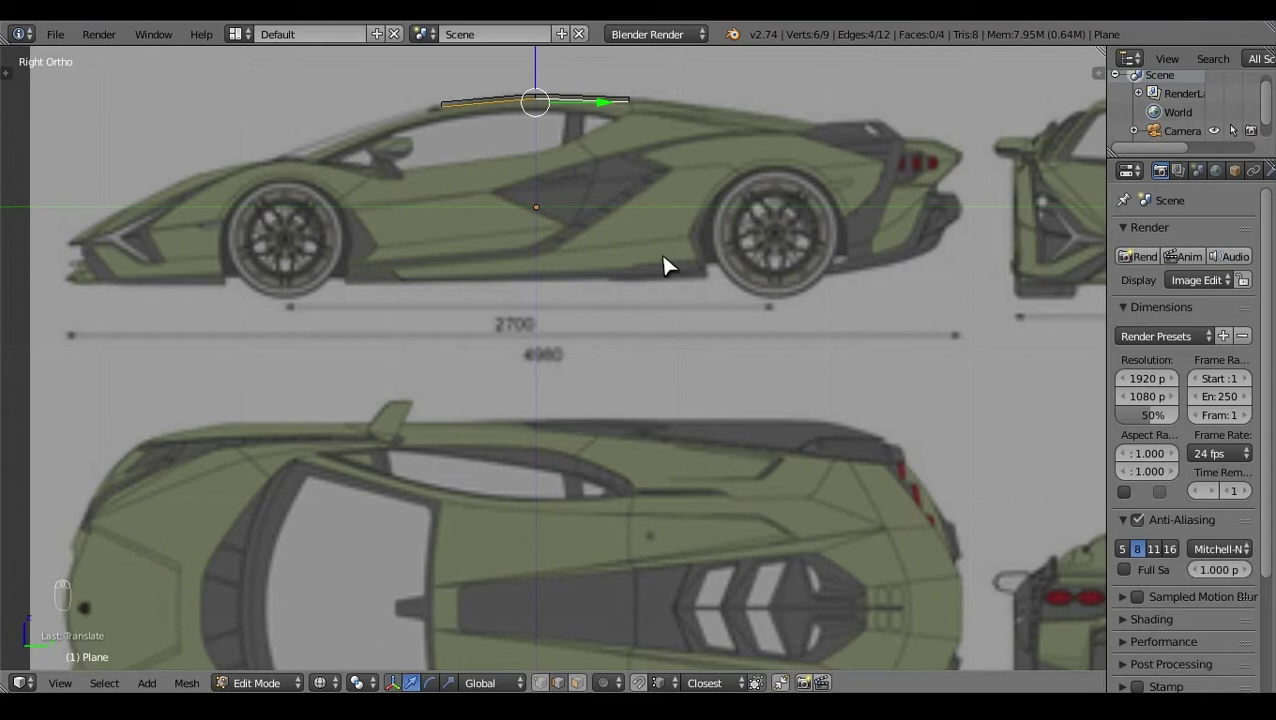
pyautogui.press('KP_7')
pyautogui.press('KP_3')
pyautogui.press('a')
pyautogui.click(659, 309)
pyautogui.press('c')
pyautogui.moveTo(579, 252); pyautogui.dragTo(543, 294)
pyautogui.press('c')
pyautogui.press('e')
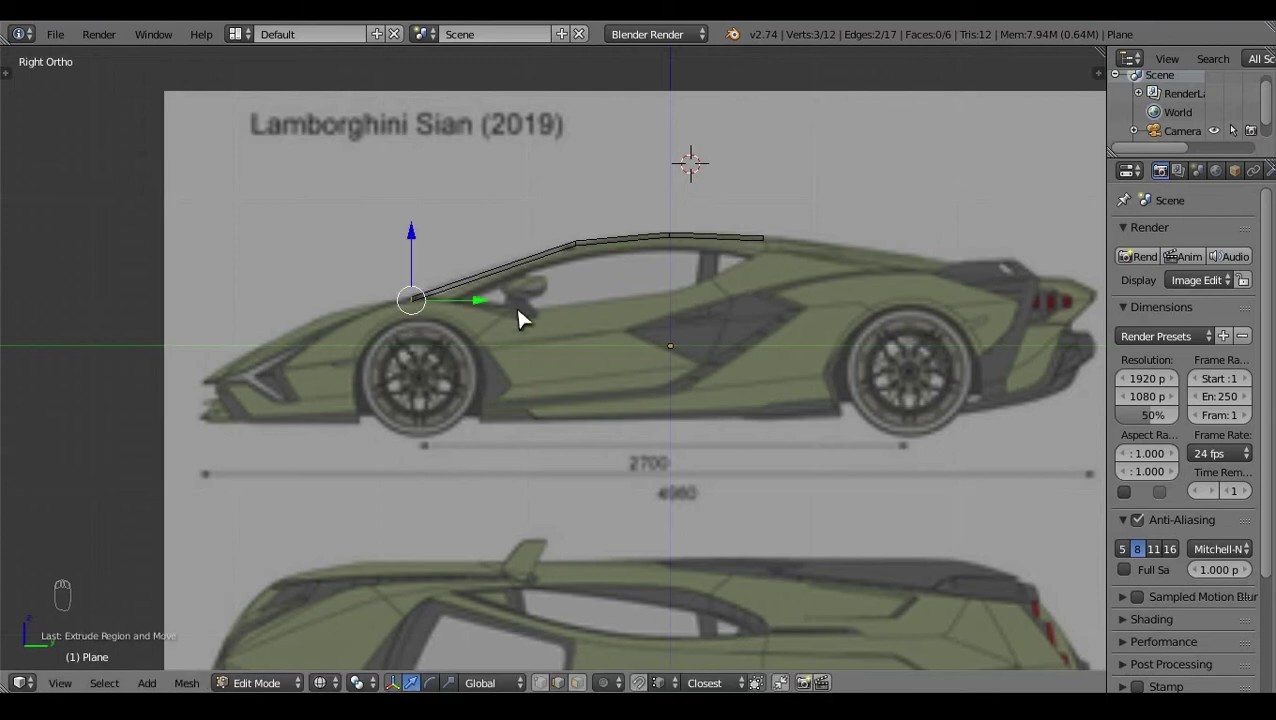
# Step: Position and scale the extruded vertices to the car outline in top view, verifying from the side
pyautogui.press('KP_7')
pyautogui.click(568, 441)
pyautogui.click(473, 542)
pyautogui.rightClick(473, 542)
pyautogui.click(577, 448)
pyautogui.press('s')
pyautogui.press('a')
pyautogui.press('KP_3')
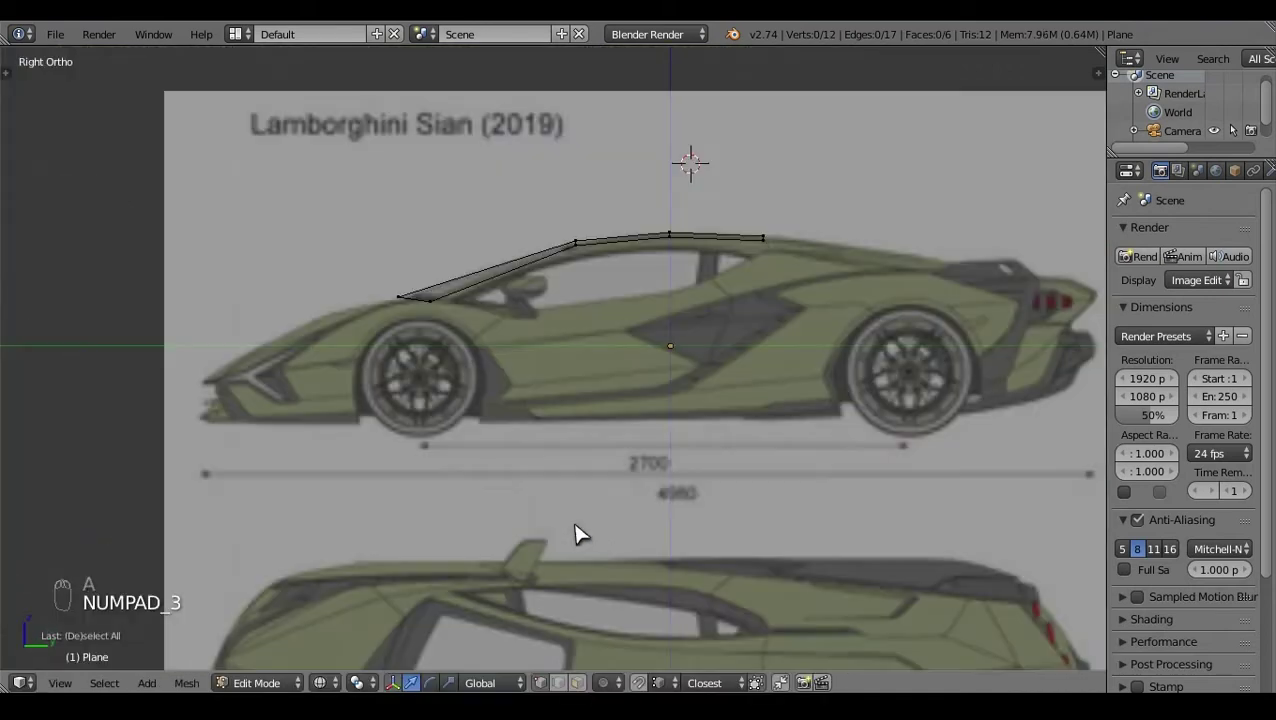
pyautogui.press('KP_7')
pyautogui.click(779, 453)
# Step: Extrude the body edge up toward the windscreen base, checking its height in side view
pyautogui.rightClick(474, 392)
pyautogui.press('e')
pyautogui.moveTo(610, 365); pyautogui.dragTo(446, 243)
pyautogui.press('KP_3')
pyautogui.click(447, 248)
pyautogui.press('e')
pyautogui.press('KP_7')
# Step: Extrude the selected windscreen-frame vertices and fill the gap with a face
pyautogui.press('a')
pyautogui.rightClick(620, 480)
pyautogui.rightClick(766, 386)
pyautogui.rightClick(613, 501)
pyautogui.press('e')
pyautogui.click(682, 547)
pyautogui.click(651, 474)
pyautogui.moveTo(680, 458); pyautogui.dragTo(718, 566)
pyautogui.press('f')
# Step: Align the new vertices to the side profile in wireframe, then extrude twice along the hood edge
pyautogui.press('a')
pyautogui.press('z')
pyautogui.press('z')
pyautogui.click(725, 579)
pyautogui.press('KP_3')
pyautogui.click(685, 518)
pyautogui.press('KP_7')
pyautogui.moveTo(621, 502); pyautogui.dragTo(622, 503)
pyautogui.press('e')
pyautogui.press('e')
pyautogui.rightClick(652, 482)
# Step: Extrude the hood edge further and add a loop cut across the hood strip
pyautogui.press('KP_3')
pyautogui.click(431, 337)
pyautogui.press('KP_7')
pyautogui.rightClick(670, 504)
pyautogui.press('e')
pyautogui.press('a')
pyautogui.press('ctrl+r')
pyautogui.click(669, 327)
# Step: Move the loop-cut vertices onto the reference lines and fill the face between them
pyautogui.press('g')
pyautogui.click(762, 307)
pyautogui.press('g')
pyautogui.rightClick(734, 329)
pyautogui.press('f')
pyautogui.press('a')
pyautogui.press('z')
pyautogui.click(854, 369)
pyautogui.click(720, 365)
pyautogui.rightClick(720, 365)
# Step: Match the hood vertices to the side-view profile and reselect the front edge in top view
pyautogui.press('KP_3')
pyautogui.moveTo(576, 320); pyautogui.dragTo(597, 246)
pyautogui.press('a')
pyautogui.click(512, 470)
pyautogui.click(520, 391)
pyautogui.press('KP_7')
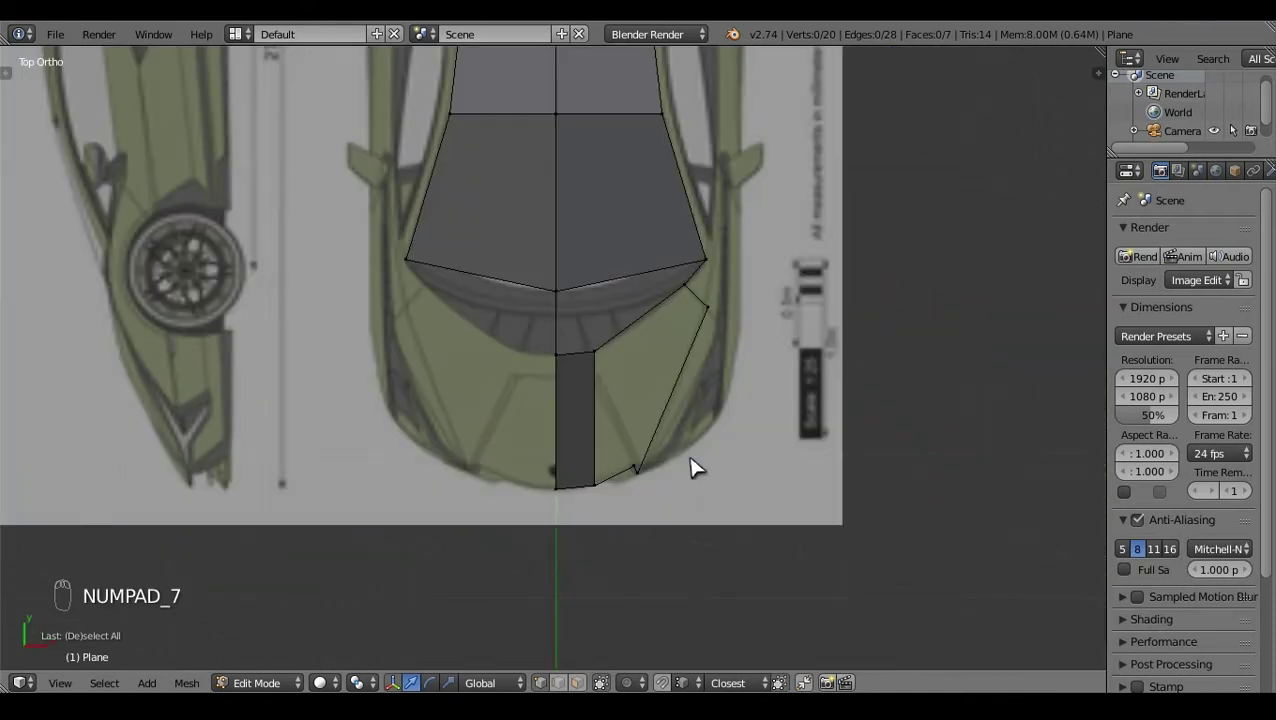
pyautogui.rightClick(741, 315)
pyautogui.click(789, 315)
# Step: Extrude the front edge twice toward the nose, verifying in side and right views
pyautogui.press('e')
pyautogui.press('KP_3')
pyautogui.click(604, 378)
pyautogui.press('e')
pyautogui.press('a')
pyautogui.press('z')
pyautogui.click(834, 462)
pyautogui.press('KP_6')
pyautogui.press('KP_7')
# Step: Loop-cut the nose strip, reposition its vertex and fill the adjacent face
pyautogui.rightClick(745, 443)
pyautogui.moveTo(793, 455); pyautogui.dragTo(745, 485)
pyautogui.click(636, 486)
pyautogui.press('ctrl+r')
pyautogui.click(687, 440)
pyautogui.rightClick(680, 409)
pyautogui.press('g')
pyautogui.press('f')
pyautogui.rightClick(684, 459)
# Step: Delete a stray vertex left over on the nose
pyautogui.press('a')
pyautogui.click(566, 650)
pyautogui.rightClick(687, 368)
pyautogui.press('x')
pyautogui.click(588, 499)
pyautogui.press('KP_3')
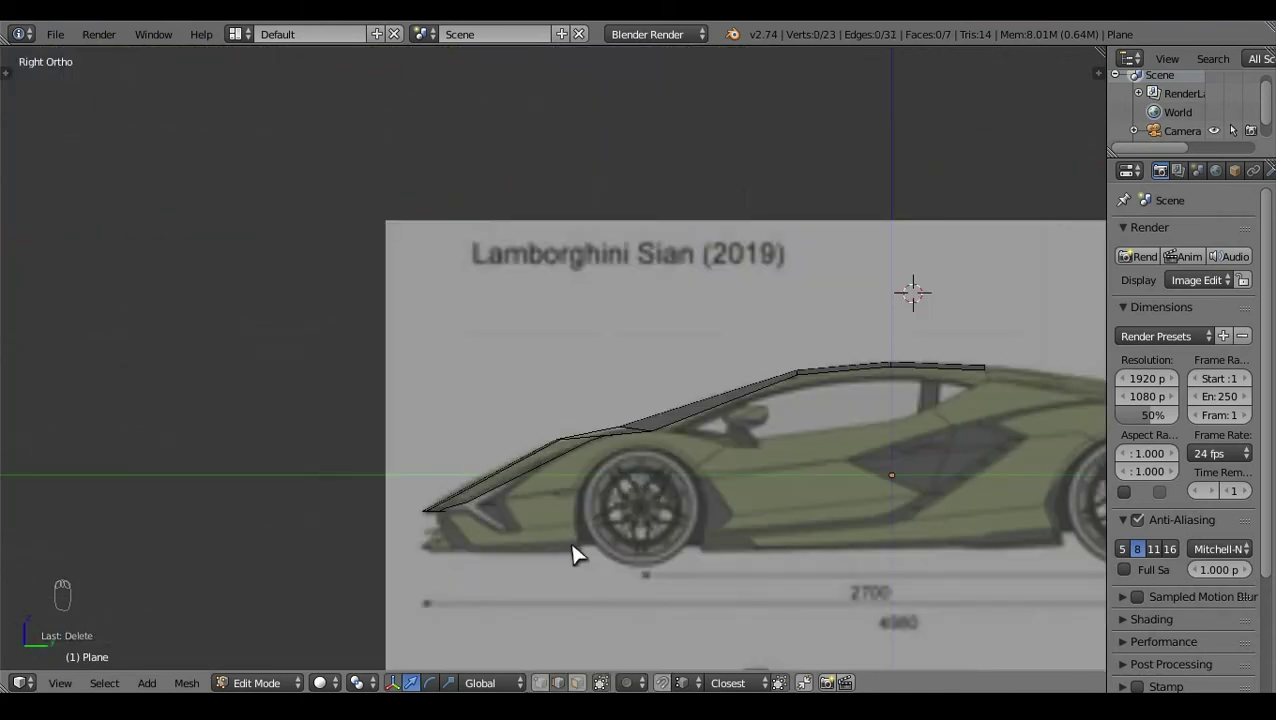
# Step: Toggle between Object and Edit Mode to review the hood shape from the side
pyautogui.press('Tab')
pyautogui.moveTo(575, 428); pyautogui.dragTo(621, 369)
pyautogui.press('Tab')
pyautogui.moveTo(554, 338); pyautogui.dragTo(621, 369)
pyautogui.press('Tab')
pyautogui.press('Tab')
pyautogui.press('a')
# Step: Add another loop cut on the hood and slide it into position
pyautogui.press('ctrl+r')
pyautogui.click(617, 373)
pyautogui.press('g')
pyautogui.moveTo(622, 311); pyautogui.dragTo(641, 306)
pyautogui.press('a')
pyautogui.click(746, 446)
pyautogui.press('z')
# Step: In top view gather the boundary vertices and fill a new hood face
pyautogui.press('KP_7')
pyautogui.moveTo(725, 425); pyautogui.dragTo(750, 391)
pyautogui.moveTo(781, 418); pyautogui.dragTo(750, 391)
pyautogui.rightClick(779, 376)
pyautogui.moveTo(814, 385); pyautogui.dragTo(786, 387)
pyautogui.press('a')
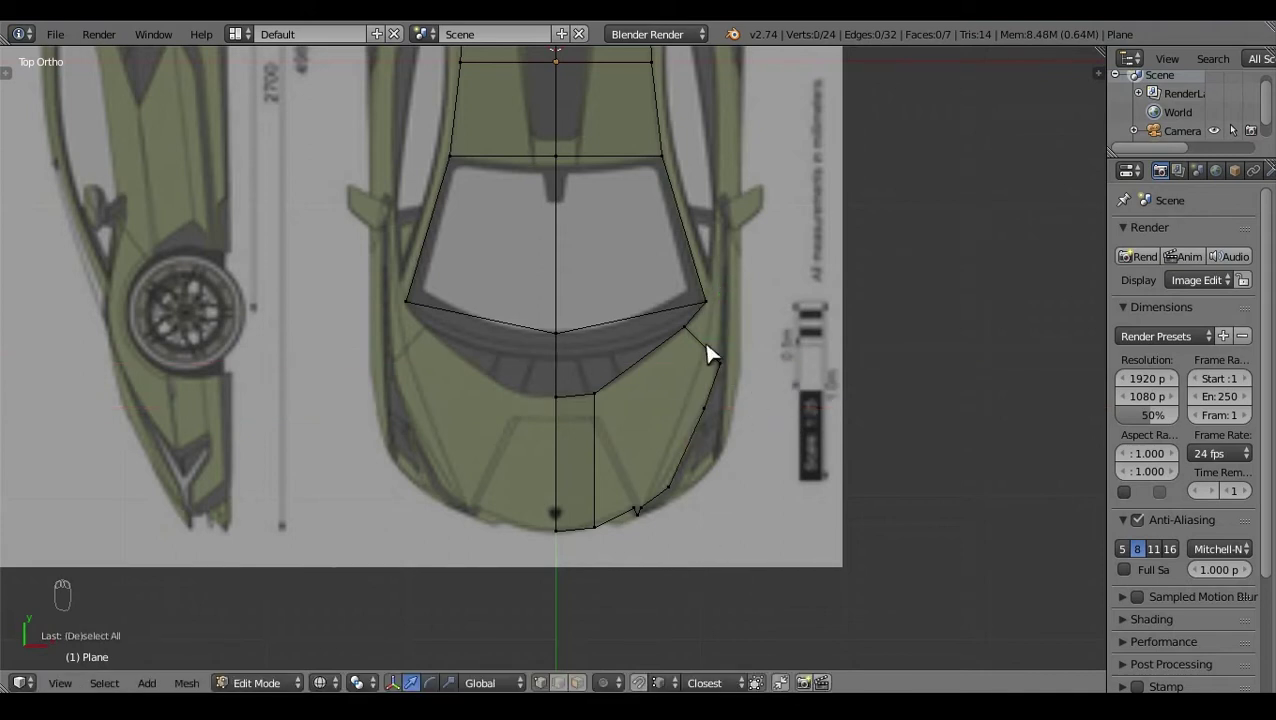
pyautogui.moveTo(659, 511); pyautogui.dragTo(765, 523)
pyautogui.press('f')
pyautogui.press('a')
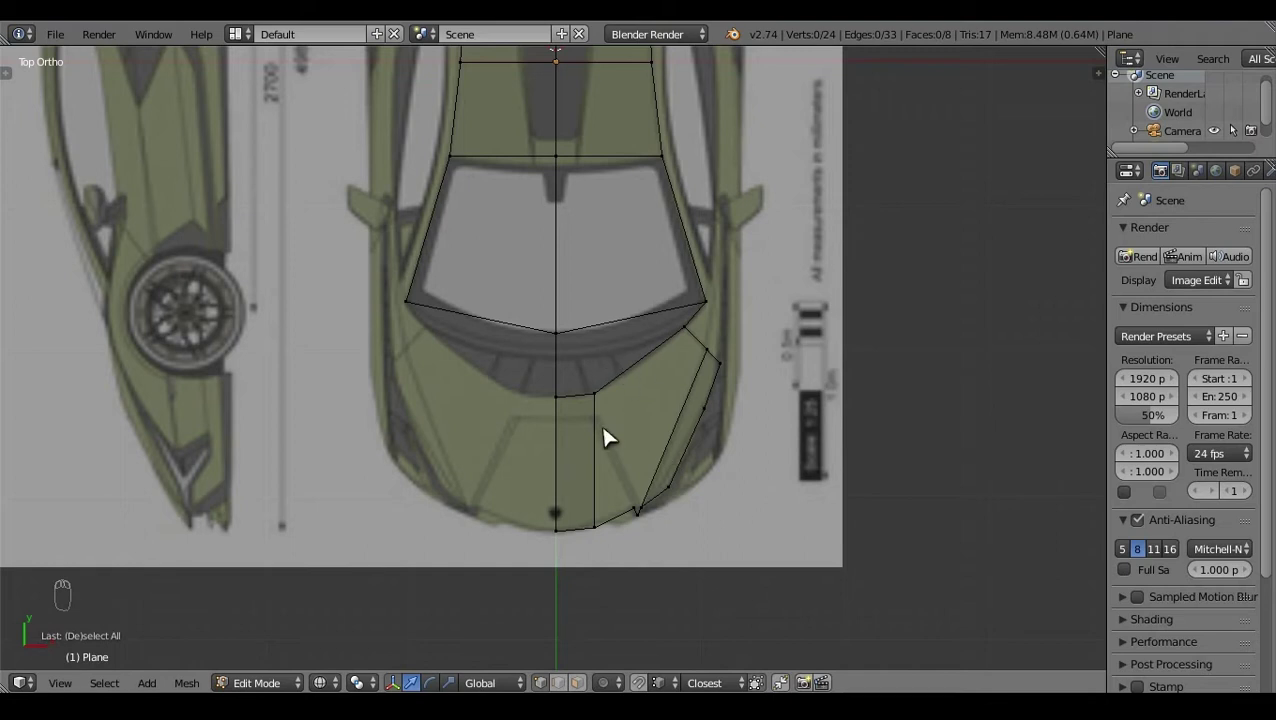
# Step: Fill a second hood face and split it with Knife cuts along the reference
pyautogui.moveTo(607, 403); pyautogui.dragTo(724, 473)
pyautogui.press('f')
pyautogui.press('a')
pyautogui.press('k')
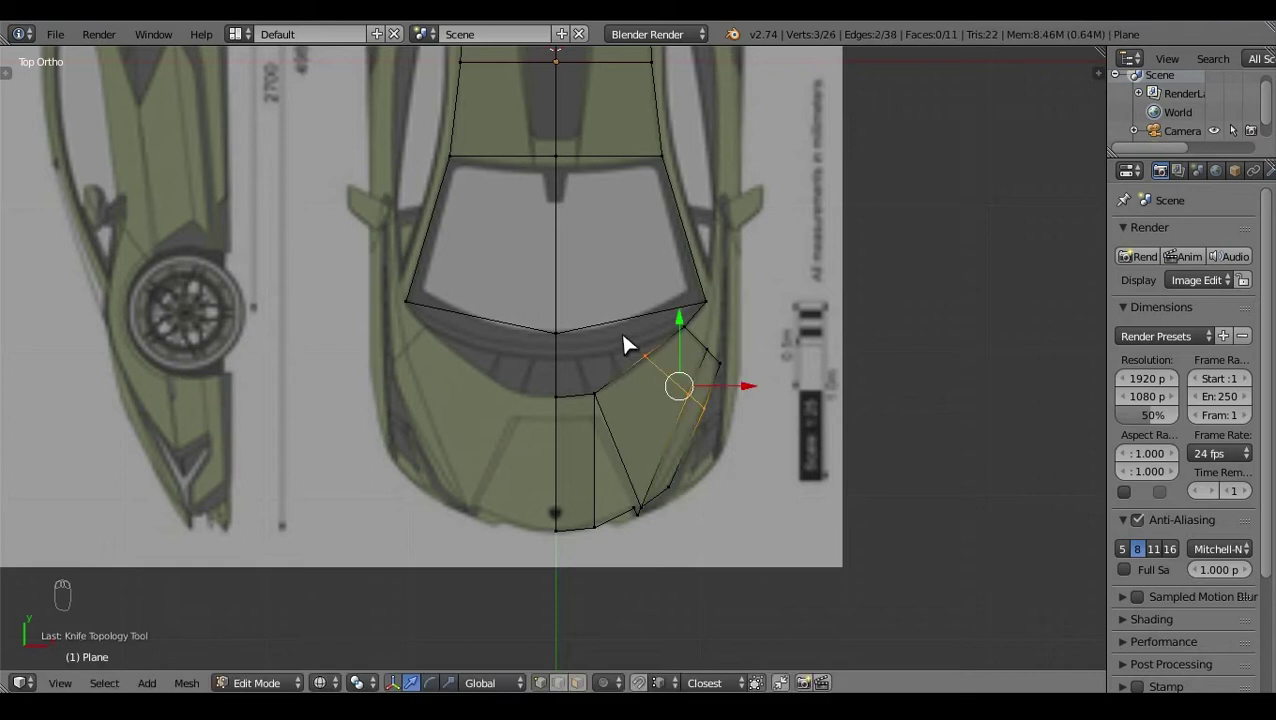
pyautogui.rightClick(668, 369)
pyautogui.click(705, 364)
pyautogui.press('a')
pyautogui.rightClick(713, 399)
pyautogui.click(738, 399)
# Step: Check the hood vertices against the side-view outline in wireframe and return to top view
pyautogui.press('KP_3')
pyautogui.moveTo(545, 281); pyautogui.dragTo(532, 279)
pyautogui.press('a')
pyautogui.click(601, 310)
pyautogui.press('z')
pyautogui.rightClick(603, 335)
pyautogui.press('KP_3')
pyautogui.press('z')
pyautogui.press('z')
pyautogui.press('a')
pyautogui.press('KP_7')
pyautogui.click(727, 554)
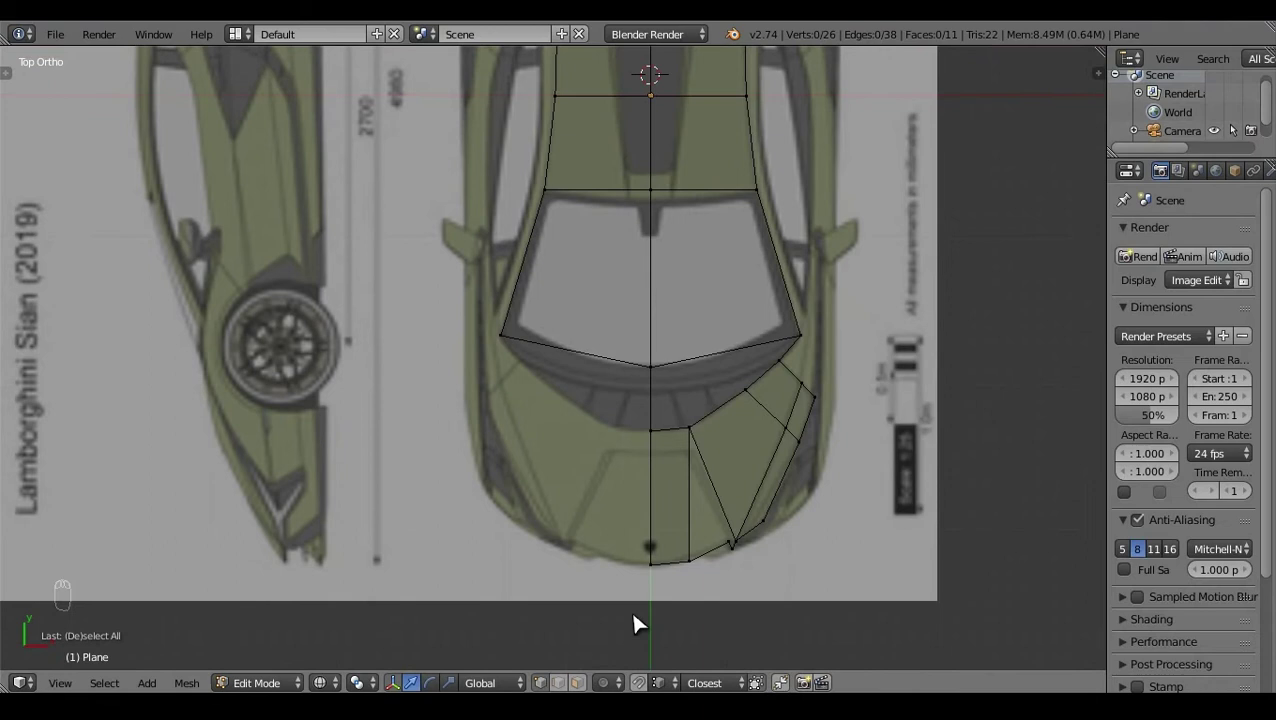
# Step: Loop-cut the nose face, move the cut to the reference and correct its height in side view
pyautogui.press('ctrl+r')
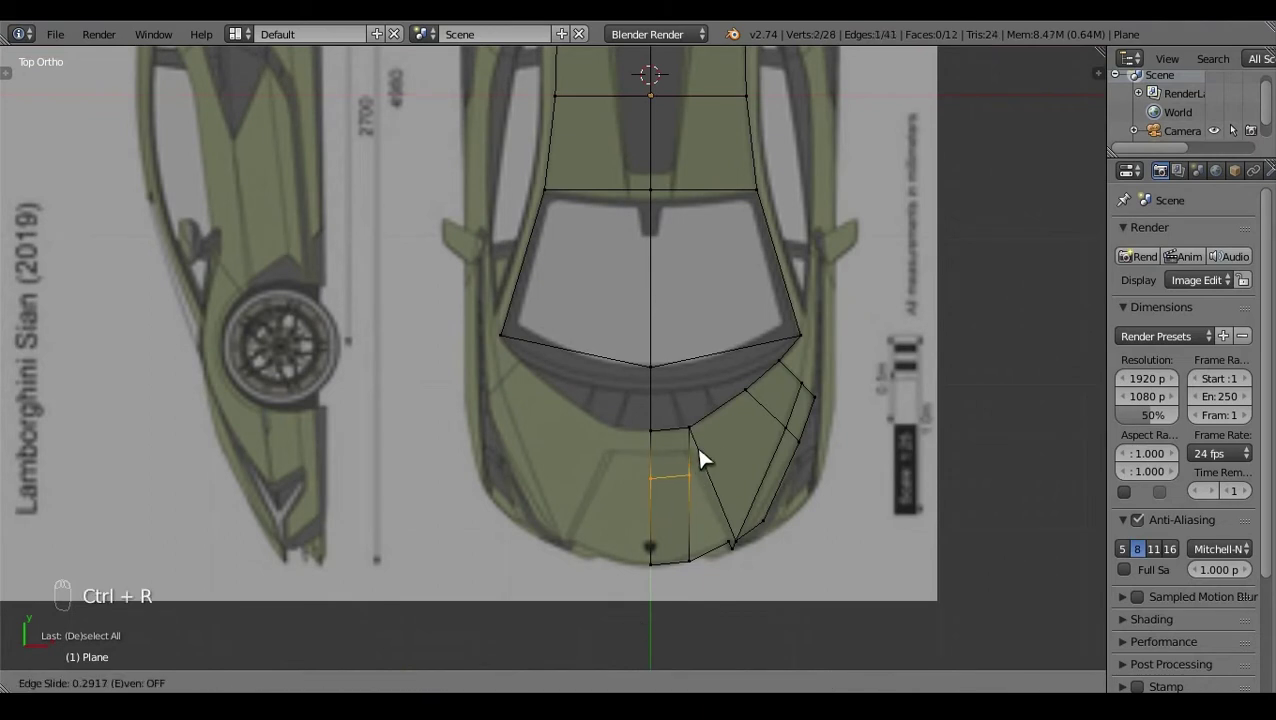
pyautogui.moveTo(701, 456); pyautogui.dragTo(707, 460)
pyautogui.press('g')
pyautogui.rightClick(668, 460)
pyautogui.press('KP_3')
pyautogui.click(469, 290)
pyautogui.press('a')
pyautogui.press('z')
pyautogui.click(377, 359)
pyautogui.press('KP_7')
# Step: Box-select the left half of the body mesh and delete it, keeping one side
pyautogui.click(920, 217)
pyautogui.press('b')
pyautogui.press('x')
pyautogui.click(412, 450)
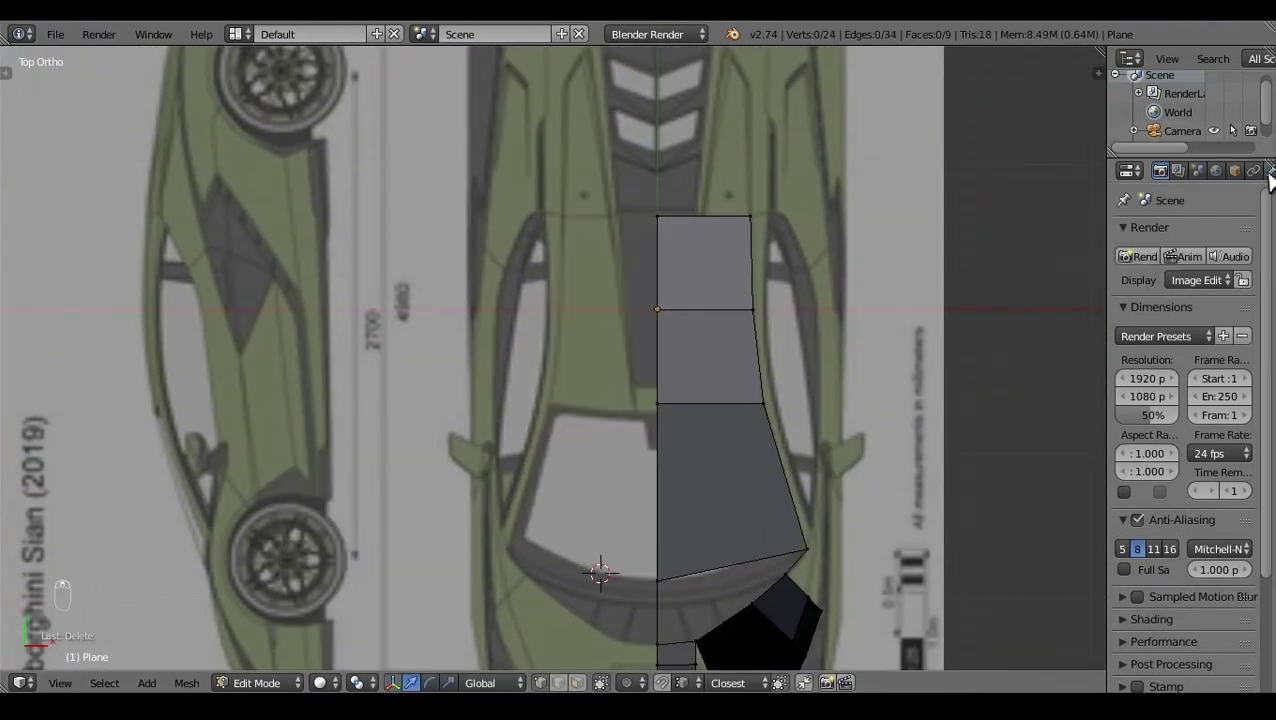
# Step: Add a Mirror modifier on the X axis with merge so the half-body shows both sides
pyautogui.click(1225, 179)
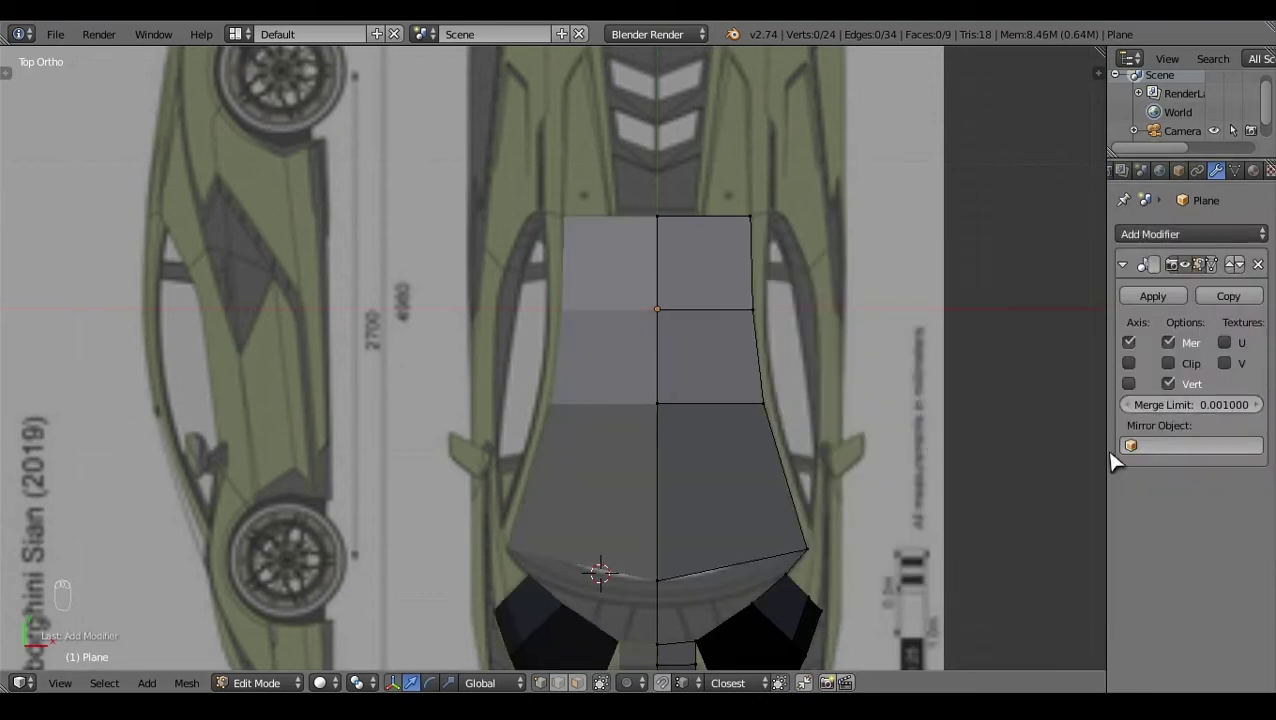
pyautogui.click(747, 341)
pyautogui.click(608, 609)
pyautogui.press('KP_7')
pyautogui.press('z')
# Step: Knife-cut across the front hood faces and merge the resulting vertices at the seam
pyautogui.press('k')
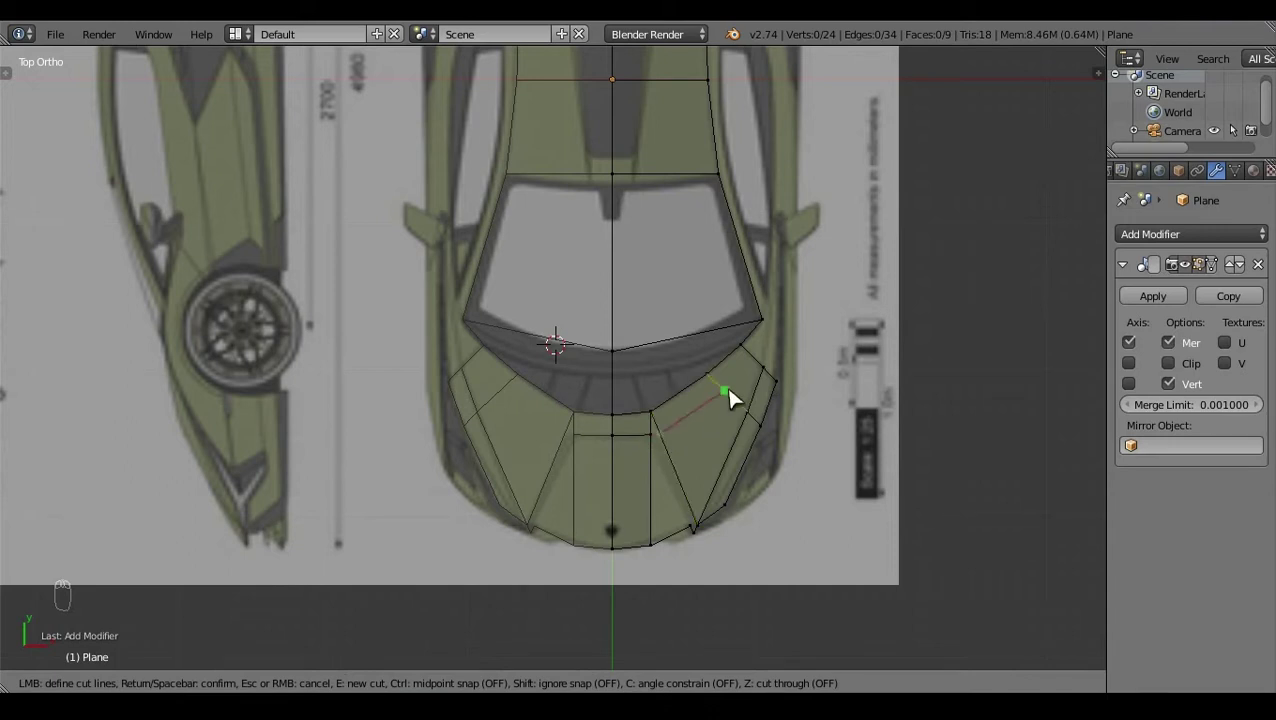
pyautogui.press('a')
pyautogui.rightClick(673, 444)
pyautogui.press('alt+m')
pyautogui.press('a')
pyautogui.press('z')
pyautogui.moveTo(633, 604); pyautogui.dragTo(670, 534)
pyautogui.press('a')
pyautogui.press('a')
# Step: Merge the remaining centre-line vertices and recalculate the body normals
pyautogui.press('Tab')
pyautogui.click(1079, 453)
pyautogui.rightClick(1077, 457)
pyautogui.press('m')
pyautogui.rightClick(685, 447)
pyautogui.press('a')
pyautogui.press('Tab')
pyautogui.press('a')
pyautogui.press('ctrl+n')
pyautogui.click(513, 416)
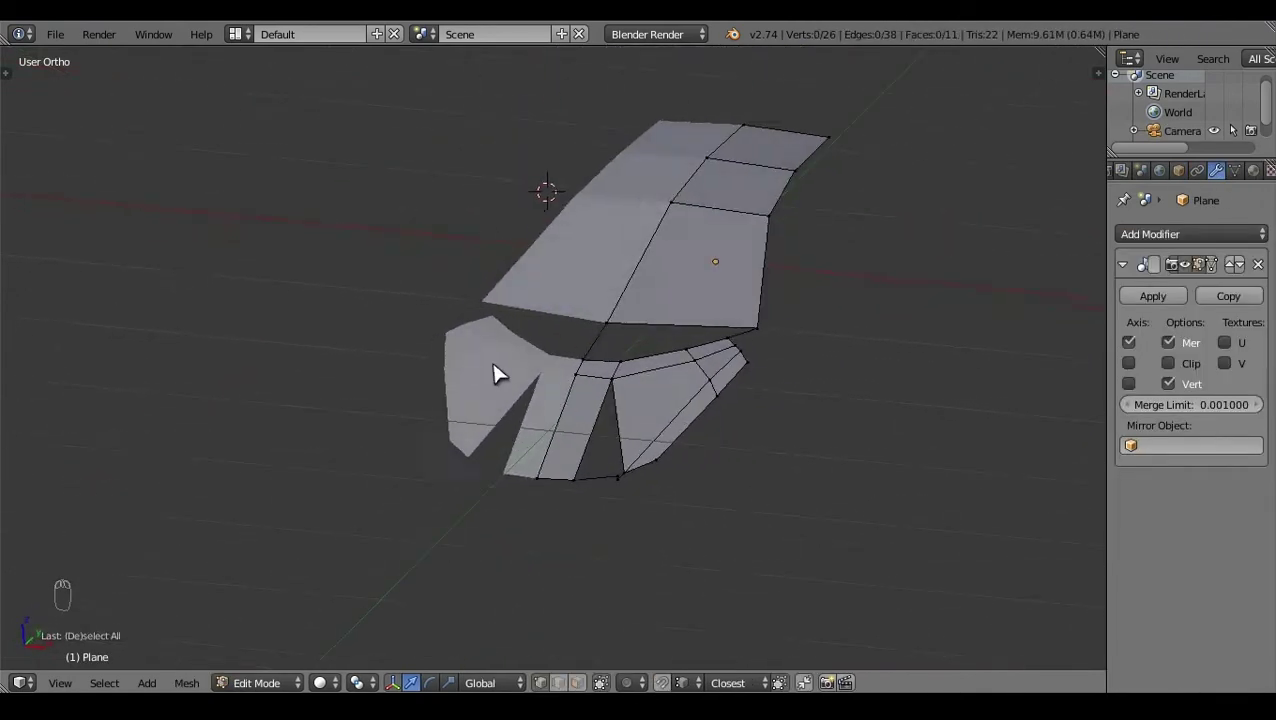
# Step: Rip a nose vertex in top wireframe view and fill a new face across the gap
pyautogui.press('KP_7')
pyautogui.press('z')
pyautogui.moveTo(632, 501); pyautogui.dragTo(614, 562)
pyautogui.rightClick(565, 435)
pyautogui.press('v')
pyautogui.moveTo(571, 368); pyautogui.dragTo(576, 395)
pyautogui.moveTo(555, 419); pyautogui.dragTo(638, 576)
pyautogui.press('f')
pyautogui.press('z')
pyautogui.press('a')
# Step: Fill two more faces to close the front nose opening
pyautogui.click(562, 466)
pyautogui.moveTo(737, 485); pyautogui.dragTo(742, 487)
pyautogui.press('f')
pyautogui.press('f')
pyautogui.press('a')
pyautogui.press('a')
# Step: Select the new nose vertices in Right Ortho view against the side reference
pyautogui.press('KP_3')
pyautogui.click(557, 543)
pyautogui.press('z')
pyautogui.click(512, 516)
pyautogui.click(696, 540)
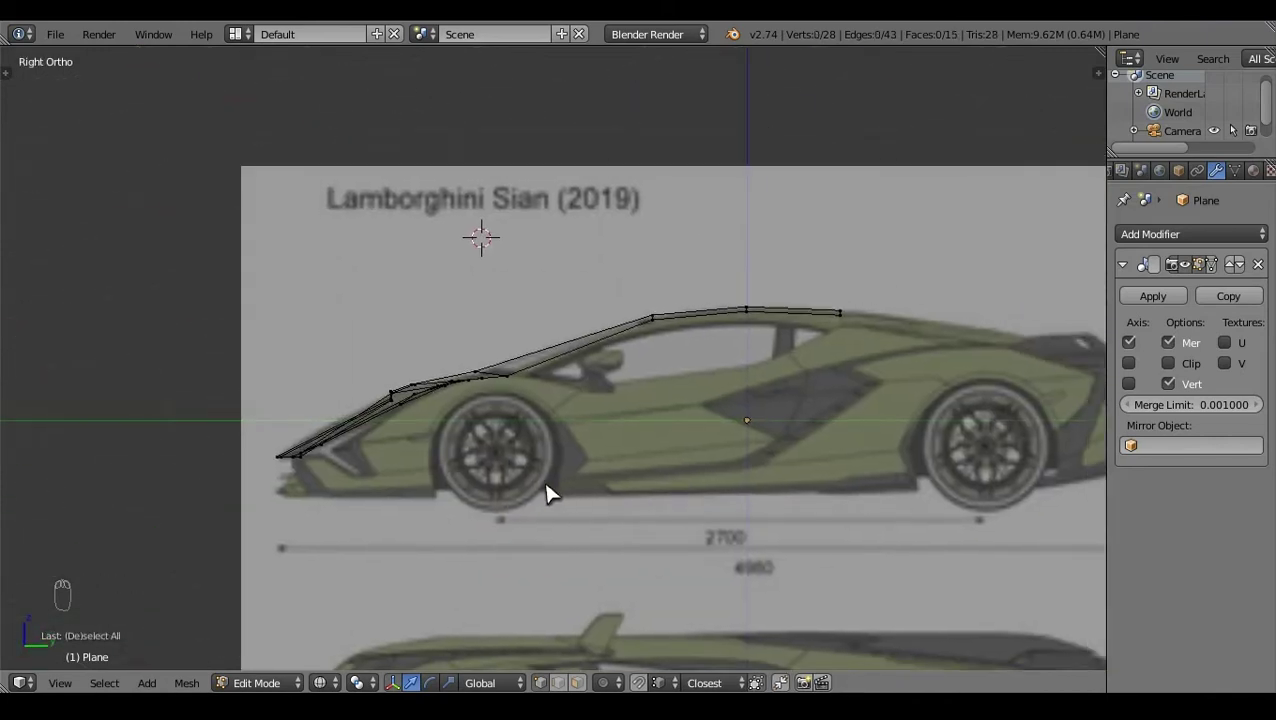
pyautogui.press('z')
pyautogui.click(391, 333)
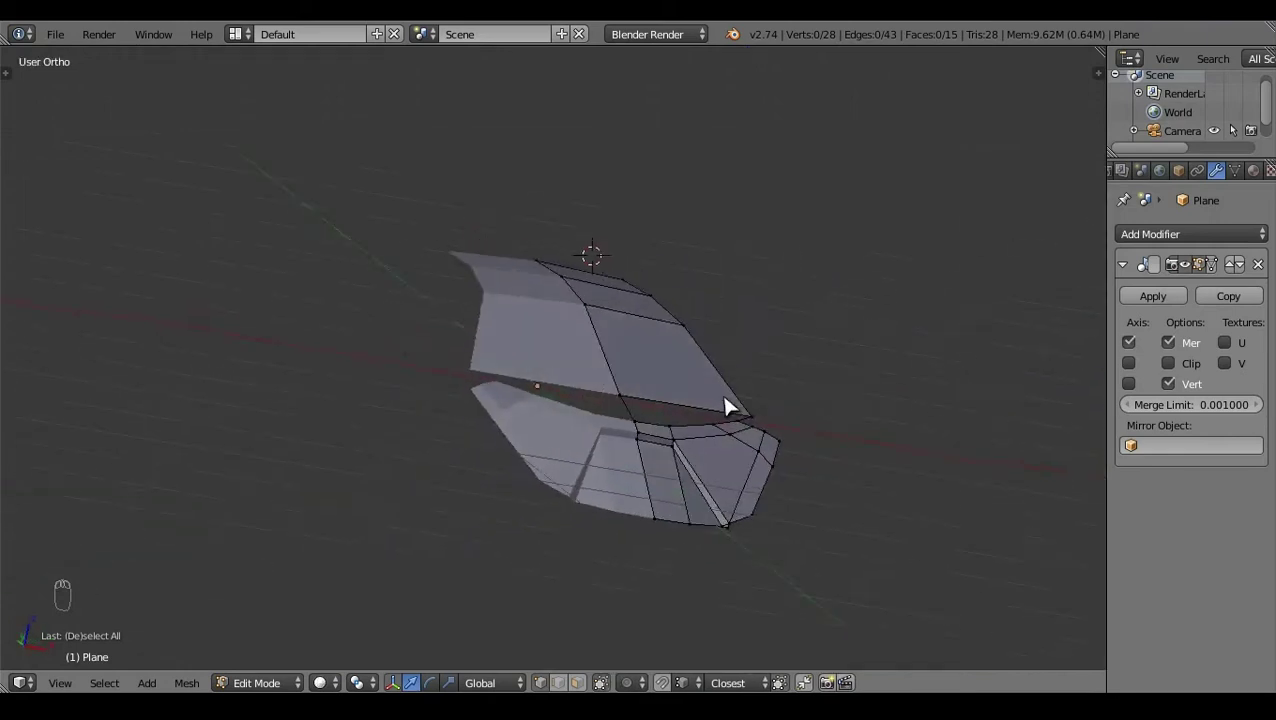
# Step: Loop-cut the bumper, merge doubled vertices and delete the stray one
pyautogui.press('ctrl+r')
pyautogui.press('a')
pyautogui.press('ctrl+r')
pyautogui.rightClick(696, 516)
pyautogui.press('alt+m')
pyautogui.moveTo(771, 436); pyautogui.dragTo(739, 611)
pyautogui.click(649, 514)
pyautogui.press('x')
pyautogui.press('a')
pyautogui.click(647, 601)
pyautogui.rightClick(798, 378)
# Step: Box-select and reposition the bumper vertices to the side reference, undoing a misplaced move
pyautogui.press('KP_3')
pyautogui.moveTo(346, 363); pyautogui.dragTo(430, 519)
pyautogui.rightClick(427, 517)
pyautogui.press('KP_3')
pyautogui.click(347, 367)
pyautogui.press('ctrl+z')
pyautogui.click(527, 501)
pyautogui.rightClick(527, 501)
pyautogui.press('KP_3')
pyautogui.click(358, 369)
pyautogui.moveTo(363, 362); pyautogui.dragTo(688, 531)
pyautogui.press('a')
pyautogui.press('z')
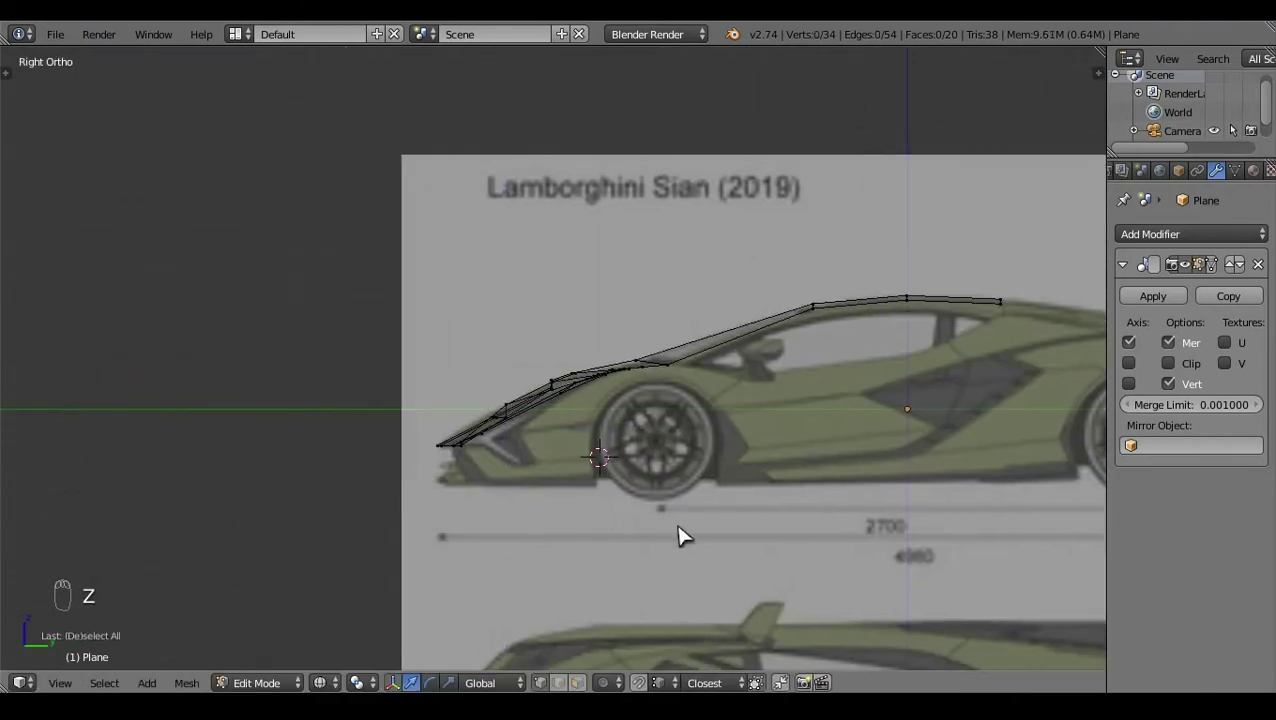
pyautogui.press('z')
# Step: Move the lower nose vertices into line with the bumper profile in side view
pyautogui.moveTo(711, 428); pyautogui.dragTo(607, 522)
pyautogui.press('KP_3')
pyautogui.rightClick(607, 522)
pyautogui.click(471, 398)
pyautogui.press('a')
pyautogui.press('z')
pyautogui.click(672, 456)
pyautogui.rightClick(735, 456)
pyautogui.click(721, 407)
pyautogui.press('ctrl+z')
pyautogui.rightClick(681, 424)
# Step: Adjust the front edge vertices in side view, undoing two moves that broke the shape
pyautogui.press('KP_3')
pyautogui.click(482, 368)
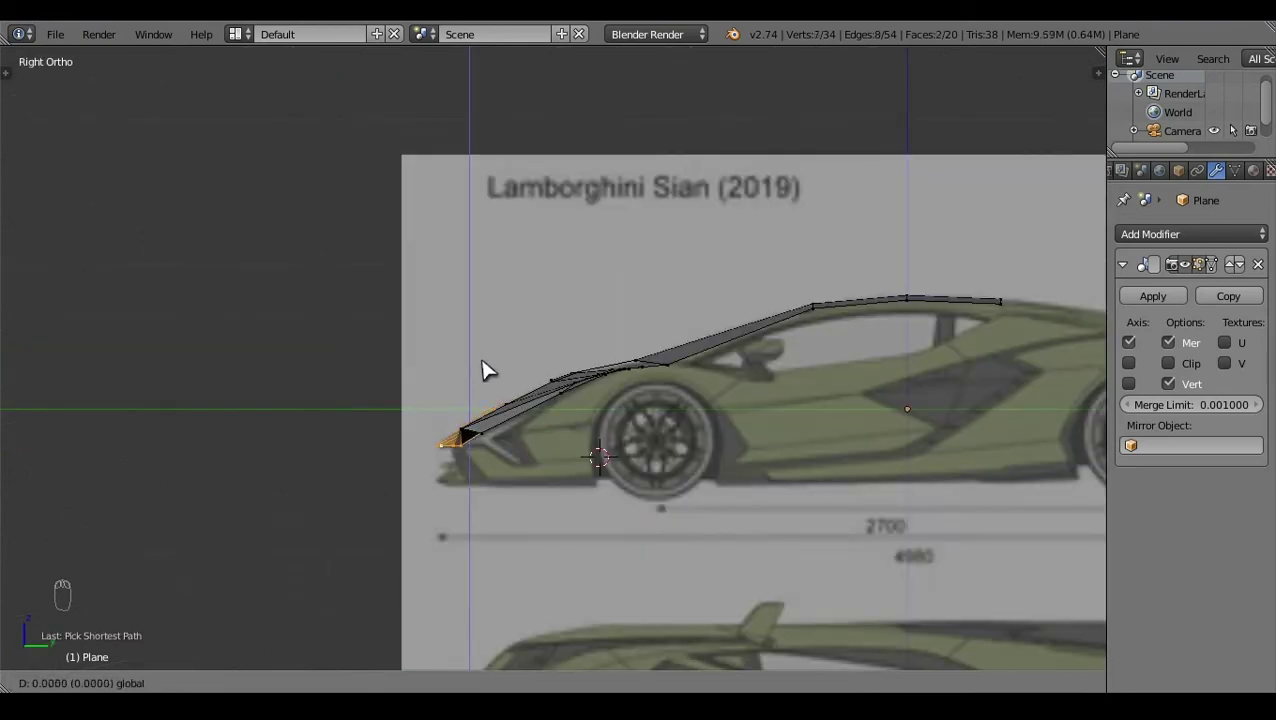
pyautogui.click(670, 476)
pyautogui.rightClick(711, 487)
pyautogui.press('KP_3')
pyautogui.moveTo(486, 376); pyautogui.dragTo(516, 428)
pyautogui.press('a')
pyautogui.press('ctrl+z')
pyautogui.press('ctrl+z')
pyautogui.press('z')
pyautogui.rightClick(471, 380)
pyautogui.click(470, 380)
pyautogui.press('a')
pyautogui.press('z')
pyautogui.click(486, 324)
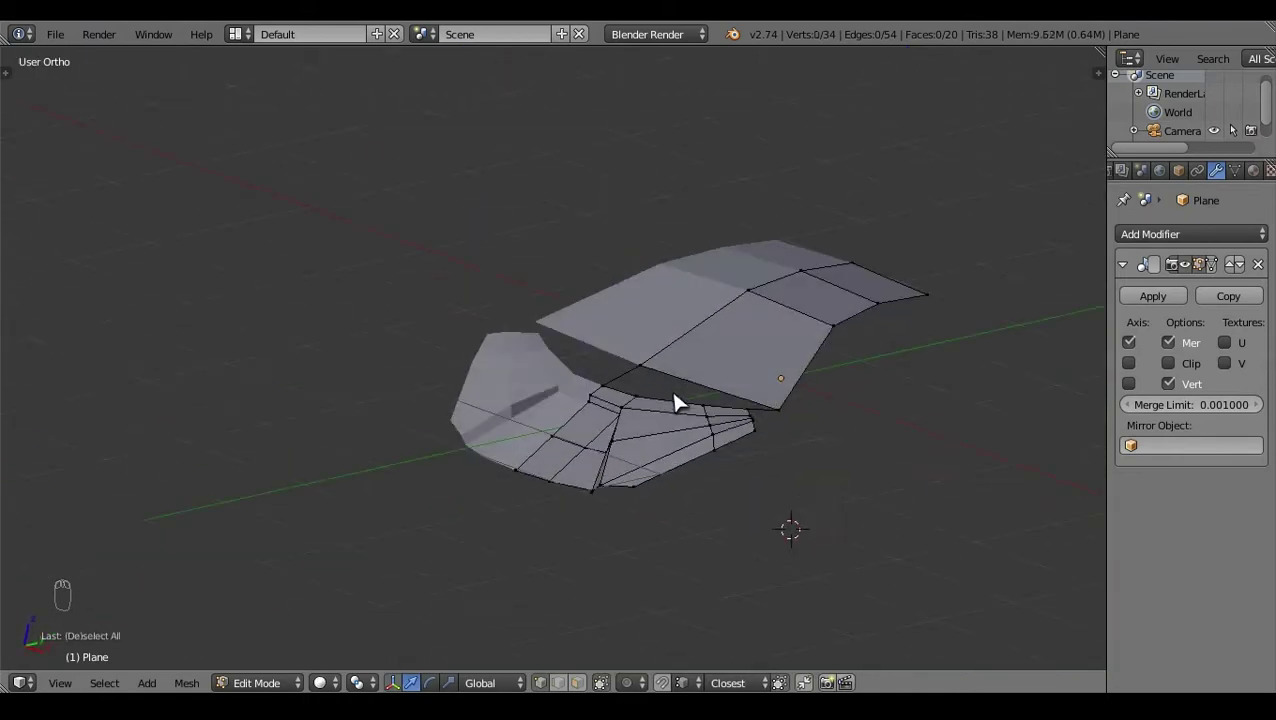
# Step: Check the nose in Top Ortho with the sidebar and shift a vertex to the top reference
pyautogui.press('KP_7')
pyautogui.click(908, 300)
pyautogui.press('n')
pyautogui.moveTo(1105, 295); pyautogui.dragTo(972, 608)
pyautogui.press('n')
pyautogui.click(485, 523)
pyautogui.press('KP_7')
pyautogui.press('z')
pyautogui.click(851, 342)
# Step: Extrude the roof strip edge and place its vertices along the top outline
pyautogui.rightClick(655, 152)
pyautogui.press('e')
pyautogui.click(726, 312)
pyautogui.rightClick(669, 154)
pyautogui.click(714, 158)
pyautogui.rightClick(727, 481)
pyautogui.click(723, 415)
pyautogui.click(779, 465)
pyautogui.moveTo(667, 140); pyautogui.dragTo(473, 380)
# Step: Fit the roof strip vertices to the Sian's roofline in side view
pyautogui.press('KP_3')
pyautogui.click(683, 251)
pyautogui.rightClick(683, 251)
pyautogui.press('c')
pyautogui.rightClick(799, 278)
pyautogui.click(775, 267)
pyautogui.press('z')
pyautogui.press('z')
pyautogui.click(546, 394)
# Step: Extrude a further roof segment in top view, undo it and reposition the end vertex
pyautogui.press('KP_7')
pyautogui.click(765, 493)
pyautogui.rightClick(604, 442)
pyautogui.press('e')
pyautogui.click(622, 391)
pyautogui.press('ctrl+z')
pyautogui.click(570, 589)
pyautogui.press('a')
pyautogui.rightClick(561, 527)
# Step: Extrude the body edge up the windscreen A-pillar, placing each new vertex along the pillar
pyautogui.press('x')
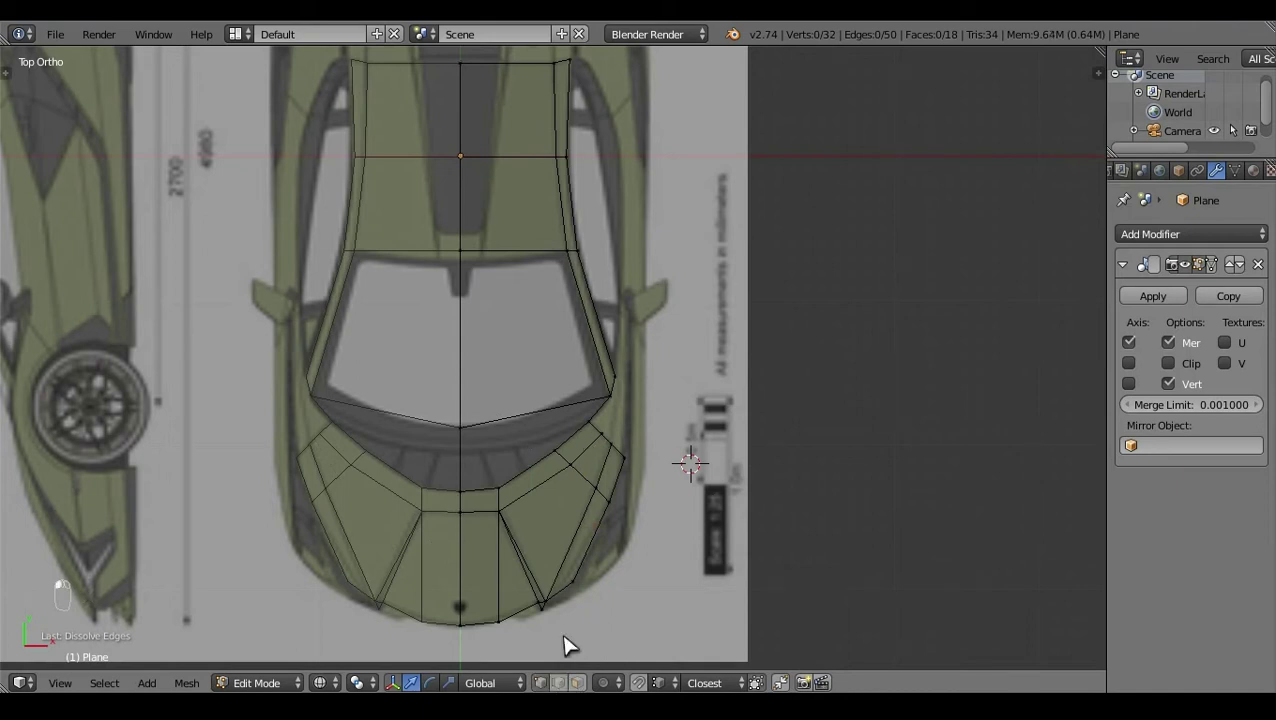
pyautogui.click(646, 465)
pyautogui.rightClick(646, 465)
pyautogui.click(626, 381)
pyautogui.press('ctrl+z')
pyautogui.press('e')
pyautogui.click(620, 378)
pyautogui.click(680, 413)
pyautogui.click(635, 352)
pyautogui.rightClick(637, 373)
pyautogui.click(638, 370)
pyautogui.click(713, 416)
pyautogui.rightClick(633, 406)
pyautogui.click(639, 358)
pyautogui.click(714, 411)
# Step: Align the pillar vertices to the side and top blueprints in Right and Top Ortho, scaling them into place
pyautogui.press('KP_3')
pyautogui.press('c')
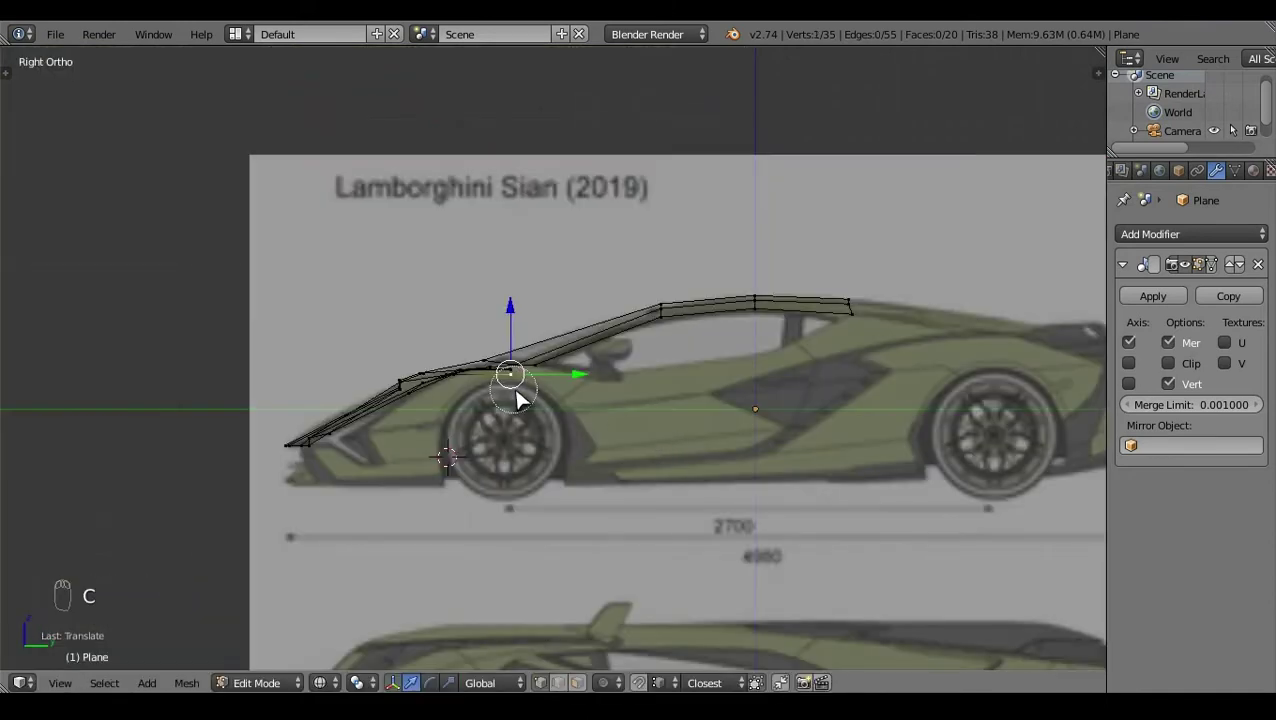
pyautogui.rightClick(514, 337)
pyautogui.click(514, 323)
pyautogui.press('s')
pyautogui.click(515, 312)
pyautogui.press('a')
pyautogui.press('z')
pyautogui.click(443, 332)
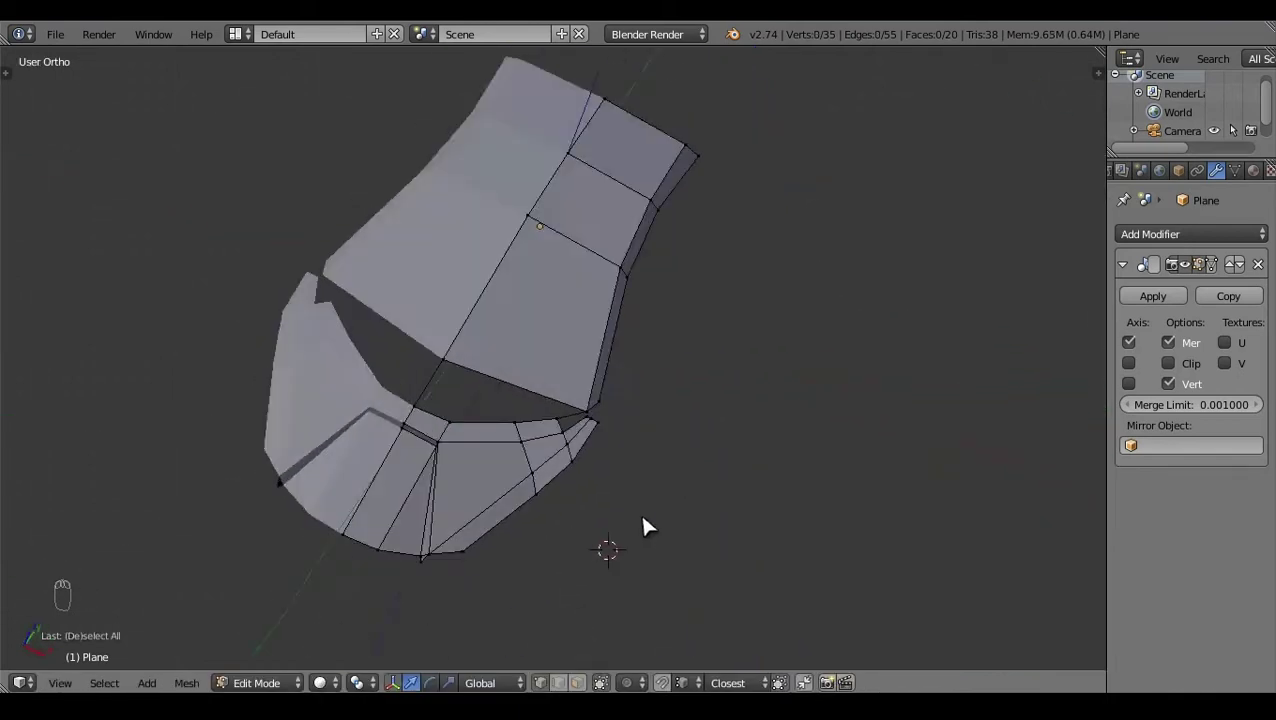
pyautogui.press('KP_7')
pyautogui.press('z')
pyautogui.click(721, 392)
pyautogui.rightClick(630, 452)
pyautogui.click(638, 382)
pyautogui.click(671, 405)
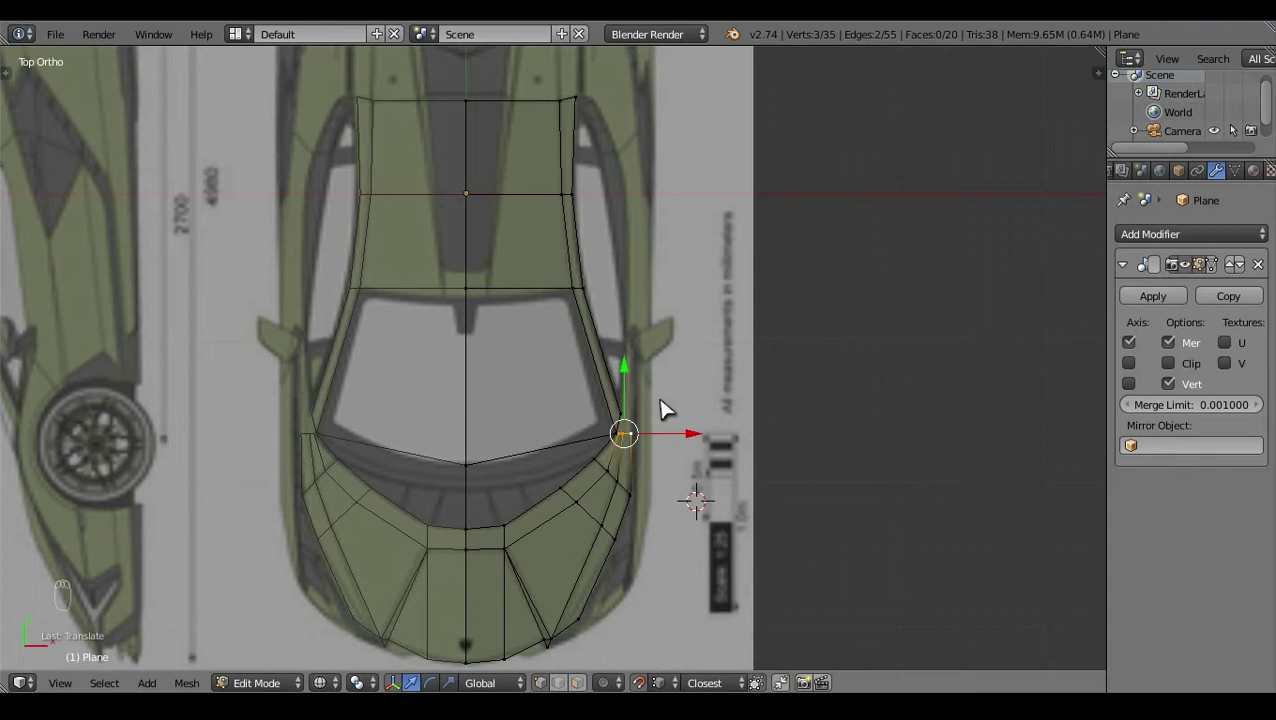
# Step: Fill faces between the new pillar edges and verify them in wireframe from the right side
pyautogui.press('a')
pyautogui.rightClick(641, 421)
pyautogui.rightClick(622, 435)
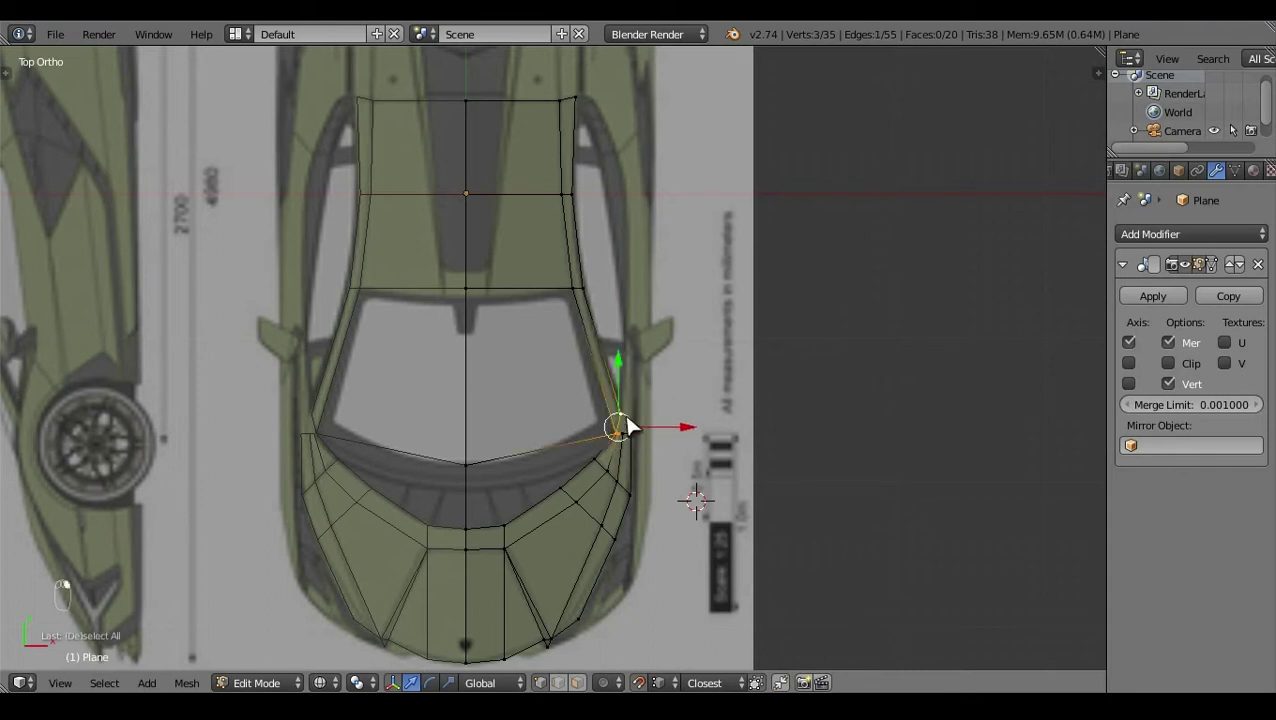
pyautogui.press('f')
pyautogui.moveTo(670, 455); pyautogui.dragTo(705, 507)
pyautogui.click(616, 471)
pyautogui.press('f')
pyautogui.press('a')
pyautogui.press('z')
pyautogui.click(734, 495)
pyautogui.moveTo(498, 565); pyautogui.dragTo(593, 517)
pyautogui.press('KP_3')
pyautogui.press('z')
pyautogui.click(545, 454)
pyautogui.press('KP_3')
pyautogui.click(500, 478)
pyautogui.rightClick(622, 467)
# Step: Extrude the pillar top onto the roof line and fill the remaining gap face, undoing a stray move
pyautogui.press('e')
pyautogui.click(628, 459)
pyautogui.rightClick(627, 459)
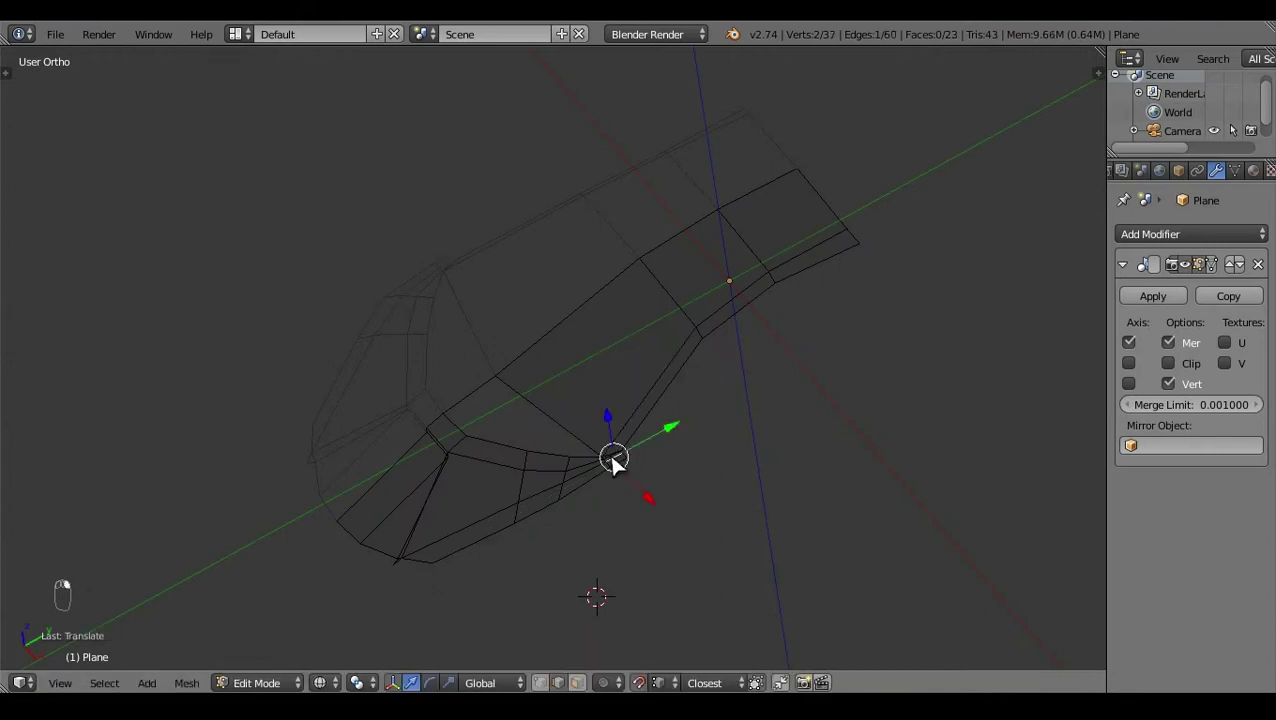
pyautogui.press('f')
pyautogui.rightClick(696, 492)
pyautogui.rightClick(641, 462)
pyautogui.press('KP_3')
pyautogui.press('e')
pyautogui.moveTo(650, 475); pyautogui.dragTo(708, 462)
pyautogui.click(651, 404)
pyautogui.press('KP_7')
pyautogui.click(873, 399)
pyautogui.click(694, 433)
pyautogui.press('a')
pyautogui.press('ctrl+z')
# Step: Extrude the roof strip rearward in several segments over the cabin
pyautogui.press('e')
pyautogui.moveTo(630, 339); pyautogui.dragTo(793, 449)
pyautogui.press('e')
pyautogui.click(679, 316)
pyautogui.moveTo(740, 332); pyautogui.dragTo(674, 278)
pyautogui.click(734, 342)
pyautogui.press('e')
pyautogui.click(670, 263)
pyautogui.moveTo(744, 277); pyautogui.dragTo(698, 287)
pyautogui.rightClick(624, 285)
pyautogui.click(677, 280)
pyautogui.press('a')
# Step: Box- and circle-select the roof vertices in Right Ortho and drop them onto the blueprint roofline
pyautogui.press('KP_3')
pyautogui.click(713, 488)
pyautogui.press('b')
pyautogui.click(603, 410)
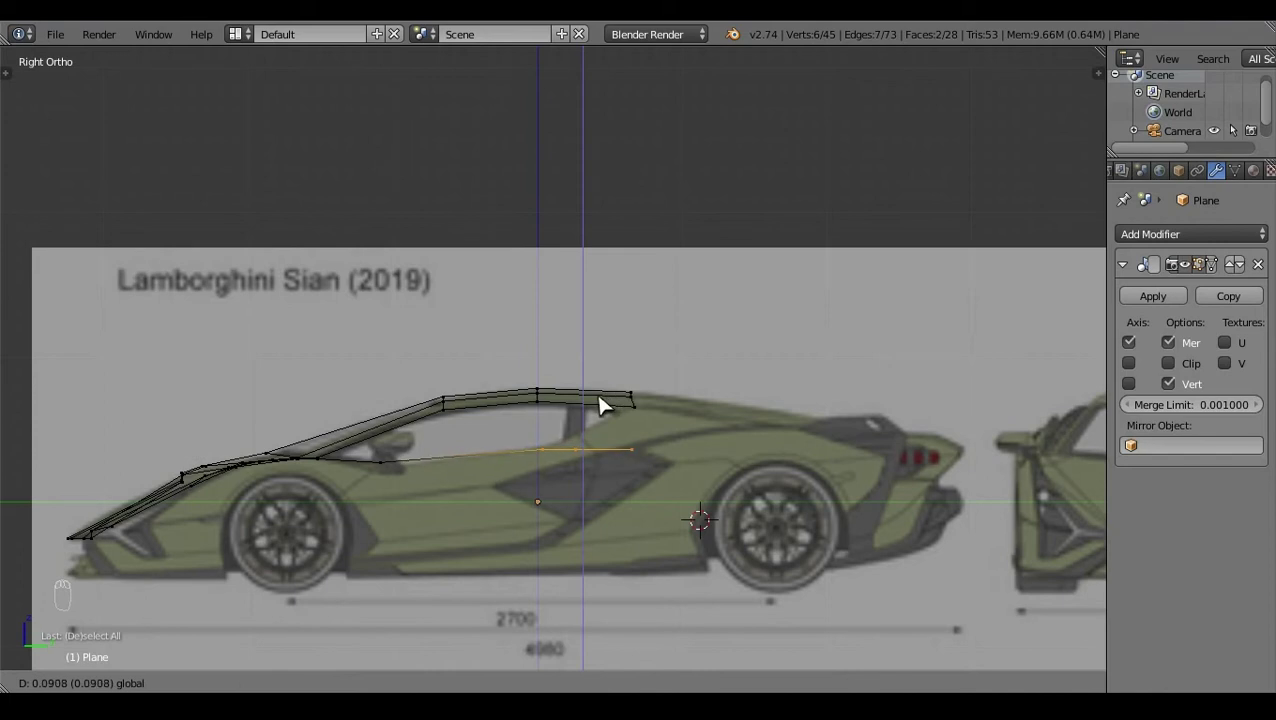
pyautogui.press('c')
pyautogui.rightClick(588, 413)
pyautogui.click(621, 388)
pyautogui.press('c')
pyautogui.rightClick(585, 439)
pyautogui.moveTo(645, 381); pyautogui.dragTo(679, 629)
pyautogui.click(688, 477)
# Step: Adjust the rear roof vertices in wireframe so the strip follows the side-view silhouette
pyautogui.press('a')
pyautogui.press('z')
pyautogui.press('z')
pyautogui.press('c')
pyautogui.rightClick(457, 469)
pyautogui.click(459, 469)
pyautogui.click(411, 407)
pyautogui.press('a')
pyautogui.press('z')
pyautogui.click(428, 334)
# Step: Pull the roof edge out to the body width in Top Ortho and fill the new face
pyautogui.press('KP_7')
pyautogui.click(681, 444)
pyautogui.press('z')
pyautogui.moveTo(638, 280); pyautogui.dragTo(701, 279)
pyautogui.moveTo(728, 282); pyautogui.dragTo(754, 438)
pyautogui.press('a')
pyautogui.click(637, 387)
pyautogui.rightClick(613, 369)
pyautogui.press('f')
pyautogui.press('a')
pyautogui.press('z')
pyautogui.moveTo(611, 481); pyautogui.dragTo(642, 392)
pyautogui.rightClick(642, 392)
# Step: Trace the lower edge of the side window, checking its vertices in Right and Top Ortho
pyautogui.press('KP_7')
pyautogui.press('z')
pyautogui.press('KP_3')
pyautogui.click(563, 347)
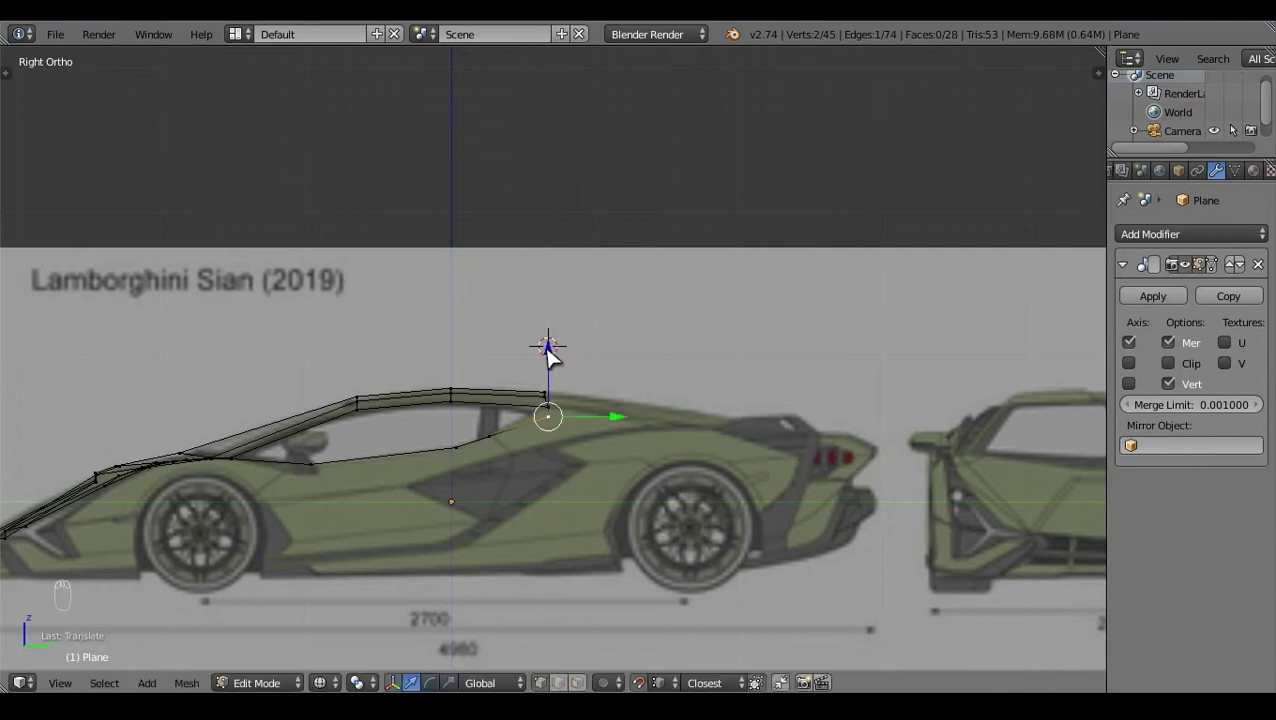
pyautogui.click(607, 436)
pyautogui.click(542, 369)
pyautogui.click(603, 423)
pyautogui.press('KP_7')
pyautogui.click(686, 382)
pyautogui.doubleClick(634, 336)
pyautogui.press('KP_3')
pyautogui.click(600, 431)
pyautogui.press('a')
pyautogui.click(553, 602)
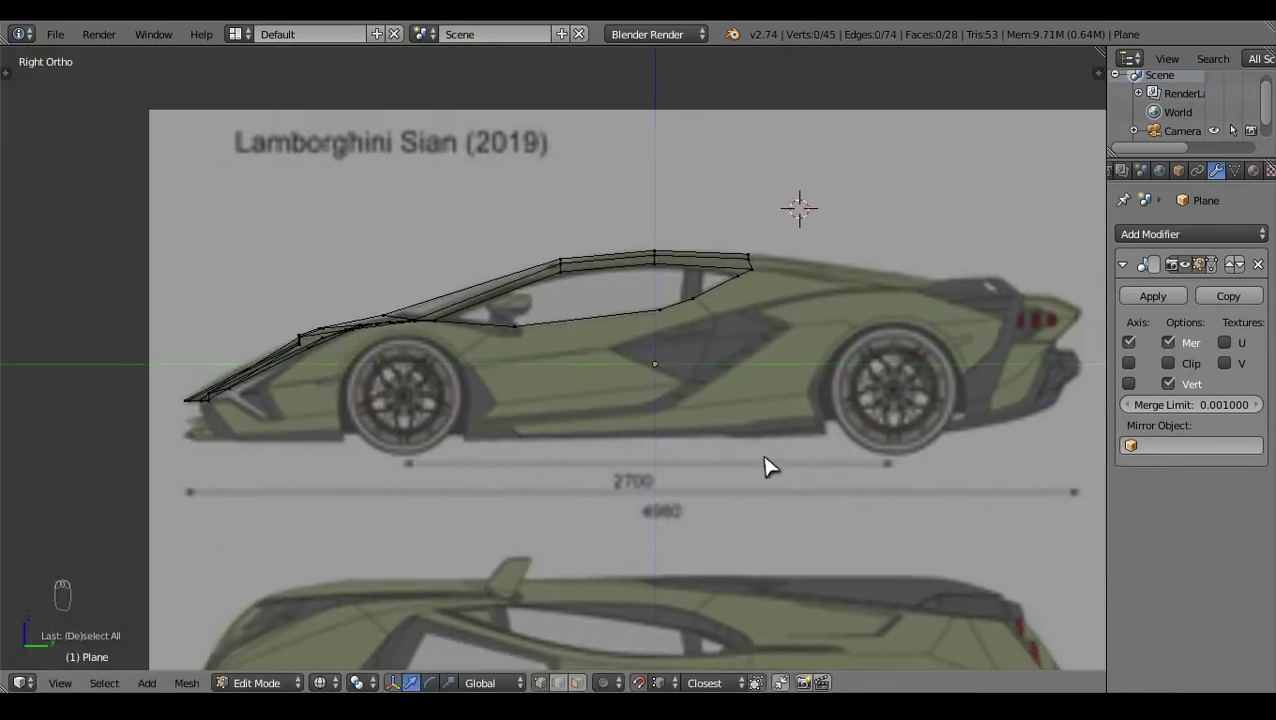
pyautogui.press('KP_7')
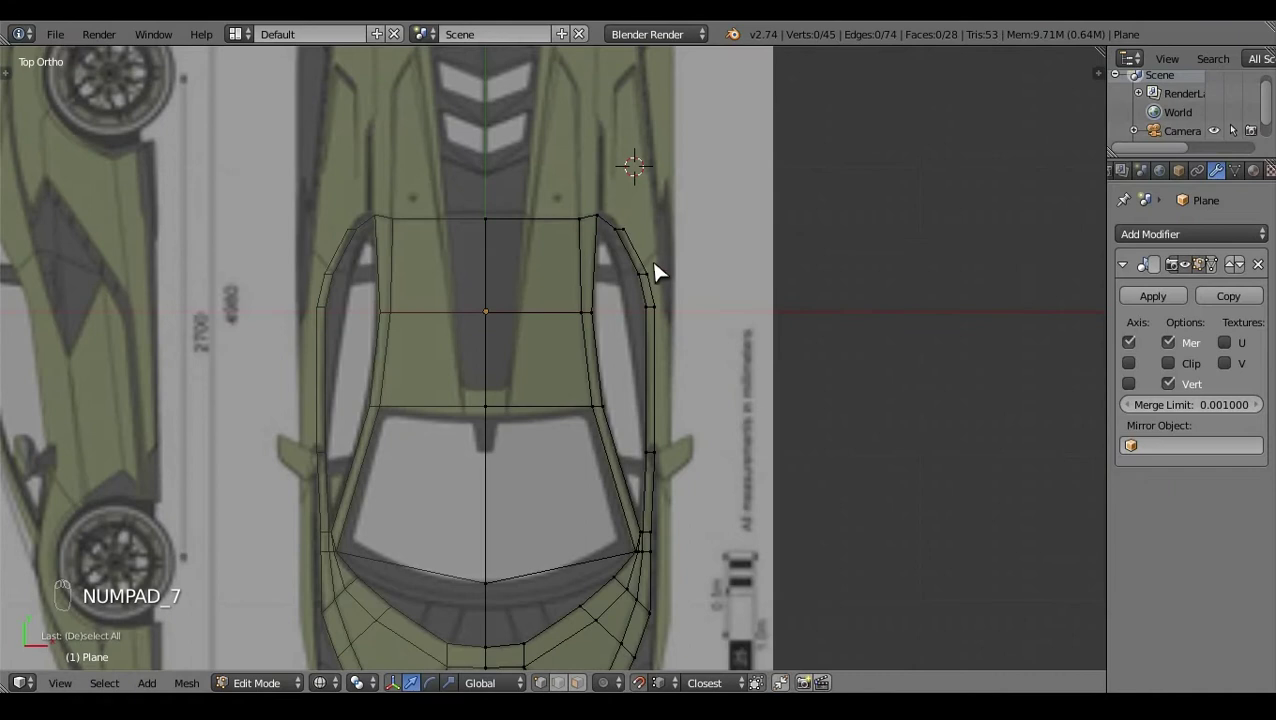
# Step: Adjust the roof-edge vertices along the side window, undoing one misplaced move
pyautogui.moveTo(661, 277); pyautogui.dragTo(697, 283)
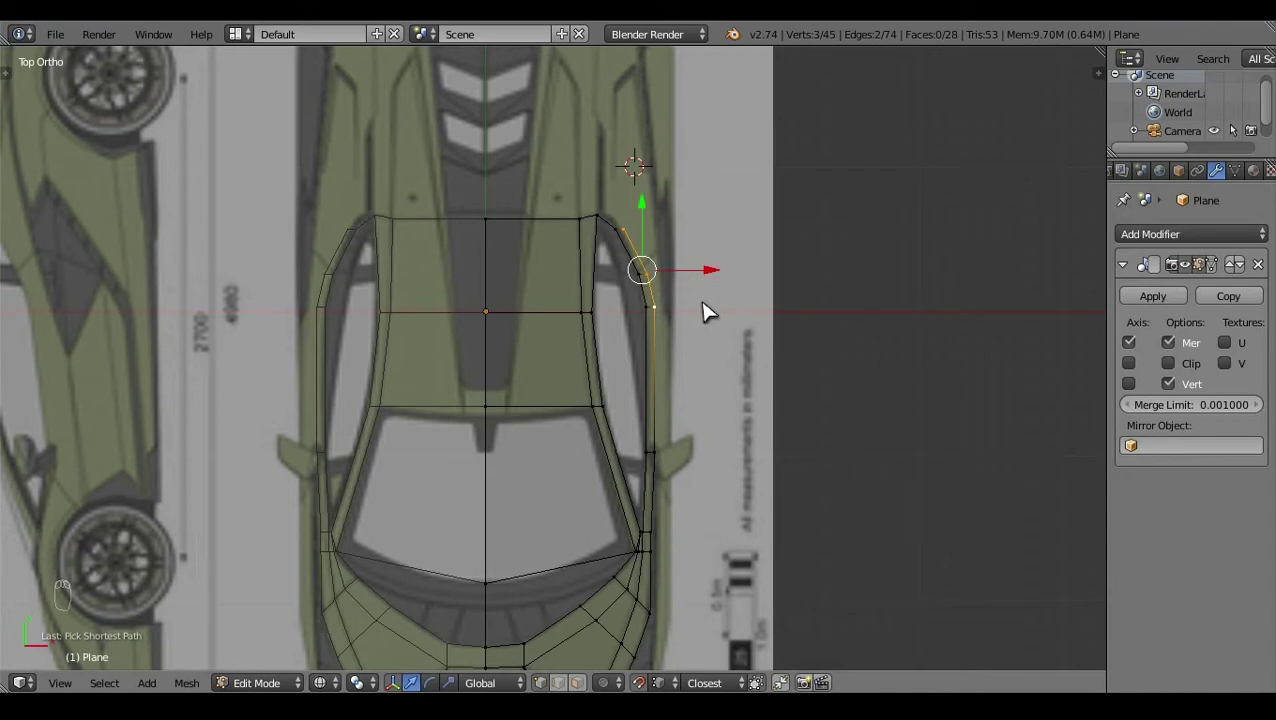
pyautogui.click(699, 279)
pyautogui.rightClick(677, 323)
pyautogui.click(699, 259)
pyautogui.click(704, 233)
pyautogui.rightClick(704, 233)
pyautogui.rightClick(671, 251)
pyautogui.click(671, 232)
pyautogui.press('ctrl+z')
pyautogui.click(673, 217)
pyautogui.click(731, 261)
# Step: Align the window-line vertices to the blueprint outline in Right ortho view
pyautogui.press('KP_3')
pyautogui.moveTo(668, 313); pyautogui.dragTo(685, 329)
pyautogui.click(637, 429)
pyautogui.rightClick(637, 429)
pyautogui.press('KP_3')
pyautogui.click(628, 340)
pyautogui.click(736, 382)
pyautogui.rightClick(736, 382)
pyautogui.press('KP_3')
pyautogui.click(698, 307)
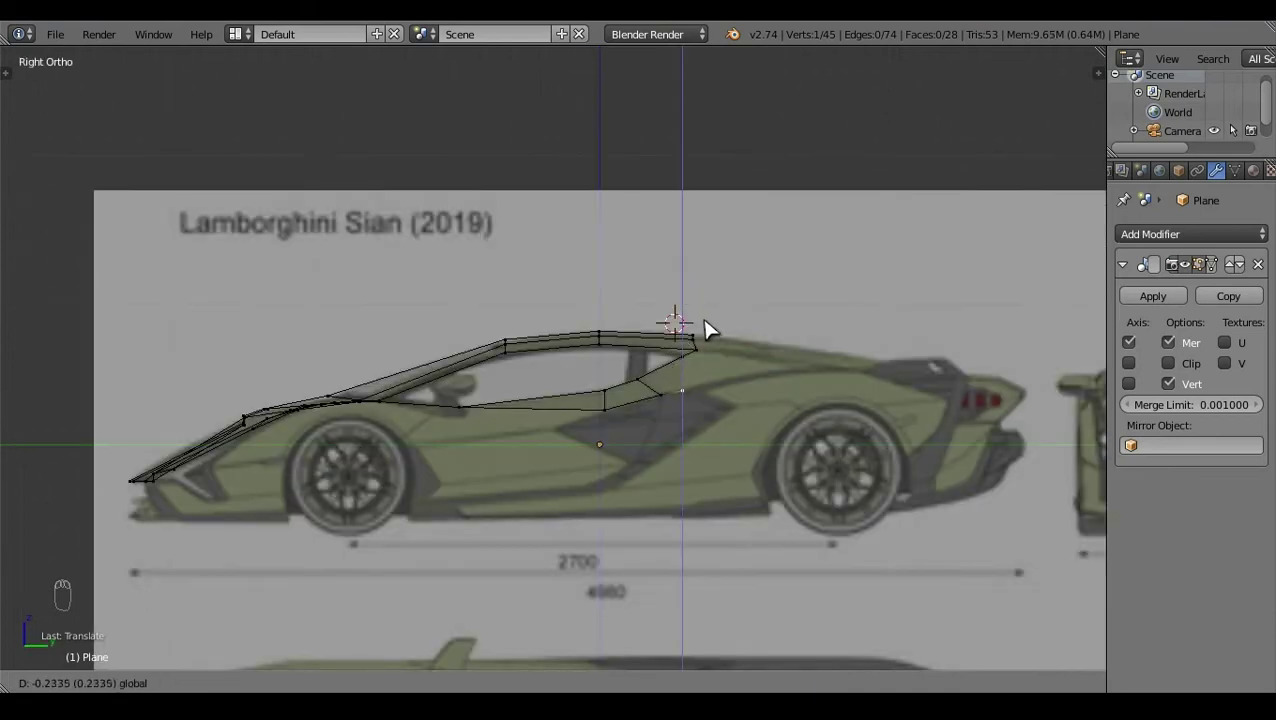
pyautogui.press('a')
# Step: Extrude a new vertex down from below the side window and place it in Top and Right views
pyautogui.moveTo(763, 472); pyautogui.dragTo(732, 393)
pyautogui.rightClick(732, 393)
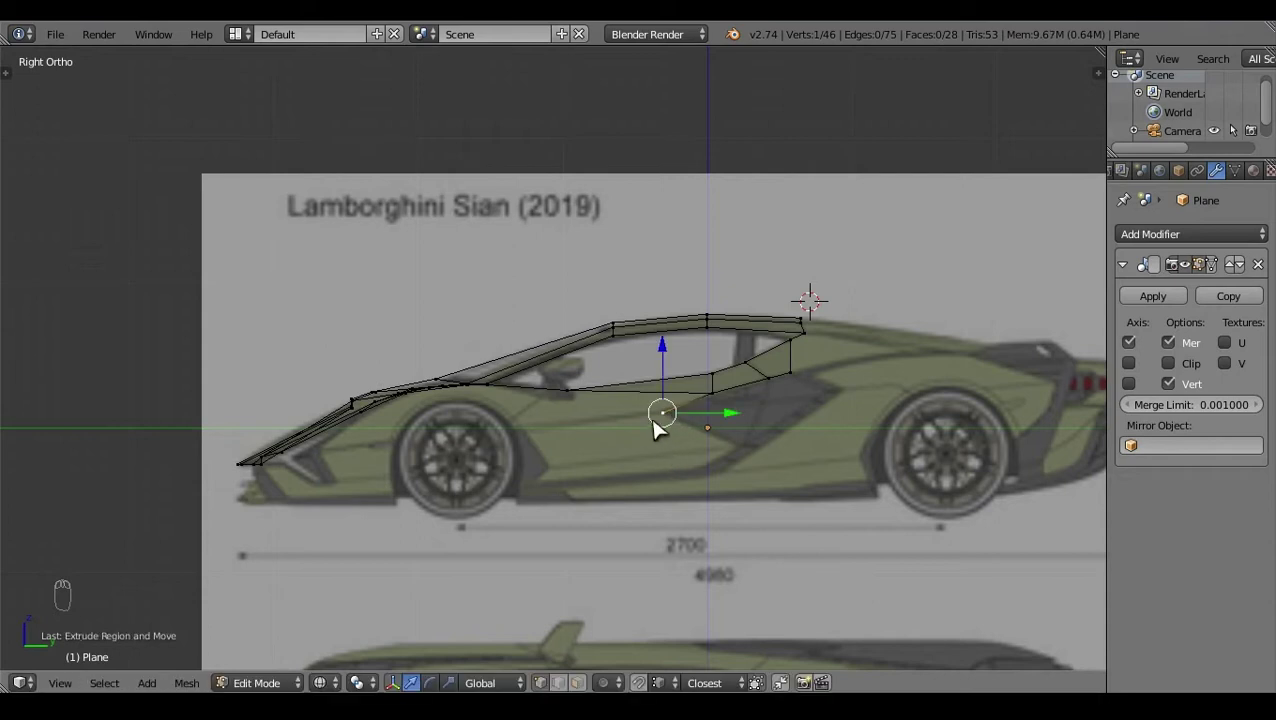
pyautogui.press('e')
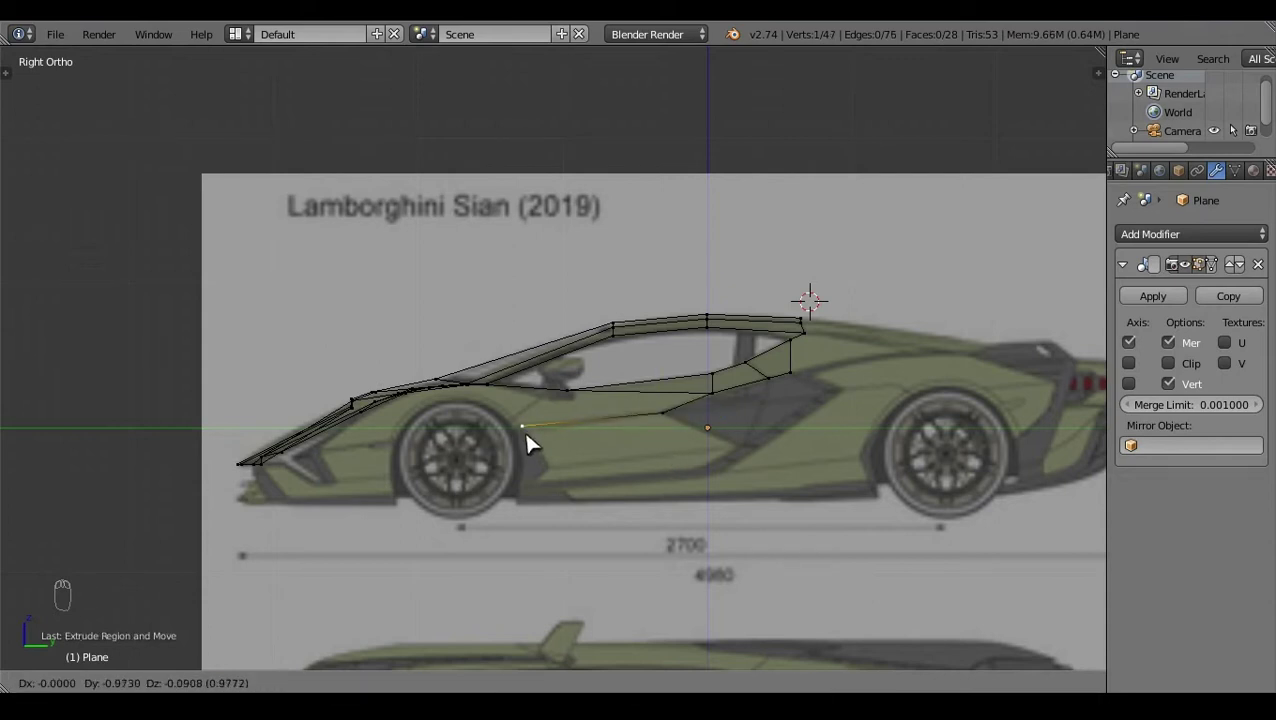
pyautogui.press('KP_7')
pyautogui.click(738, 472)
pyautogui.click(738, 331)
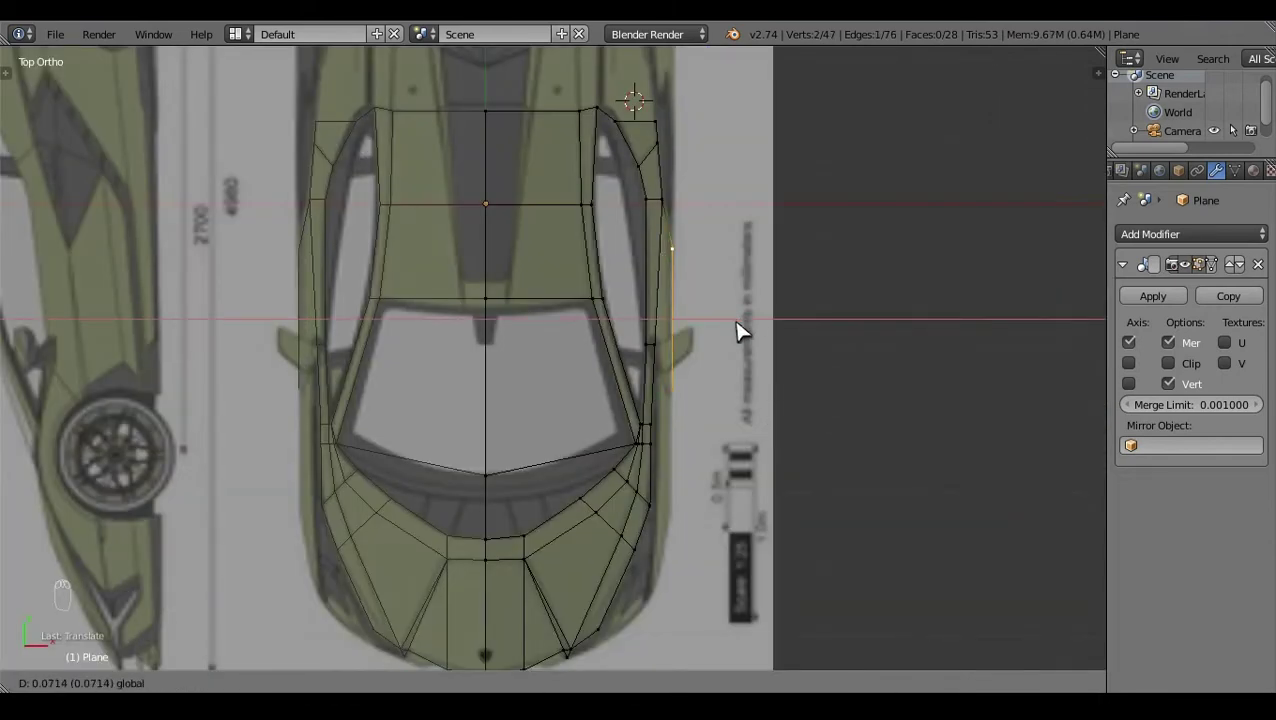
pyautogui.click(745, 331)
pyautogui.press('a')
pyautogui.press('z')
pyautogui.click(727, 485)
pyautogui.press('KP_3')
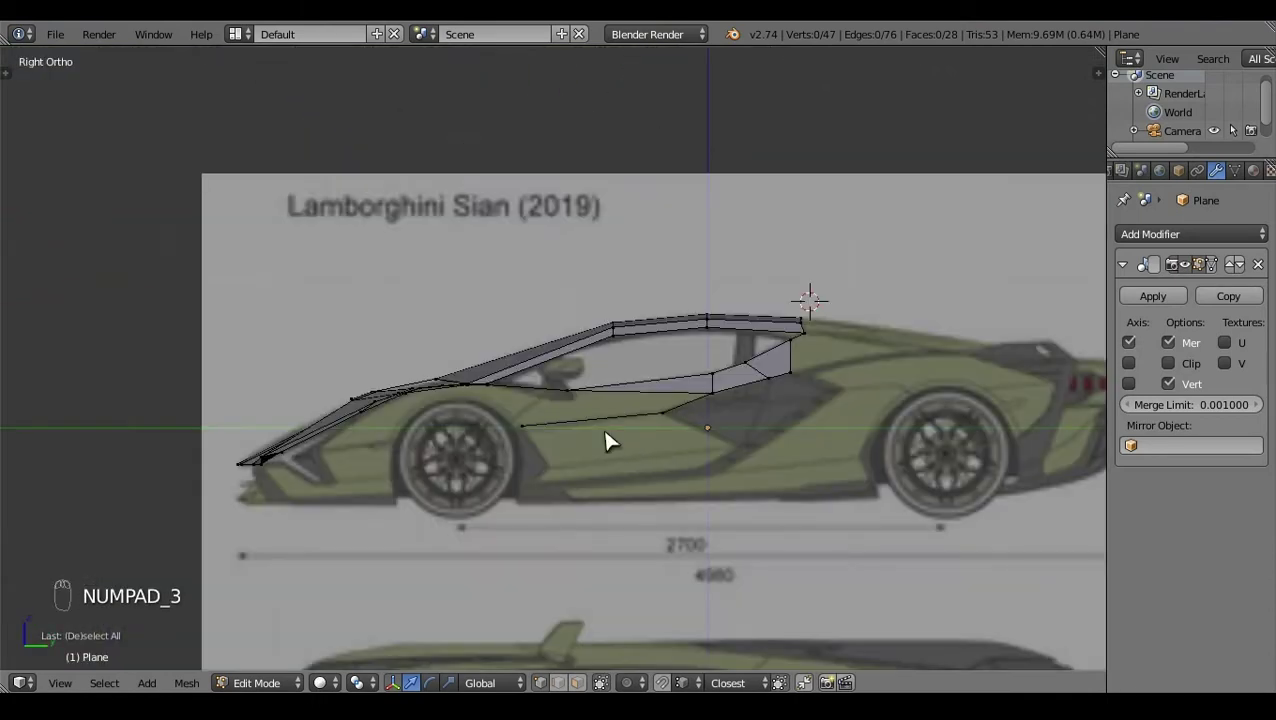
pyautogui.press('z')
pyautogui.press('c')
# Step: Move the new lower-panel vertex onto the blueprint's door line in Right view
pyautogui.click(644, 406)
pyautogui.rightClick(634, 398)
pyautogui.click(562, 346)
pyautogui.press('a')
pyautogui.press('z')
pyautogui.click(574, 444)
pyautogui.rightClick(561, 432)
pyautogui.press('KP_3')
pyautogui.press('g')
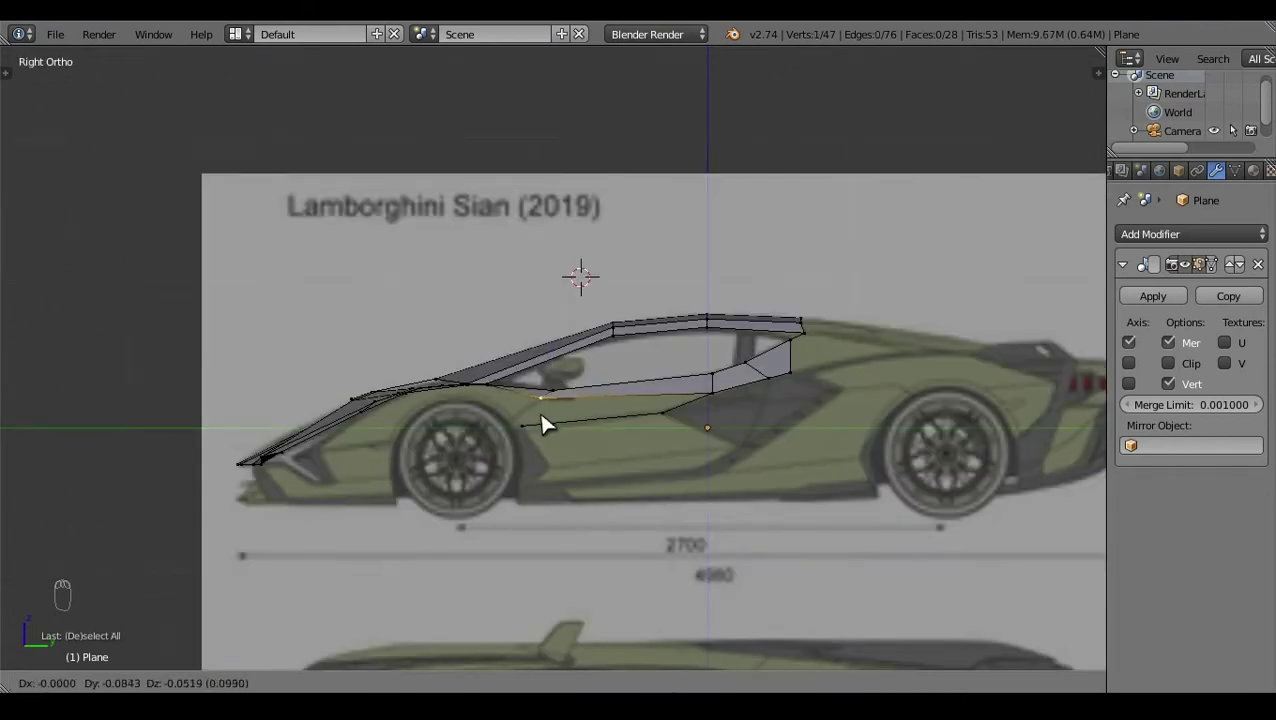
pyautogui.moveTo(773, 523); pyautogui.dragTo(683, 454)
# Step: Extrude the next panel vertex, select the panel corners and fill the lower door face
pyautogui.press('e')
pyautogui.press('KP_7')
pyautogui.click(775, 399)
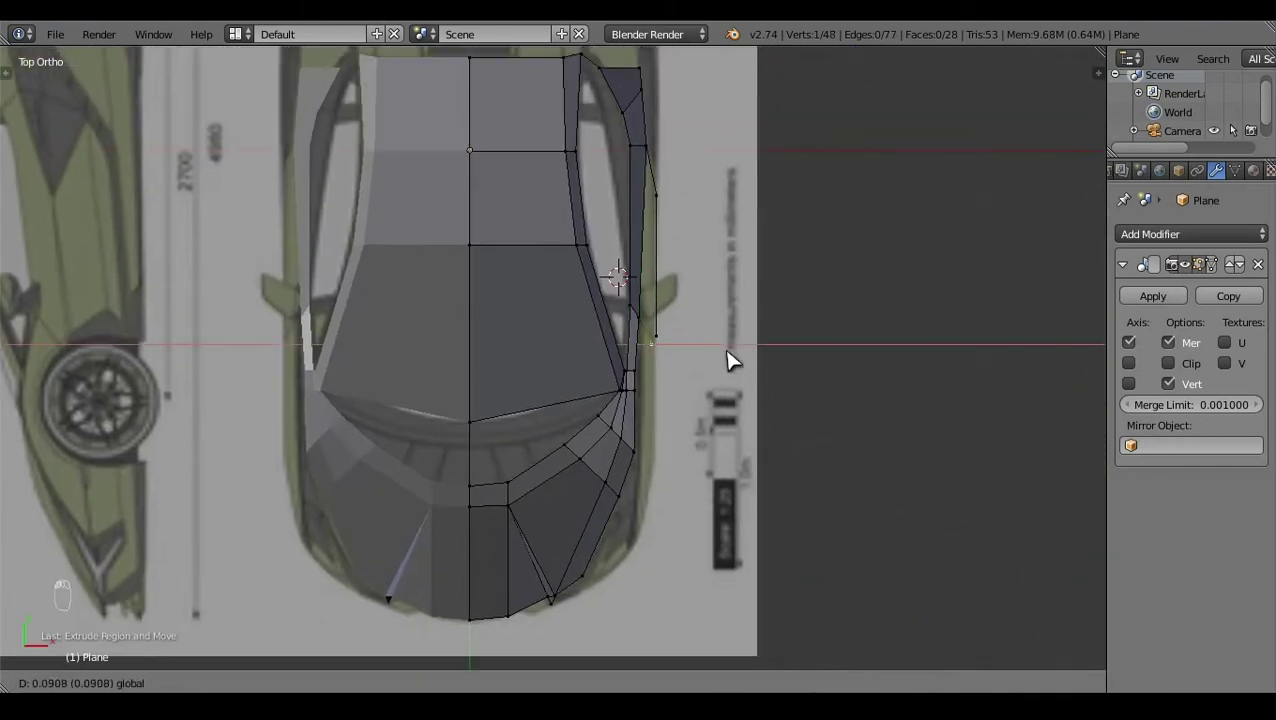
pyautogui.click(679, 635)
pyautogui.rightClick(680, 189)
pyautogui.click(699, 488)
pyautogui.press('a')
pyautogui.moveTo(594, 477); pyautogui.dragTo(623, 520)
pyautogui.press('f')
pyautogui.rightClick(623, 520)
pyautogui.click(1053, 506)
# Step: Check the filled door panel in Right view and orbit around the model to inspect it
pyautogui.press('KP_3')
pyautogui.press('z')
pyautogui.click(658, 541)
pyautogui.middleClick(657, 540)
pyautogui.click(735, 481)
pyautogui.click(659, 603)
# Step: Extrude the front fender edge vertices forward over the wheel arch in Right view
pyautogui.press('z')
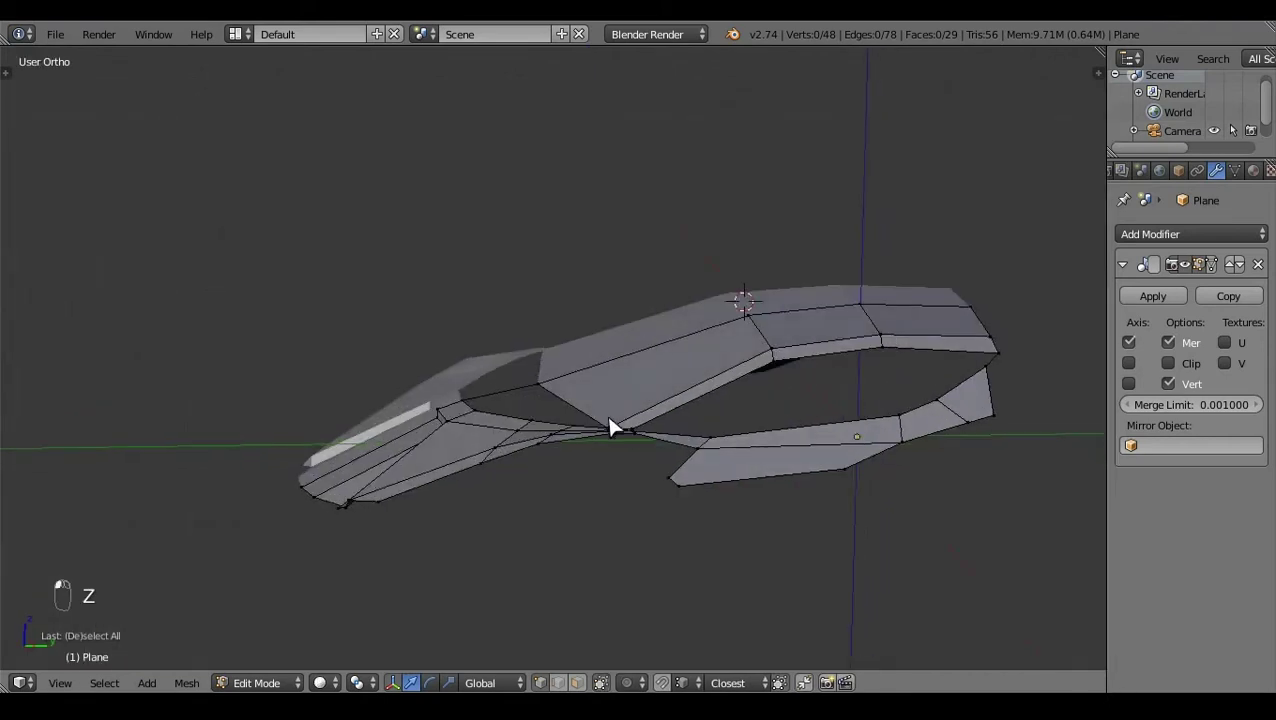
pyautogui.click(695, 457)
pyautogui.rightClick(672, 452)
pyautogui.press('KP_3')
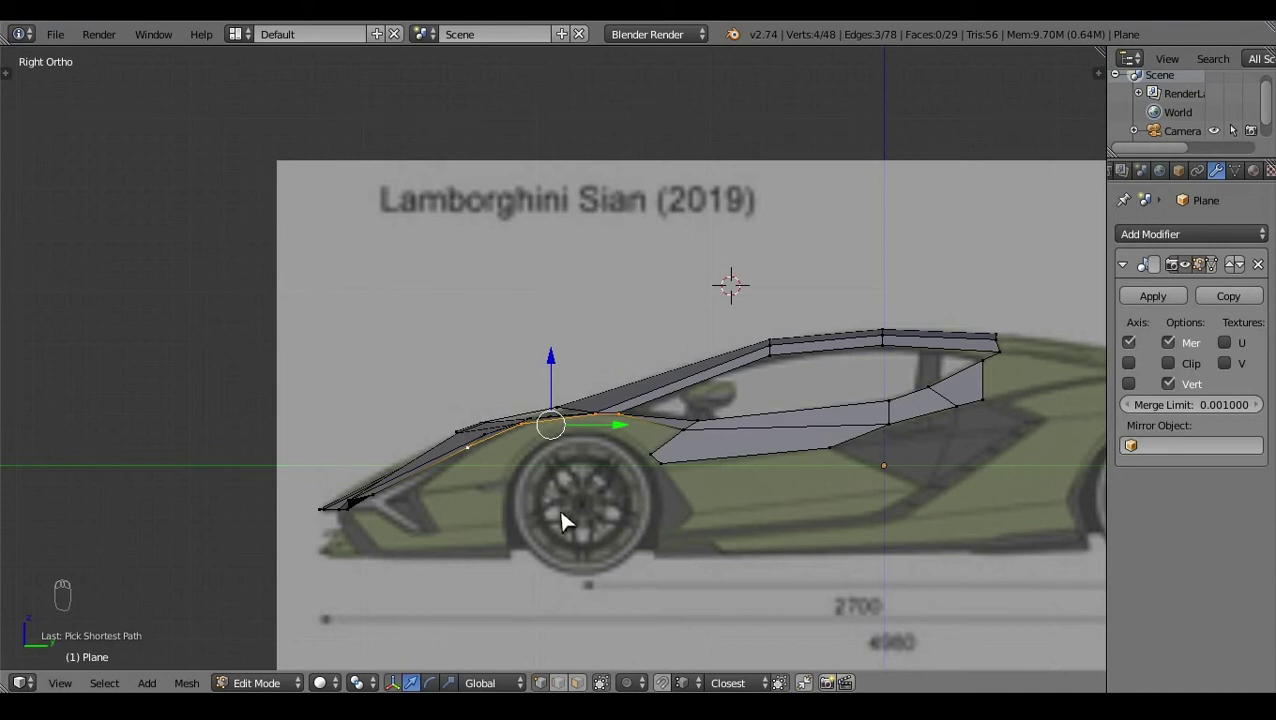
pyautogui.press('e')
pyautogui.click(565, 371)
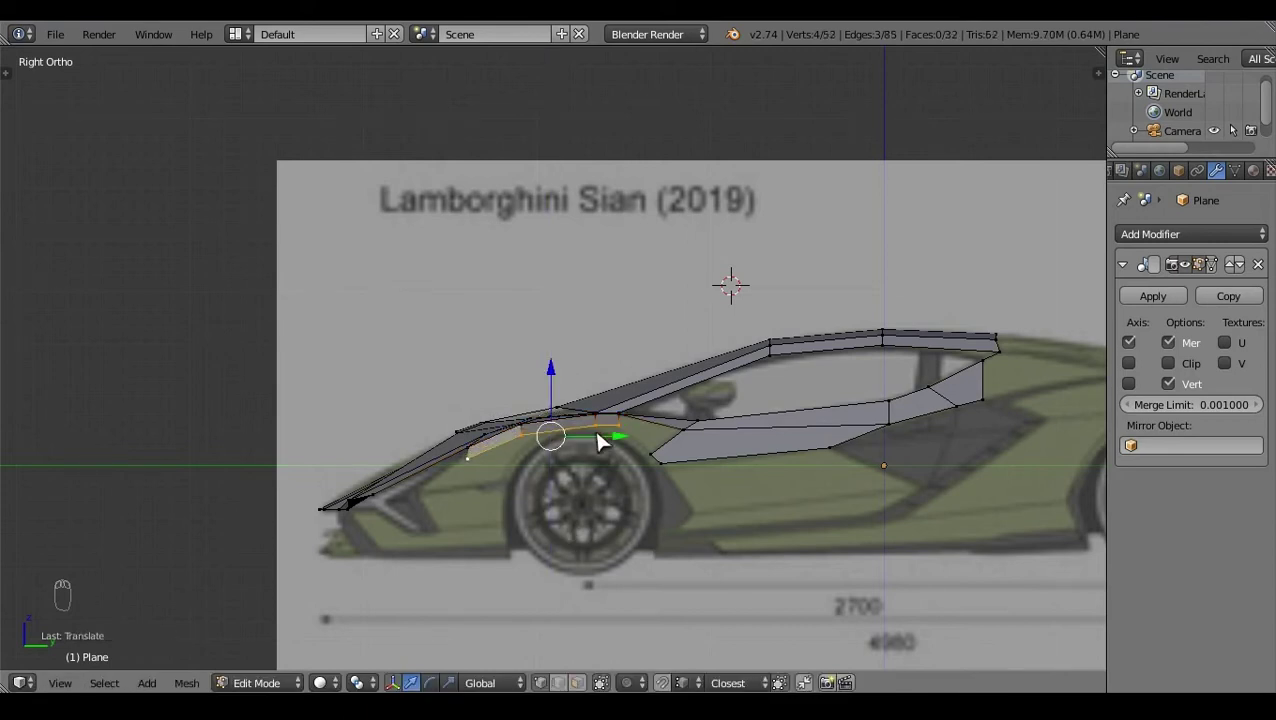
# Step: Position the extruded vertices along the blueprint's fender outline in Right and Top views
pyautogui.rightClick(604, 438)
pyautogui.click(549, 389)
pyautogui.rightClick(506, 408)
pyautogui.click(499, 395)
pyautogui.press('a')
pyautogui.click(892, 585)
pyautogui.rightClick(694, 432)
pyautogui.press('KP_7')
pyautogui.click(720, 365)
pyautogui.press('z')
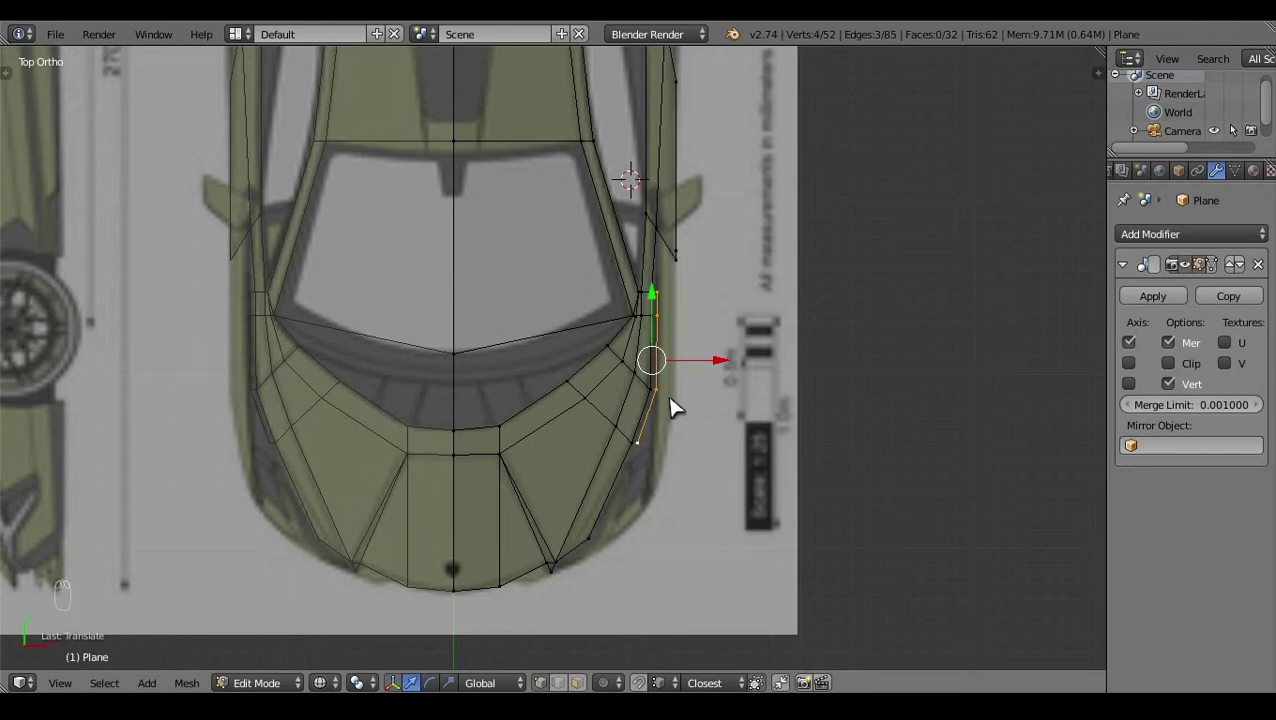
# Step: Select the corner vertices and fill a face joining the side-window band to the fender
pyautogui.rightClick(675, 395)
pyautogui.click(711, 462)
pyautogui.click(725, 466)
pyautogui.rightClick(741, 301)
pyautogui.click(737, 339)
pyautogui.press('a')
pyautogui.press('KP_3')
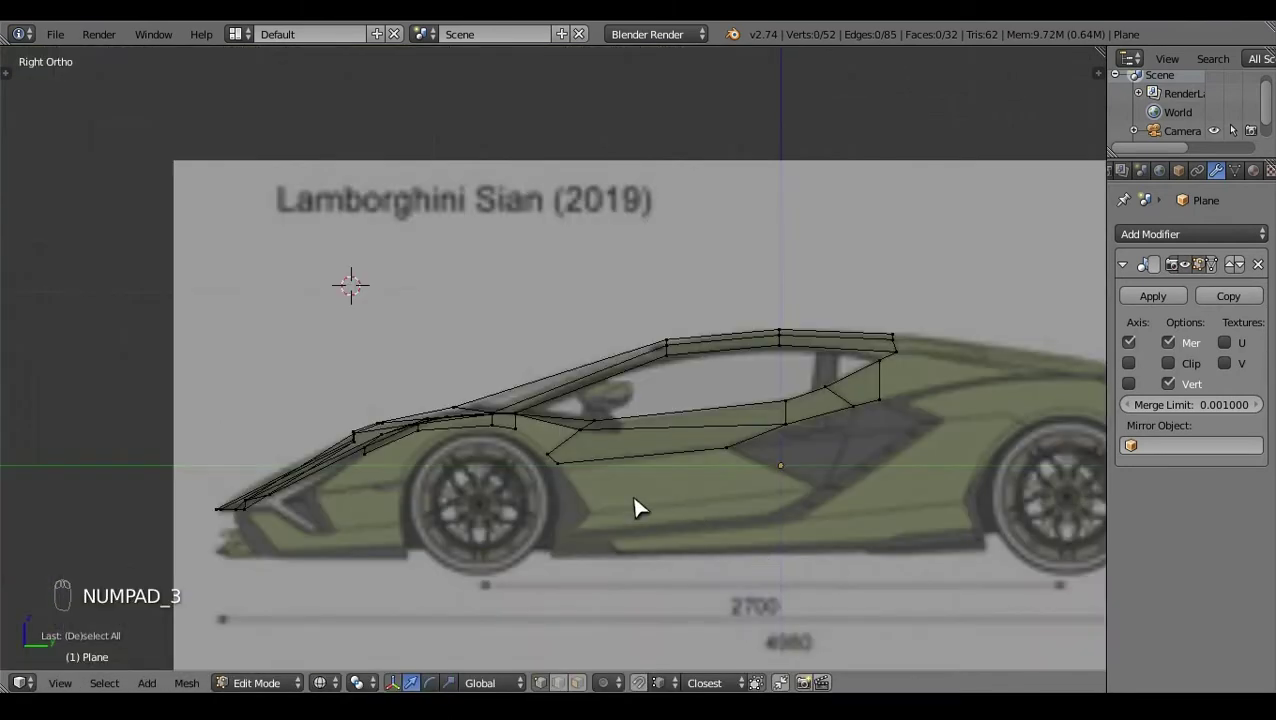
pyautogui.rightClick(524, 443)
pyautogui.press('f')
pyautogui.press('a')
pyautogui.click(612, 468)
# Step: Nudge the fender vertices into line with the blueprint in wireframe side view
pyautogui.rightClick(528, 407)
pyautogui.click(528, 362)
pyautogui.press('z')
pyautogui.press('a')
pyautogui.press('z')
pyautogui.click(588, 462)
pyautogui.click(701, 507)
# Step: Extrude the next fender vertex forward and move it onto the arch outline in Right view
pyautogui.press('KP_3')
pyautogui.rightClick(480, 449)
pyautogui.rightClick(531, 419)
pyautogui.press('e')
pyautogui.click(499, 361)
pyautogui.click(575, 441)
pyautogui.click(510, 377)
pyautogui.press('g')
pyautogui.rightClick(493, 460)
# Step: Fill the second fender face and check its placement from Top view
pyautogui.press('a')
pyautogui.press('f')
pyautogui.rightClick(608, 410)
pyautogui.click(819, 525)
pyautogui.press('KP_7')
pyautogui.click(803, 506)
pyautogui.press('z')
pyautogui.click(754, 330)
pyautogui.moveTo(723, 466); pyautogui.dragTo(710, 428)
# Step: Scale and align the fender strip vertices to the body width in Top view
pyautogui.press('KP_7')
pyautogui.click(633, 481)
pyautogui.press('KP_7')
pyautogui.click(677, 473)
pyautogui.click(696, 481)
pyautogui.press('s')
pyautogui.press('a')
pyautogui.moveTo(834, 455); pyautogui.dragTo(666, 471)
pyautogui.press('KP_7')
# Step: Knife-cut the fender strip and drag the vertex above the front wheel arch into place in side view
pyautogui.press('k')
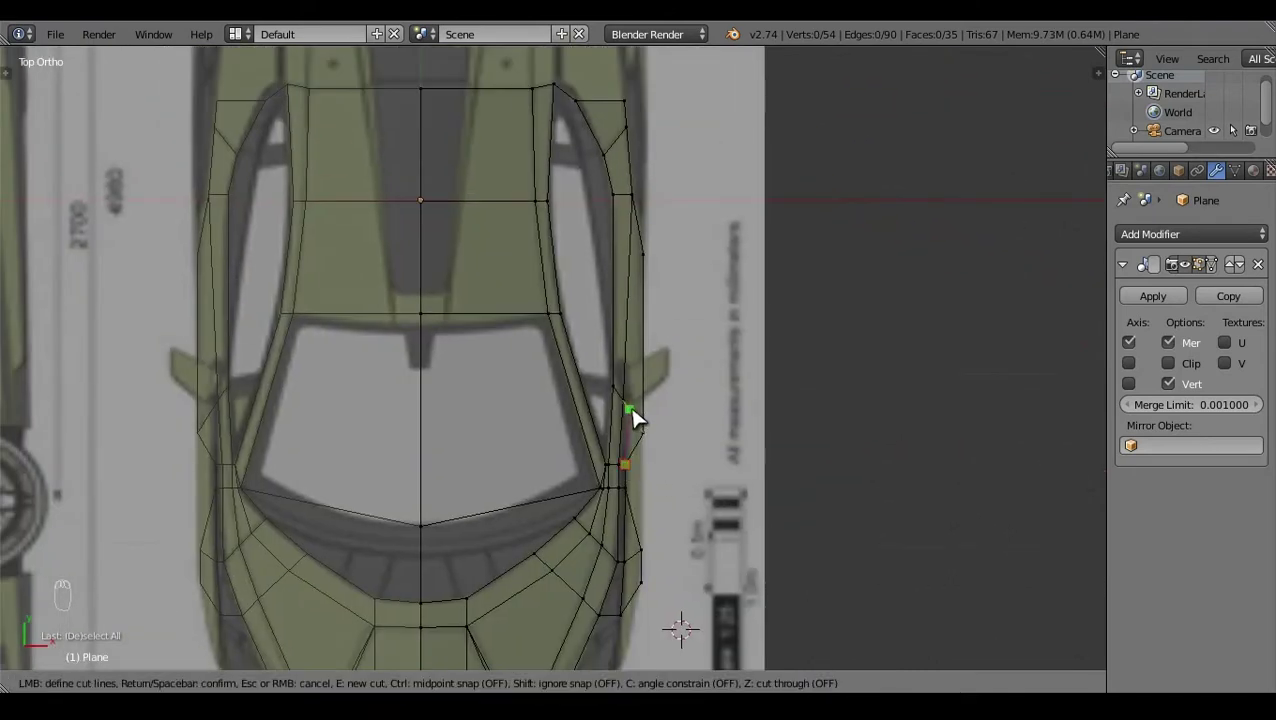
pyautogui.rightClick(639, 415)
pyautogui.press('KP_3')
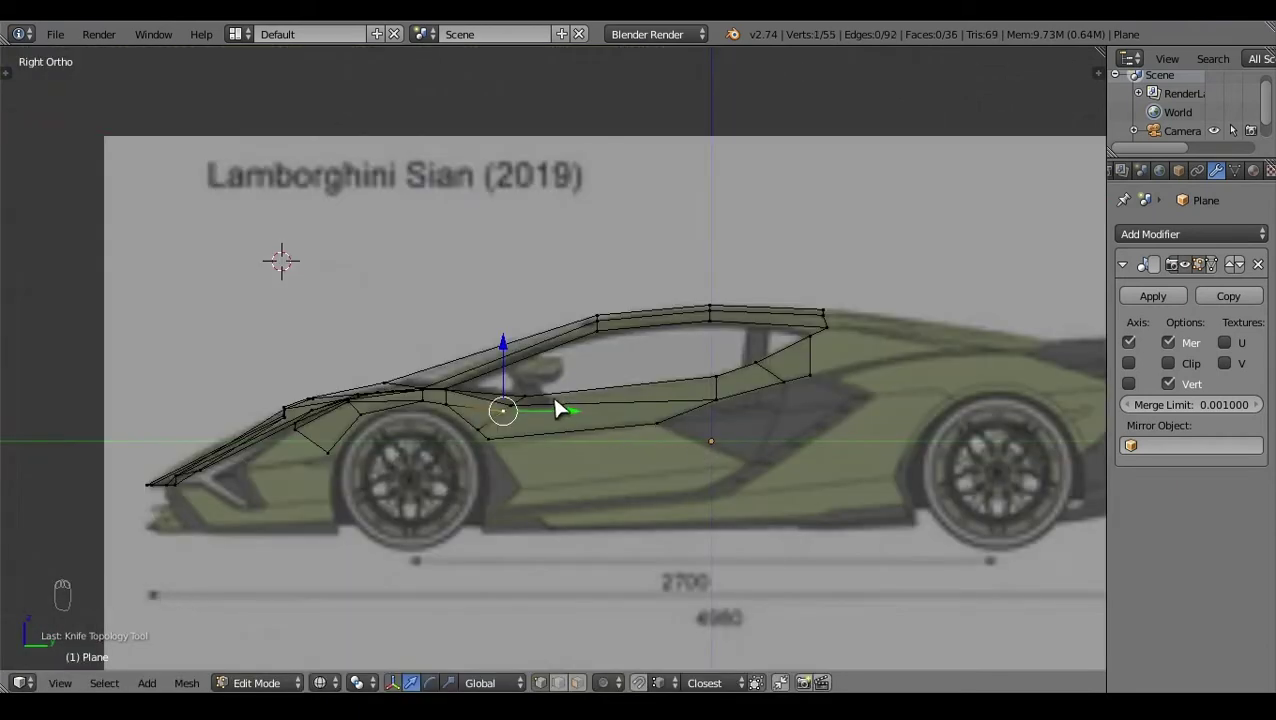
pyautogui.moveTo(579, 419); pyautogui.dragTo(548, 473)
pyautogui.press('a')
pyautogui.rightClick(663, 448)
pyautogui.press('KP_7')
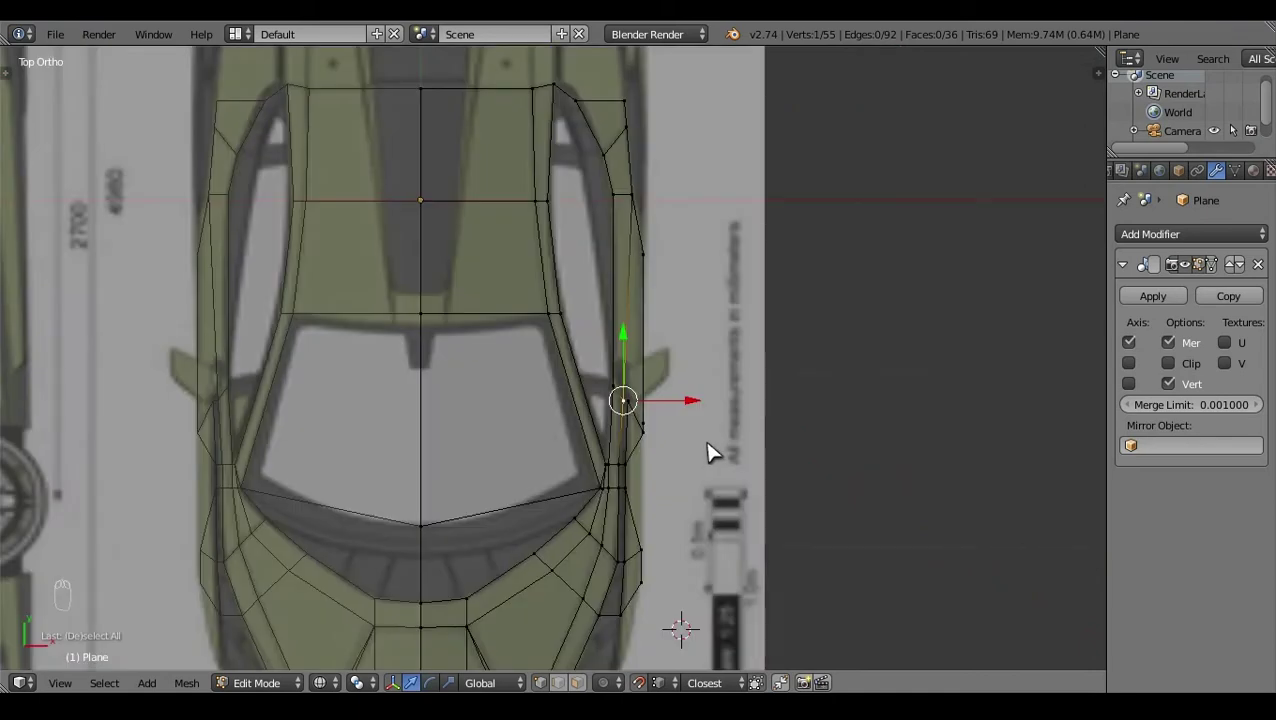
# Step: Align the fender-strip vertices to the top-view blueprint outline
pyautogui.rightClick(641, 407)
pyautogui.click(698, 404)
pyautogui.rightClick(636, 407)
pyautogui.click(700, 402)
pyautogui.press('a')
pyautogui.press('z')
pyautogui.click(909, 467)
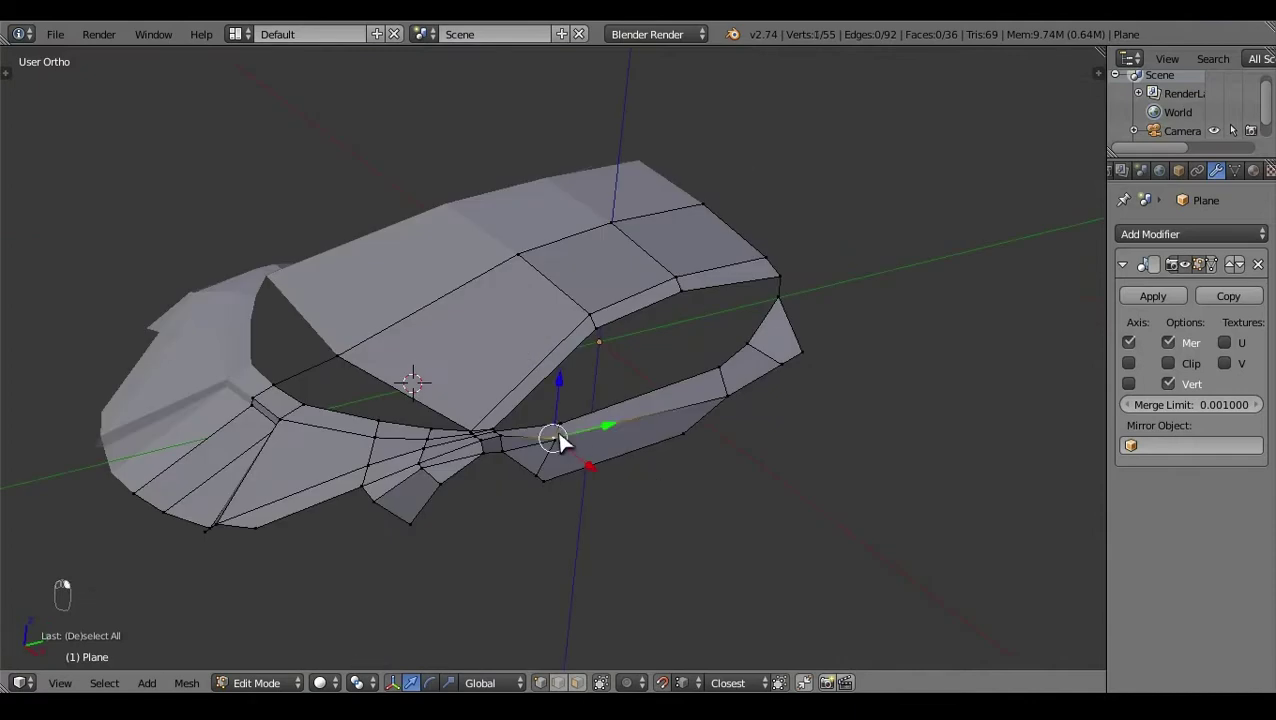
# Step: Reposition the lower fender vertex in side view, checking it in wireframe
pyautogui.press('KP_3')
pyautogui.rightClick(609, 468)
pyautogui.press('z')
pyautogui.press('z')
pyautogui.press('a')
pyautogui.click(664, 531)
pyautogui.click(659, 407)
pyautogui.rightClick(659, 407)
pyautogui.press('KP_7')
# Step: Extrude a new vertex from the fender edge toward the door panel and scale it in
pyautogui.press('e')
pyautogui.click(711, 308)
pyautogui.press('s')
pyautogui.moveTo(681, 374); pyautogui.dragTo(699, 381)
pyautogui.press('a')
pyautogui.rightClick(699, 381)
# Step: Select the gap vertices between fender strip and door panel and fill two new faces
pyautogui.press('KP_3')
pyautogui.moveTo(619, 494); pyautogui.dragTo(618, 425)
pyautogui.rightClick(636, 442)
pyautogui.rightClick(614, 422)
pyautogui.click(644, 417)
pyautogui.press('a')
pyautogui.moveTo(639, 472); pyautogui.dragTo(609, 534)
pyautogui.press('f')
pyautogui.press('f')
# Step: Delete a stray element and line the new cut vertex up with the top-view blueprint
pyautogui.press('a')
pyautogui.click(629, 438)
pyautogui.press('x')
pyautogui.press('a')
pyautogui.click(808, 391)
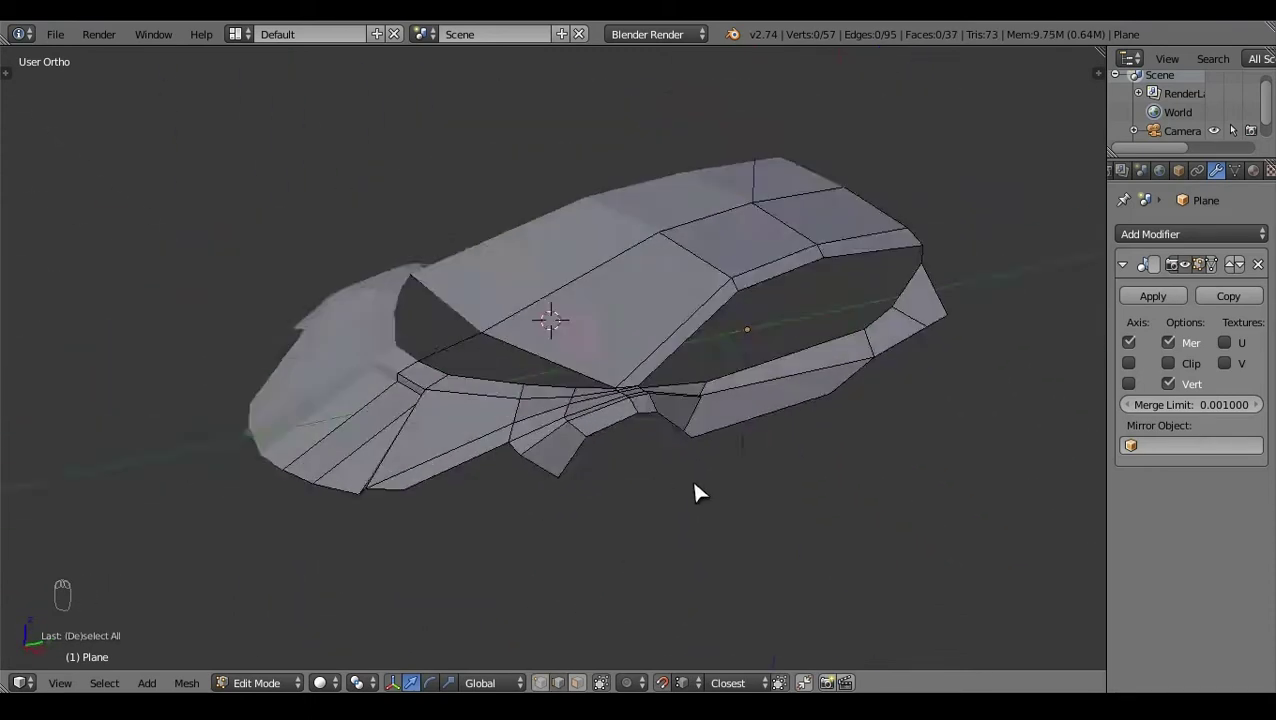
pyautogui.click(589, 538)
pyautogui.rightClick(641, 481)
pyautogui.press('KP_7')
pyautogui.click(755, 445)
# Step: Try merging side vertices with Alt+M, then undo the misplaced result
pyautogui.press('z')
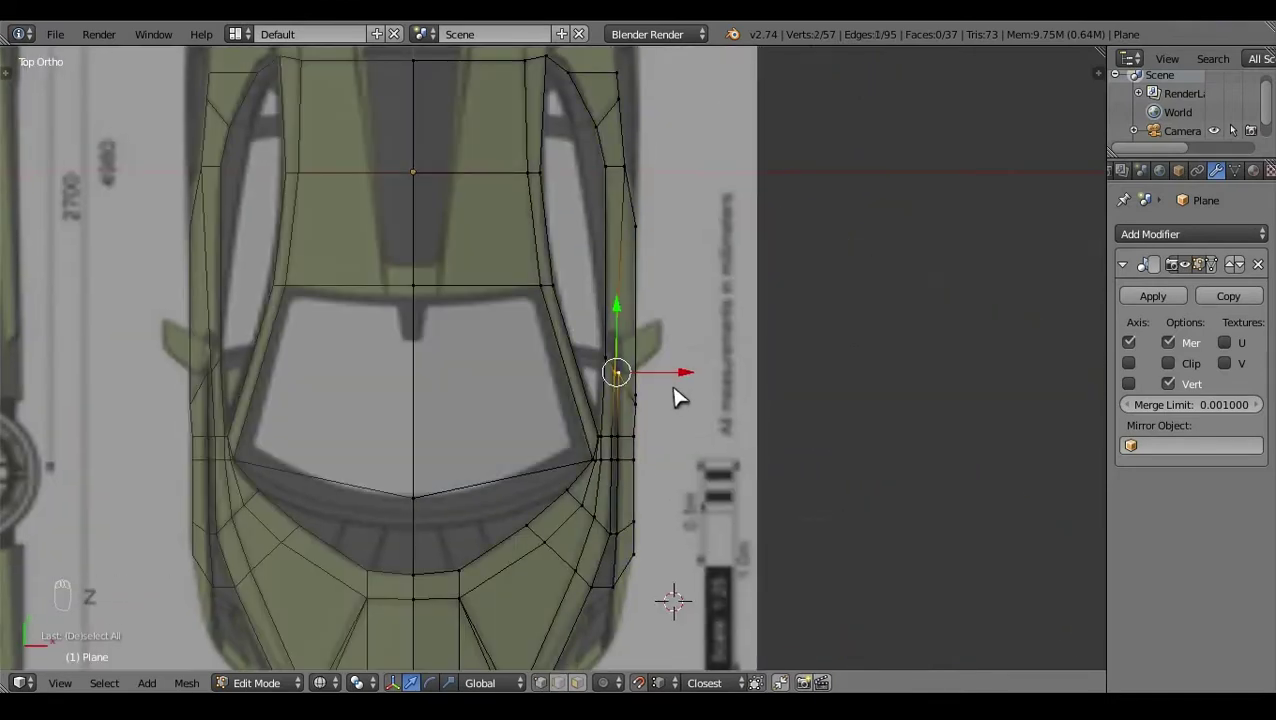
pyautogui.press('alt+m')
pyautogui.press('a')
pyautogui.rightClick(668, 379)
pyautogui.click(686, 379)
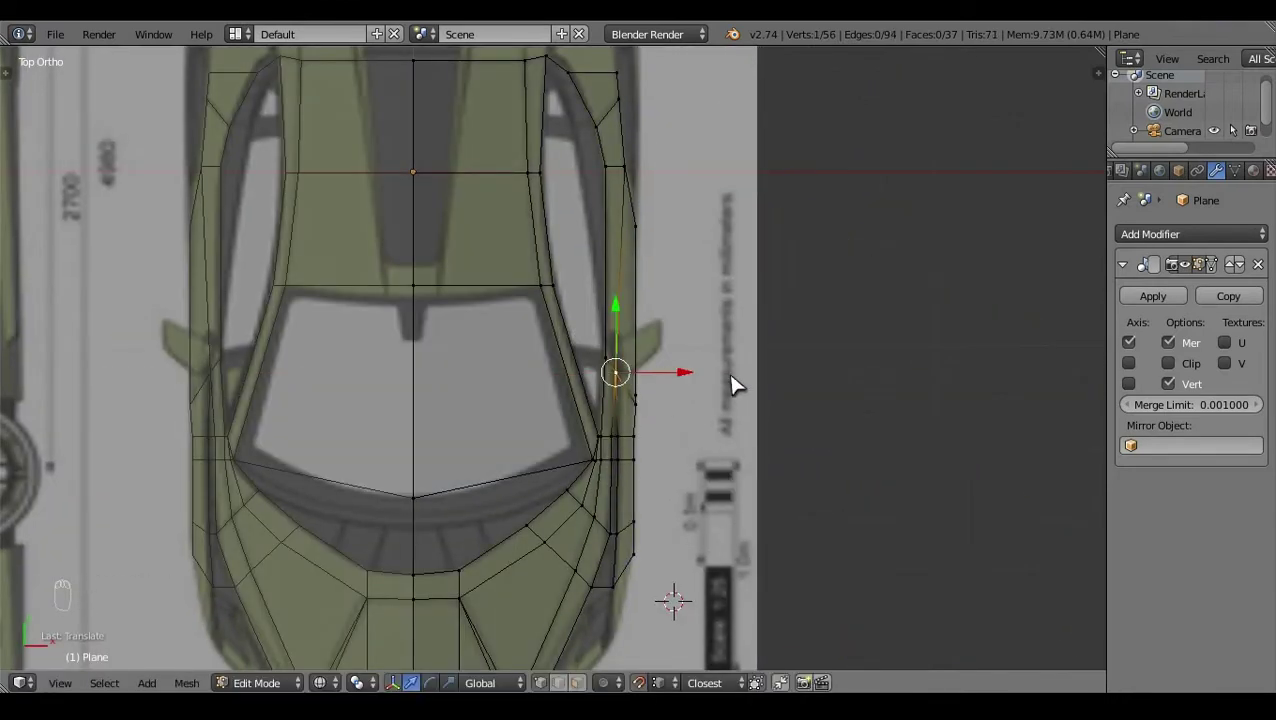
pyautogui.press('ctrl+z')
pyautogui.press('a')
# Step: Knife-cut a new edge along the car's side and check it briefly in Object Mode
pyautogui.press('k')
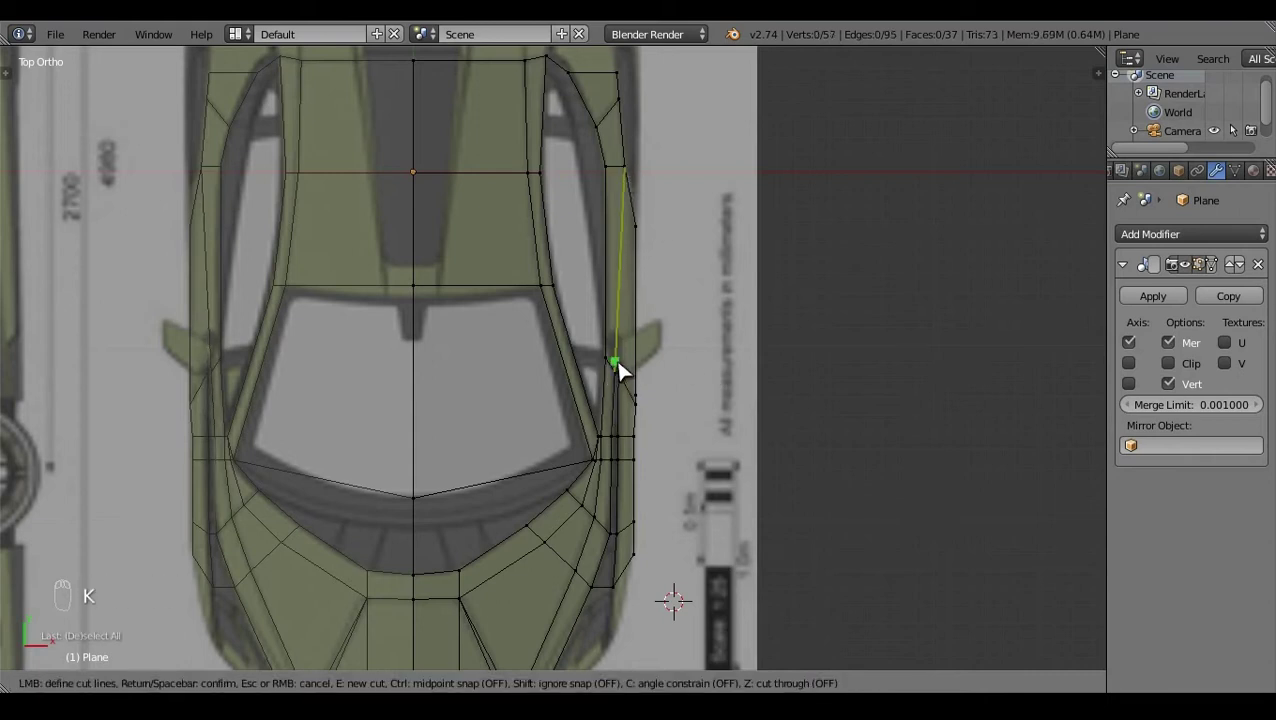
pyautogui.press('a')
pyautogui.press('z')
pyautogui.middleClick(638, 548)
pyautogui.press('KP_3')
pyautogui.press('Tab')
pyautogui.press('z')
pyautogui.click(711, 497)
pyautogui.press('Tab')
pyautogui.press('z')
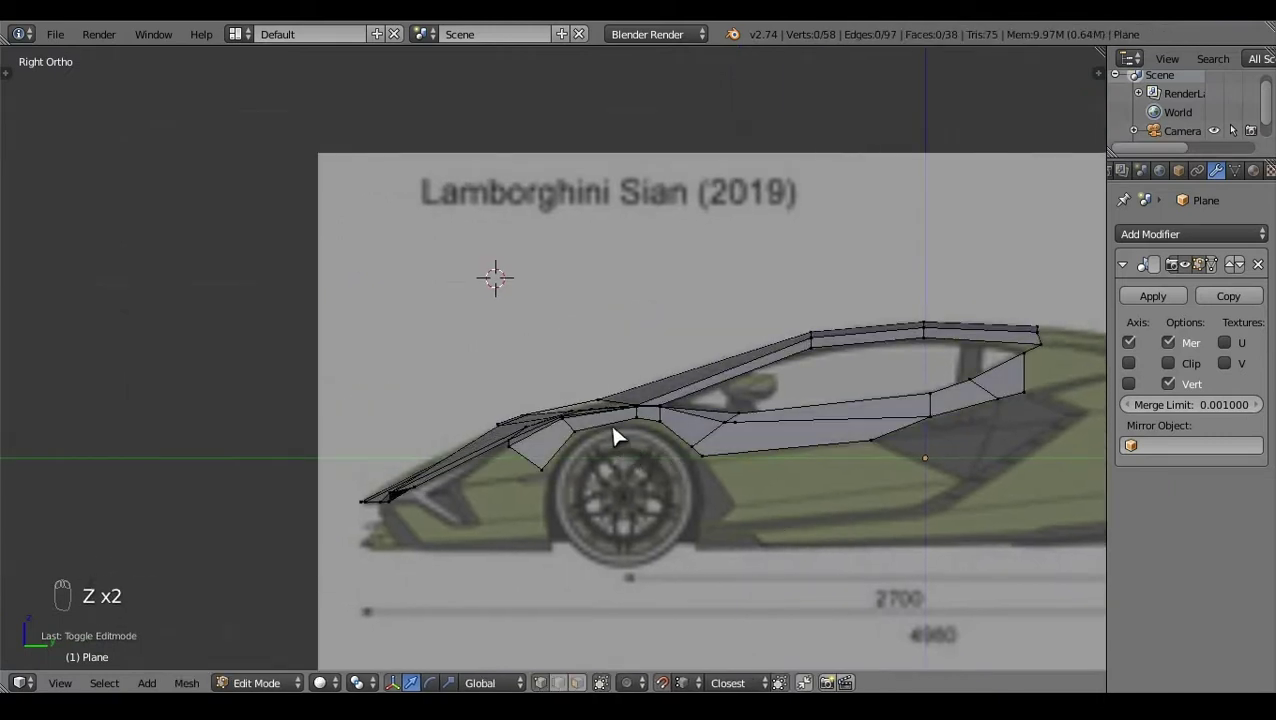
pyautogui.press('z')
# Step: Add a loop cut across the side panel and pick its vertex near the wheel arch
pyautogui.press('ctrl+r')
pyautogui.press('z')
pyautogui.click(611, 369)
pyautogui.rightClick(611, 369)
pyautogui.press('a')
pyautogui.click(901, 522)
pyautogui.press('KP_3')
# Step: Extrude a vertex down around the front wheel arch and grab it into position
pyautogui.click(542, 452)
pyautogui.rightClick(542, 452)
pyautogui.press('e')
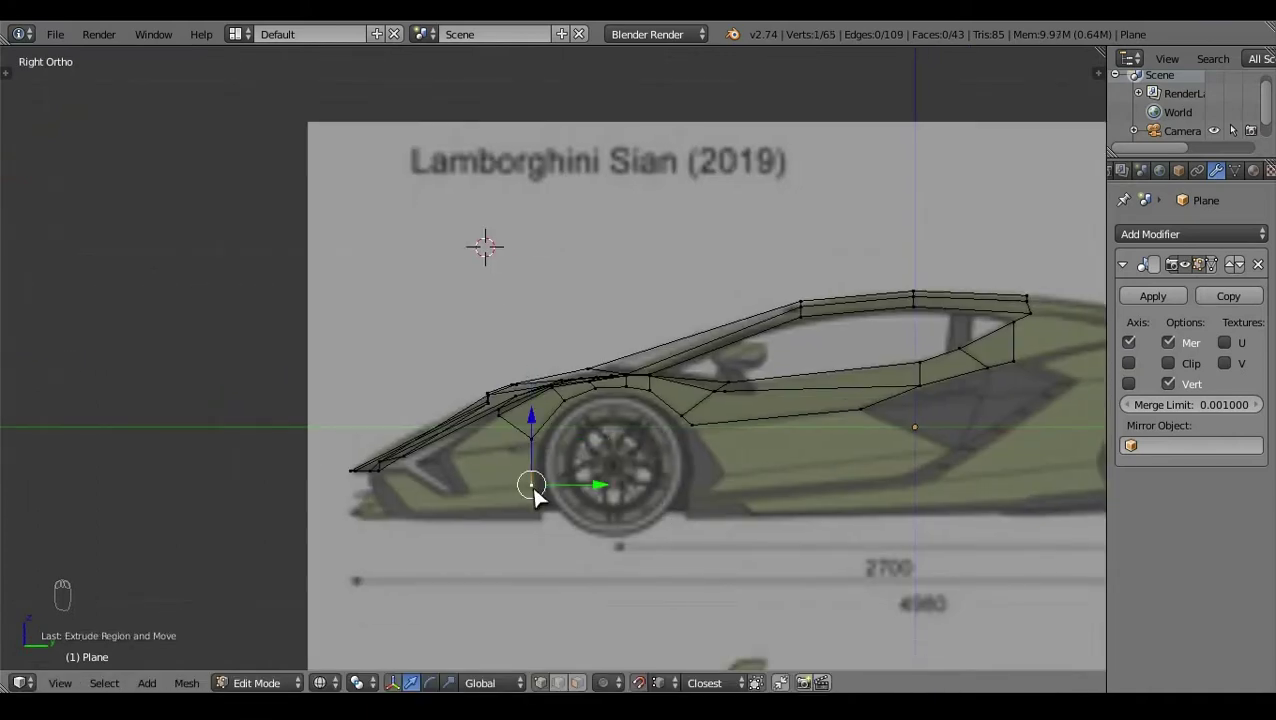
pyautogui.click(606, 488)
pyautogui.press('g')
pyautogui.rightClick(545, 455)
pyautogui.press('g')
pyautogui.press('KP_7')
# Step: Fill a face between the new wheel-arch vertices from top view
pyautogui.rightClick(700, 448)
pyautogui.click(694, 482)
pyautogui.click(626, 425)
pyautogui.rightClick(701, 443)
pyautogui.press('f')
pyautogui.press('a')
# Step: Adjust the lower arch vertices in wireframe, undoing one unwanted move
pyautogui.rightClick(563, 590)
pyautogui.press('z')
pyautogui.click(548, 560)
pyautogui.rightClick(589, 515)
pyautogui.press('KP_7')
pyautogui.press('z')
pyautogui.click(681, 464)
pyautogui.press('a')
pyautogui.rightClick(621, 401)
pyautogui.moveTo(624, 395); pyautogui.dragTo(694, 483)
pyautogui.press('ctrl+z')
pyautogui.press('a')
# Step: Reposition the front arch vertices against the side- and top-view blueprints
pyautogui.press('KP_3')
pyautogui.click(650, 515)
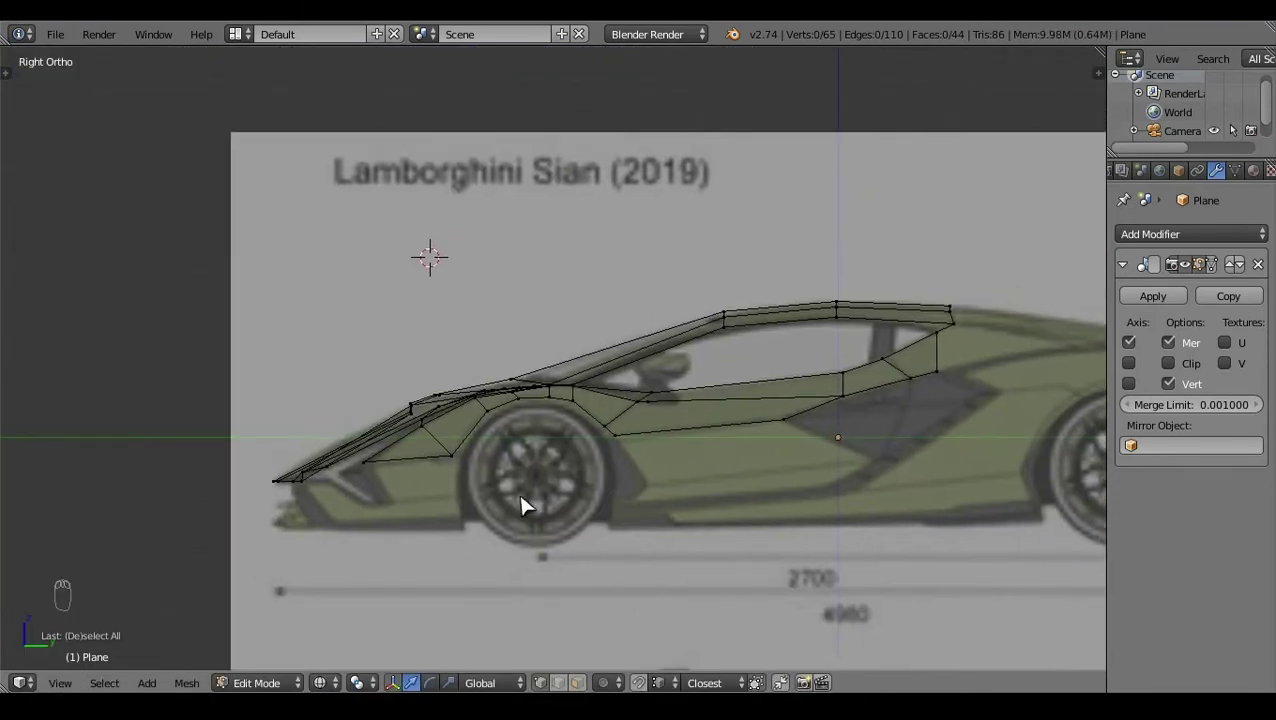
pyautogui.rightClick(395, 426)
pyautogui.click(364, 407)
pyautogui.click(436, 474)
pyautogui.click(366, 407)
pyautogui.press('KP_7')
pyautogui.moveTo(675, 560); pyautogui.dragTo(673, 549)
pyautogui.press('a')
pyautogui.click(823, 408)
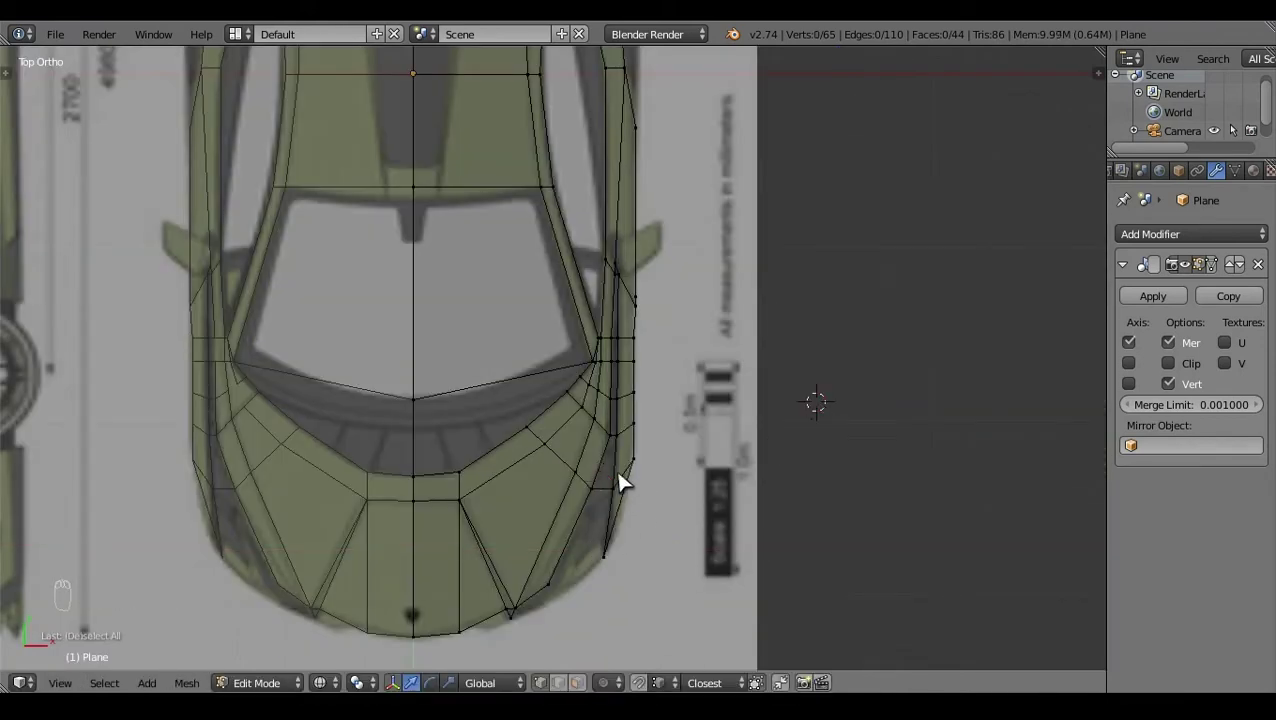
# Step: Align the remaining fender vertices to the top-view outline and return to Object Mode
pyautogui.middleClick(699, 506)
pyautogui.click(683, 496)
pyautogui.rightClick(683, 496)
pyautogui.rightClick(666, 449)
pyautogui.click(679, 451)
pyautogui.press('a')
pyautogui.rightClick(653, 442)
pyautogui.click(683, 441)
pyautogui.press('a')
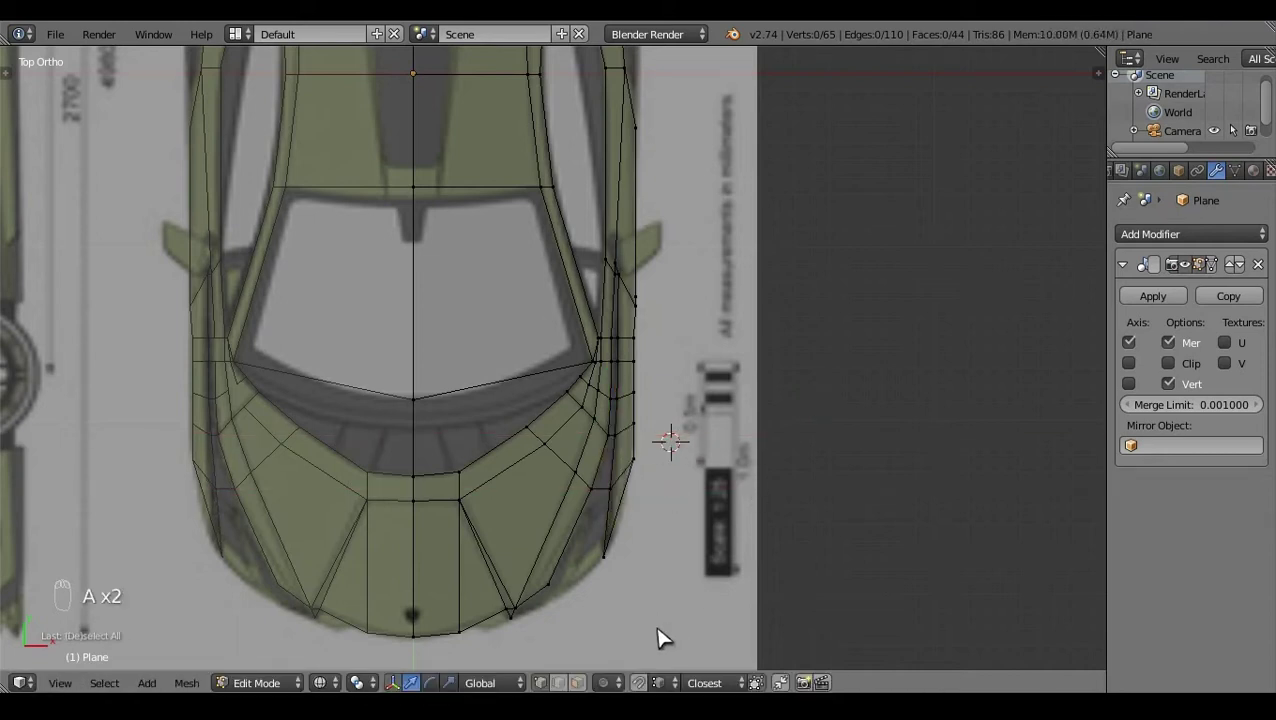
pyautogui.click(557, 622)
pyautogui.press('KP_3')
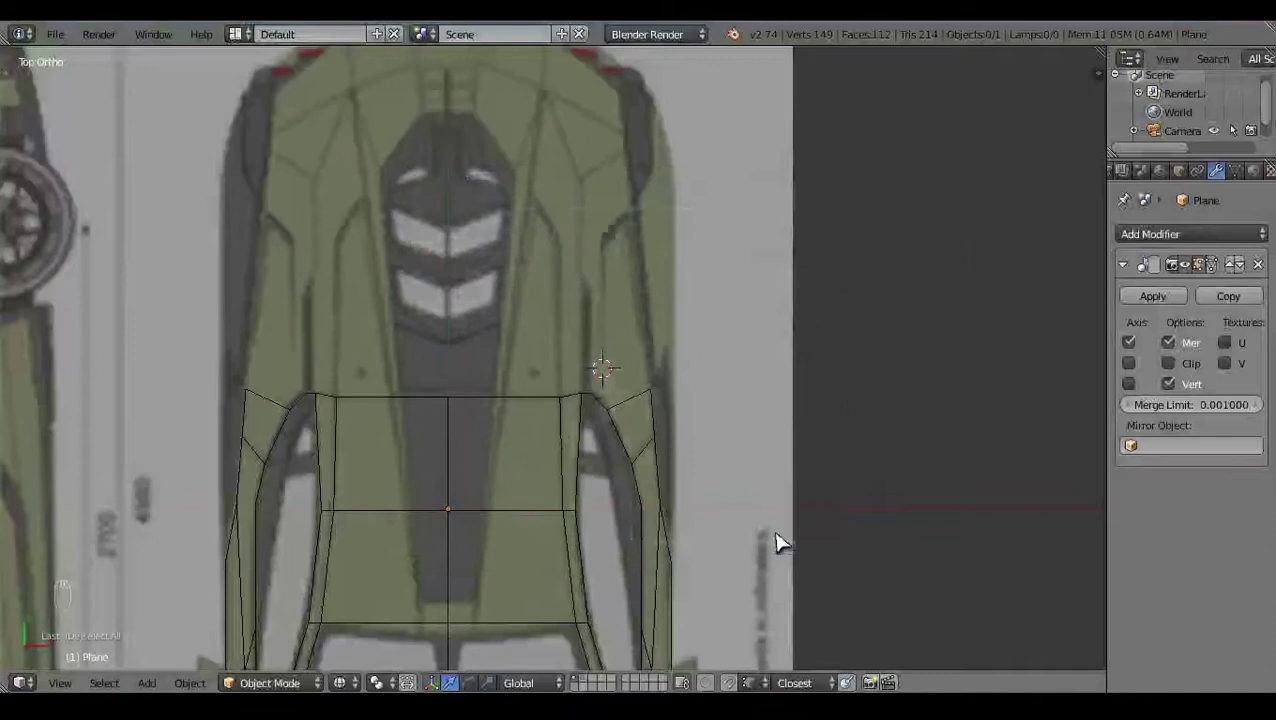
# Step: Extrude the rear roof vertex backward and align it to the roofline in the Right ortho view
pyautogui.click(741, 491)
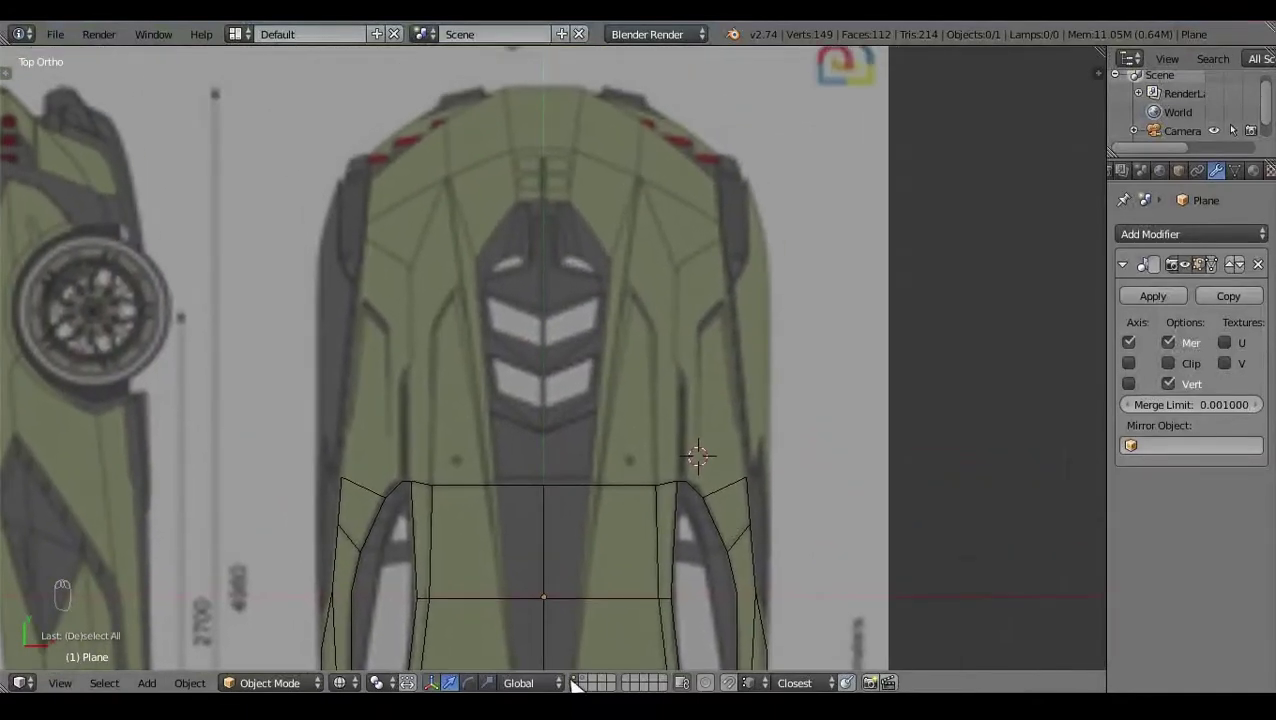
pyautogui.press('Tab')
pyautogui.rightClick(687, 475)
pyautogui.press('e')
pyautogui.click(710, 416)
pyautogui.press('KP_3')
pyautogui.rightClick(549, 255)
pyautogui.click(549, 255)
pyautogui.click(612, 296)
pyautogui.click(670, 294)
pyautogui.rightClick(606, 365)
pyautogui.click(623, 300)
# Step: Reposition the new rear vertices in Top view so they follow the blueprint's rear deck outline
pyautogui.press('a')
pyautogui.rightClick(622, 379)
pyautogui.click(682, 384)
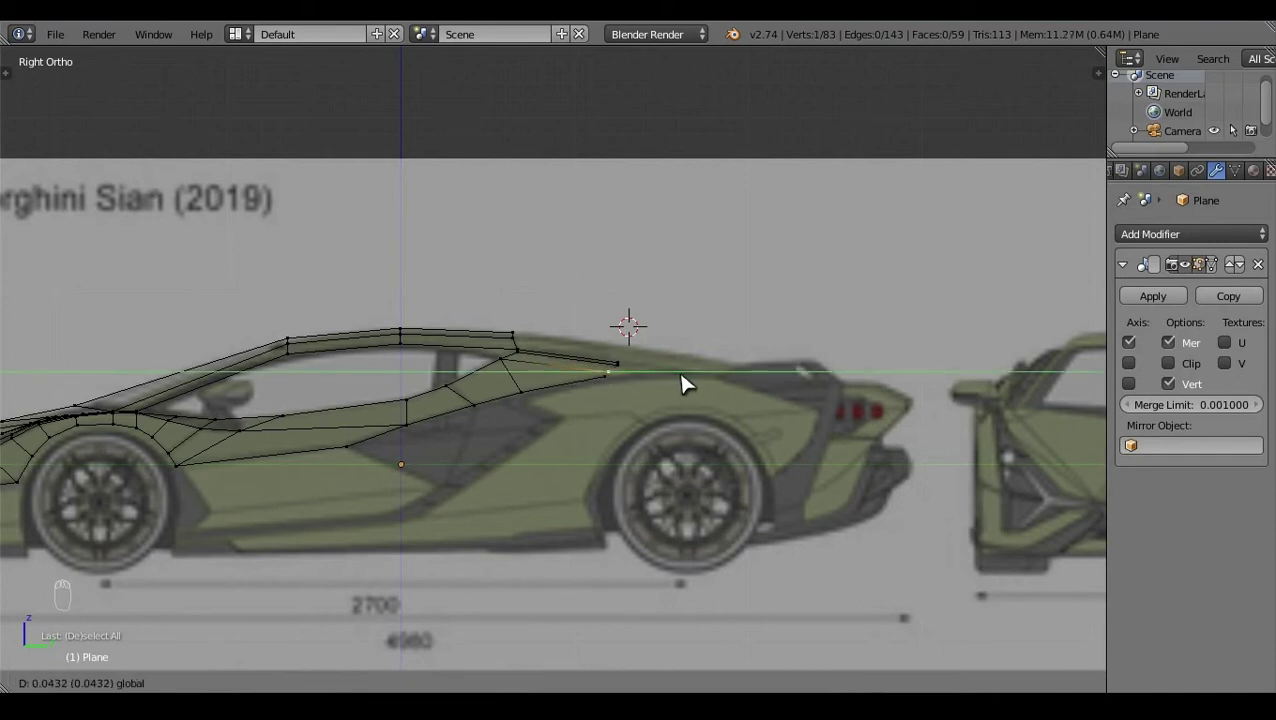
pyautogui.press('a')
pyautogui.click(588, 396)
pyautogui.press('KP_7')
pyautogui.click(813, 230)
pyautogui.rightClick(685, 377)
pyautogui.click(685, 373)
pyautogui.moveTo(726, 375); pyautogui.dragTo(783, 404)
pyautogui.press('a')
pyautogui.rightClick(714, 414)
pyautogui.middleClick(716, 369)
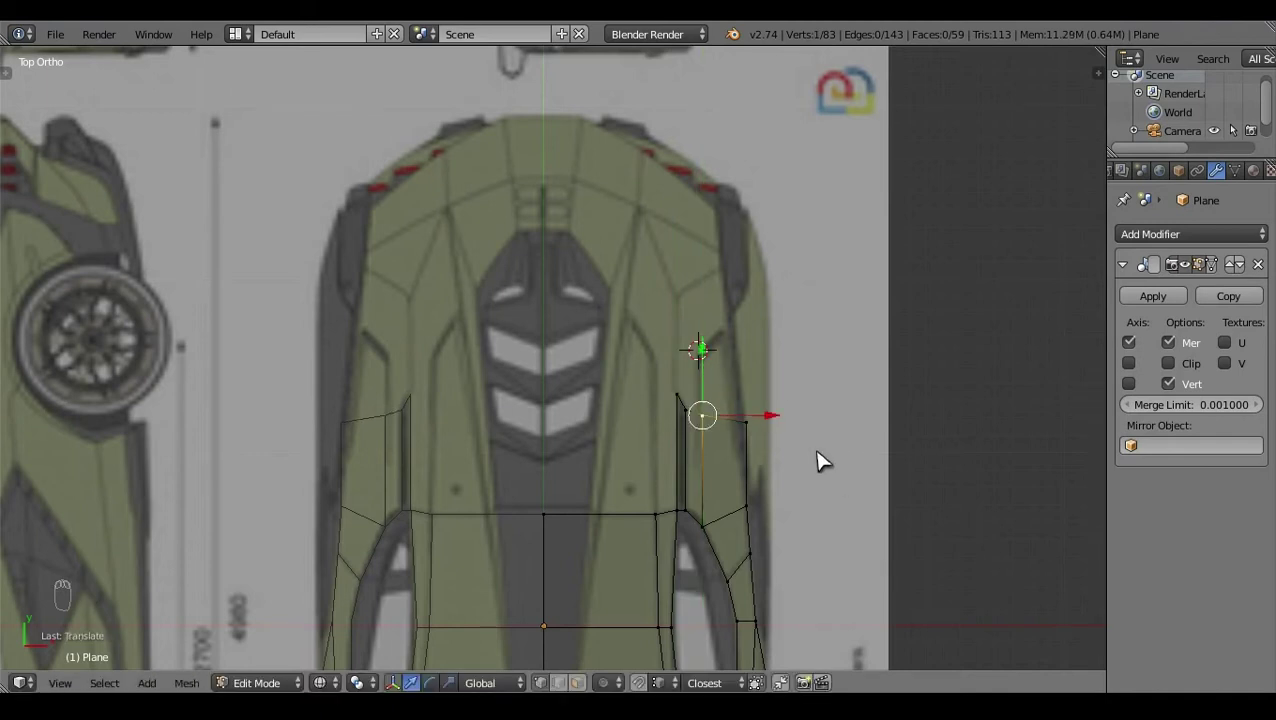
# Step: Extrude another segment toward the tail and nudge its vertices onto the blueprint edge in Top view
pyautogui.rightClick(803, 439)
pyautogui.click(819, 424)
pyautogui.rightClick(716, 425)
pyautogui.press('e')
pyautogui.click(730, 374)
pyautogui.rightClick(776, 370)
pyautogui.moveTo(776, 370); pyautogui.dragTo(790, 341)
pyautogui.rightClick(799, 417)
pyautogui.click(804, 424)
pyautogui.rightClick(758, 343)
pyautogui.moveTo(775, 333); pyautogui.dragTo(780, 335)
pyautogui.click(779, 333)
pyautogui.rightClick(706, 368)
# Step: Match the segment's height to the side blueprint, then check the strip in wireframe from Right and Top views
pyautogui.press('KP_3')
pyautogui.click(762, 337)
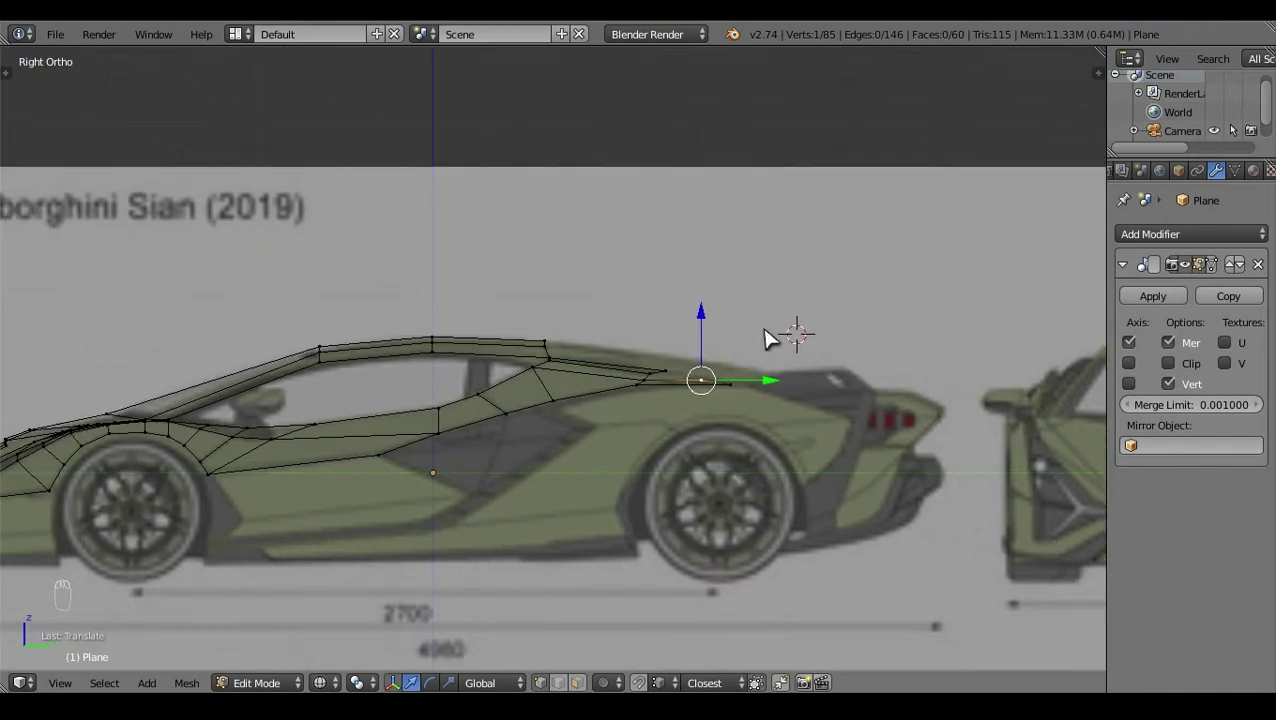
pyautogui.rightClick(653, 357)
pyautogui.click(653, 315)
pyautogui.click(653, 311)
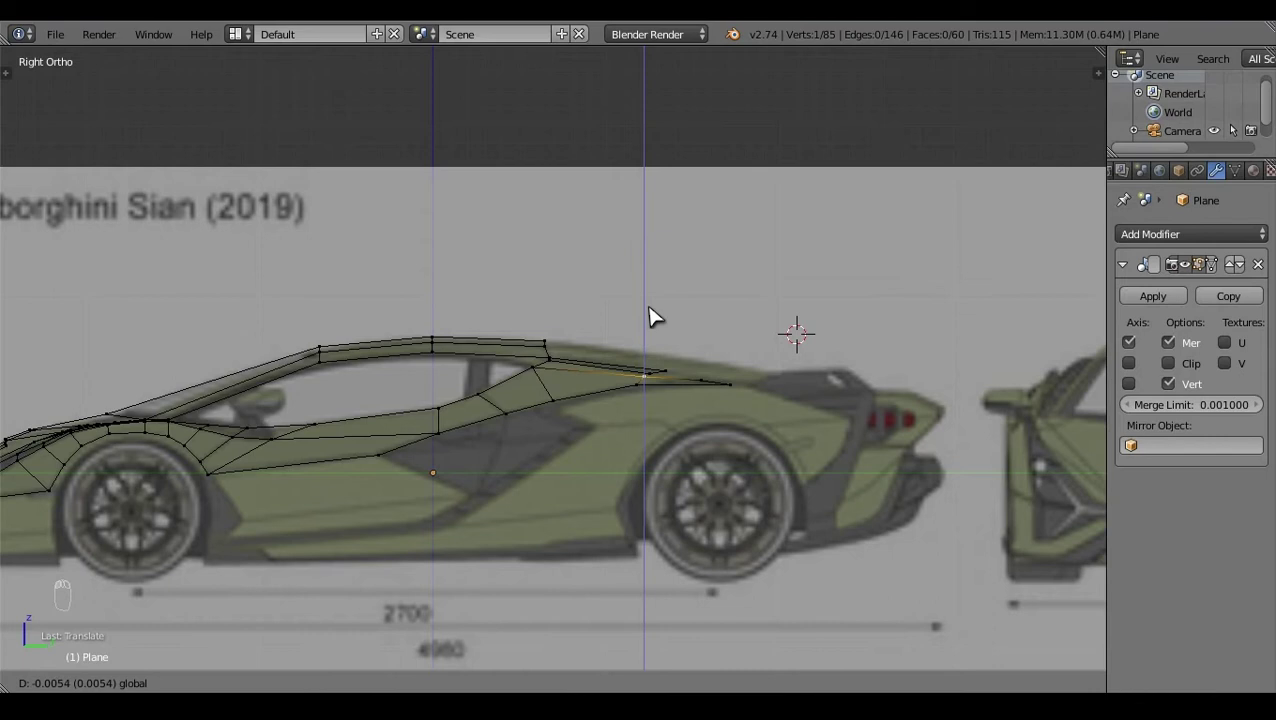
pyautogui.press('a')
pyautogui.press('Tab')
pyautogui.press('z')
pyautogui.click(513, 333)
pyautogui.click(284, 547)
pyautogui.click(576, 435)
pyautogui.press('KP_7')
pyautogui.press('z')
pyautogui.click(838, 249)
# Step: Extrude further rear edges from the strip, continuing the roofline toward the car's tail
pyautogui.press('Tab')
pyautogui.press('e')
pyautogui.rightClick(657, 365)
pyautogui.click(637, 383)
pyautogui.press('KP_3')
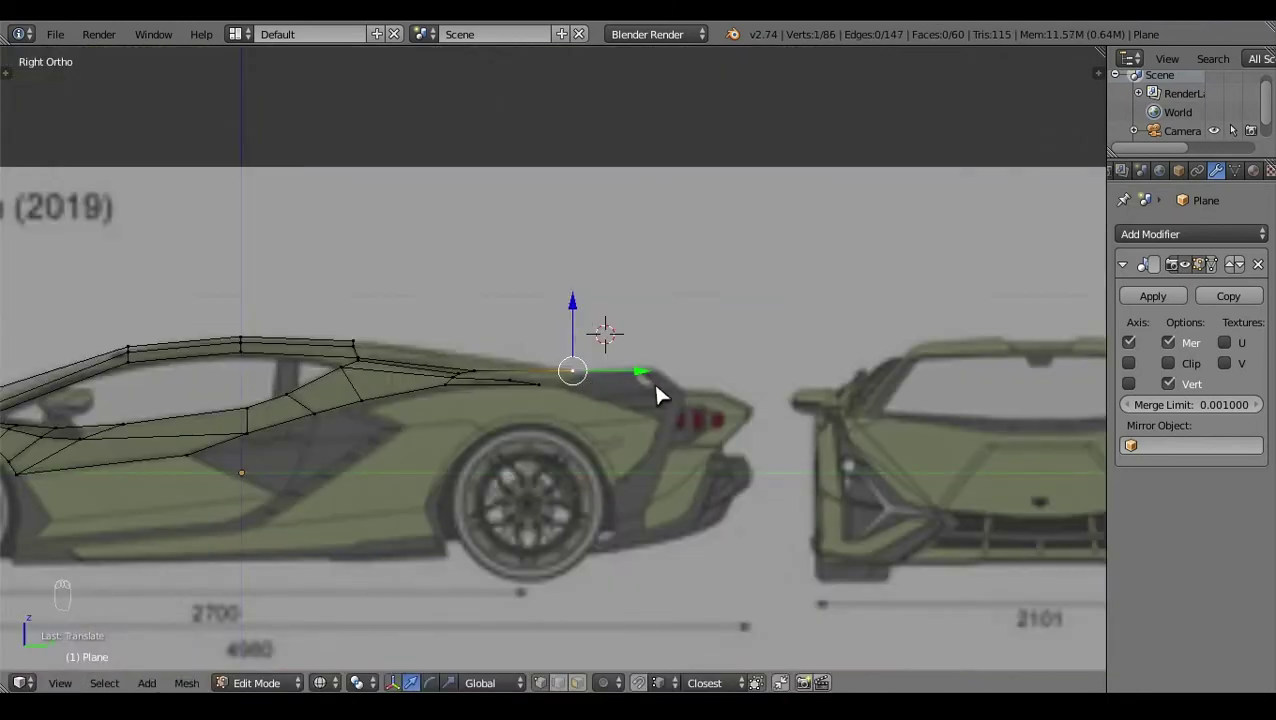
pyautogui.press('KP_7')
pyautogui.press('e')
pyautogui.rightClick(628, 564)
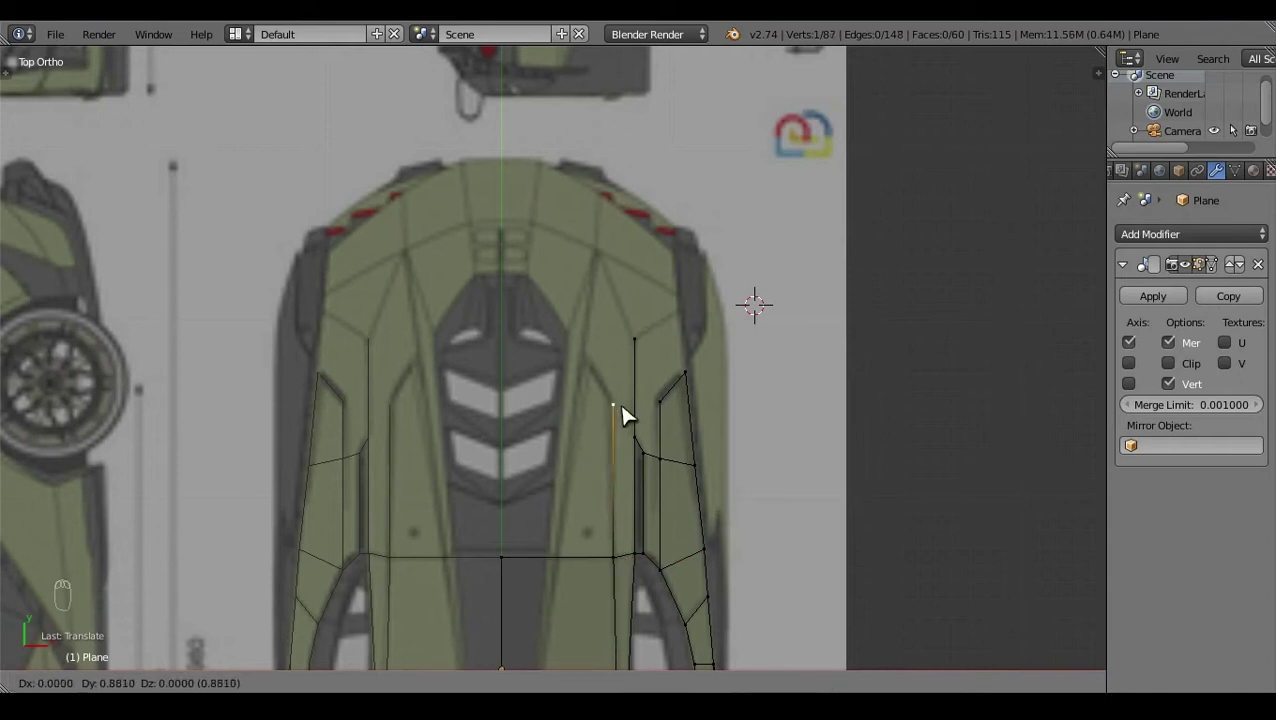
# Step: In Right ortho view, extrude a new edge off the rear deck behind the cabin
pyautogui.press('KP_3')
pyautogui.moveTo(511, 284); pyautogui.dragTo(535, 298)
pyautogui.moveTo(436, 326); pyautogui.dragTo(516, 406)
pyautogui.press('e')
pyautogui.click(516, 406)
pyautogui.click(548, 332)
pyautogui.press('c')
pyautogui.rightClick(523, 333)
pyautogui.click(522, 301)
# Step: In Top view, select the rear-deck vertices and line them up with the blueprint outline
pyautogui.press('KP_7')
pyautogui.click(637, 353)
pyautogui.press('a')
pyautogui.rightClick(619, 411)
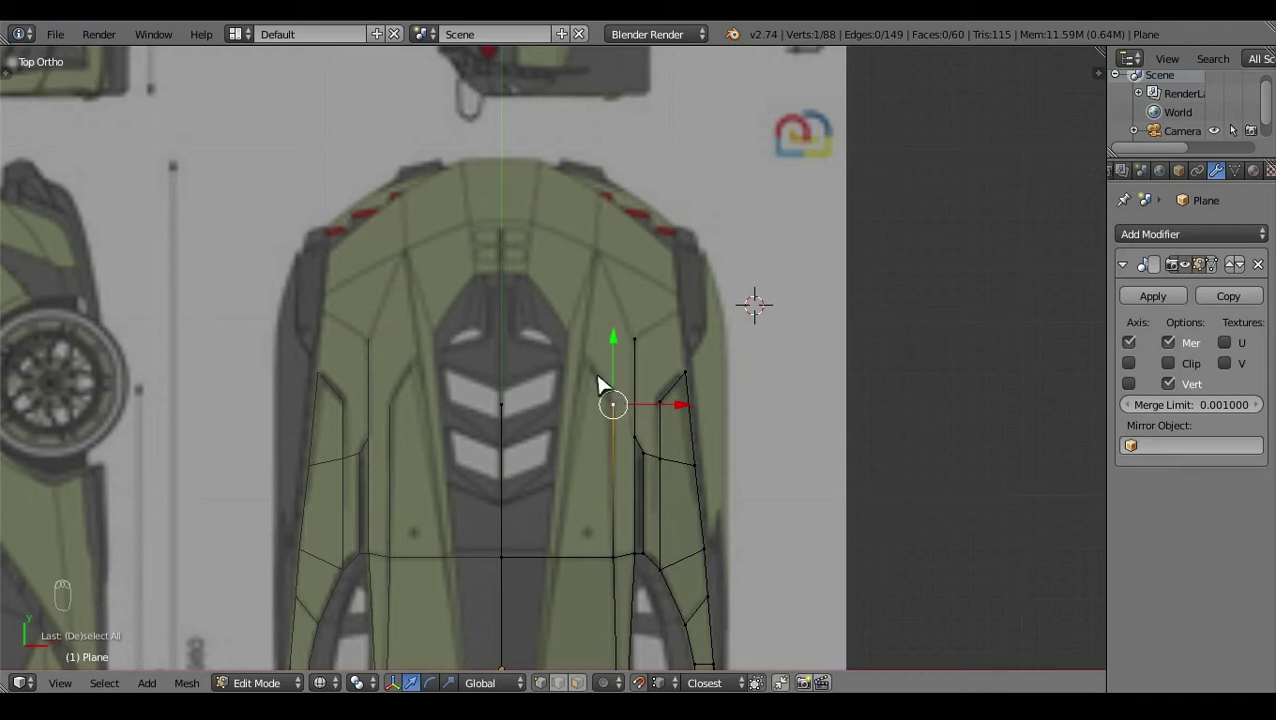
pyautogui.press('a')
pyautogui.click(792, 430)
pyautogui.rightClick(499, 560)
pyautogui.click(492, 496)
pyautogui.press('a')
pyautogui.moveTo(825, 449); pyautogui.dragTo(541, 591)
# Step: Knife-cut the deck, extrude the cut edge and fill a face between the new edges
pyautogui.press('k')
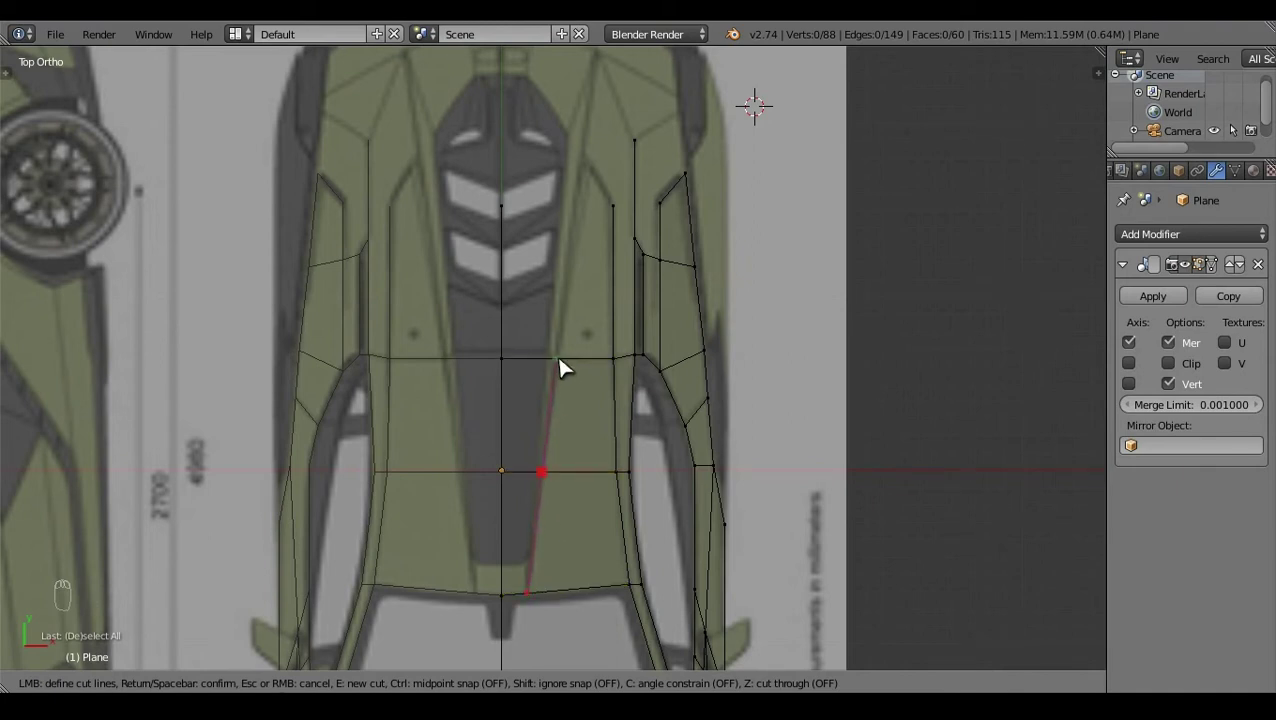
pyautogui.press('e')
pyautogui.rightClick(570, 362)
pyautogui.rightClick(635, 210)
pyautogui.press('f')
# Step: In Right view, pick and nudge the rear haunch vertices, switching to wireframe
pyautogui.press('KP_3')
pyautogui.rightClick(767, 275)
pyautogui.press('a')
pyautogui.press('c')
pyautogui.rightClick(714, 331)
pyautogui.click(717, 309)
pyautogui.press('a')
pyautogui.click(765, 288)
pyautogui.press('z')
# Step: In Top view, extrude another edge across the engine cover toward the body side
pyautogui.press('KP_7')
pyautogui.click(843, 169)
pyautogui.rightClick(677, 370)
pyautogui.press('e')
pyautogui.click(670, 296)
pyautogui.moveTo(739, 329); pyautogui.dragTo(649, 327)
# Step: Check the new edge in Right view and adjust its height to the side blueprint
pyautogui.press('KP_3')
pyautogui.press('z')
pyautogui.rightClick(551, 385)
pyautogui.click(576, 328)
pyautogui.click(593, 325)
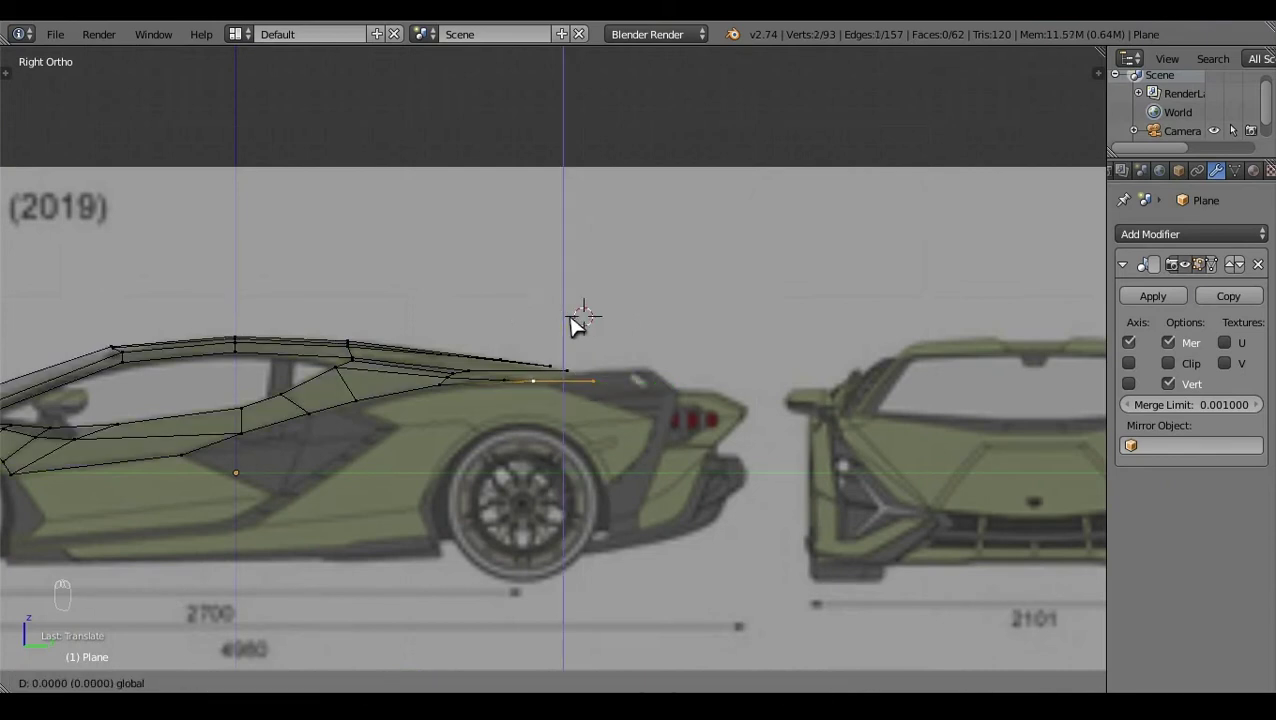
pyautogui.press('a')
pyautogui.click(661, 290)
# Step: Select the surrounding boundary vertices and fill a face on the rear deck
pyautogui.press('KP_3')
pyautogui.click(522, 334)
pyautogui.rightClick(517, 332)
pyautogui.press('a')
pyautogui.press('z')
pyautogui.click(640, 314)
pyautogui.moveTo(560, 439); pyautogui.dragTo(626, 422)
pyautogui.press('f')
# Step: Add a loop cut (Ctrl+R) and fill two more faces along the haunch
pyautogui.press('a')
pyautogui.click(673, 389)
pyautogui.press('ctrl+r')
pyautogui.rightClick(520, 416)
pyautogui.press('f')
pyautogui.moveTo(552, 411); pyautogui.dragTo(435, 519)
pyautogui.press('f')
pyautogui.press('a')
pyautogui.click(639, 567)
# Step: In Top view, extrude edges twice outward and move them onto the blueprint edge
pyautogui.press('KP_7')
pyautogui.press('z')
pyautogui.moveTo(620, 342); pyautogui.dragTo(582, 252)
pyautogui.press('e')
pyautogui.moveTo(665, 324); pyautogui.dragTo(678, 280)
pyautogui.press('e')
pyautogui.click(678, 280)
pyautogui.press('g')
# Step: In Right view, fill a face between the extruded edge and the body mesh
pyautogui.press('KP_3')
pyautogui.click(666, 323)
pyautogui.rightClick(666, 323)
pyautogui.press('a')
pyautogui.click(664, 323)
pyautogui.rightClick(564, 435)
pyautogui.press('f')
pyautogui.press('a')
# Step: Reposition a rear-deck vertex to the side profile in Right view
pyautogui.press('KP_3')
pyautogui.click(775, 469)
pyautogui.rightClick(626, 375)
pyautogui.click(620, 330)
pyautogui.press('a')
pyautogui.click(621, 370)
# Step: In wireframe Right view, select the next set of haunch vertices for filling
pyautogui.press('KP_3')
pyautogui.press('z')
pyautogui.click(513, 325)
pyautogui.rightClick(568, 322)
pyautogui.press('KP_3')
pyautogui.click(508, 301)
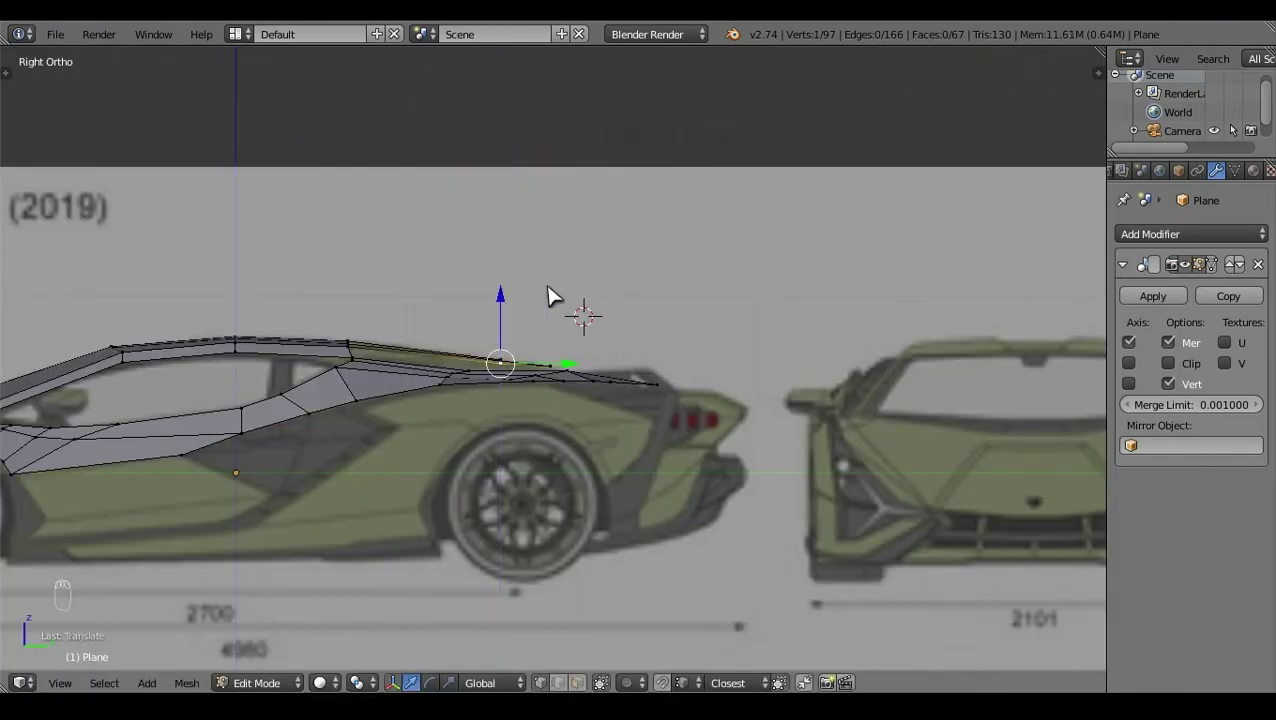
pyautogui.press('a')
pyautogui.click(517, 301)
# Step: In Top view, fill the remaining faces to complete the rear haunch panel
pyautogui.press('KP_7')
pyautogui.moveTo(602, 426); pyautogui.dragTo(599, 357)
pyautogui.press('f')
pyautogui.press('f')
pyautogui.press('a')
pyautogui.moveTo(572, 349); pyautogui.dragTo(726, 465)
pyautogui.press('a')
pyautogui.press('f')
pyautogui.press('a')
pyautogui.moveTo(696, 388); pyautogui.dragTo(841, 579)
pyautogui.press('KP_7')
pyautogui.click(738, 361)
# Step: Extrude the rear roof edge in side view and fill the first new roof face
pyautogui.press('z')
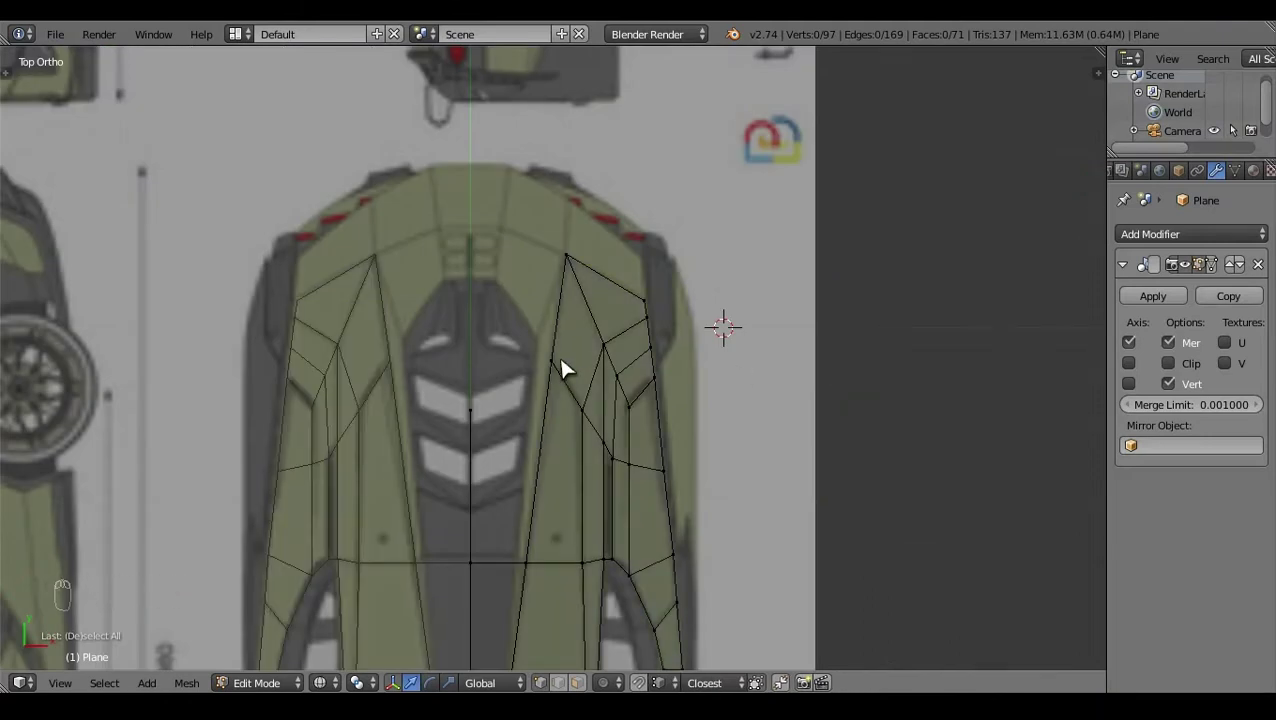
pyautogui.rightClick(570, 379)
pyautogui.press('e')
pyautogui.press('KP_3')
pyautogui.click(586, 308)
pyautogui.press('a')
pyautogui.click(712, 320)
pyautogui.moveTo(580, 446); pyautogui.dragTo(501, 556)
pyautogui.press('f')
pyautogui.click(501, 556)
pyautogui.press('KP_7')
pyautogui.click(839, 459)
# Step: Extrude another roof edge, align it in wireframe side view and fill the next panel face
pyautogui.rightClick(578, 219)
pyautogui.press('e')
pyautogui.press('KP_3')
pyautogui.click(503, 309)
pyautogui.press('z')
pyautogui.moveTo(618, 306); pyautogui.dragTo(519, 328)
pyautogui.press('KP_3')
pyautogui.press('z')
pyautogui.rightClick(519, 328)
pyautogui.press('f')
pyautogui.press('a')
pyautogui.press('KP_7')
pyautogui.click(823, 296)
# Step: Extrude two more edge segments around the side window opening and position them in side view
pyautogui.rightClick(639, 241)
pyautogui.press('e')
pyautogui.click(624, 286)
pyautogui.moveTo(689, 348); pyautogui.dragTo(694, 377)
pyautogui.press('e')
pyautogui.moveTo(621, 409); pyautogui.dragTo(537, 292)
pyautogui.rightClick(613, 332)
pyautogui.press('KP_3')
pyautogui.press('c')
pyautogui.rightClick(572, 308)
pyautogui.click(593, 291)
pyautogui.press('a')
# Step: Delete a stray vertex and reselect the rear-deck edge vertices toward the centre line
pyautogui.press('z')
pyautogui.click(664, 408)
pyautogui.click(516, 365)
pyautogui.rightClick(516, 365)
pyautogui.press('x')
pyautogui.moveTo(580, 619); pyautogui.dragTo(455, 362)
pyautogui.moveTo(522, 325); pyautogui.dragTo(415, 520)
pyautogui.press('shift+q')
pyautogui.press('a')
pyautogui.click(487, 539)
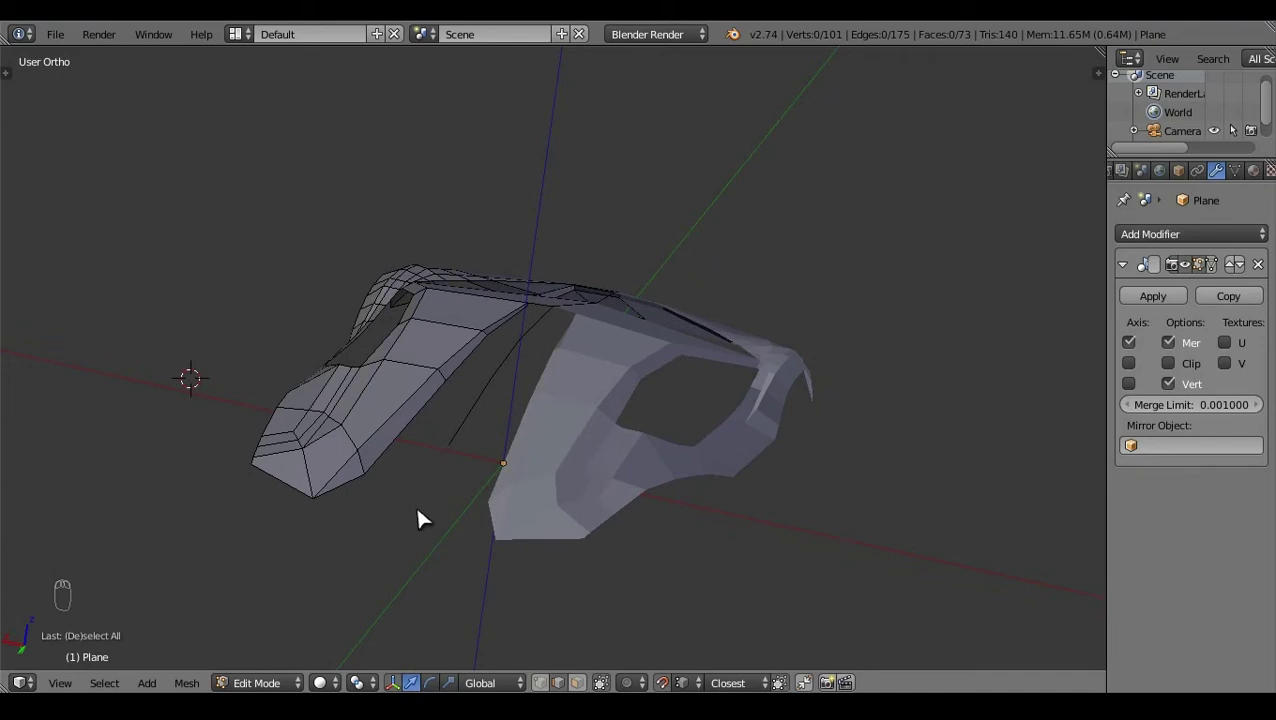
pyautogui.click(429, 576)
pyautogui.press('KP_7')
pyautogui.press('z')
pyautogui.click(897, 362)
# Step: Extrude the rear-deck edge to the centre line and grab its vertices into place in top and side views
pyautogui.rightClick(595, 370)
pyautogui.press('e')
pyautogui.click(671, 369)
pyautogui.click(553, 299)
pyautogui.click(611, 347)
pyautogui.click(537, 280)
pyautogui.click(513, 366)
pyautogui.rightClick(513, 366)
pyautogui.press('g')
pyautogui.rightClick(561, 295)
pyautogui.press('KP_3')
pyautogui.click(604, 330)
pyautogui.press('a')
pyautogui.press('a')
pyautogui.press('a')
# Step: Extrude and scale the final tail edge so the rear deck reaches the centre line
pyautogui.press('z')
pyautogui.click(710, 355)
pyautogui.press('KP_7')
pyautogui.click(607, 360)
pyautogui.rightClick(571, 323)
pyautogui.press('e')
pyautogui.click(729, 264)
pyautogui.press('s')
pyautogui.click(656, 604)
pyautogui.press('a')
pyautogui.press('z')
pyautogui.click(497, 544)
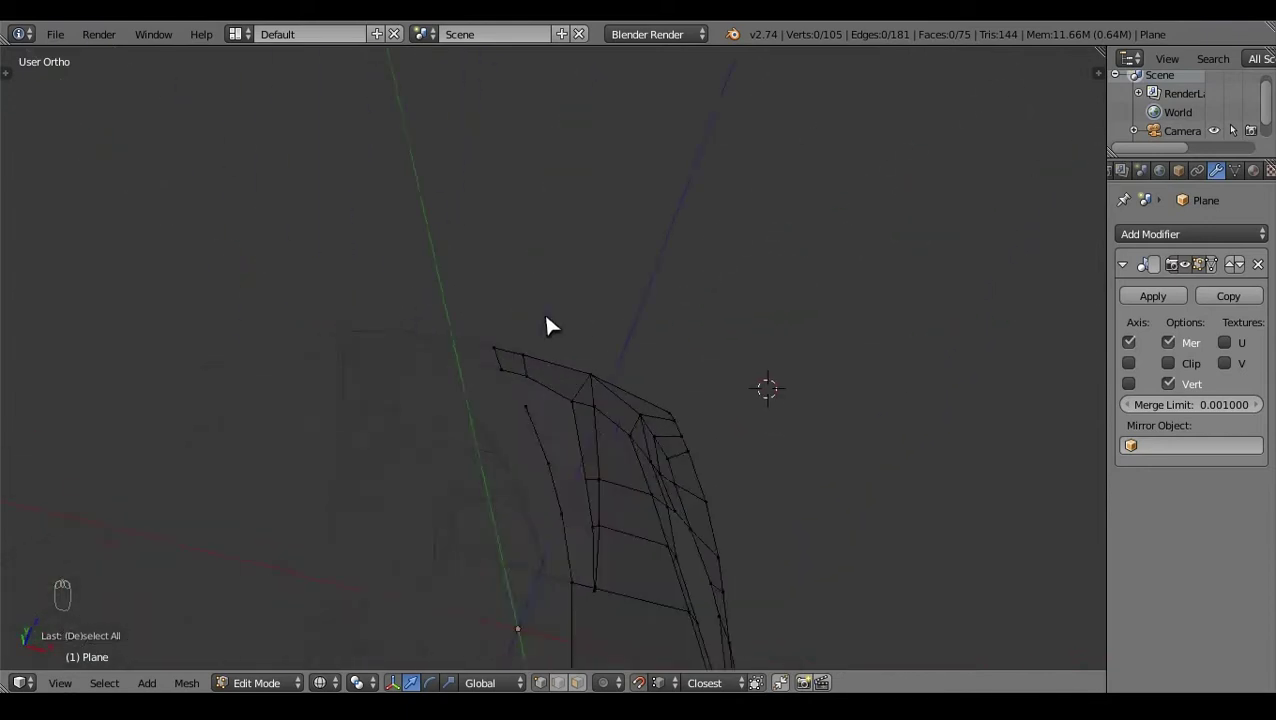
# Step: Add a loop cut (Ctrl+R) across the rear haunch panel, placed from Top ortho view
pyautogui.click(811, 514)
pyautogui.rightClick(630, 546)
pyautogui.press('KP_7')
pyautogui.press('a')
pyautogui.click(807, 417)
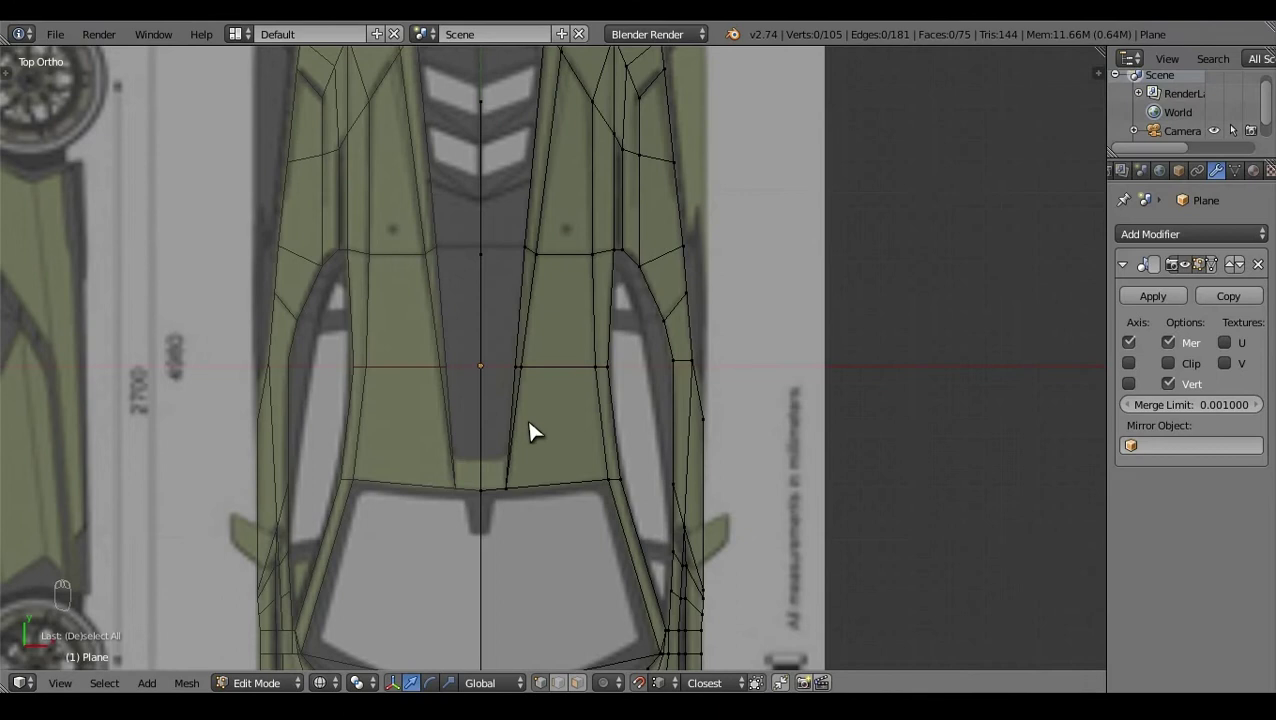
pyautogui.press('ctrl+r')
pyautogui.press('a')
pyautogui.moveTo(522, 467); pyautogui.dragTo(577, 469)
pyautogui.click(577, 469)
pyautogui.press('a')
pyautogui.click(717, 433)
# Step: Extrude the selected rail edge and scale it inward to start the roof-rail strip
pyautogui.rightClick(584, 361)
pyautogui.press('e')
pyautogui.press('s')
pyautogui.click(645, 476)
pyautogui.press('a')
pyautogui.press('z')
pyautogui.click(552, 599)
pyautogui.rightClick(609, 277)
# Step: Align the new rail vertices to the car's side profile in Right ortho view
pyautogui.press('KP_3')
pyautogui.click(671, 345)
pyautogui.moveTo(457, 216); pyautogui.dragTo(449, 252)
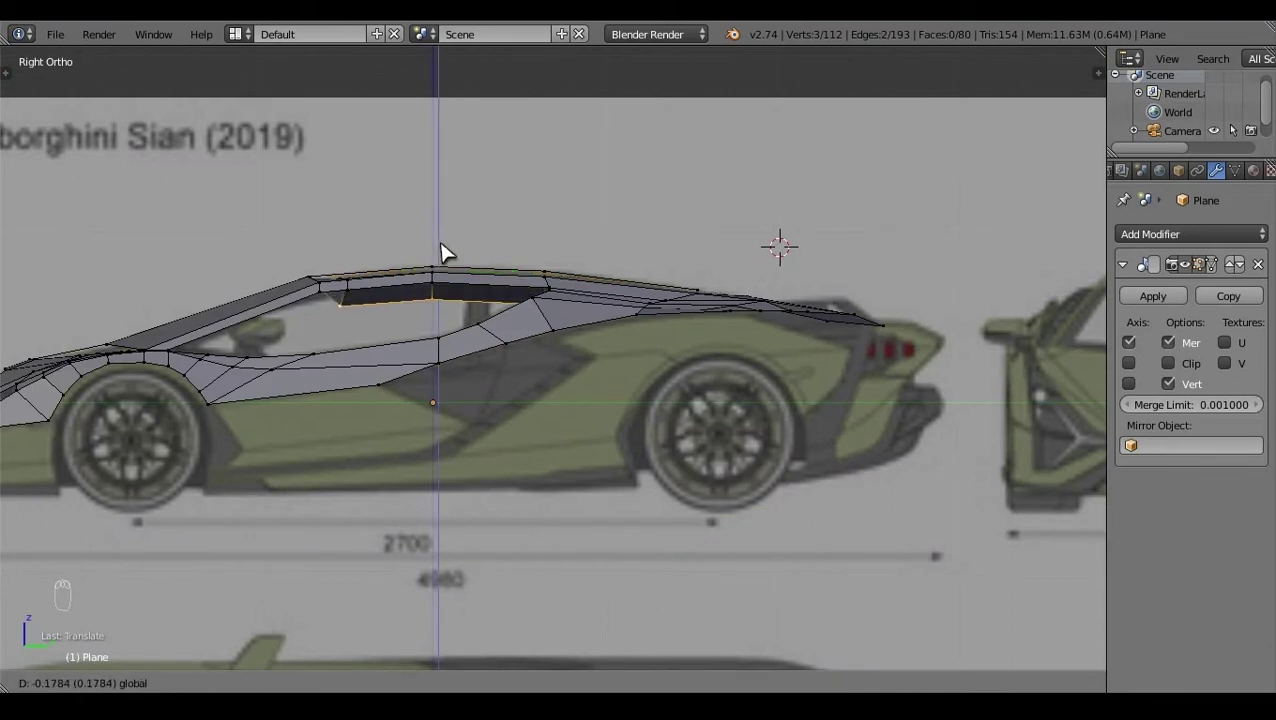
pyautogui.press('a')
pyautogui.click(603, 249)
pyautogui.rightClick(556, 277)
pyautogui.click(550, 229)
pyautogui.press('KP_3')
pyautogui.press('a')
pyautogui.press('z')
pyautogui.click(644, 300)
pyautogui.rightClick(559, 284)
# Step: Delete a stray vertex, extrude the rail edge forward and fill the gap with a face
pyautogui.rightClick(683, 343)
pyautogui.press('x')
pyautogui.moveTo(604, 334); pyautogui.dragTo(375, 189)
pyautogui.rightClick(375, 189)
pyautogui.press('e')
pyautogui.moveTo(420, 233); pyautogui.dragTo(383, 230)
pyautogui.rightClick(383, 230)
pyautogui.press('f')
pyautogui.press('a')
pyautogui.press('z')
pyautogui.click(451, 482)
# Step: Inspect the fill in Right and Top views, attempt an extrusion at the window opening and undo it
pyautogui.press('KP_3')
pyautogui.press('z')
pyautogui.click(703, 501)
pyautogui.press('z')
pyautogui.click(663, 345)
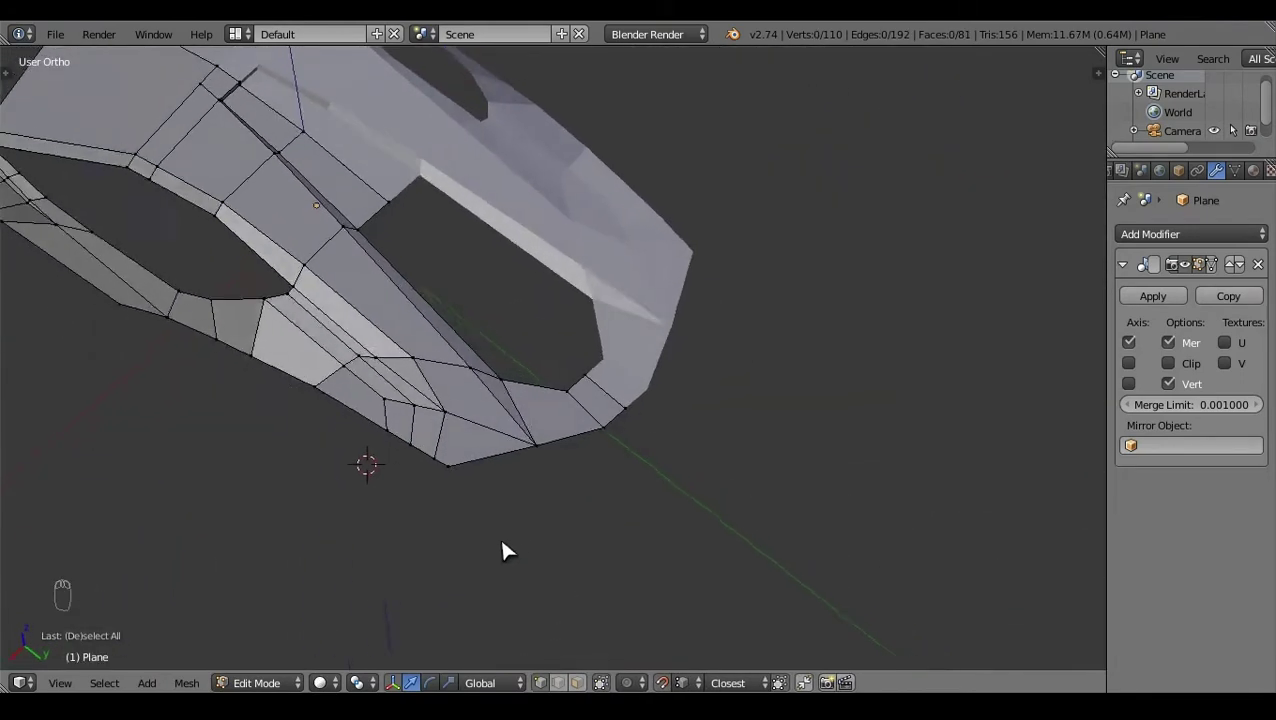
pyautogui.press('KP_7')
pyautogui.press('z')
pyautogui.click(640, 409)
pyautogui.rightClick(570, 319)
pyautogui.rightClick(531, 326)
pyautogui.press('e')
pyautogui.click(548, 256)
pyautogui.press('ctrl+z')
# Step: Reposition the corner vertices, extrude the window-opening edge and fill it with a face
pyautogui.moveTo(549, 256); pyautogui.dragTo(601, 375)
pyautogui.moveTo(565, 312); pyautogui.dragTo(601, 375)
pyautogui.press('a')
pyautogui.rightClick(605, 379)
pyautogui.click(636, 376)
pyautogui.press('e')
pyautogui.click(636, 368)
pyautogui.rightClick(564, 321)
pyautogui.press('f')
# Step: Extrude and fill two more faces to close the remaining roof-rail gap
pyautogui.rightClick(581, 374)
pyautogui.press('e')
pyautogui.rightClick(603, 376)
pyautogui.press('f')
pyautogui.press('a')
pyautogui.click(873, 466)
pyautogui.rightClick(609, 315)
pyautogui.press('e')
# Step: Nudge the new vertices onto the side profile in Right view and review the closed panel
pyautogui.press('KP_3')
pyautogui.moveTo(503, 307); pyautogui.dragTo(515, 287)
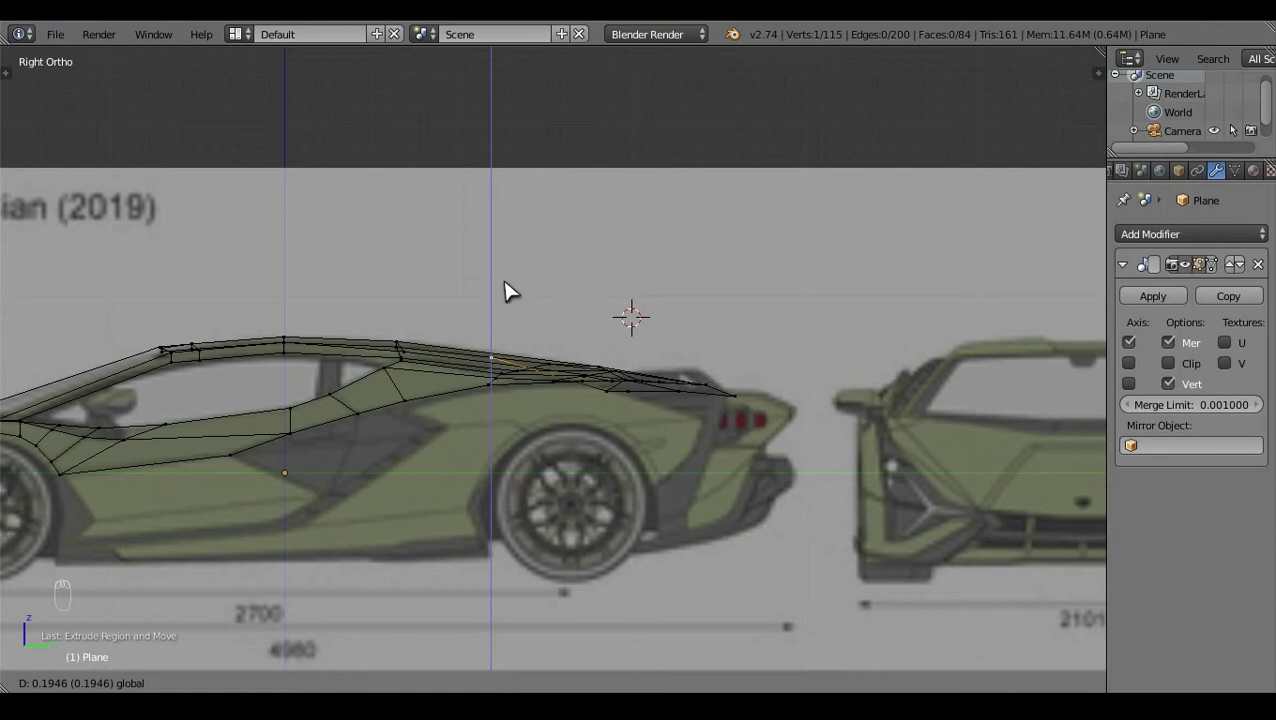
pyautogui.press('a')
pyautogui.click(669, 317)
pyautogui.rightClick(553, 433)
pyautogui.press('KP_3')
pyautogui.click(617, 339)
pyautogui.press('a')
pyautogui.press('z')
pyautogui.click(741, 321)
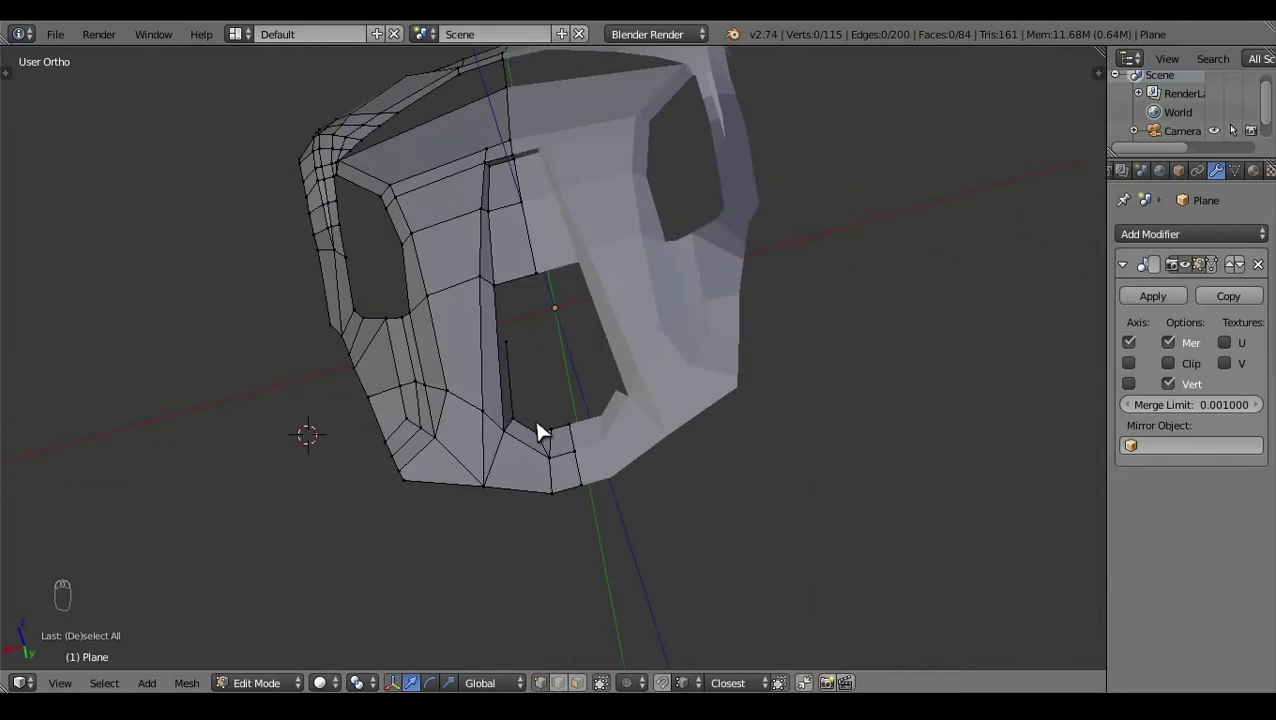
pyautogui.click(780, 555)
pyautogui.moveTo(800, 624); pyautogui.dragTo(696, 473)
pyautogui.press('KP_7')
# Step: Add an edge loop on the rear deck, move its vertex and fill the first face, checking in Top view
pyautogui.press('z')
pyautogui.press('ctrl+r')
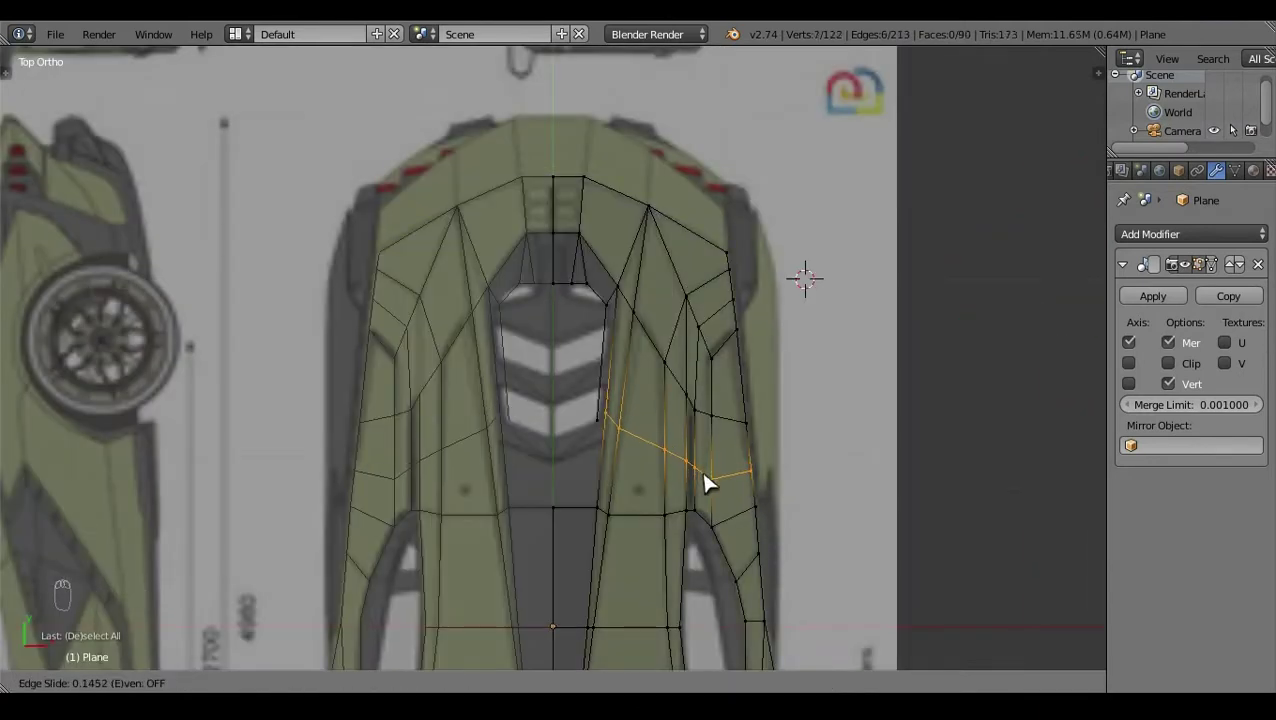
pyautogui.rightClick(618, 419)
pyautogui.press('g')
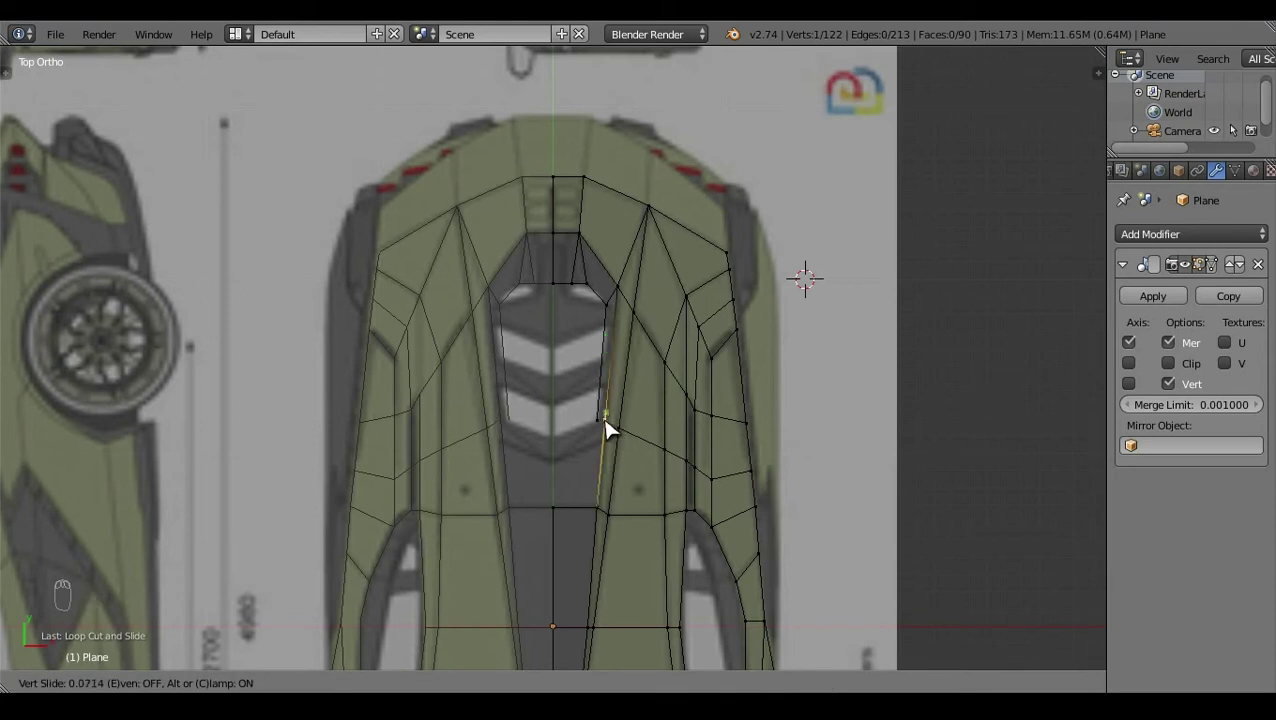
pyautogui.press('a')
pyautogui.rightClick(615, 434)
pyautogui.press('f')
pyautogui.press('a')
pyautogui.press('z')
pyautogui.click(597, 528)
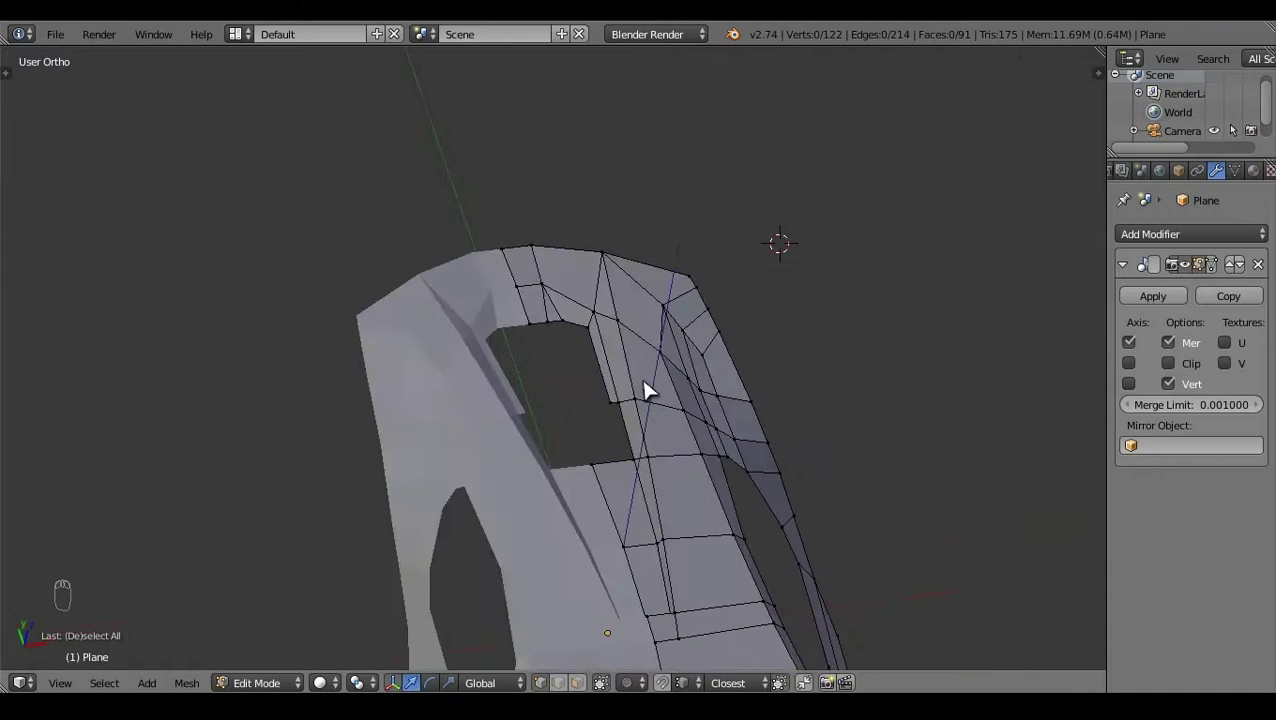
pyautogui.press('KP_7')
pyautogui.click(664, 428)
# Step: Extrude rear-deck edges beside the vents and scale the new vertices into place in Right view
pyautogui.press('z')
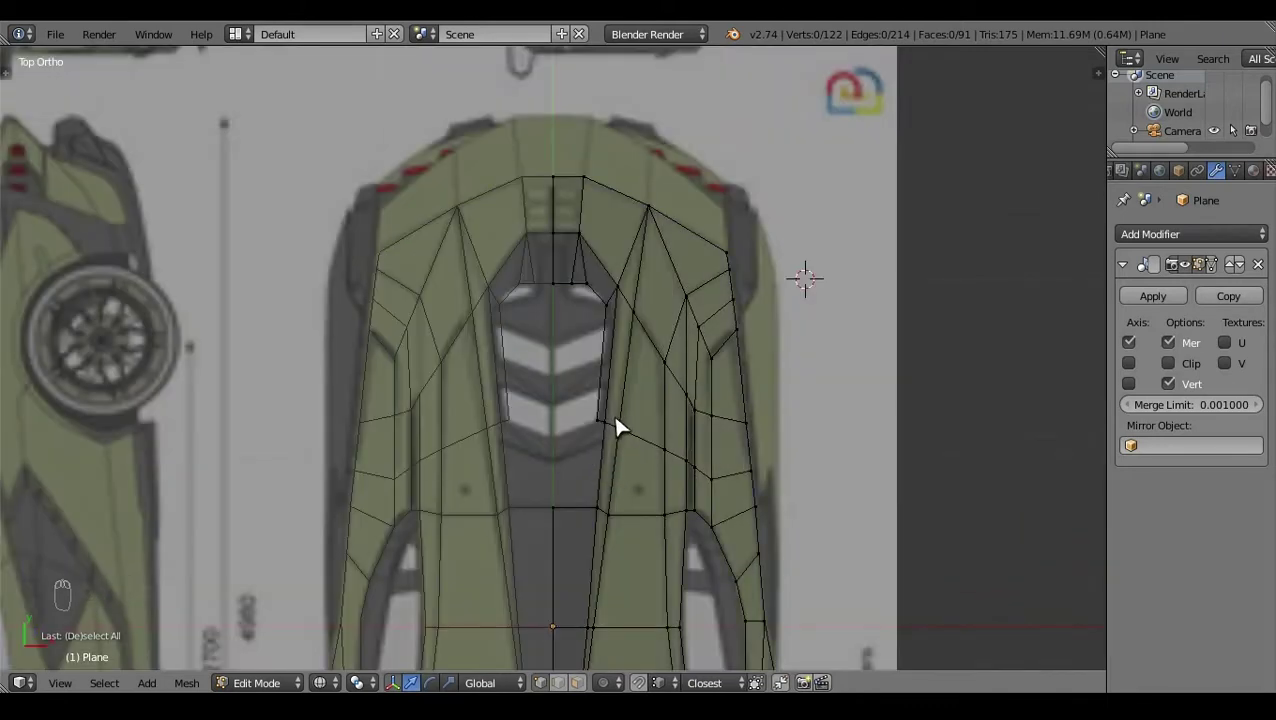
pyautogui.rightClick(607, 434)
pyautogui.press('e')
pyautogui.moveTo(672, 429); pyautogui.dragTo(568, 380)
pyautogui.rightClick(623, 420)
pyautogui.press('e')
pyautogui.press('KP_3')
pyautogui.click(485, 290)
pyautogui.press('a')
pyautogui.press('z')
pyautogui.click(712, 287)
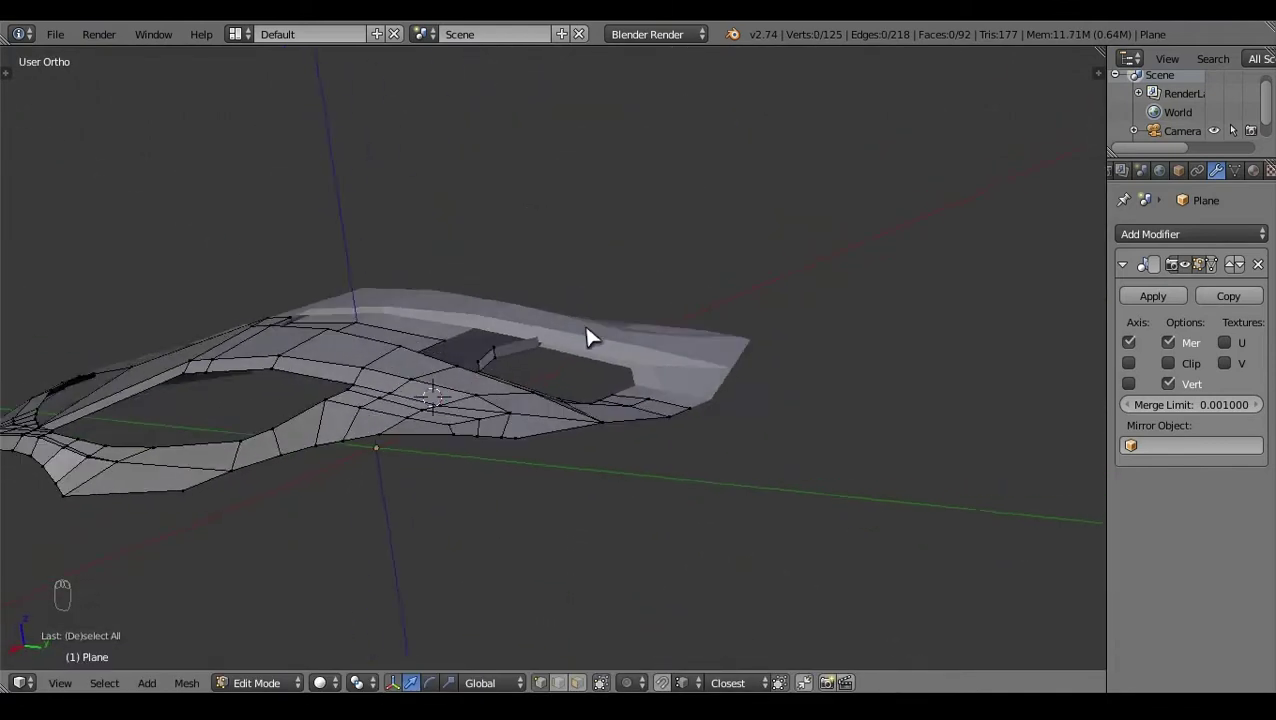
pyautogui.moveTo(496, 365); pyautogui.dragTo(582, 396)
pyautogui.press('e')
pyautogui.click(701, 304)
pyautogui.press('s')
pyautogui.moveTo(677, 663); pyautogui.dragTo(597, 479)
pyautogui.press('a')
pyautogui.click(535, 481)
pyautogui.rightClick(535, 481)
# Step: Adjust the new deck vertices against the blueprint, toggling wireframe in Right and Left views
pyautogui.press('KP_3')
pyautogui.press('z')
pyautogui.click(515, 414)
pyautogui.press('a')
pyautogui.click(727, 406)
pyautogui.press('z')
pyautogui.click(608, 392)
pyautogui.press('KP_3')
pyautogui.press('z')
pyautogui.click(425, 424)
pyautogui.press('a')
pyautogui.press('z')
pyautogui.click(677, 467)
pyautogui.moveTo(502, 462); pyautogui.dragTo(564, 410)
pyautogui.press('KP_4')
pyautogui.press('KP_3')
pyautogui.middleClick(569, 418)
# Step: Nudge a side-panel vertex and fill two faces closing gaps beside the vents
pyautogui.press('z')
pyautogui.rightClick(515, 444)
pyautogui.moveTo(515, 444); pyautogui.dragTo(538, 441)
pyautogui.press('a')
pyautogui.press('z')
pyautogui.click(808, 409)
pyautogui.press('f')
pyautogui.moveTo(601, 397); pyautogui.dragTo(563, 479)
pyautogui.middleClick(601, 397)
pyautogui.middleClick(529, 415)
pyautogui.click(563, 479)
pyautogui.rightClick(550, 432)
pyautogui.press('f')
# Step: Fill one more rear side-panel face and review the result in Right ortho view
pyautogui.press('a')
pyautogui.click(564, 532)
pyautogui.moveTo(532, 476); pyautogui.dragTo(733, 522)
pyautogui.press('f')
pyautogui.press('a')
pyautogui.click(733, 522)
pyautogui.press('KP_3')
pyautogui.click(548, 447)
pyautogui.middleClick(731, 274)
pyautogui.click(590, 609)
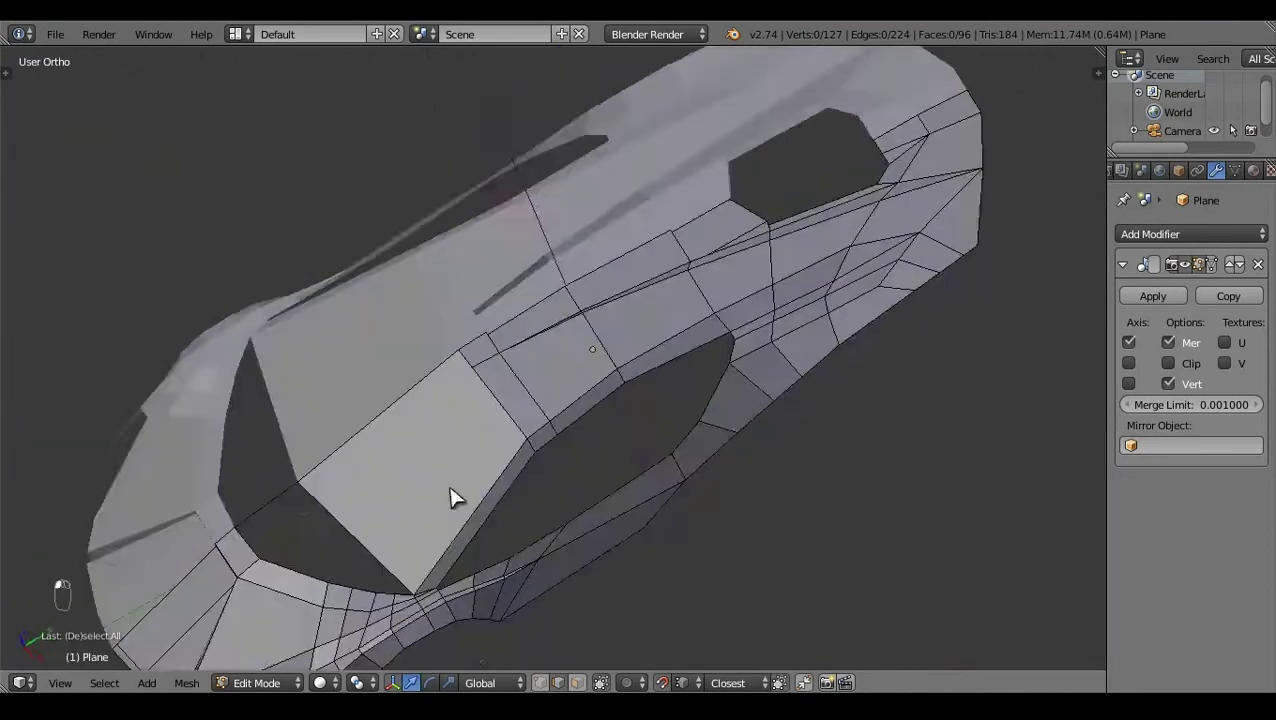
pyautogui.click(428, 319)
pyautogui.press('KP_3')
# Step: Select the lower-door edge vertices of the body mesh in wireframe Right Ortho view
pyautogui.press('z')
pyautogui.click(619, 266)
pyautogui.rightClick(619, 266)
pyautogui.click(616, 266)
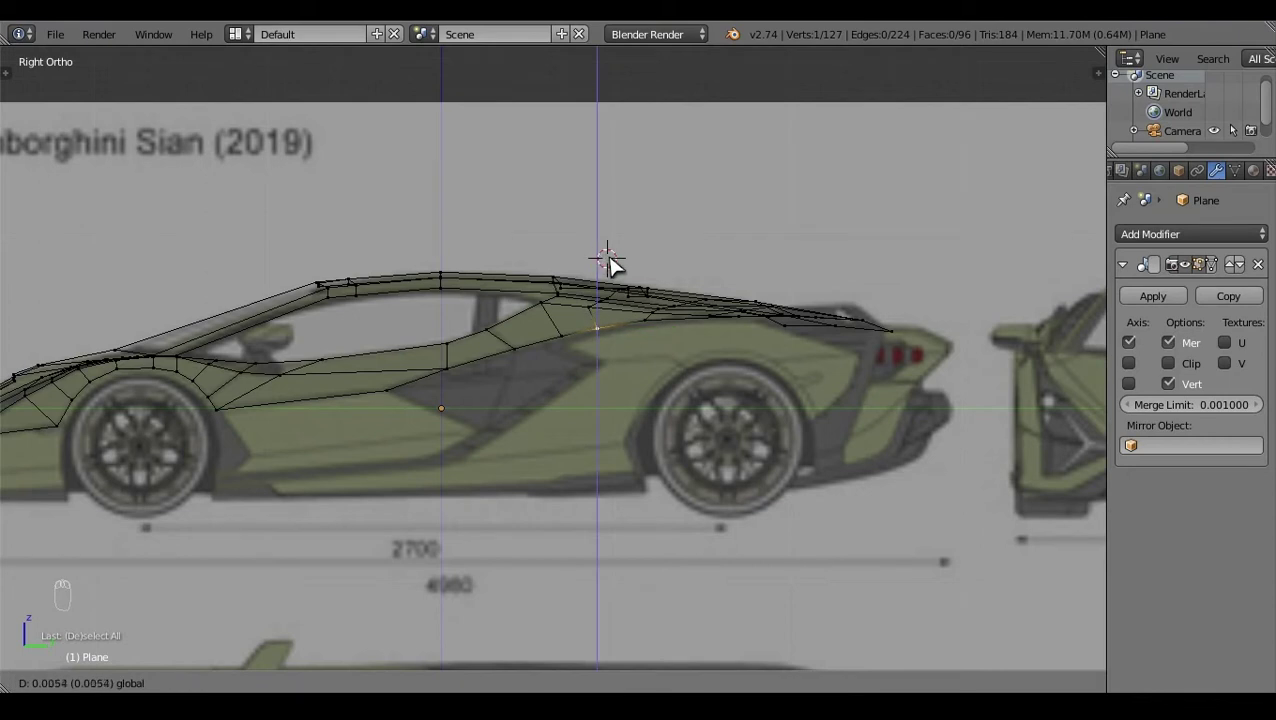
pyautogui.press('a')
pyautogui.click(588, 404)
pyautogui.moveTo(588, 404); pyautogui.dragTo(790, 428)
pyautogui.press('KP_3')
pyautogui.click(749, 390)
pyautogui.rightClick(802, 384)
pyautogui.press('KP_3')
# Step: Duplicate a door vertex (Shift+D) and reposition it along the lower door line
pyautogui.press('shift+d')
pyautogui.click(668, 260)
pyautogui.click(752, 356)
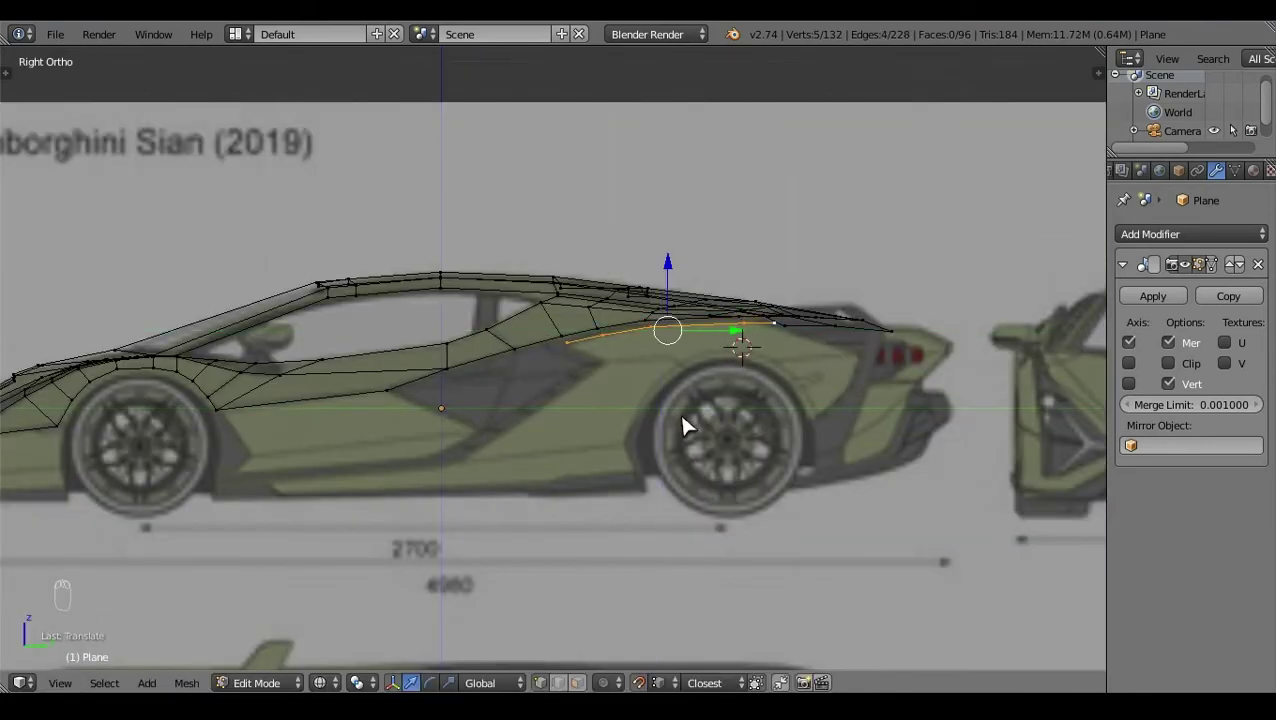
pyautogui.press('a')
pyautogui.click(608, 286)
pyautogui.rightClick(608, 286)
pyautogui.press('ctrl+z')
pyautogui.press('g')
pyautogui.press('a')
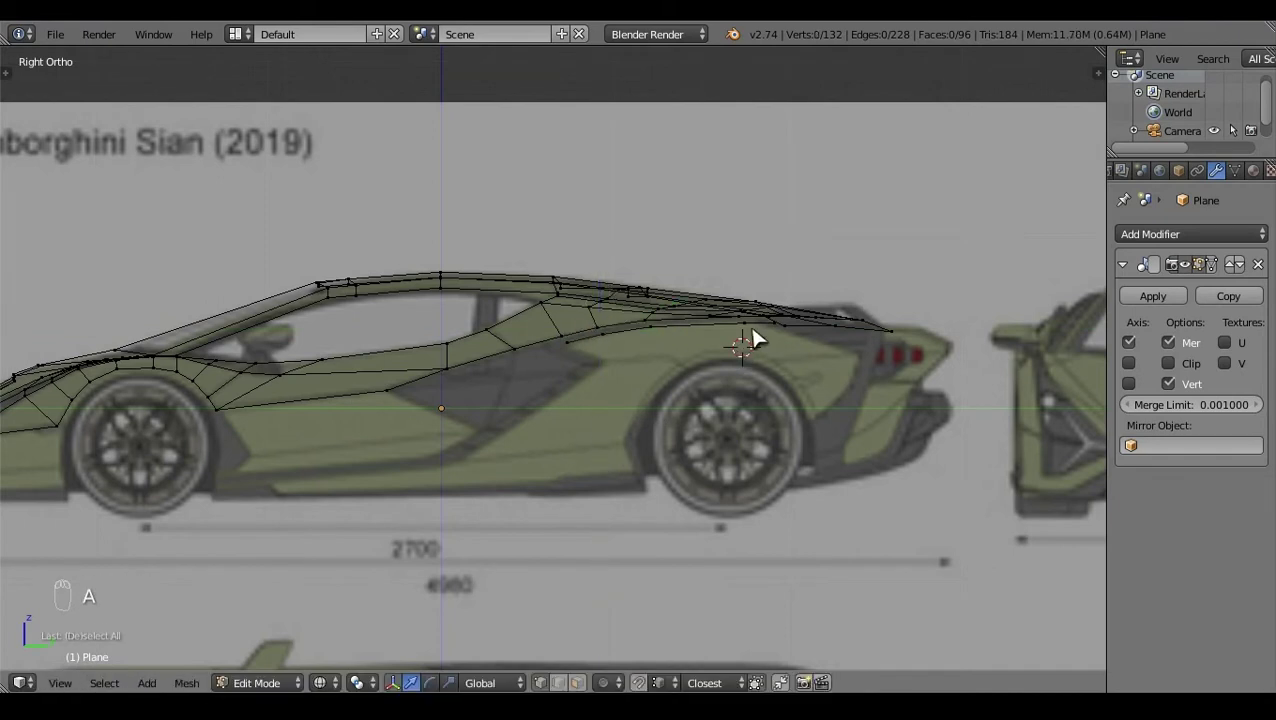
pyautogui.rightClick(756, 329)
pyautogui.moveTo(710, 388); pyautogui.dragTo(850, 467)
pyautogui.press('KP_3')
pyautogui.rightClick(850, 467)
# Step: Undo a stray move and reselect the two vertices below the side intake
pyautogui.press('g')
pyautogui.press('a')
pyautogui.press('z')
pyautogui.click(681, 399)
pyautogui.press('ctrl+z')
pyautogui.press('a')
pyautogui.click(850, 466)
pyautogui.press('KP_3')
pyautogui.rightClick(591, 362)
pyautogui.rightClick(667, 344)
# Step: Extrude the selected vertices downward along the lower door toward the sill
pyautogui.press('e')
pyautogui.click(621, 298)
pyautogui.click(708, 385)
pyautogui.press('z')
pyautogui.click(654, 310)
pyautogui.click(711, 358)
pyautogui.click(696, 370)
pyautogui.rightClick(575, 360)
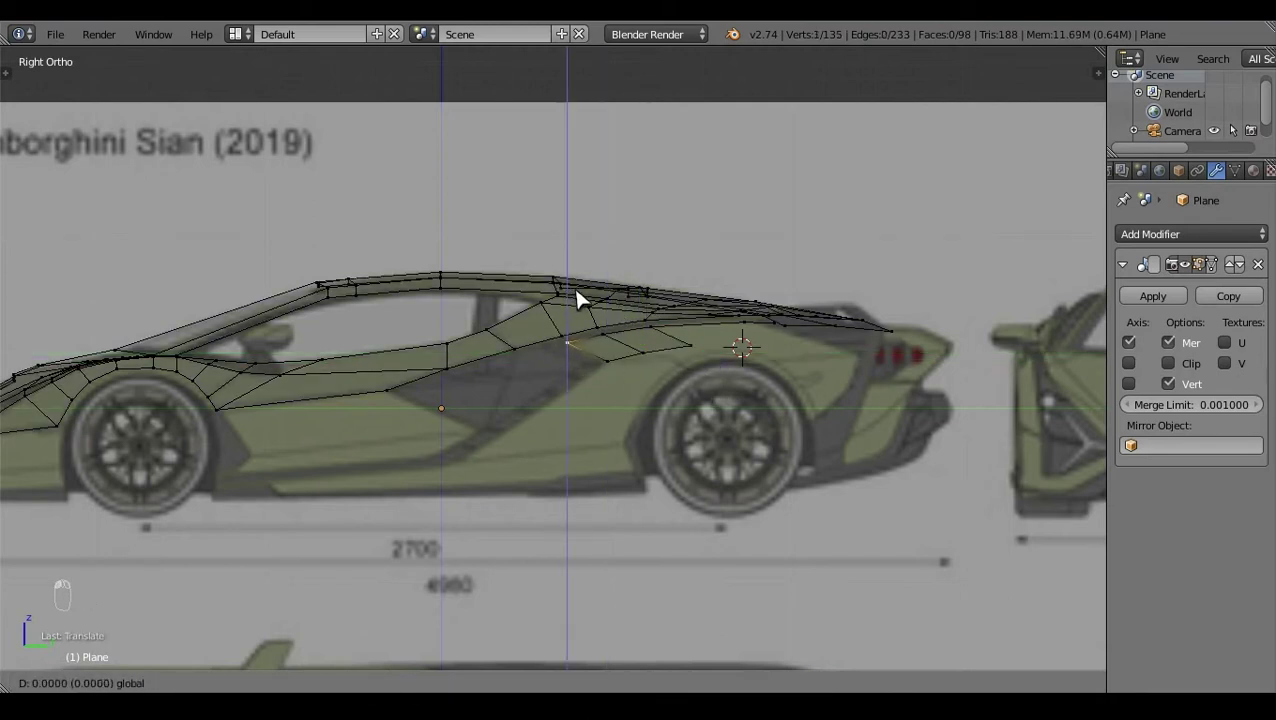
pyautogui.click(648, 351)
pyautogui.click(577, 282)
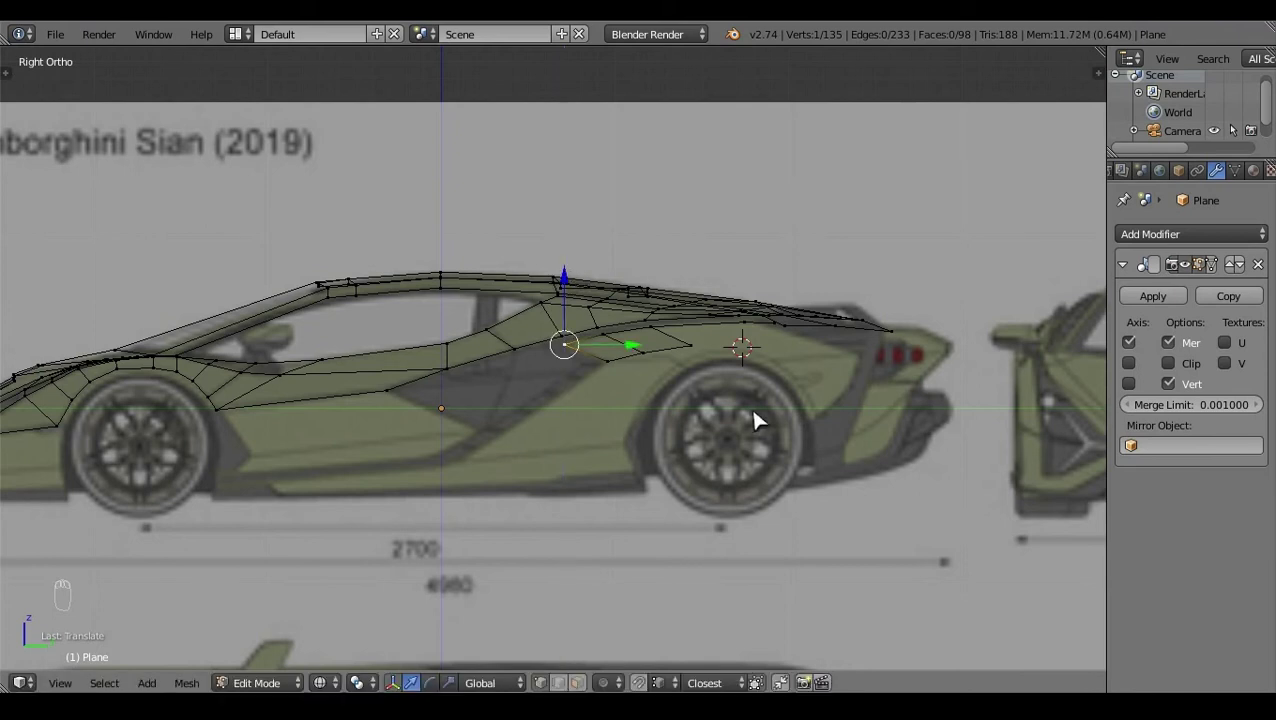
pyautogui.press('a')
pyautogui.rightClick(626, 368)
# Step: Scale the new vertices into line with the body in Top and Right views
pyautogui.press('KP_7')
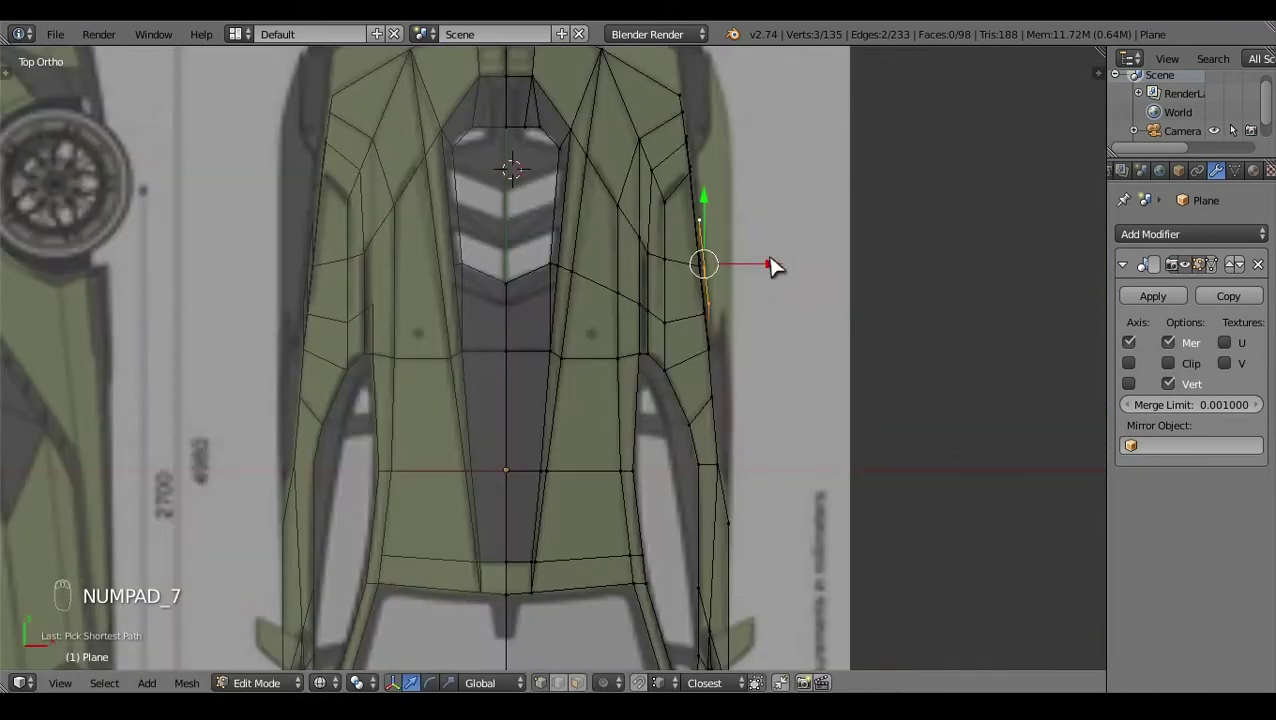
pyautogui.click(777, 274)
pyautogui.press('KP_3')
pyautogui.press('KP_7')
pyautogui.press('s')
pyautogui.click(798, 274)
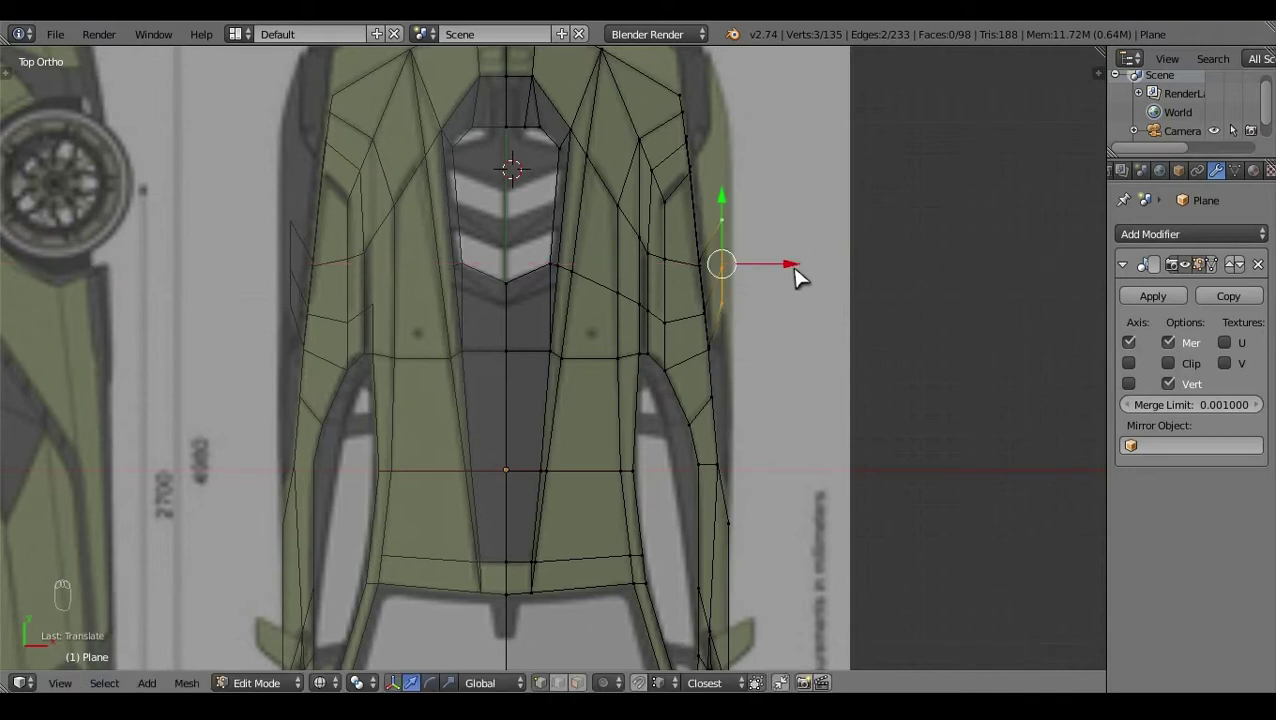
pyautogui.press('KP_3')
pyautogui.press('s')
pyautogui.click(660, 302)
# Step: Pick the next door vertex and nudge it into place along the strip
pyautogui.rightClick(693, 387)
pyautogui.click(724, 368)
pyautogui.rightClick(652, 371)
pyautogui.click(745, 374)
pyautogui.click(680, 314)
pyautogui.rightClick(638, 375)
pyautogui.click(691, 371)
pyautogui.click(649, 311)
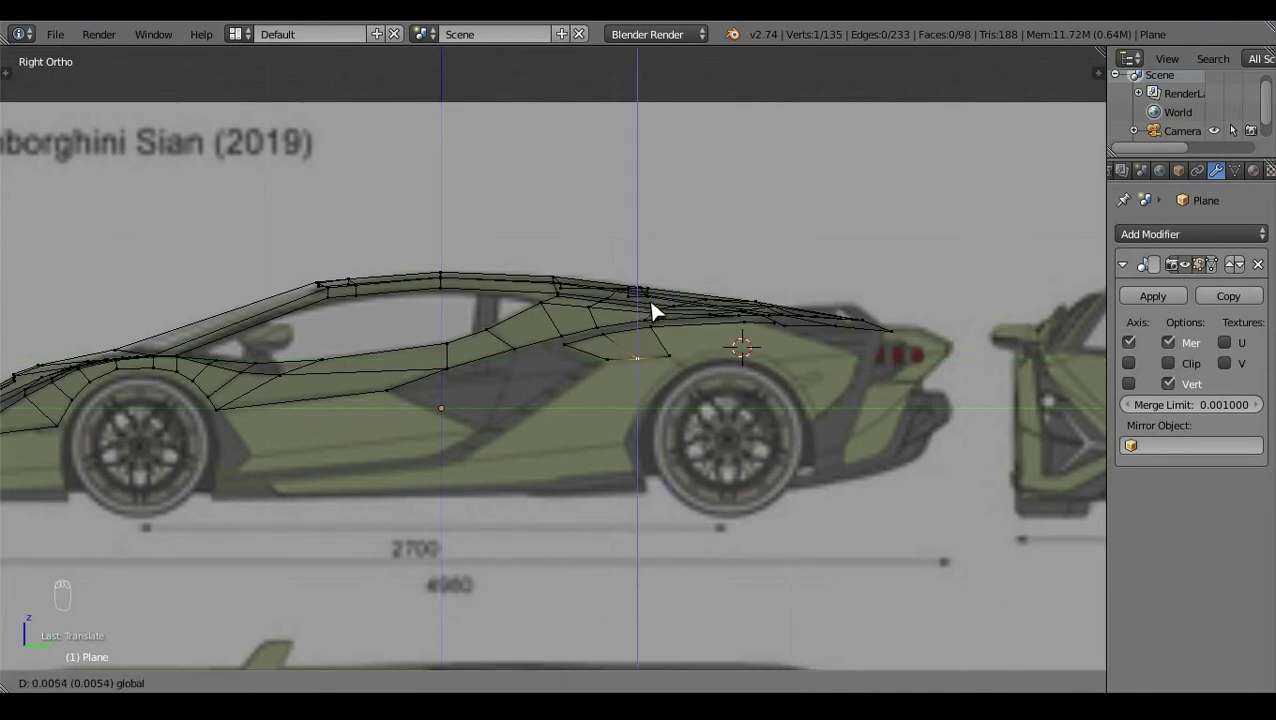
pyautogui.press('g')
pyautogui.press('a')
pyautogui.rightClick(693, 364)
# Step: Extrude further vertices down the door, aligning them from Top view
pyautogui.press('e')
pyautogui.press('a')
pyautogui.rightClick(715, 366)
pyautogui.press('KP_7')
pyautogui.click(801, 230)
pyautogui.press('KP_3')
pyautogui.press('a')
pyautogui.click(660, 475)
pyautogui.rightClick(679, 290)
pyautogui.press('e')
pyautogui.press('e')
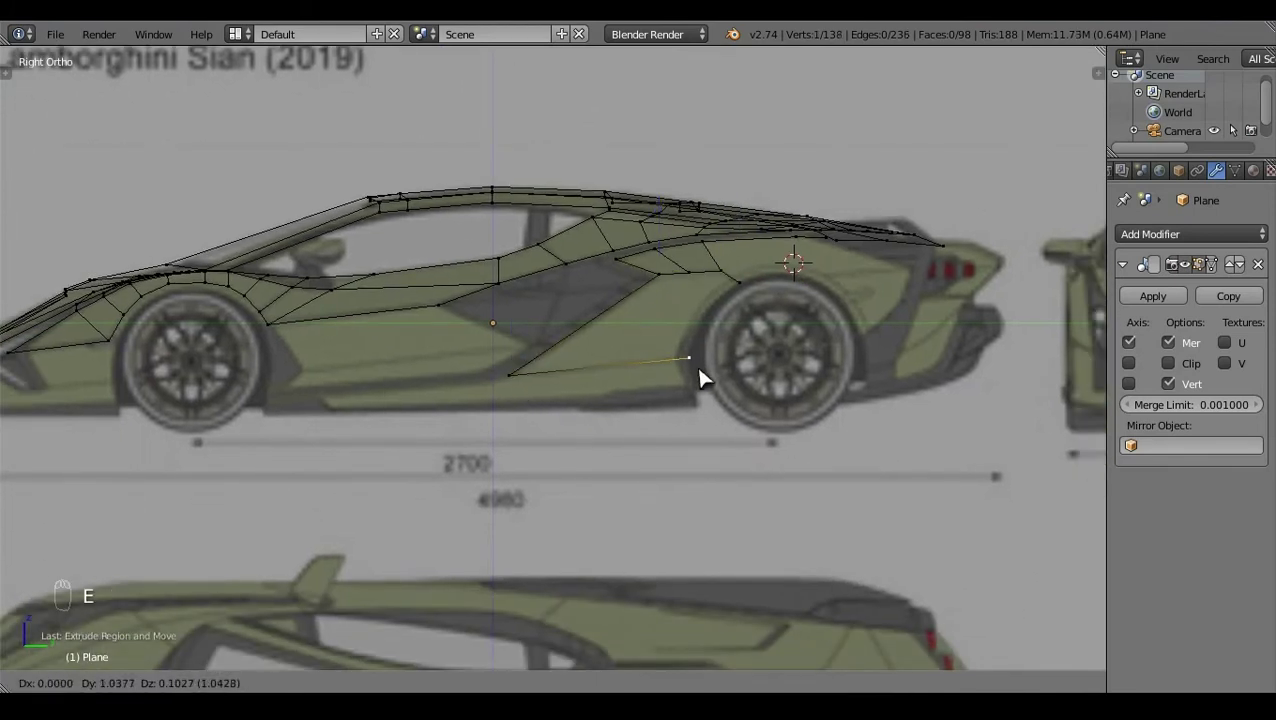
pyautogui.moveTo(519, 398); pyautogui.dragTo(517, 398)
# Step: Align the strip in Top view, select linked geometry and recalculate normals, then pick the corner vertices
pyautogui.press('KP_7')
pyautogui.click(799, 317)
pyautogui.moveTo(706, 643); pyautogui.dragTo(751, 459)
pyautogui.press('a')
pyautogui.press('z')
pyautogui.rightClick(749, 460)
pyautogui.press('ctrl+l')
pyautogui.press('ctrl+n')
pyautogui.press('a')
pyautogui.click(638, 564)
pyautogui.press('KP_3')
pyautogui.press('z')
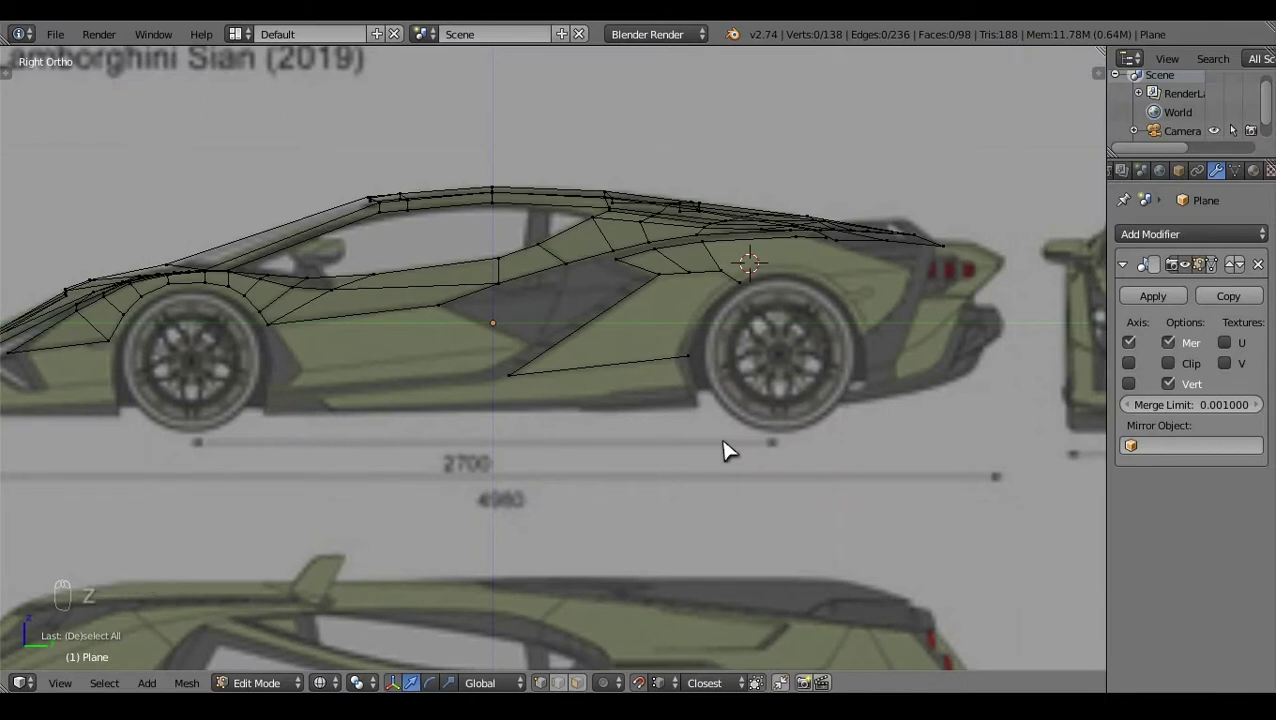
pyautogui.rightClick(698, 357)
pyautogui.rightClick(750, 297)
# Step: Fill the new lower-door face with F and try a loop cut across it
pyautogui.press('f')
pyautogui.press('a')
pyautogui.press('ctrl+r')
pyautogui.moveTo(716, 329); pyautogui.dragTo(593, 333)
pyautogui.press('a')
pyautogui.press('ctrl+r')
pyautogui.click(594, 332)
pyautogui.press('g')
pyautogui.moveTo(661, 308); pyautogui.dragTo(726, 329)
pyautogui.press('f')
pyautogui.press('f')
# Step: Attempt further loop cuts on the door face and undo them
pyautogui.press('a')
pyautogui.press('ctrl+r')
pyautogui.rightClick(726, 329)
pyautogui.click(790, 327)
pyautogui.press('a')
pyautogui.rightClick(733, 331)
pyautogui.click(775, 331)
pyautogui.press('a')
pyautogui.click(760, 427)
pyautogui.press('ctrl+z')
pyautogui.press('ctrl+z')
pyautogui.press('ctrl+z')
# Step: Add a loop cut on the new face and position its bottom edge, checking Right, Top and lower views
pyautogui.press('ctrl+r')
pyautogui.click(674, 492)
pyautogui.rightClick(715, 504)
pyautogui.press('a')
pyautogui.moveTo(697, 566); pyautogui.dragTo(632, 446)
pyautogui.press('KP_3')
pyautogui.press('z')
pyautogui.rightClick(551, 472)
pyautogui.press('KP_7')
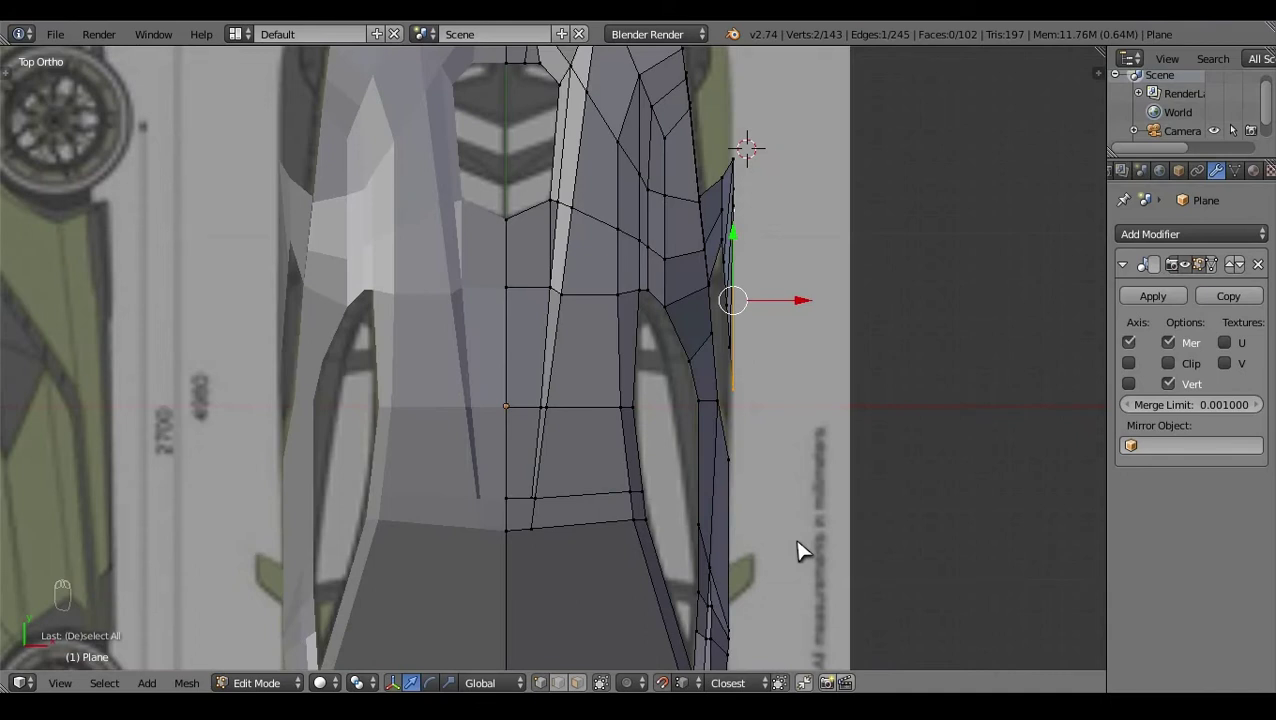
pyautogui.press('KP_2')
# Step: Extrude the sill outline edge downward along Z in side view and scale it into place
pyautogui.press('KP_3')
pyautogui.press('e')
pyautogui.moveTo(628, 391); pyautogui.dragTo(636, 428)
pyautogui.click(636, 428)
pyautogui.press('z')
pyautogui.click(622, 424)
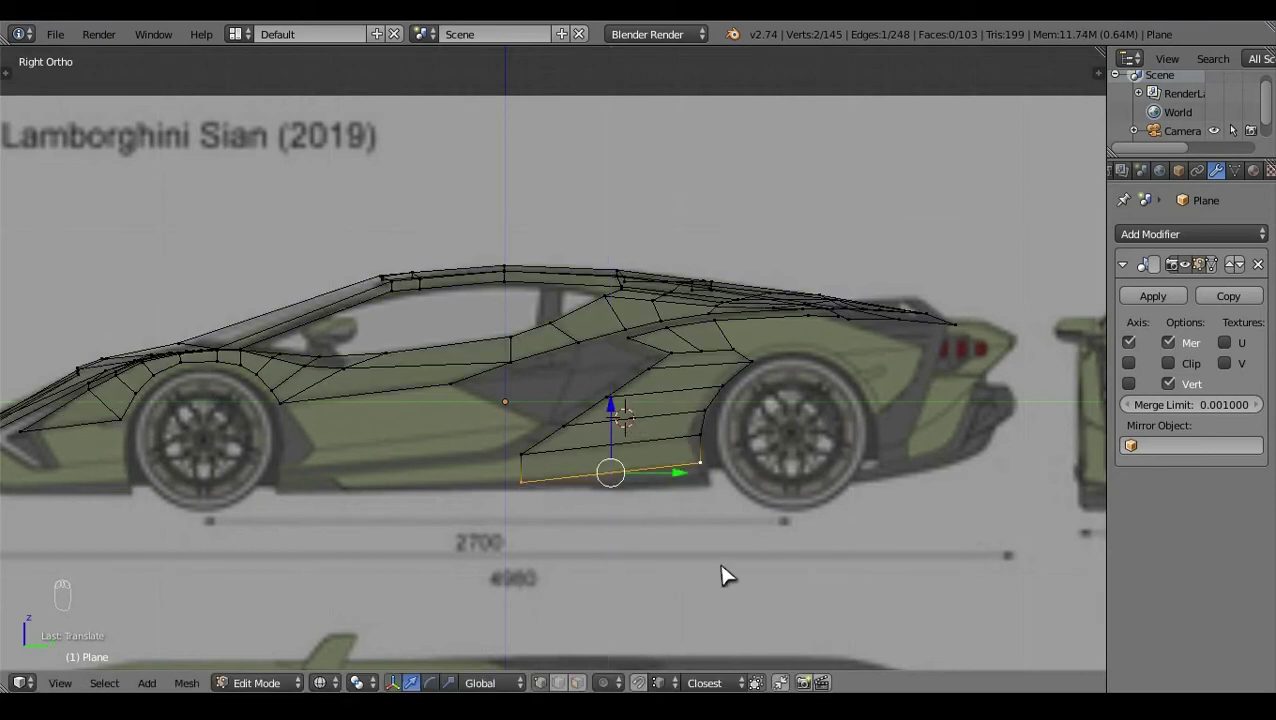
pyautogui.press('s')
pyautogui.click(625, 412)
pyautogui.rightClick(760, 514)
pyautogui.click(783, 486)
pyautogui.rightClick(528, 493)
pyautogui.rightClick(740, 503)
pyautogui.click(856, 534)
pyautogui.moveTo(232, 460); pyautogui.dragTo(640, 530)
pyautogui.press('a')
pyautogui.click(708, 435)
# Step: Extrude the front end of the sill toward the front wheel and check its alignment from top view
pyautogui.press('KP_3')
pyautogui.moveTo(522, 473); pyautogui.dragTo(557, 484)
pyautogui.press('e')
pyautogui.click(557, 484)
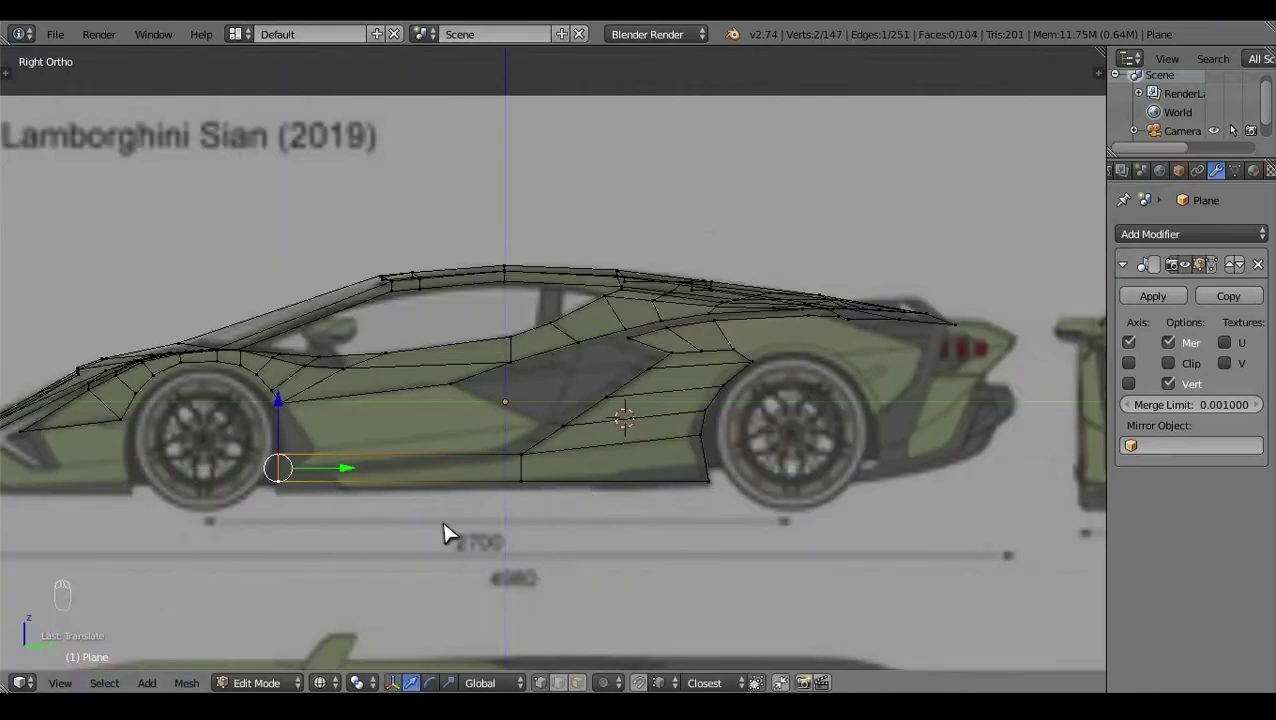
pyautogui.click(288, 413)
pyautogui.moveTo(282, 463); pyautogui.dragTo(307, 444)
pyautogui.rightClick(274, 488)
pyautogui.click(346, 458)
pyautogui.rightClick(716, 459)
pyautogui.click(788, 488)
pyautogui.moveTo(537, 469); pyautogui.dragTo(650, 482)
pyautogui.press('a')
pyautogui.moveTo(547, 468); pyautogui.dragTo(770, 487)
pyautogui.press('KP_7')
pyautogui.click(723, 337)
pyautogui.press('KP_3')
pyautogui.rightClick(505, 417)
pyautogui.moveTo(496, 404); pyautogui.dragTo(553, 456)
pyautogui.press('a')
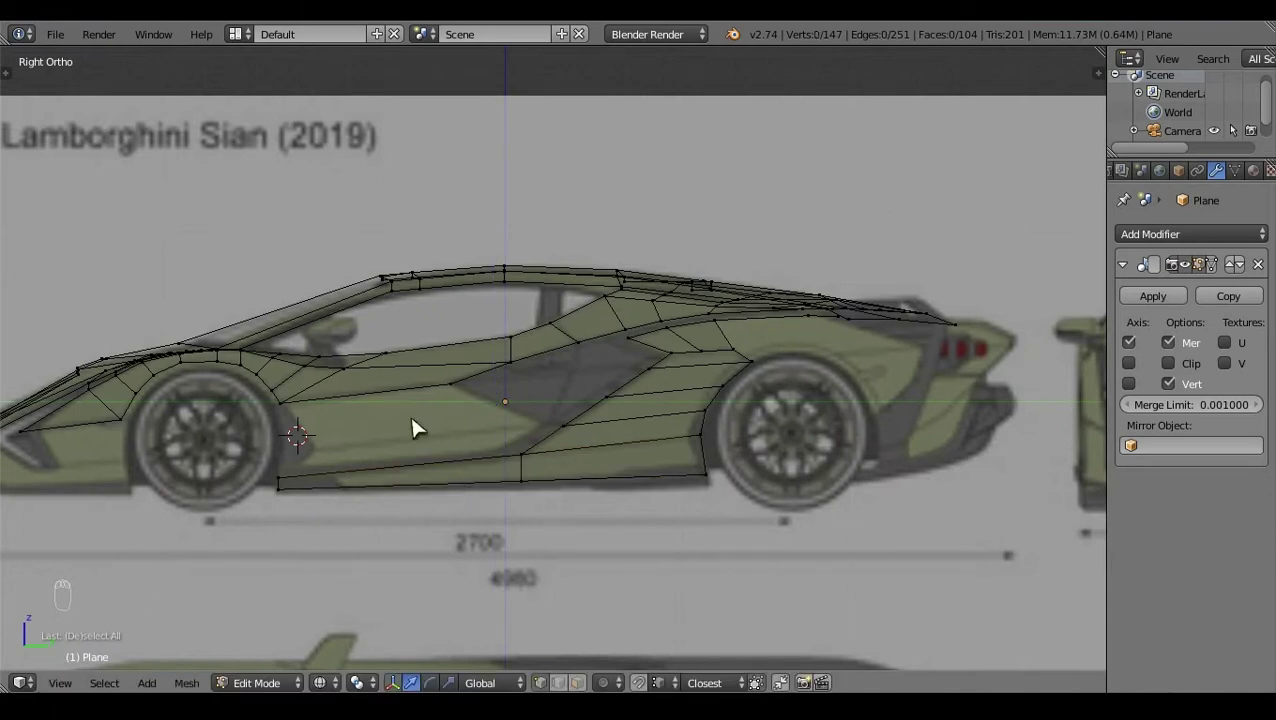
pyautogui.click(464, 472)
# Step: Duplicate and extrude vertices to bridge the lower door panel down to the sill, nudging them with G
pyautogui.press('KP_3')
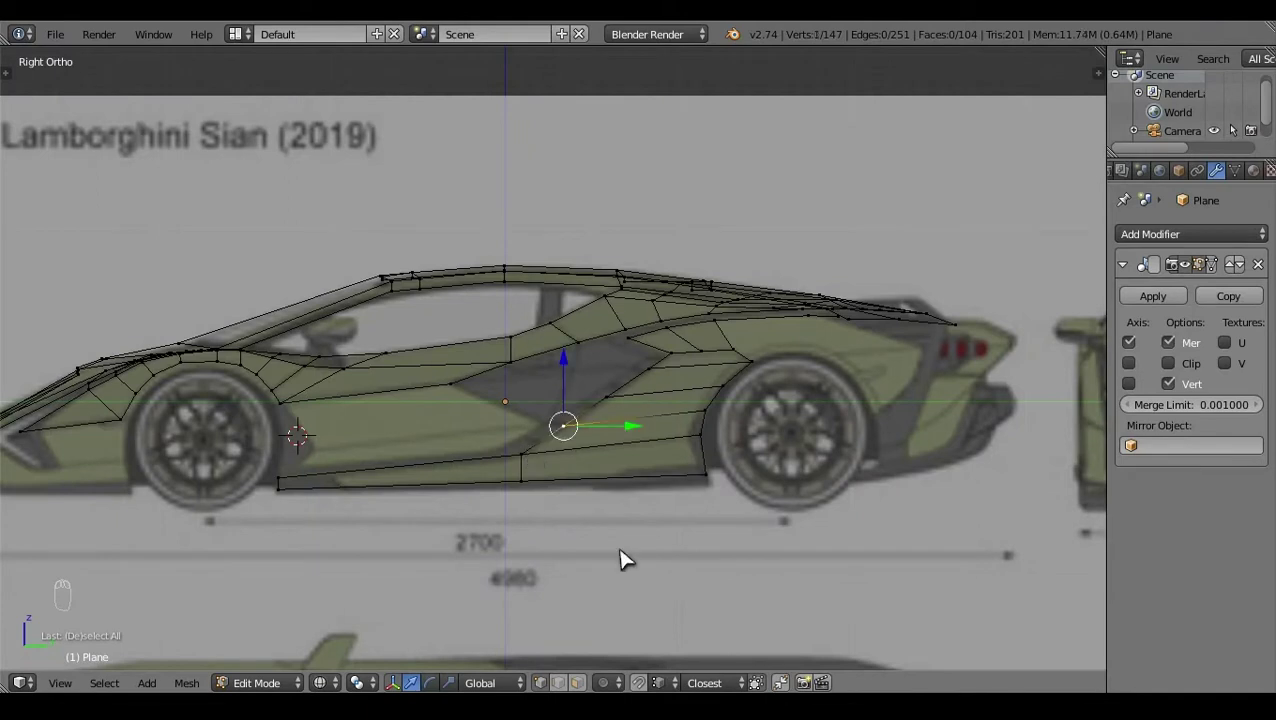
pyautogui.rightClick(534, 465)
pyautogui.press('shift+d')
pyautogui.rightClick(515, 460)
pyautogui.click(561, 473)
pyautogui.click(514, 393)
pyautogui.rightClick(559, 430)
pyautogui.press('e')
pyautogui.click(354, 408)
pyautogui.click(336, 394)
pyautogui.click(389, 465)
pyautogui.click(311, 394)
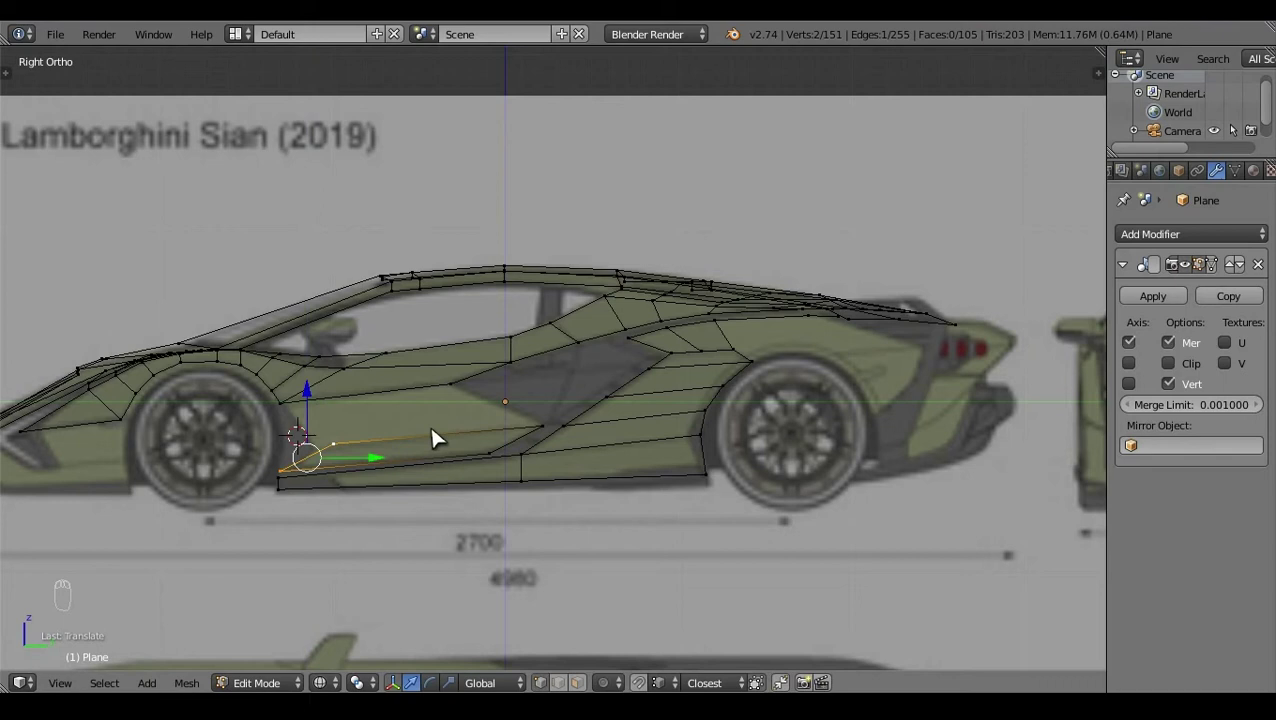
pyautogui.rightClick(357, 452)
pyautogui.press('g')
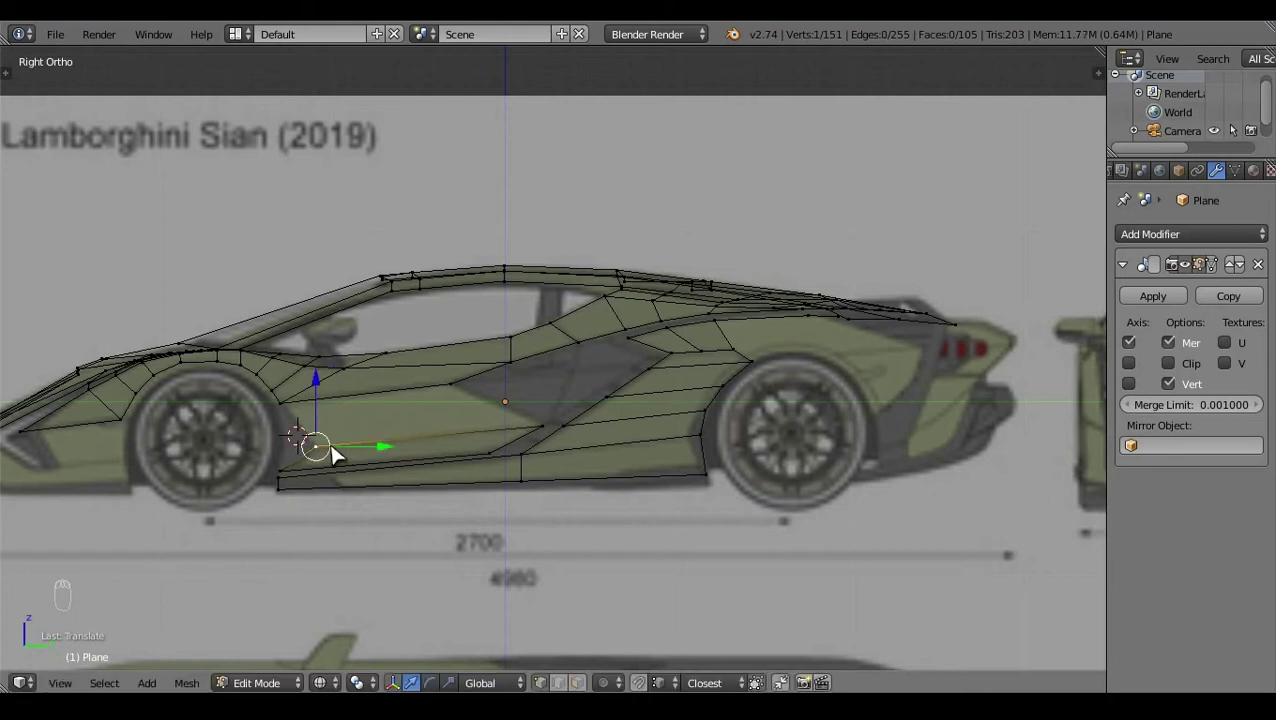
pyautogui.rightClick(548, 432)
pyautogui.press('z')
pyautogui.moveTo(602, 591); pyautogui.dragTo(716, 547)
pyautogui.press('KP_7')
pyautogui.press('z')
pyautogui.click(789, 481)
# Step: Close the remaining sill faces between the wheels and recalculate normals with Ctrl+N
pyautogui.press('a')
pyautogui.rightClick(532, 455)
pyautogui.press('KP_3')
pyautogui.rightClick(329, 417)
pyautogui.press('shift+q')
pyautogui.press('a')
pyautogui.press('z')
pyautogui.press('z')
pyautogui.rightClick(345, 448)
pyautogui.click(329, 404)
pyautogui.rightClick(564, 417)
pyautogui.moveTo(553, 371); pyautogui.dragTo(753, 586)
pyautogui.press('a')
pyautogui.press('z')
pyautogui.press('a')
pyautogui.press('ctrl+n')
pyautogui.press('a')
pyautogui.moveTo(890, 512); pyautogui.dragTo(602, 538)
pyautogui.press('KP_3')
pyautogui.press('z')
pyautogui.click(527, 443)
pyautogui.rightClick(551, 427)
pyautogui.click(615, 429)
# Step: Extrude the front wheel arch edge outward and fill the first lip face with F
pyautogui.press('a')
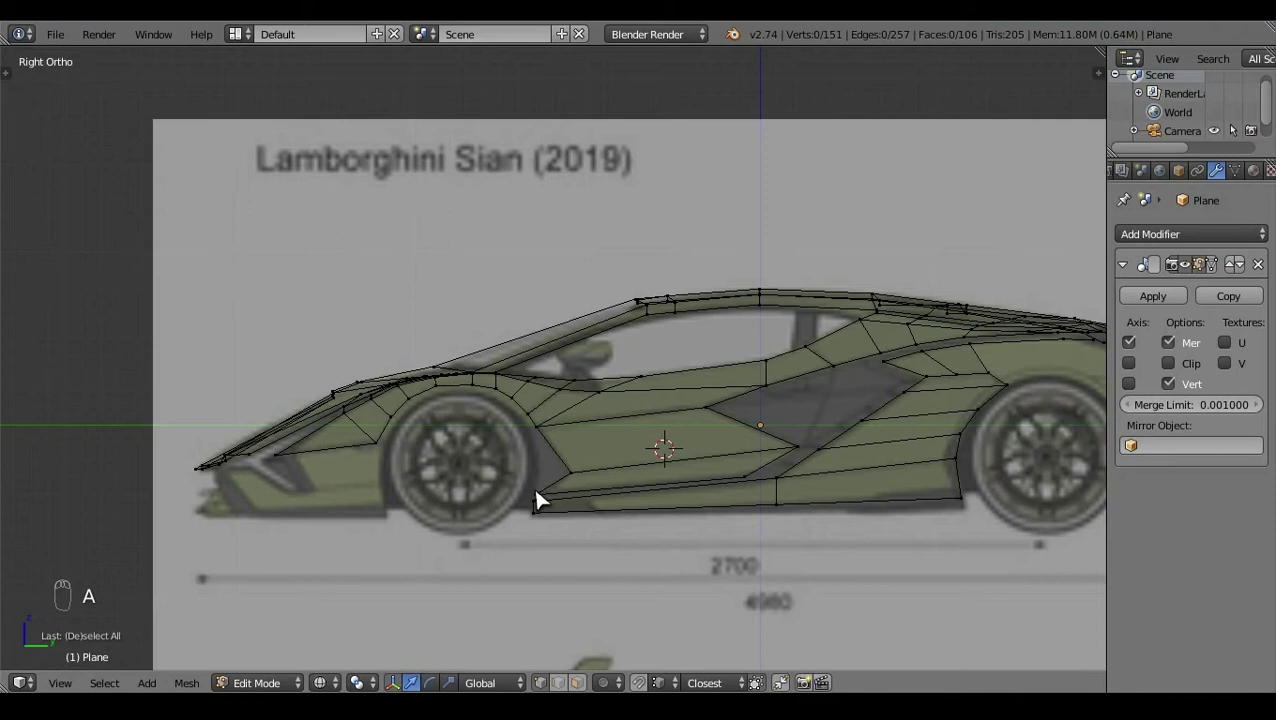
pyautogui.rightClick(581, 486)
pyautogui.press('e')
pyautogui.click(646, 479)
pyautogui.click(811, 629)
pyautogui.click(680, 511)
pyautogui.press('a')
pyautogui.press('z')
pyautogui.rightClick(689, 520)
pyautogui.press('f')
pyautogui.press('a')
pyautogui.rightClick(679, 525)
# Step: Extrude and scale the rest of the arch loop into a lip strip, undoing one stray edit
pyautogui.press('KP_3')
pyautogui.press('a')
pyautogui.press('z')
pyautogui.moveTo(554, 436); pyautogui.dragTo(471, 353)
pyautogui.press('e')
pyautogui.click(471, 353)
pyautogui.press('s')
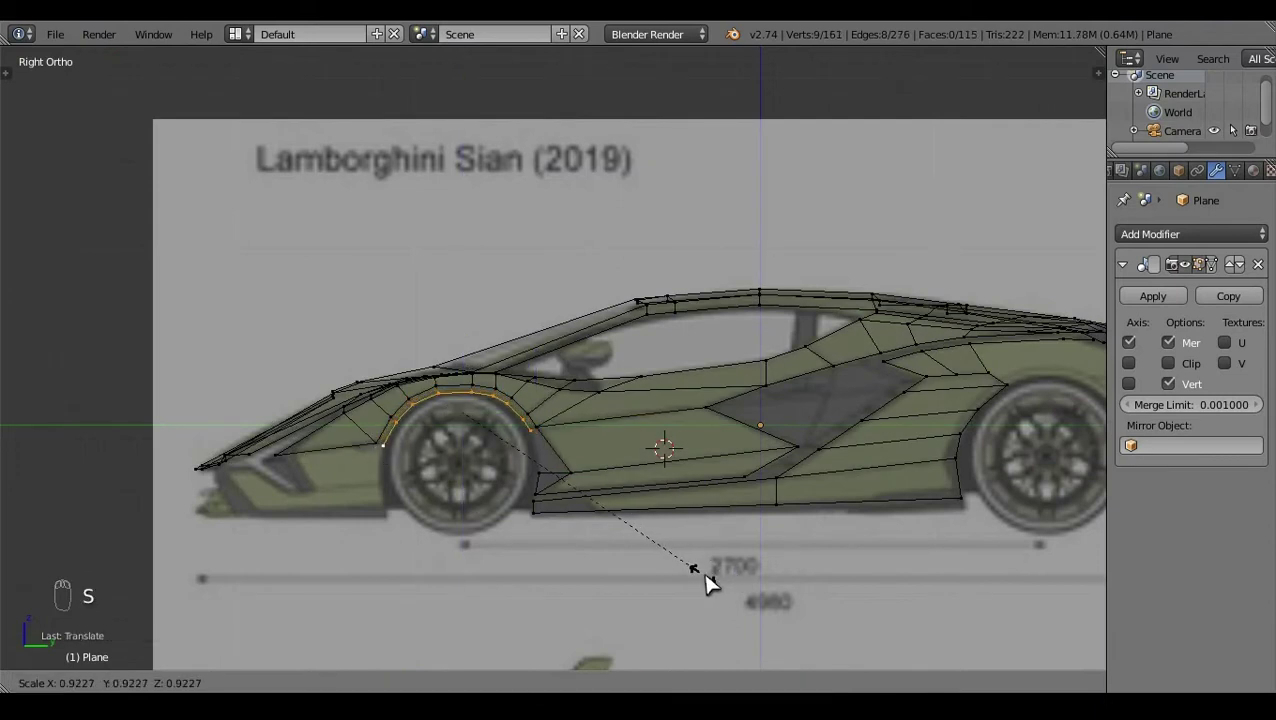
pyautogui.press('f')
pyautogui.rightClick(553, 485)
pyautogui.rightClick(552, 460)
pyautogui.click(546, 410)
pyautogui.press('ctrl+z')
pyautogui.click(654, 681)
# Step: Add a Subdivision Surface modifier to the body mesh and review the smoothed result
pyautogui.press('a')
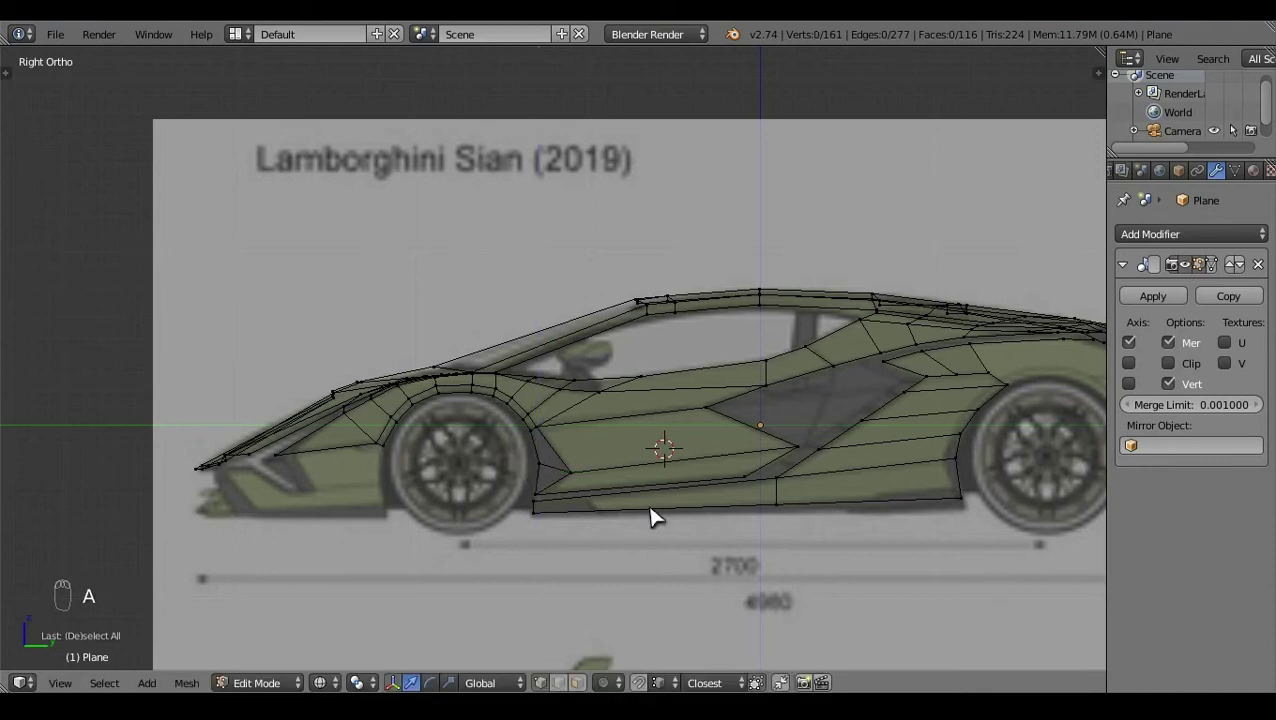
pyautogui.click(264, 461)
pyautogui.press('z')
pyautogui.click(493, 494)
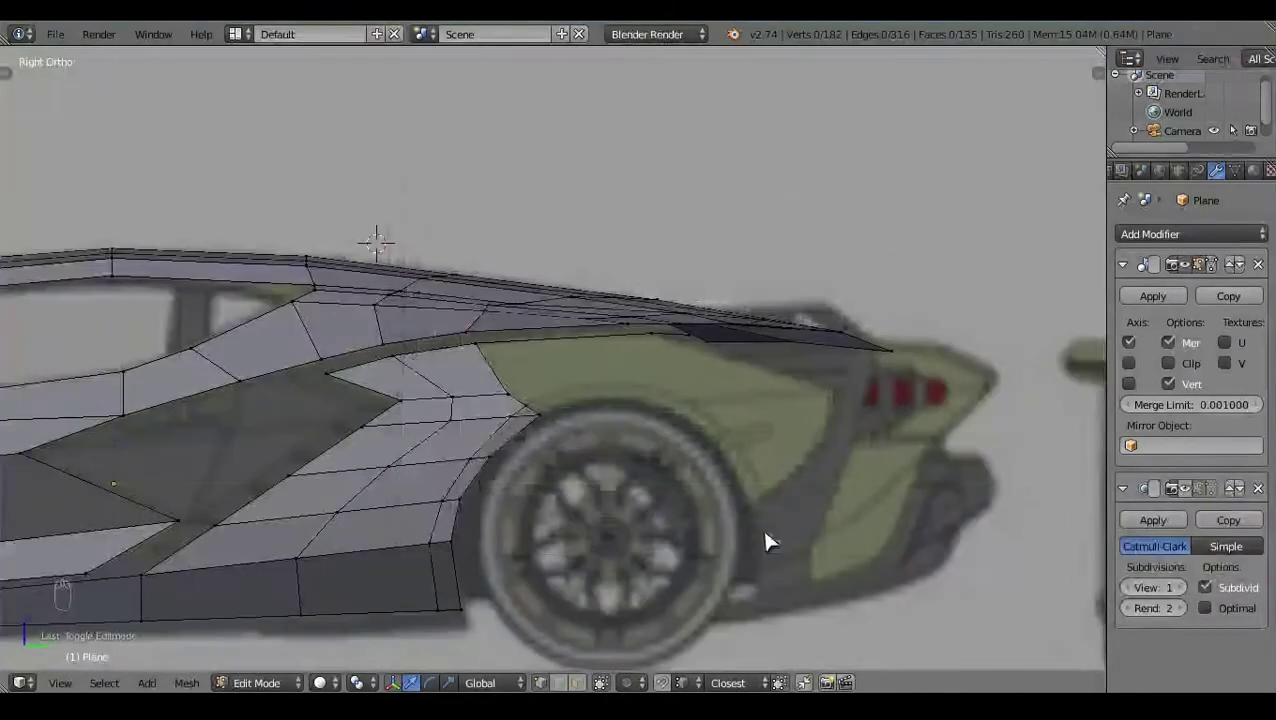
pyautogui.click(852, 535)
pyautogui.press('z')
pyautogui.rightClick(693, 225)
pyautogui.click(686, 218)
pyautogui.rightClick(518, 298)
pyautogui.click(595, 223)
pyautogui.press('a')
pyautogui.rightClick(723, 295)
pyautogui.press('KP_7')
# Step: Extrude the first rear-panel vertices above the wheel arch and align them in Top Ortho
pyautogui.click(847, 387)
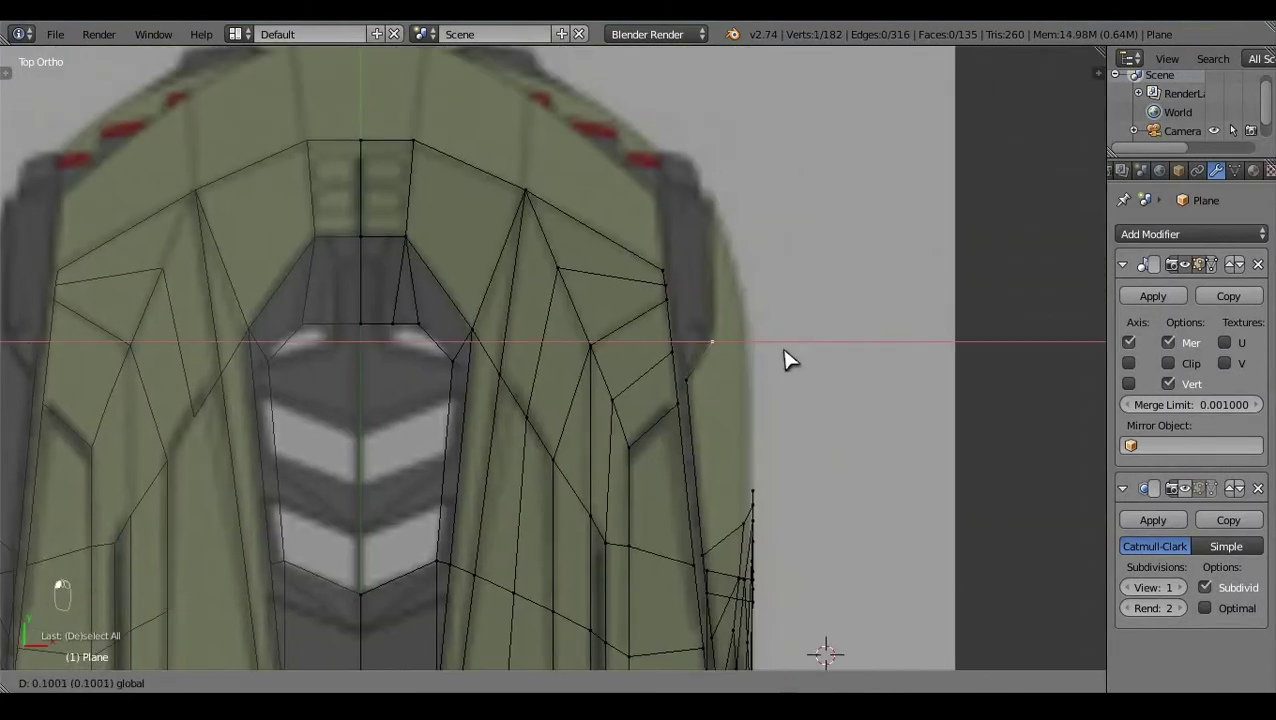
pyautogui.moveTo(731, 292); pyautogui.dragTo(590, 237)
pyautogui.press('KP_3')
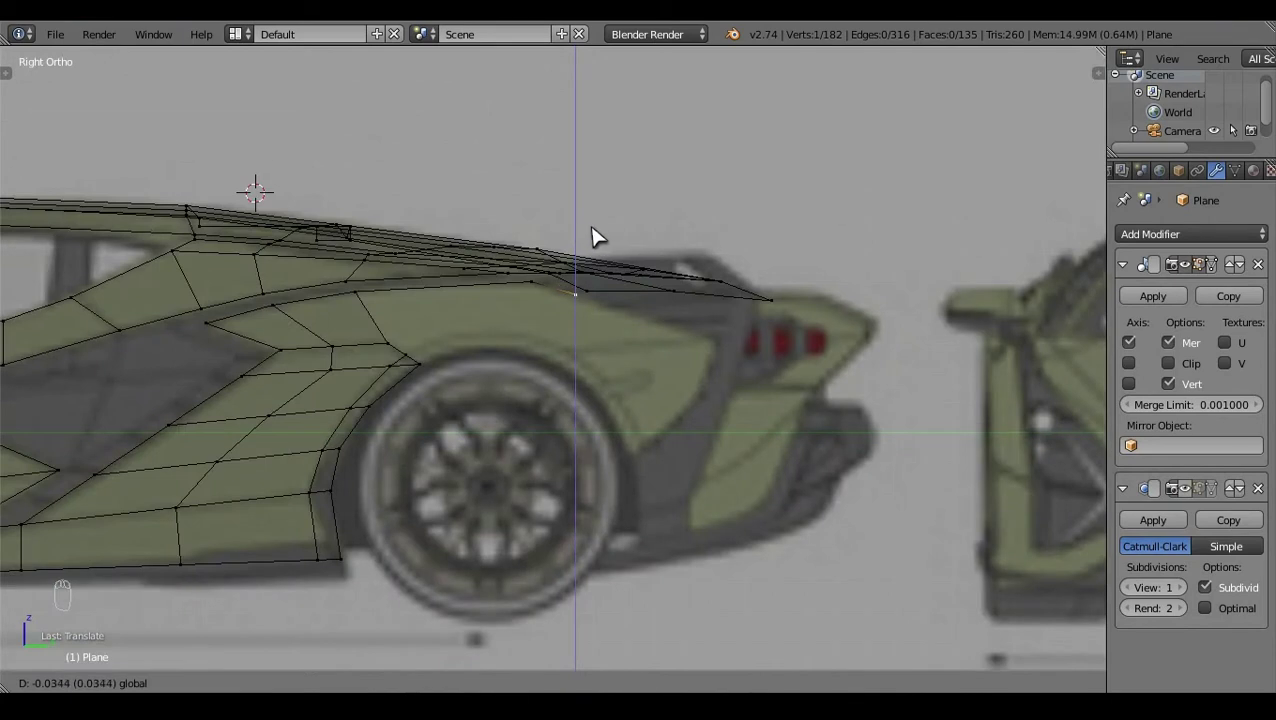
pyautogui.press('e')
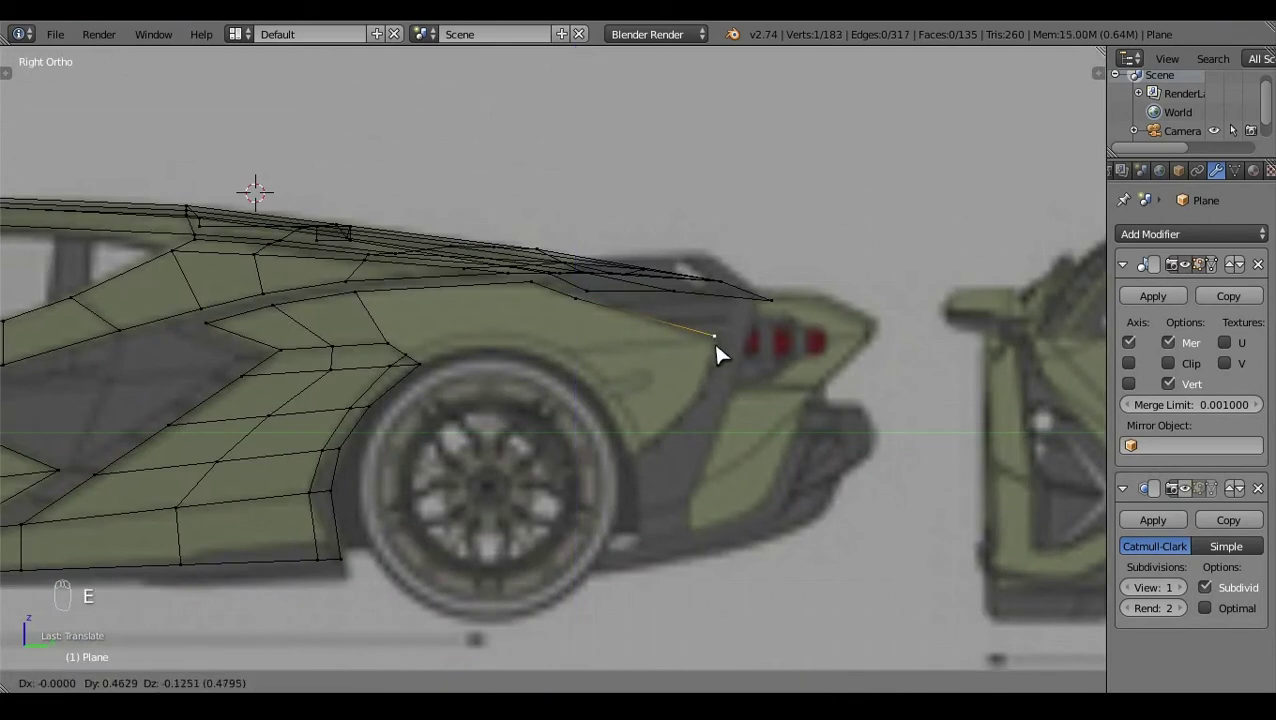
pyautogui.press('KP_7')
pyautogui.click(799, 200)
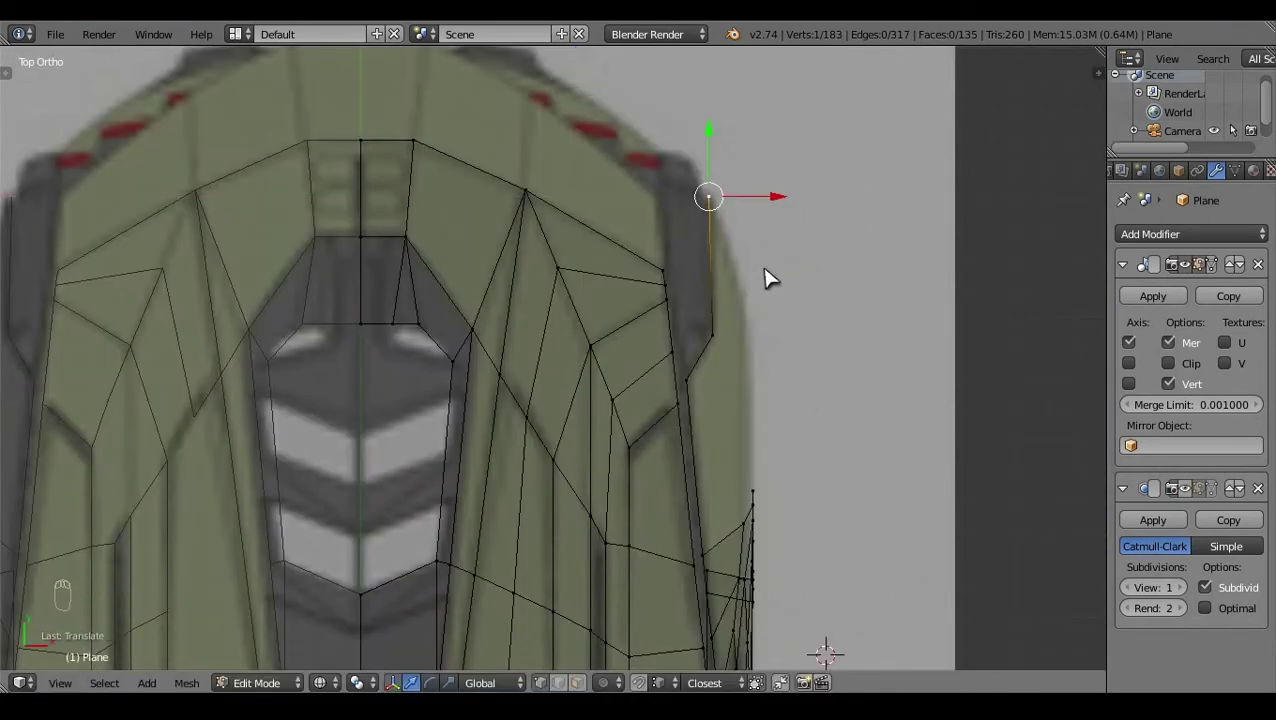
pyautogui.press('e')
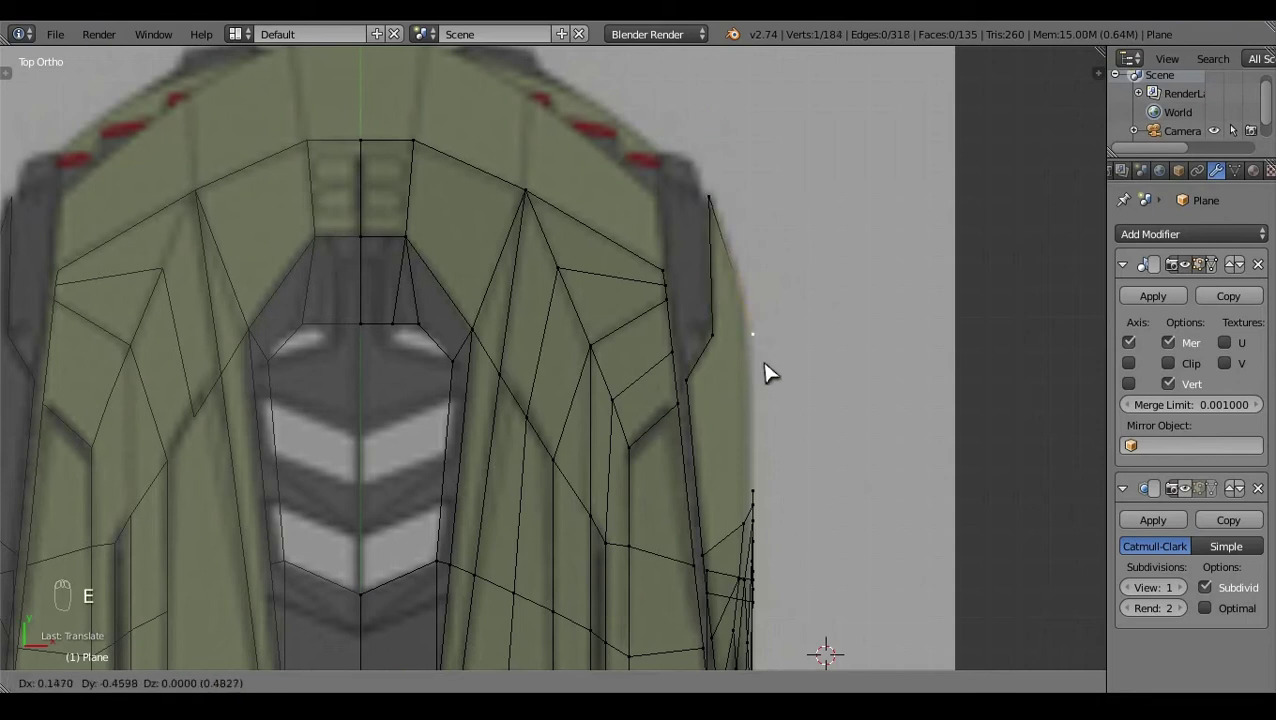
pyautogui.click(651, 460)
# Step: Extrude further arch-top vertices rearward toward the tail lights, checking alignment from above
pyautogui.press('KP_3')
pyautogui.click(587, 278)
pyautogui.rightClick(739, 349)
pyautogui.click(722, 273)
pyautogui.rightClick(609, 340)
pyautogui.click(583, 300)
pyautogui.click(647, 362)
pyautogui.moveTo(567, 293); pyautogui.dragTo(582, 360)
pyautogui.press('e')
pyautogui.moveTo(577, 370); pyautogui.dragTo(769, 383)
pyautogui.press('KP_7')
pyautogui.click(800, 416)
# Step: Extrude and scale the trailing vertices to shape the haunch edge near the tail lights
pyautogui.press('a')
pyautogui.press('KP_3')
pyautogui.rightClick(564, 368)
pyautogui.press('e')
pyautogui.press('s')
pyautogui.click(644, 663)
pyautogui.press('e')
pyautogui.click(568, 359)
pyautogui.press('a')
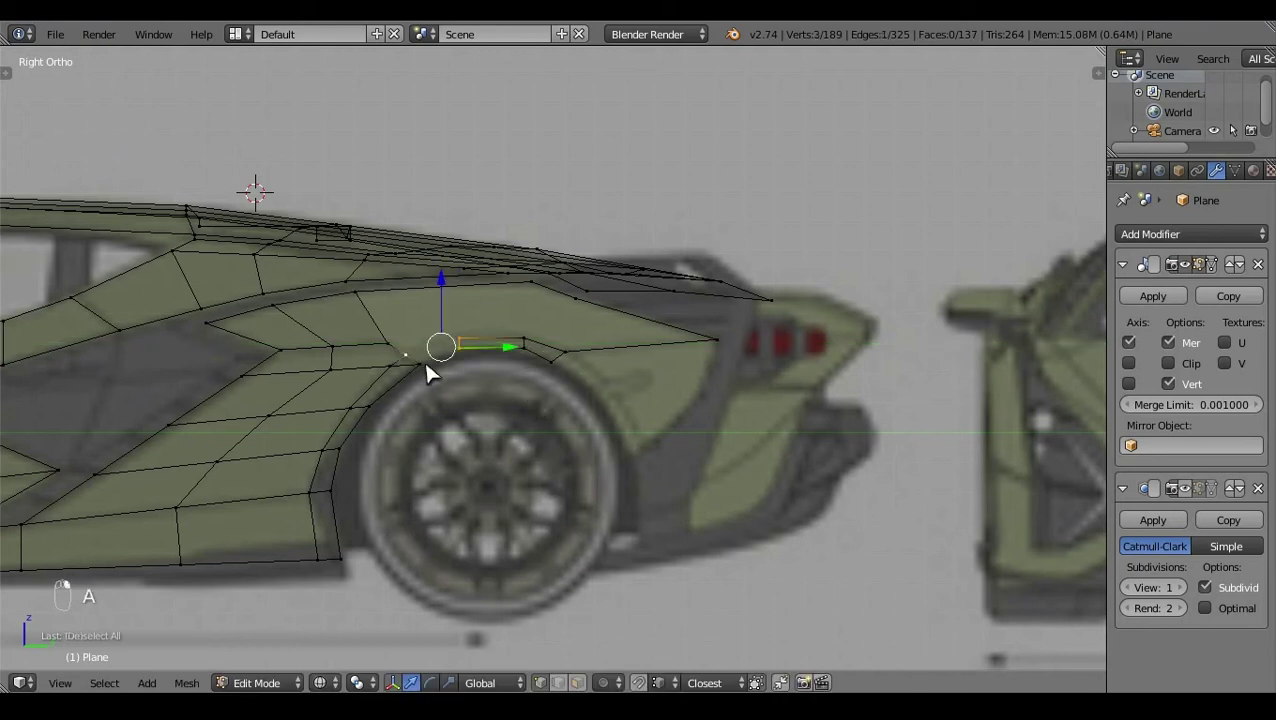
# Step: Fill the new rear-haunch faces with F and nudge their vertices into place
pyautogui.press('f')
pyautogui.press('a')
pyautogui.click(495, 285)
pyautogui.rightClick(495, 285)
pyautogui.press('a')
pyautogui.press('a')
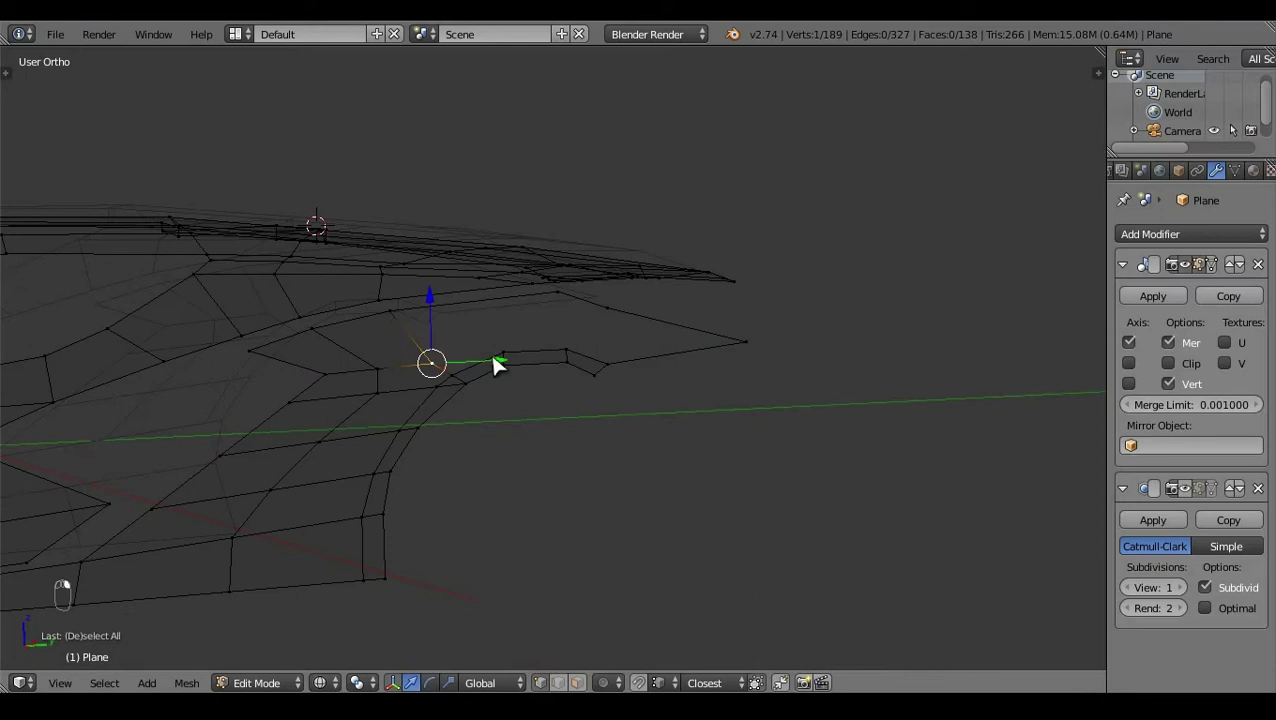
pyautogui.press('f')
pyautogui.rightClick(505, 362)
pyautogui.press('a')
pyautogui.click(647, 493)
pyautogui.moveTo(555, 390); pyautogui.dragTo(554, 453)
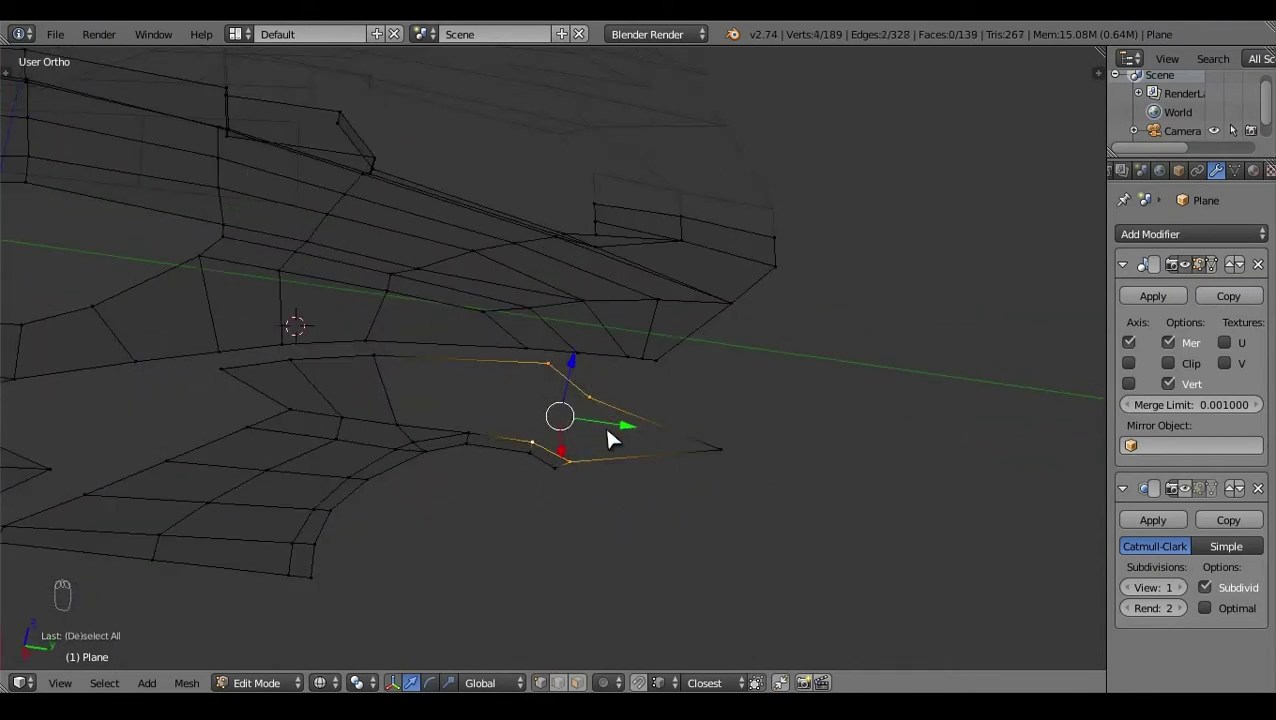
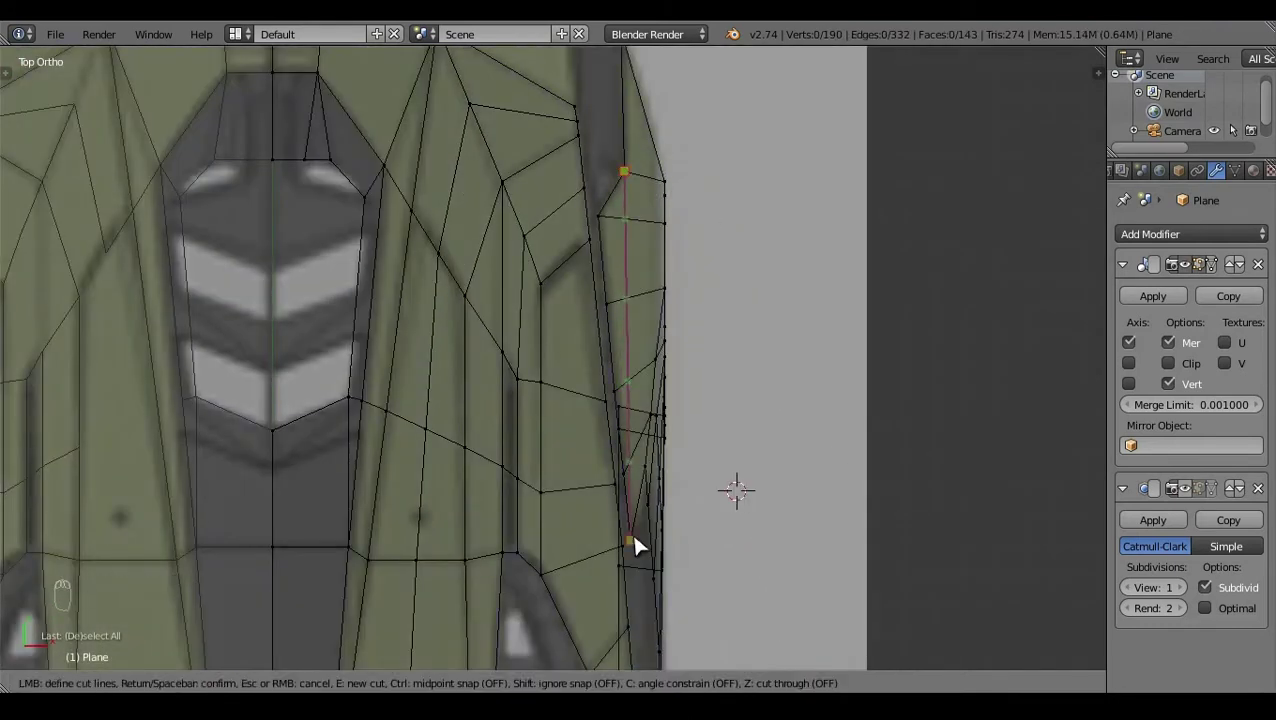
# Step: In wireframe Right Ortho, pick out the vertices at the back of the rear wheel arch
pyautogui.press('a')
pyautogui.press('z')
pyautogui.click(447, 394)
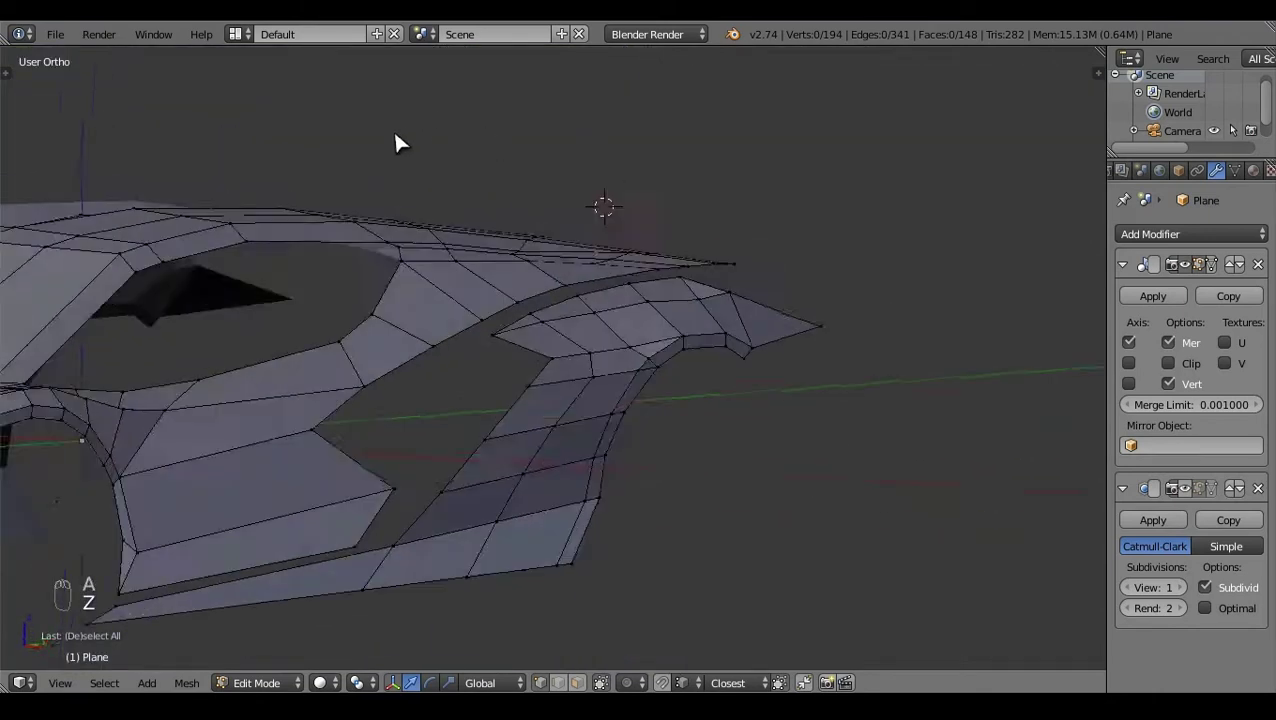
pyautogui.press('KP_3')
pyautogui.press('z')
pyautogui.rightClick(700, 244)
pyautogui.moveTo(700, 244); pyautogui.dragTo(773, 240)
pyautogui.click(546, 254)
pyautogui.rightClick(546, 254)
pyautogui.press('a')
# Step: Re-enter Edit Mode and box-select the lower rear-arch vertices to extend
pyautogui.press('Tab')
pyautogui.press('z')
pyautogui.moveTo(882, 227); pyautogui.dragTo(741, 450)
pyautogui.press('KP_3')
pyautogui.press('Tab')
pyautogui.press('z')
pyautogui.moveTo(599, 401); pyautogui.dragTo(688, 502)
# Step: Extrude the fender vertices down behind the rear wheel, constraining the move along X
pyautogui.press('e')
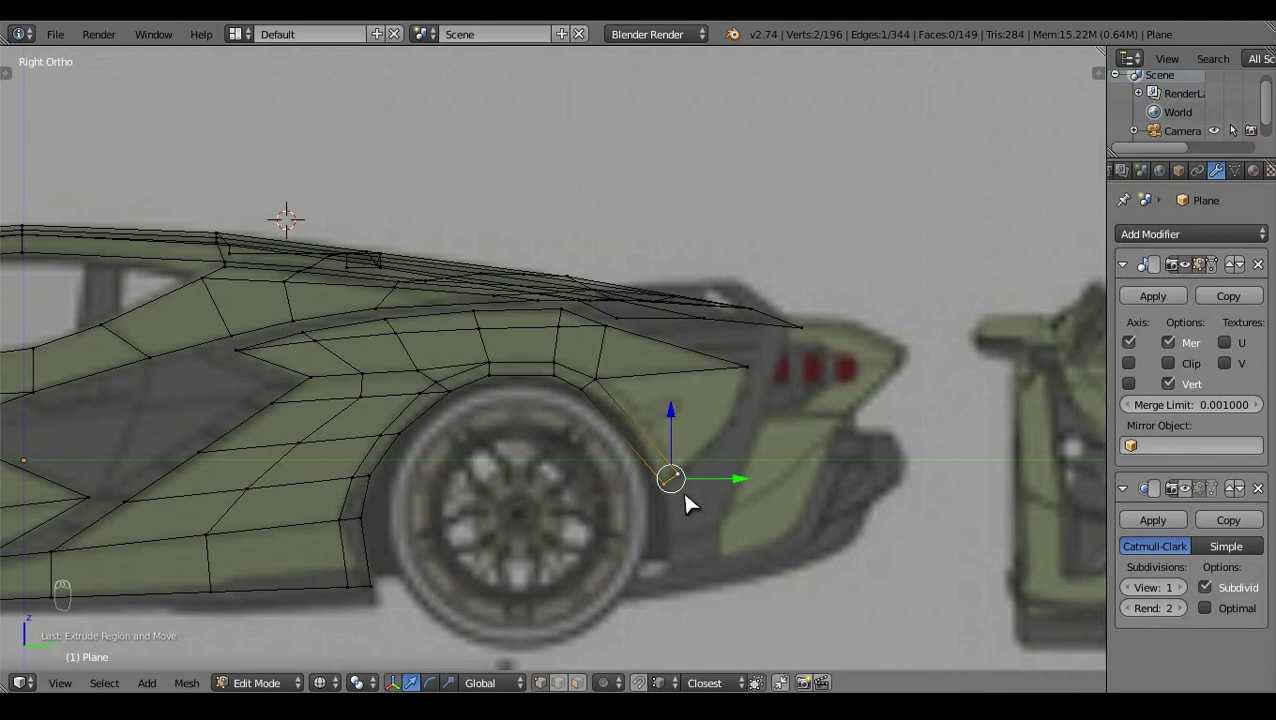
pyautogui.press('a')
pyautogui.rightClick(691, 483)
pyautogui.press('e')
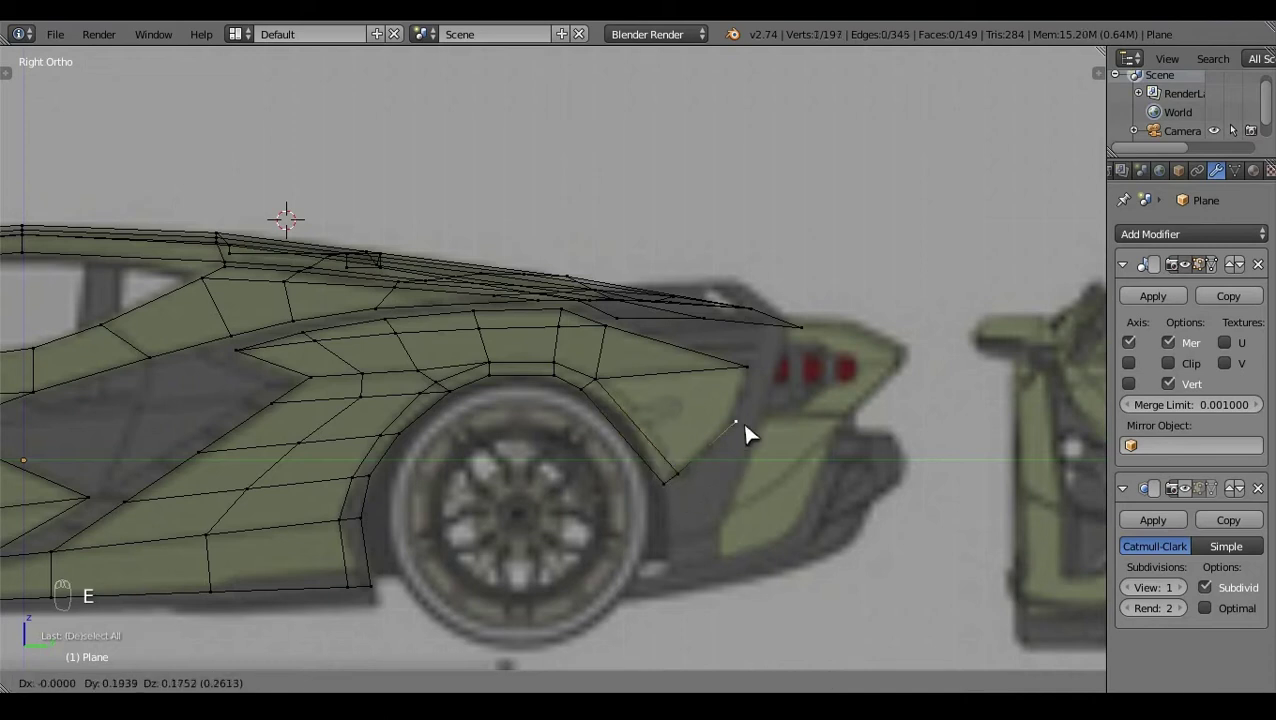
pyautogui.press('x')
pyautogui.moveTo(760, 375); pyautogui.dragTo(749, 434)
pyautogui.press('e')
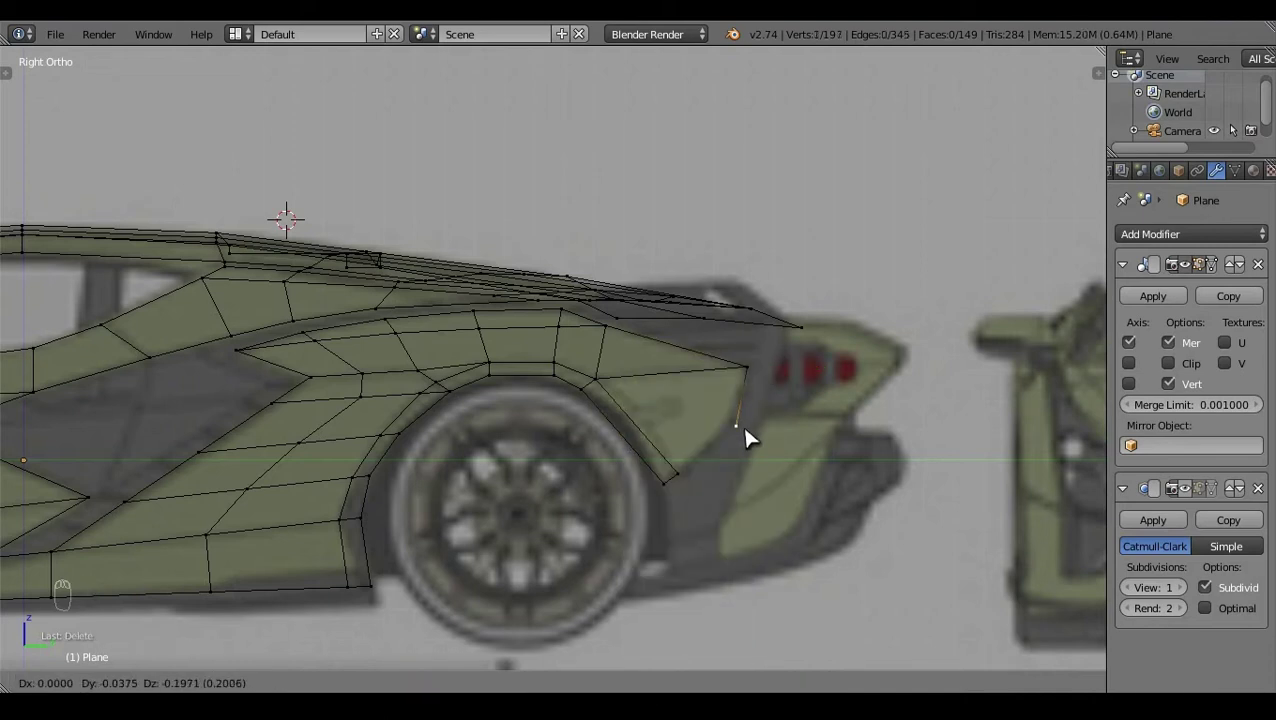
pyautogui.press('KP_7')
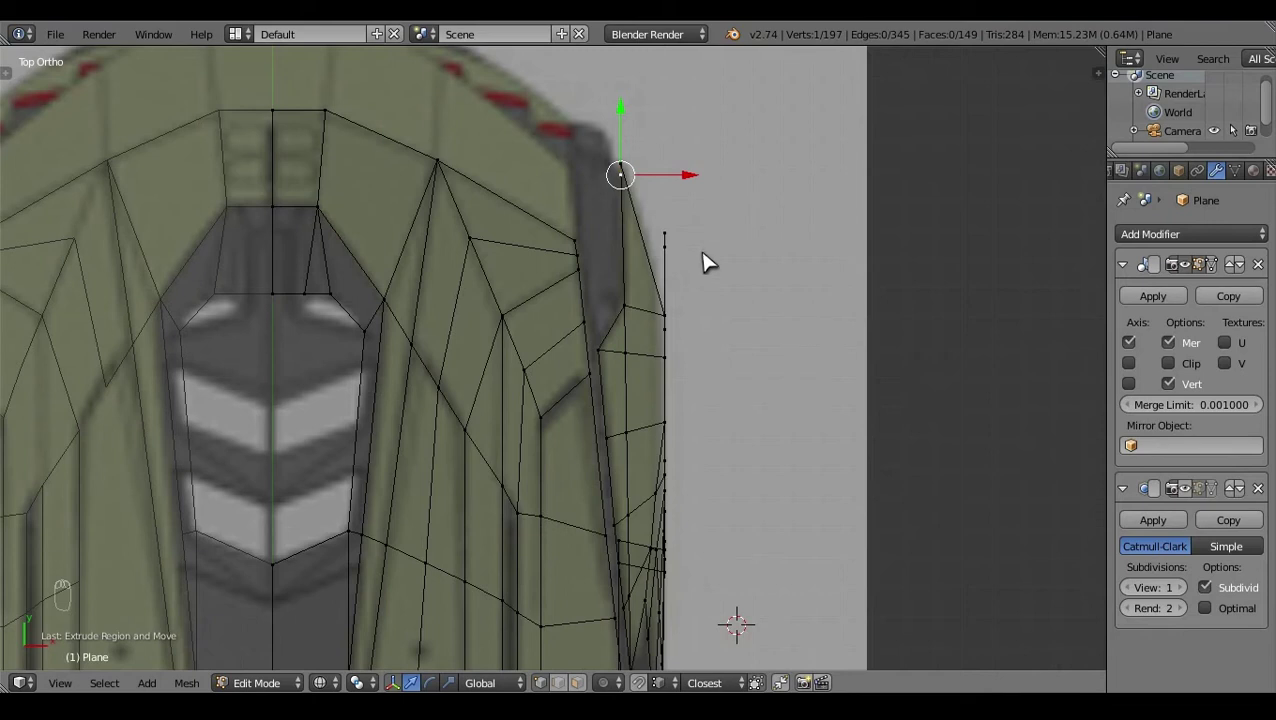
pyautogui.press('KP_3')
# Step: Fill faces between the new lower fender vertices and the existing haunch panel
pyautogui.rightClick(691, 482)
pyautogui.press('f')
pyautogui.press('a')
pyautogui.rightClick(690, 481)
pyautogui.click(726, 484)
pyautogui.rightClick(748, 407)
pyautogui.click(809, 433)
pyautogui.click(674, 425)
pyautogui.rightClick(674, 425)
# Step: From Top Ortho, pull the new fender vertices in to match the blueprint width
pyautogui.press('KP_7')
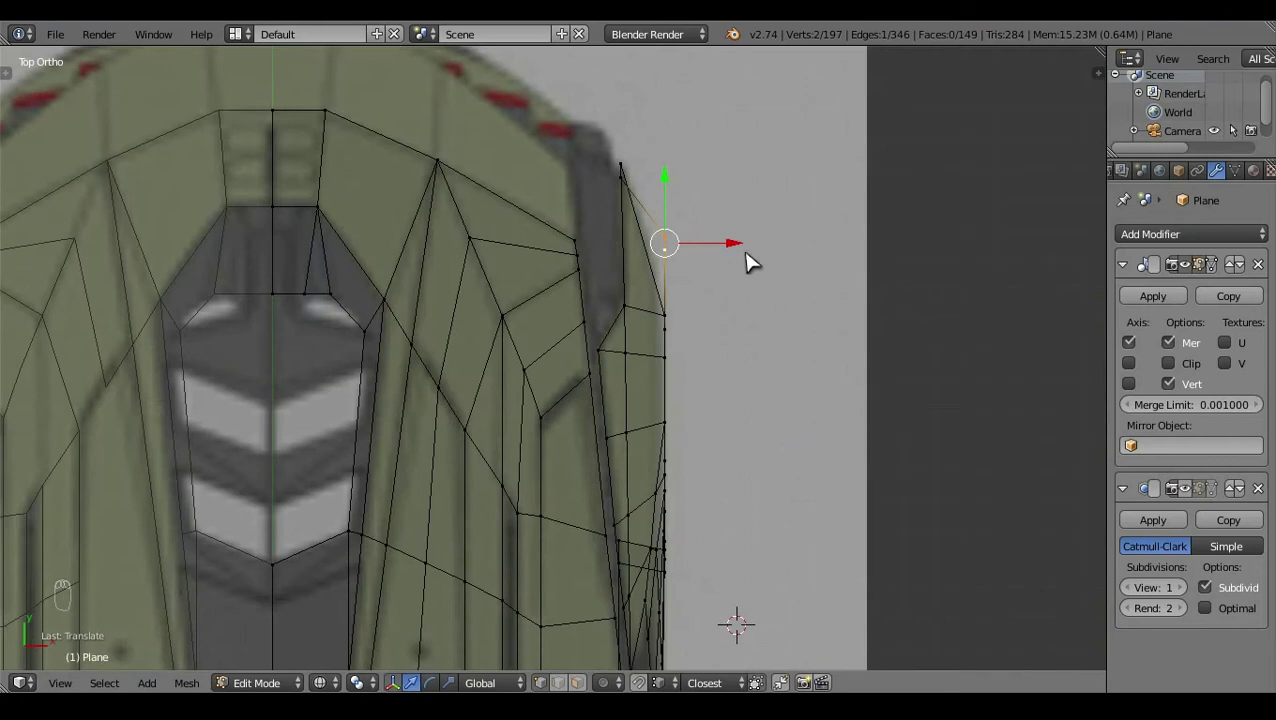
pyautogui.press('a')
pyautogui.press('z')
pyautogui.moveTo(745, 348); pyautogui.dragTo(684, 453)
pyautogui.press('KP_3')
pyautogui.press('z')
# Step: Add a loop cut across the lower fender and fill the remaining faces behind the wheel
pyautogui.press('ctrl+r')
pyautogui.click(696, 444)
pyautogui.moveTo(749, 436); pyautogui.dragTo(749, 421)
pyautogui.press('f')
pyautogui.press('f')
pyautogui.press('a')
pyautogui.press('z')
pyautogui.click(774, 406)
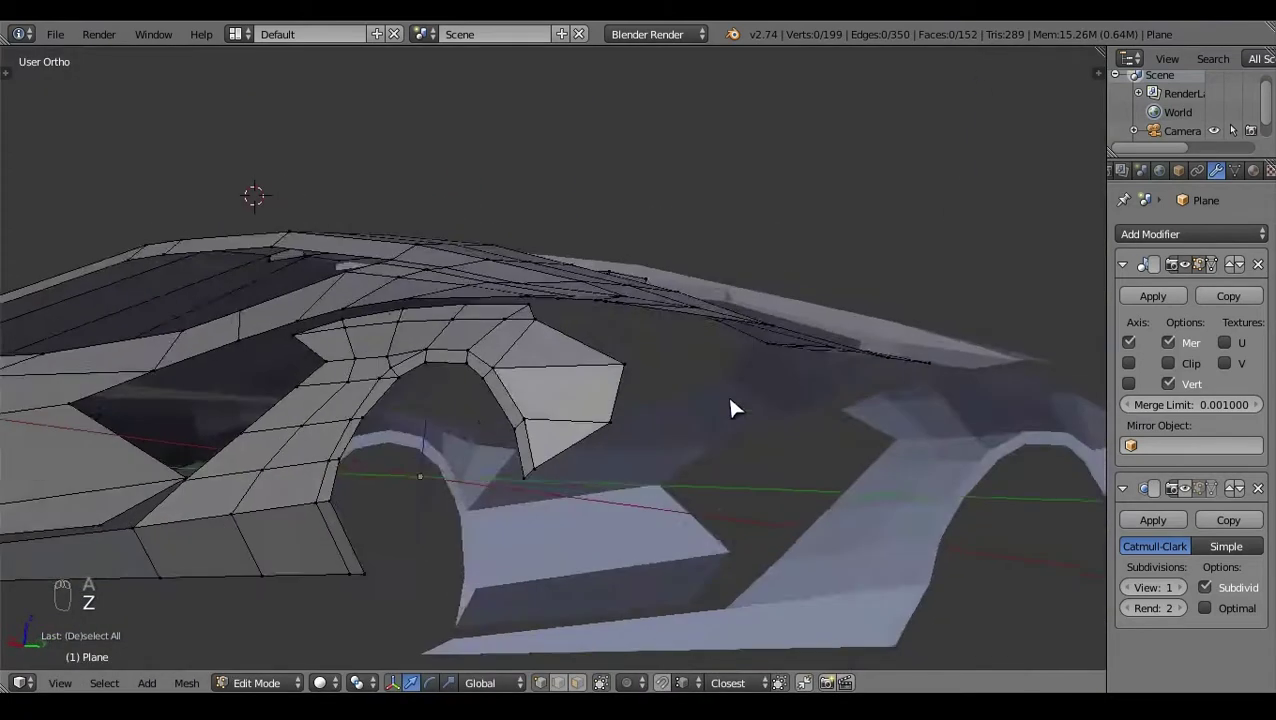
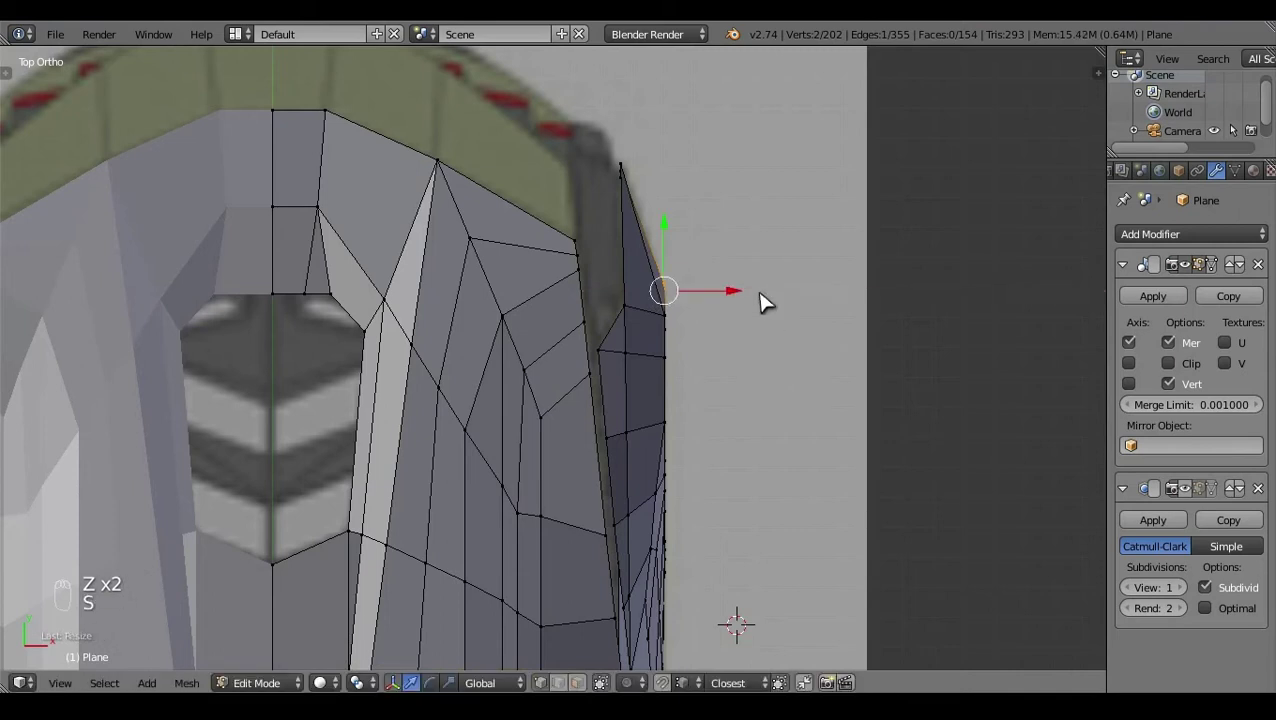
# Step: Enter Edit Mode in wireframe and nudge a rear deck vertex upward into place
pyautogui.click(684, 663)
pyautogui.press('a')
pyautogui.press('z')
pyautogui.press('Tab')
pyautogui.press('a')
pyautogui.press('z')
pyautogui.moveTo(534, 446); pyautogui.dragTo(526, 370)
pyautogui.press('Tab')
pyautogui.rightClick(448, 412)
pyautogui.click(401, 382)
pyautogui.press('a')
pyautogui.press('Tab')
pyautogui.click(455, 354)
# Step: In Right Ortho, shift a rear vertex slightly back along the roofline reference
pyautogui.press('KP_3')
pyautogui.press('z')
pyautogui.click(725, 450)
pyautogui.press('Tab')
pyautogui.rightClick(807, 489)
pyautogui.moveTo(807, 489); pyautogui.dragTo(842, 489)
pyautogui.press('Tab')
pyautogui.press('a')
pyautogui.press('a')
pyautogui.click(895, 443)
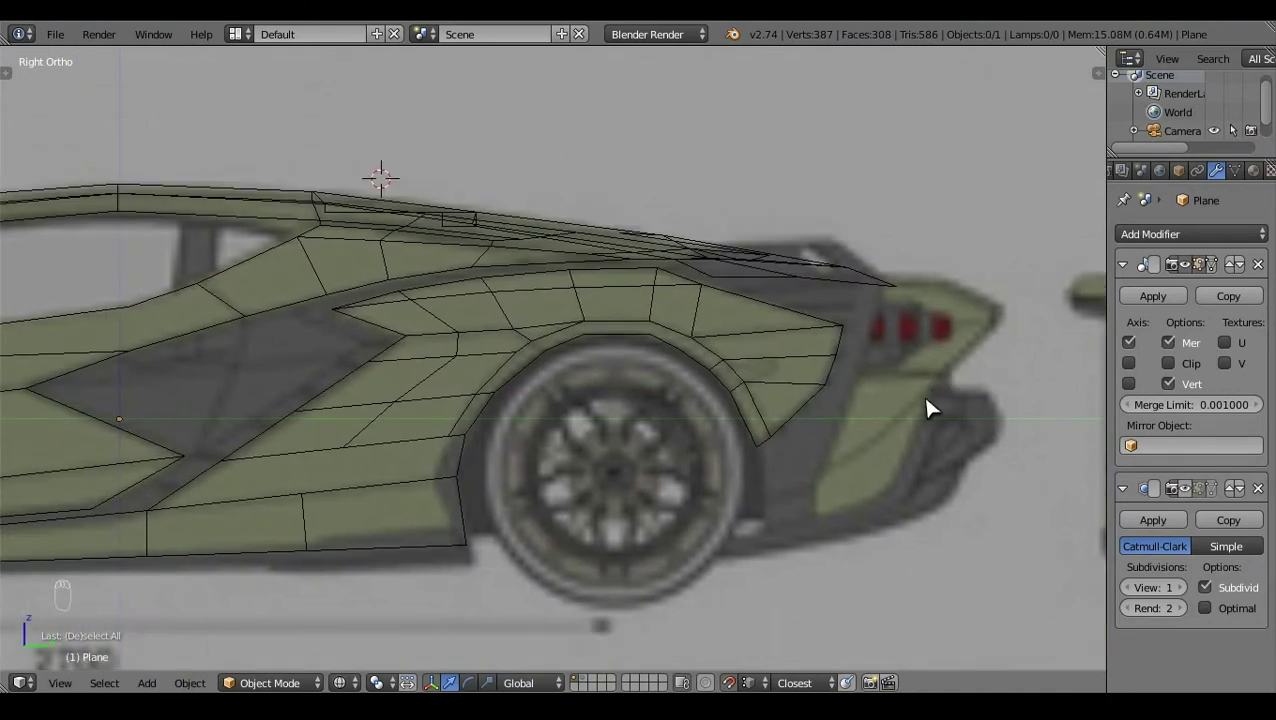
pyautogui.press('Tab')
# Step: Try duplicating rear edge vertices and moving them in Top Ortho, then undo the attempt
pyautogui.rightClick(669, 286)
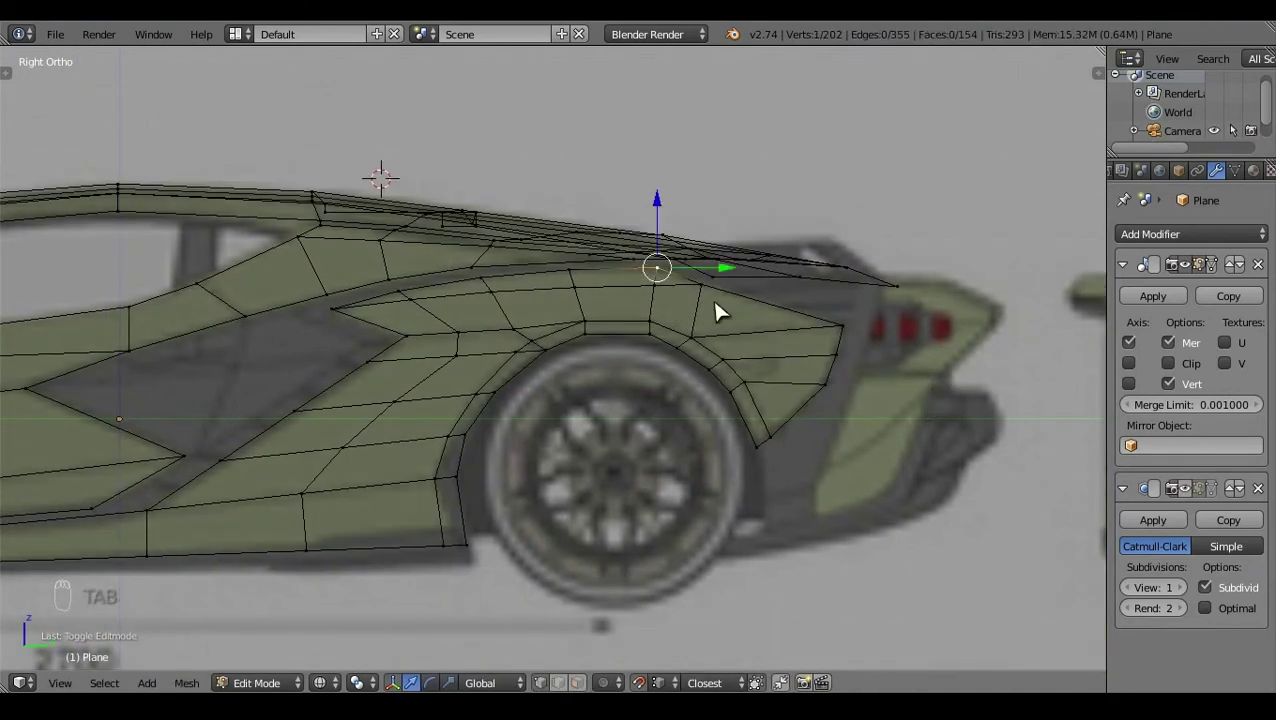
pyautogui.rightClick(764, 292)
pyautogui.click(764, 292)
pyautogui.rightClick(756, 323)
pyautogui.press('shift+d')
pyautogui.press('z')
pyautogui.click(718, 277)
pyautogui.press('KP_7')
pyautogui.press('z')
pyautogui.moveTo(668, 261); pyautogui.dragTo(707, 254)
pyautogui.press('ctrl+z')
pyautogui.click(773, 390)
# Step: Extrude two new vertices from the rear deck edge back toward the tail tip
pyautogui.press('e')
pyautogui.press('e')
pyautogui.press('ctrl+z')
pyautogui.press('e')
pyautogui.click(604, 250)
pyautogui.rightClick(609, 351)
pyautogui.click(653, 296)
pyautogui.click(668, 464)
pyautogui.rightClick(668, 464)
# Step: In Right Ortho, raise the new tail vertices onto the blueprint's rear roofline
pyautogui.press('KP_3')
pyautogui.moveTo(693, 276); pyautogui.dragTo(695, 225)
pyautogui.press('z')
pyautogui.click(689, 213)
pyautogui.rightClick(613, 245)
pyautogui.press('z')
pyautogui.click(575, 177)
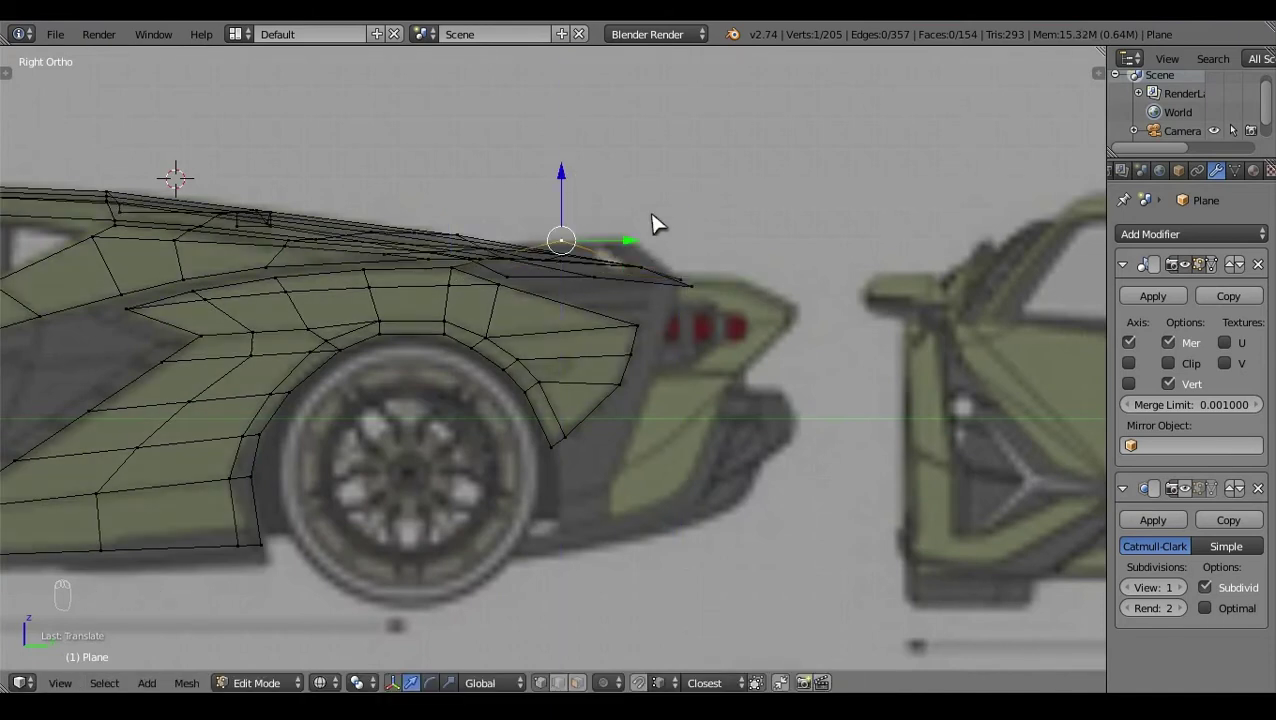
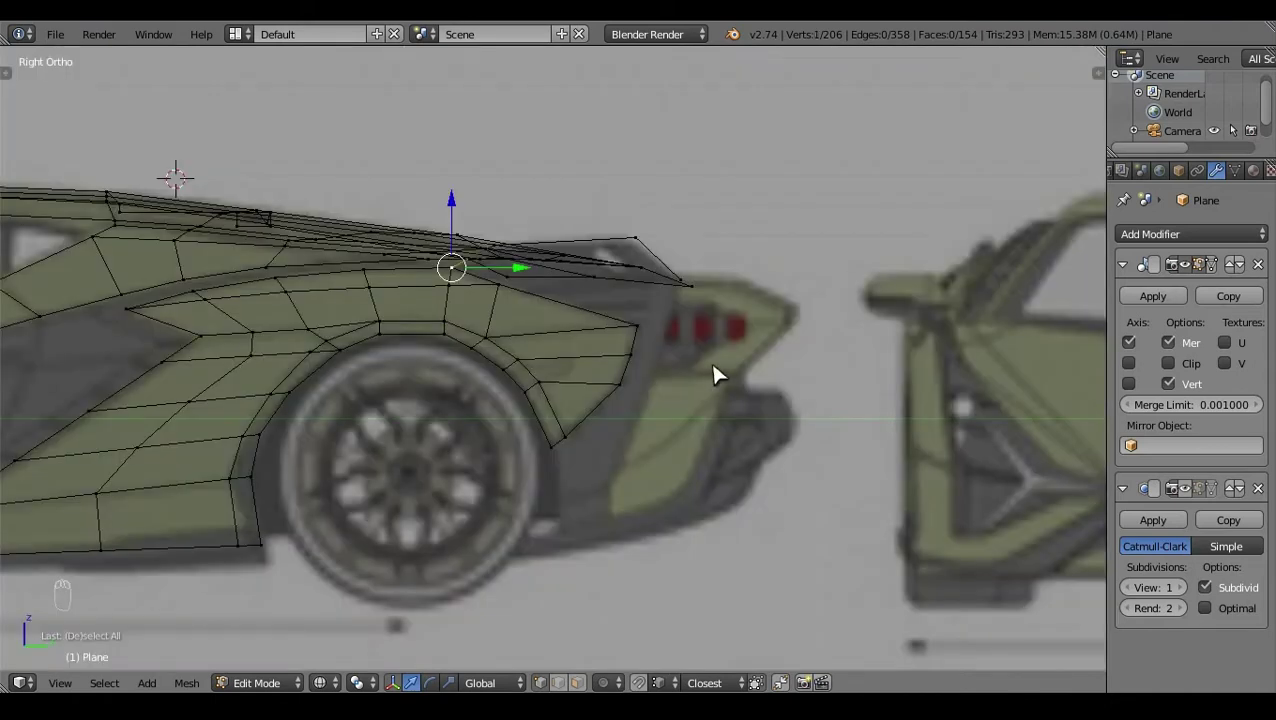
# Step: Select the rear upper edge vertices above the tail lights and fill a face between them
pyautogui.rightClick(691, 269)
pyautogui.click(725, 263)
pyautogui.rightClick(688, 287)
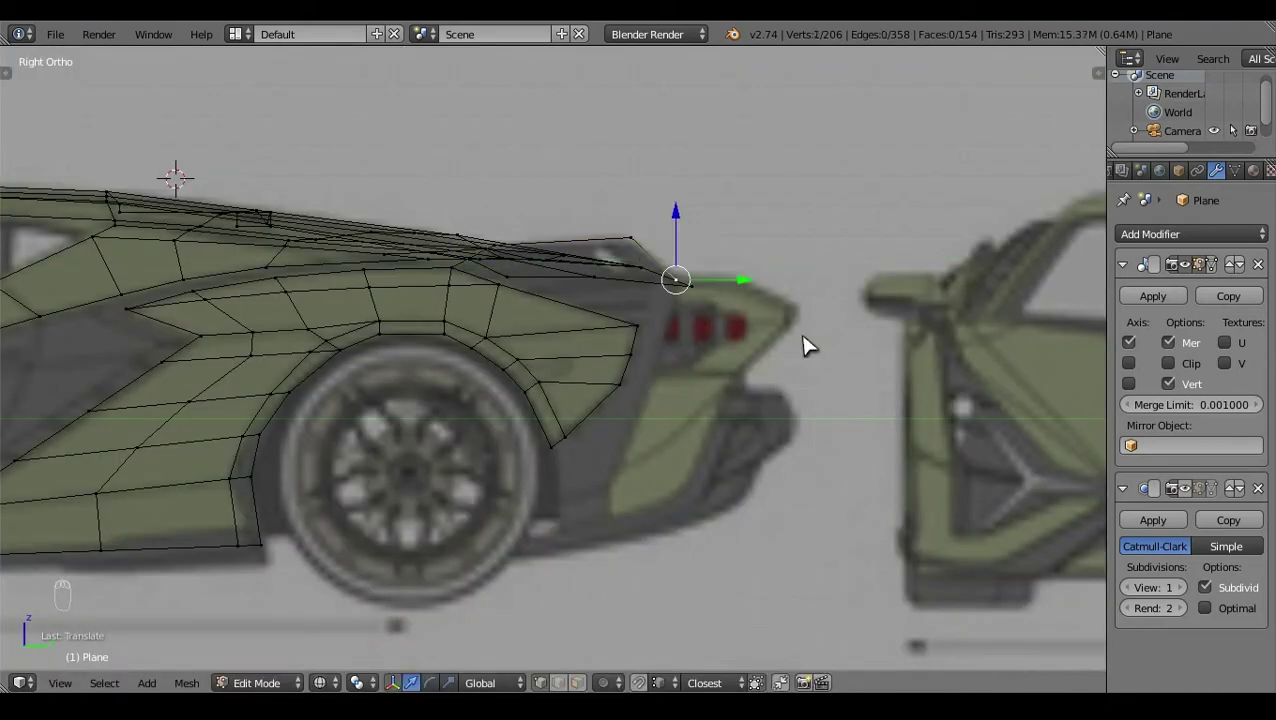
pyautogui.press('z')
pyautogui.click(570, 386)
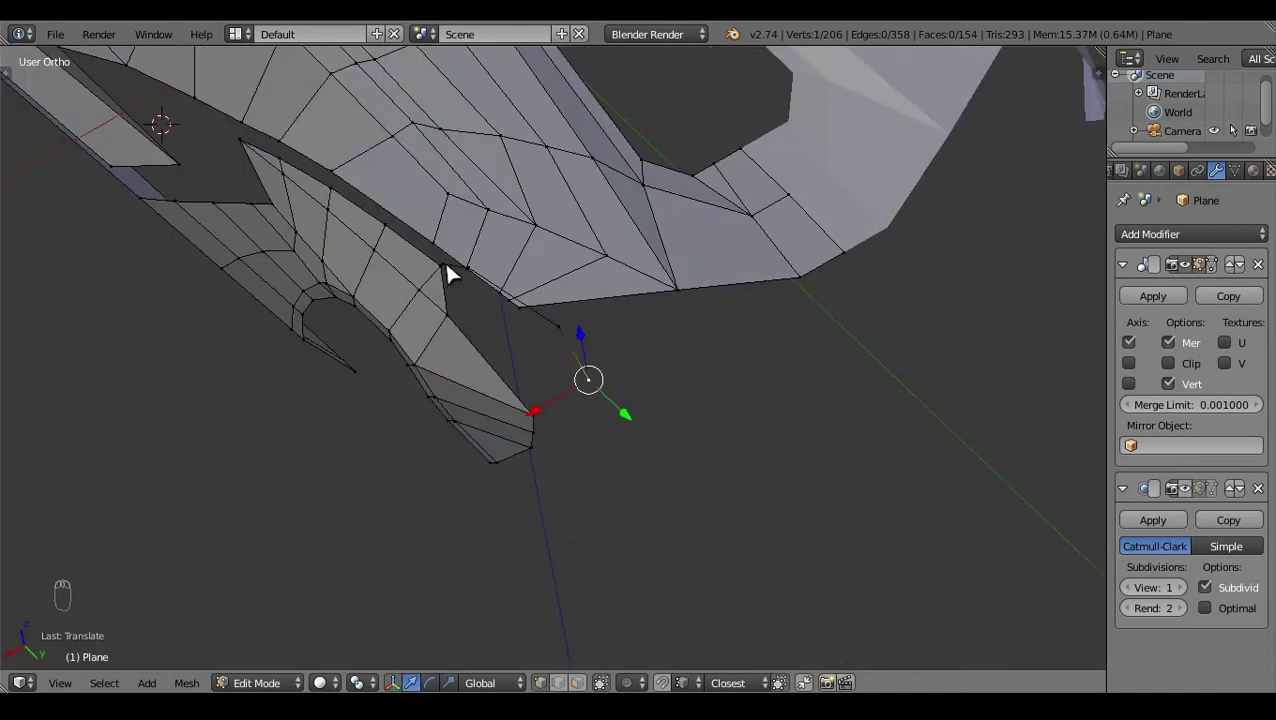
pyautogui.rightClick(720, 440)
pyautogui.press('f')
pyautogui.press('a')
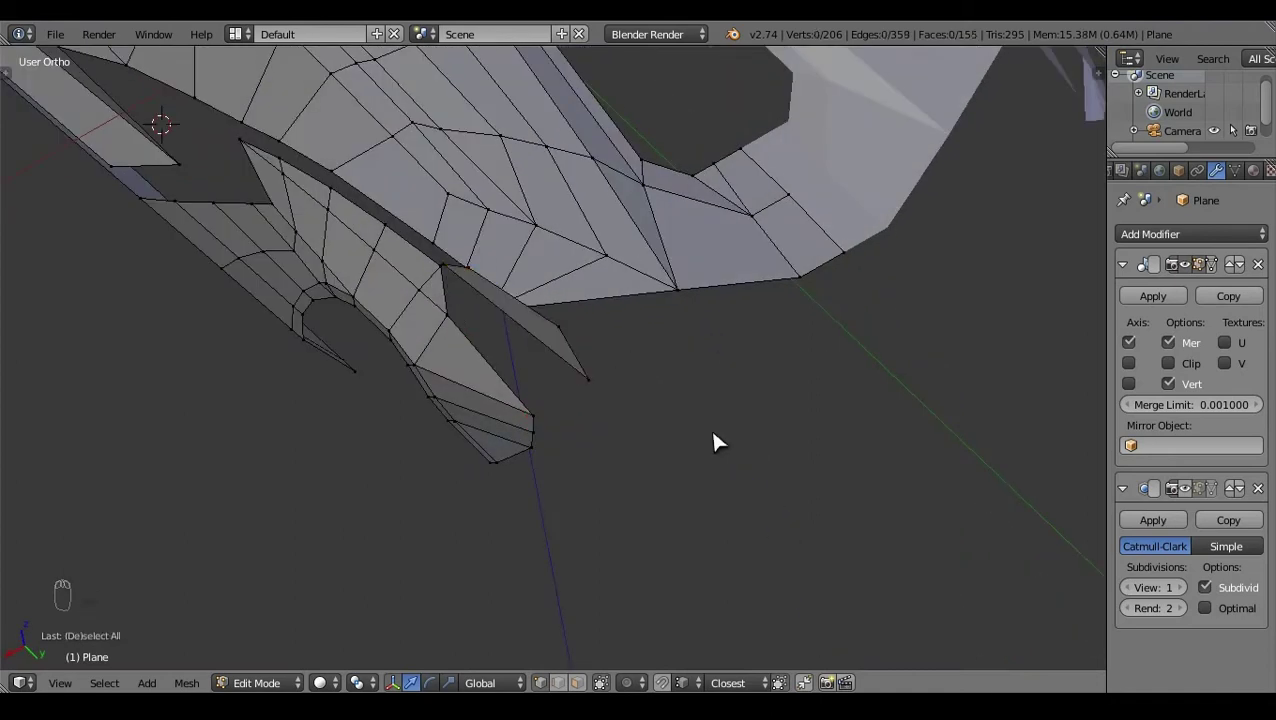
# Step: Extrude and scale the rear strip vertices in Right Ortho to continue the body toward the tail
pyautogui.click(528, 340)
pyautogui.rightClick(528, 340)
pyautogui.press('e')
pyautogui.click(529, 259)
pyautogui.press('KP_3')
pyautogui.press('z')
pyautogui.click(573, 266)
pyautogui.press('s')
pyautogui.click(575, 247)
pyautogui.press('e')
pyautogui.click(574, 327)
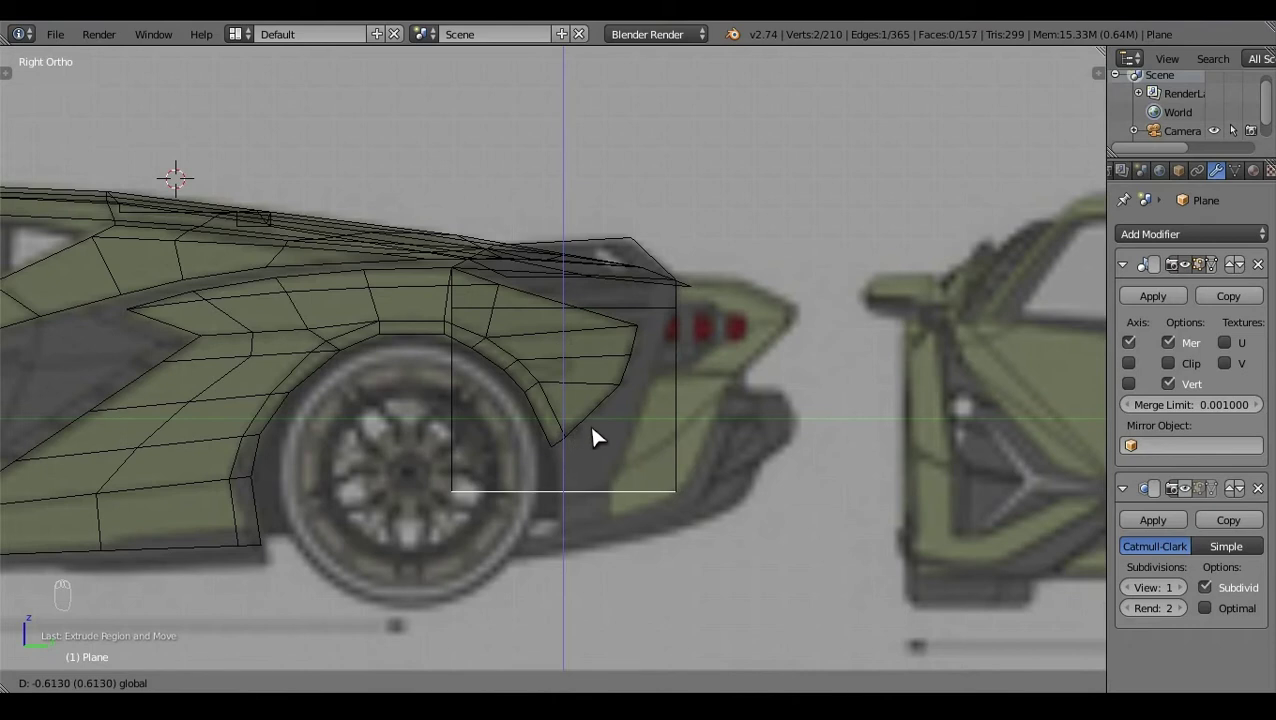
# Step: Grab the new strip's lower vertices leftward to line up with the side reference
pyautogui.click(757, 492)
pyautogui.rightClick(757, 492)
pyautogui.rightClick(513, 499)
pyautogui.click(578, 505)
pyautogui.click(565, 462)
pyautogui.press('a')
pyautogui.press('z')
pyautogui.click(789, 429)
pyautogui.moveTo(671, 294); pyautogui.dragTo(480, 319)
pyautogui.rightClick(480, 319)
pyautogui.rightClick(597, 371)
pyautogui.click(487, 448)
# Step: In Top Ortho, circle-select and fit the tail-end face vertices to the top-view blueprint
pyautogui.press('KP_7')
pyautogui.press('z')
pyautogui.rightClick(669, 348)
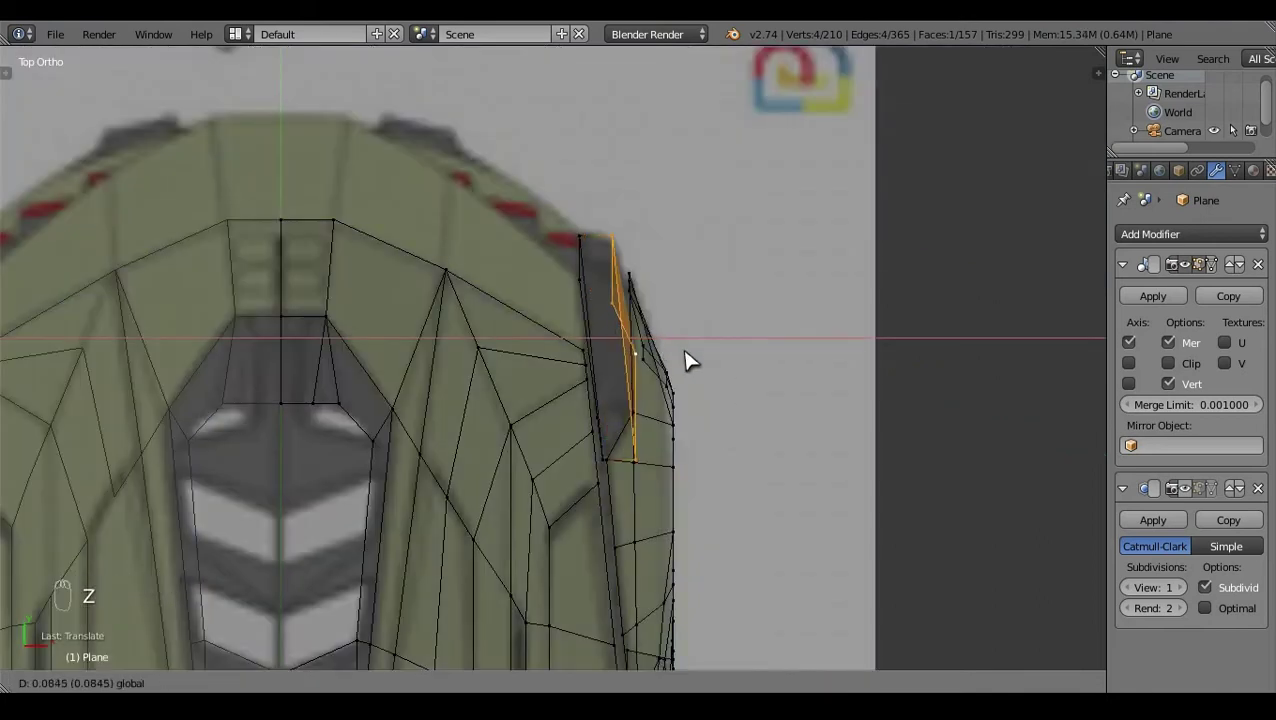
pyautogui.press('z')
pyautogui.press('z')
pyautogui.moveTo(689, 343); pyautogui.dragTo(654, 481)
pyautogui.press('c')
pyautogui.rightClick(682, 296)
pyautogui.moveTo(756, 290); pyautogui.dragTo(747, 281)
pyautogui.press('z')
pyautogui.press('a')
pyautogui.click(339, 490)
pyautogui.rightClick(557, 312)
pyautogui.press('KP_7')
pyautogui.press('z')
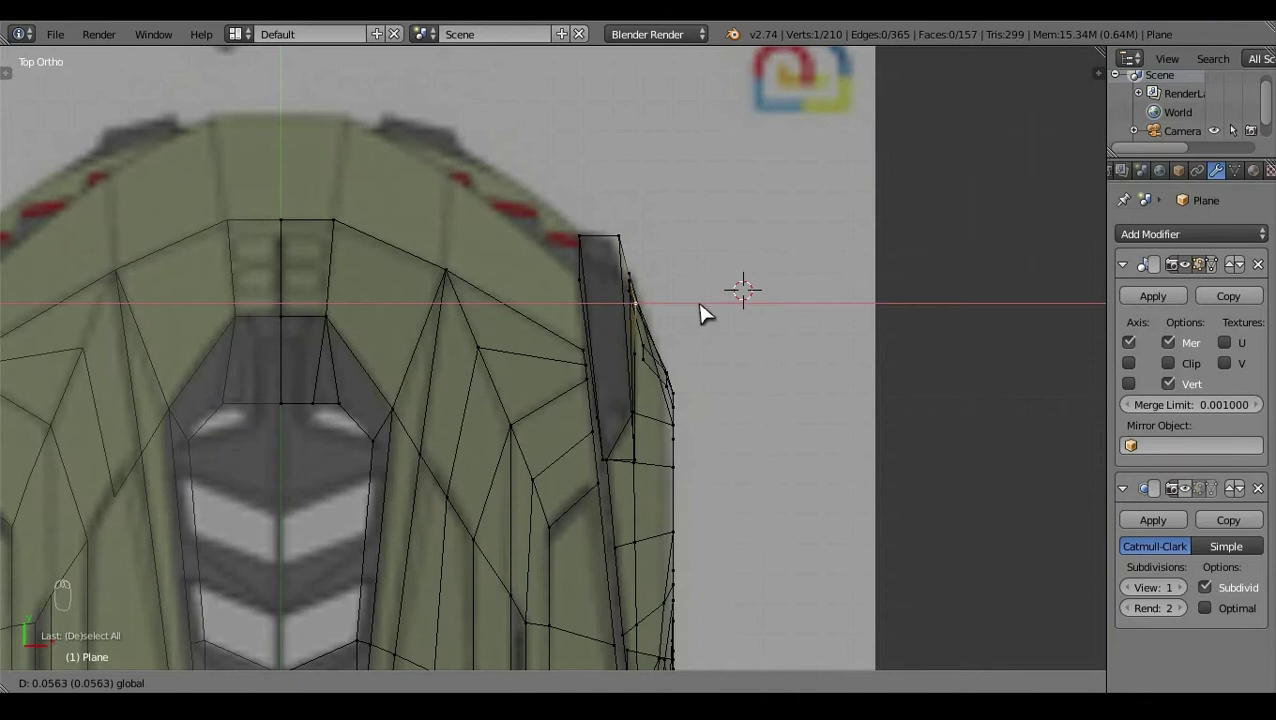
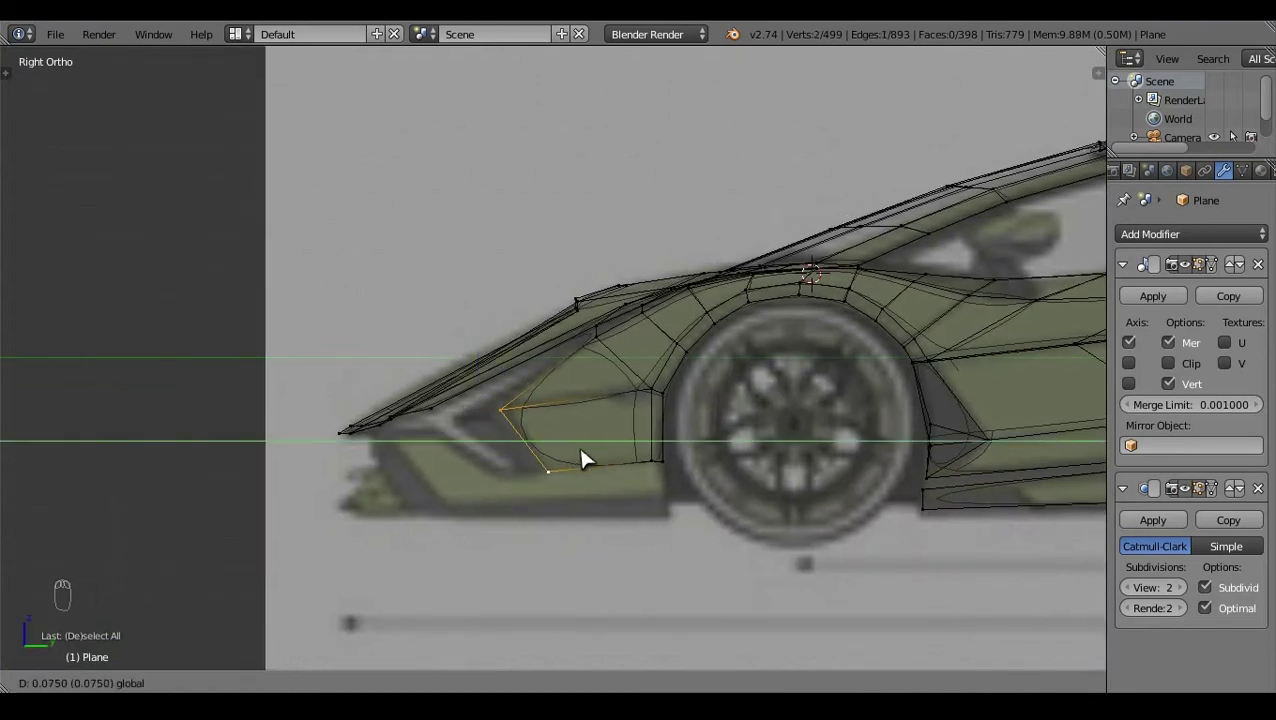
# Step: Select the lower body edge vertices just ahead of the front wheel arch
pyautogui.rightClick(535, 410)
pyautogui.click(590, 422)
pyautogui.moveTo(518, 354); pyautogui.dragTo(524, 348)
pyautogui.press('a')
pyautogui.rightClick(548, 433)
pyautogui.moveTo(555, 411); pyautogui.dragTo(585, 422)
pyautogui.press('a')
pyautogui.rightClick(684, 455)
pyautogui.click(678, 412)
pyautogui.press('ctrl+z')
pyautogui.click(675, 409)
pyautogui.press('a')
pyautogui.rightClick(574, 484)
# Step: Extrude the edge down to the reference's bottom line, closing the lower front side panel
pyautogui.press('e')
pyautogui.click(624, 413)
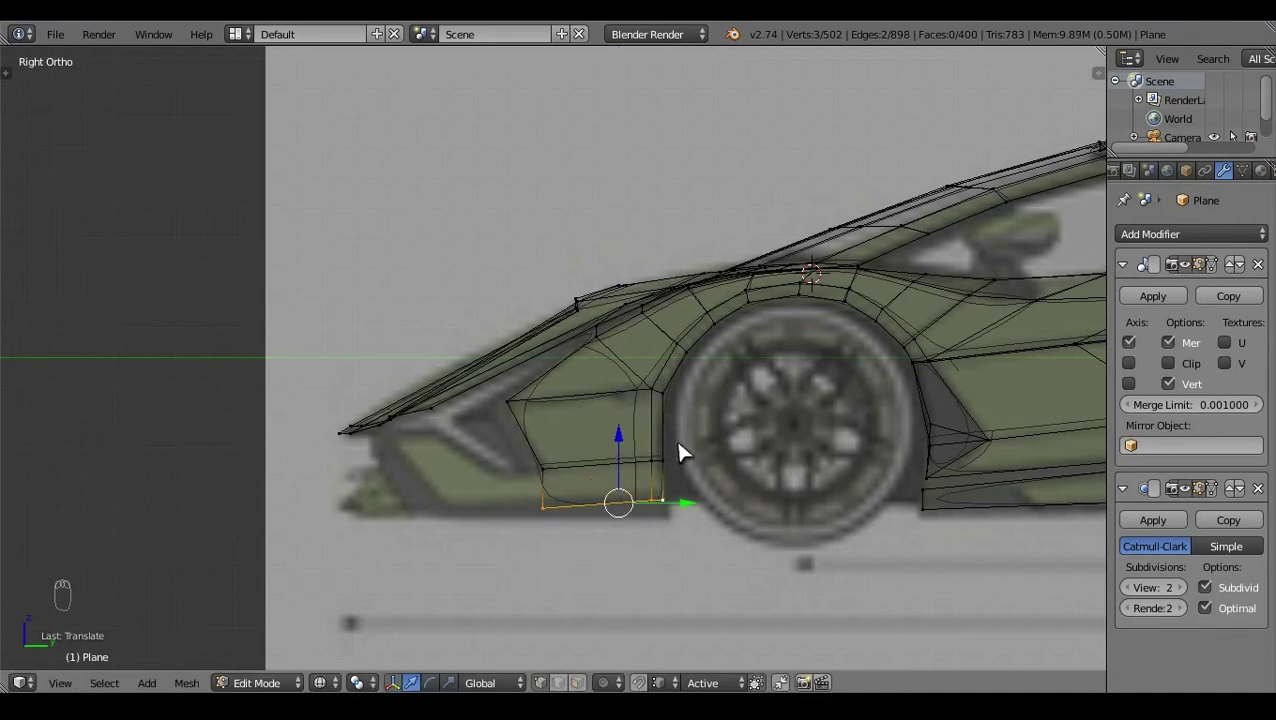
pyautogui.click(625, 442)
pyautogui.click(616, 486)
pyautogui.rightClick(689, 450)
pyautogui.click(667, 431)
pyautogui.click(736, 454)
pyautogui.press('a')
pyautogui.rightClick(558, 473)
pyautogui.click(571, 446)
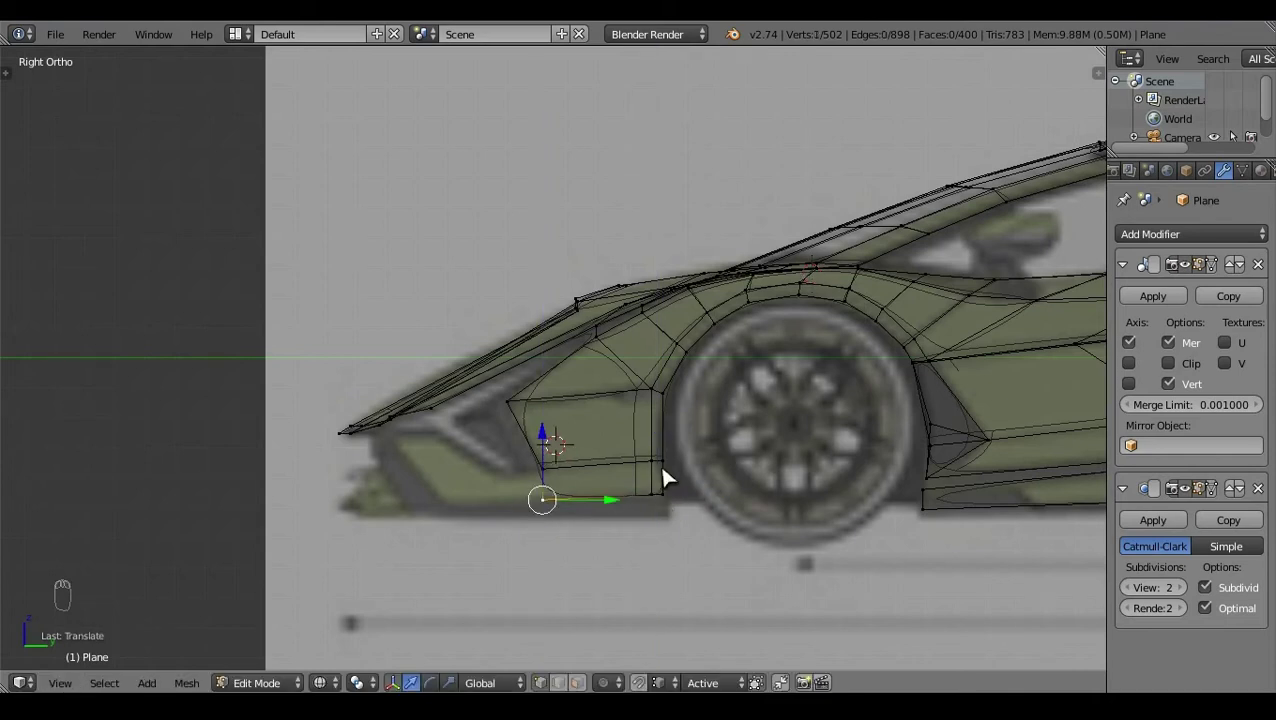
# Step: Check the panel in Front Ortho, then select its corner vertices in Right Ortho for adjustment
pyautogui.press('a')
pyautogui.press('KP_1')
pyautogui.click(460, 571)
pyautogui.press('KP_3')
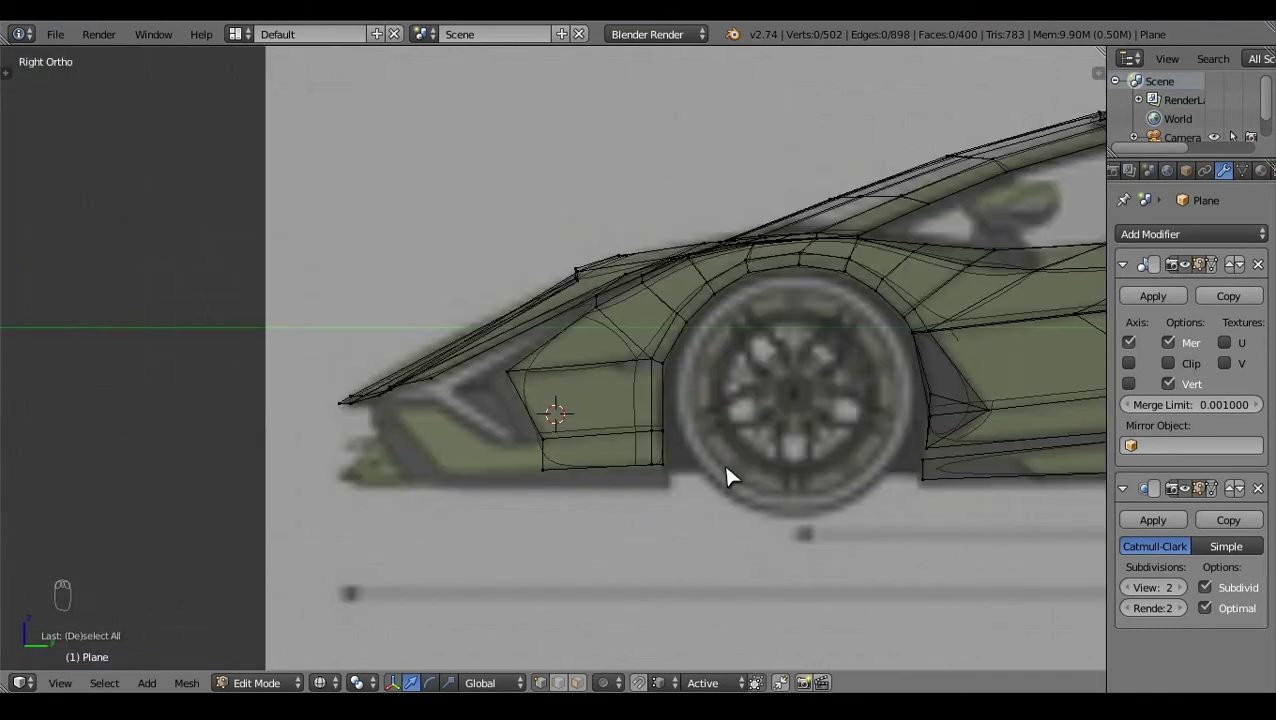
pyautogui.rightClick(619, 434)
pyautogui.rightClick(672, 438)
# Step: Select the lower bumper-corner vertices in Front and Top wireframe views against the blueprint
pyautogui.press('KP_1')
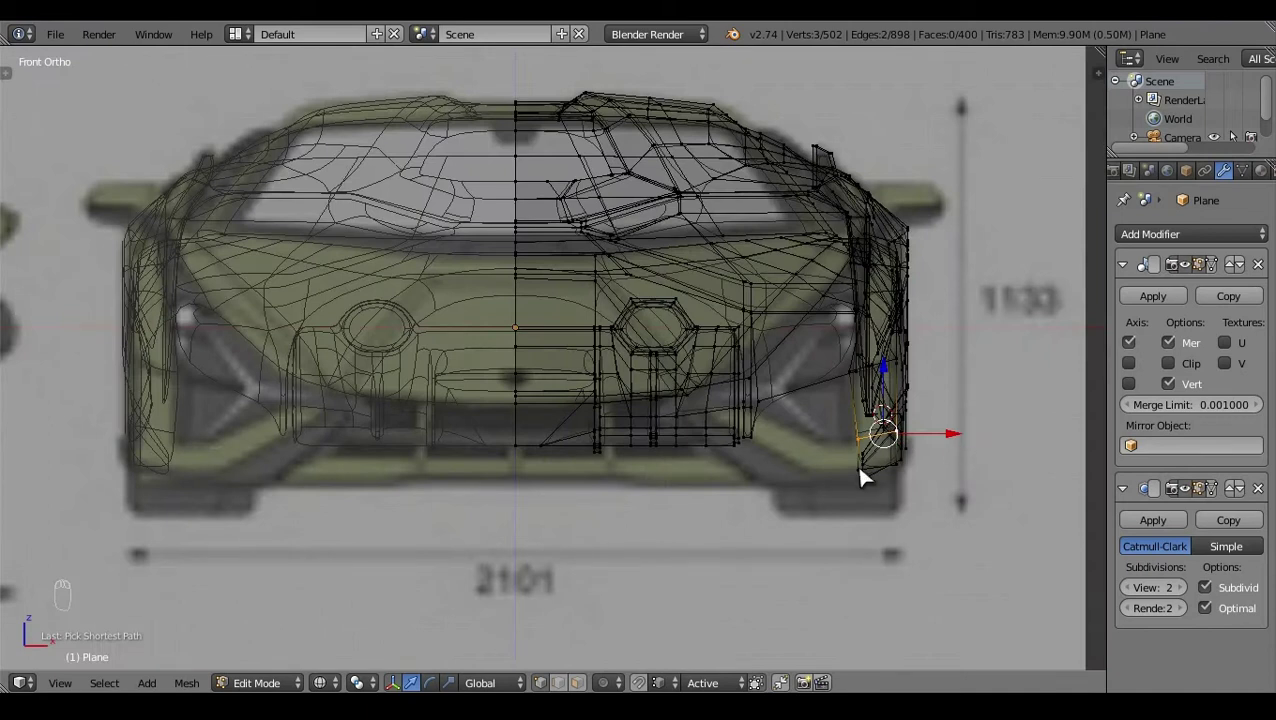
pyautogui.rightClick(868, 477)
pyautogui.press('z')
pyautogui.click(977, 422)
pyautogui.moveTo(823, 605); pyautogui.dragTo(959, 304)
pyautogui.press('KP_7')
pyautogui.press('z')
pyautogui.press('c')
# Step: Refine the corner vertex selection around the side intake and return to Front wireframe view
pyautogui.rightClick(931, 320)
pyautogui.click(942, 379)
pyautogui.press('a')
pyautogui.press('z')
pyautogui.click(819, 493)
pyautogui.moveTo(707, 633); pyautogui.dragTo(683, 577)
pyautogui.rightClick(670, 615)
pyautogui.press('KP_1')
pyautogui.press('z')
# Step: Extrude the corner vertices twice with E to form new faces along the lower bumper edge
pyautogui.press('e')
pyautogui.click(934, 469)
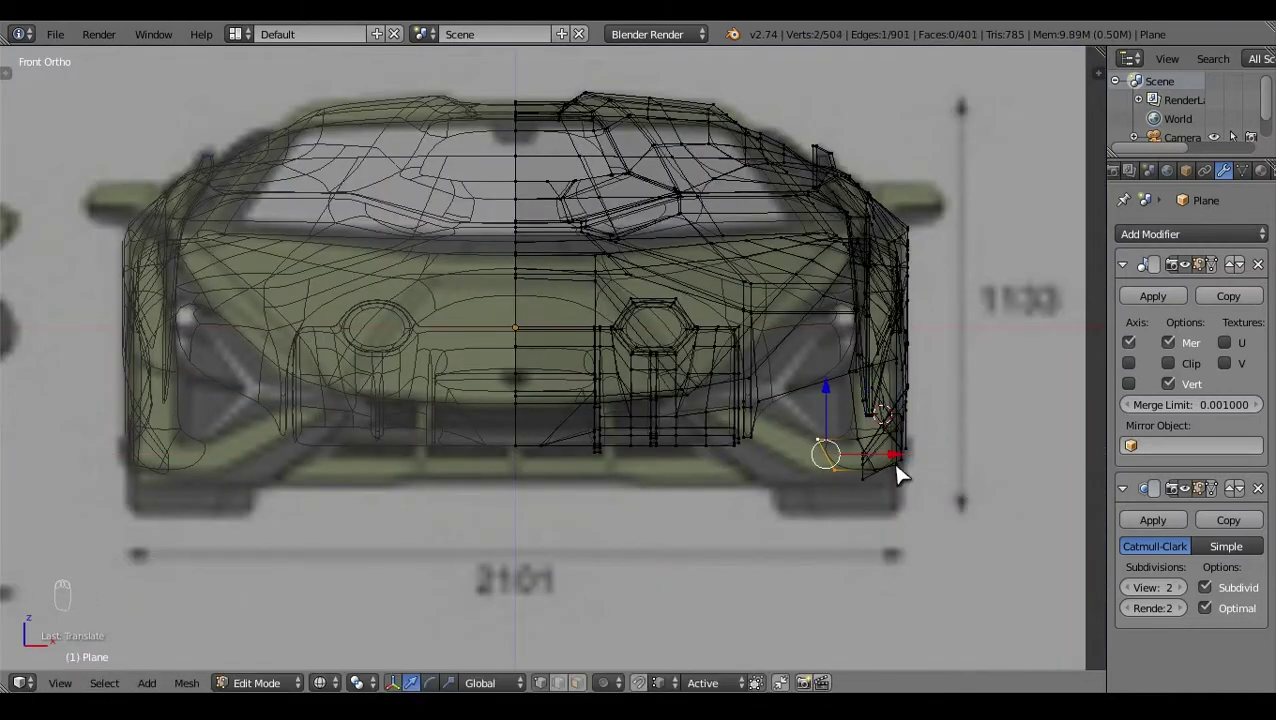
pyautogui.click(837, 399)
pyautogui.rightClick(880, 485)
pyautogui.click(896, 486)
pyautogui.rightClick(833, 457)
pyautogui.press('e')
pyautogui.click(842, 475)
pyautogui.click(742, 403)
pyautogui.moveTo(776, 378); pyautogui.dragTo(799, 470)
# Step: Inspect the new faces from a user view, move a vertex, and undo the misplaced move
pyautogui.press('z')
pyautogui.press('z')
pyautogui.middleClick(799, 470)
pyautogui.press('z')
pyautogui.click(729, 587)
pyautogui.rightClick(658, 492)
pyautogui.click(669, 639)
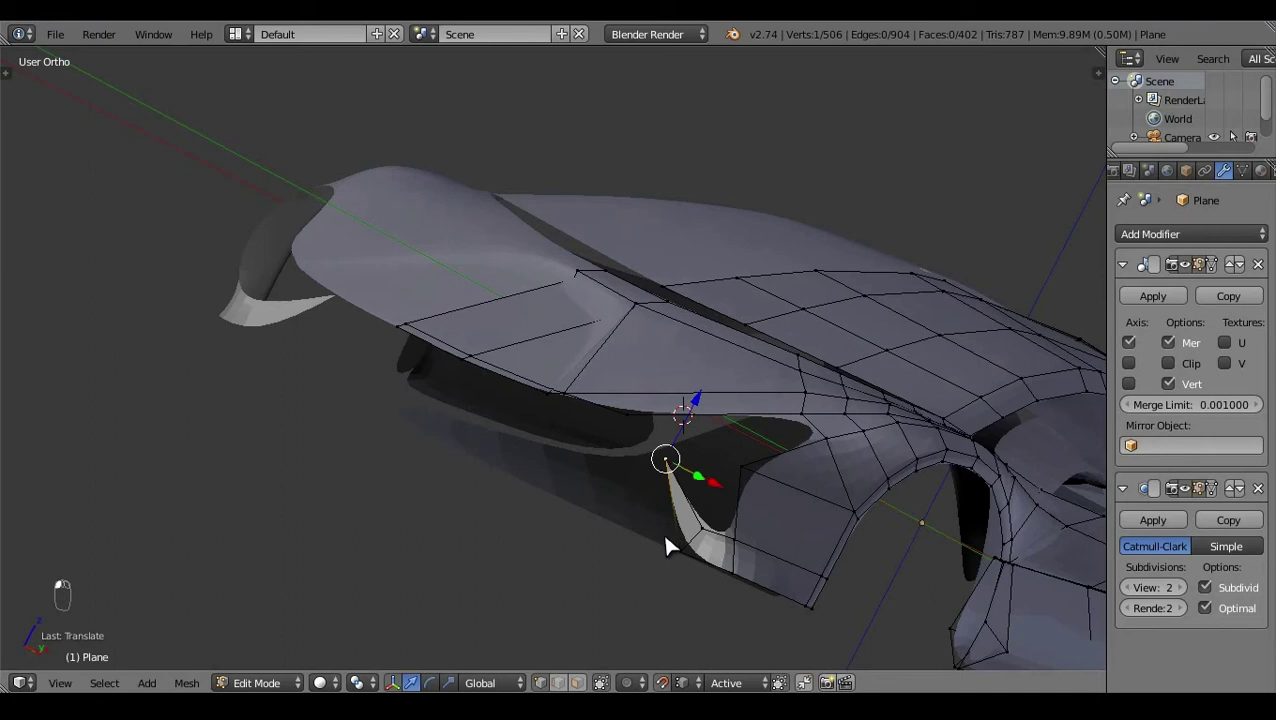
pyautogui.press('ctrl+z')
# Step: Position the extruded corner vertices along the intake outline in Front and Right views
pyautogui.press('KP_1')
pyautogui.click(809, 408)
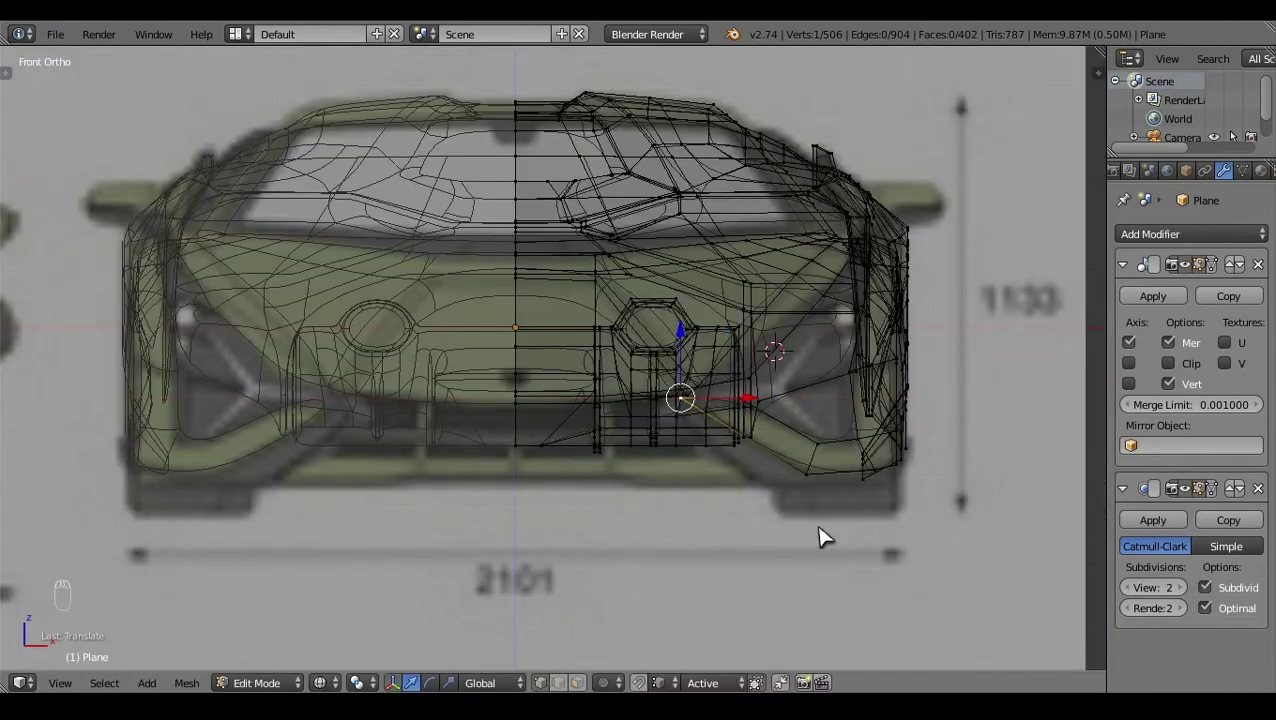
pyautogui.rightClick(740, 402)
pyautogui.click(716, 349)
pyautogui.press('c')
pyautogui.rightClick(696, 420)
pyautogui.press('KP_3')
pyautogui.click(637, 458)
pyautogui.rightClick(672, 516)
# Step: Adjust the intake-edge vertices in Right view, undoing one placement and redoing it
pyautogui.press('KP_3')
pyautogui.click(604, 440)
pyautogui.press('c')
pyautogui.rightClick(579, 484)
pyautogui.press('ctrl+z')
pyautogui.press('c')
pyautogui.rightClick(577, 436)
pyautogui.click(567, 440)
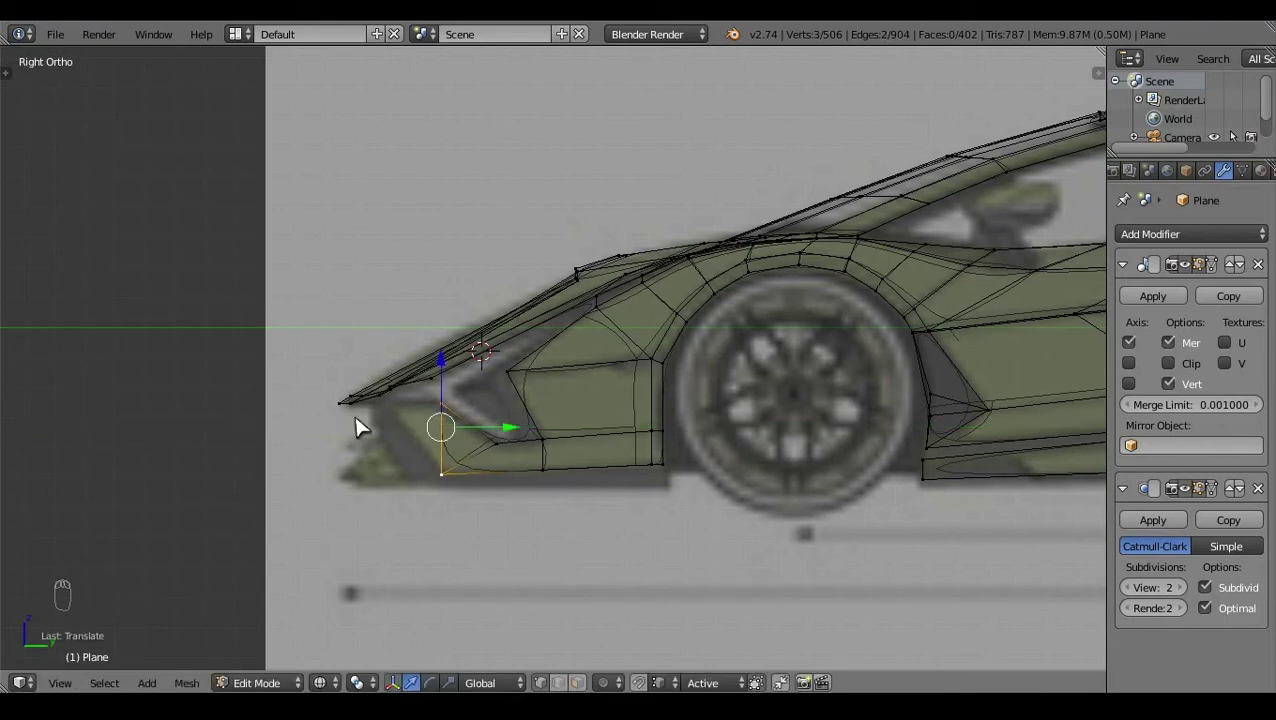
pyautogui.click(519, 449)
pyautogui.rightClick(519, 449)
# Step: Box-select the corner vertices in Right view and align them in Front wireframe view
pyautogui.press('KP_3')
pyautogui.click(497, 419)
pyautogui.press('a')
pyautogui.press('z')
pyautogui.moveTo(402, 402); pyautogui.dragTo(867, 469)
pyautogui.press('KP_1')
pyautogui.press('z')
pyautogui.click(968, 474)
pyautogui.rightClick(602, 462)
# Step: Fine-tune the remaining bumper-corner vertices in Front and Right views to follow the blueprint
pyautogui.click(613, 471)
pyautogui.press('a')
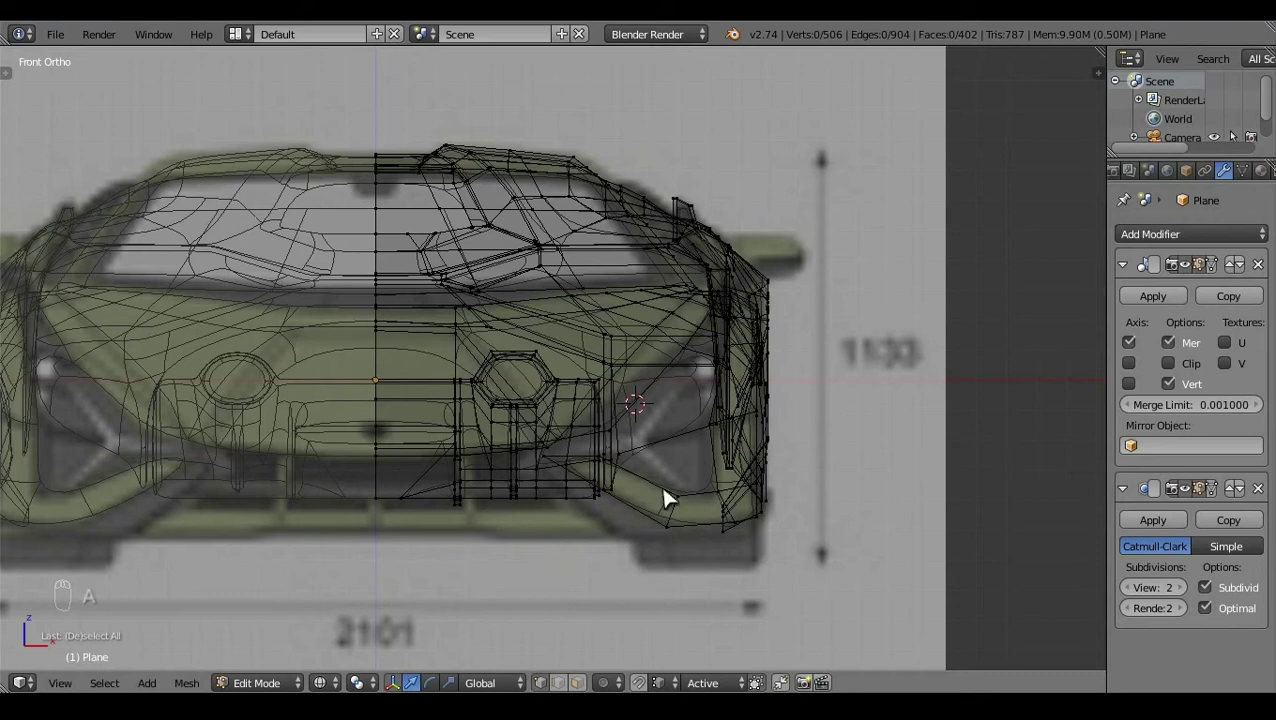
pyautogui.rightClick(564, 465)
pyautogui.click(619, 469)
pyautogui.press('KP_3')
pyautogui.press('a')
pyautogui.click(505, 465)
pyautogui.rightClick(505, 465)
# Step: Select and reposition intake-surround vertices in Top Ortho, toggling wireframe to see through the bumper
pyautogui.press('a')
pyautogui.press('z')
pyautogui.click(656, 450)
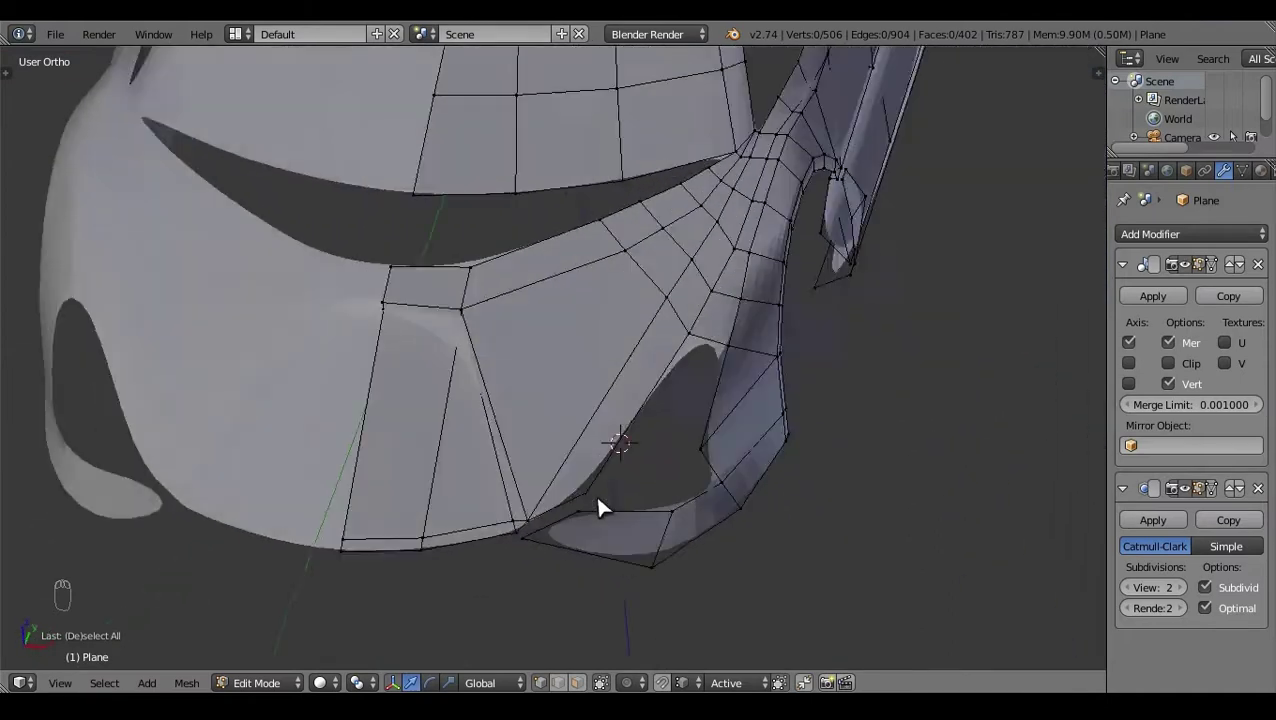
pyautogui.press('KP_7')
pyautogui.click(894, 259)
pyautogui.press('z')
pyautogui.rightClick(810, 340)
pyautogui.click(792, 486)
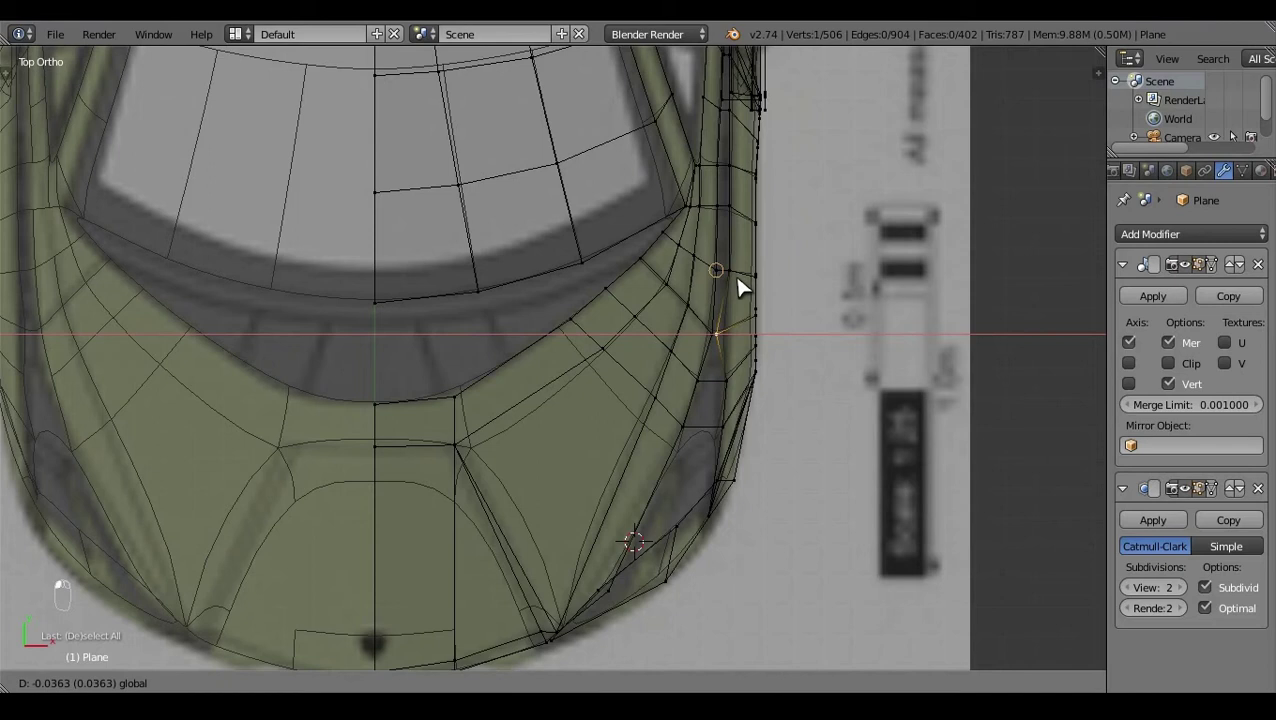
pyautogui.press('a')
pyautogui.press('z')
pyautogui.press('z')
pyautogui.click(758, 569)
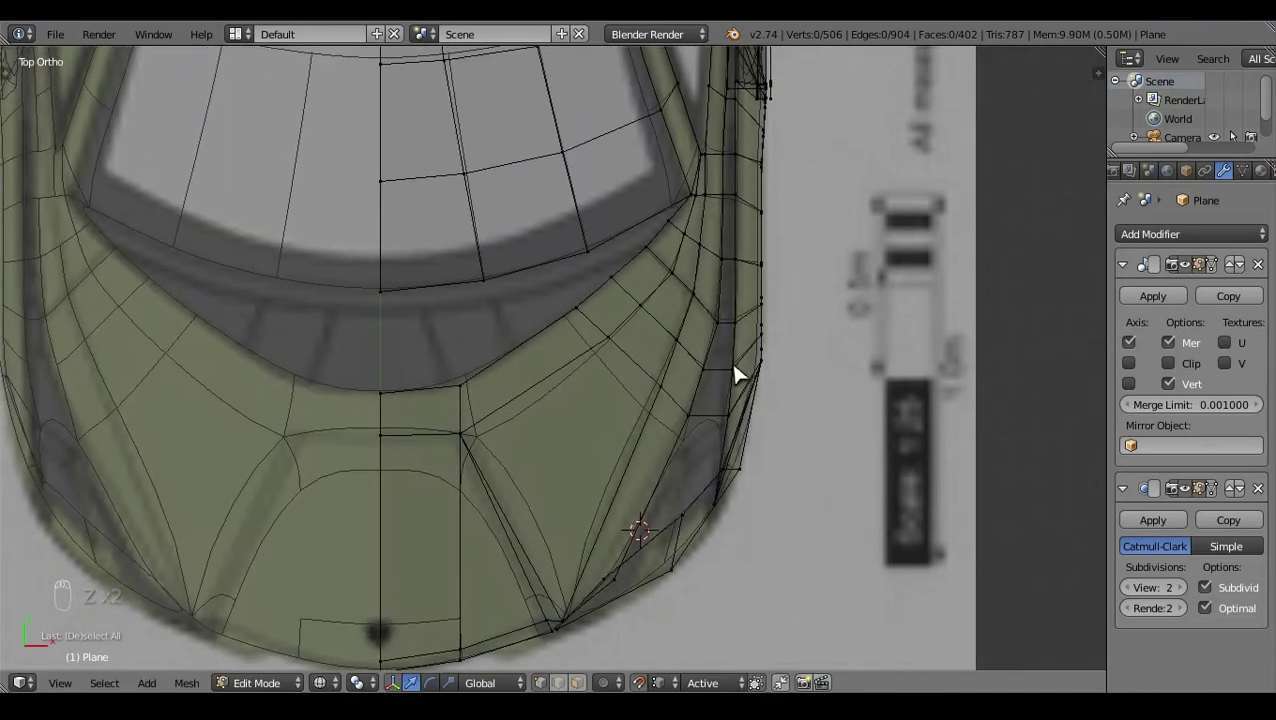
pyautogui.rightClick(755, 499)
pyautogui.moveTo(755, 499); pyautogui.dragTo(780, 328)
pyautogui.click(780, 327)
pyautogui.press('a')
pyautogui.click(922, 364)
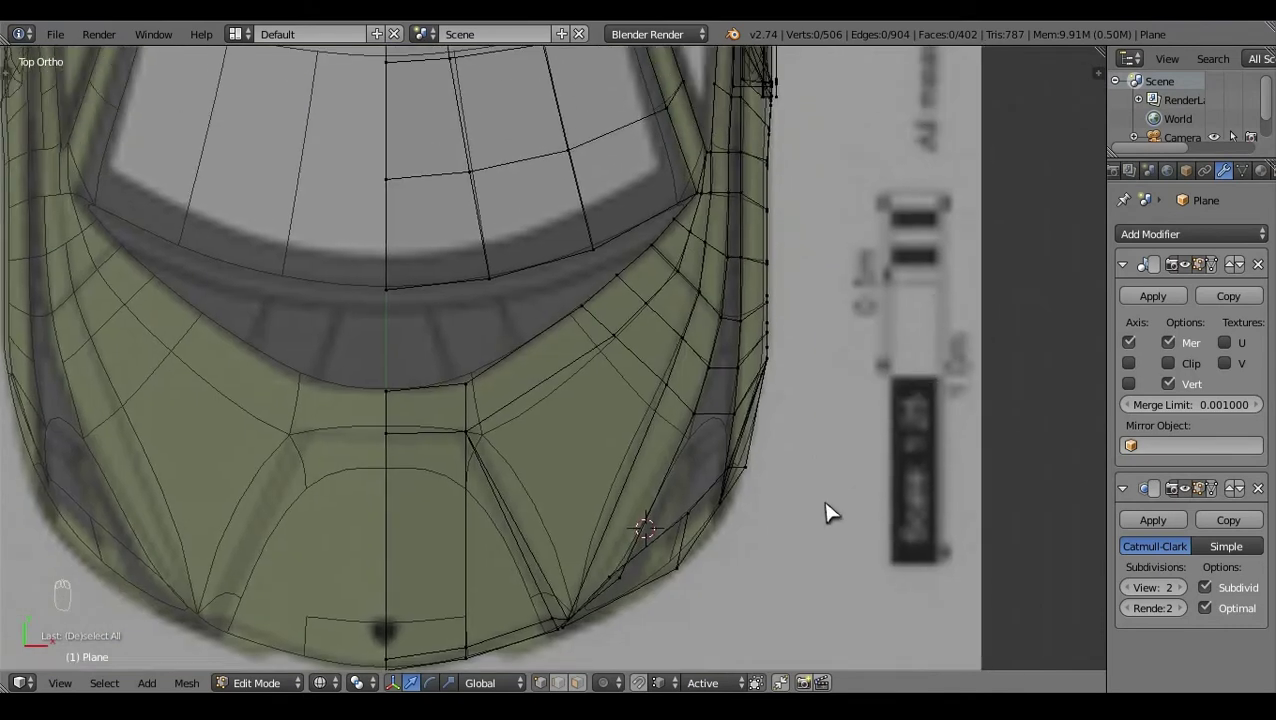
pyautogui.moveTo(767, 518); pyautogui.dragTo(728, 424)
pyautogui.rightClick(693, 438)
# Step: Extrude a vertex along the intake edge in Right Ortho and fill a first face, undoing a misplaced selection
pyautogui.press('KP_3')
pyautogui.press('e')
pyautogui.click(473, 434)
pyautogui.moveTo(400, 379); pyautogui.dragTo(427, 372)
pyautogui.rightClick(430, 379)
pyautogui.press('a')
pyautogui.click(502, 437)
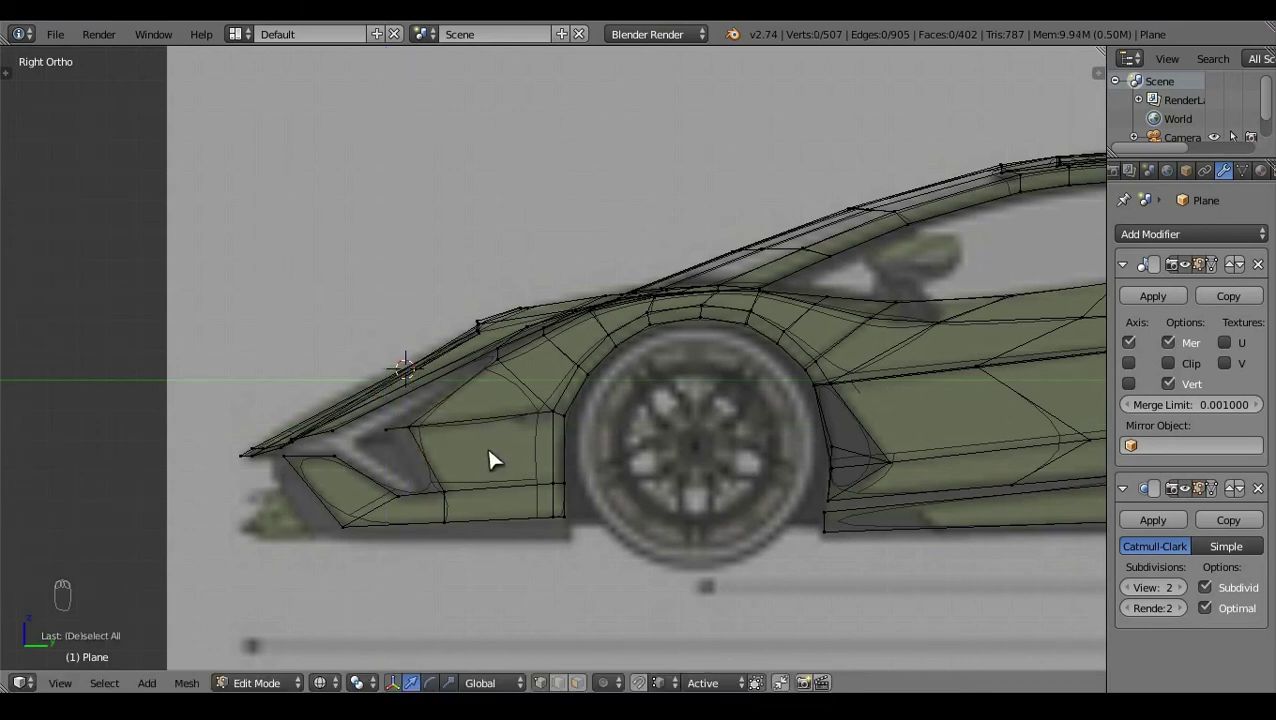
pyautogui.rightClick(505, 383)
pyautogui.press('f')
pyautogui.press('a')
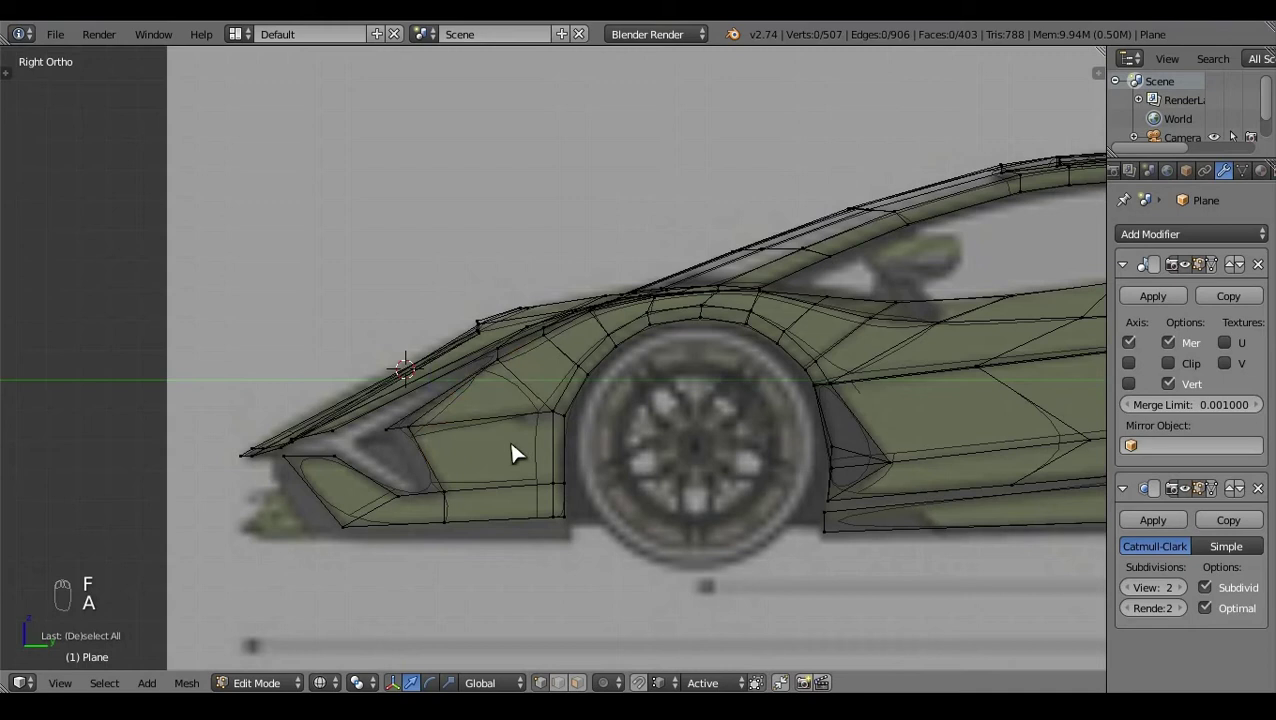
pyautogui.rightClick(404, 435)
pyautogui.press('ctrl+z')
# Step: Extrude another vertex and place it using Top and Front Ortho so the bumper corner wraps further round
pyautogui.press('e')
pyautogui.press('KP_7')
pyautogui.press('z')
pyautogui.click(685, 580)
pyautogui.press('KP_1')
pyautogui.press('z')
pyautogui.press('z')
pyautogui.press('z')
pyautogui.press('a')
pyautogui.click(838, 401)
pyautogui.rightClick(621, 460)
pyautogui.press('KP_1')
pyautogui.press('z')
pyautogui.middleClick(805, 435)
pyautogui.moveTo(787, 433); pyautogui.dragTo(776, 449)
# Step: Check the new corner vertices from Top, Front and Right Ortho and nudge them into alignment
pyautogui.press('KP_7')
pyautogui.press('z')
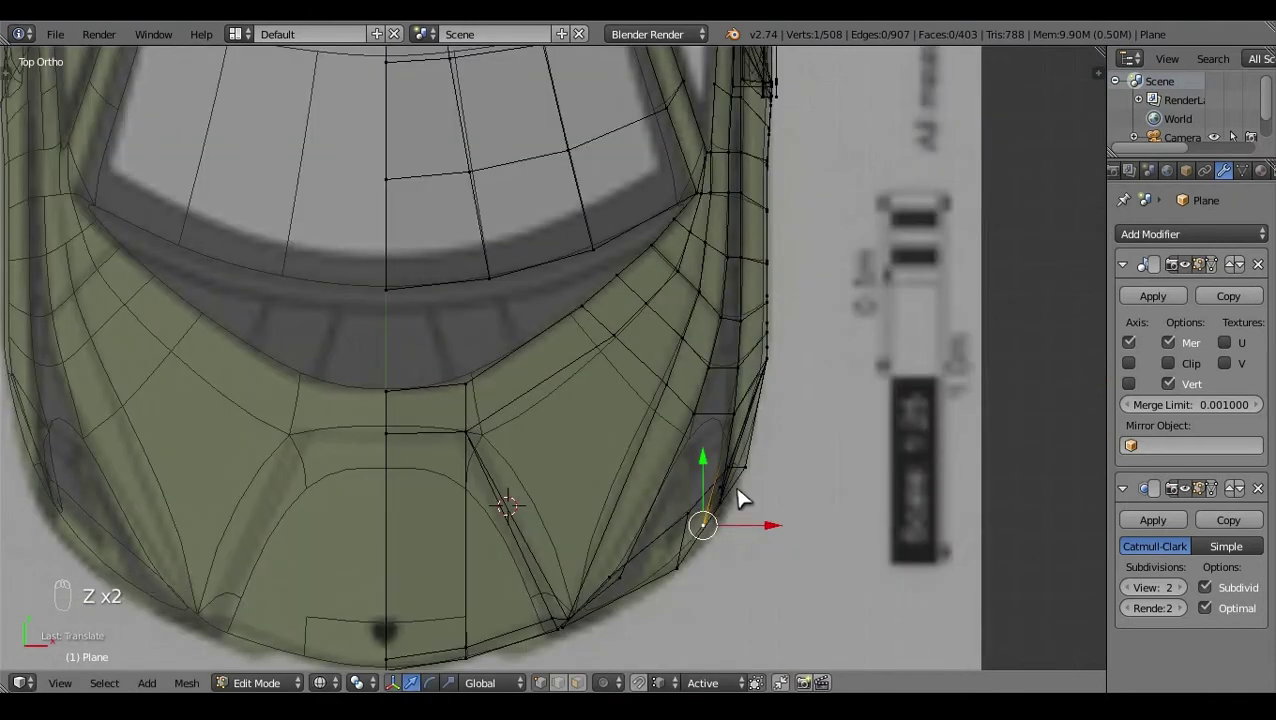
pyautogui.click(717, 469)
pyautogui.press('KP_1')
pyautogui.press('KP_3')
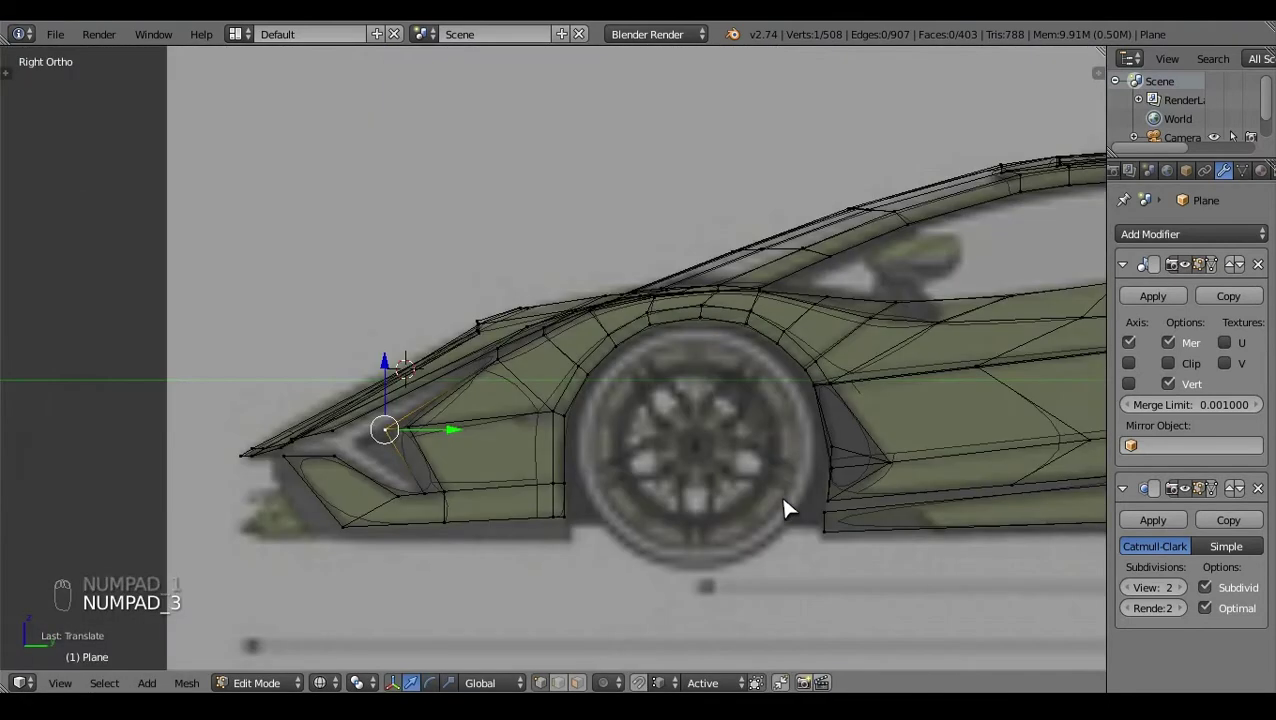
pyautogui.press('KP_1')
pyautogui.rightClick(733, 515)
pyautogui.click(795, 496)
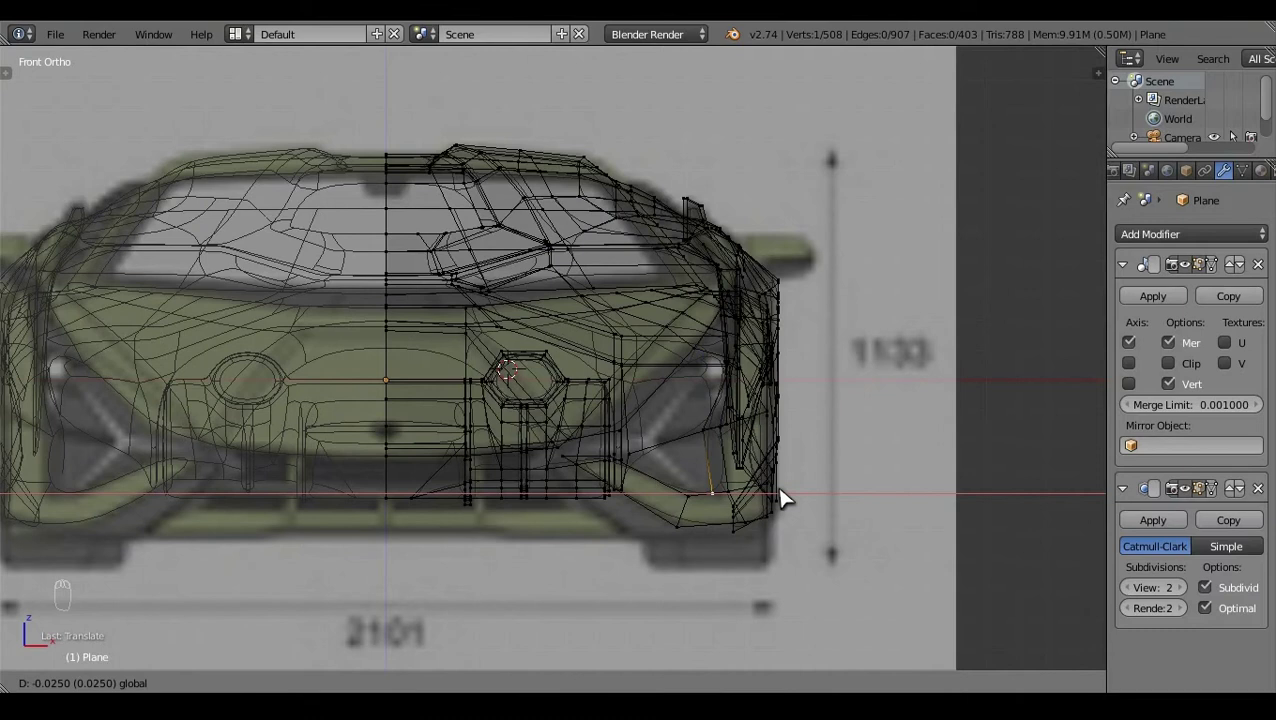
pyautogui.click(808, 472)
pyautogui.press('a')
pyautogui.press('z')
pyautogui.moveTo(805, 505); pyautogui.dragTo(659, 459)
pyautogui.rightClick(659, 459)
pyautogui.press('a')
# Step: Merge the stray vertices (Alt+M) and fill the new face closing the side intake ahead of the wheel
pyautogui.press('ctrl+r')
pyautogui.press('KP_3')
pyautogui.press('z')
pyautogui.rightClick(496, 456)
pyautogui.press('alt+m')
pyautogui.press('z')
pyautogui.rightClick(463, 395)
pyautogui.press('f')
pyautogui.press('a')
pyautogui.click(411, 342)
pyautogui.moveTo(627, 467); pyautogui.dragTo(683, 553)
pyautogui.press('KP_3')
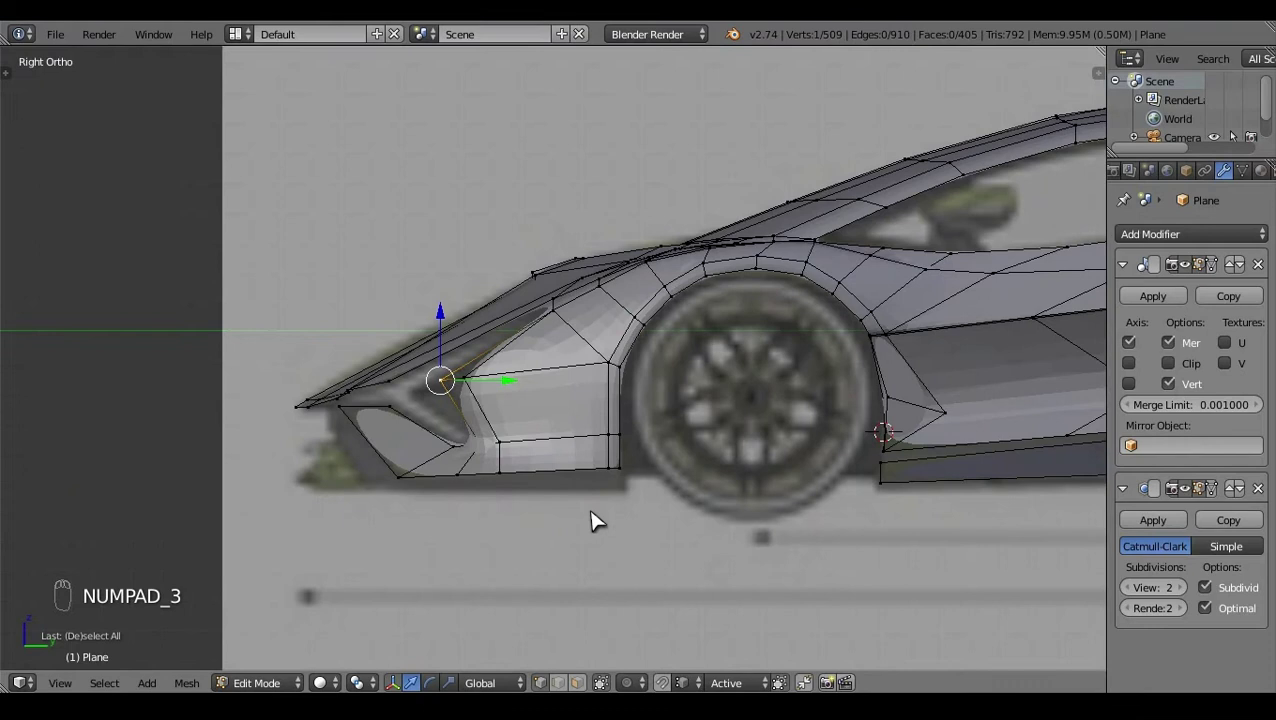
# Step: Extrude a first new vertex off the intake corner in Right view and seat it in wireframe
pyautogui.press('e')
pyautogui.rightClick(461, 392)
pyautogui.click(458, 330)
pyautogui.press('z')
pyautogui.click(526, 398)
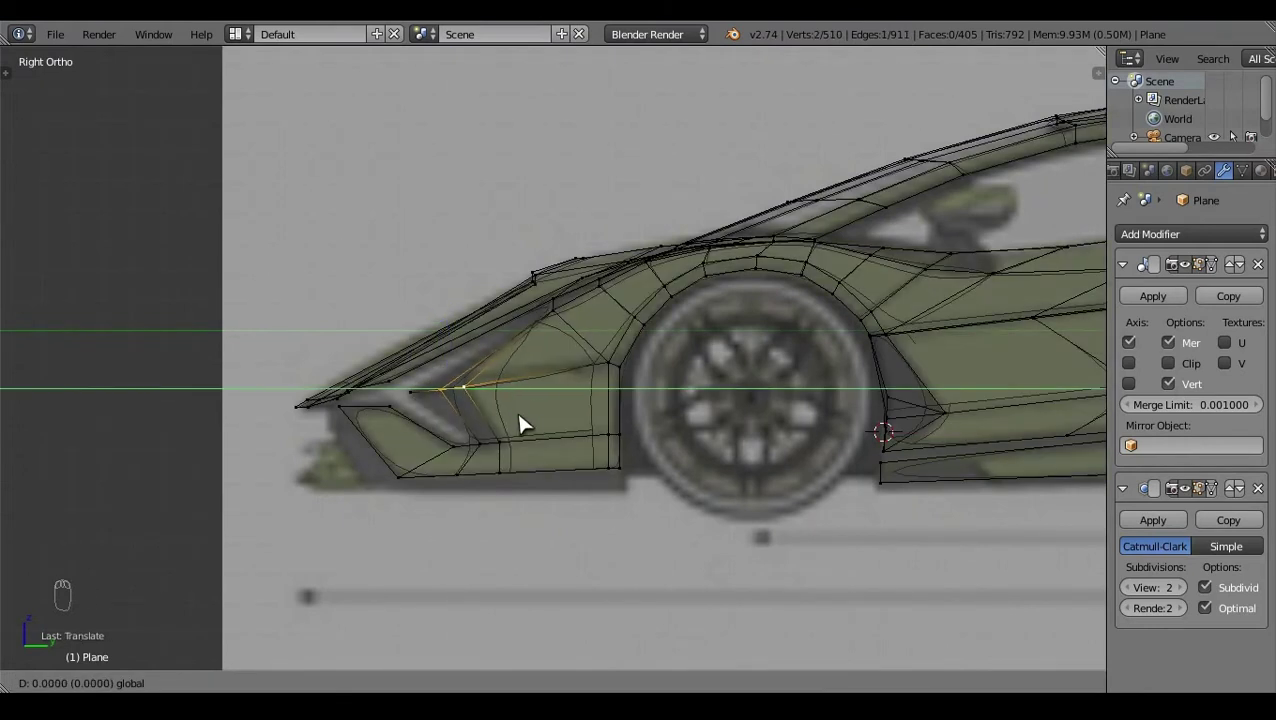
pyautogui.click(465, 351)
pyautogui.click(488, 393)
pyautogui.rightClick(474, 336)
# Step: Undo a stray drag, re-grab the vertex and verify its position from Top and Front views
pyautogui.press('a')
pyautogui.rightClick(457, 336)
pyautogui.moveTo(457, 336); pyautogui.dragTo(533, 375)
pyautogui.press('ctrl+z')
pyautogui.press('g')
pyautogui.press('a')
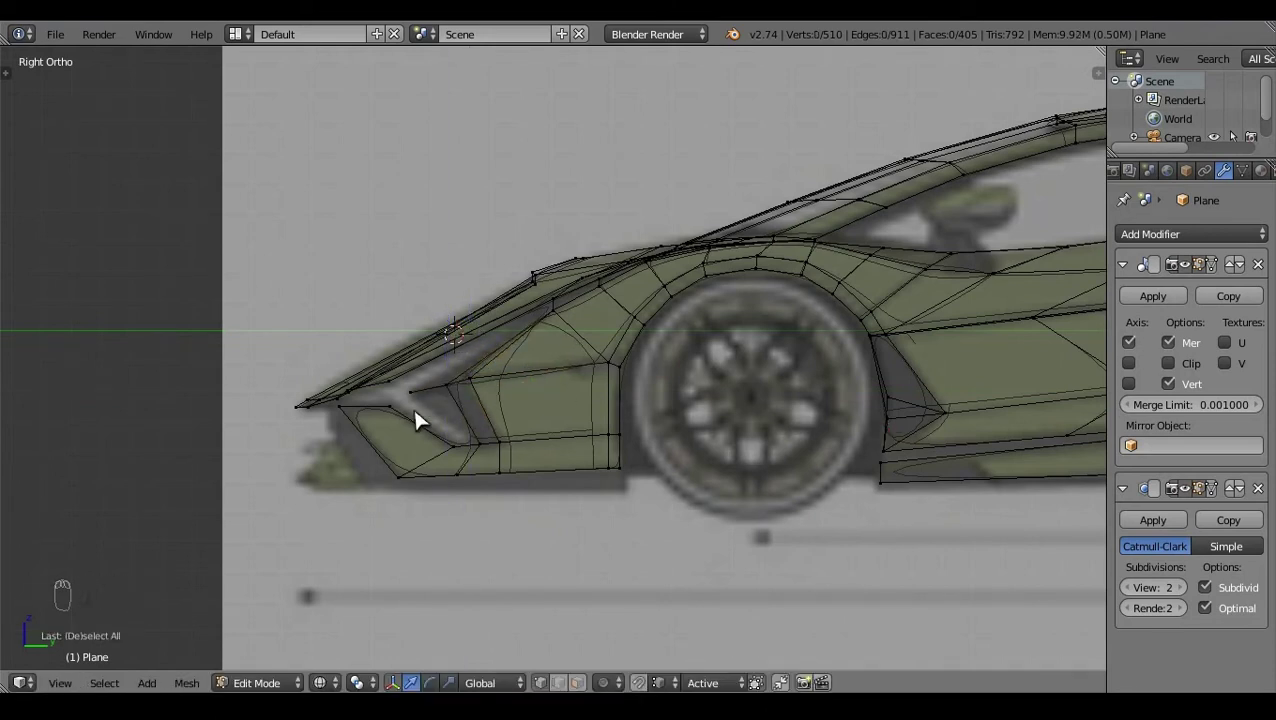
pyautogui.rightClick(480, 457)
pyautogui.press('KP_7')
pyautogui.press('KP_1')
pyautogui.click(792, 407)
# Step: Extrude two more vertices along the intake outline in Right view and nudge them into place
pyautogui.press('e')
pyautogui.press('KP_3')
pyautogui.click(501, 451)
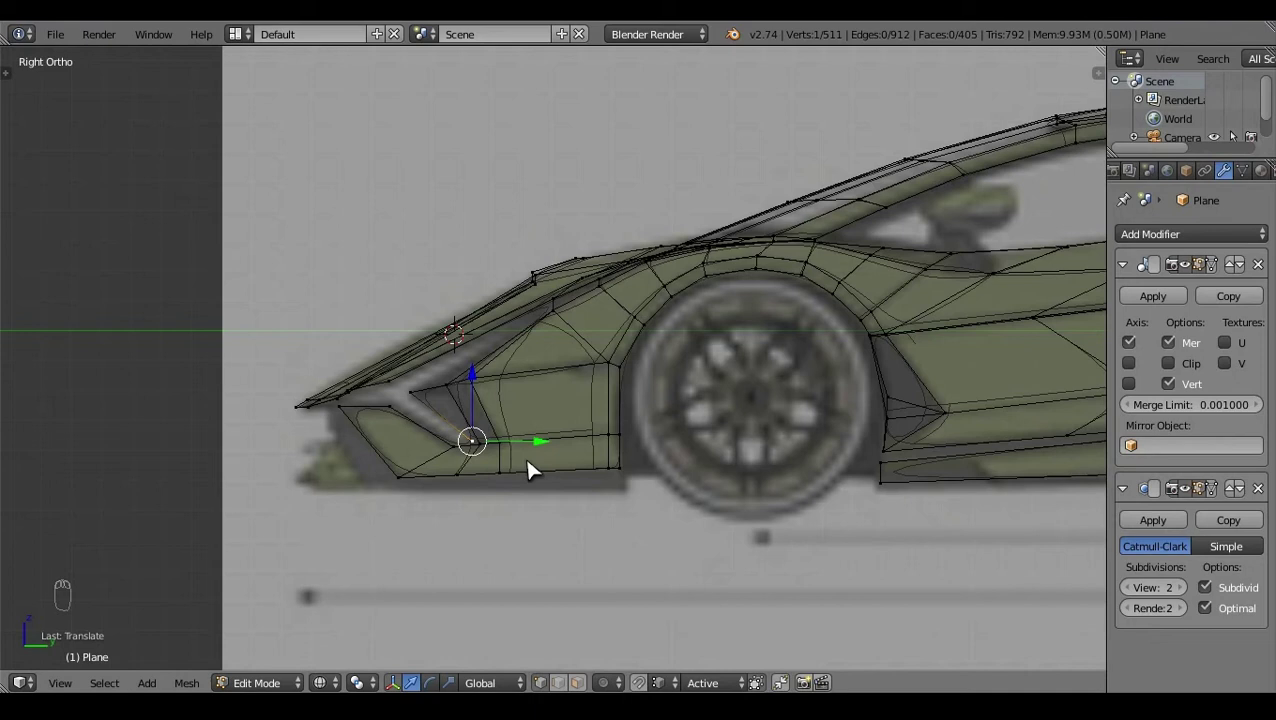
pyautogui.click(487, 386)
pyautogui.click(527, 443)
pyautogui.press('e')
pyautogui.click(520, 522)
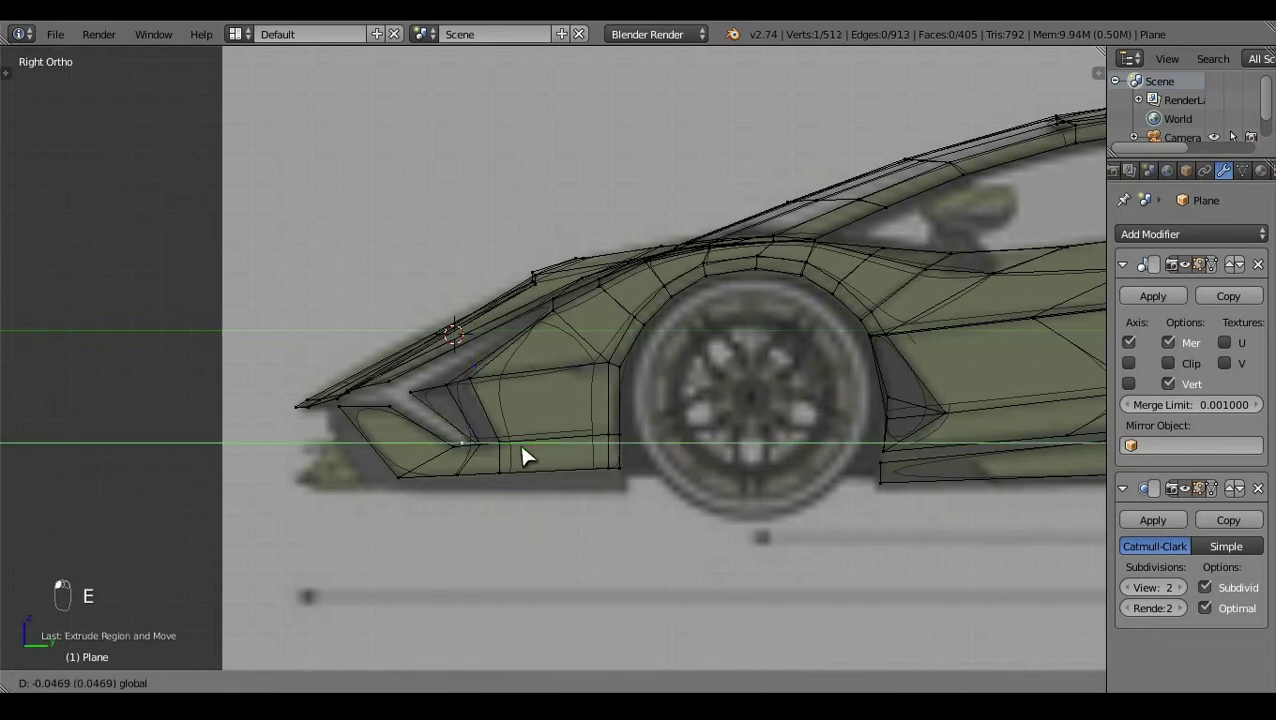
pyautogui.click(469, 388)
pyautogui.press('g')
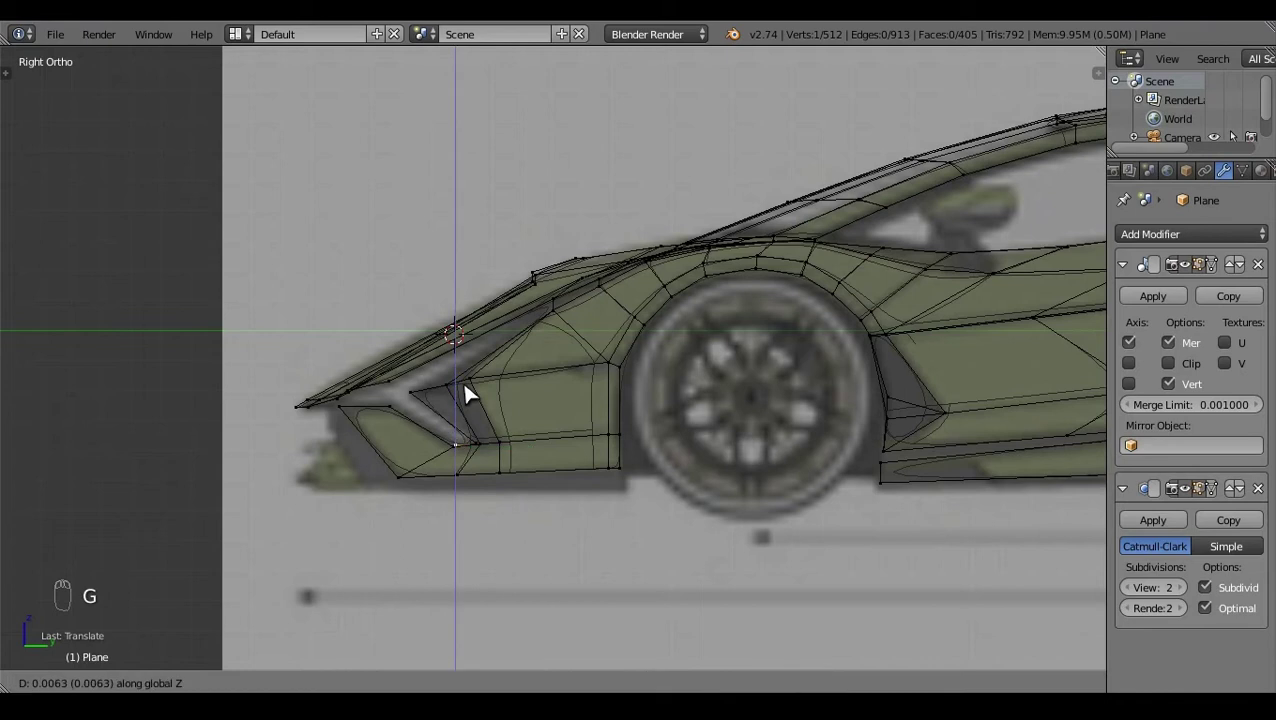
# Step: Align those vertices to the Front blueprint, then extrude the next intake point in Right view
pyautogui.press('KP_1')
pyautogui.click(787, 450)
pyautogui.click(786, 460)
pyautogui.press('g')
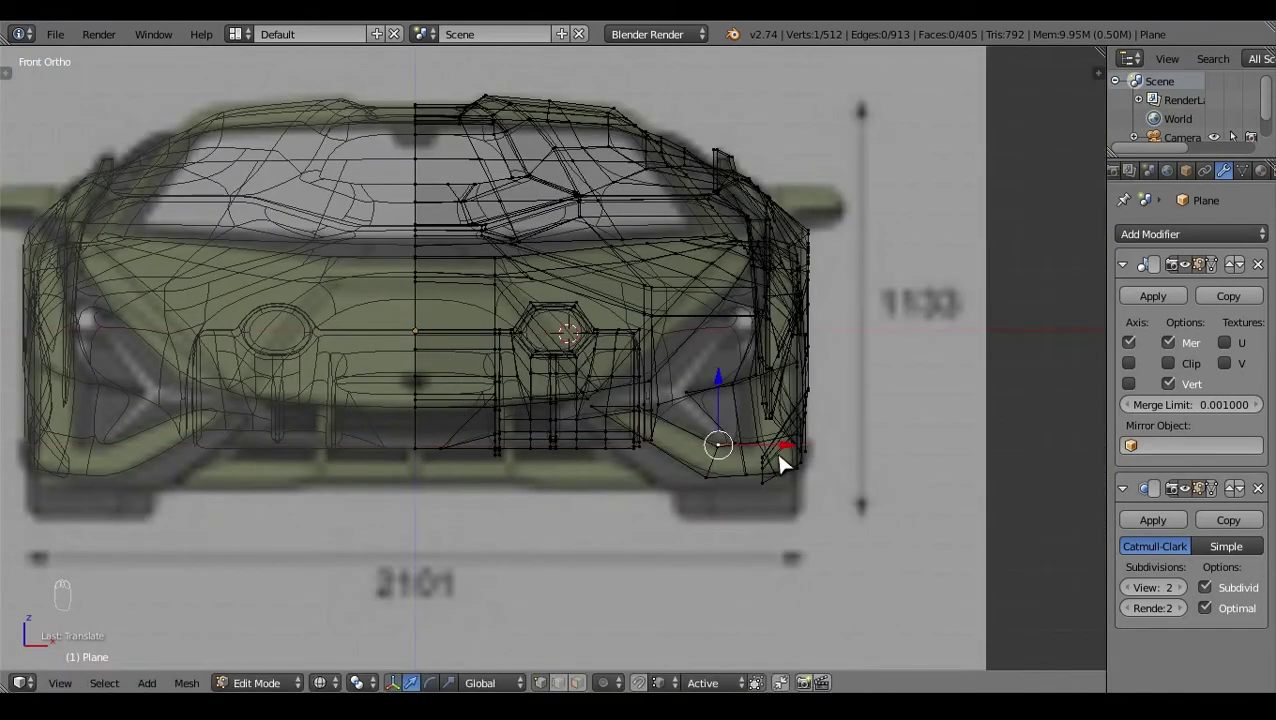
pyautogui.press('e')
pyautogui.press('KP_3')
pyautogui.click(504, 416)
pyautogui.click(398, 363)
pyautogui.click(471, 417)
pyautogui.moveTo(397, 347); pyautogui.dragTo(409, 347)
# Step: Extrude another vertex down the intake edge and pull it into line in Front view
pyautogui.press('e')
pyautogui.click(519, 517)
pyautogui.click(455, 413)
pyautogui.press('KP_1')
pyautogui.click(723, 420)
pyautogui.click(727, 462)
pyautogui.press('e')
pyautogui.moveTo(670, 410); pyautogui.dragTo(690, 336)
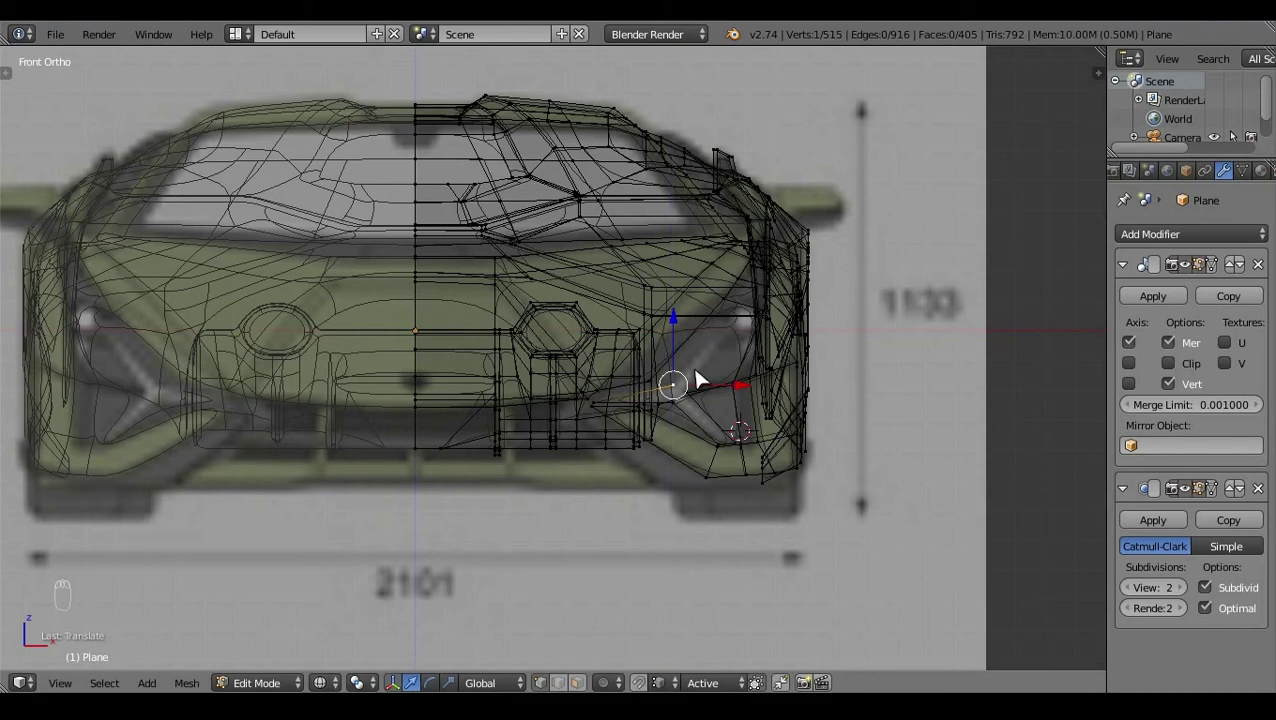
# Step: Extrude the last intake vertices and fill a face between them with F
pyautogui.press('e')
pyautogui.click(684, 299)
pyautogui.click(748, 335)
pyautogui.click(733, 283)
pyautogui.moveTo(790, 338); pyautogui.dragTo(703, 392)
pyautogui.rightClick(703, 392)
pyautogui.press('f')
pyautogui.rightClick(733, 350)
# Step: Check the new intake geometry against the Top blueprint, toggling wireframe to inspect it
pyautogui.press('KP_7')
pyautogui.click(706, 506)
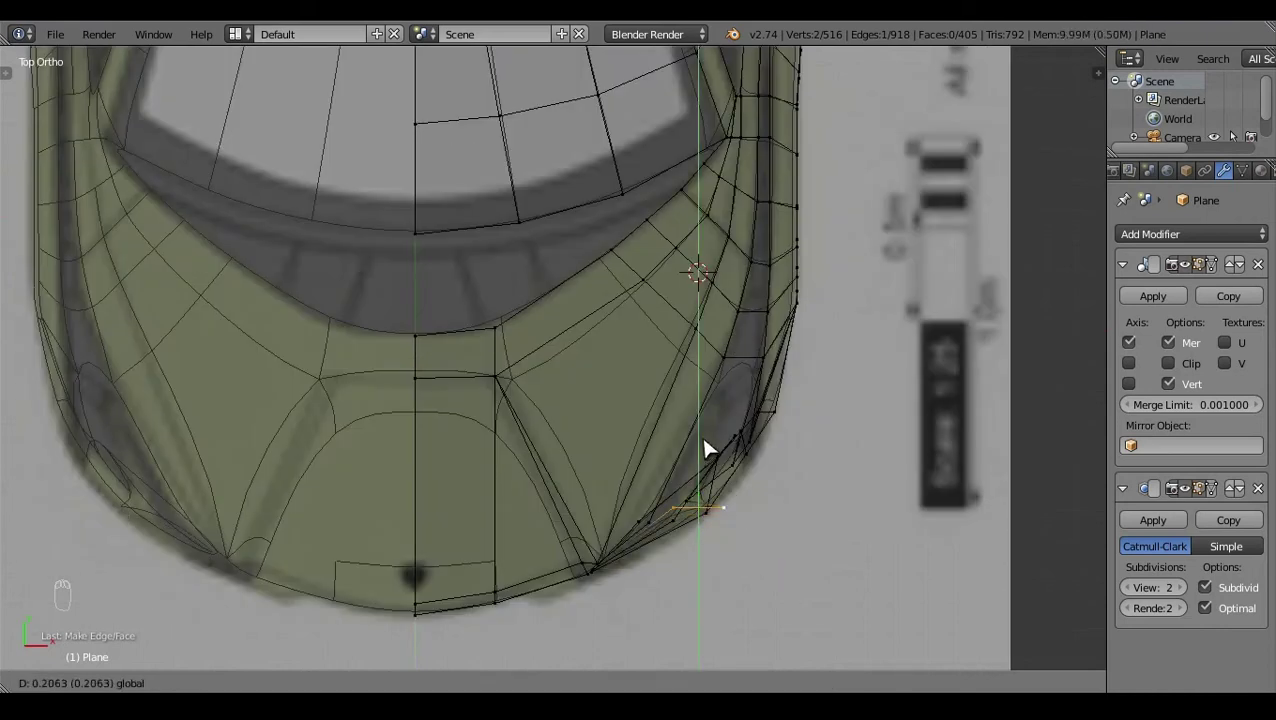
pyautogui.press('z')
pyautogui.rightClick(739, 523)
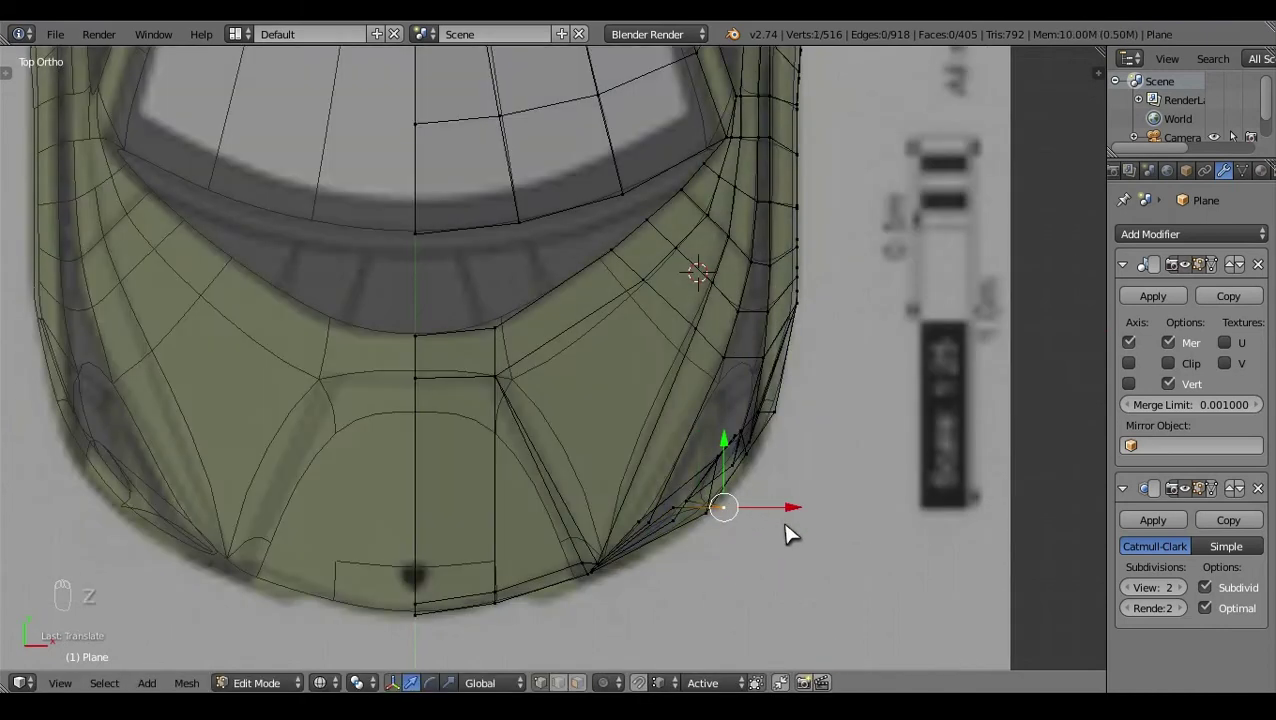
pyautogui.moveTo(744, 431); pyautogui.dragTo(811, 358)
pyautogui.press('a')
pyautogui.press('z')
pyautogui.rightClick(688, 514)
pyautogui.press('z')
pyautogui.press('z')
# Step: Back in Right view, reselect the intake vertices and fine-tune their placement on the drawing
pyautogui.moveTo(680, 451); pyautogui.dragTo(515, 345)
pyautogui.press('KP_3')
pyautogui.press('z')
pyautogui.rightClick(515, 345)
pyautogui.click(580, 342)
pyautogui.rightClick(580, 342)
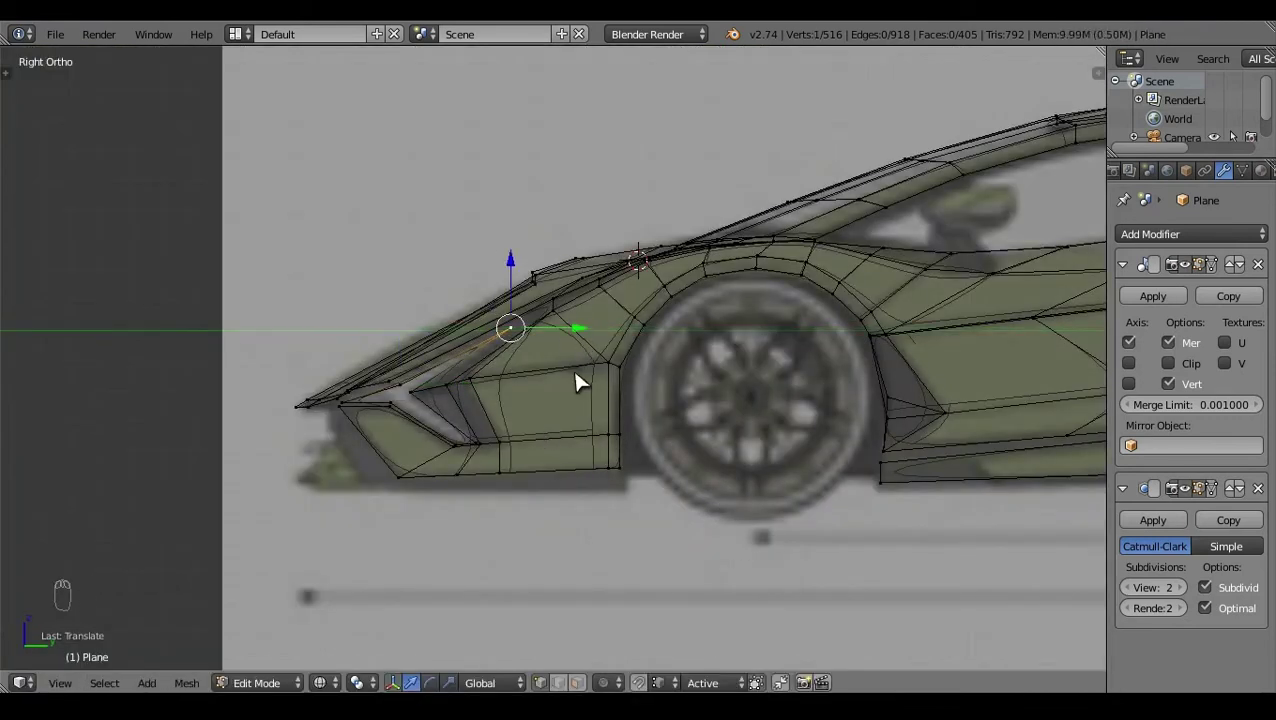
pyautogui.click(499, 445)
pyautogui.click(446, 329)
pyautogui.press('ctrl+r')
# Step: Grab an intake vertex and reposition it upward, checked from the Right ortho view
pyautogui.click(596, 452)
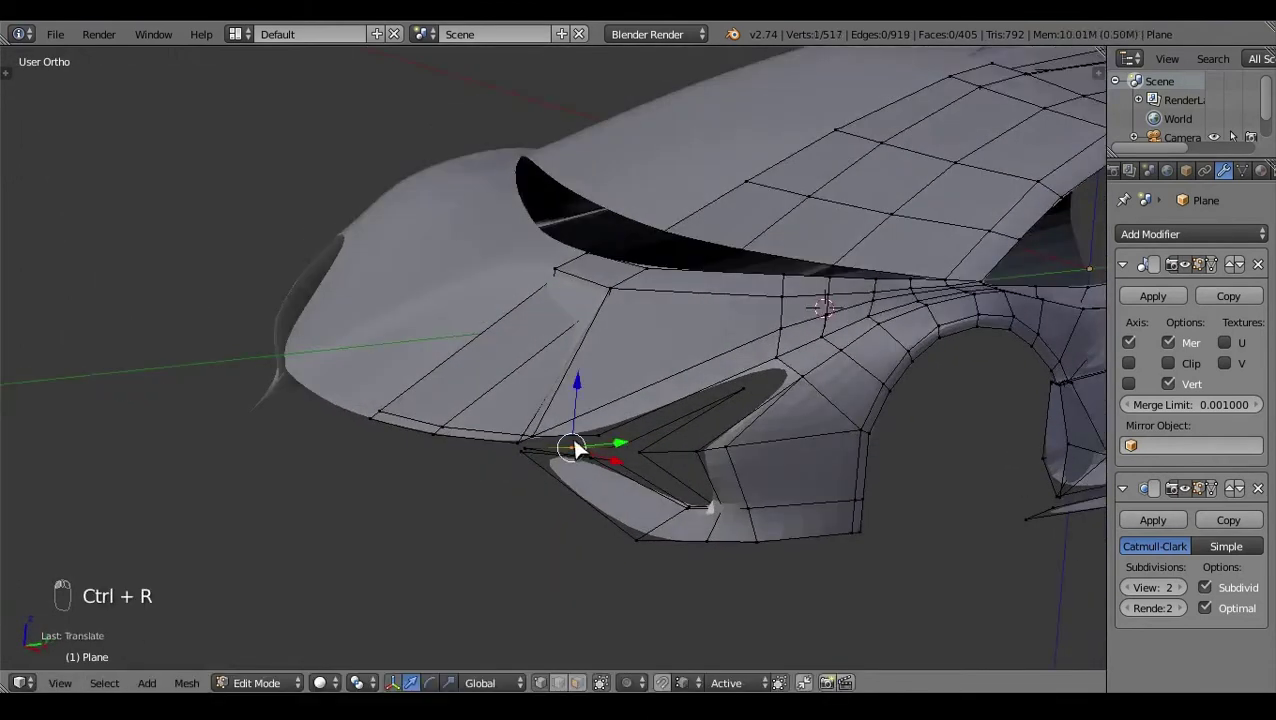
pyautogui.press('g')
pyautogui.press('KP_3')
pyautogui.moveTo(550, 601); pyautogui.dragTo(555, 416)
pyautogui.moveTo(555, 416); pyautogui.dragTo(555, 413)
pyautogui.press('g')
pyautogui.press('a')
pyautogui.click(811, 336)
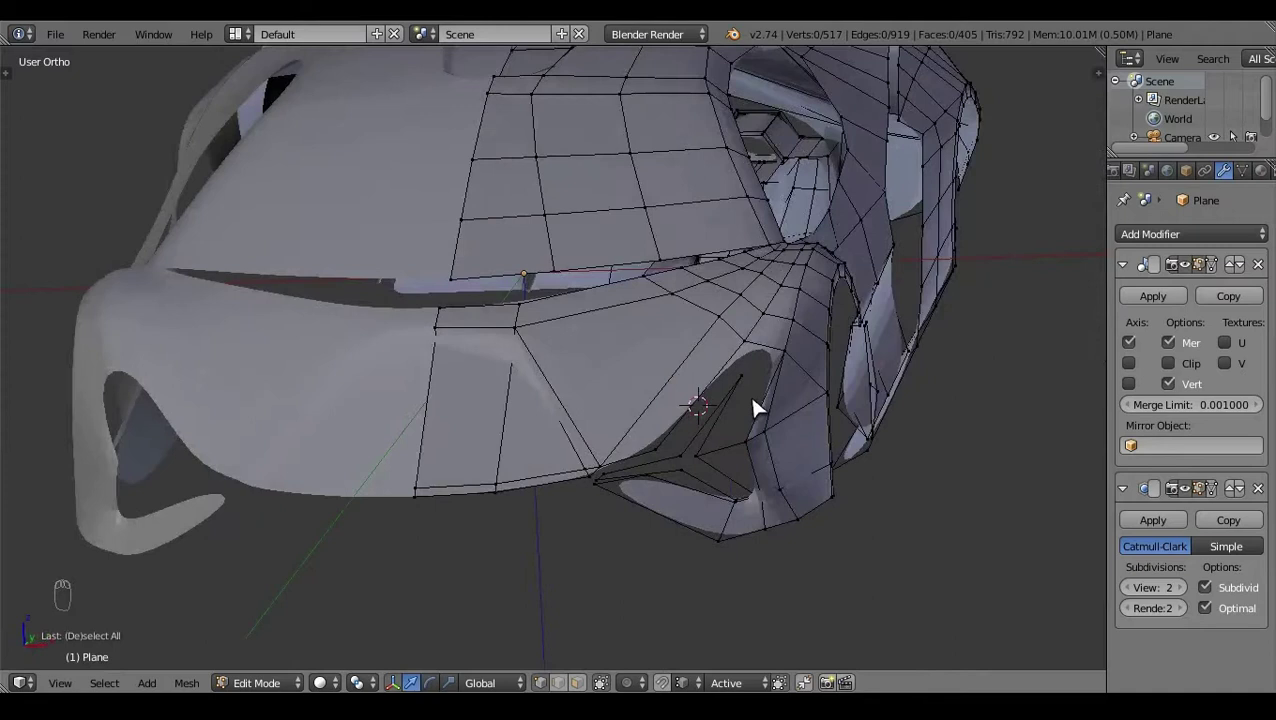
pyautogui.click(649, 470)
# Step: Add two loop cuts across the intake panel and slide the new edge in Front view
pyautogui.press('ctrl+r')
pyautogui.click(741, 449)
pyautogui.press('a')
pyautogui.press('ctrl+r')
pyautogui.click(723, 453)
pyautogui.rightClick(741, 457)
pyautogui.press('g')
pyautogui.press('KP_1')
# Step: Try scaling the cut edges, undoing each unwanted result
pyautogui.press('s')
pyautogui.press('ctrl+z')
pyautogui.click(372, 680)
pyautogui.press('s')
pyautogui.click(815, 428)
pyautogui.press('ctrl+z')
pyautogui.press('s')
pyautogui.press('ctrl+z')
# Step: From Top view, pick the intake edge vertices one by one and scale and shift them inward
pyautogui.press('KP_7')
pyautogui.click(893, 411)
pyautogui.rightClick(747, 386)
pyautogui.click(764, 384)
pyautogui.rightClick(734, 385)
pyautogui.click(772, 382)
pyautogui.rightClick(713, 382)
pyautogui.press('s')
pyautogui.press('a')
pyautogui.click(706, 200)
pyautogui.moveTo(860, 520); pyautogui.dragTo(625, 541)
pyautogui.rightClick(625, 541)
# Step: In Right wireframe view, extrude a vertex down the opening and fill the first recess face
pyautogui.press('KP_3')
pyautogui.press('z')
pyautogui.press('e')
pyautogui.click(436, 409)
pyautogui.rightClick(457, 472)
pyautogui.press('f')
pyautogui.moveTo(442, 480); pyautogui.dragTo(475, 455)
pyautogui.press('f')
# Step: Fill successive faces around the recessed opening to close its inner walls
pyautogui.press('a')
pyautogui.press('z')
pyautogui.moveTo(460, 386); pyautogui.dragTo(466, 508)
pyautogui.moveTo(542, 505); pyautogui.dragTo(1194, 495)
pyautogui.press('f')
pyautogui.press('f')
pyautogui.press('a')
pyautogui.click(1158, 547)
pyautogui.moveTo(545, 506); pyautogui.dragTo(664, 426)
pyautogui.press('f')
pyautogui.press('a')
pyautogui.press('f')
pyautogui.click(664, 426)
pyautogui.press('a')
# Step: Inspect the new faces from Top and Right ortho in wireframe and pick the fin vertex
pyautogui.press('KP_7')
pyautogui.click(652, 431)
pyautogui.press('a')
pyautogui.press('z')
pyautogui.moveTo(652, 583); pyautogui.dragTo(219, 417)
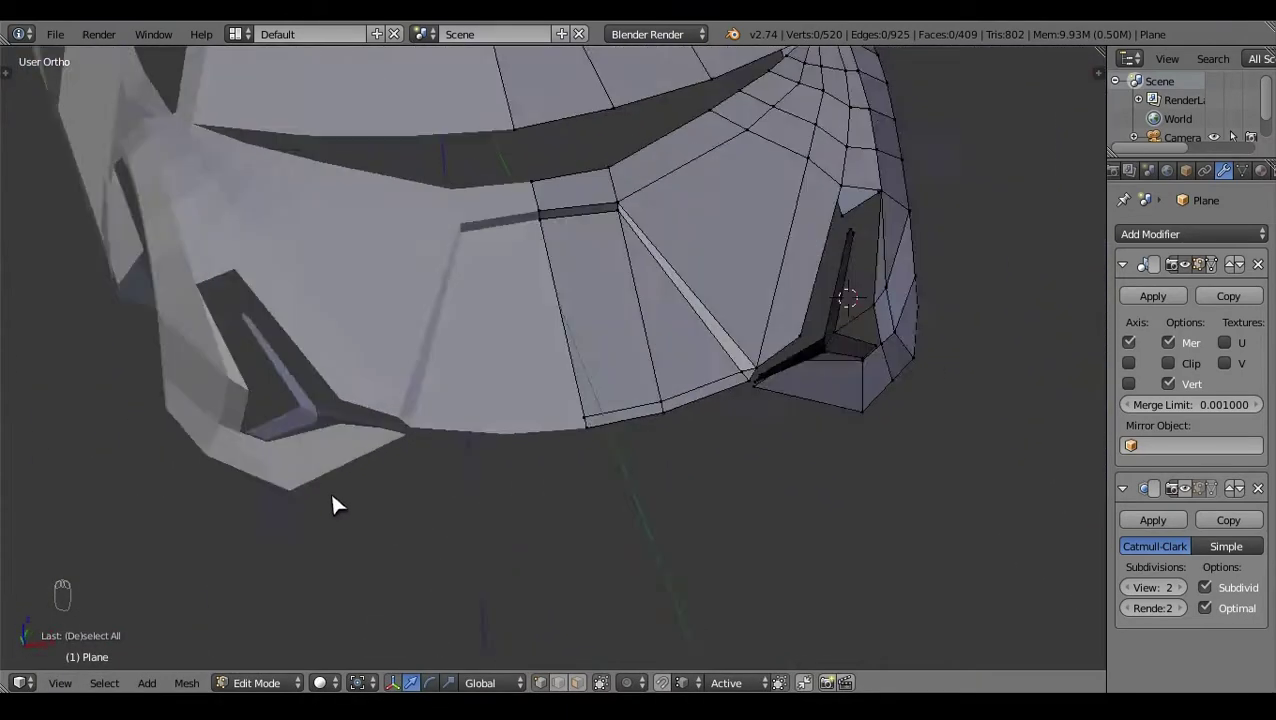
pyautogui.press('KP_3')
pyautogui.press('z')
pyautogui.rightClick(488, 356)
pyautogui.click(544, 358)
# Step: Select the fin-side vertices while switching between Right and Top views
pyautogui.press('a')
pyautogui.press('z')
pyautogui.click(607, 491)
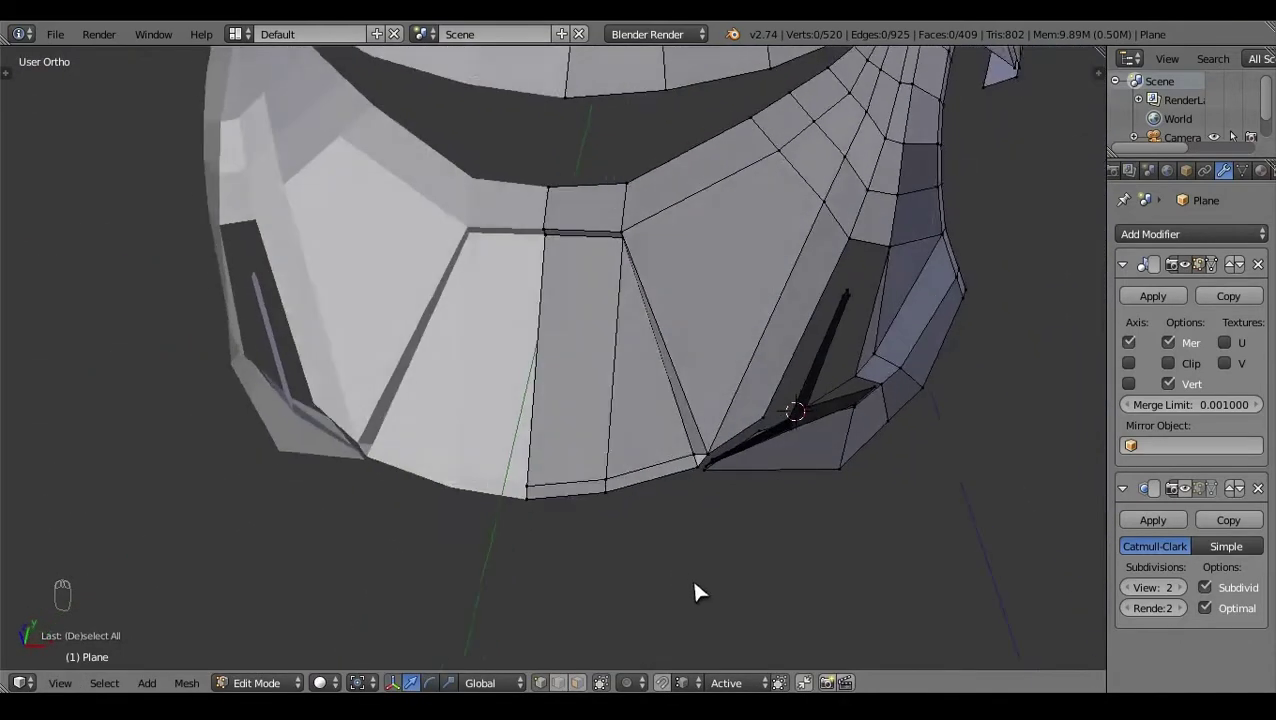
pyautogui.moveTo(1039, 421); pyautogui.dragTo(809, 416)
pyautogui.press('KP_3')
pyautogui.press('z')
pyautogui.press('KP_7')
pyautogui.click(914, 438)
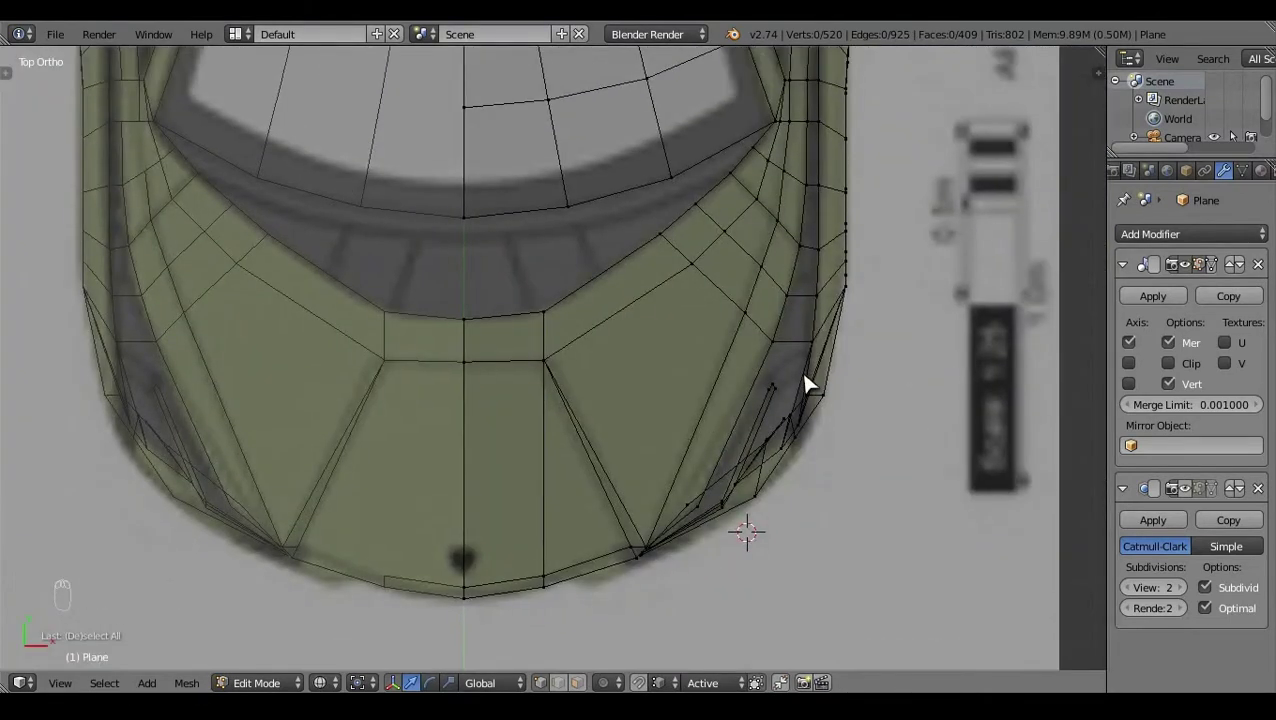
# Step: Add loop cuts for the dividing fin, nudge them, and delete a stray vertex
pyautogui.press('ctrl+r')
pyautogui.click(822, 376)
pyautogui.rightClick(819, 385)
pyautogui.press('g')
pyautogui.press('ctrl+r')
pyautogui.rightClick(812, 378)
pyautogui.press('a')
pyautogui.click(607, 657)
pyautogui.rightClick(855, 414)
pyautogui.press('x')
pyautogui.press('z')
# Step: Fill another face closing part of the side intake and adjust its corner vertices
pyautogui.click(651, 635)
pyautogui.rightClick(770, 303)
pyautogui.press('f')
pyautogui.press('a')
pyautogui.click(968, 264)
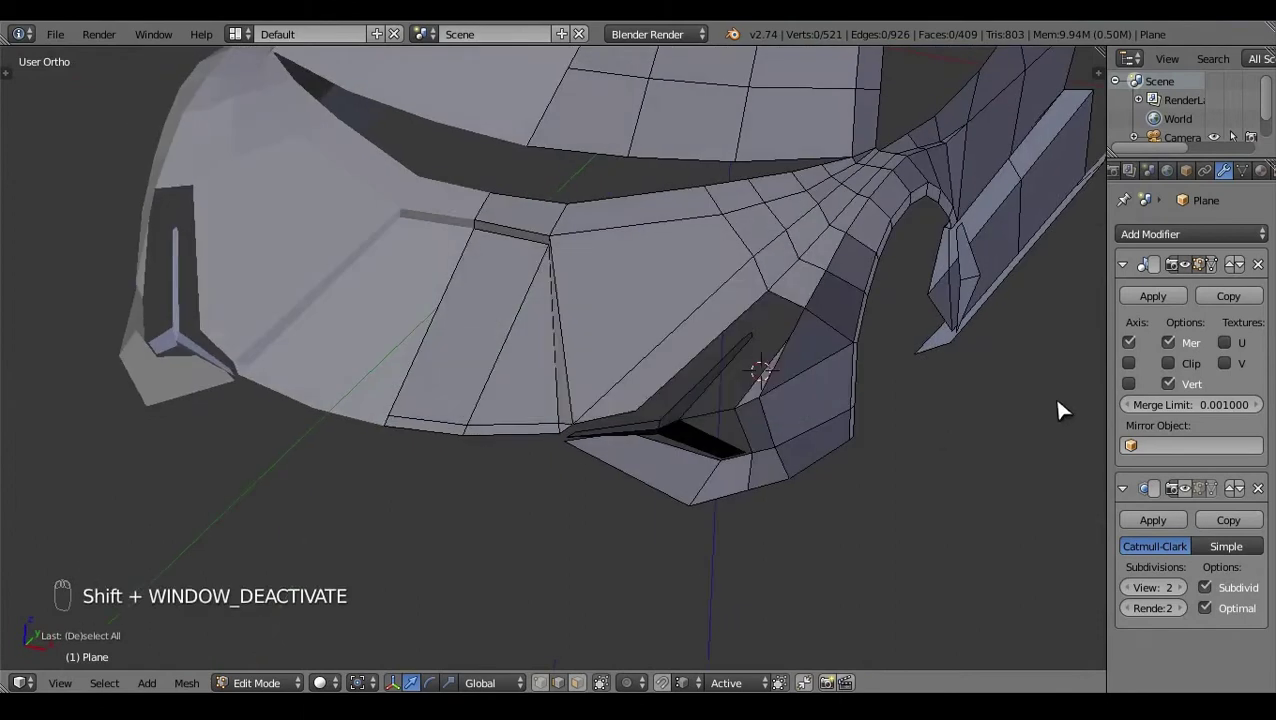
pyautogui.click(772, 487)
pyautogui.moveTo(666, 529); pyautogui.dragTo(821, 482)
pyautogui.rightClick(801, 382)
# Step: From Front wireframe view, extrude a fresh vertex outward from the new face
pyautogui.press('KP_1')
pyautogui.press('z')
pyautogui.press('e')
pyautogui.click(824, 228)
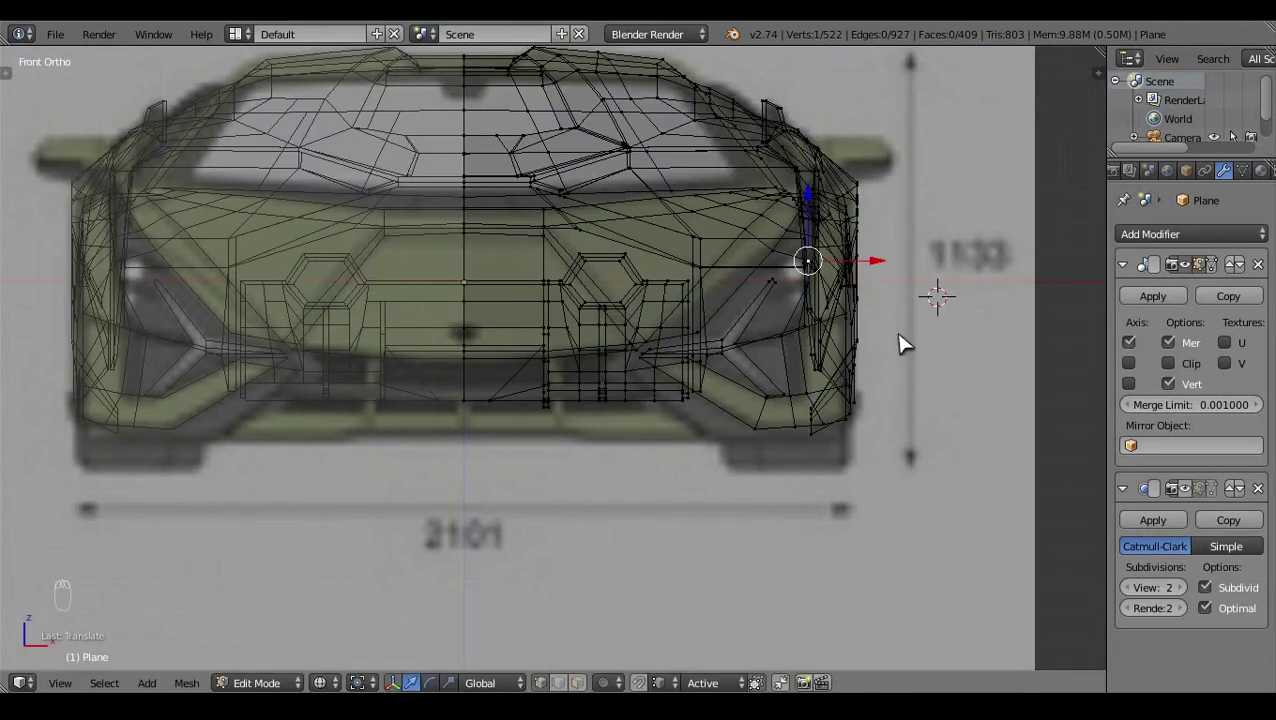
# Step: Extrude an edge off the intake corner and check it in Front ortho wireframe
pyautogui.click(822, 197)
pyautogui.press('e')
pyautogui.click(871, 258)
pyautogui.click(773, 209)
pyautogui.press('z')
pyautogui.click(879, 261)
pyautogui.rightClick(879, 261)
pyautogui.press('KP_1')
pyautogui.press('z')
pyautogui.press('a')
pyautogui.press('z')
# Step: Delete a stray element and fill two faces across the intake fin
pyautogui.click(882, 290)
pyautogui.click(719, 566)
pyautogui.rightClick(764, 335)
pyautogui.press('x')
pyautogui.rightClick(753, 353)
pyautogui.press('f')
pyautogui.press('f')
pyautogui.rightClick(800, 322)
pyautogui.press('a')
pyautogui.click(796, 424)
# Step: Frame the intake in Right ortho wireframe and pick the fin vertices
pyautogui.press('KP_3')
pyautogui.press('z')
pyautogui.moveTo(580, 450); pyautogui.dragTo(664, 388)
pyautogui.press('KP_3')
pyautogui.press('z')
pyautogui.press('z')
pyautogui.click(615, 267)
pyautogui.press('a')
pyautogui.press('z')
pyautogui.click(687, 529)
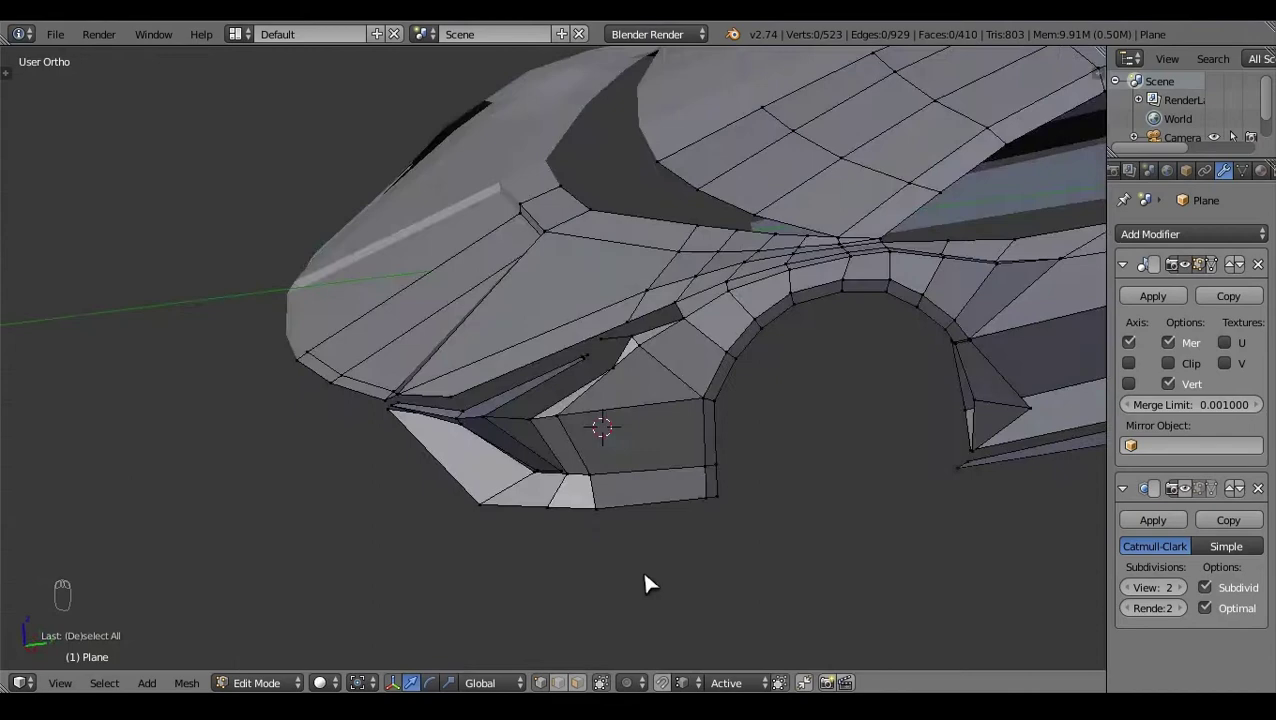
# Step: Fill two faces over the box-selected fin edges, undoing an accidental scale
pyautogui.moveTo(755, 354); pyautogui.dragTo(776, 518)
pyautogui.press('f')
pyautogui.press('f')
pyautogui.press('s')
pyautogui.press('ctrl+z')
pyautogui.press('a')
pyautogui.middleClick(586, 495)
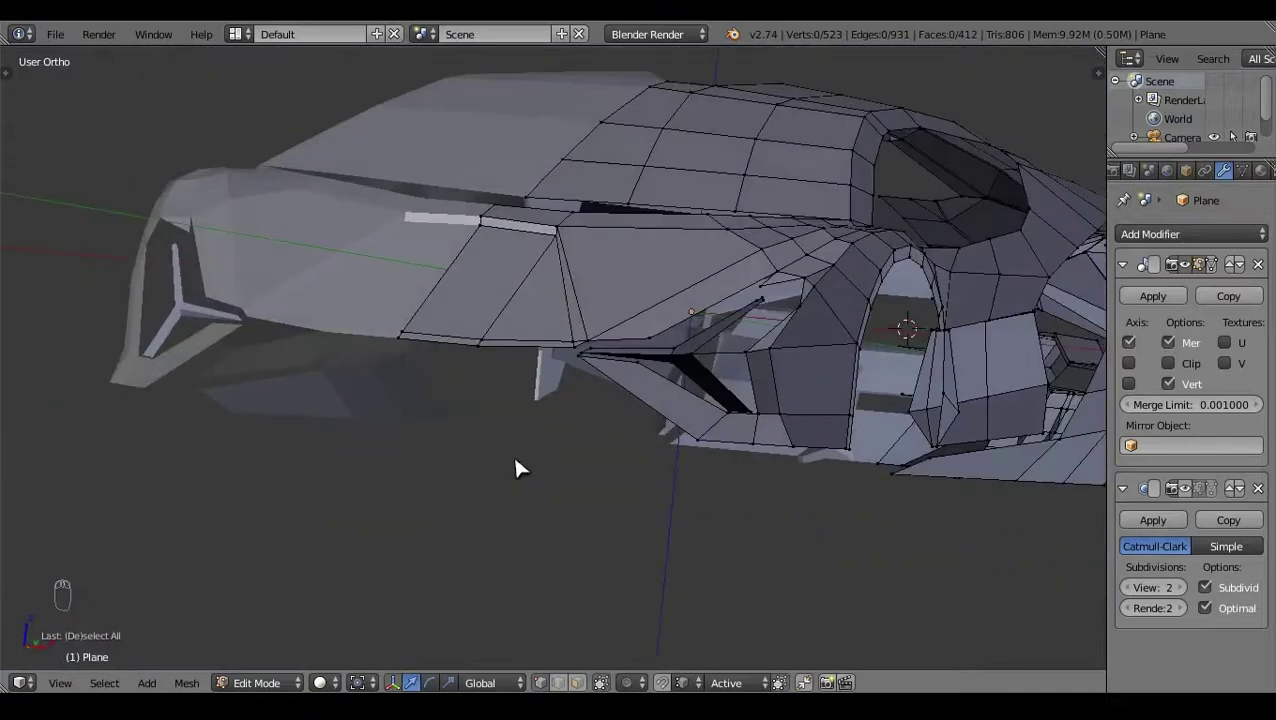
pyautogui.moveTo(731, 352); pyautogui.dragTo(696, 548)
# Step: Extrude a new edge along the fin in Right view and place its vertices
pyautogui.press('KP_3')
pyautogui.press('e')
pyautogui.press('z')
pyautogui.click(592, 284)
pyautogui.click(576, 236)
pyautogui.click(589, 206)
pyautogui.click(611, 409)
pyautogui.rightClick(647, 358)
# Step: Grab the new vertex onto the blueprint line in Right ortho view
pyautogui.press('KP_3')
pyautogui.press('g')
pyautogui.press('a')
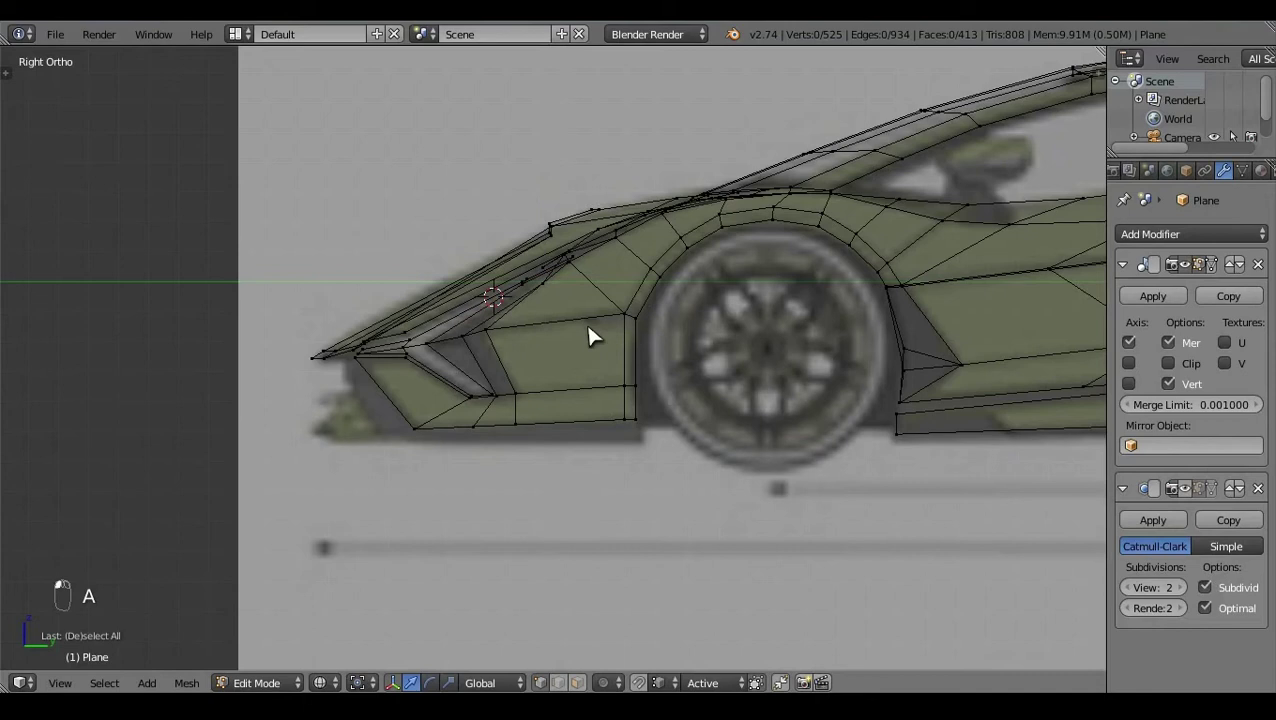
pyautogui.click(724, 405)
pyautogui.rightClick(788, 354)
pyautogui.press('KP_3')
pyautogui.click(584, 209)
# Step: Verify the vertex positions in Top view, then return to Right wireframe
pyautogui.press('KP_7')
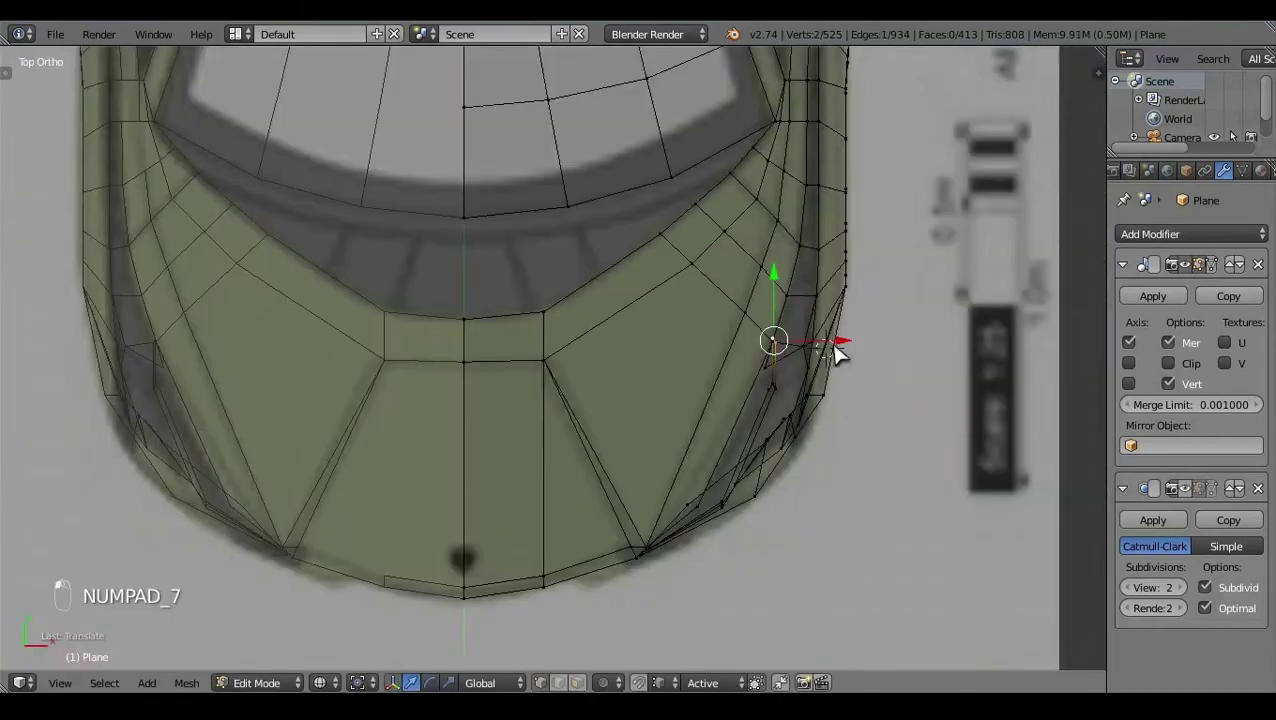
pyautogui.click(852, 352)
pyautogui.click(869, 343)
pyautogui.press('a')
pyautogui.press('z')
pyautogui.moveTo(711, 612); pyautogui.dragTo(742, 301)
pyautogui.rightClick(742, 301)
pyautogui.click(715, 258)
pyautogui.press('a')
pyautogui.click(404, 426)
pyautogui.press('KP_3')
pyautogui.press('z')
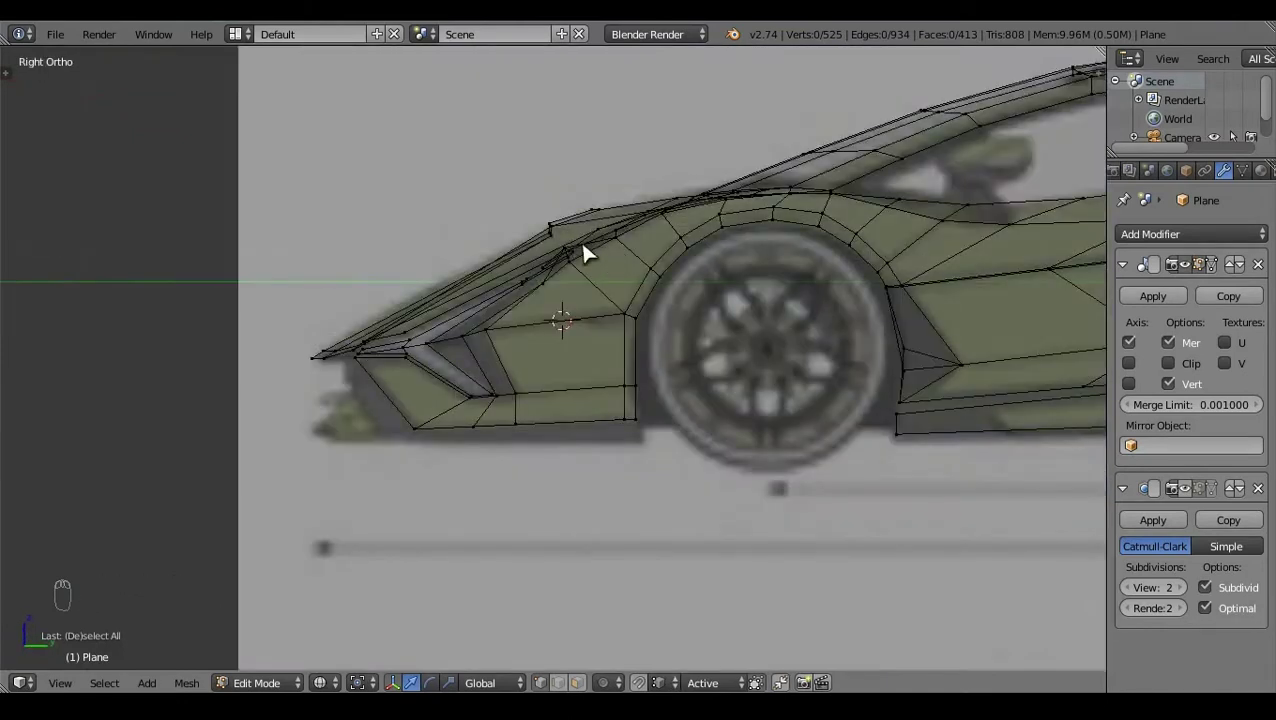
# Step: Select the lower corner vertices and fill a face between them
pyautogui.rightClick(623, 254)
pyautogui.click(633, 265)
pyautogui.press('z')
pyautogui.press('a')
pyautogui.click(861, 390)
pyautogui.rightClick(770, 417)
pyautogui.press('f')
pyautogui.press('a')
pyautogui.click(678, 615)
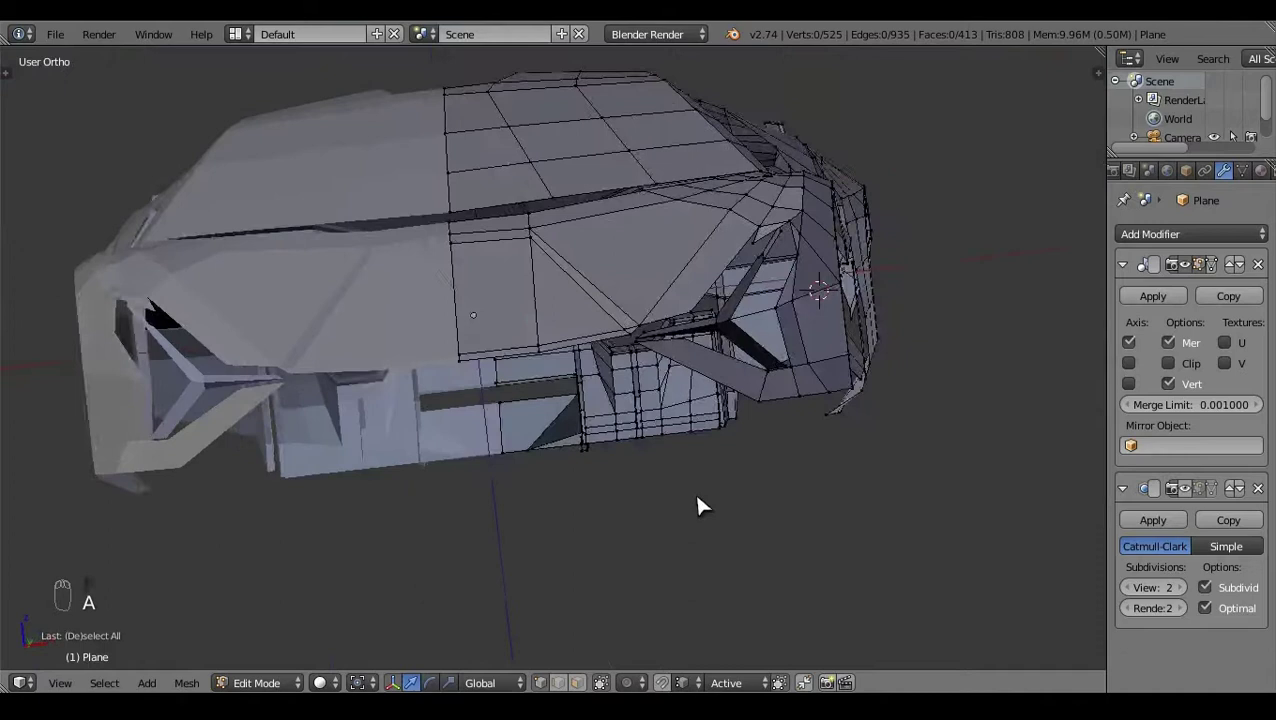
pyautogui.click(710, 501)
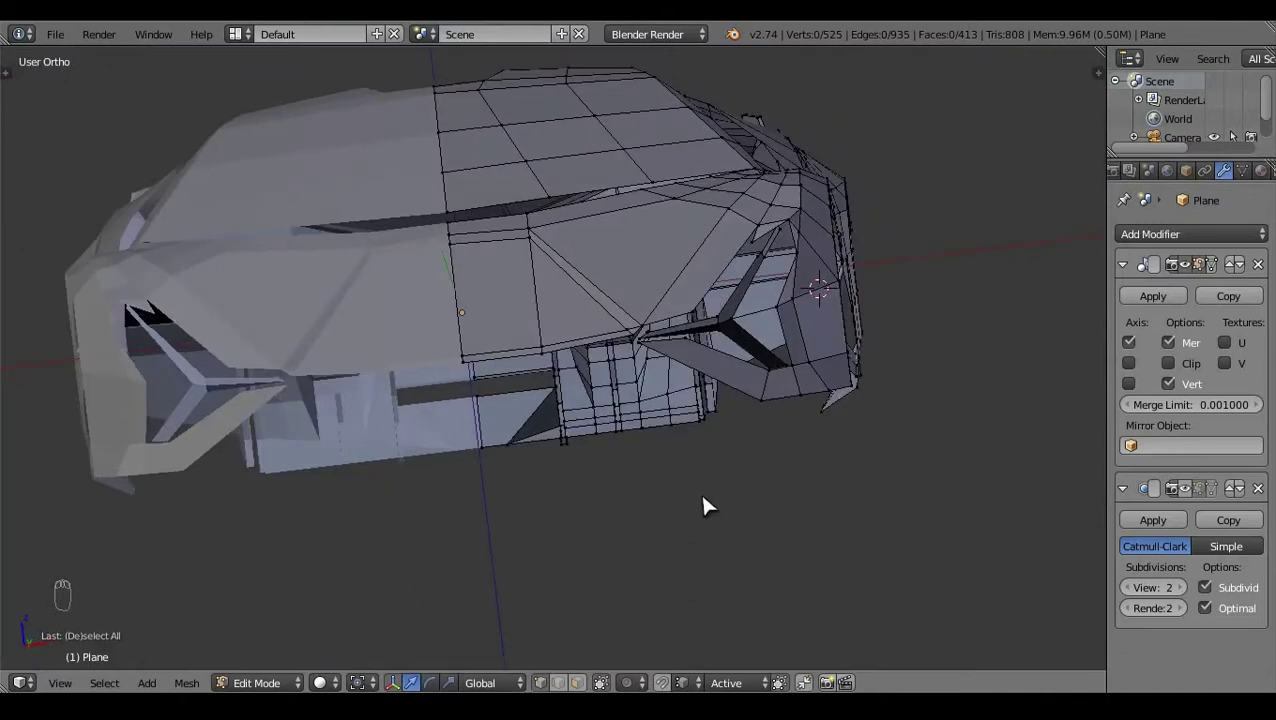
# Step: Fill three more faces around the intake corner, one selection at a time
pyautogui.moveTo(855, 501); pyautogui.dragTo(705, 412)
pyautogui.rightClick(687, 425)
pyautogui.press('z')
pyautogui.press('f')
pyautogui.press('a')
pyautogui.rightClick(686, 442)
pyautogui.press('f')
pyautogui.press('a')
pyautogui.moveTo(700, 436); pyautogui.dragTo(731, 426)
pyautogui.press('f')
# Step: Deselect and review the closed lower corner in Front ortho view
pyautogui.press('a')
pyautogui.press('z')
pyautogui.click(578, 510)
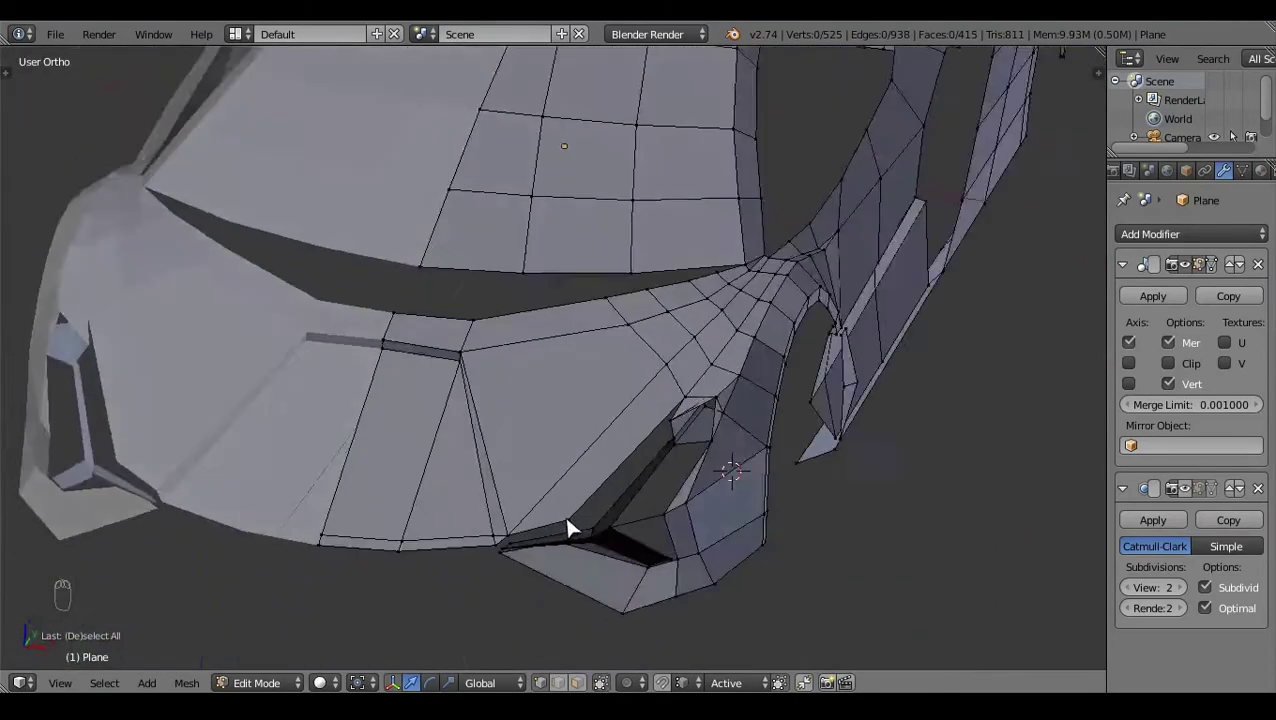
pyautogui.moveTo(645, 640); pyautogui.dragTo(881, 455)
pyautogui.press('KP_1')
pyautogui.click(881, 455)
# Step: In wireframe, make a first knife cut across the front intake face and check it from the side
pyautogui.press('z')
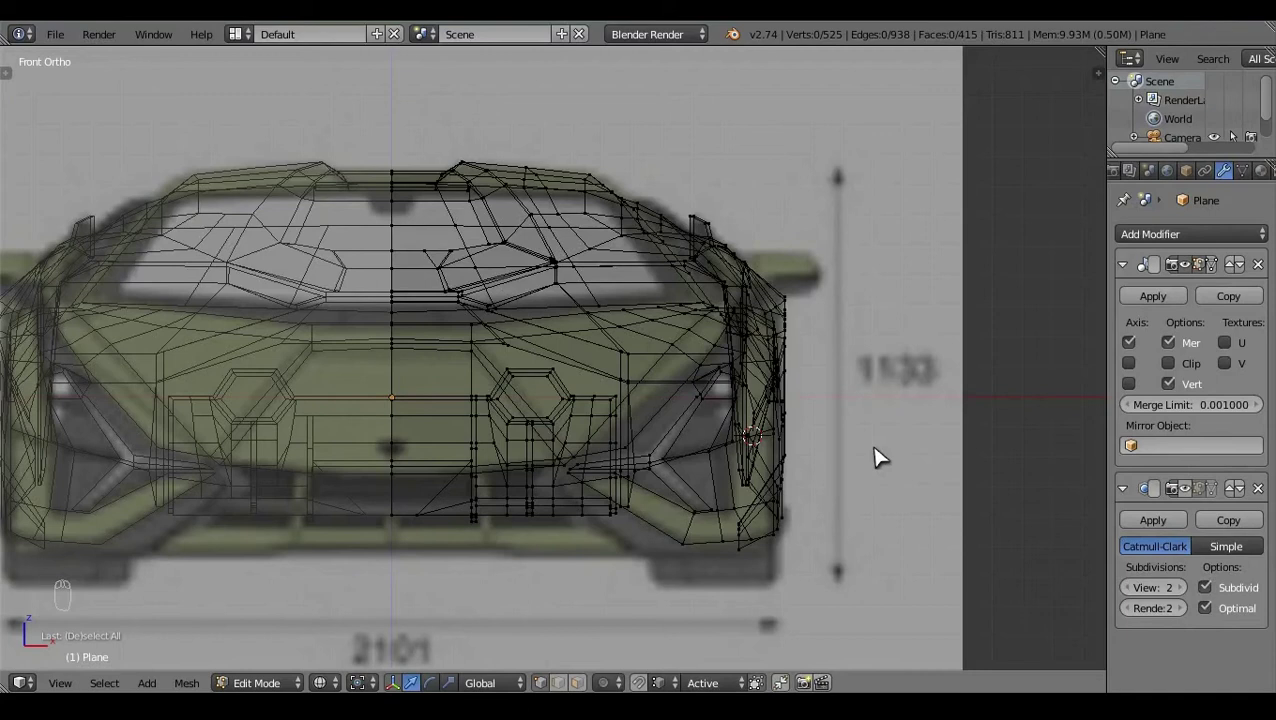
pyautogui.press('z')
pyautogui.press('z')
pyautogui.press('z')
pyautogui.press('k')
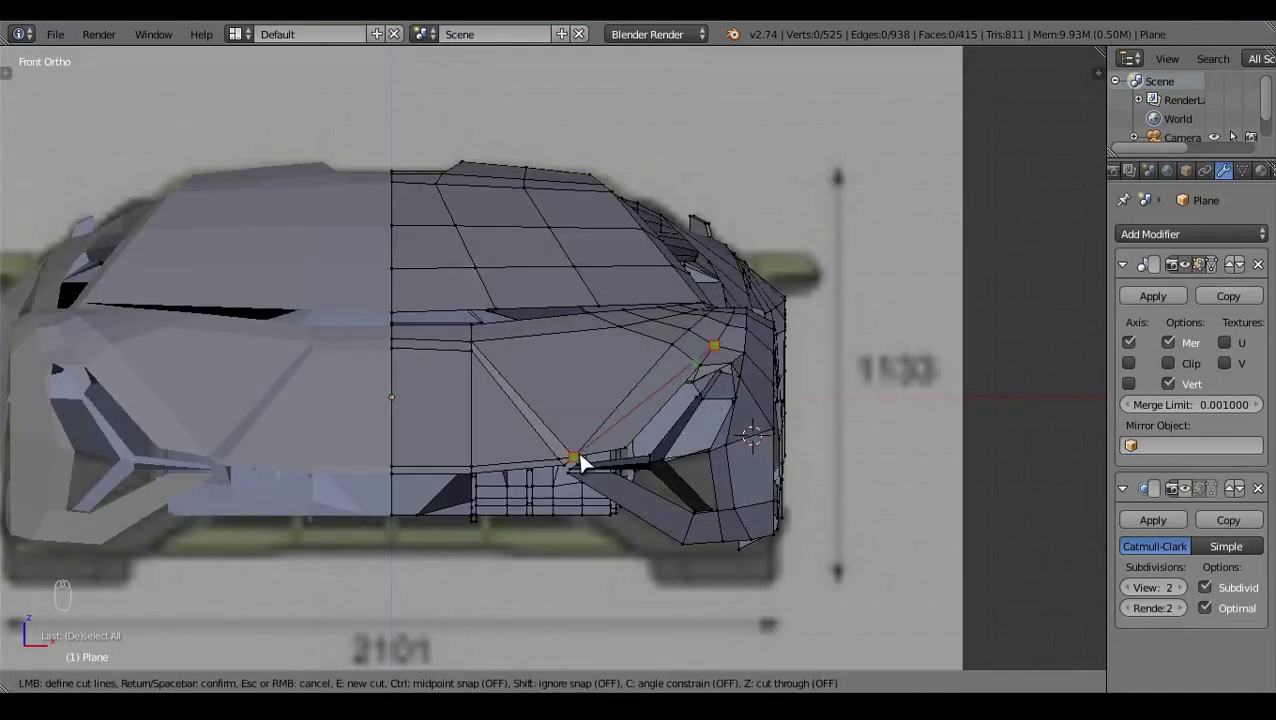
pyautogui.press('a')
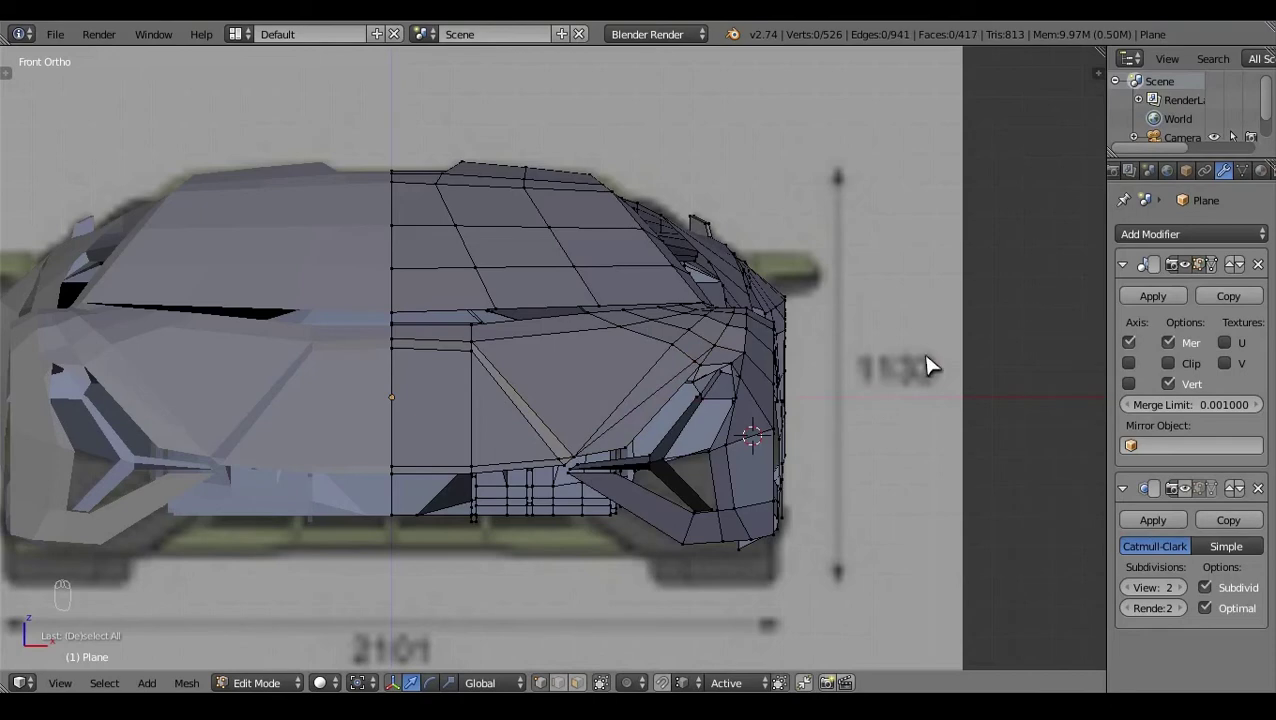
pyautogui.moveTo(834, 368); pyautogui.dragTo(666, 385)
pyautogui.rightClick(666, 385)
pyautogui.press('KP_3')
pyautogui.click(675, 264)
# Step: Move the new cut's vertices into line, reviewing from side and top views
pyautogui.press('g')
pyautogui.press('a')
pyautogui.press('z')
pyautogui.click(584, 344)
pyautogui.rightClick(595, 389)
pyautogui.rightClick(662, 675)
pyautogui.click(716, 361)
pyautogui.press('a')
pyautogui.press('z')
pyautogui.click(819, 641)
pyautogui.click(911, 554)
pyautogui.press('KP_7')
pyautogui.press('z')
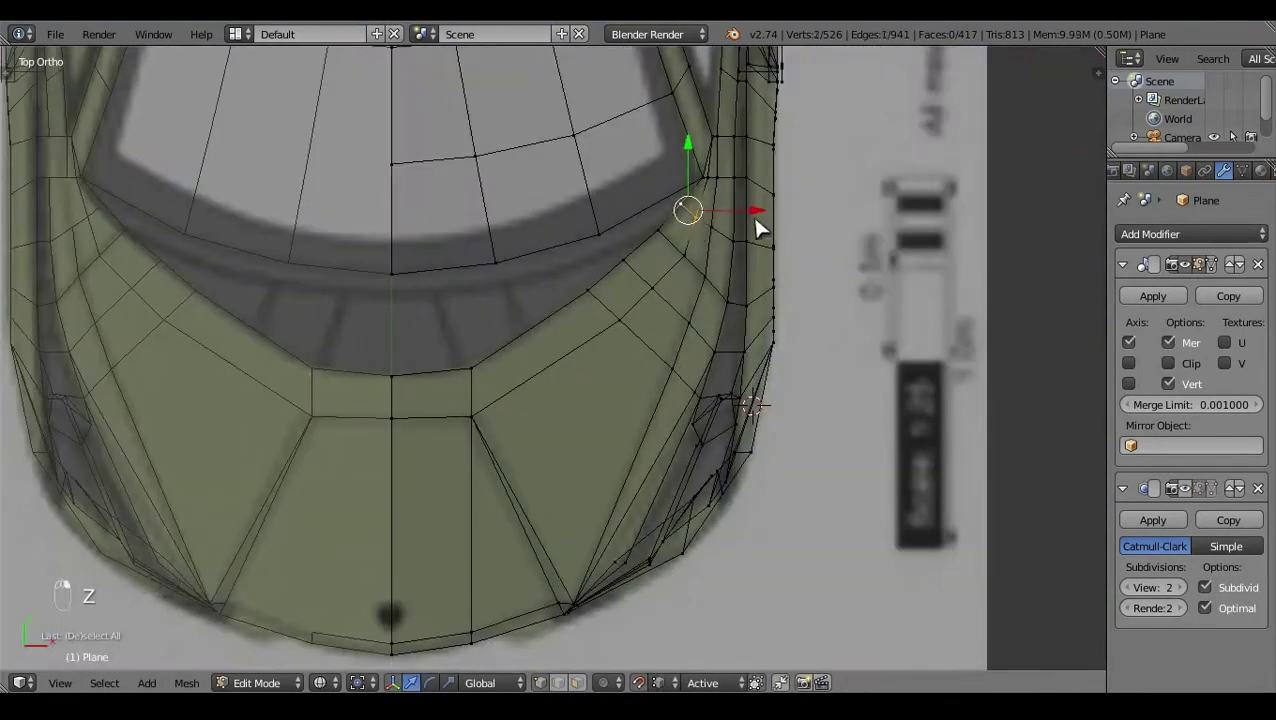
# Step: Undo a misplaced edit, reselect the intake vertices and drag them into position
pyautogui.click(759, 216)
pyautogui.press('ctrl+z')
pyautogui.press('ctrl+z')
pyautogui.rightClick(764, 211)
pyautogui.click(775, 228)
pyautogui.click(775, 227)
pyautogui.press('a')
pyautogui.press('z')
pyautogui.click(563, 449)
pyautogui.moveTo(819, 389); pyautogui.dragTo(718, 510)
pyautogui.press('KP_3')
pyautogui.press('z')
pyautogui.click(679, 446)
pyautogui.rightClick(719, 394)
# Step: Select and shift bumper vertices near the wheel arch, checking side and front views
pyautogui.press('KP_3')
pyautogui.click(602, 279)
pyautogui.press('a')
pyautogui.click(674, 446)
pyautogui.press('z')
pyautogui.press('z')
pyautogui.click(554, 294)
pyautogui.rightClick(554, 294)
pyautogui.click(598, 333)
pyautogui.press('a')
pyautogui.press('z')
pyautogui.press('z')
pyautogui.middleClick(668, 468)
pyautogui.press('KP_1')
pyautogui.press('z')
pyautogui.click(962, 413)
pyautogui.rightClick(792, 384)
pyautogui.press('g')
pyautogui.press('a')
pyautogui.press('z')
# Step: Briefly leave Edit Mode to inspect the bumper shading, then re-enter and select intake faces
pyautogui.press('Tab')
pyautogui.click(1022, 411)
pyautogui.moveTo(675, 516); pyautogui.dragTo(563, 337)
pyautogui.press('KP_3')
pyautogui.press('z')
pyautogui.press('z')
pyautogui.press('Tab')
pyautogui.press('z')
pyautogui.press('z')
pyautogui.click(336, 295)
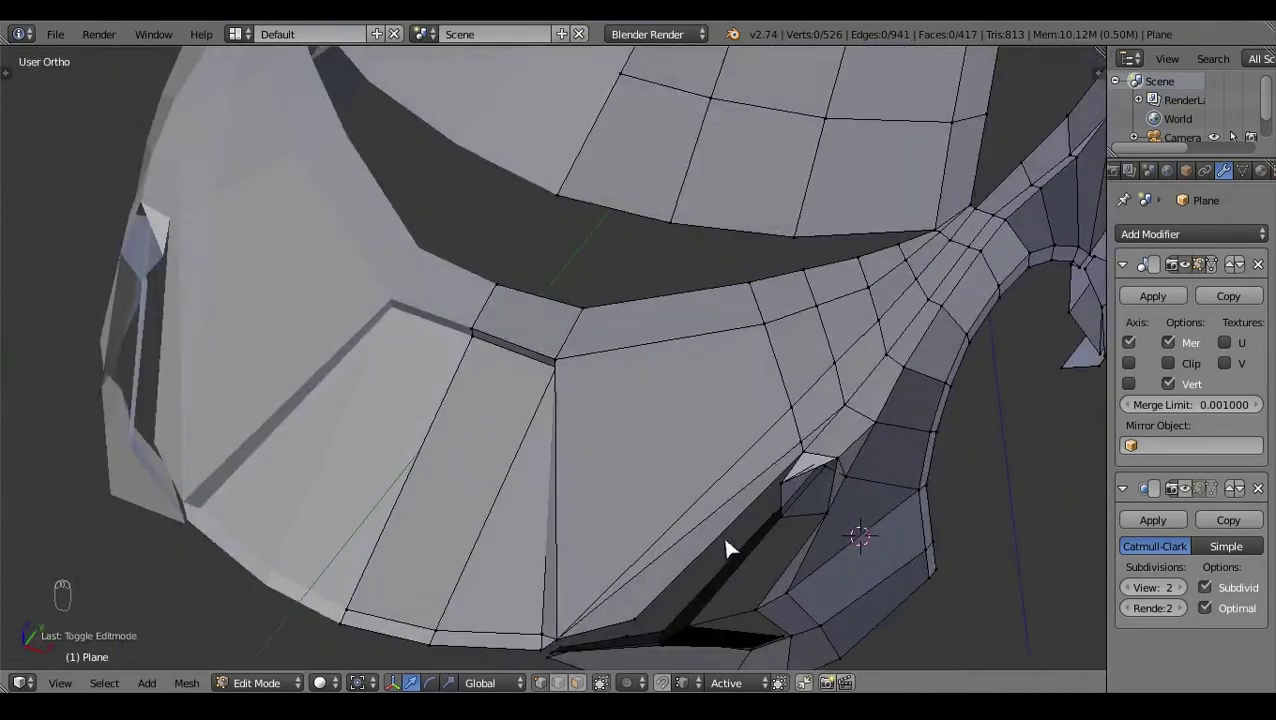
pyautogui.click(695, 570)
pyautogui.click(795, 374)
# Step: Try loop cuts and knife cuts across the intake faces from the top view
pyautogui.press('ctrl+r')
pyautogui.press('a')
pyautogui.press('ctrl+r')
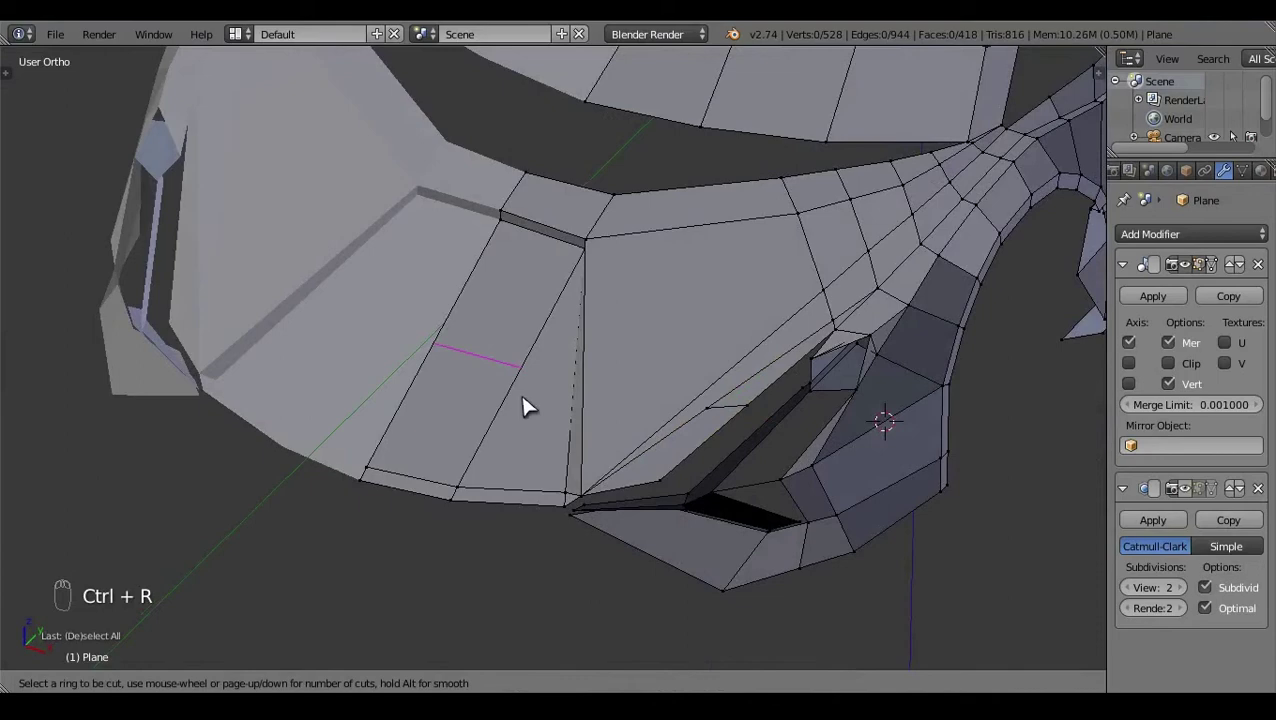
pyautogui.press('a')
pyautogui.press('KP_7')
pyautogui.press('k')
pyautogui.press('a')
pyautogui.click(570, 496)
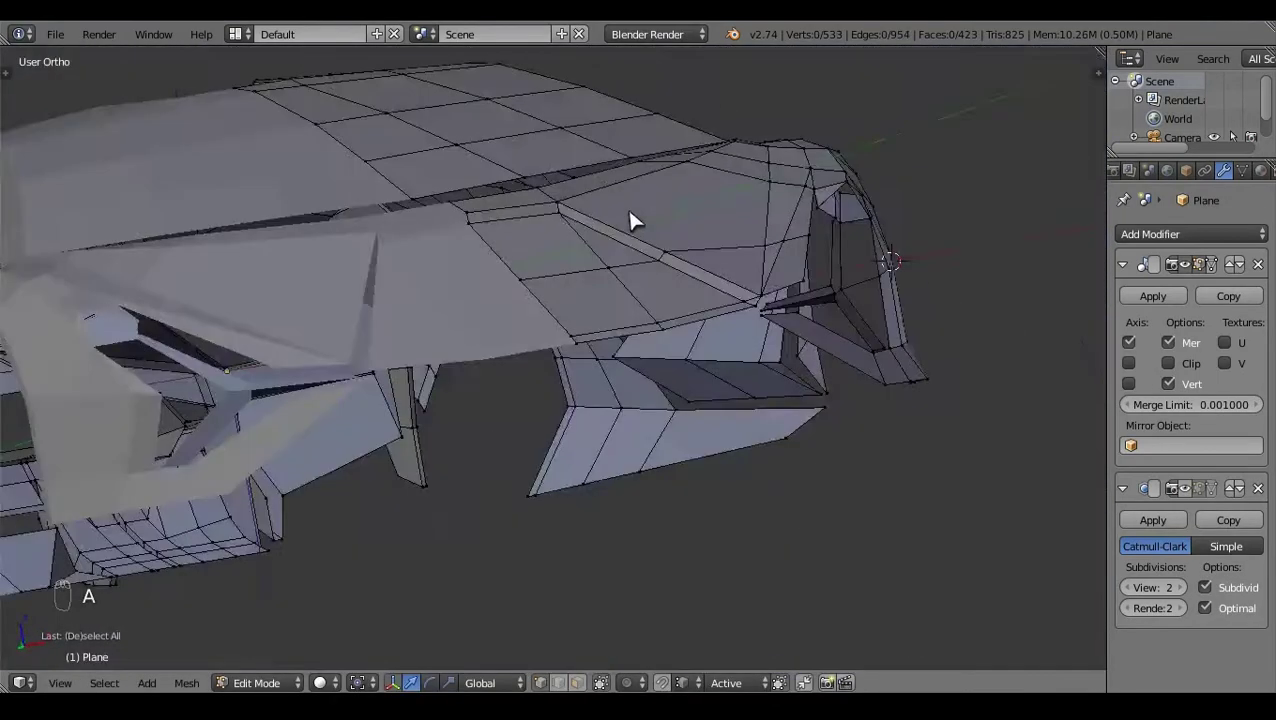
pyautogui.press('ctrl+r')
pyautogui.press('KP_7')
pyautogui.press('a')
pyautogui.press('ctrl+r')
pyautogui.press('a')
pyautogui.press('k')
pyautogui.press('a')
# Step: Move two intake vertices and fill a face between the selected edges
pyautogui.rightClick(785, 436)
pyautogui.press('g')
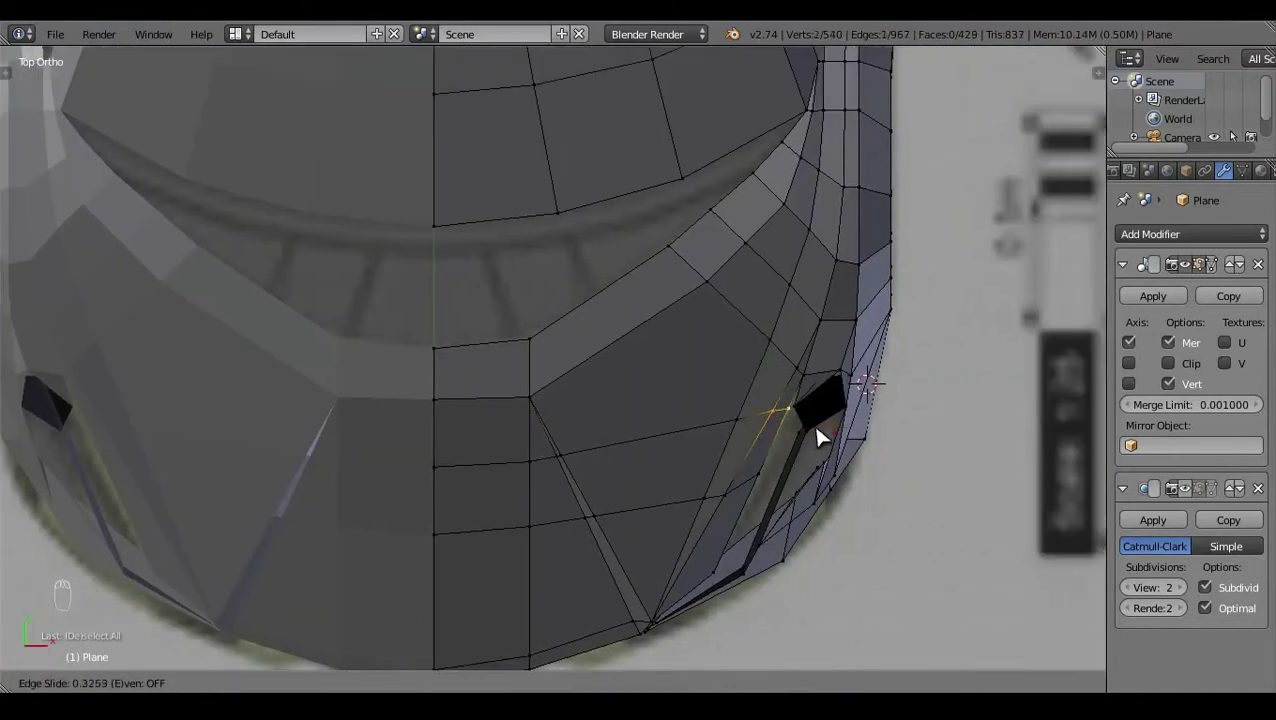
pyautogui.rightClick(798, 421)
pyautogui.press('g')
pyautogui.press('a')
pyautogui.press('z')
pyautogui.press('z')
pyautogui.click(548, 408)
pyautogui.moveTo(720, 304); pyautogui.dragTo(521, 478)
pyautogui.press('f')
pyautogui.moveTo(521, 478); pyautogui.dragTo(640, 484)
pyautogui.press('k')
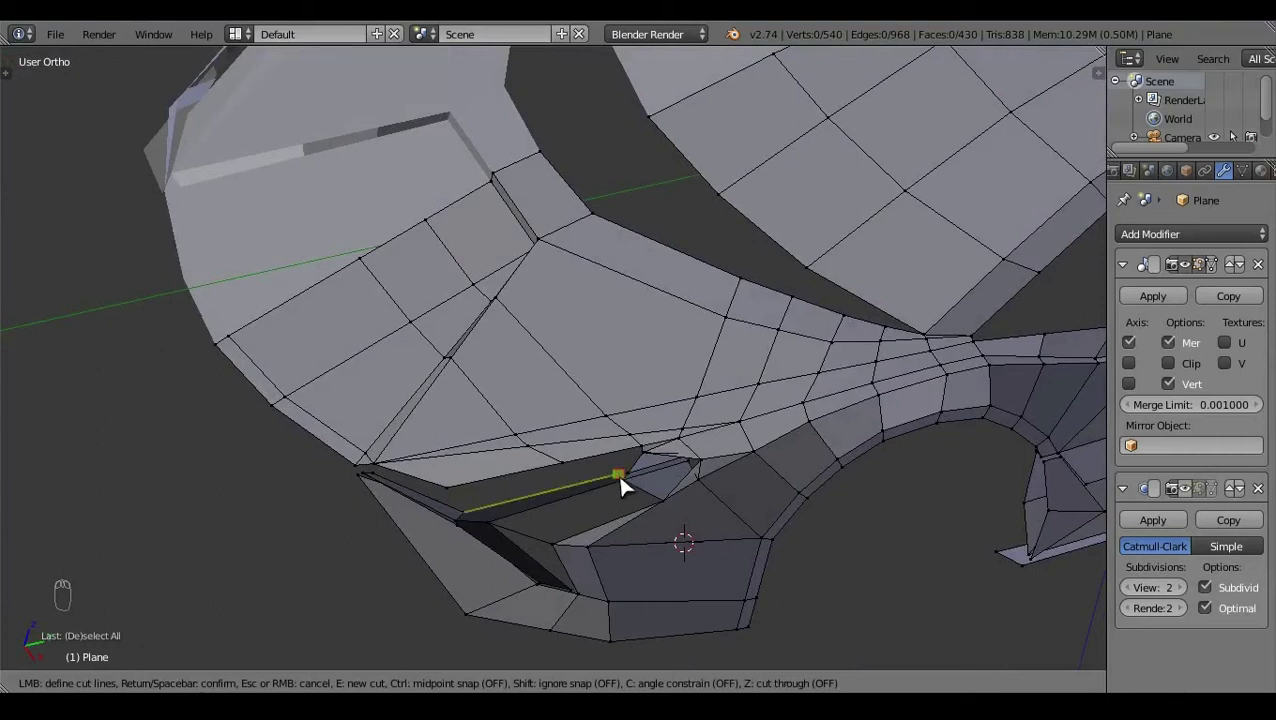
# Step: Cut again with knife and loop cut, adjust a vertex, and fill two more intake faces
pyautogui.press('a')
pyautogui.click(942, 502)
pyautogui.press('ctrl+r')
pyautogui.rightClick(617, 479)
pyautogui.press('k')
pyautogui.rightClick(612, 474)
pyautogui.press('KP_7')
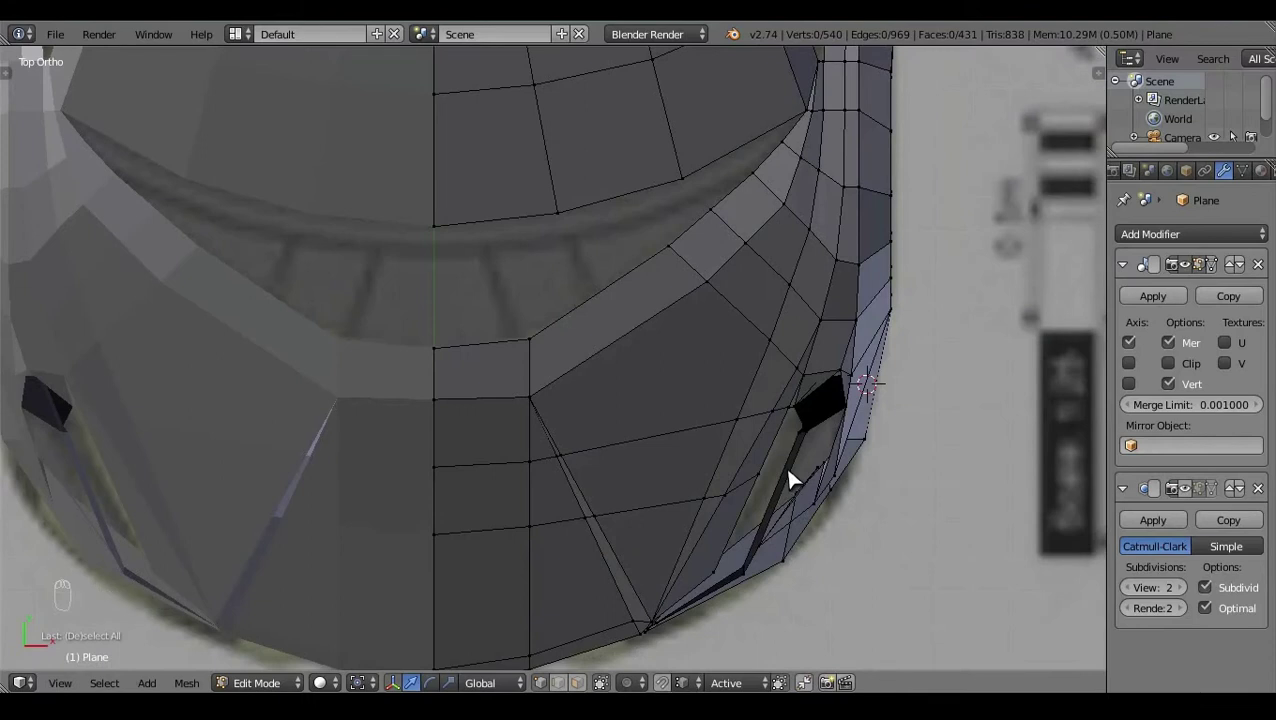
pyautogui.rightClick(776, 486)
pyautogui.press('g')
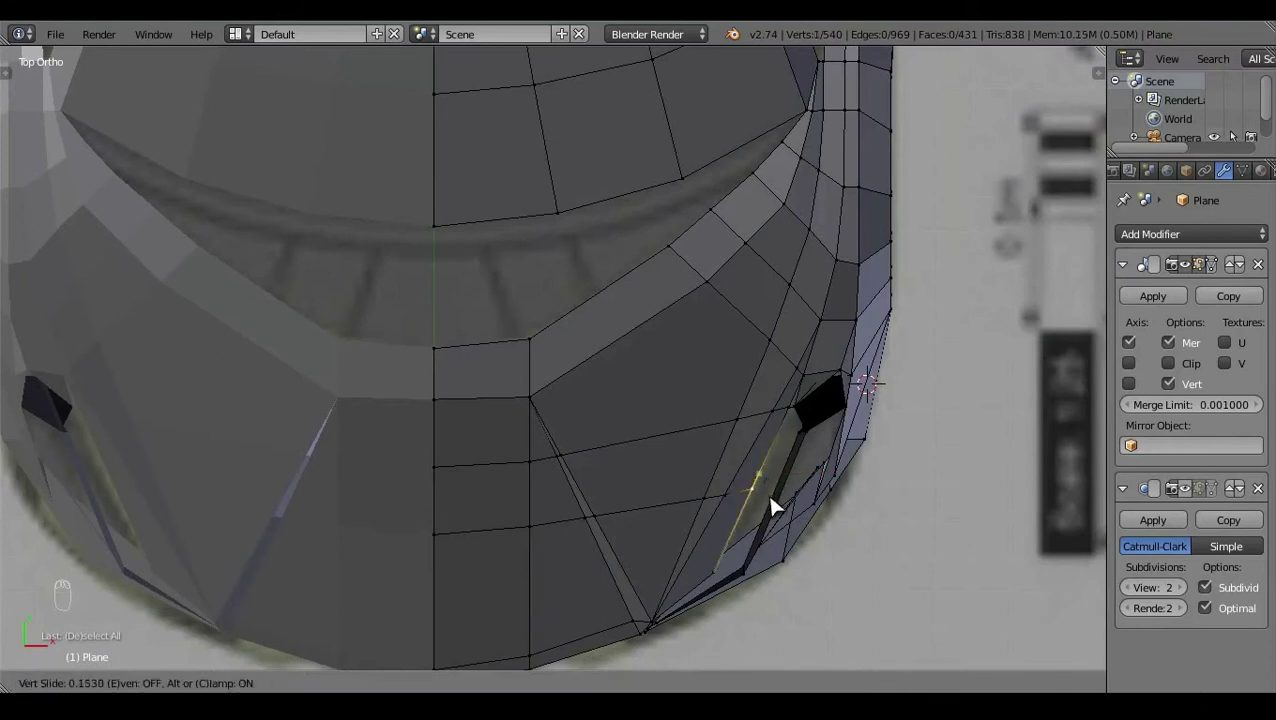
pyautogui.press('a')
pyautogui.press('k')
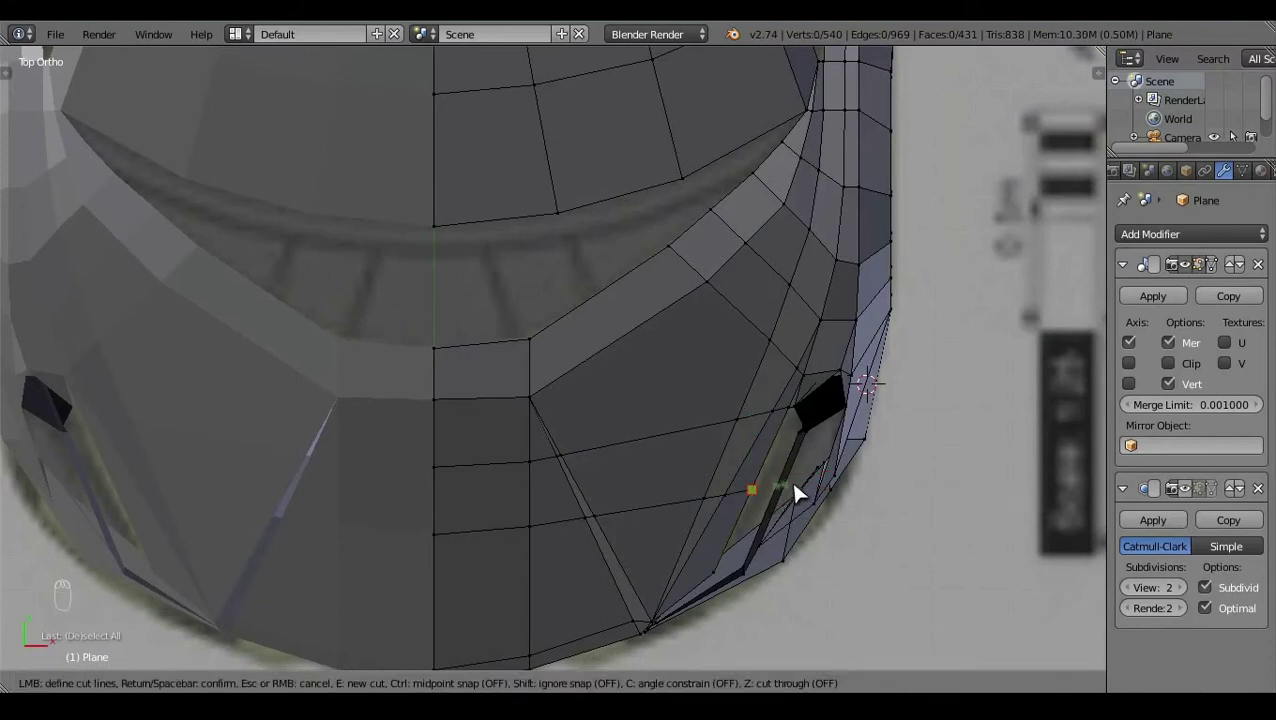
pyautogui.press('a')
pyautogui.click(634, 495)
pyautogui.moveTo(751, 330); pyautogui.dragTo(505, 432)
pyautogui.press('f')
pyautogui.press('f')
pyautogui.press('a')
# Step: Recalculate normals and fill the remaining gaps in the intake faces
pyautogui.click(585, 375)
pyautogui.click(937, 456)
pyautogui.press('a')
pyautogui.press('ctrl+n')
pyautogui.press('a')
pyautogui.press('z')
pyautogui.press('z')
pyautogui.click(524, 543)
pyautogui.press('f')
pyautogui.rightClick(697, 469)
pyautogui.rightClick(598, 501)
pyautogui.press('f')
pyautogui.press('a')
pyautogui.press('f')
pyautogui.rightClick(616, 551)
pyautogui.press('a')
# Step: Make the final knife cuts beside the wheel arch from the side view and return to Object Mode
pyautogui.middleClick(262, 435)
pyautogui.middleClick(497, 508)
pyautogui.press('k')
pyautogui.rightClick(565, 423)
pyautogui.press('KP_3')
pyautogui.click(601, 599)
pyautogui.rightClick(578, 342)
pyautogui.press('a')
pyautogui.press('k')
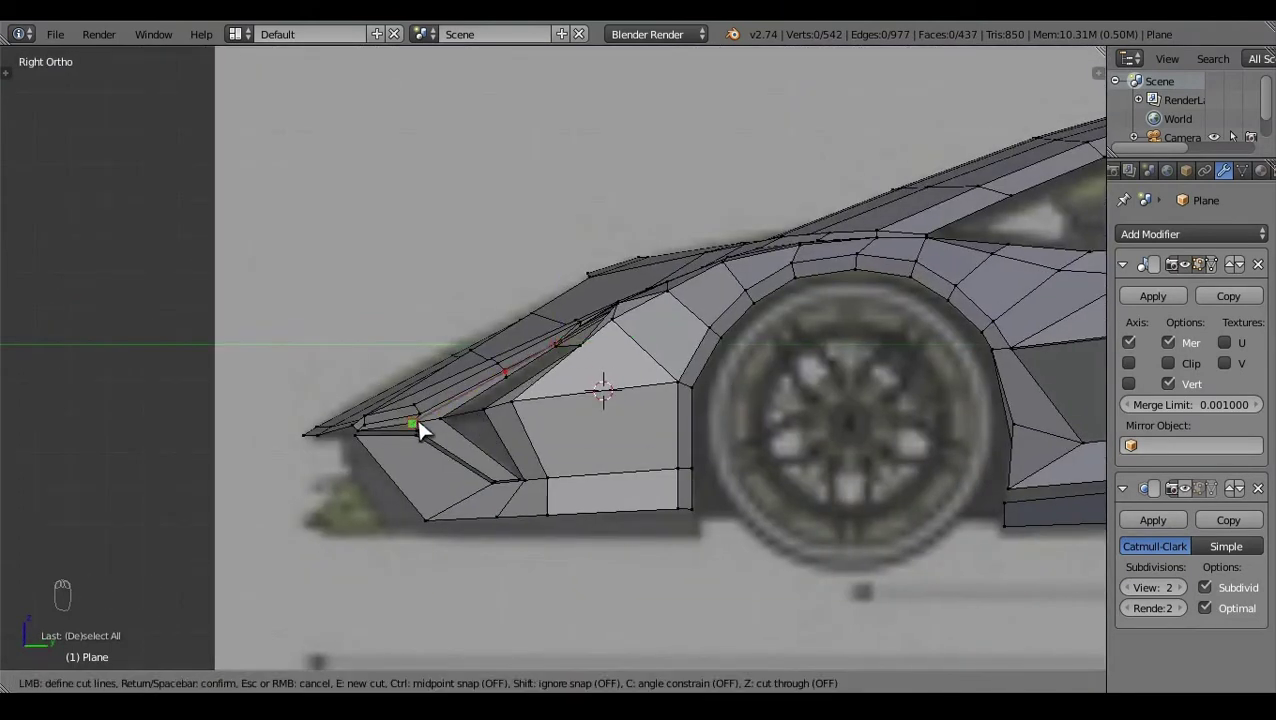
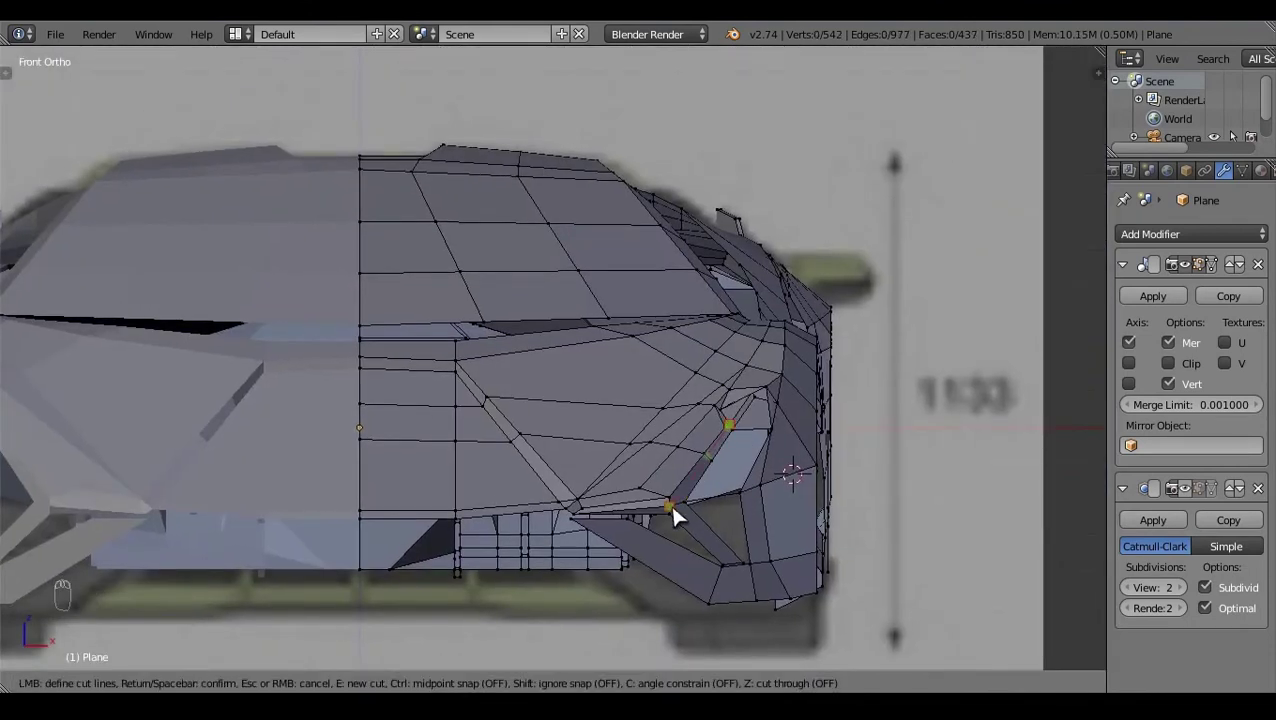
pyautogui.rightClick(681, 521)
pyautogui.click(621, 604)
pyautogui.rightClick(675, 512)
pyautogui.click(729, 521)
pyautogui.press('a')
pyautogui.press('k')
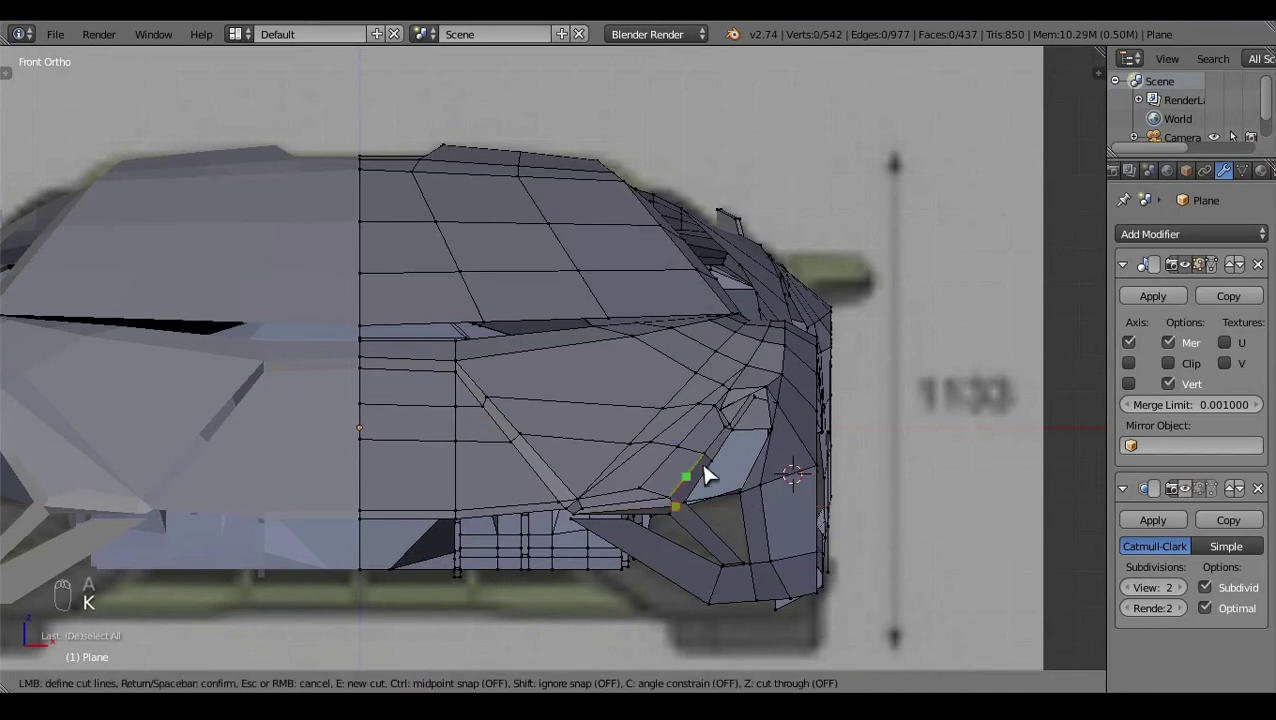
pyautogui.press('a')
pyautogui.press('Tab')
pyautogui.click(796, 472)
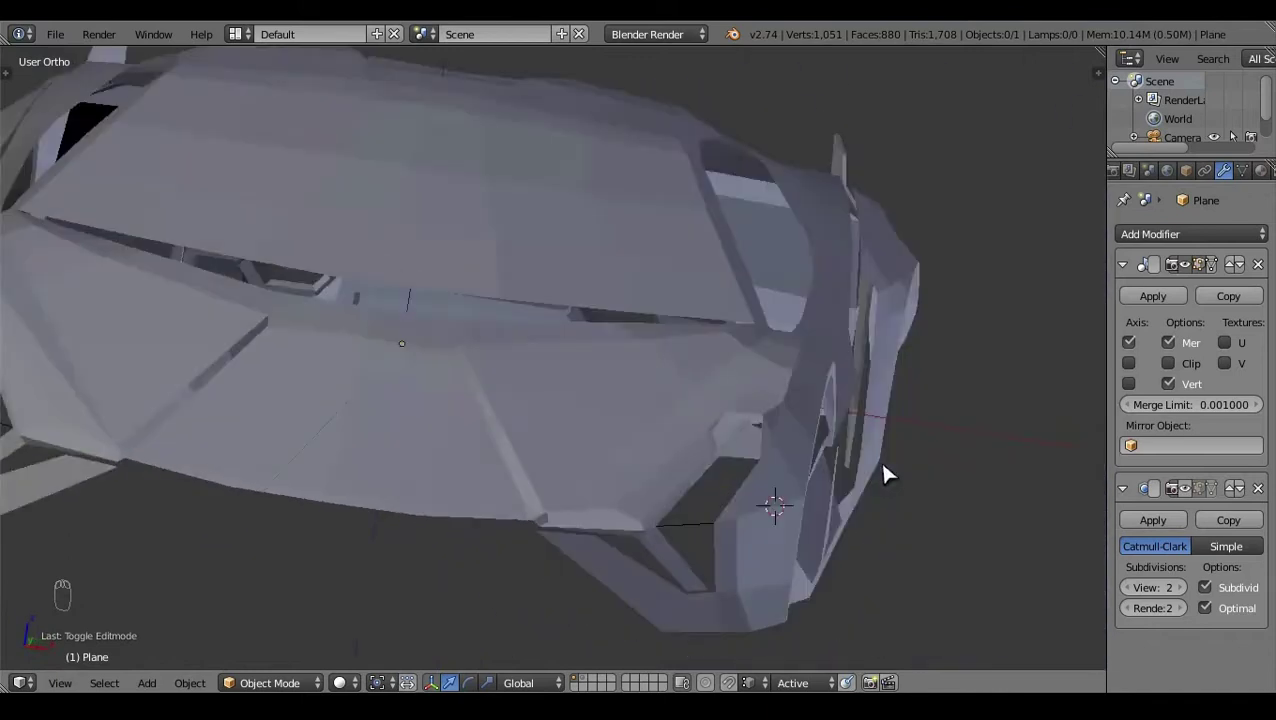
# Step: Enter Edit Mode and try extruding an intake edge in side view, then undo it
pyautogui.moveTo(814, 438); pyautogui.dragTo(667, 562)
pyautogui.press('Tab')
pyautogui.click(640, 605)
pyautogui.rightClick(654, 549)
pyautogui.press('KP_3')
pyautogui.press('e')
pyautogui.moveTo(544, 511); pyautogui.dragTo(820, 560)
pyautogui.press('z')
pyautogui.press('a')
pyautogui.press('z')
pyautogui.click(820, 560)
pyautogui.press('ctrl+z')
# Step: Select vertices around the intake in front view and fill a first face between them
pyautogui.press('KP_1')
pyautogui.click(800, 487)
pyautogui.click(809, 489)
pyautogui.press('z')
pyautogui.press('a')
pyautogui.press('z')
pyautogui.click(702, 495)
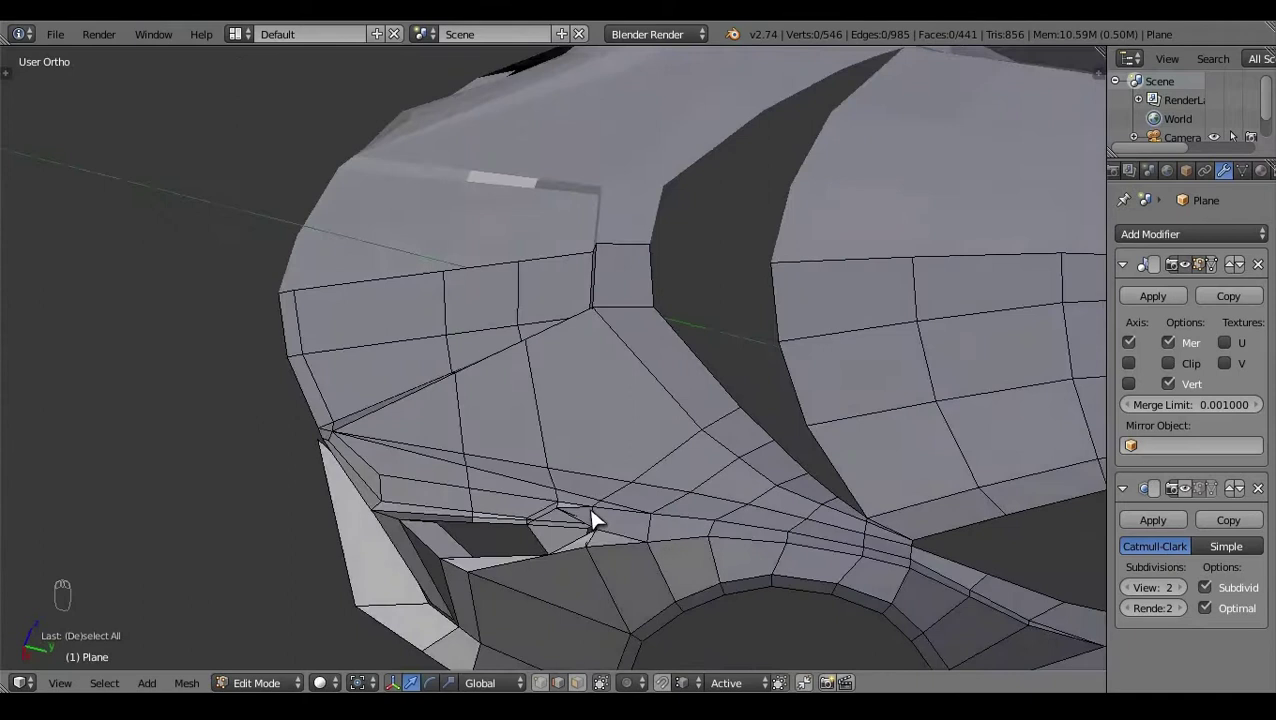
pyautogui.rightClick(536, 537)
pyautogui.press('f')
pyautogui.press('a')
pyautogui.rightClick(573, 532)
# Step: Extrude a new edge across the intake gap in side view and position it in front view
pyautogui.press('KP_3')
pyautogui.click(571, 484)
pyautogui.click(526, 449)
pyautogui.moveTo(519, 435); pyautogui.dragTo(690, 531)
pyautogui.press('a')
pyautogui.press('z')
pyautogui.press('z')
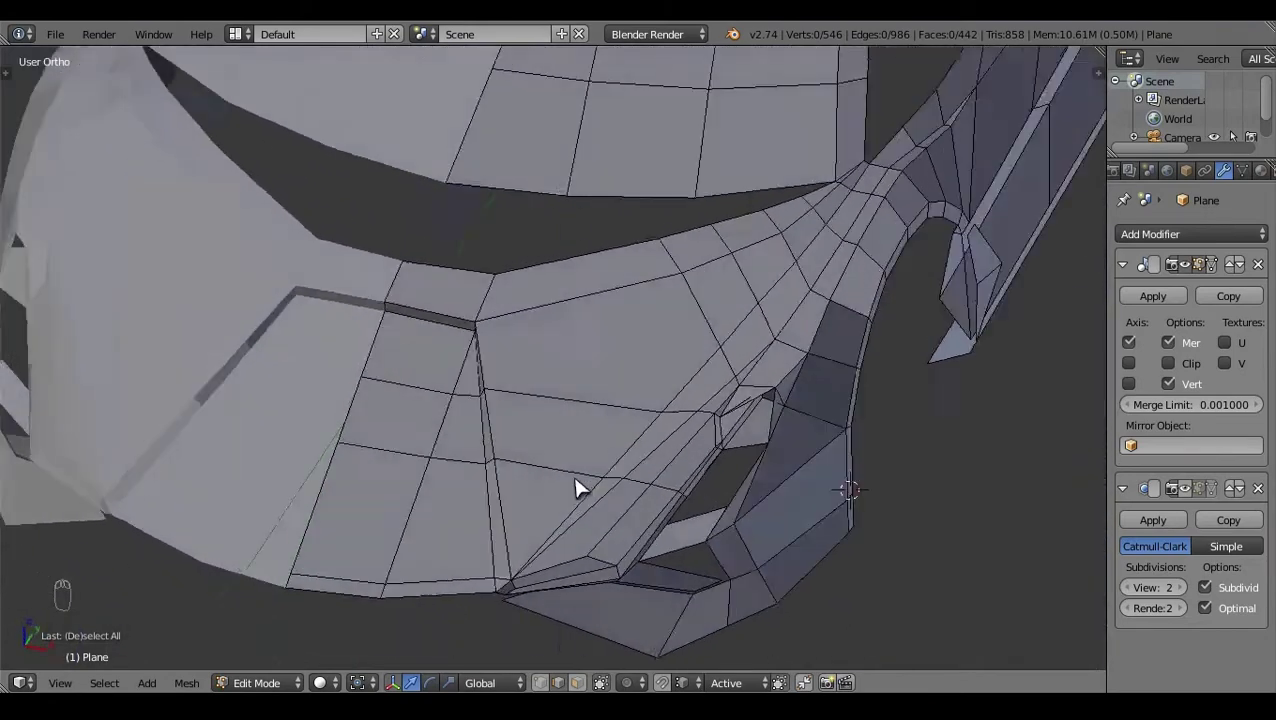
pyautogui.click(501, 467)
pyautogui.press('KP_3')
pyautogui.rightClick(603, 610)
pyautogui.press('z')
pyautogui.press('e')
pyautogui.moveTo(546, 509); pyautogui.dragTo(579, 512)
pyautogui.press('KP_1')
pyautogui.press('z')
pyautogui.press('g')
pyautogui.press('a')
pyautogui.press('z')
pyautogui.click(988, 480)
# Step: Fill two faces closing the gap beside the wheel arch
pyautogui.moveTo(561, 338); pyautogui.dragTo(446, 500)
pyautogui.rightClick(448, 468)
pyautogui.press('f')
pyautogui.press('a')
pyautogui.click(349, 363)
pyautogui.press('f')
pyautogui.press('a')
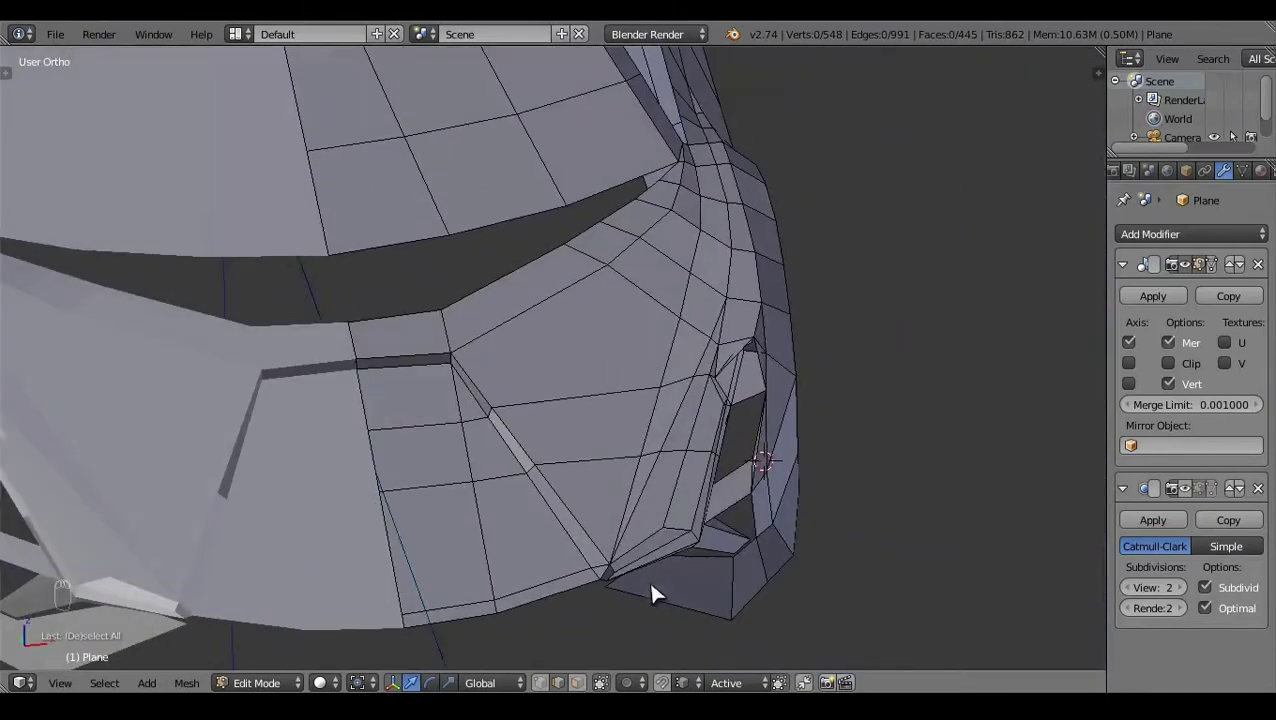
# Step: Delete stray geometry, extrude a replacement edge in side view and fill a face over it
pyautogui.press('x')
pyautogui.press('KP_3')
pyautogui.click(895, 416)
pyautogui.press('e')
pyautogui.press('z')
pyautogui.click(576, 390)
pyautogui.click(652, 459)
pyautogui.press('a')
pyautogui.press('z')
pyautogui.press('x')
pyautogui.rightClick(520, 468)
pyautogui.moveTo(566, 443); pyautogui.dragTo(484, 495)
pyautogui.press('f')
pyautogui.press('a')
# Step: Fill the remaining two faces inside the intake fin
pyautogui.press('z')
pyautogui.click(636, 484)
pyautogui.rightClick(745, 495)
pyautogui.press('f')
pyautogui.press('a')
pyautogui.rightClick(714, 509)
pyautogui.press('f')
pyautogui.press('a')
pyautogui.press('z')
pyautogui.click(705, 530)
pyautogui.rightClick(744, 462)
# Step: Nudge the vertices in front view, return to Object Mode and orbit to inspect the intake
pyautogui.press('KP_1')
pyautogui.press('z')
pyautogui.press('z')
pyautogui.press('g')
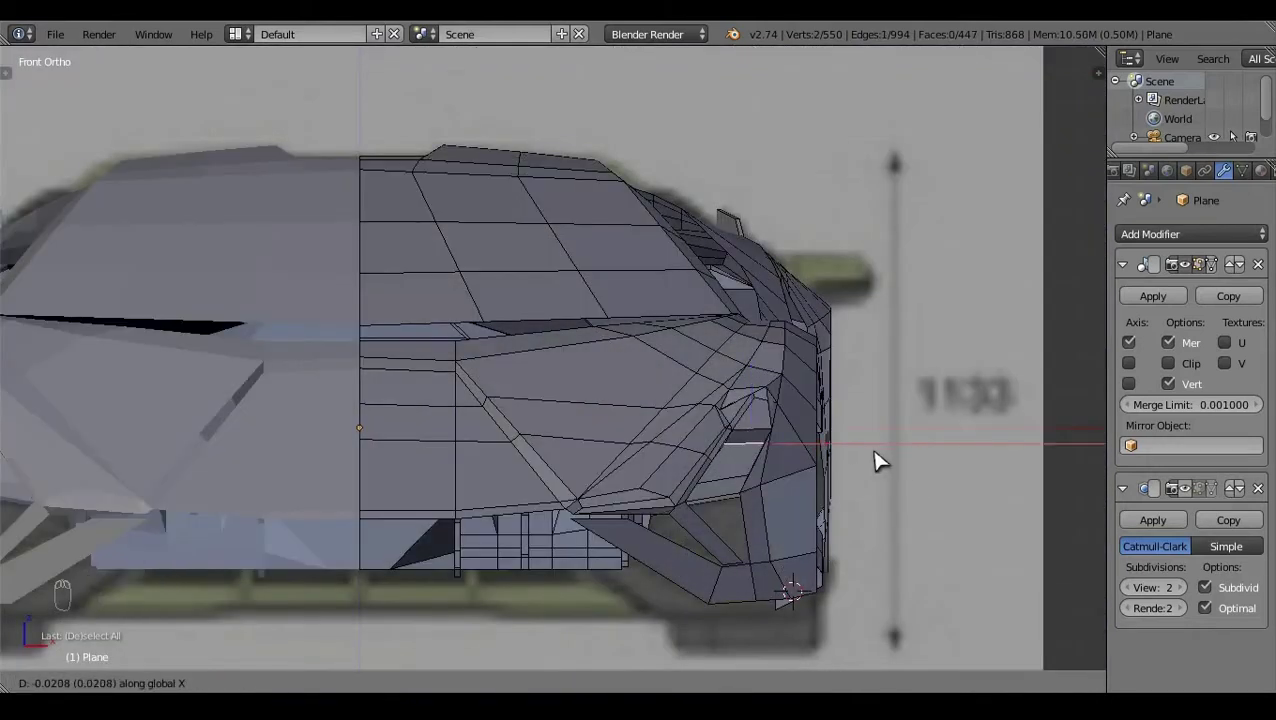
pyautogui.press('a')
pyautogui.press('Tab')
pyautogui.click(904, 419)
pyautogui.click(767, 291)
pyautogui.moveTo(521, 409); pyautogui.dragTo(913, 397)
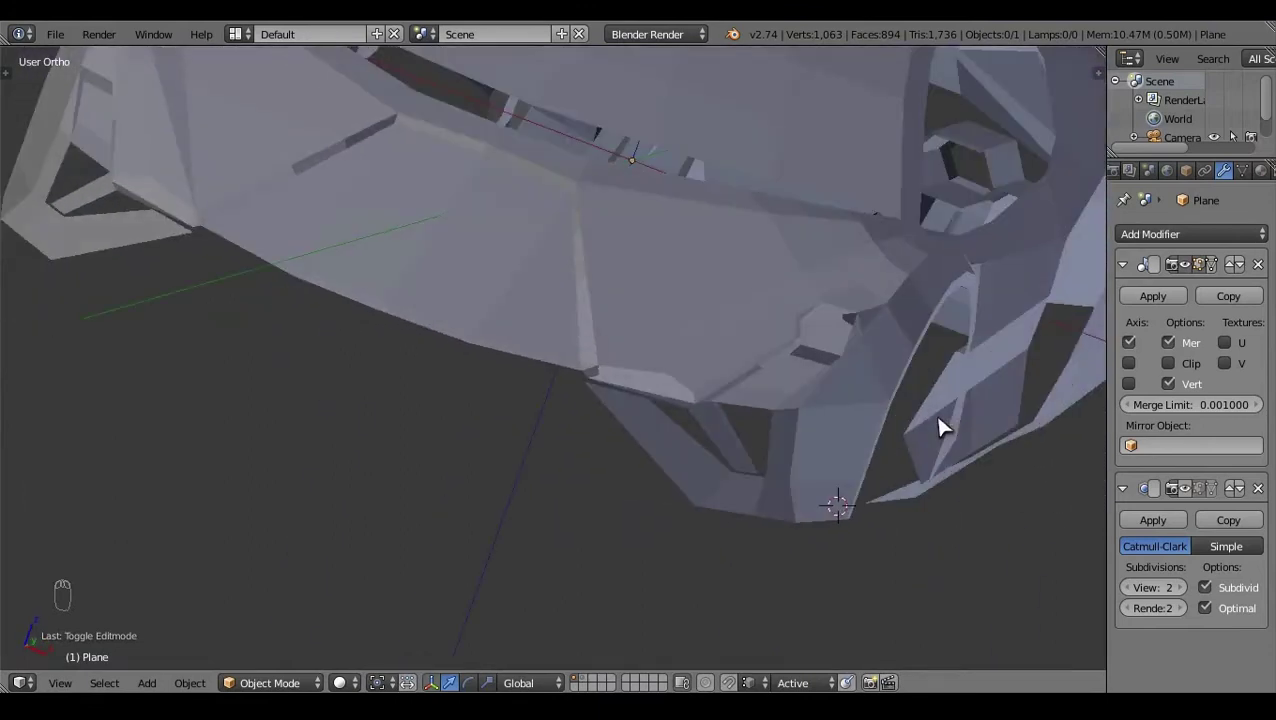
# Step: Back in Edit Mode, delete the stray vertices under the front lip
pyautogui.press('Tab')
pyautogui.rightClick(751, 440)
pyautogui.press('x')
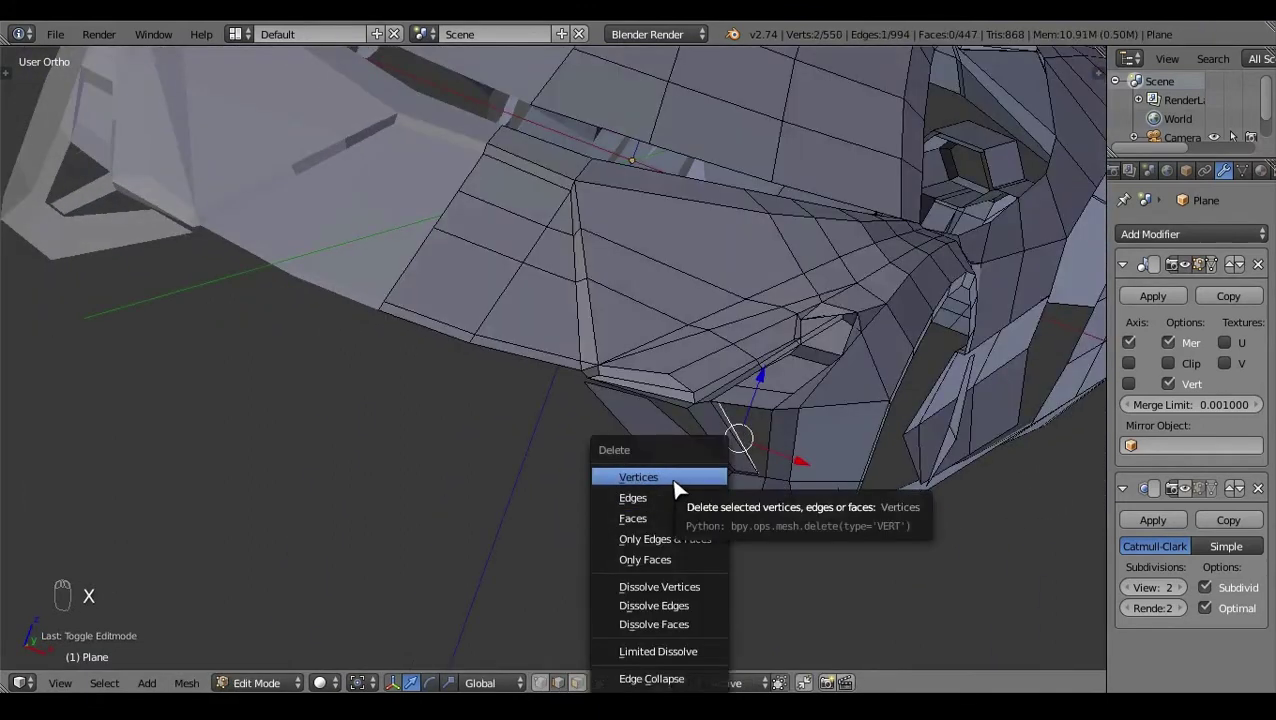
pyautogui.click(668, 593)
# Step: Extrude a new edge beneath the lip in side view
pyautogui.rightClick(776, 484)
pyautogui.press('KP_3')
pyautogui.press('e')
pyautogui.click(628, 396)
pyautogui.press('z')
pyautogui.click(657, 405)
pyautogui.press('a')
pyautogui.press('z')
pyautogui.click(760, 486)
pyautogui.press('z')
# Step: Fill the new faces that close the surface under the front lip
pyautogui.rightClick(618, 395)
pyautogui.click(609, 537)
pyautogui.press('f')
pyautogui.rightClick(650, 335)
pyautogui.press('f')
pyautogui.press('a')
pyautogui.press('z')
pyautogui.click(953, 496)
pyautogui.click(787, 415)
pyautogui.moveTo(787, 415); pyautogui.dragTo(797, 574)
pyautogui.press('f')
pyautogui.press('a')
pyautogui.press('f')
pyautogui.press('a')
pyautogui.press('z')
pyautogui.press('z')
pyautogui.click(676, 579)
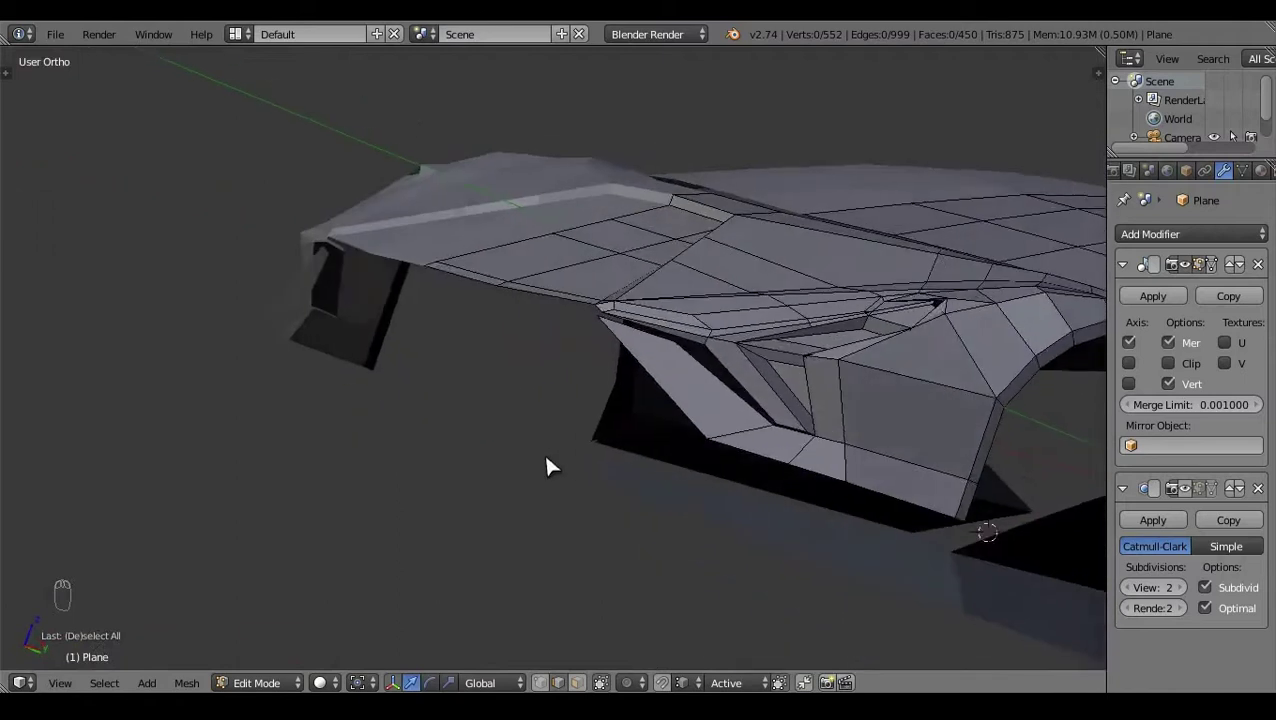
# Step: Extrude another vertex forward along the intake fin in side view
pyautogui.rightClick(699, 392)
pyautogui.press('KP_3')
pyautogui.press('z')
pyautogui.press('e')
pyautogui.click(518, 352)
pyautogui.press('a')
pyautogui.press('z')
pyautogui.click(593, 229)
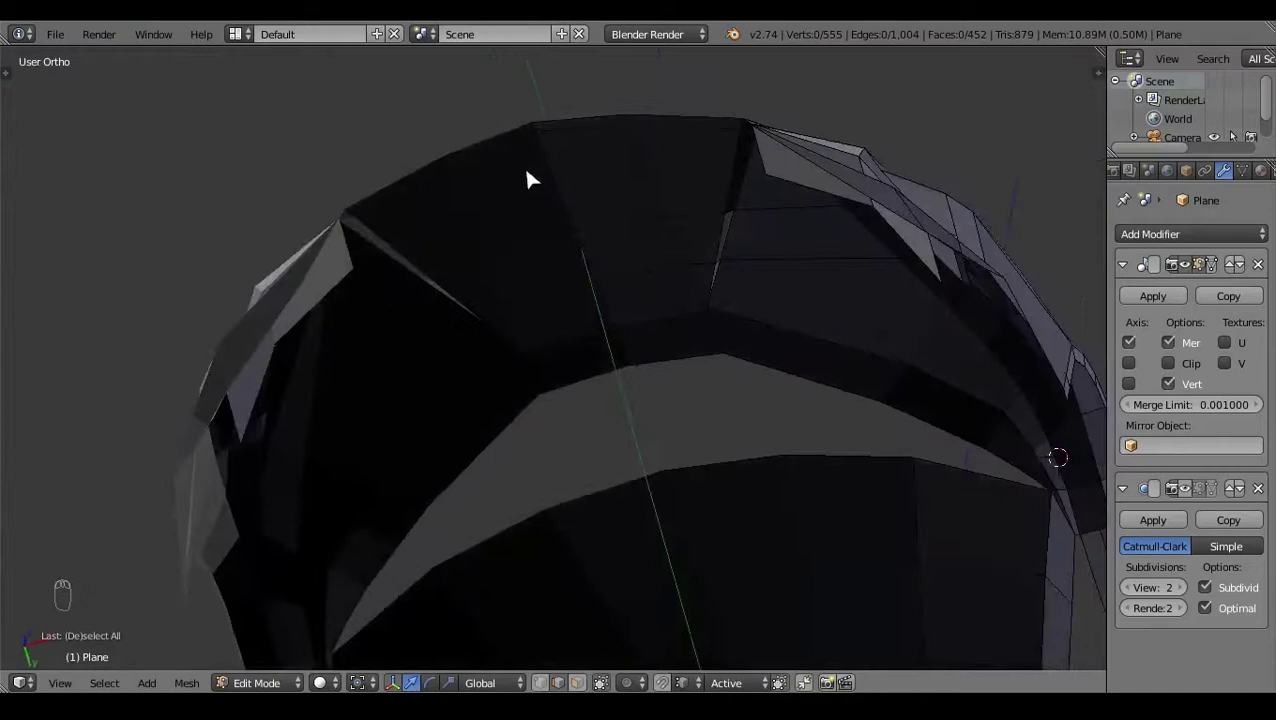
# Step: Extrude the fin edge downward in front view, aligned to the front blueprint
pyautogui.rightClick(798, 186)
pyautogui.click(753, 479)
pyautogui.press('KP_1')
pyautogui.press('z')
pyautogui.press('e')
pyautogui.moveTo(812, 252); pyautogui.dragTo(865, 366)
pyautogui.click(799, 297)
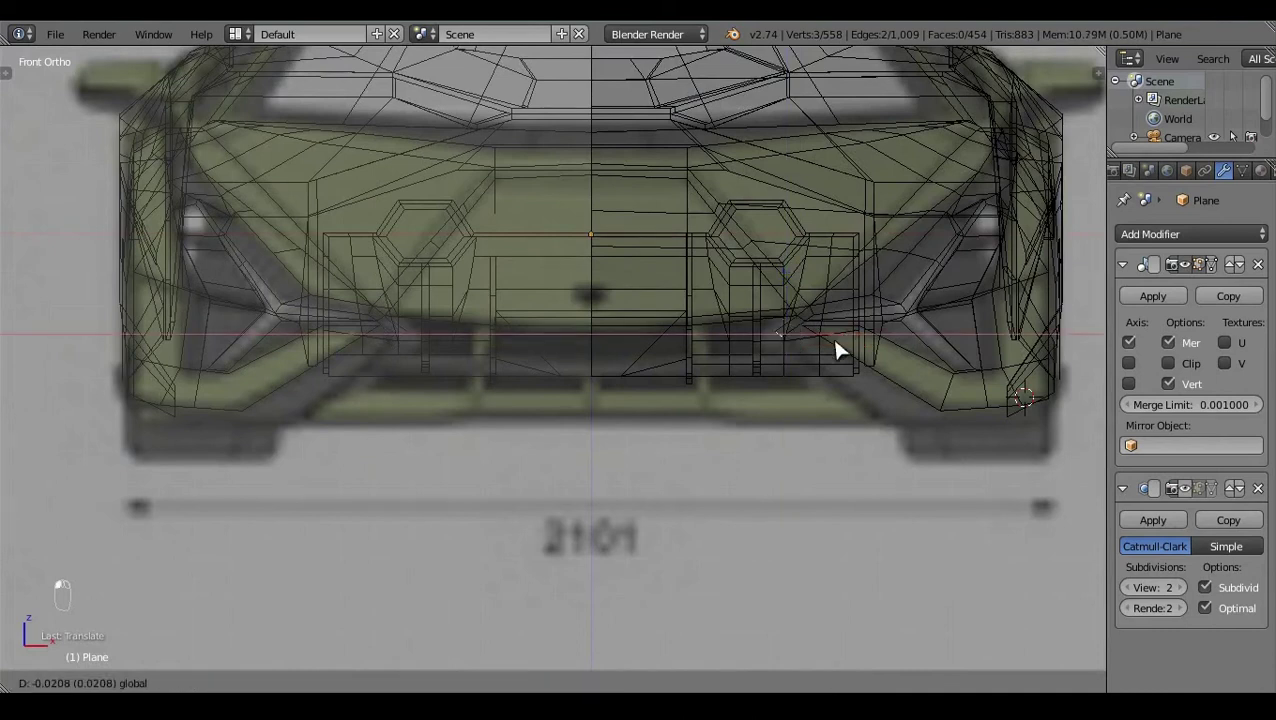
# Step: Extrude the lower front bumper edge downward and rotate the new lip to lean with the bumper
pyautogui.press('s')
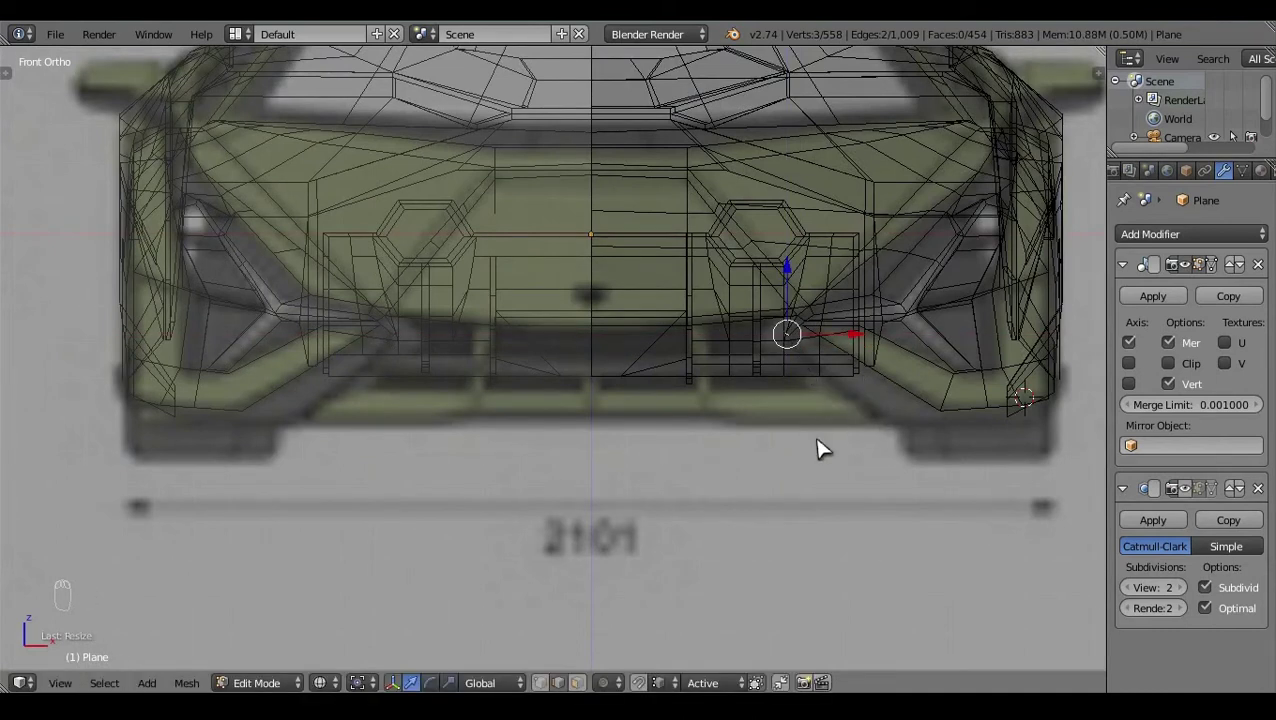
pyautogui.press('e')
pyautogui.click(804, 362)
pyautogui.click(915, 441)
pyautogui.press('r')
pyautogui.press('r')
pyautogui.press('ctrl+z')
pyautogui.press('r')
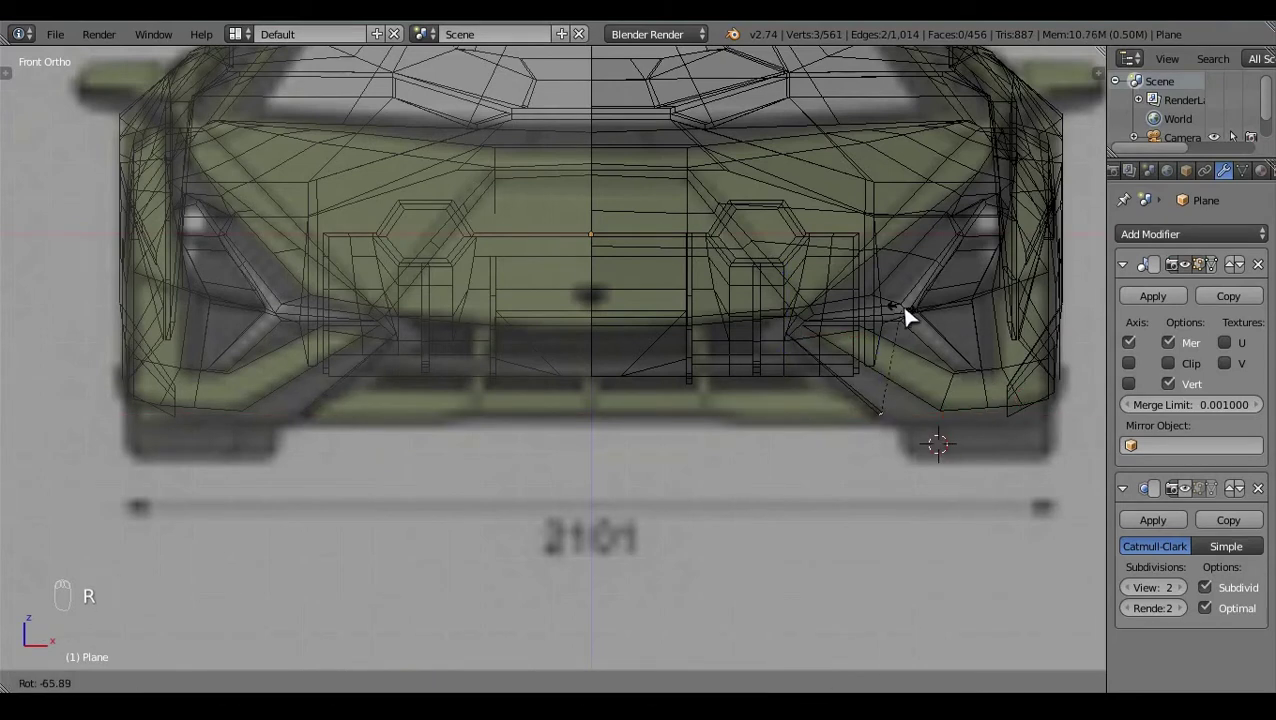
pyautogui.press('a')
pyautogui.click(757, 439)
# Step: Select the new lip vertices in front wireframe view and undo a stray rotation
pyautogui.press('z')
pyautogui.moveTo(623, 292); pyautogui.dragTo(942, 316)
pyautogui.press('z')
pyautogui.press('KP_1')
pyautogui.press('r')
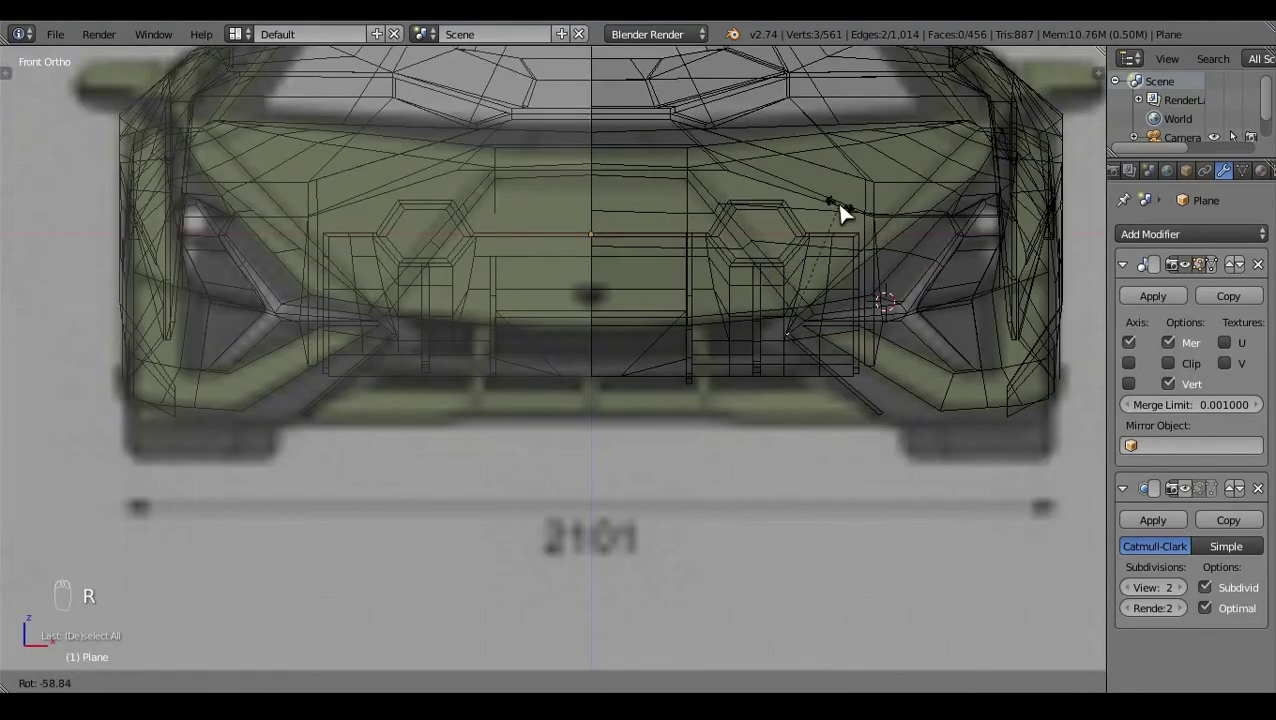
pyautogui.press('a')
pyautogui.press('z')
pyautogui.press('ctrl+z')
pyautogui.click(689, 605)
pyautogui.press('c')
pyautogui.rightClick(808, 488)
# Step: Pick the lip vertices in right ortho view and align them to the side blueprint
pyautogui.press('KP_3')
pyautogui.click(471, 377)
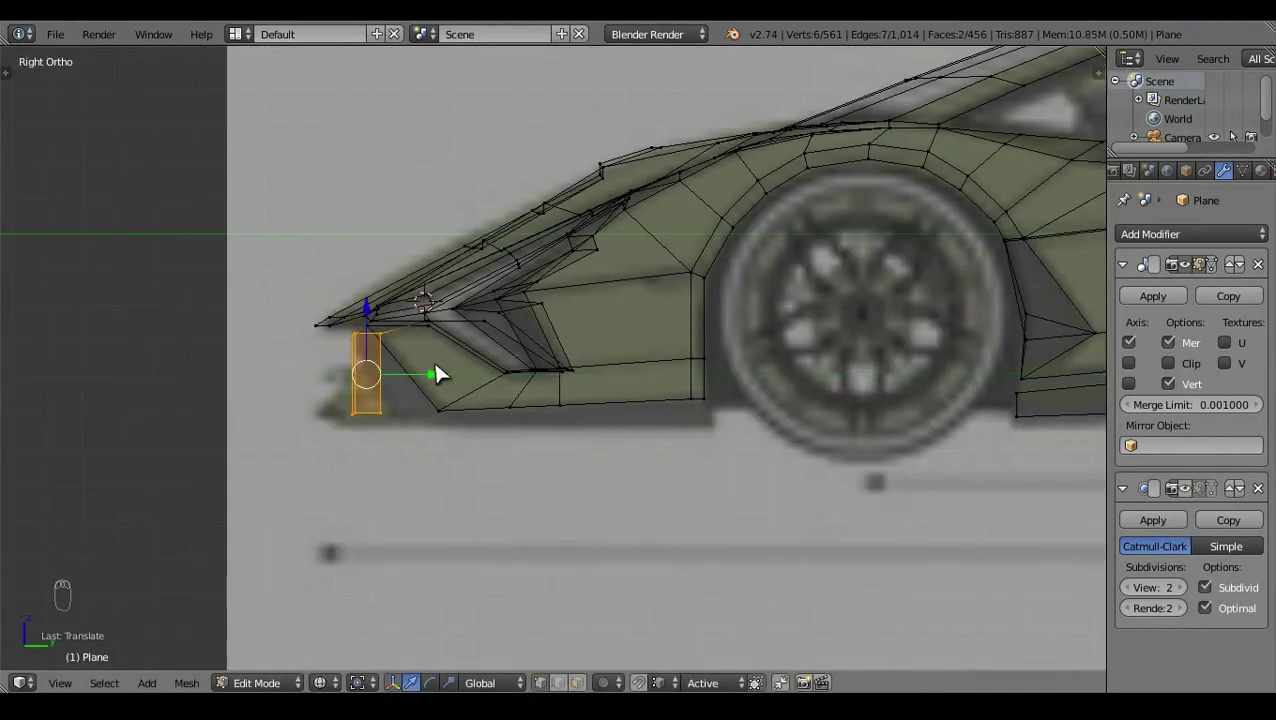
pyautogui.press('b')
pyautogui.moveTo(450, 423); pyautogui.dragTo(501, 442)
pyautogui.rightClick(408, 341)
pyautogui.click(425, 342)
pyautogui.press('a')
pyautogui.press('z')
pyautogui.click(786, 429)
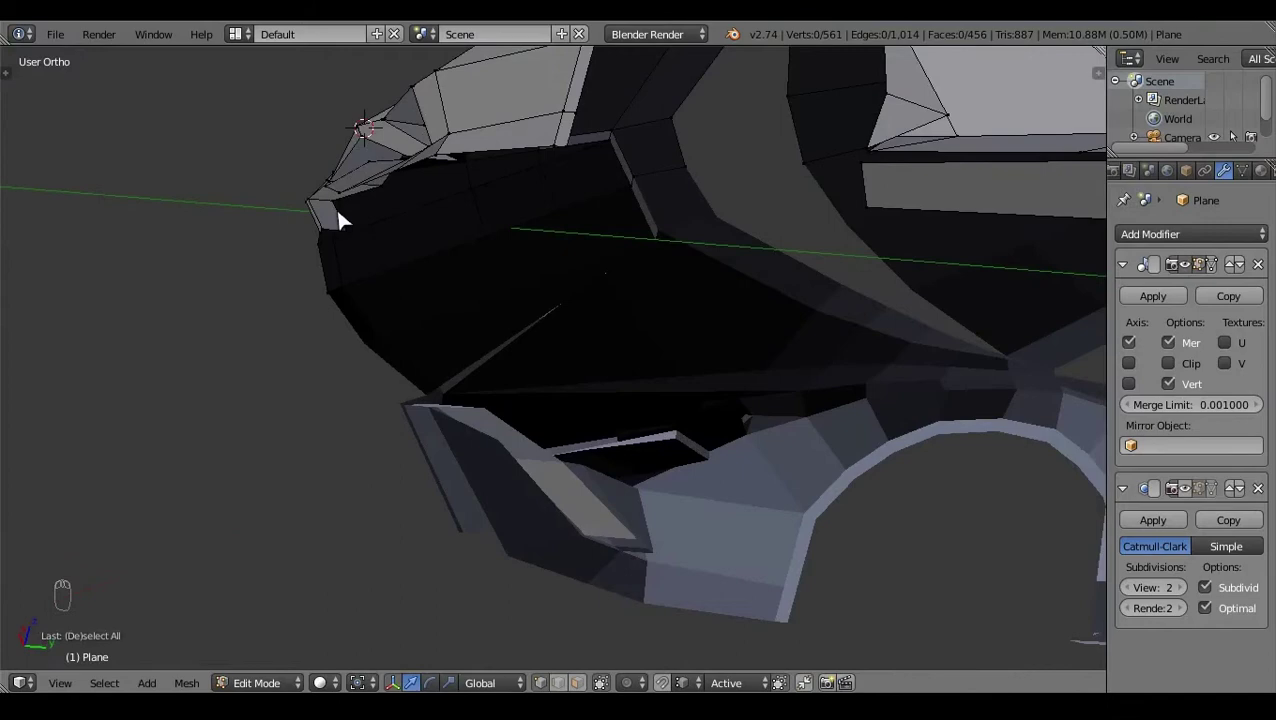
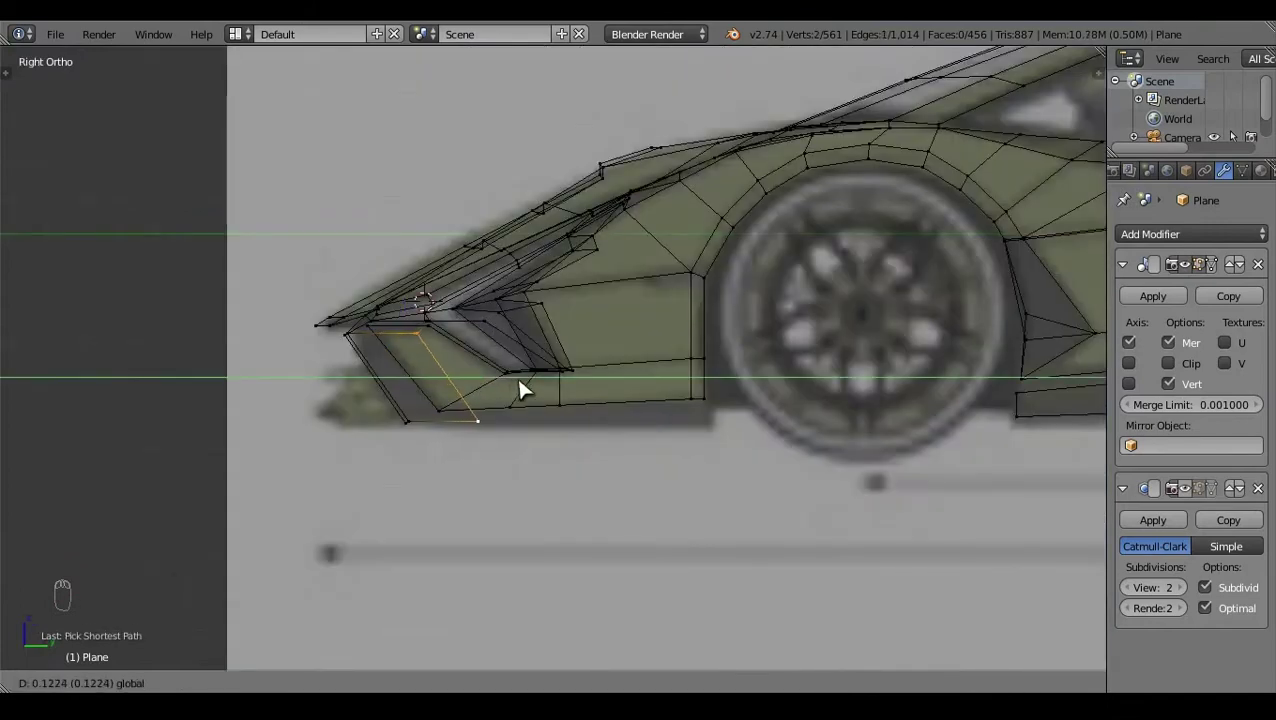
# Step: Reselect lip vertices in front ortho view and nudge them toward the front blueprint outline
pyautogui.press('a')
pyautogui.click(322, 521)
pyautogui.press('z')
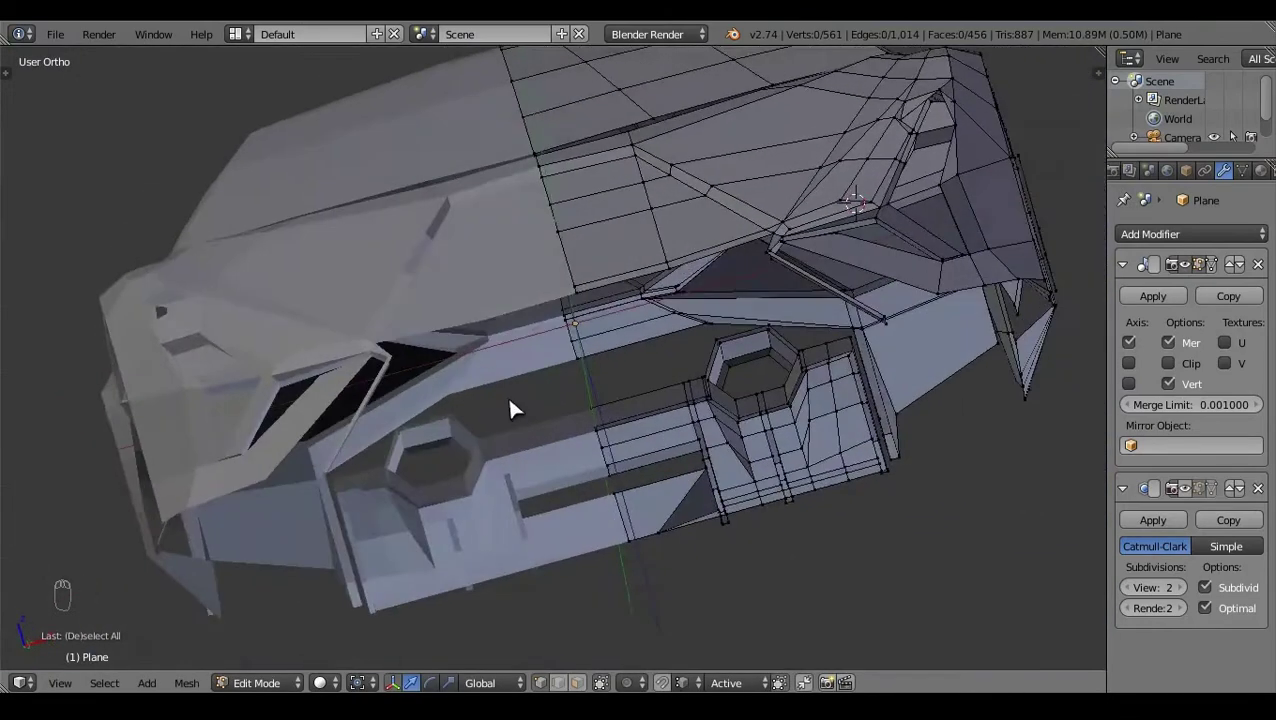
pyautogui.click(686, 348)
pyautogui.rightClick(690, 292)
pyautogui.press('KP_1')
pyautogui.press('z')
pyautogui.click(921, 382)
pyautogui.press('z')
pyautogui.press('z')
# Step: Circle-select the outer lip corner vertices and shift them to follow the bumper curve
pyautogui.click(932, 388)
pyautogui.press('c')
pyautogui.rightClick(913, 384)
pyautogui.click(931, 370)
pyautogui.click(975, 409)
pyautogui.click(942, 355)
pyautogui.press('a')
pyautogui.press('z')
pyautogui.click(784, 504)
pyautogui.rightClick(807, 343)
# Step: Extrude a further lower lip segment and scale it to match the bumper width
pyautogui.press('KP_3')
pyautogui.click(900, 558)
pyautogui.press('KP_1')
pyautogui.press('z')
pyautogui.click(692, 538)
pyautogui.press('e')
pyautogui.click(774, 455)
pyautogui.press('s')
pyautogui.click(845, 450)
pyautogui.click(809, 418)
# Step: Adjust the lip depth in right view and verify the edge against the top-view blueprint
pyautogui.press('z')
pyautogui.press('z')
pyautogui.click(814, 393)
pyautogui.press('z')
pyautogui.click(538, 511)
pyautogui.press('KP_3')
pyautogui.click(555, 445)
pyautogui.press('z')
pyautogui.click(631, 444)
pyautogui.click(653, 578)
pyautogui.press('KP_7')
pyautogui.press('z')
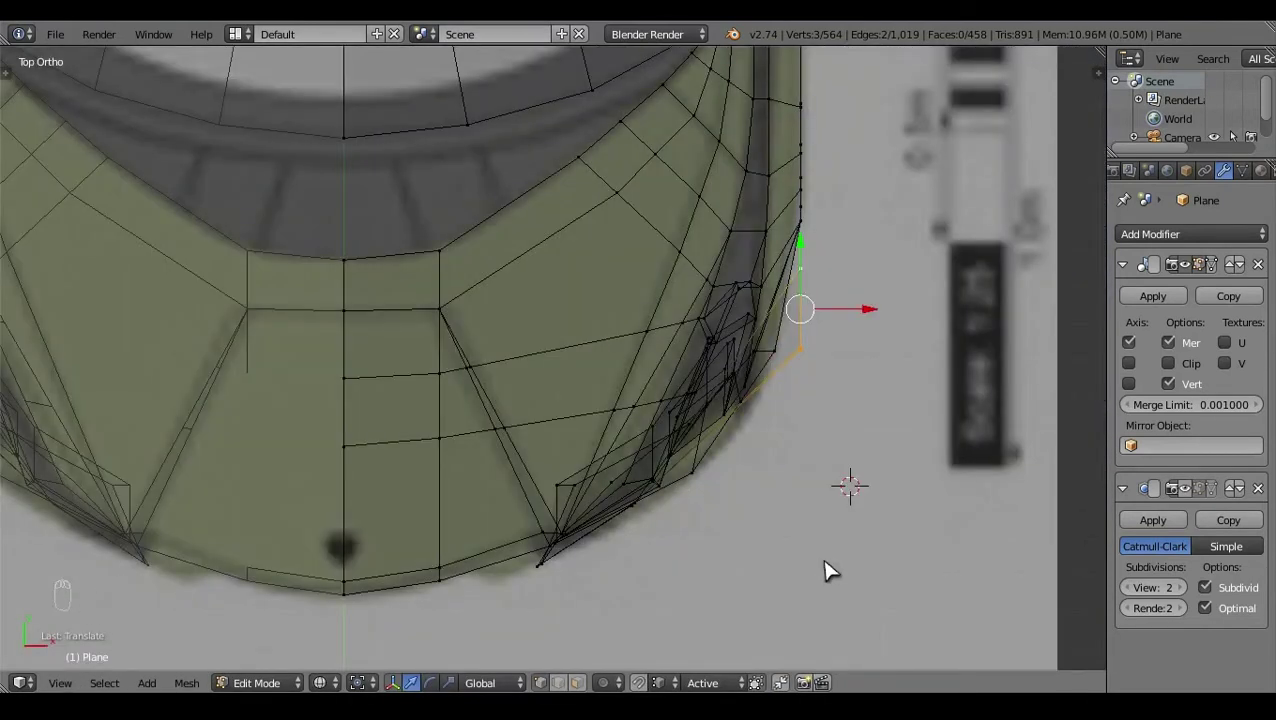
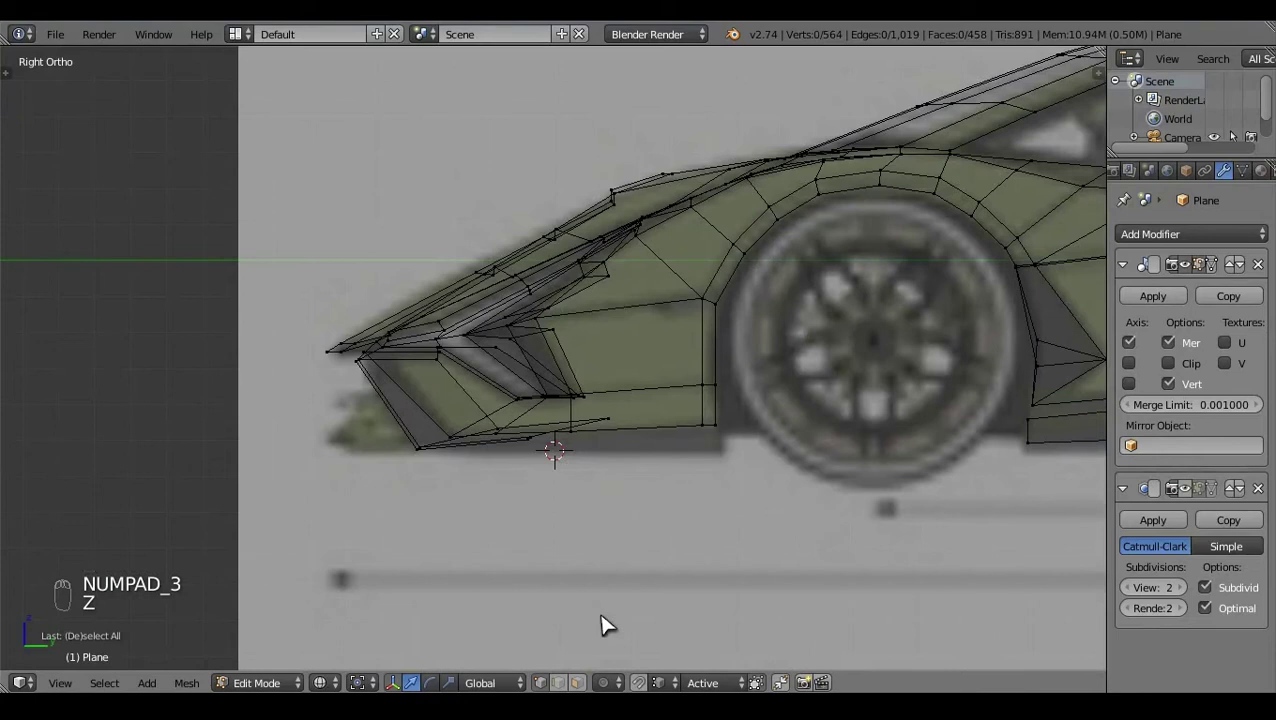
# Step: Undo the last edits and reposition bumper-corner vertices from Top view, toggling wireframe to check against the reference
pyautogui.press('ctrl+z')
pyautogui.press('ctrl+z')
pyautogui.press('a')
pyautogui.click(495, 594)
pyautogui.rightClick(710, 518)
pyautogui.press('KP_7')
pyautogui.press('z')
pyautogui.click(728, 395)
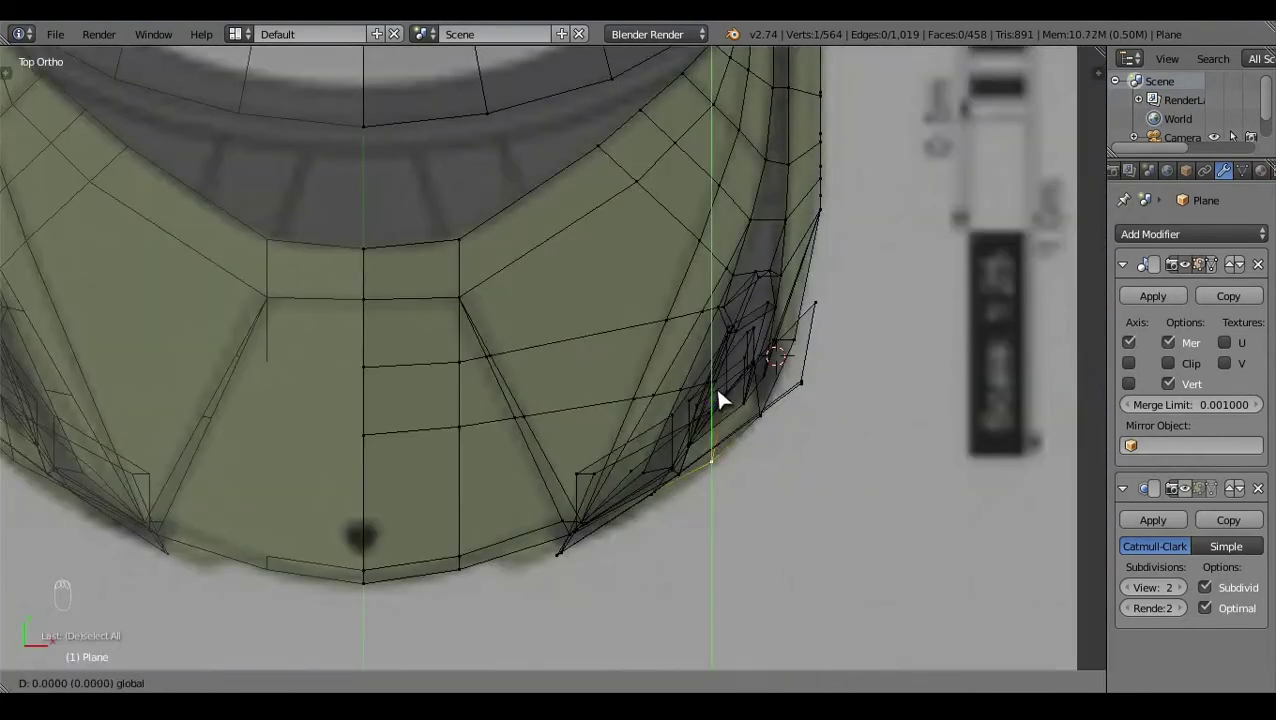
pyautogui.rightClick(778, 428)
pyautogui.click(773, 366)
pyautogui.click(842, 410)
pyautogui.press('a')
pyautogui.rightClick(853, 369)
pyautogui.click(874, 347)
pyautogui.press('z')
pyautogui.click(813, 481)
pyautogui.press('z')
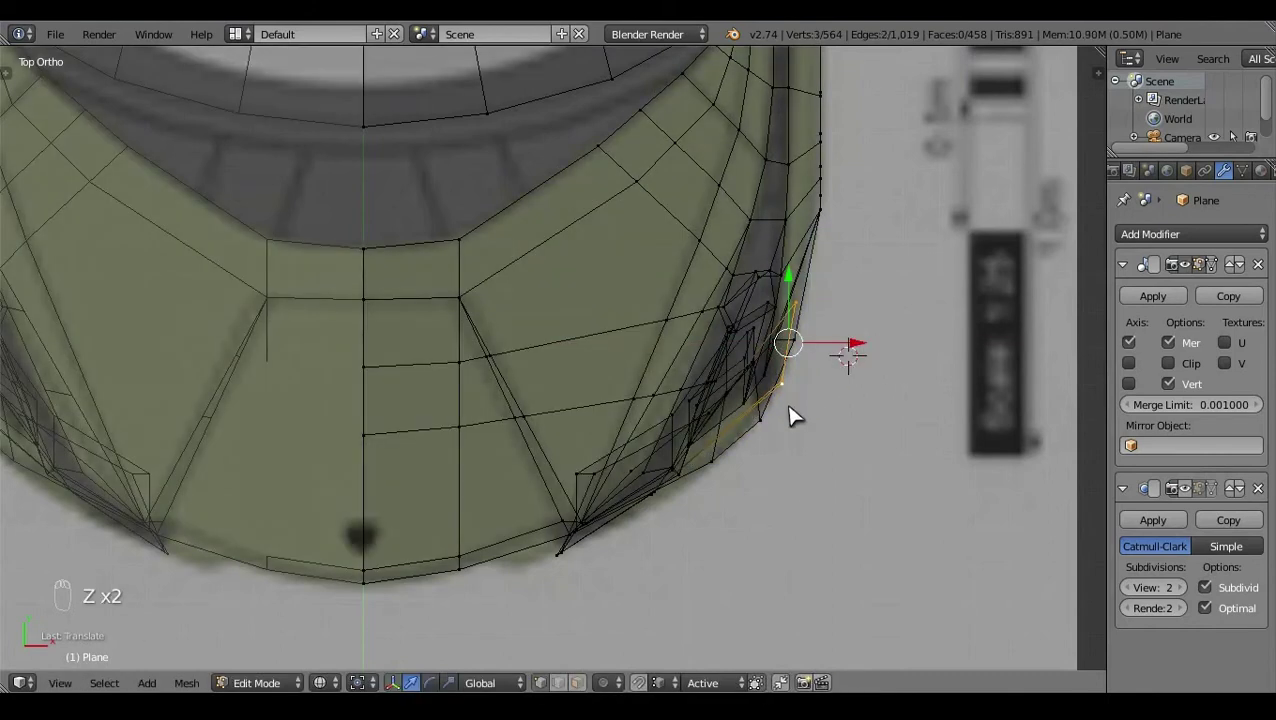
pyautogui.rightClick(853, 339)
pyautogui.click(869, 343)
pyautogui.press('a')
pyautogui.press('z')
pyautogui.click(544, 511)
pyautogui.press('ctrl+z')
pyautogui.rightClick(864, 455)
pyautogui.middleClick(864, 455)
# Step: Adjust the corner vertices in Top and Front views so the edge follows the curved bumper outline
pyautogui.press('KP_7')
pyautogui.press('z')
pyautogui.click(941, 548)
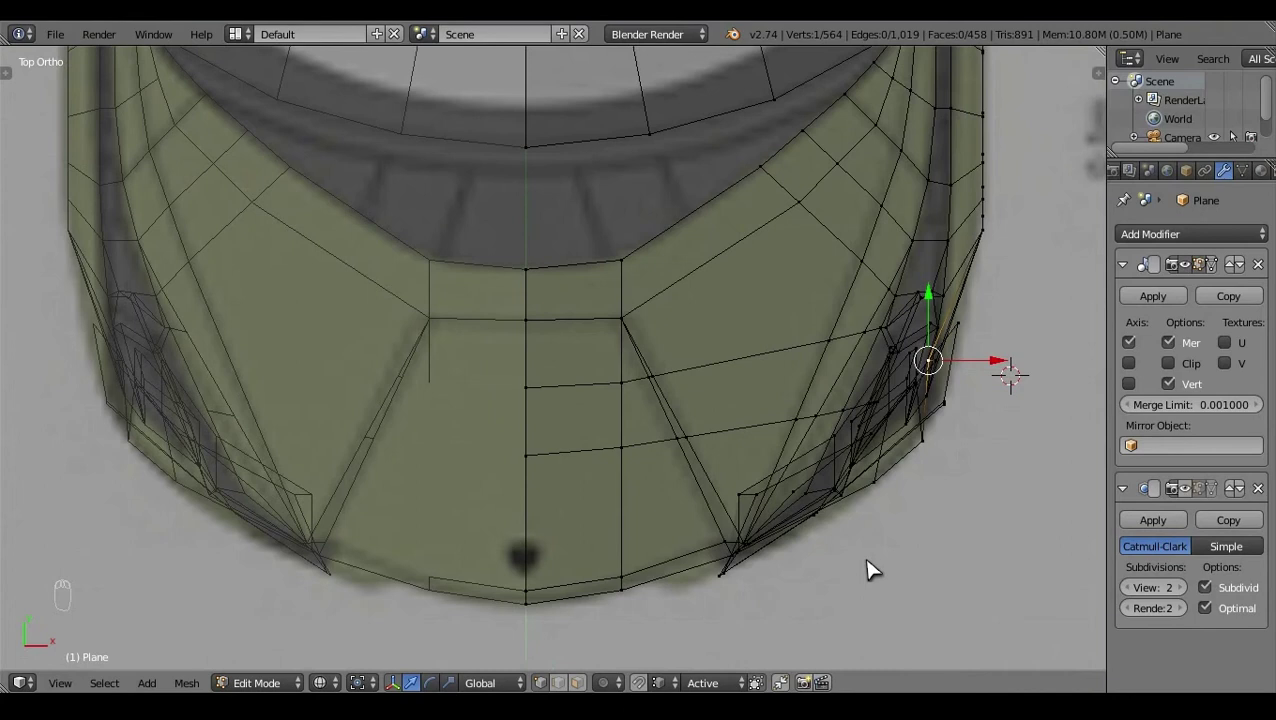
pyautogui.press('ctrl+z')
pyautogui.rightClick(877, 482)
pyautogui.click(877, 408)
pyautogui.press('a')
pyautogui.press('z')
pyautogui.press('z')
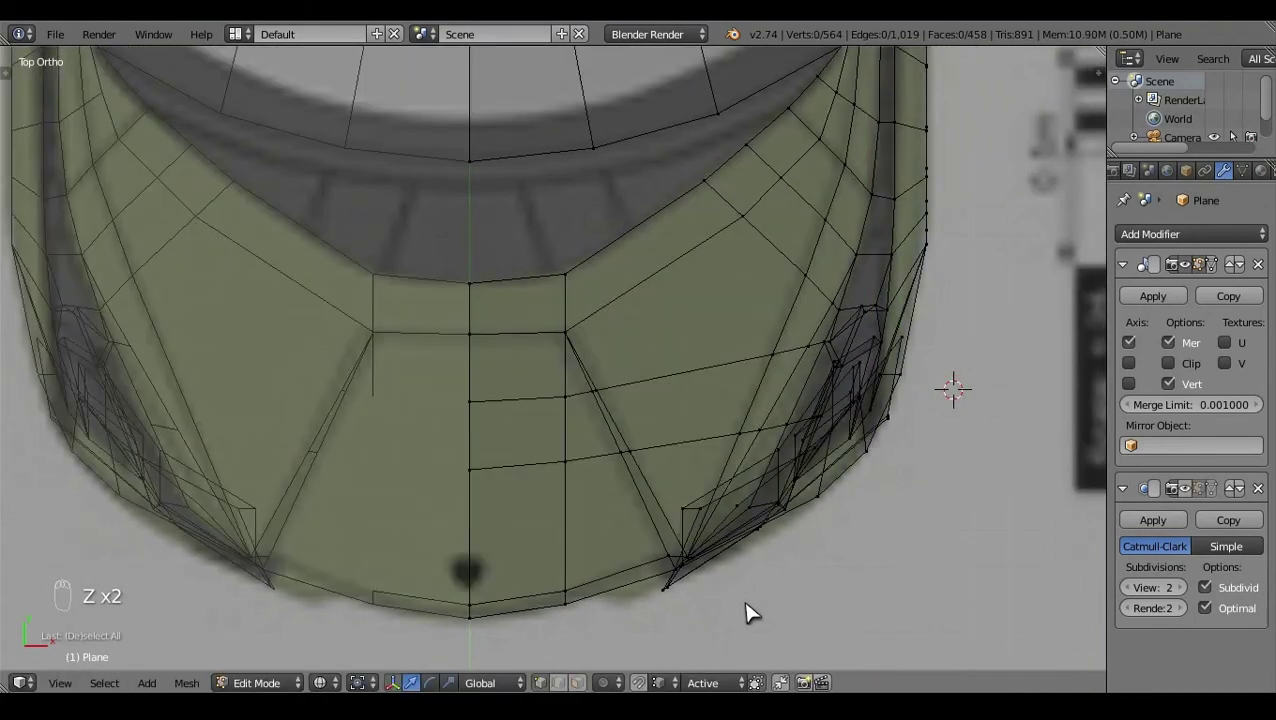
pyautogui.press('z')
pyautogui.rightClick(617, 557)
pyautogui.click(471, 337)
pyautogui.press('KP_1')
pyautogui.press('z')
pyautogui.press('z')
pyautogui.click(989, 376)
pyautogui.rightClick(939, 429)
pyautogui.press('KP_1')
pyautogui.press('z')
pyautogui.click(1014, 383)
pyautogui.press('a')
pyautogui.click(923, 591)
pyautogui.press('z')
pyautogui.press('a')
pyautogui.press('z')
pyautogui.press('a')
pyautogui.press('z')
# Step: Box-select and nudge the lower front vertices from Front view, undoing misplaced moves until the corner lines up
pyautogui.moveTo(452, 603); pyautogui.dragTo(646, 533)
pyautogui.click(592, 518)
pyautogui.rightClick(599, 426)
pyautogui.press('KP_1')
pyautogui.press('z')
pyautogui.click(709, 278)
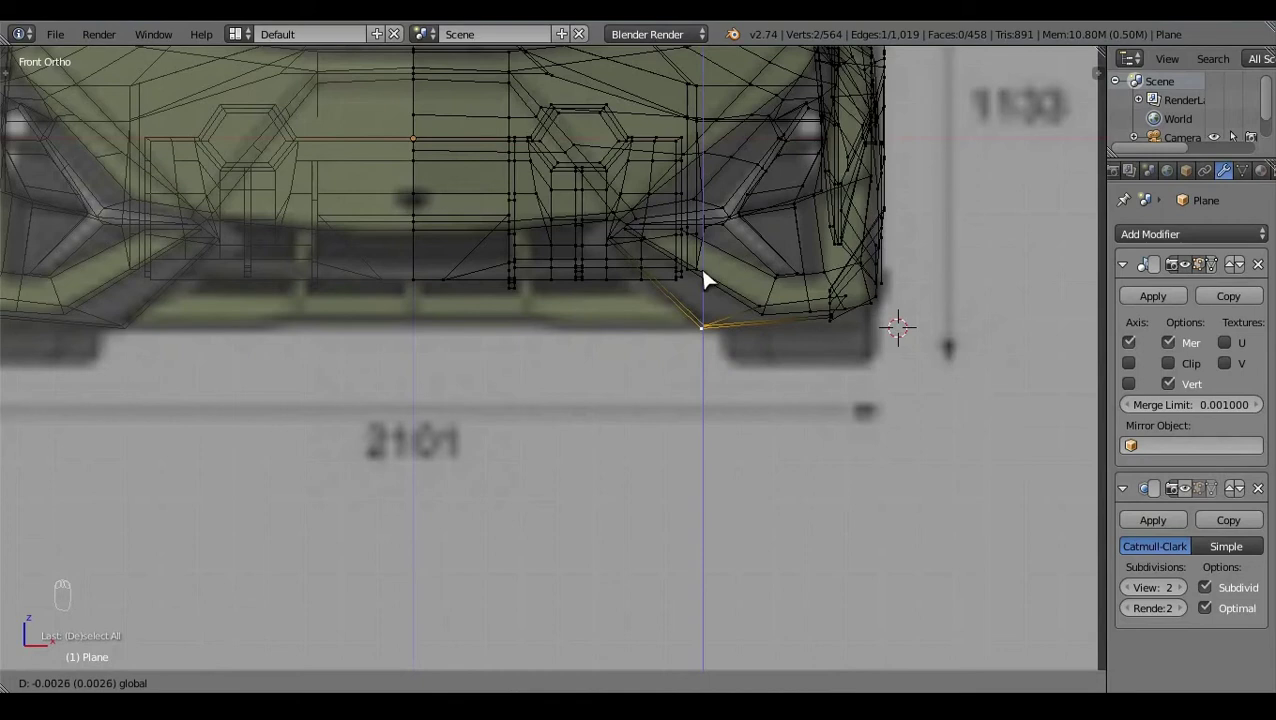
pyautogui.press('ctrl+z')
pyautogui.click(803, 343)
pyautogui.press('ctrl+z')
pyautogui.press('a')
pyautogui.rightClick(848, 322)
pyautogui.click(863, 402)
pyautogui.press('ctrl+z')
pyautogui.click(854, 273)
pyautogui.rightClick(857, 264)
pyautogui.click(849, 294)
pyautogui.press('z')
pyautogui.press('a')
pyautogui.click(959, 239)
pyautogui.press('z')
pyautogui.moveTo(778, 389); pyautogui.dragTo(882, 376)
# Step: Extrude a new edge under the bumper corner toward the wheel arch and scale it into place from Side view
pyautogui.press('e')
pyautogui.press('z')
pyautogui.press('KP_1')
pyautogui.press('z')
pyautogui.click(913, 315)
pyautogui.press('z')
pyautogui.click(576, 585)
pyautogui.press('KP_3')
pyautogui.press('s')
pyautogui.click(692, 317)
pyautogui.press('a')
pyautogui.press('z')
pyautogui.moveTo(725, 510); pyautogui.dragTo(880, 446)
pyautogui.rightClick(459, 435)
pyautogui.press('z')
# Step: Refine the new edge chain from Top view, scaling and selecting vertices to shape the corner fill
pyautogui.press('KP_7')
pyautogui.press('ctrl+z')
pyautogui.click(923, 294)
pyautogui.click(928, 342)
pyautogui.rightClick(928, 342)
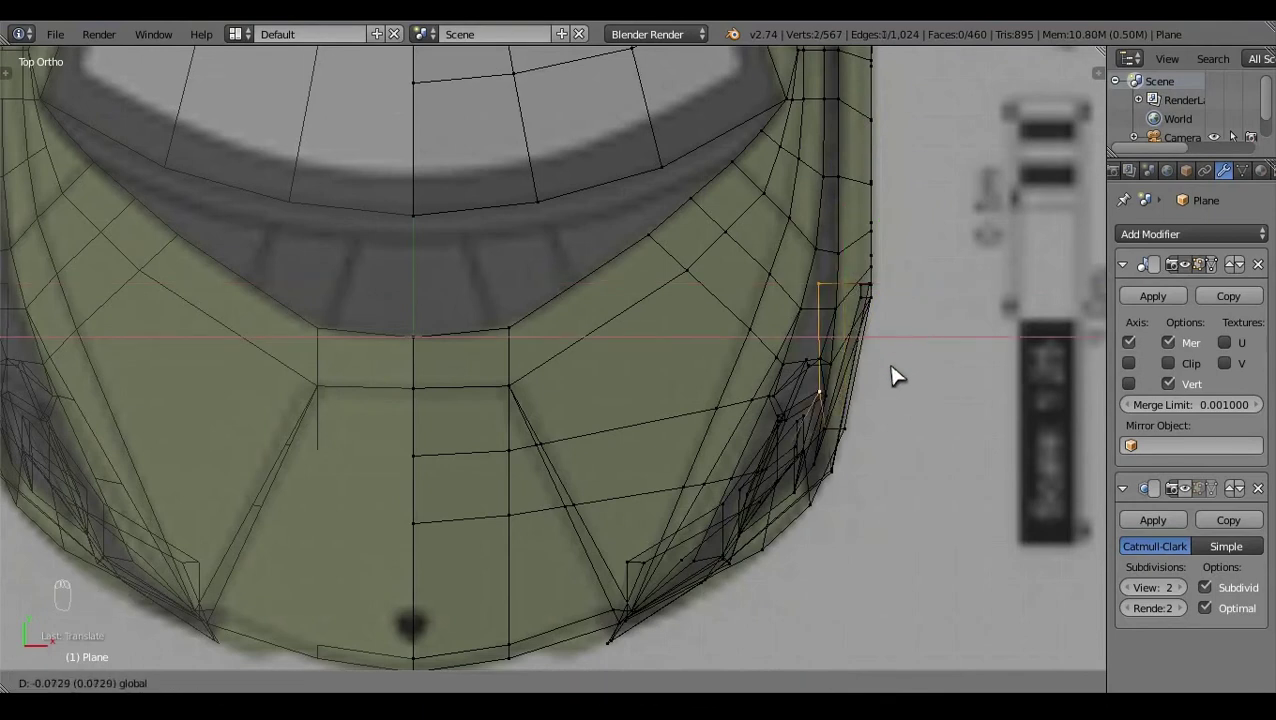
pyautogui.press('s')
pyautogui.press('ctrl+z')
pyautogui.press('s')
pyautogui.press('z')
pyautogui.press('z')
pyautogui.press('a')
pyautogui.press('z')
pyautogui.click(712, 545)
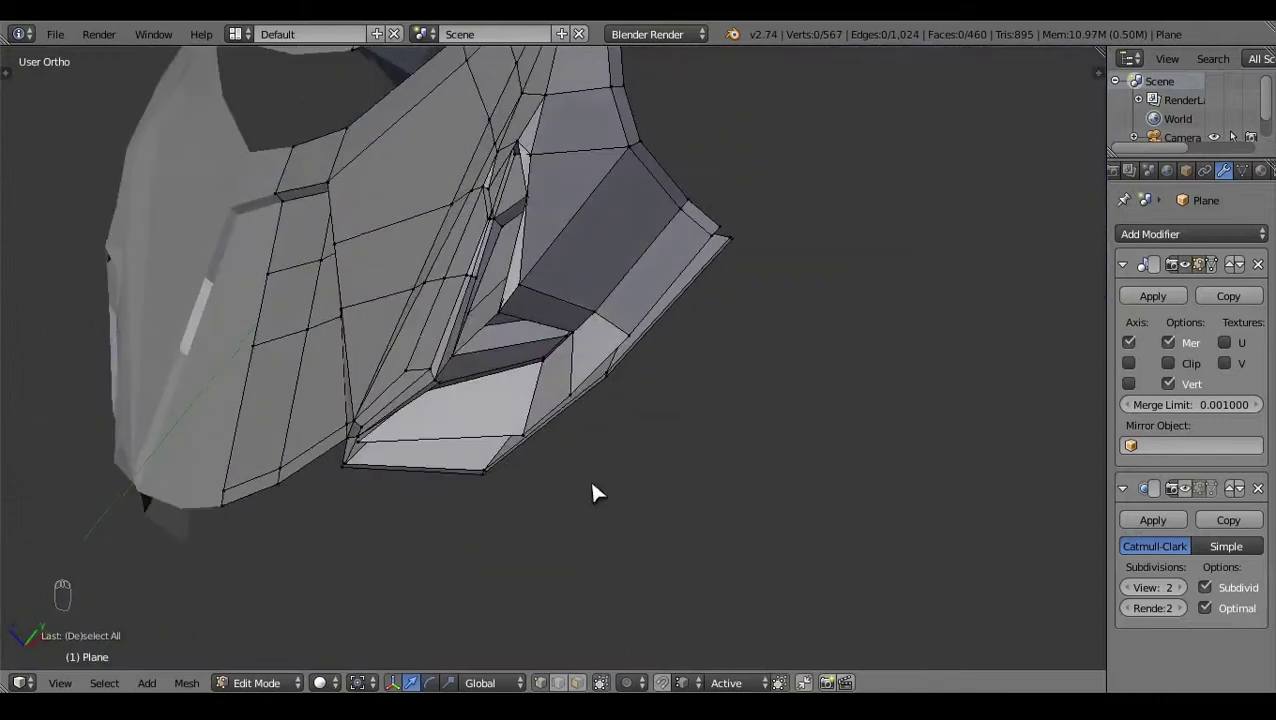
pyautogui.click(548, 412)
pyautogui.rightClick(548, 412)
pyautogui.press('KP_7')
pyautogui.middleClick(909, 422)
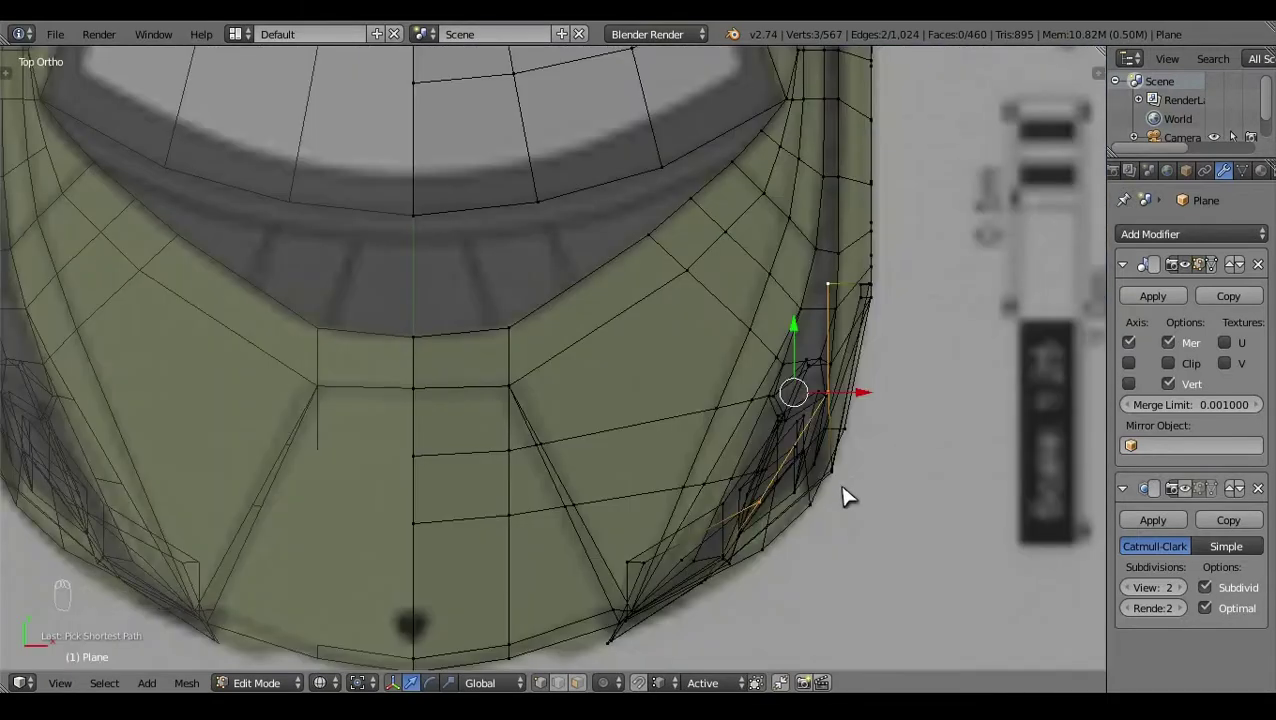
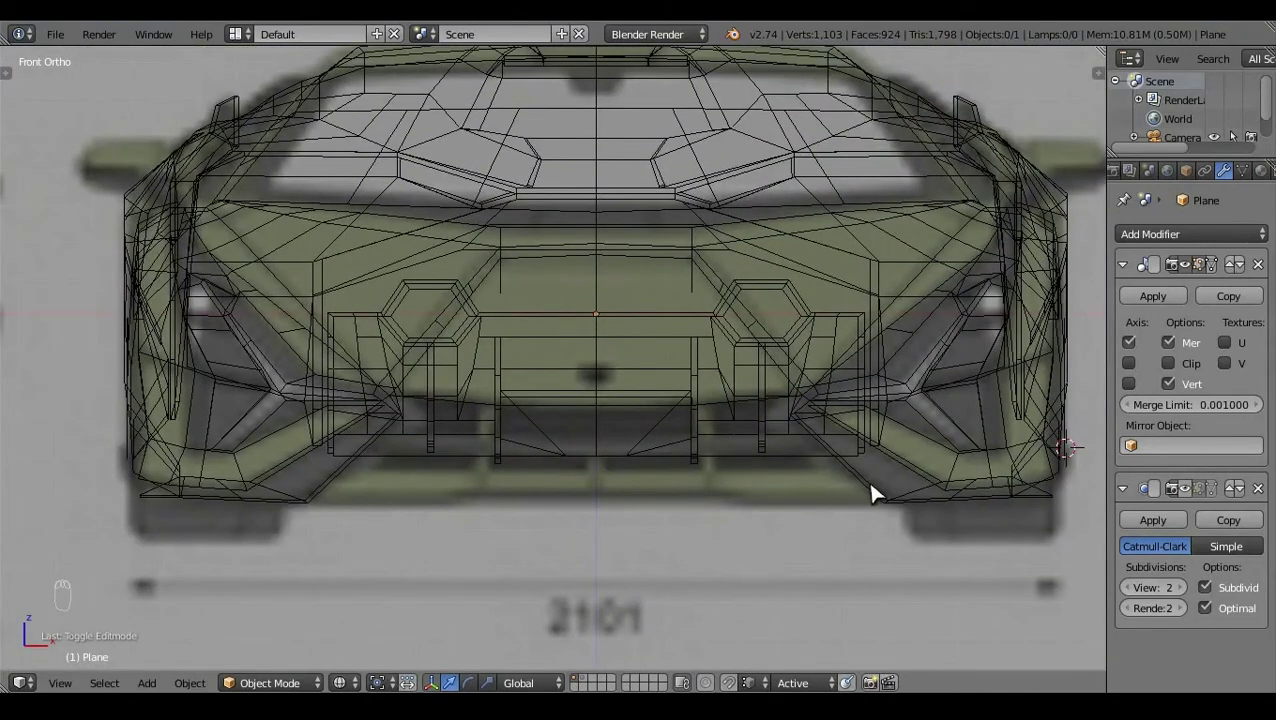
# Step: Enter Edit Mode on the body and select the lower bumper edges in wireframe front view
pyautogui.press('z')
pyautogui.click(842, 502)
pyautogui.press('Tab')
pyautogui.click(717, 436)
pyautogui.middleClick(804, 342)
pyautogui.press('KP_3')
pyautogui.press('KP_1')
pyautogui.press('KP_3')
pyautogui.press('z')
pyautogui.press('KP_1')
# Step: Extrude the bumper edges downward and align them to the blueprint in front and side views
pyautogui.press('e')
pyautogui.click(910, 467)
pyautogui.press('z')
pyautogui.moveTo(654, 548); pyautogui.dragTo(514, 465)
pyautogui.press('KP_3')
pyautogui.press('z')
pyautogui.click(595, 550)
pyautogui.press('a')
pyautogui.press('z')
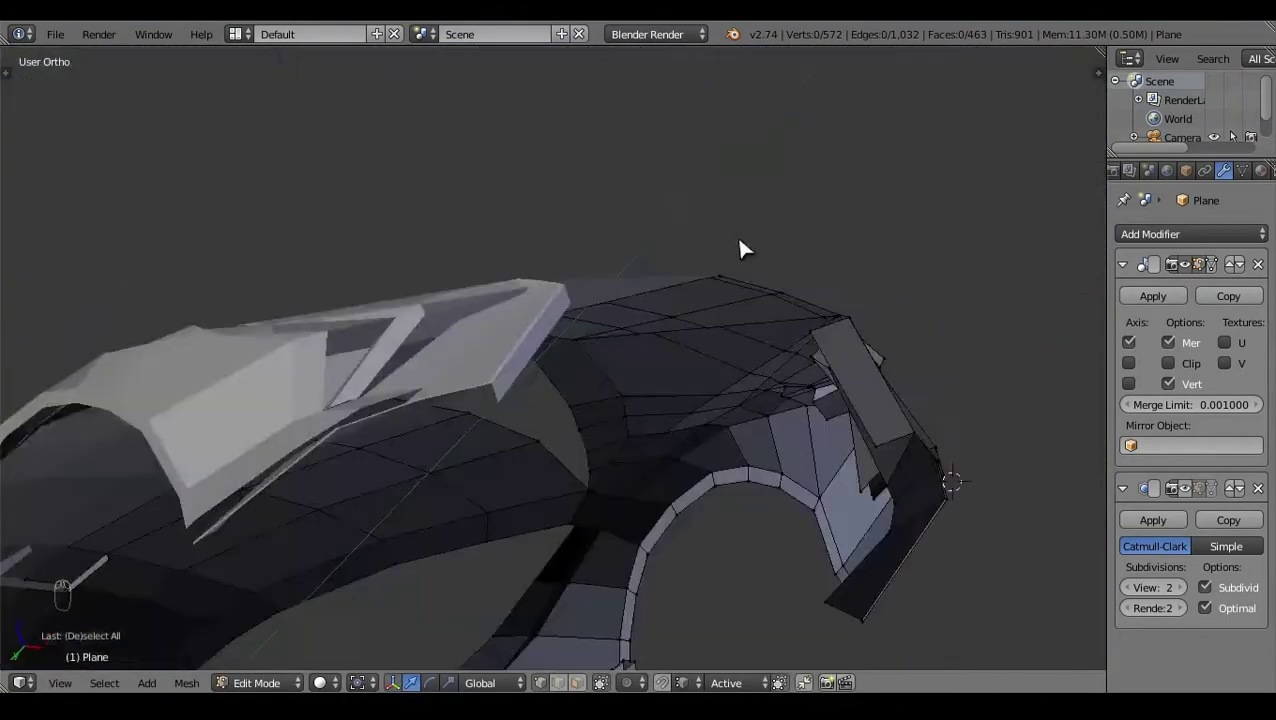
pyautogui.rightClick(844, 350)
pyautogui.press('z')
# Step: Extrude the edge forward in side view and fill the resulting gap with a new face
pyautogui.press('e')
pyautogui.press('KP_3')
pyautogui.click(482, 401)
pyautogui.press('a')
pyautogui.press('z')
pyautogui.click(272, 405)
pyautogui.rightClick(843, 339)
pyautogui.press('f')
pyautogui.press('a')
# Step: Check the new splitter faces from top view and select their vertices for adjustment
pyautogui.press('KP_7')
pyautogui.press('z')
pyautogui.click(878, 500)
pyautogui.rightClick(878, 500)
pyautogui.press('a')
pyautogui.press('z')
pyautogui.click(676, 401)
pyautogui.click(619, 301)
pyautogui.press('KP_1')
pyautogui.press('z')
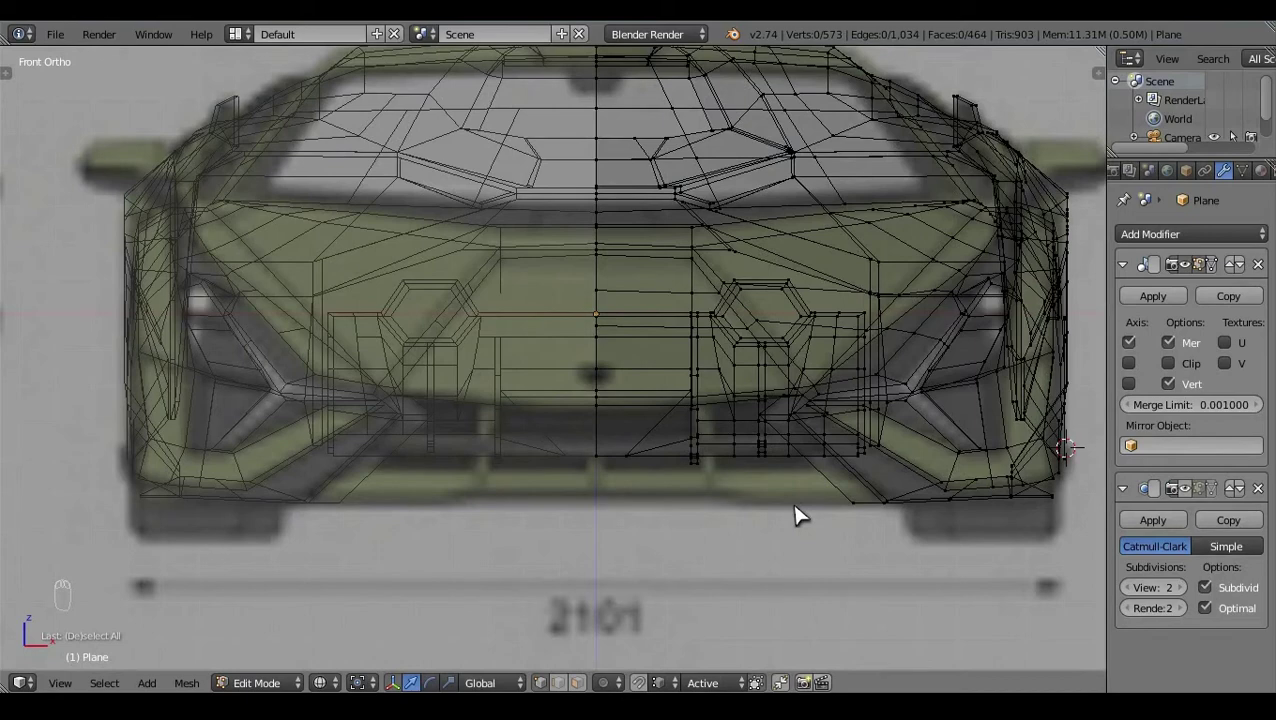
# Step: Reselect the lower splitter vertices in front view, undoing a misplaced move
pyautogui.press('z')
pyautogui.click(804, 548)
pyautogui.click(742, 485)
pyautogui.click(577, 441)
pyautogui.rightClick(549, 429)
pyautogui.press('ctrl+z')
pyautogui.press('ctrl+z')
pyautogui.rightClick(743, 310)
# Step: Extrude the splitter edge from the underside view and fill the opening with a face
pyautogui.press('e')
pyautogui.press('ctrl+KP_7')
pyautogui.click(778, 309)
pyautogui.press('z')
pyautogui.click(837, 267)
pyautogui.press('z')
pyautogui.rightClick(667, 197)
pyautogui.press('f')
pyautogui.press('a')
pyautogui.click(850, 240)
# Step: Retry the forward extrusion, undo it, and close the remaining gap with another face
pyautogui.press('e')
pyautogui.rightClick(547, 149)
pyautogui.click(453, 224)
pyautogui.press('a')
pyautogui.press('ctrl+z')
pyautogui.press('ctrl+z')
pyautogui.press('a')
pyautogui.click(447, 377)
pyautogui.moveTo(773, 278); pyautogui.dragTo(819, 291)
pyautogui.press('f')
pyautogui.press('a')
pyautogui.press('ctrl+KP_7')
# Step: Move the splitter vertices into shape beneath the nose from the underside view
pyautogui.rightClick(760, 383)
pyautogui.click(799, 378)
pyautogui.press('ctrl+z')
pyautogui.moveTo(704, 571); pyautogui.dragTo(762, 368)
pyautogui.moveTo(692, 330); pyautogui.dragTo(730, 328)
pyautogui.rightClick(684, 327)
pyautogui.rightClick(712, 383)
pyautogui.moveTo(711, 448); pyautogui.dragTo(742, 484)
pyautogui.press('a')
pyautogui.rightClick(703, 419)
pyautogui.press('a')
pyautogui.click(752, 487)
# Step: Align the splitter vertices to the front blueprint in wireframe front view
pyautogui.press('KP_1')
pyautogui.press('z')
pyautogui.press('z')
pyautogui.click(619, 456)
pyautogui.click(730, 475)
pyautogui.click(817, 373)
pyautogui.press('KP_1')
pyautogui.press('z')
pyautogui.click(780, 575)
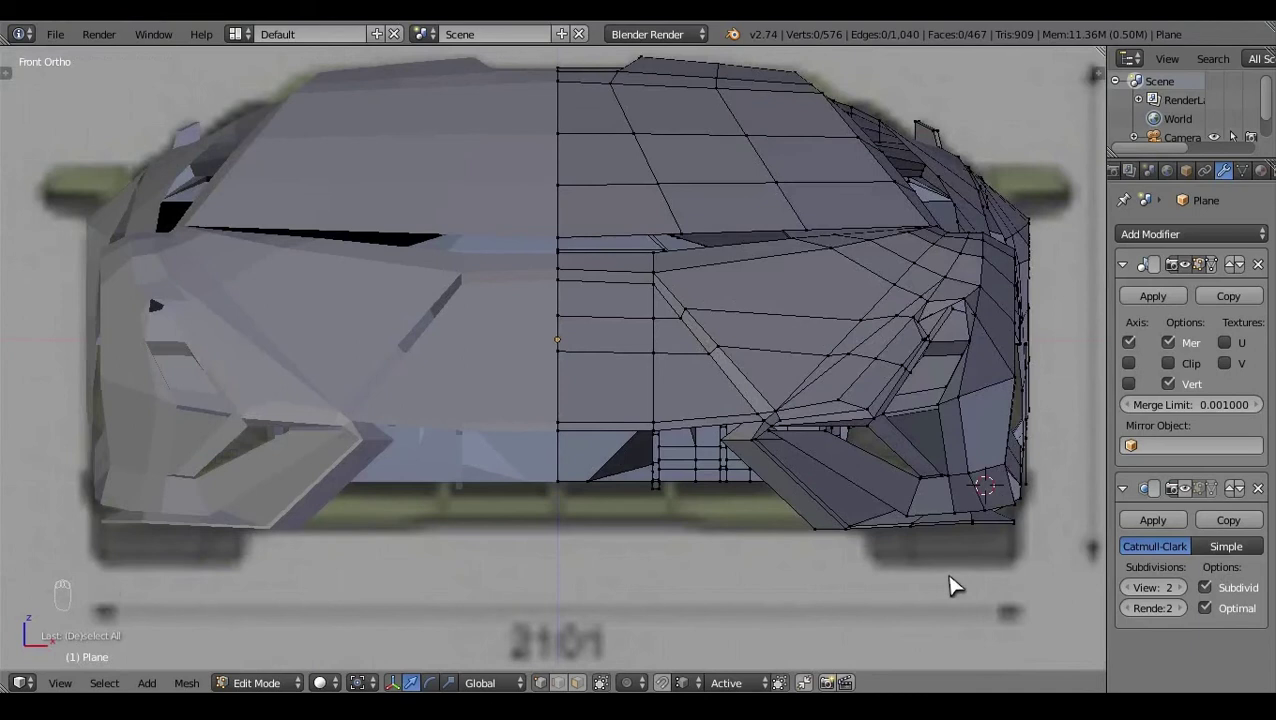
pyautogui.moveTo(621, 506); pyautogui.dragTo(877, 511)
pyautogui.press('KP_1')
pyautogui.press('z')
pyautogui.press('ctrl+r')
# Step: Select the front wheel-arch edge loop in wireframe, undoing an accidental duplicate
pyautogui.press('a')
pyautogui.press('z')
pyautogui.click(802, 541)
pyautogui.rightClick(838, 591)
pyautogui.press('shift+d')
pyautogui.click(882, 517)
pyautogui.press('ctrl+z')
# Step: Extrude the arch edge loop into a thin strip forming the raised lip
pyautogui.press('e')
pyautogui.click(840, 520)
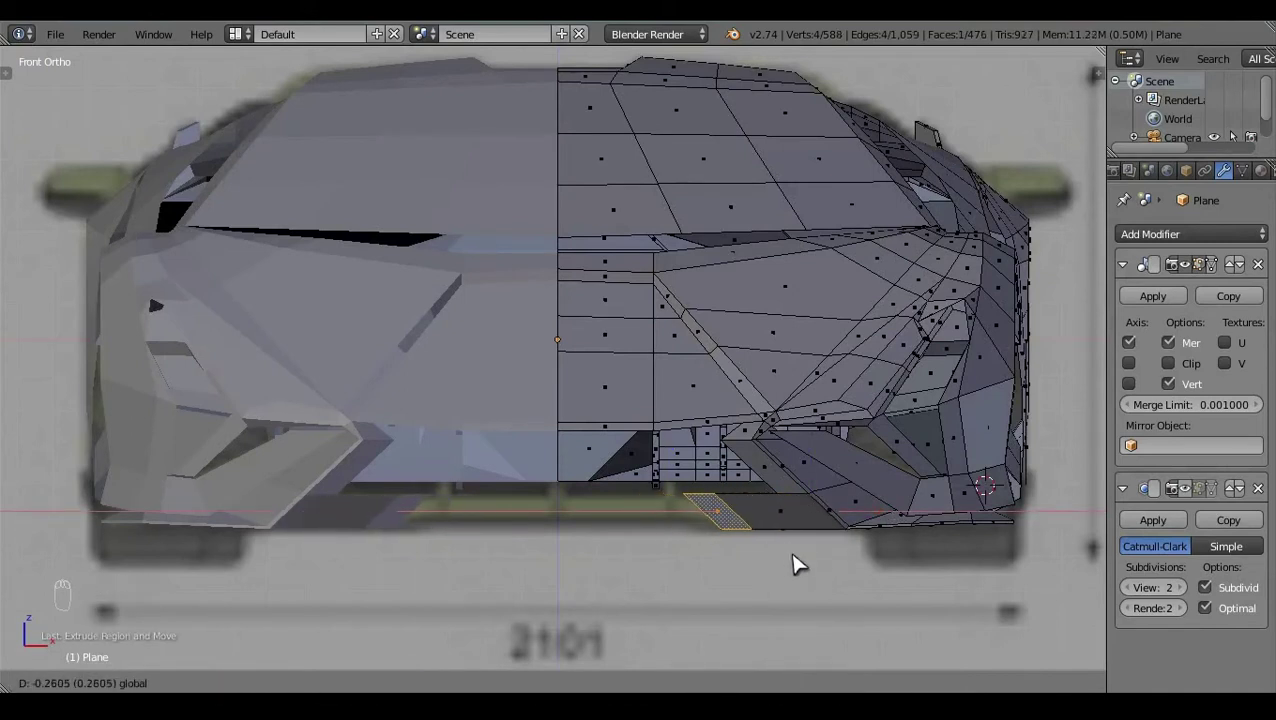
pyautogui.click(786, 564)
pyautogui.rightClick(810, 515)
pyautogui.press('z')
pyautogui.click(801, 516)
pyautogui.rightClick(775, 526)
pyautogui.click(739, 534)
pyautogui.moveTo(723, 679); pyautogui.dragTo(741, 352)
pyautogui.press('a')
pyautogui.press('z')
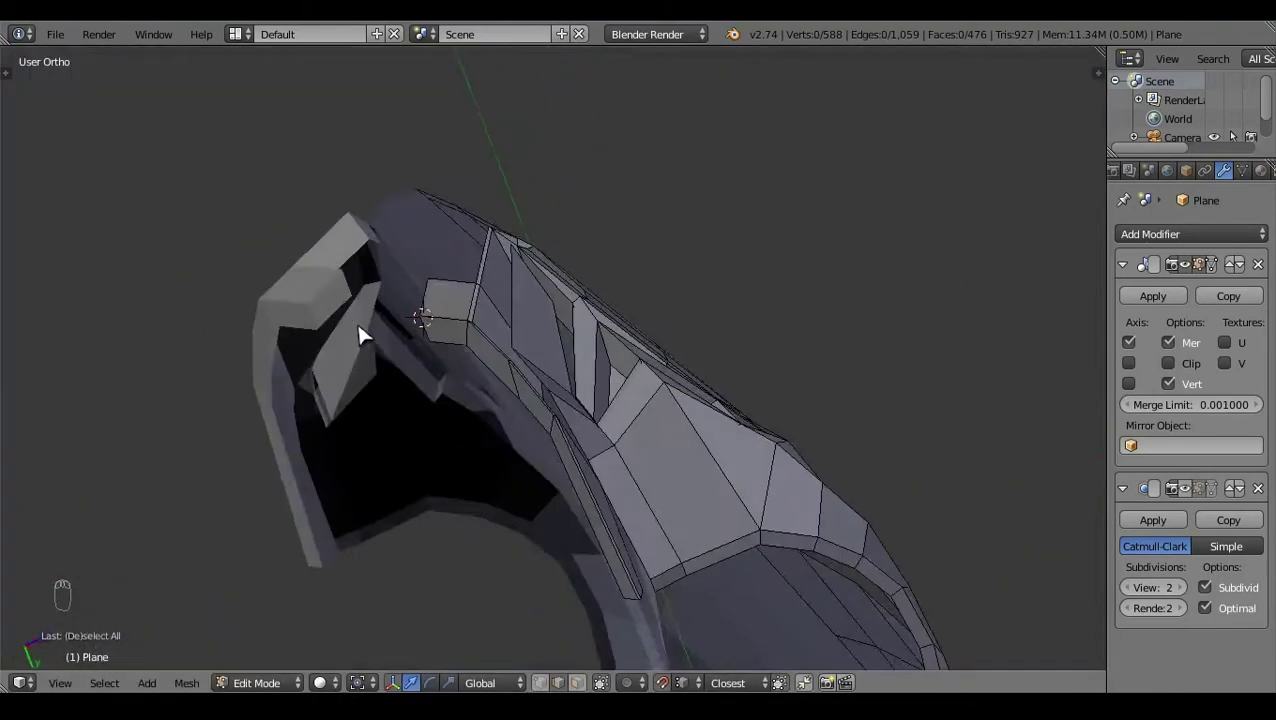
pyautogui.click(727, 563)
pyautogui.rightClick(822, 463)
# Step: Move the new lip vertices outward in Front Ortho so the strip follows the blueprint arch
pyautogui.press('KP_1')
pyautogui.press('z')
pyautogui.press('g')
pyautogui.press('a')
pyautogui.click(771, 529)
pyautogui.press('z')
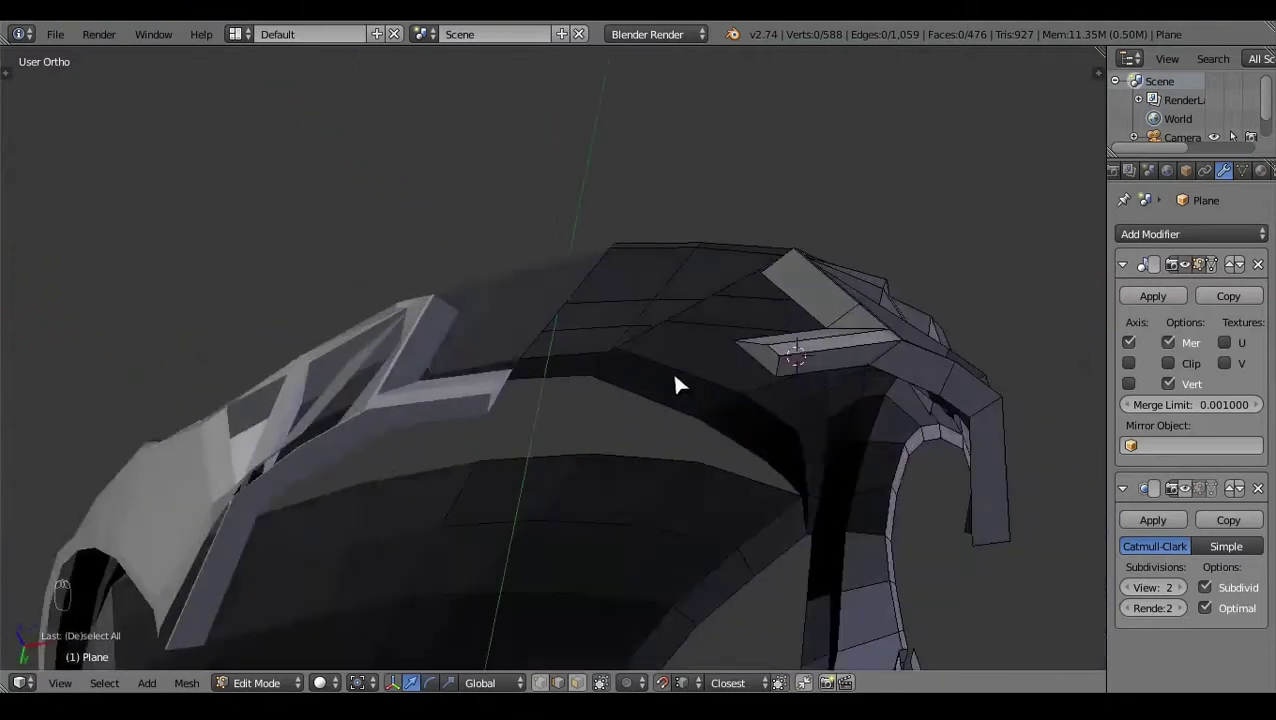
pyautogui.moveTo(606, 661); pyautogui.dragTo(653, 577)
pyautogui.rightClick(773, 421)
pyautogui.press('KP_1')
pyautogui.press('z')
# Step: Extrude the lip once more and scale it to give the arch edge its thickness
pyautogui.press('e')
pyautogui.click(713, 521)
pyautogui.press('s')
pyautogui.moveTo(650, 684); pyautogui.dragTo(632, 580)
pyautogui.press('a')
pyautogui.press('z')
pyautogui.press('z')
pyautogui.press('z')
pyautogui.click(486, 551)
pyautogui.click(510, 532)
pyautogui.press('KP_1')
pyautogui.press('z')
# Step: Drop a trial loop cut, then circle-select the front splitter vertices along the blueprint's lower edge
pyautogui.press('ctrl+r')
pyautogui.press('a')
pyautogui.press('z')
pyautogui.click(607, 539)
pyautogui.press('z')
pyautogui.click(636, 482)
pyautogui.press('ctrl+z')
pyautogui.press('c')
pyautogui.moveTo(622, 501); pyautogui.dragTo(761, 529)
pyautogui.rightClick(628, 480)
pyautogui.press('c')
pyautogui.rightClick(557, 534)
pyautogui.click(703, 595)
# Step: Return to object mode and check the new arch lip from the side view
pyautogui.press('a')
pyautogui.press('z')
pyautogui.press('Tab')
pyautogui.click(781, 578)
pyautogui.click(649, 511)
pyautogui.press('KP_3')
pyautogui.press('z')
pyautogui.press('z')
pyautogui.click(710, 457)
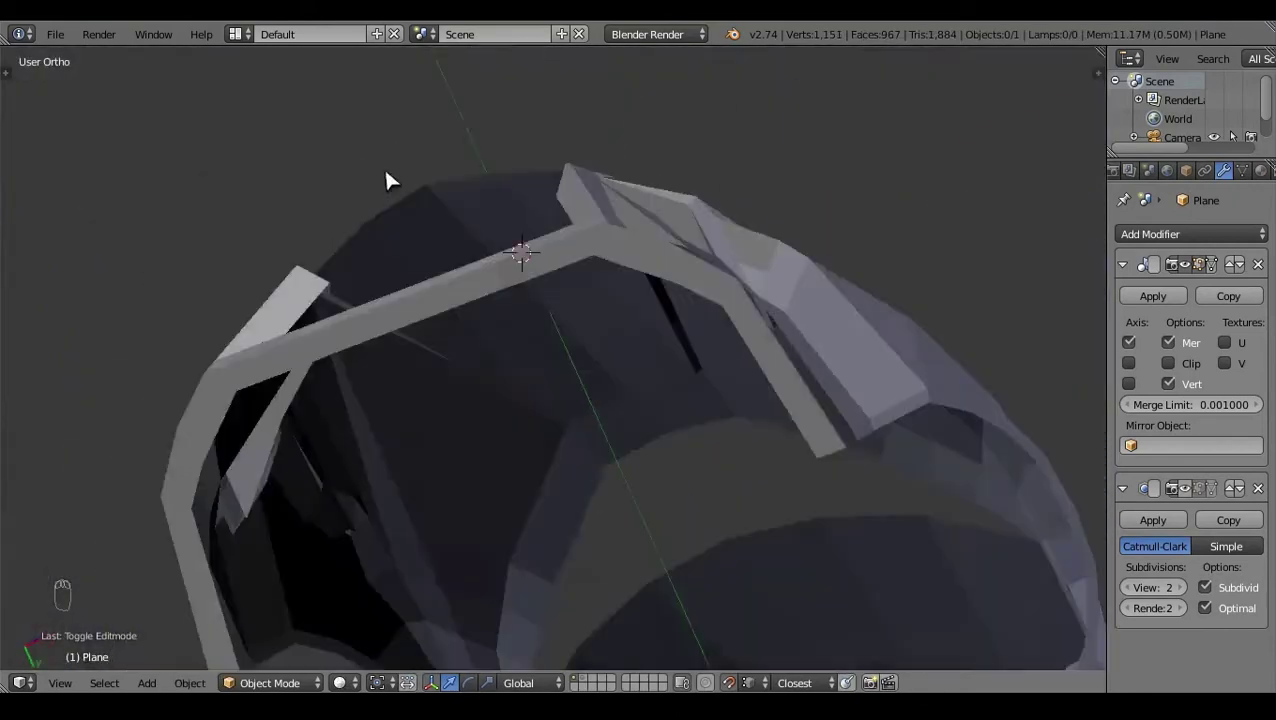
# Step: Back in edit mode, box- and circle-select the lip strip's end vertices at the nose
pyautogui.press('Tab')
pyautogui.press('z')
pyautogui.click(834, 633)
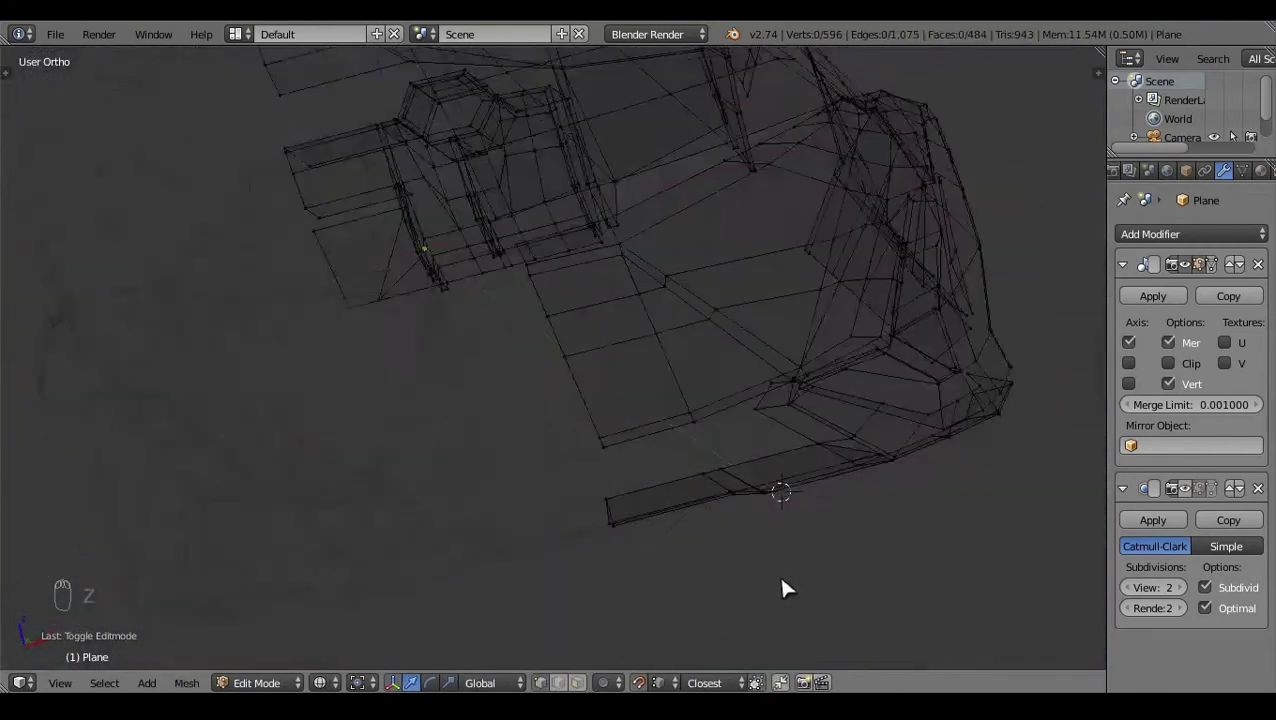
pyautogui.click(789, 610)
pyautogui.press('b')
pyautogui.press('b')
pyautogui.moveTo(753, 528); pyautogui.dragTo(447, 530)
pyautogui.press('b')
pyautogui.press('KP_3')
pyautogui.press('ctrl+z')
pyautogui.press('c')
pyautogui.rightClick(430, 515)
pyautogui.moveTo(447, 530); pyautogui.dragTo(703, 260)
# Step: Check the selected lip end against the front blueprint, toggling object mode briefly
pyautogui.press('a')
pyautogui.press('z')
pyautogui.click(589, 412)
pyautogui.press('KP_1')
pyautogui.press('z')
pyautogui.press('z')
pyautogui.press('Tab')
pyautogui.click(651, 503)
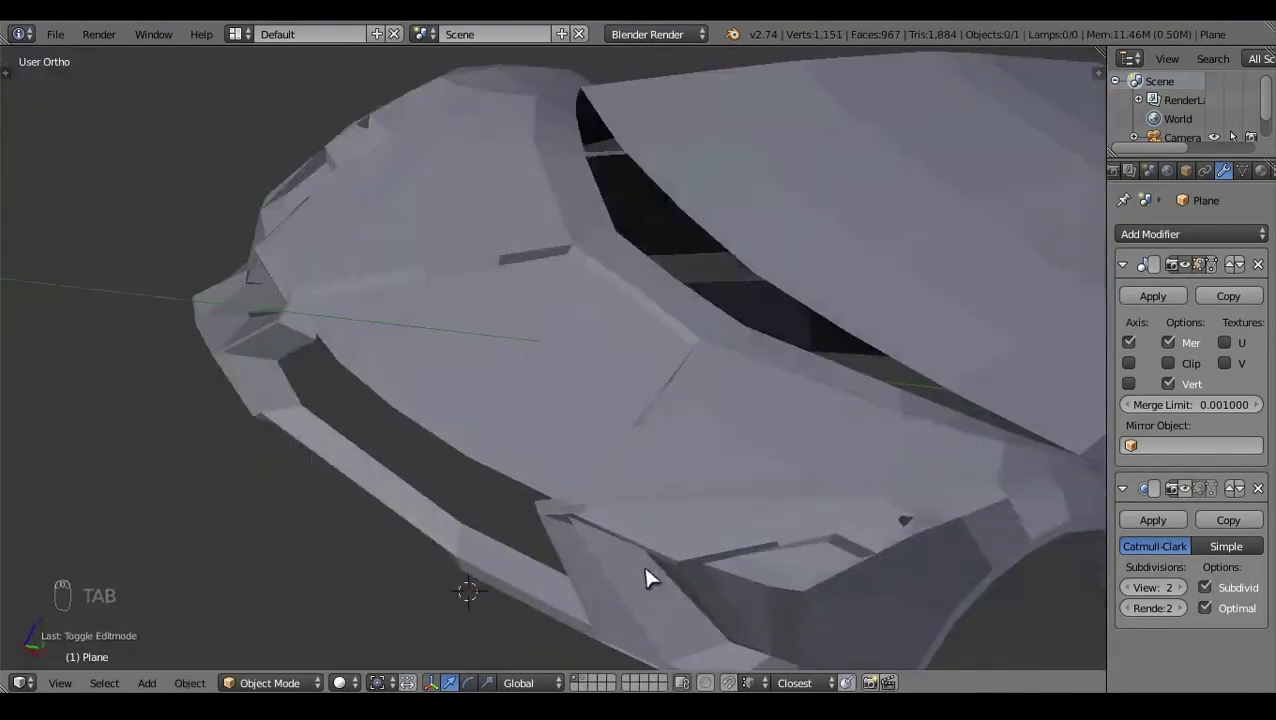
# Step: Reselect the strip's leading edge from the side view, undoing a mis-pick
pyautogui.press('Tab')
pyautogui.rightClick(426, 488)
pyautogui.press('KP_3')
pyautogui.press('z')
pyautogui.click(459, 513)
pyautogui.press('ctrl+z')
pyautogui.click(516, 614)
pyautogui.press('a')
pyautogui.press('z')
pyautogui.click(744, 403)
pyautogui.rightClick(454, 531)
# Step: From Top and side Ortho, box-select the lip edge and drag it across the nose toward the centre
pyautogui.press('KP_7')
pyautogui.press('z')
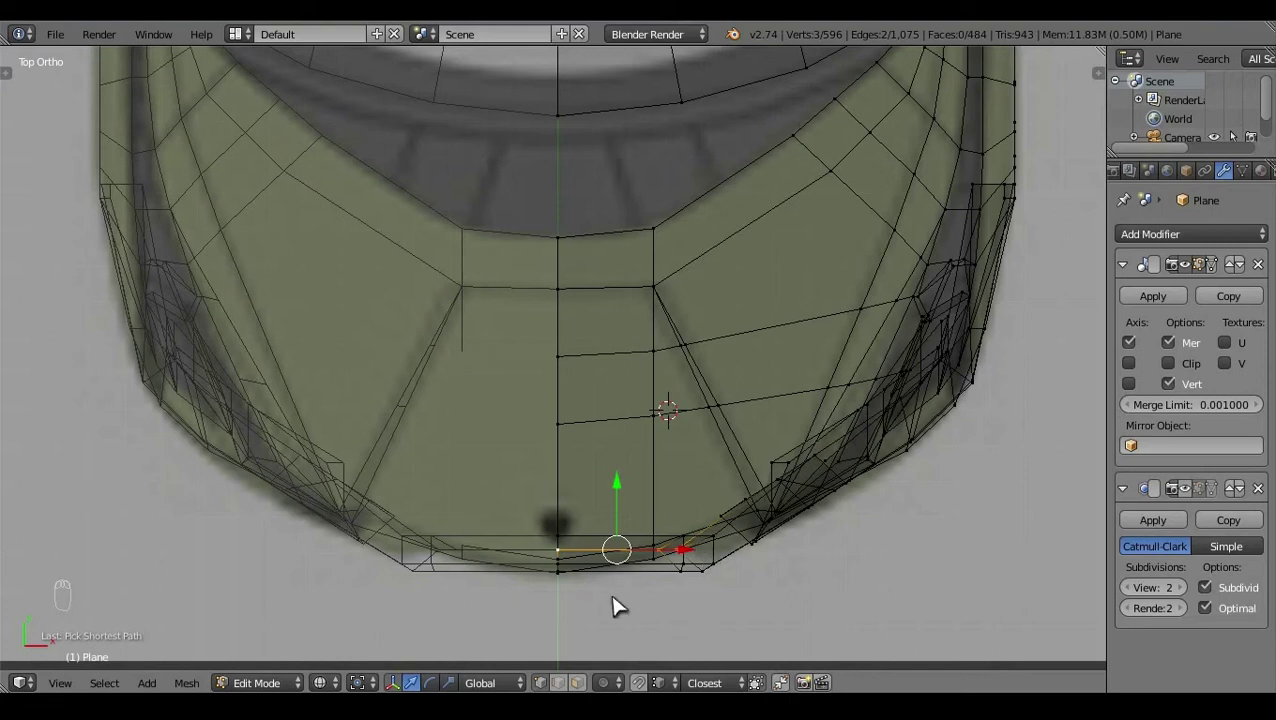
pyautogui.press('KP_3')
pyautogui.press('a')
pyautogui.press('z')
pyautogui.click(615, 600)
pyautogui.press('z')
pyautogui.press('b')
pyautogui.press('KP_3')
pyautogui.press('z')
pyautogui.press('z')
pyautogui.click(438, 522)
pyautogui.moveTo(462, 538); pyautogui.dragTo(739, 511)
# Step: Extend the lip strip further so its end reaches the car's mirror centre line
pyautogui.press('a')
pyautogui.press('z')
pyautogui.press('Tab')
pyautogui.click(648, 567)
pyautogui.press('z')
pyautogui.press('z')
pyautogui.press('Tab')
pyautogui.click(662, 517)
pyautogui.moveTo(627, 585); pyautogui.dragTo(638, 314)
pyautogui.rightClick(730, 580)
pyautogui.rightClick(638, 314)
pyautogui.moveTo(646, 360); pyautogui.dragTo(685, 264)
# Step: In Bottom Ortho, snap the end vertices to the middle, then resume editing against the front blueprint
pyautogui.press('ctrl+KP_7')
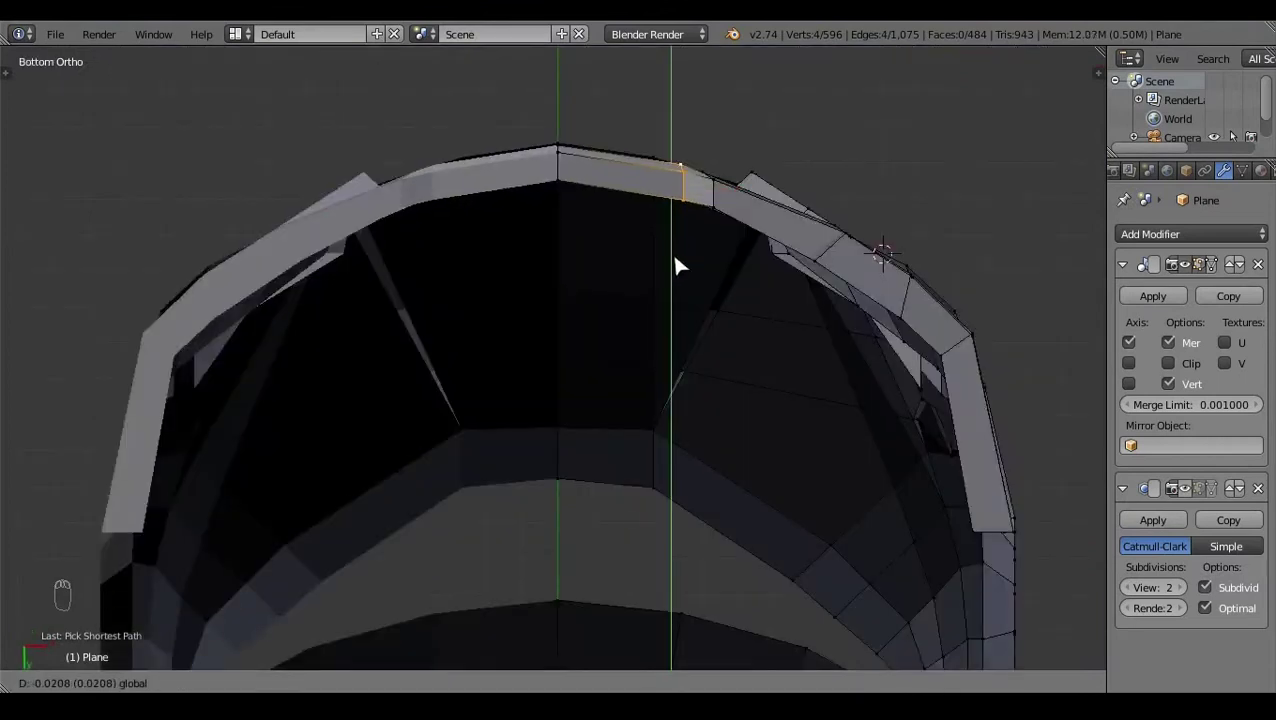
pyautogui.press('g')
pyautogui.press('a')
pyautogui.press('Tab')
pyautogui.click(592, 166)
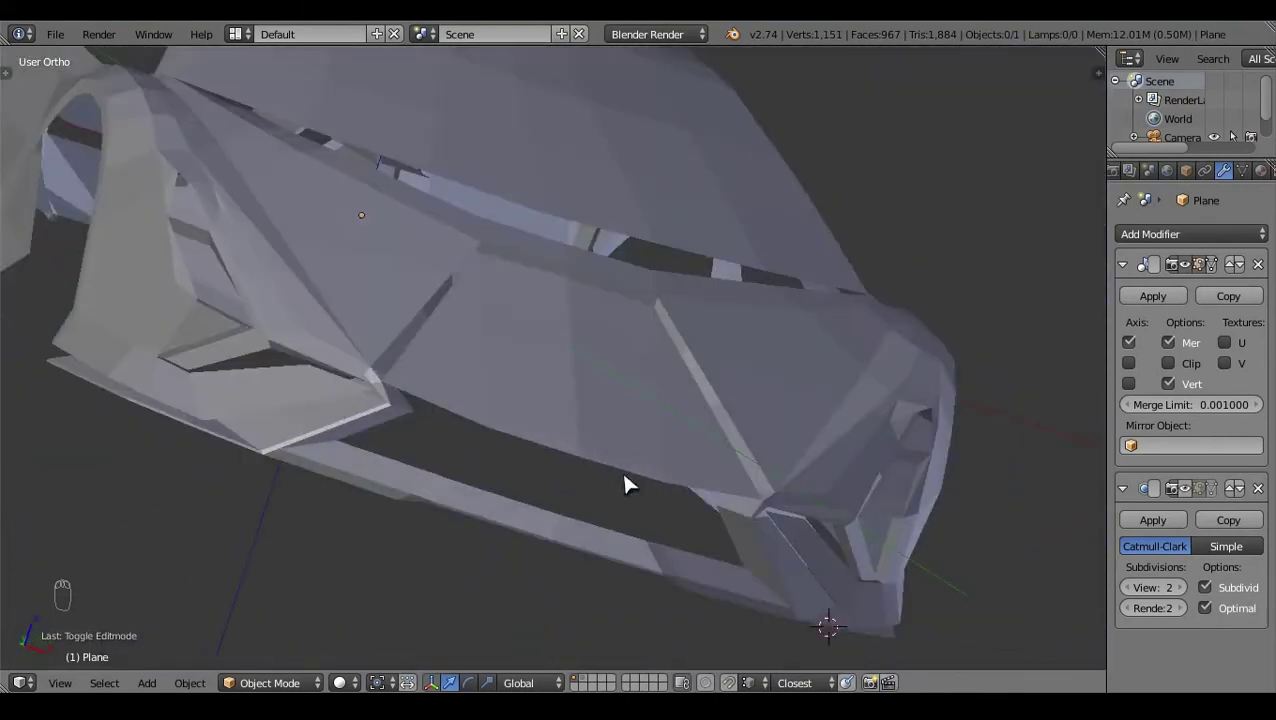
pyautogui.press('KP_1')
pyautogui.press('Tab')
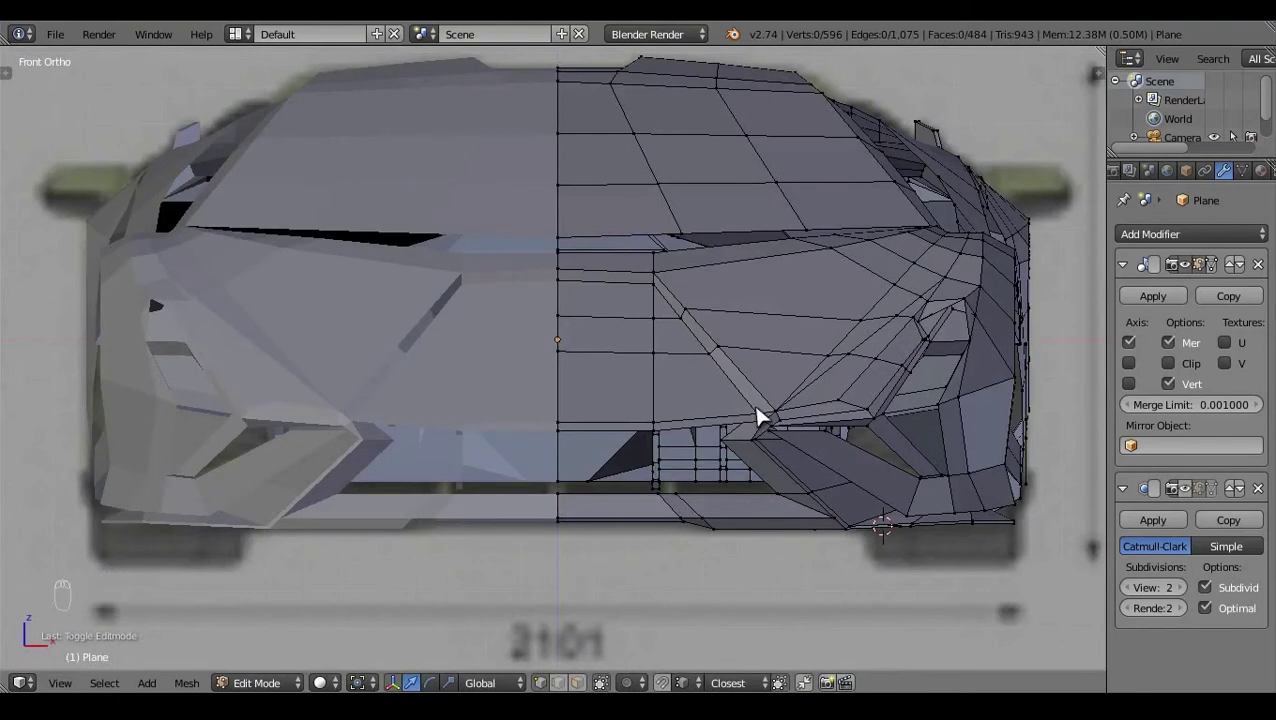
# Step: Toggle wireframe and pick the nose-edge vertices of the hood in edit mode
pyautogui.press('z')
pyautogui.press('z')
pyautogui.click(578, 440)
pyautogui.press('z')
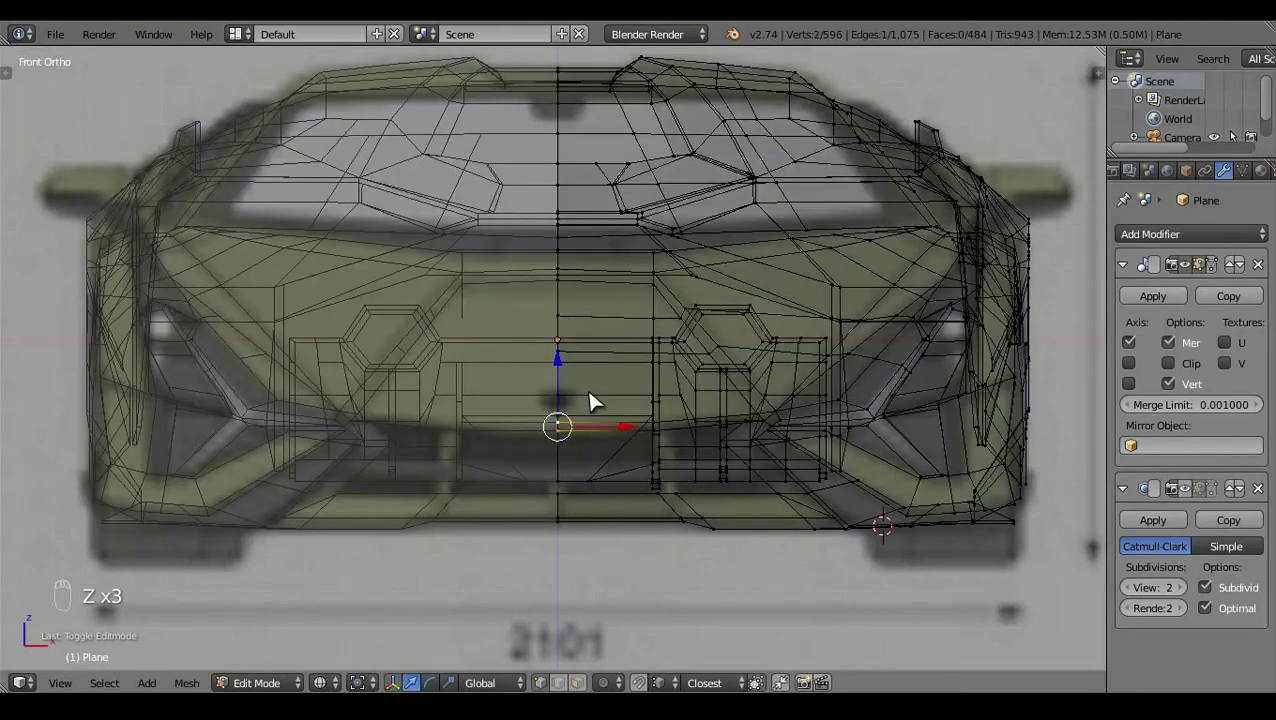
pyautogui.click(566, 366)
pyautogui.click(568, 371)
pyautogui.press('a')
pyautogui.press('z')
pyautogui.press('Tab')
pyautogui.click(637, 372)
# Step: Switch to Right Ortho and select the vertices along the sloped nose edge
pyautogui.press('KP_3')
pyautogui.press('z')
pyautogui.press('Tab')
pyautogui.press('a')
pyautogui.press('z')
pyautogui.press('a')
pyautogui.click(549, 304)
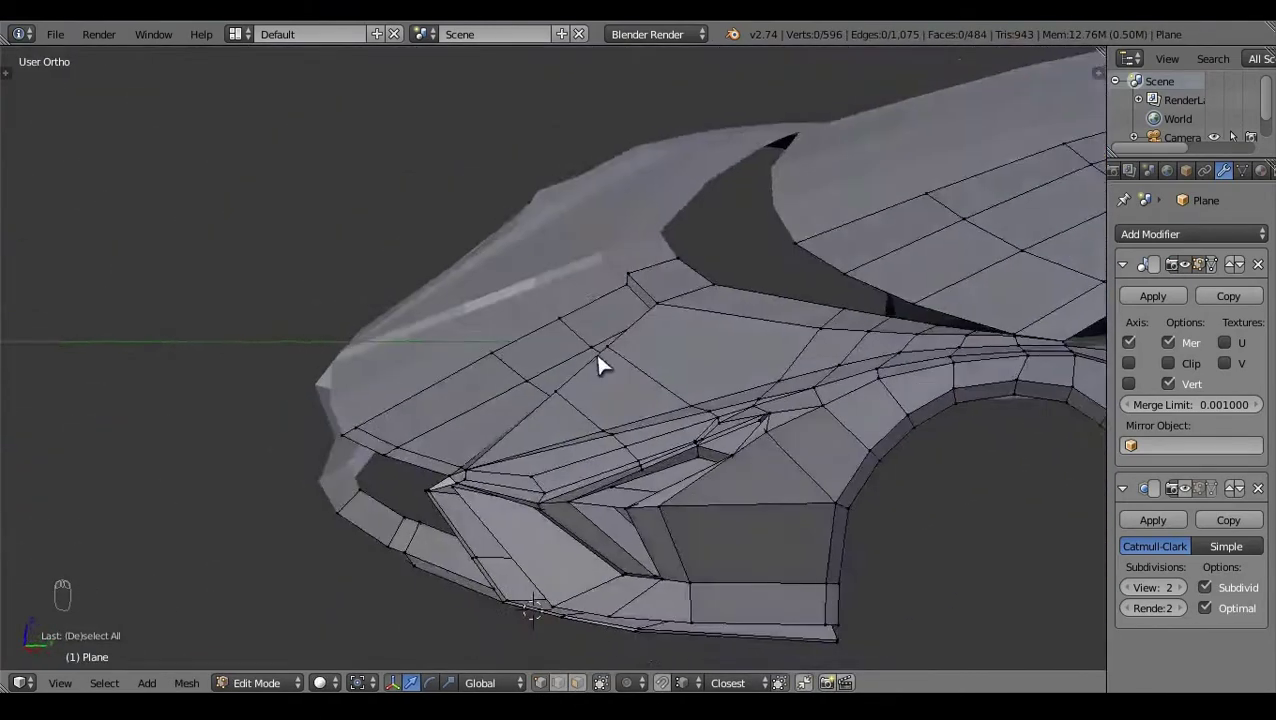
pyautogui.click(708, 454)
pyautogui.rightClick(658, 459)
pyautogui.press('KP_3')
pyautogui.click(548, 276)
# Step: Circle-select and drag the nose-edge vertices down onto the blueprint's slope
pyautogui.press('z')
pyautogui.press('c')
pyautogui.rightClick(544, 304)
pyautogui.moveTo(515, 292); pyautogui.dragTo(482, 490)
pyautogui.press('a')
pyautogui.press('z')
pyautogui.rightClick(482, 490)
pyautogui.press('KP_3')
pyautogui.click(405, 354)
pyautogui.press('a')
pyautogui.press('z')
pyautogui.press('z')
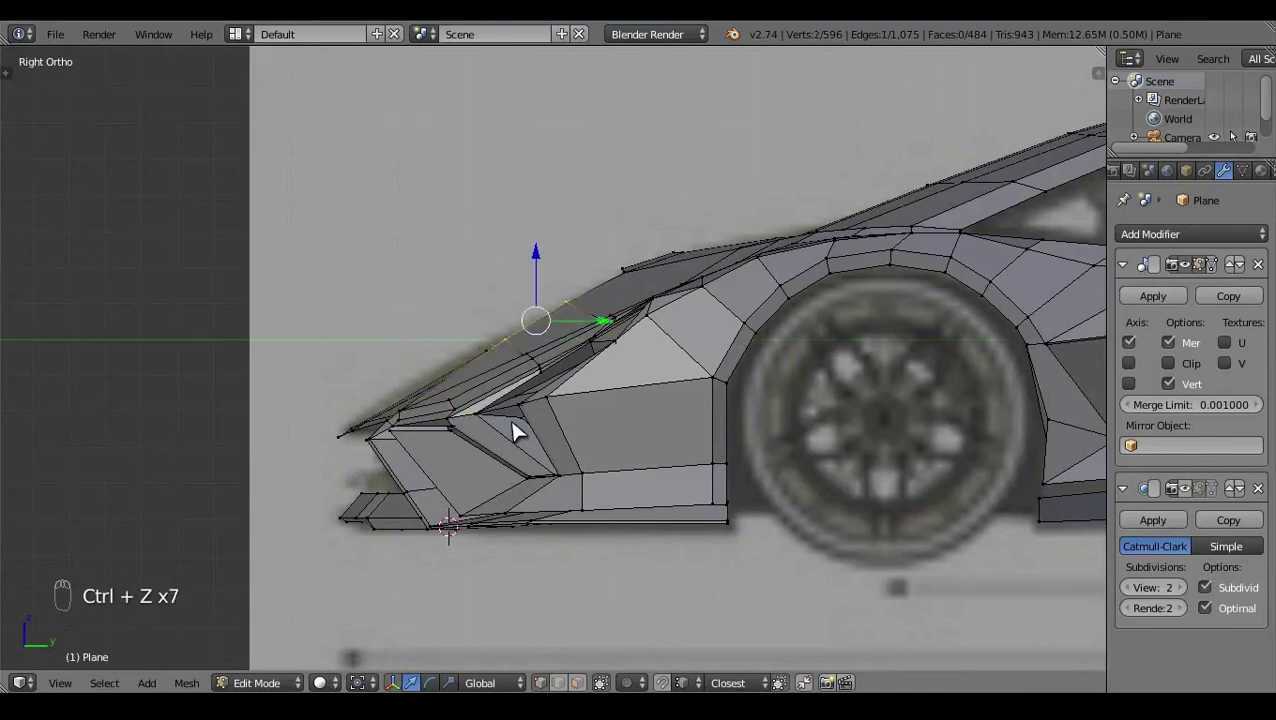
# Step: Undo the misplaced moves, reposition the vertices and check them in Front Ortho
pyautogui.press('ctrl+z')
pyautogui.press('a')
pyautogui.press('ctrl+z')
pyautogui.press('ctrl+z')
pyautogui.press('a')
pyautogui.press('a')
pyautogui.press('z')
pyautogui.click(485, 320)
pyautogui.click(784, 334)
pyautogui.press('KP_1')
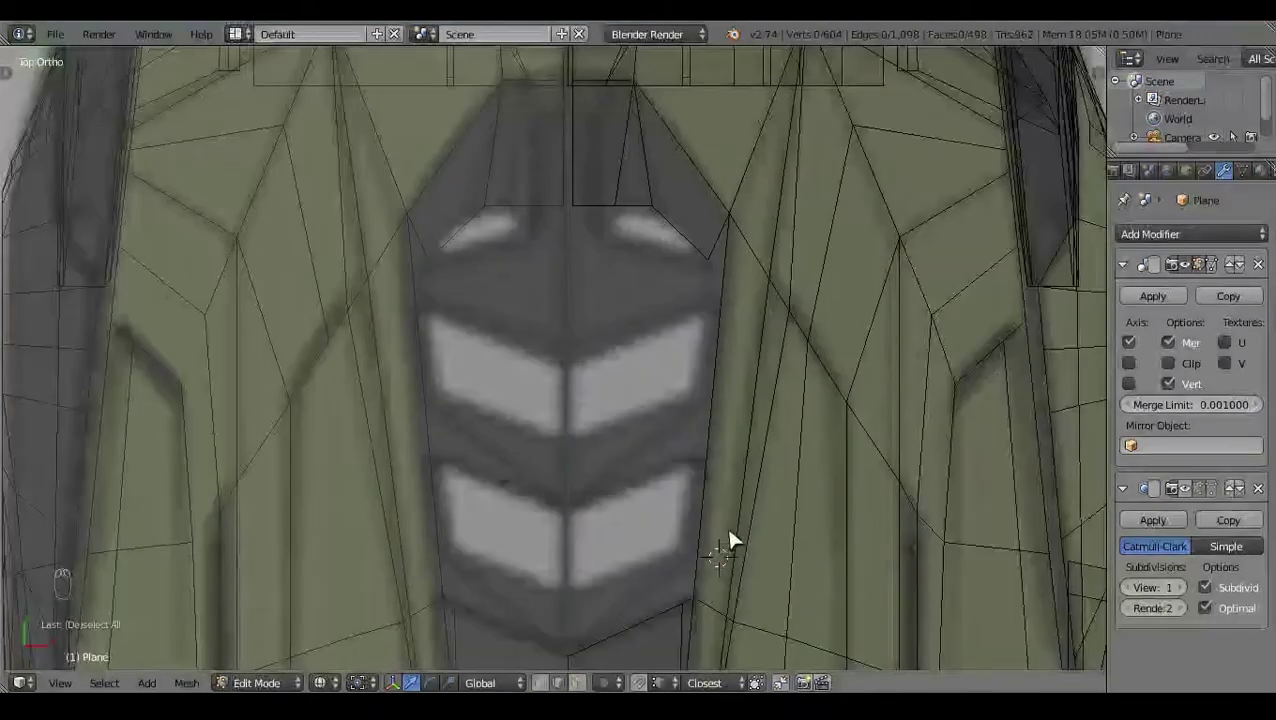
# Step: Select the hood edge at the nose and drag it into position for the first slat
pyautogui.click(835, 460)
pyautogui.moveTo(671, 476); pyautogui.dragTo(670, 586)
pyautogui.press('c')
pyautogui.rightClick(670, 586)
pyautogui.click(655, 466)
pyautogui.rightClick(619, 559)
# Step: In Top Ortho, extrude the edge into a new slat face along the centre line
pyautogui.press('KP_7')
pyautogui.press('e')
pyautogui.moveTo(629, 557); pyautogui.dragTo(747, 452)
pyautogui.rightClick(679, 460)
pyautogui.rightClick(596, 456)
pyautogui.click(633, 411)
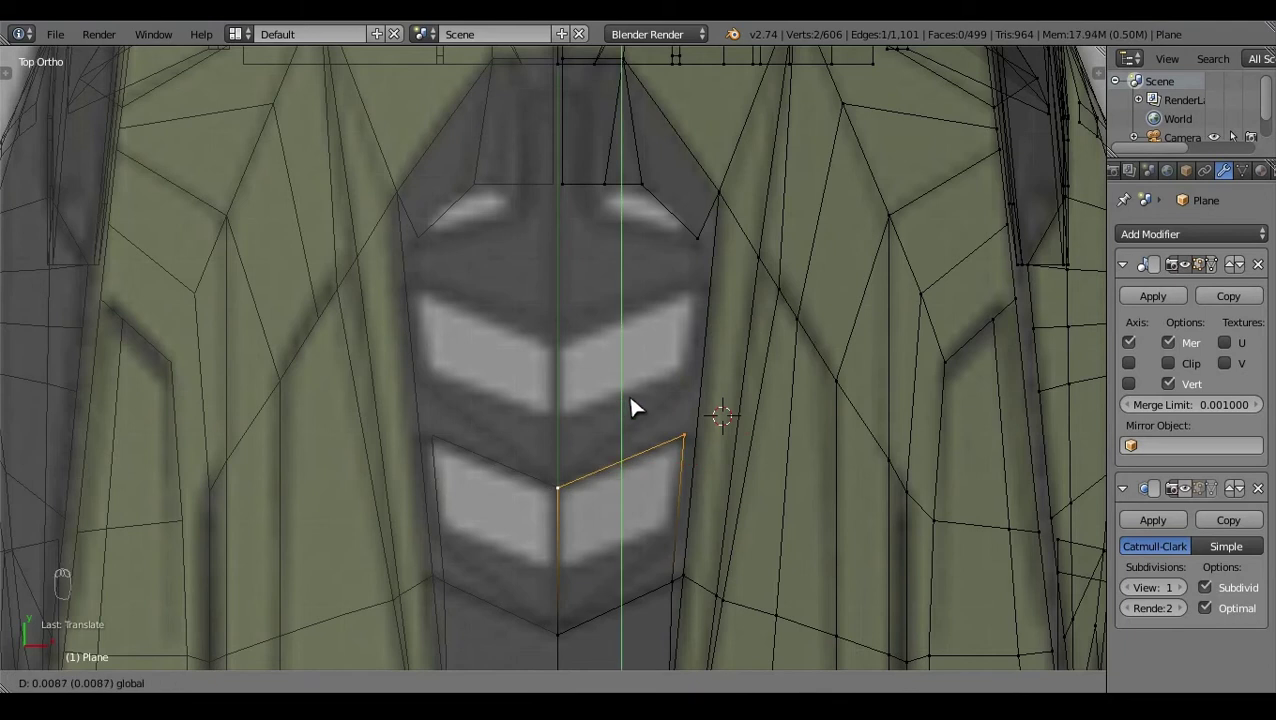
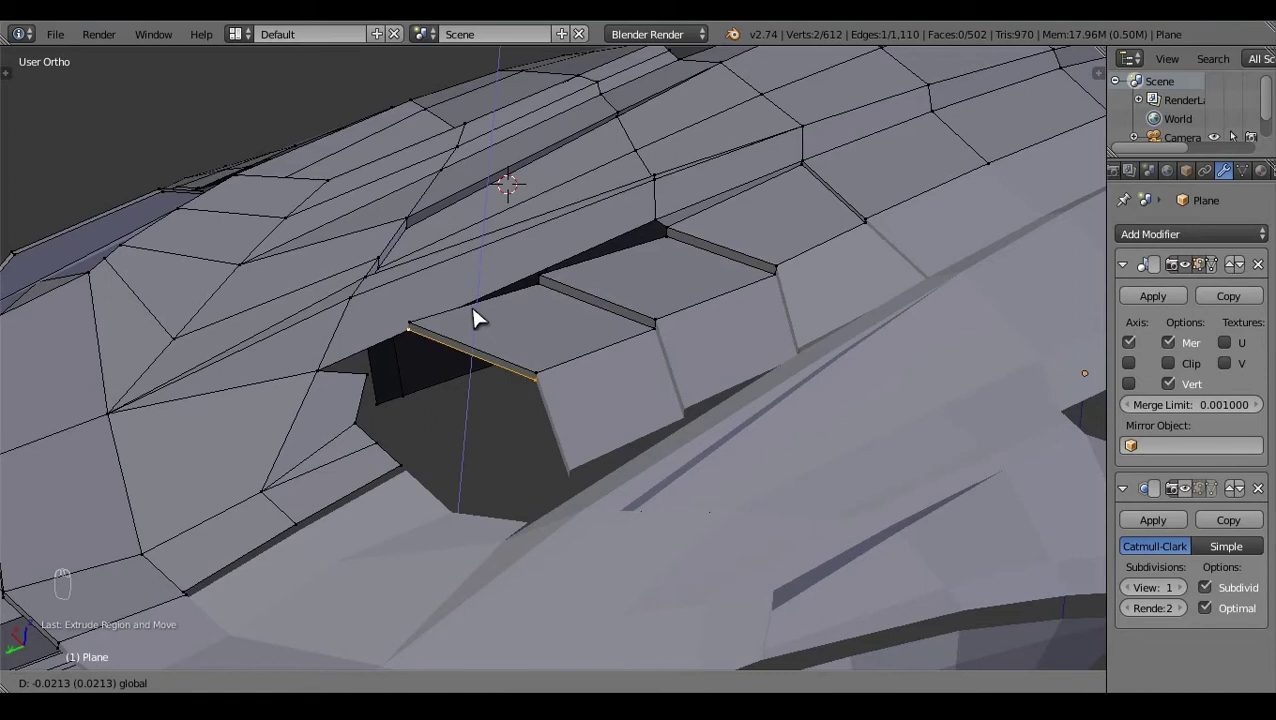
# Step: In Top Ortho, extrude a hood edge forward to start another vent slat face
pyautogui.press('KP_7')
pyautogui.press('z')
pyautogui.click(577, 530)
pyautogui.moveTo(586, 509); pyautogui.dragTo(621, 445)
pyautogui.press('e')
pyautogui.moveTo(621, 231); pyautogui.dragTo(567, 156)
pyautogui.press('c')
pyautogui.rightClick(592, 239)
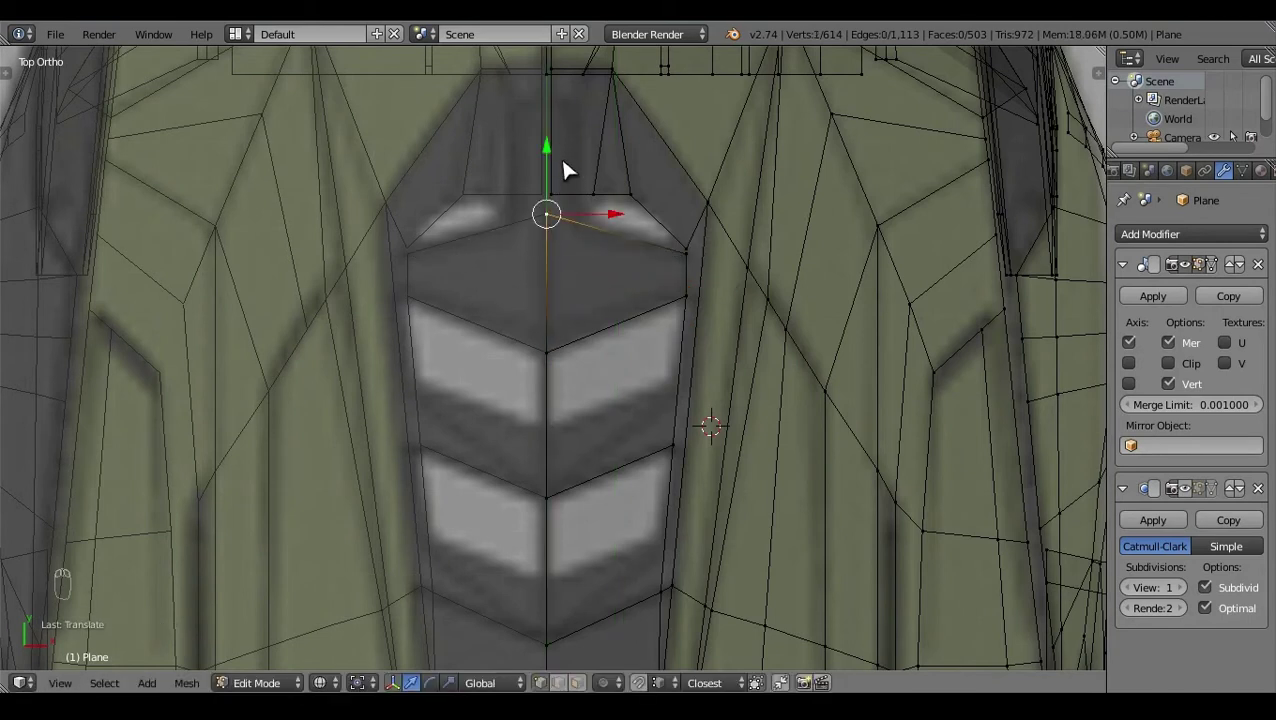
pyautogui.rightClick(691, 262)
pyautogui.click(746, 264)
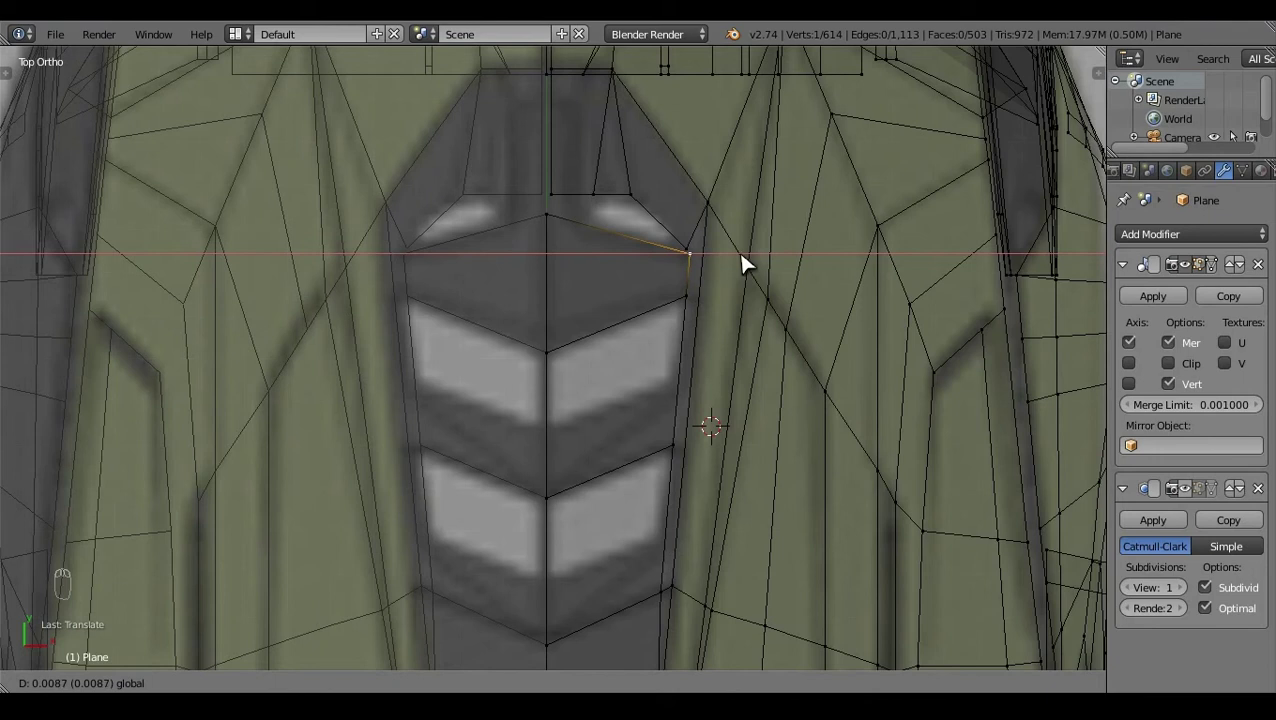
# Step: Add loop cuts beside the hood centre line and slide the new edges with G
pyautogui.press('a')
pyautogui.rightClick(736, 260)
pyautogui.click(757, 260)
pyautogui.press('a')
pyautogui.press('z')
pyautogui.press('z')
pyautogui.click(916, 457)
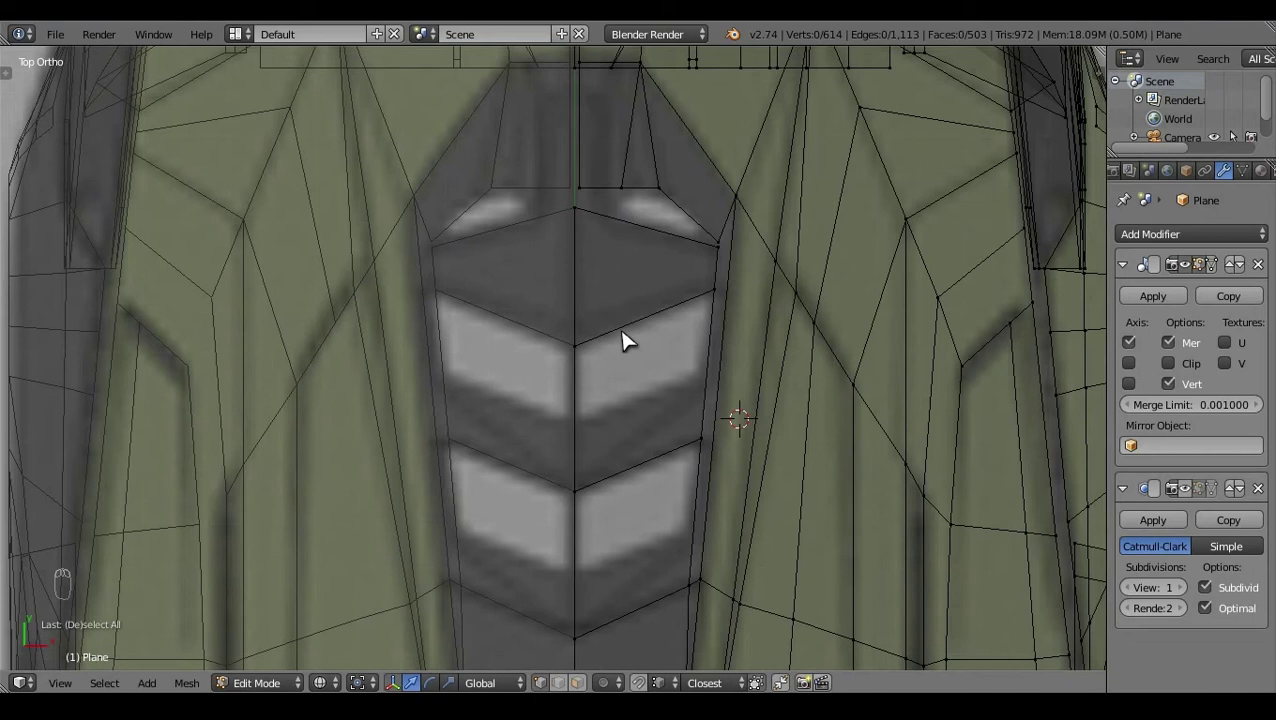
pyautogui.press('ctrl+r')
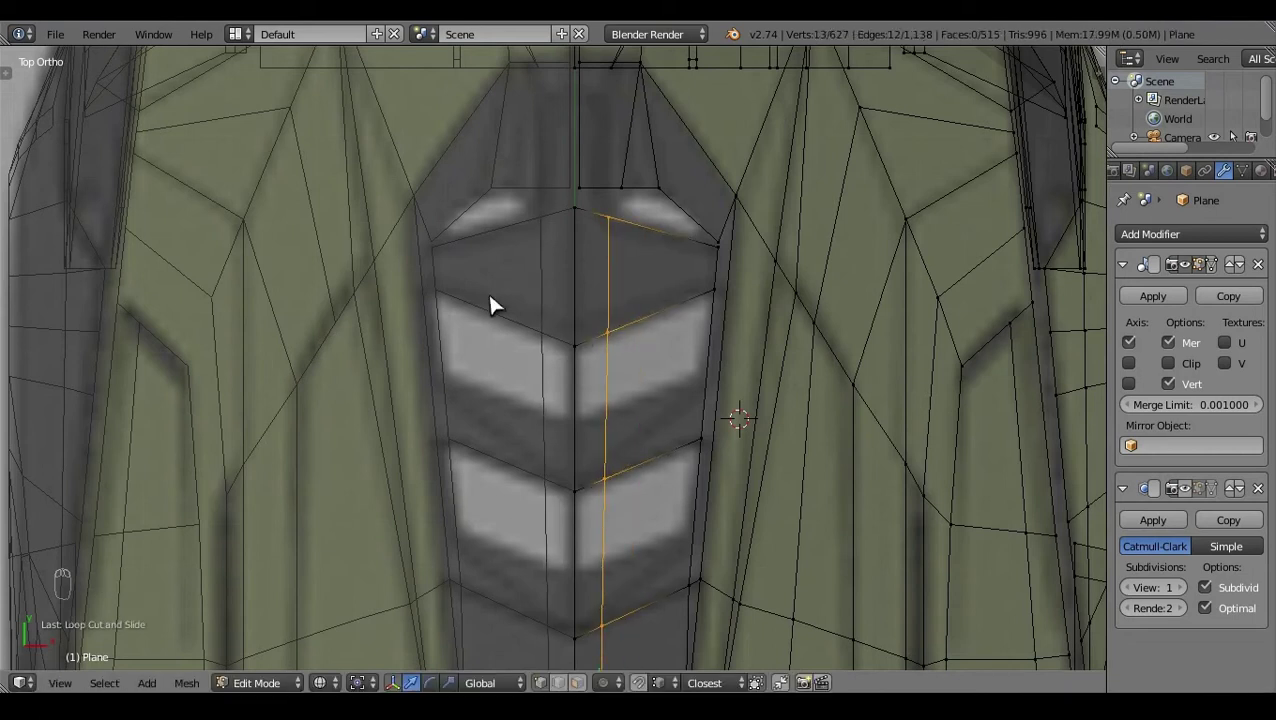
pyautogui.press('a')
pyautogui.press('ctrl+r')
pyautogui.moveTo(705, 270); pyautogui.dragTo(602, 256)
pyautogui.press('g')
pyautogui.moveTo(622, 236); pyautogui.dragTo(573, 222)
pyautogui.press('g')
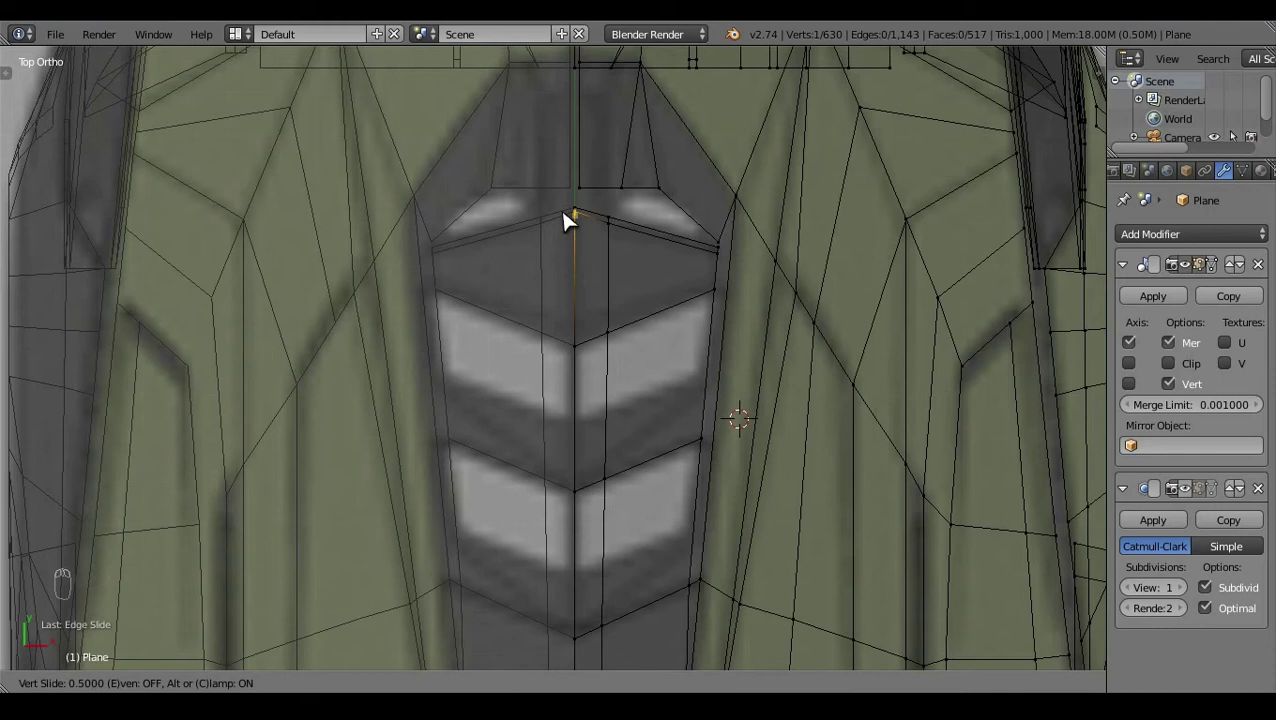
pyautogui.press('a')
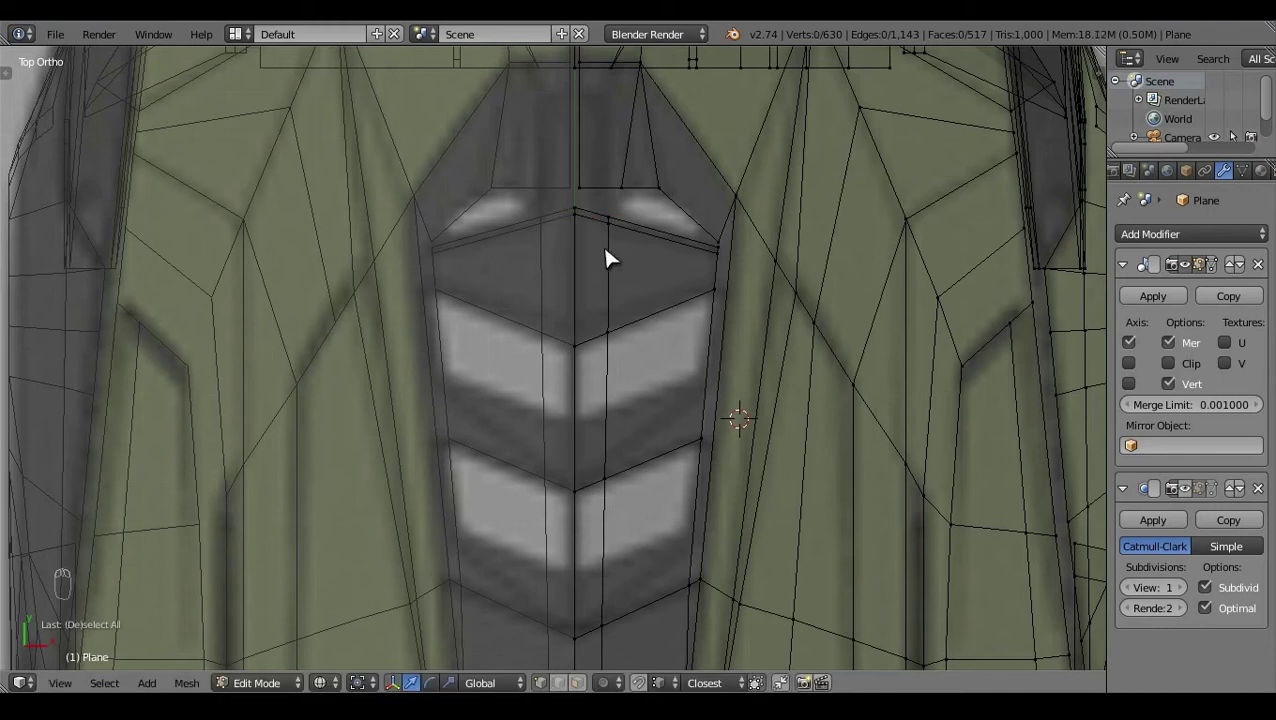
# Step: Add a further loop cut and drag vent vertices to step the slat openings
pyautogui.press('ctrl+r')
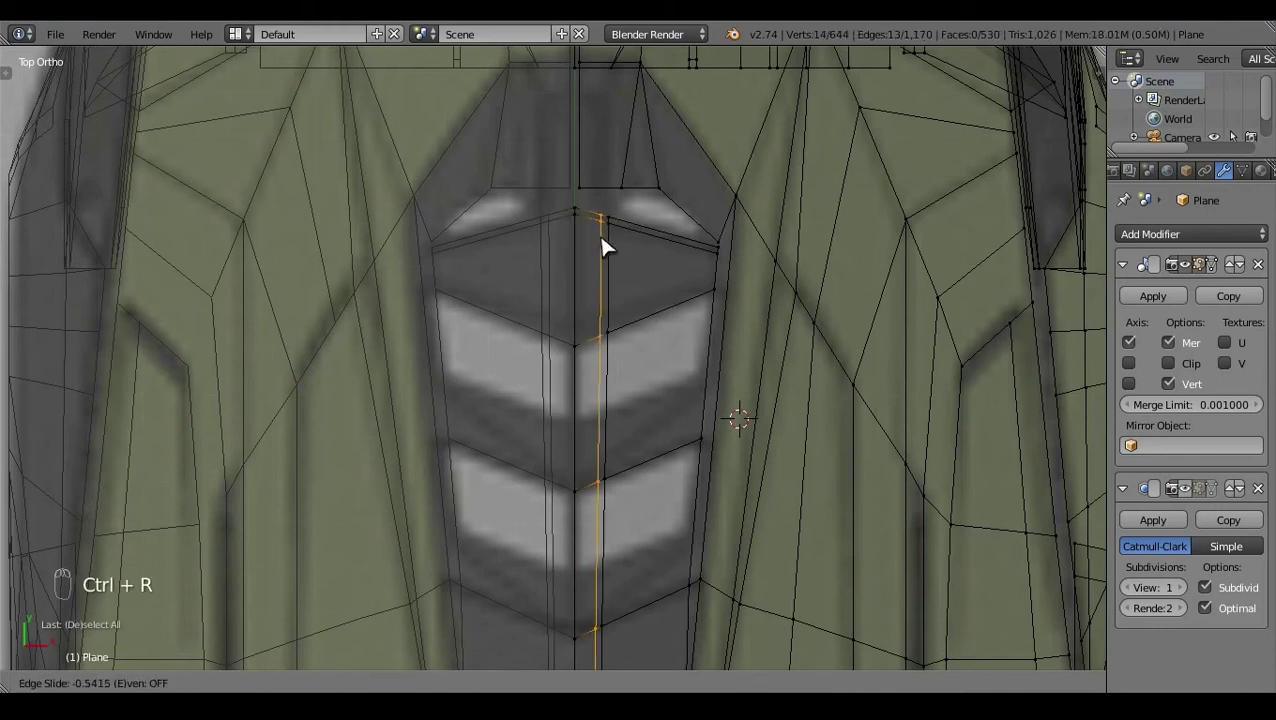
pyautogui.press('a')
pyautogui.press('z')
pyautogui.click(721, 403)
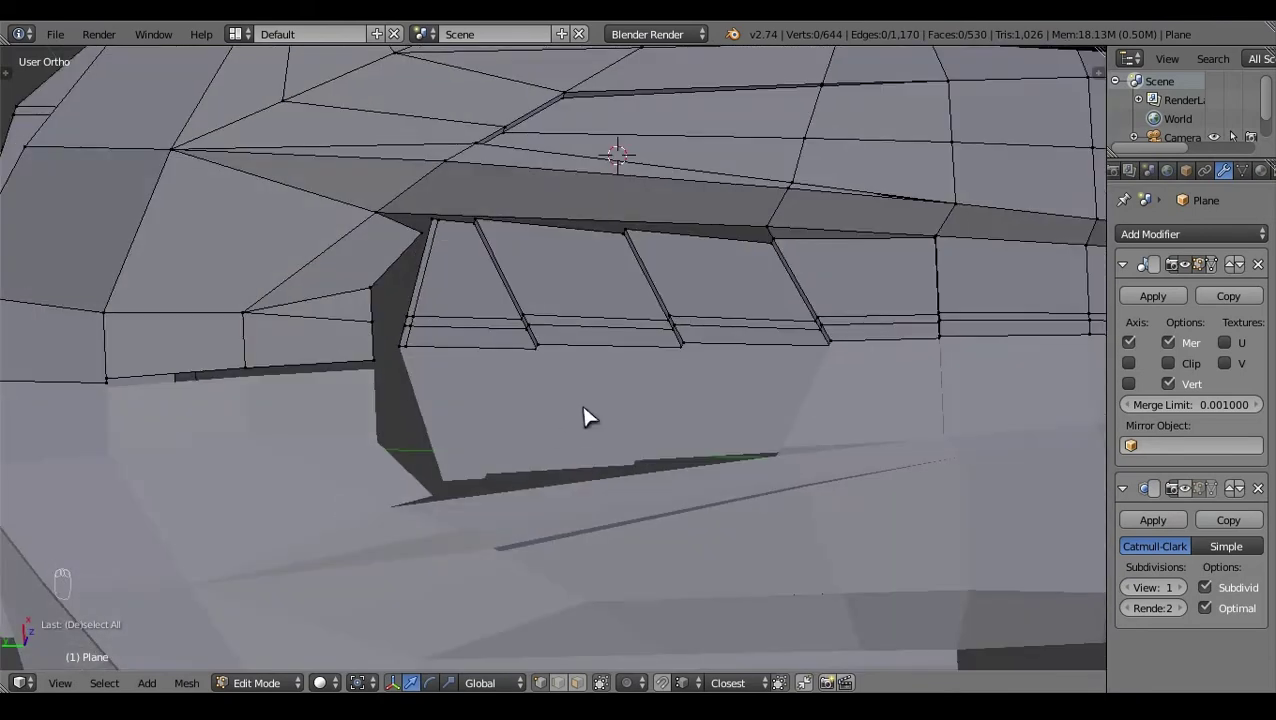
pyautogui.click(510, 515)
pyautogui.rightClick(429, 448)
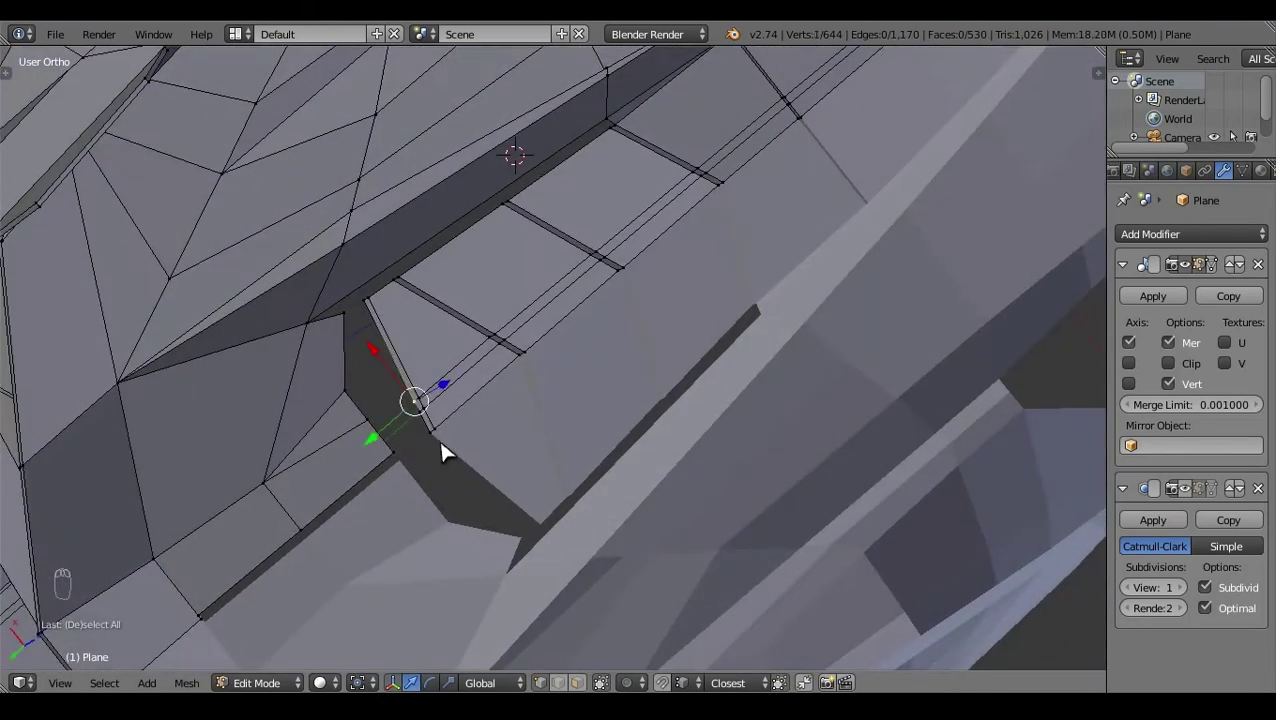
pyautogui.click(644, 398)
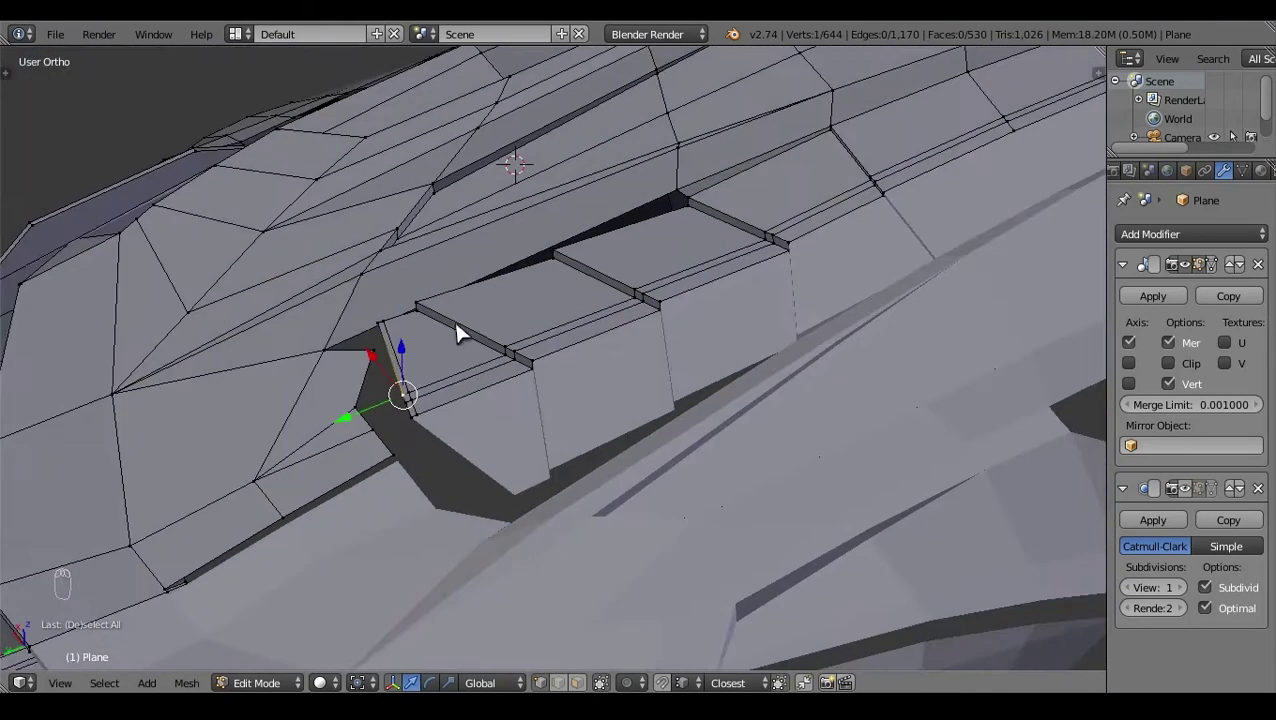
pyautogui.rightClick(488, 450)
pyautogui.moveTo(488, 450); pyautogui.dragTo(434, 356)
pyautogui.press('a')
pyautogui.click(621, 491)
pyautogui.rightClick(483, 482)
# Step: Check the slats in Top and Right Ortho and select the next centre-line edge
pyautogui.press('KP_7')
pyautogui.press('KP_3')
pyautogui.press('z')
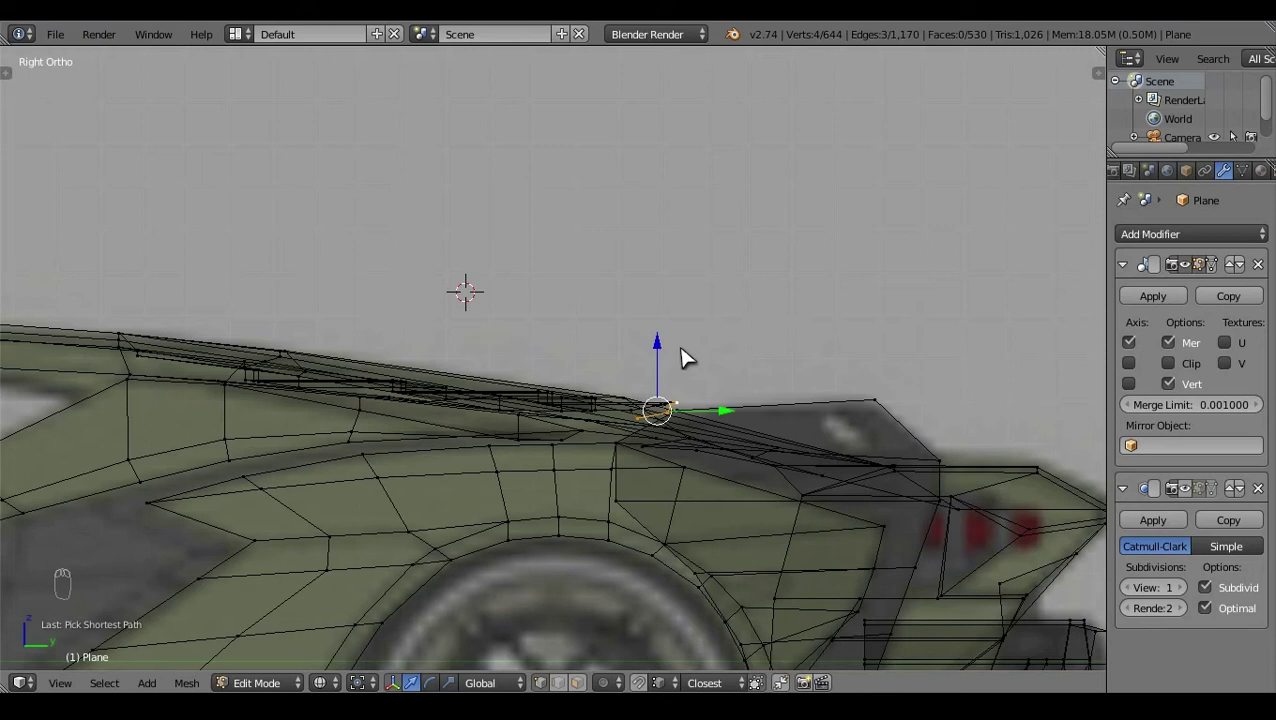
pyautogui.press('KP_7')
pyautogui.click(623, 512)
pyautogui.press('z')
pyautogui.click(437, 584)
pyautogui.press('KP_7')
pyautogui.press('z')
# Step: Extrude another vent face along the centre line and position its leading edge
pyautogui.press('e')
pyautogui.click(582, 298)
pyautogui.press('c')
pyautogui.rightClick(572, 216)
pyautogui.click(562, 198)
pyautogui.press('a')
pyautogui.press('z')
pyautogui.moveTo(718, 353); pyautogui.dragTo(712, 548)
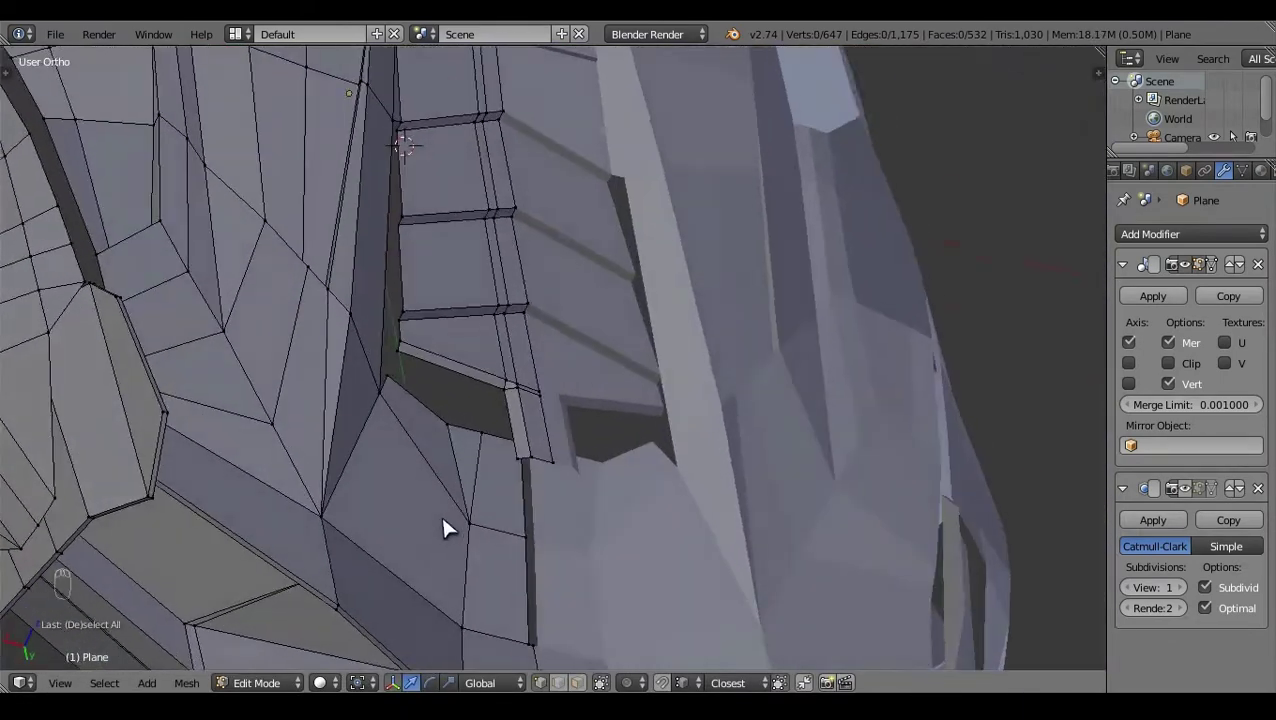
pyautogui.press('KP_7')
pyautogui.press('z')
pyautogui.click(656, 450)
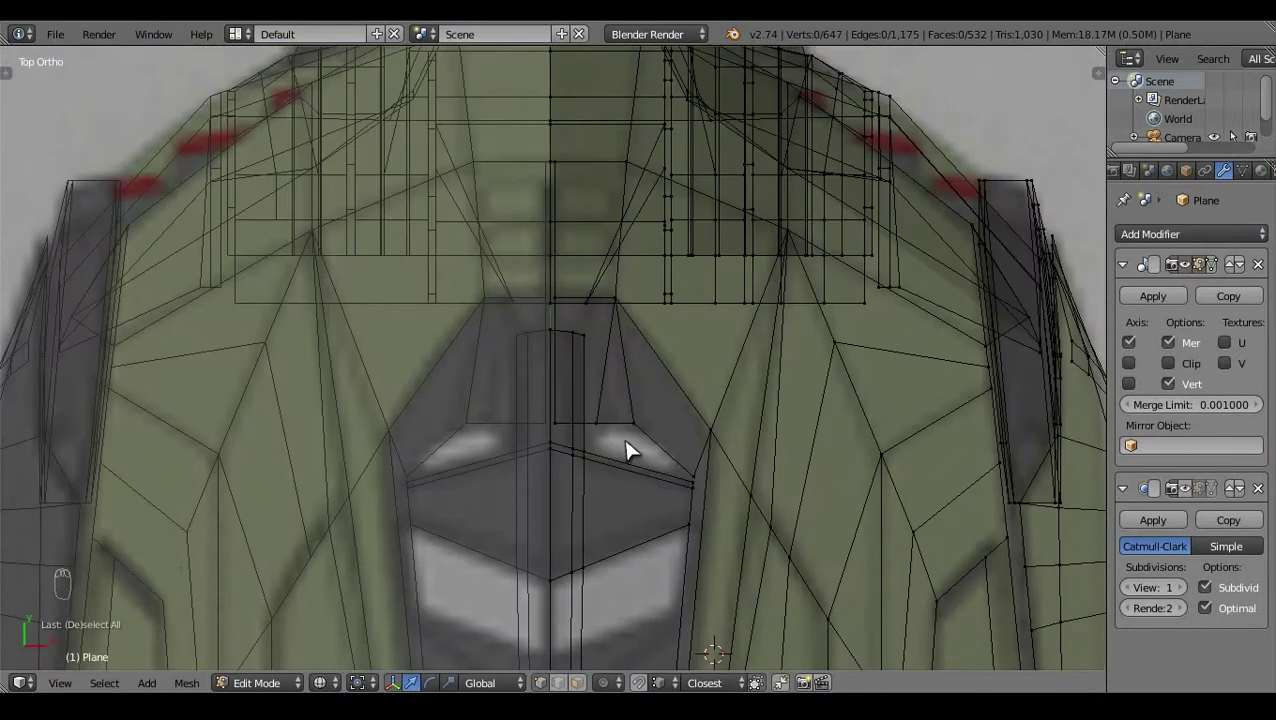
# Step: Extrude the vent-front vertices into new faces, undoing trial scale attempts
pyautogui.rightClick(568, 338)
pyautogui.click(593, 388)
pyautogui.rightClick(595, 340)
pyautogui.press('e')
pyautogui.press('z')
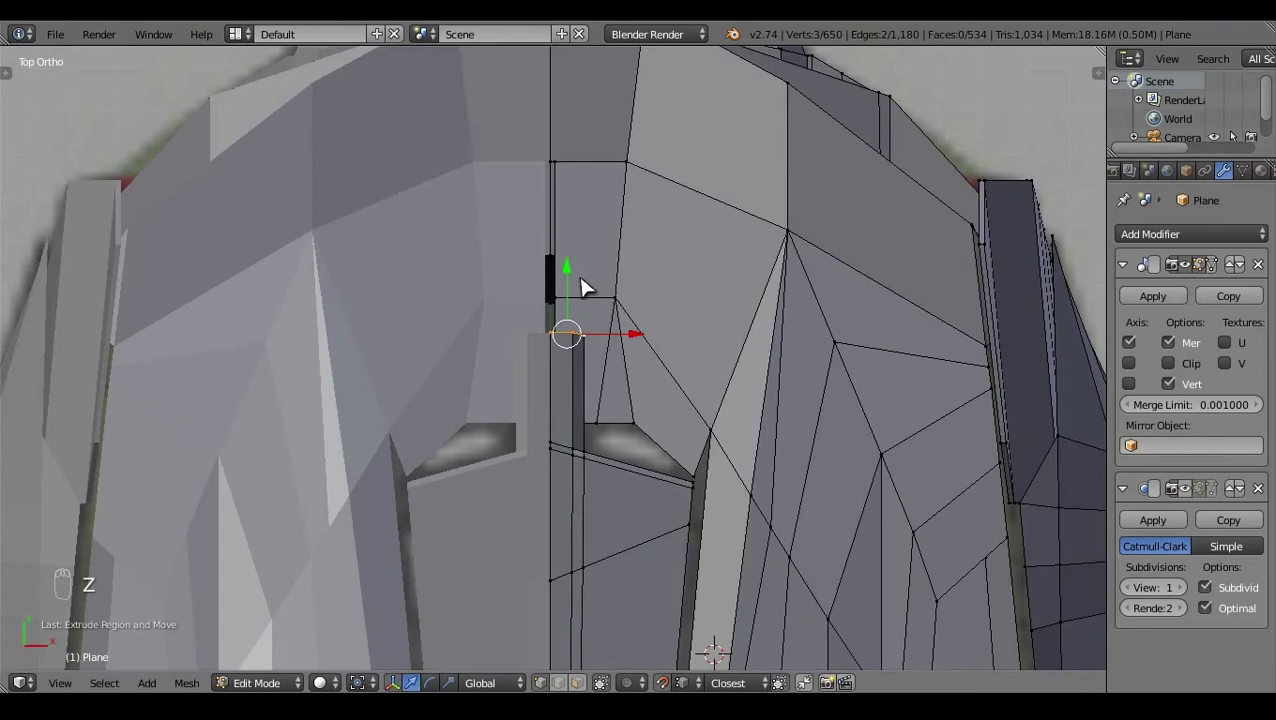
pyautogui.press('s')
pyautogui.press('ctrl+z')
pyautogui.press('s')
pyautogui.press('s')
pyautogui.press('ctrl+z')
# Step: Select and drag vertices beside the slats to close the gap at the vent front
pyautogui.click(594, 290)
pyautogui.press('a')
pyautogui.press('z')
pyautogui.moveTo(585, 306); pyautogui.dragTo(660, 384)
pyautogui.click(660, 384)
pyautogui.middleClick(650, 299)
pyautogui.press('a')
pyautogui.press('z')
pyautogui.press('a')
pyautogui.press('a')
pyautogui.click(696, 395)
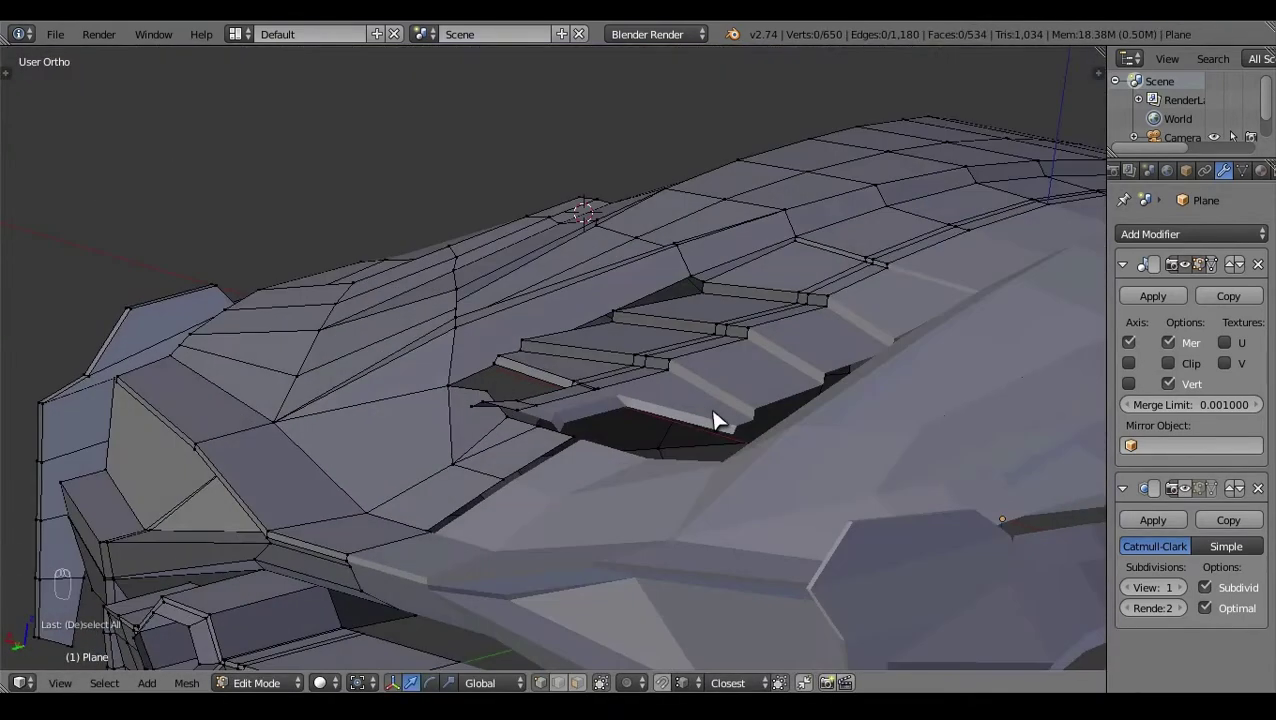
# Step: Reselect the vent vertices and undo the last two adjustments
pyautogui.click(554, 445)
pyautogui.rightClick(554, 445)
pyautogui.click(584, 395)
pyautogui.press('a')
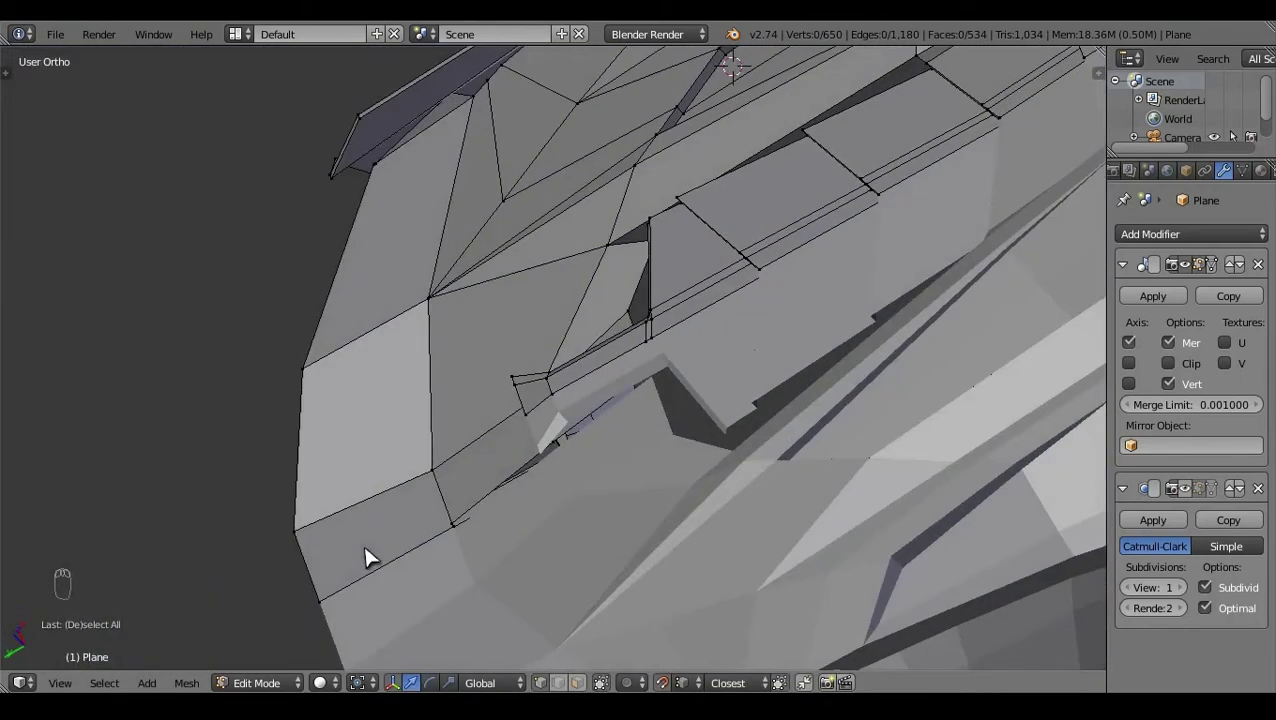
pyautogui.press('ctrl+z')
pyautogui.press('ctrl+z')
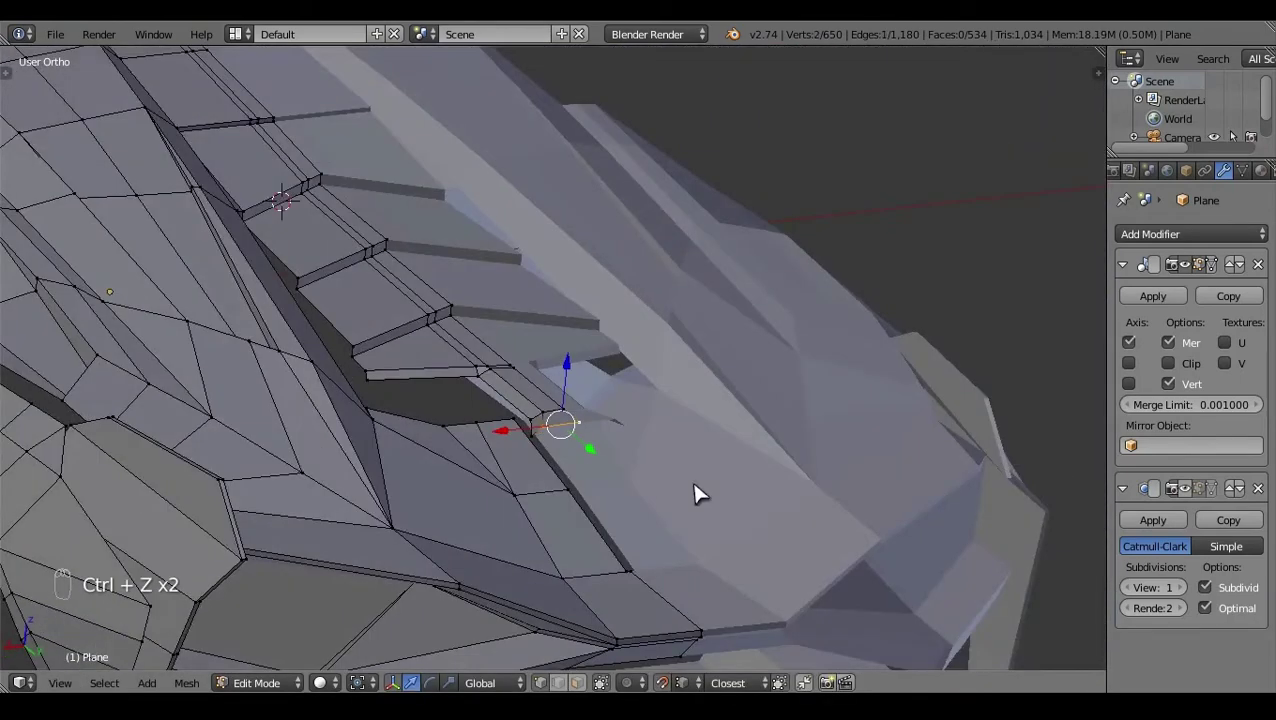
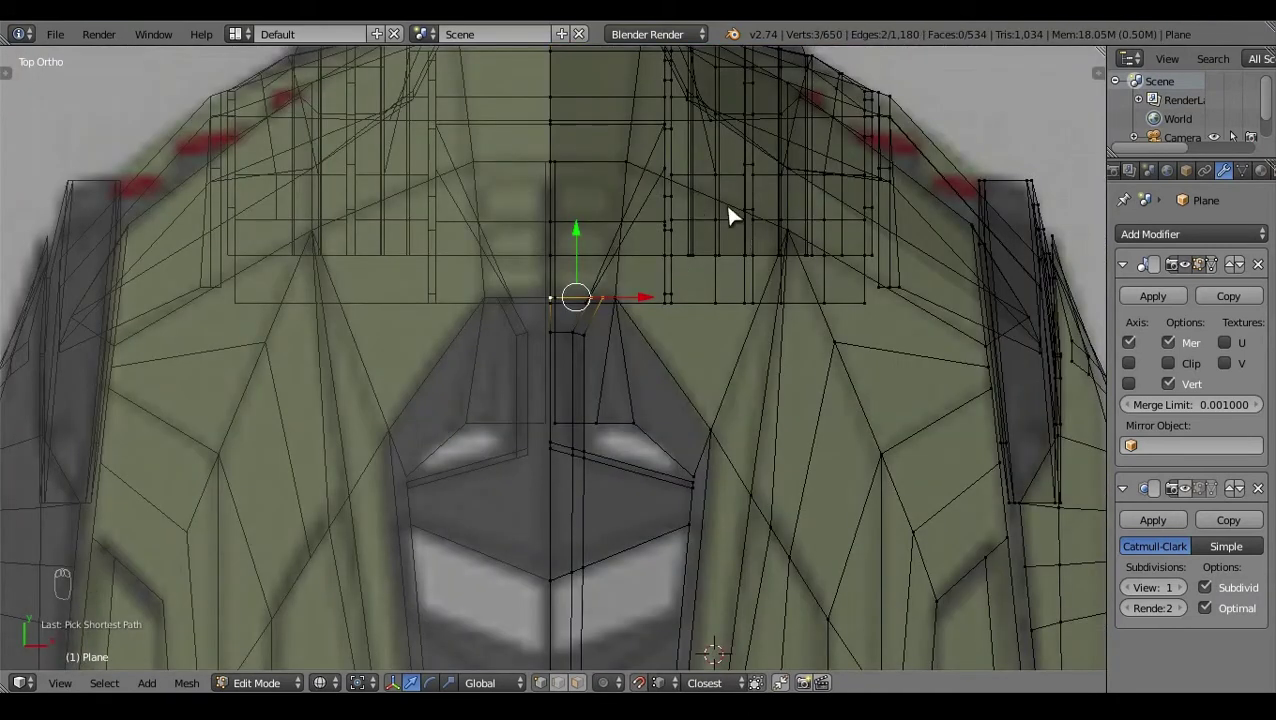
# Step: Select the hood-vent slat vertices in wireframe and box-select the stray vertex region
pyautogui.rightClick(654, 314)
pyautogui.press('z')
pyautogui.click(639, 295)
pyautogui.press('a')
pyautogui.press('z')
pyautogui.moveTo(700, 440); pyautogui.dragTo(457, 268)
pyautogui.rightClick(618, 416)
pyautogui.click(611, 442)
pyautogui.press('a')
pyautogui.press('z')
pyautogui.press('c')
# Step: Merge the redundant vent vertex away and check the result from the back orthographic view
pyautogui.rightClick(667, 380)
pyautogui.press('w')
pyautogui.press('a')
pyautogui.press('z')
pyautogui.click(505, 442)
pyautogui.moveTo(572, 444); pyautogui.dragTo(660, 416)
pyautogui.press('ctrl+KP_1')
pyautogui.click(545, 372)
pyautogui.click(680, 535)
pyautogui.press('z')
pyautogui.press('c')
pyautogui.rightClick(691, 374)
# Step: Switch to Right Ortho, undo a misplaced edit and reselect the vent's front-edge vertex
pyautogui.press('KP_3')
pyautogui.press('z')
pyautogui.press('z')
pyautogui.click(583, 409)
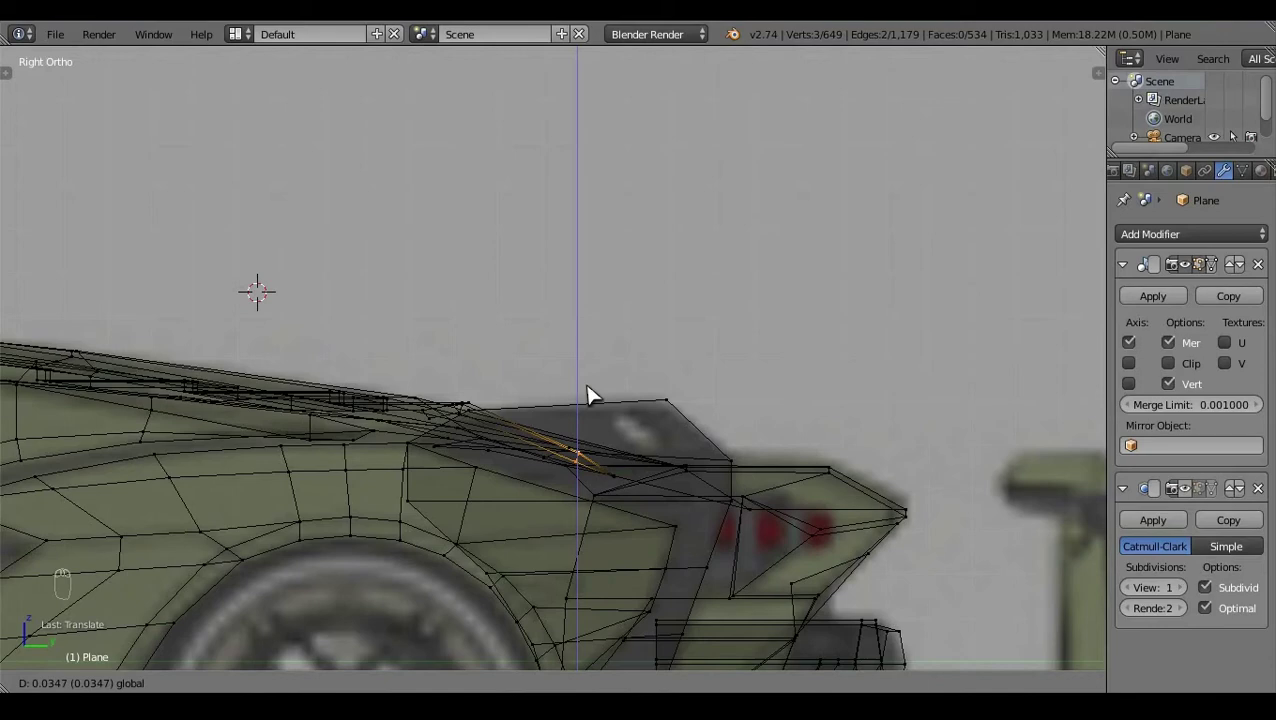
pyautogui.press('ctrl+z')
pyautogui.click(731, 404)
pyautogui.press('z')
pyautogui.rightClick(514, 409)
pyautogui.middleClick(452, 364)
pyautogui.click(498, 409)
# Step: Reposition and scale the front-edge vertices, checking them against the back view in wireframe
pyautogui.press('a')
pyautogui.press('z')
pyautogui.click(656, 472)
pyautogui.press('z')
pyautogui.click(622, 458)
pyautogui.press('ctrl+KP_1')
pyautogui.press('z')
pyautogui.press('z')
pyautogui.press('z')
pyautogui.press('z')
pyautogui.click(461, 550)
pyautogui.press('s')
# Step: Nudge the lower vent vertices into line, undoing two moves that distorted the slat
pyautogui.rightClick(637, 371)
pyautogui.press('z')
pyautogui.click(600, 488)
pyautogui.press('a')
pyautogui.press('z')
pyautogui.moveTo(613, 499); pyautogui.dragTo(661, 477)
pyautogui.click(613, 459)
pyautogui.press('a')
pyautogui.press('z')
pyautogui.press('z')
pyautogui.rightClick(610, 478)
pyautogui.click(627, 491)
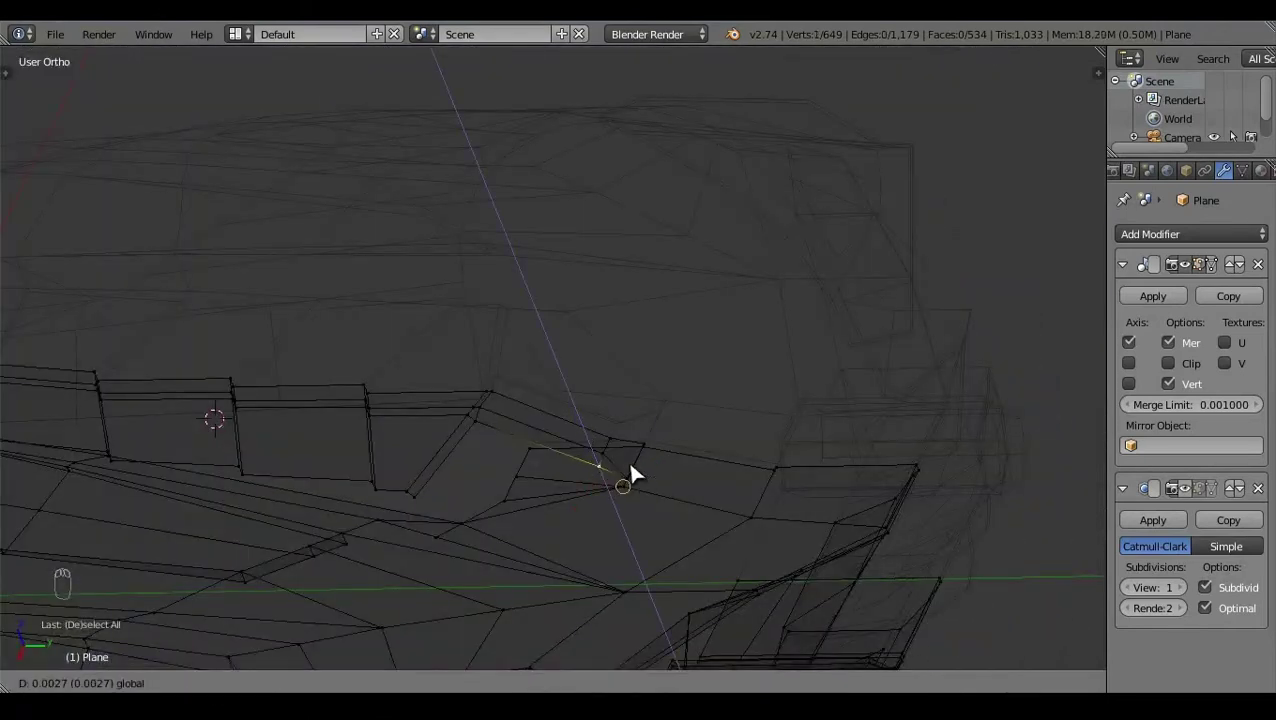
pyautogui.press('ctrl+z')
pyautogui.press('ctrl+z')
# Step: Finalize the vent's front-edge shape in Right Ortho and compare the 534-face mesh with the blueprint
pyautogui.moveTo(552, 469); pyautogui.dragTo(650, 474)
pyautogui.middleClick(650, 474)
pyautogui.click(650, 474)
pyautogui.press('a')
pyautogui.press('z')
pyautogui.click(501, 481)
pyautogui.press('KP_3')
pyautogui.press('z')
pyautogui.click(755, 368)
pyautogui.click(628, 399)
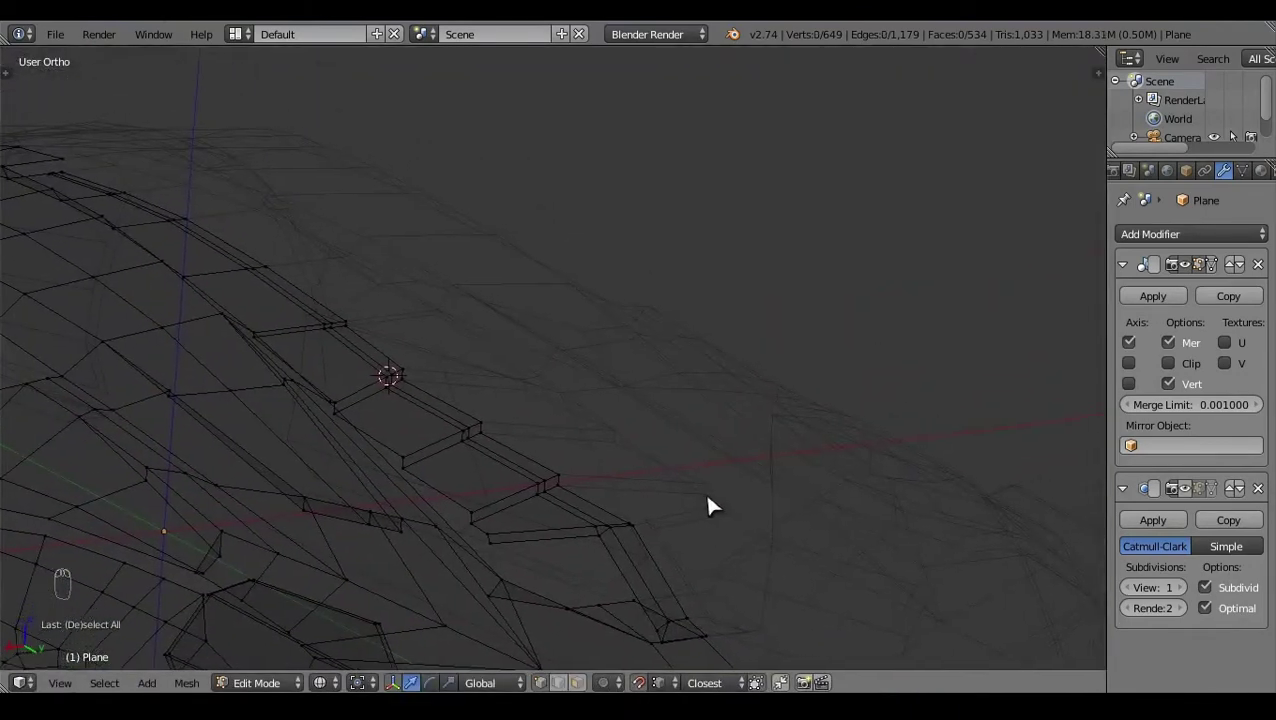
pyautogui.press('a')
pyautogui.click(532, 457)
# Step: Try extruding the hood-vent front edge in Top Ortho view, then undo it after a side check
pyautogui.press('z')
pyautogui.click(697, 536)
pyautogui.press('KP_7')
pyautogui.press('z')
pyautogui.click(593, 517)
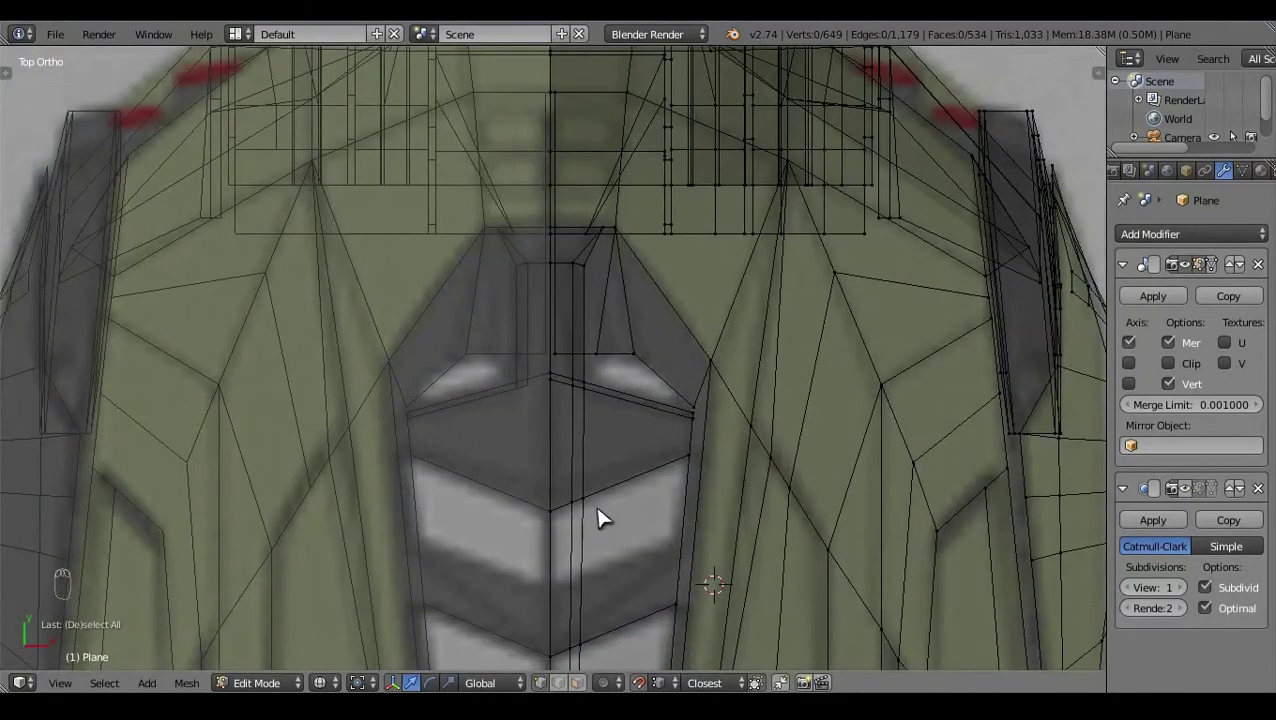
pyautogui.press('z')
pyautogui.moveTo(592, 543); pyautogui.dragTo(656, 437)
pyautogui.rightClick(434, 522)
pyautogui.press('e')
pyautogui.press('z')
pyautogui.click(522, 517)
pyautogui.press('a')
pyautogui.press('KP_3')
pyautogui.press('ctrl+z')
# Step: Scale the vent corner vertices together and fill the gap between them with a face
pyautogui.press('s')
pyautogui.moveTo(568, 526); pyautogui.dragTo(412, 475)
pyautogui.press('a')
pyautogui.press('z')
pyautogui.rightClick(409, 474)
pyautogui.click(408, 419)
pyautogui.press('a')
pyautogui.click(722, 425)
pyautogui.moveTo(648, 575); pyautogui.dragTo(593, 581)
pyautogui.rightClick(517, 488)
pyautogui.rightClick(665, 570)
pyautogui.press('f')
pyautogui.press('a')
pyautogui.click(591, 649)
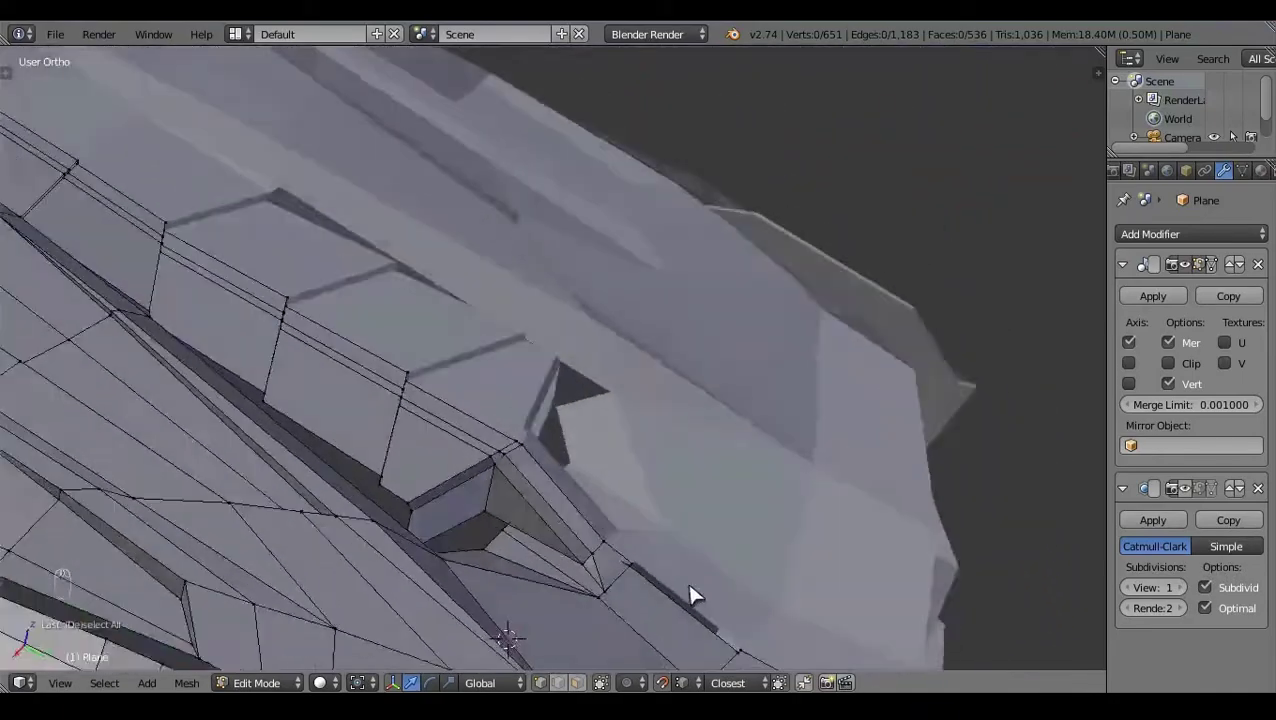
pyautogui.click(667, 456)
# Step: Slide the vent corner vertex along X in Top Ortho so it meets the car's centre line
pyautogui.press('z')
pyautogui.press('KP_7')
pyautogui.press('z')
pyautogui.press('z')
pyautogui.press('z')
pyautogui.moveTo(442, 523); pyautogui.dragTo(544, 406)
pyautogui.press('z')
pyautogui.middleClick(552, 396)
pyautogui.press('x')
pyautogui.rightClick(544, 406)
pyautogui.press('z')
pyautogui.click(568, 404)
pyautogui.press('z')
pyautogui.rightClick(693, 420)
pyautogui.press('z')
pyautogui.click(855, 236)
pyautogui.rightClick(810, 188)
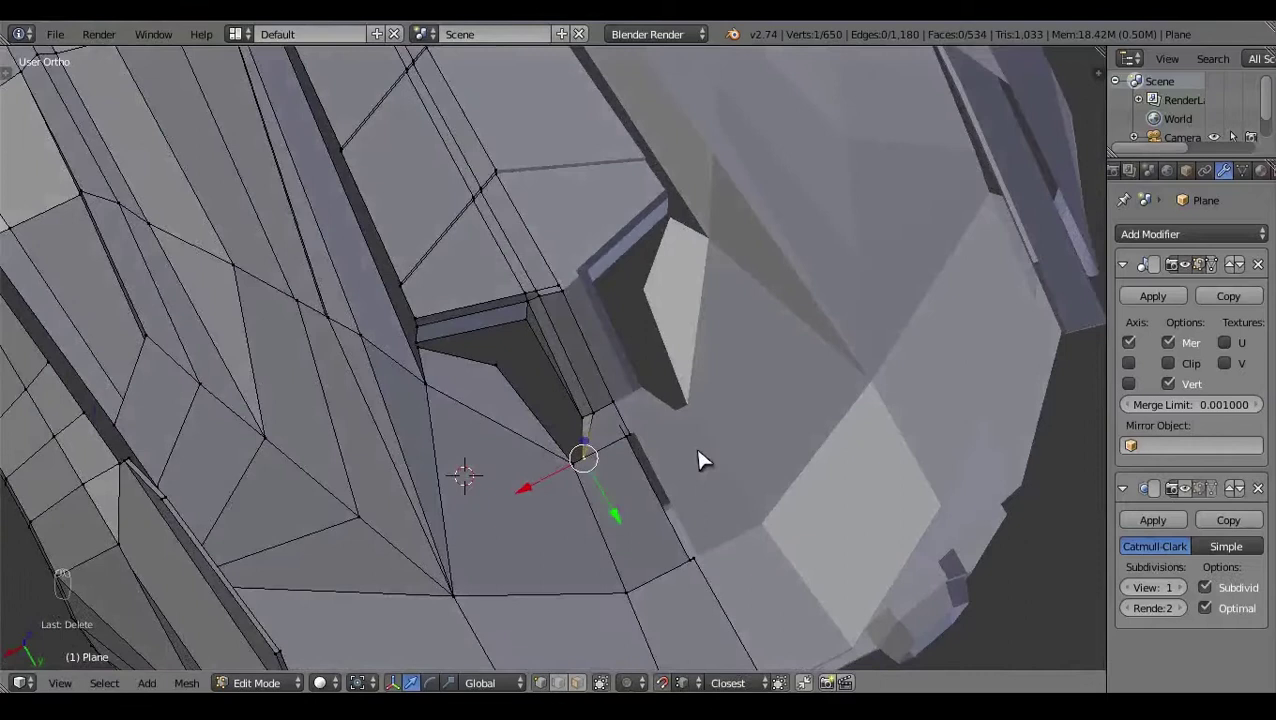
# Step: Box-select the corner vertex and grab it into its final spot, confirming from Top Ortho
pyautogui.press('KP_7')
pyautogui.press('z')
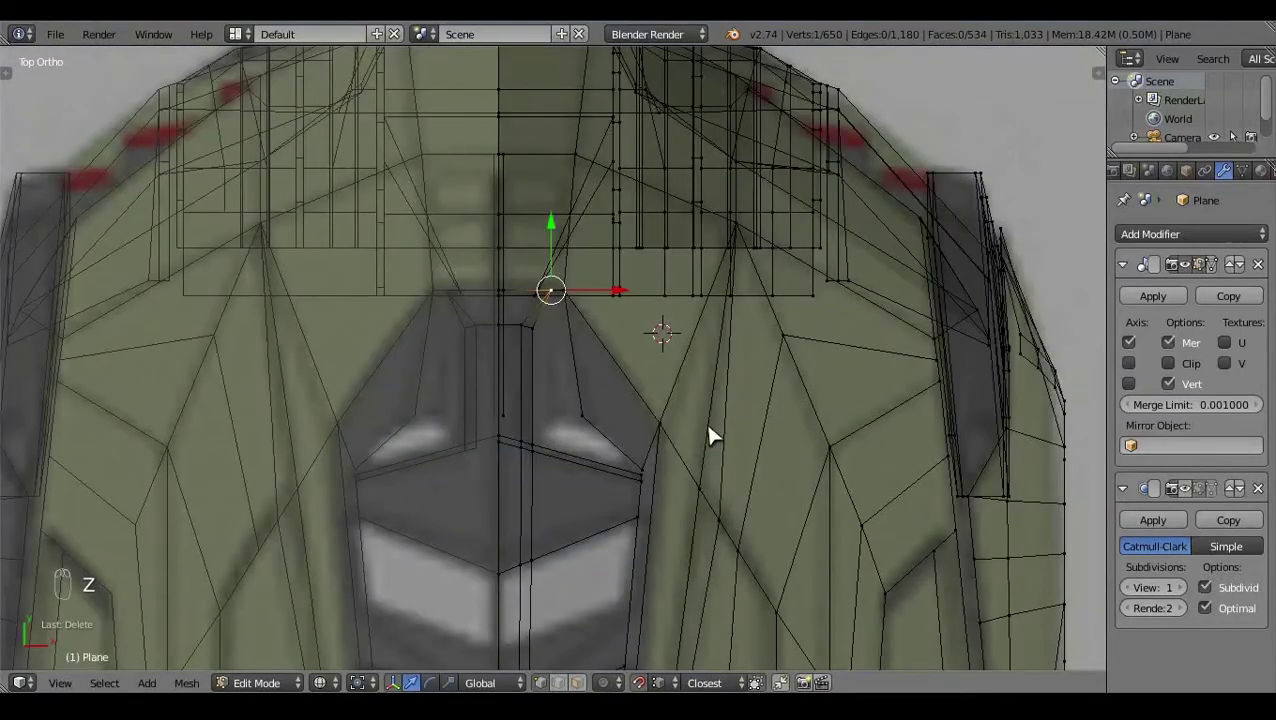
pyautogui.press('a')
pyautogui.rightClick(596, 341)
pyautogui.click(605, 335)
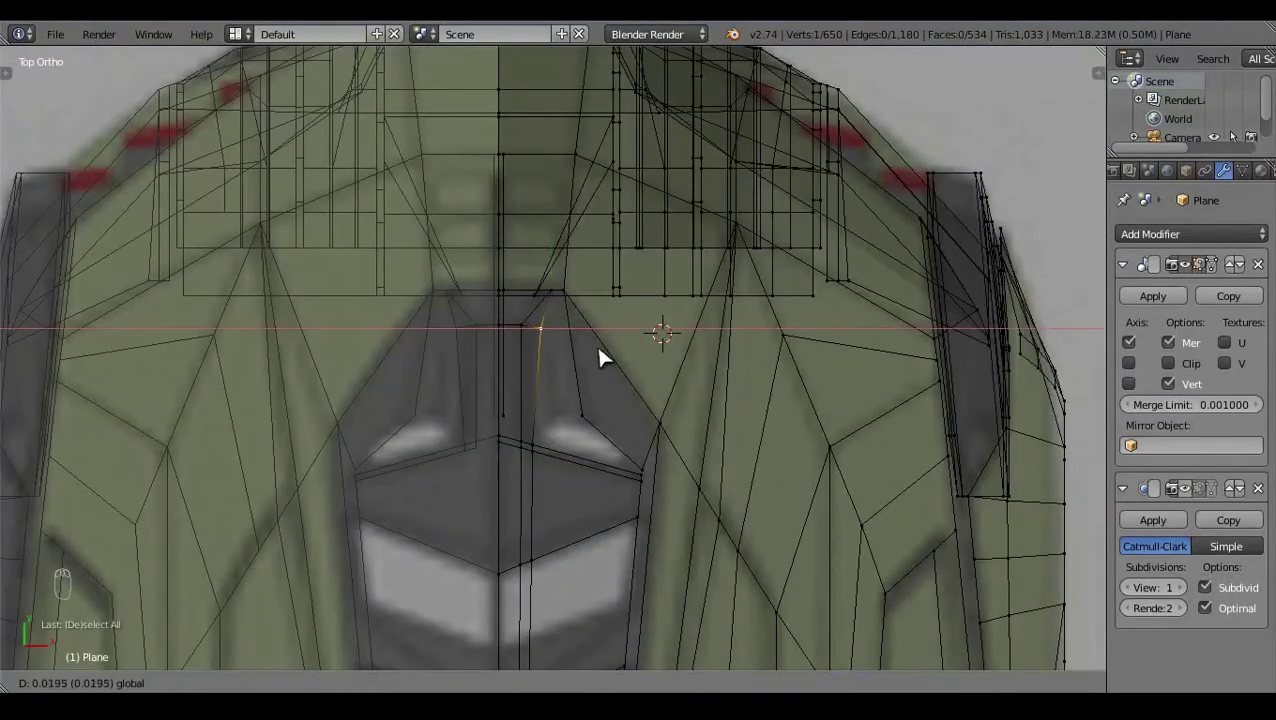
pyautogui.rightClick(554, 449)
pyautogui.click(592, 348)
pyautogui.middleClick(589, 153)
pyautogui.press('b')
pyautogui.press('b')
pyautogui.click(526, 517)
pyautogui.middleClick(484, 419)
pyautogui.press('g')
pyautogui.press('ctrl+z')
pyautogui.click(619, 647)
pyautogui.press('g')
pyautogui.middleClick(499, 429)
pyautogui.press('a')
pyautogui.press('z')
pyautogui.click(493, 498)
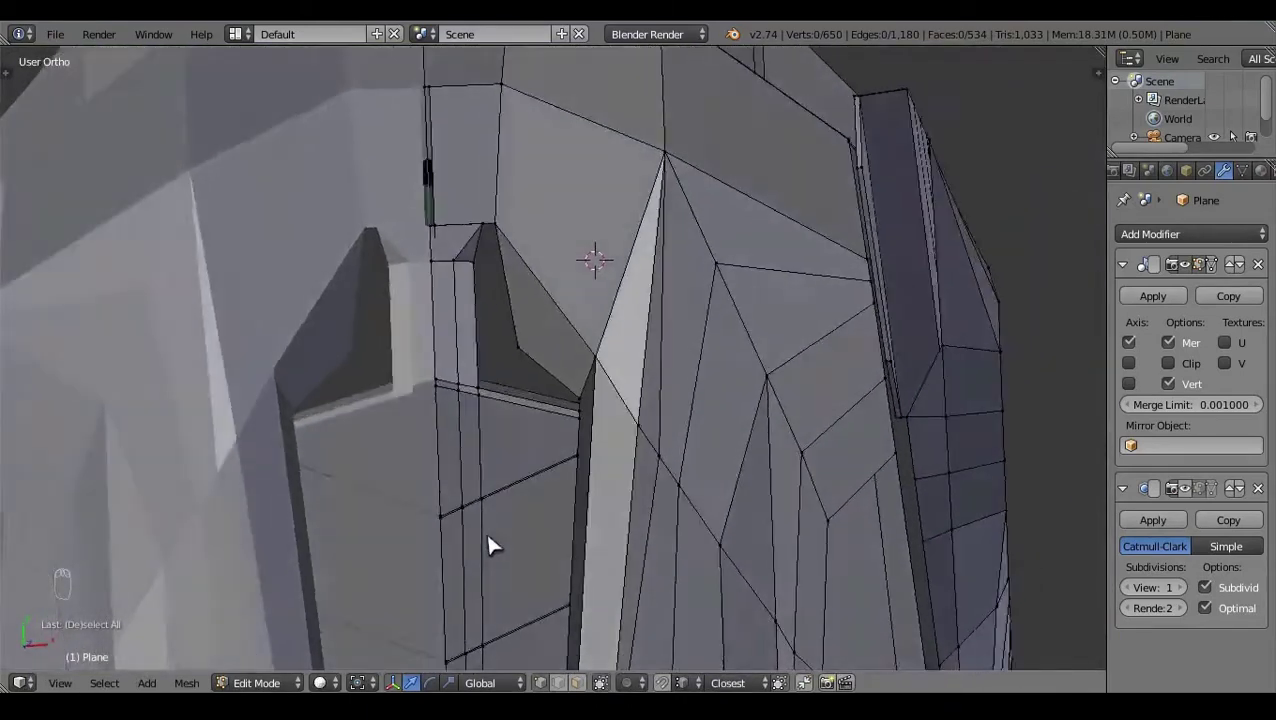
pyautogui.press('KP_7')
pyautogui.press('z')
pyautogui.click(573, 354)
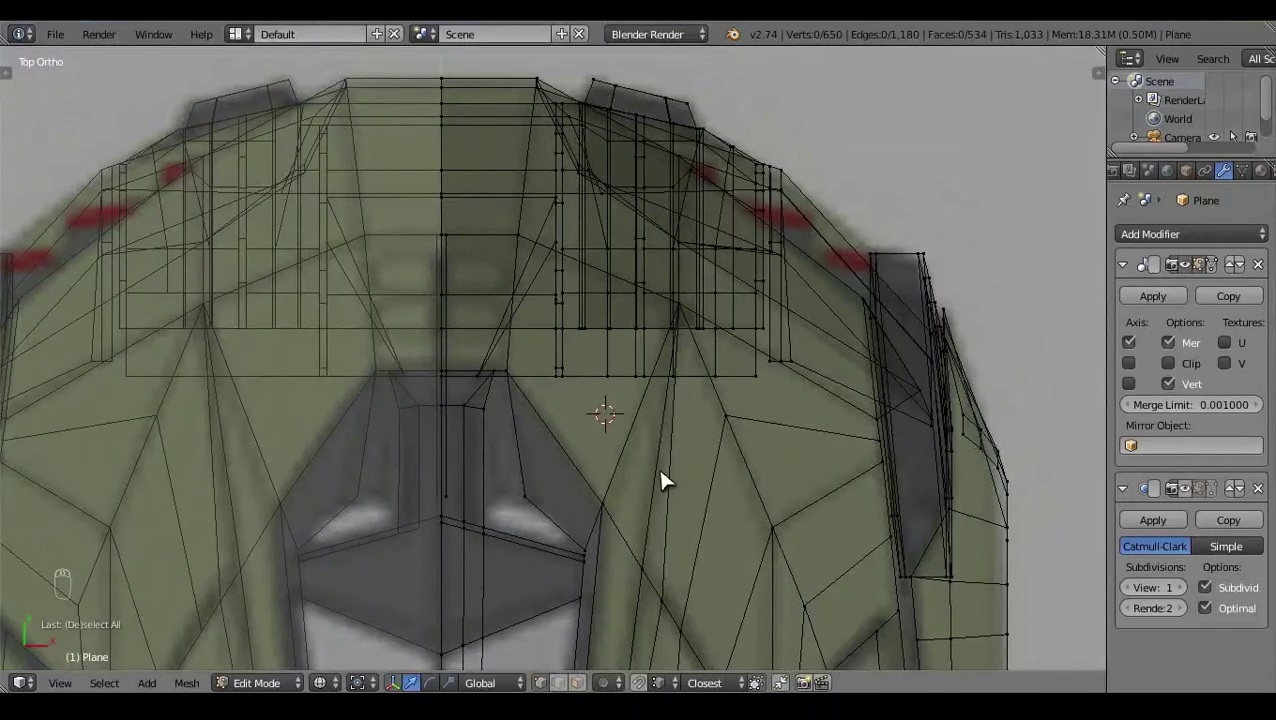
# Step: Select the vent edge vertices in Top Ortho, undoing a stray move along the way
pyautogui.press('z')
pyautogui.click(498, 591)
pyautogui.rightClick(529, 477)
pyautogui.press('z')
pyautogui.press('KP_7')
pyautogui.moveTo(489, 471); pyautogui.dragTo(595, 484)
pyautogui.press('ctrl+z')
pyautogui.press('a')
pyautogui.middleClick(513, 459)
pyautogui.click(465, 543)
pyautogui.click(769, 487)
# Step: Scale the selected vent loop in side view to form the first louvre slat step
pyautogui.press('KP_3')
pyautogui.press('z')
pyautogui.middleClick(665, 416)
pyautogui.press('z')
pyautogui.press('z')
pyautogui.press('z')
pyautogui.middleClick(607, 461)
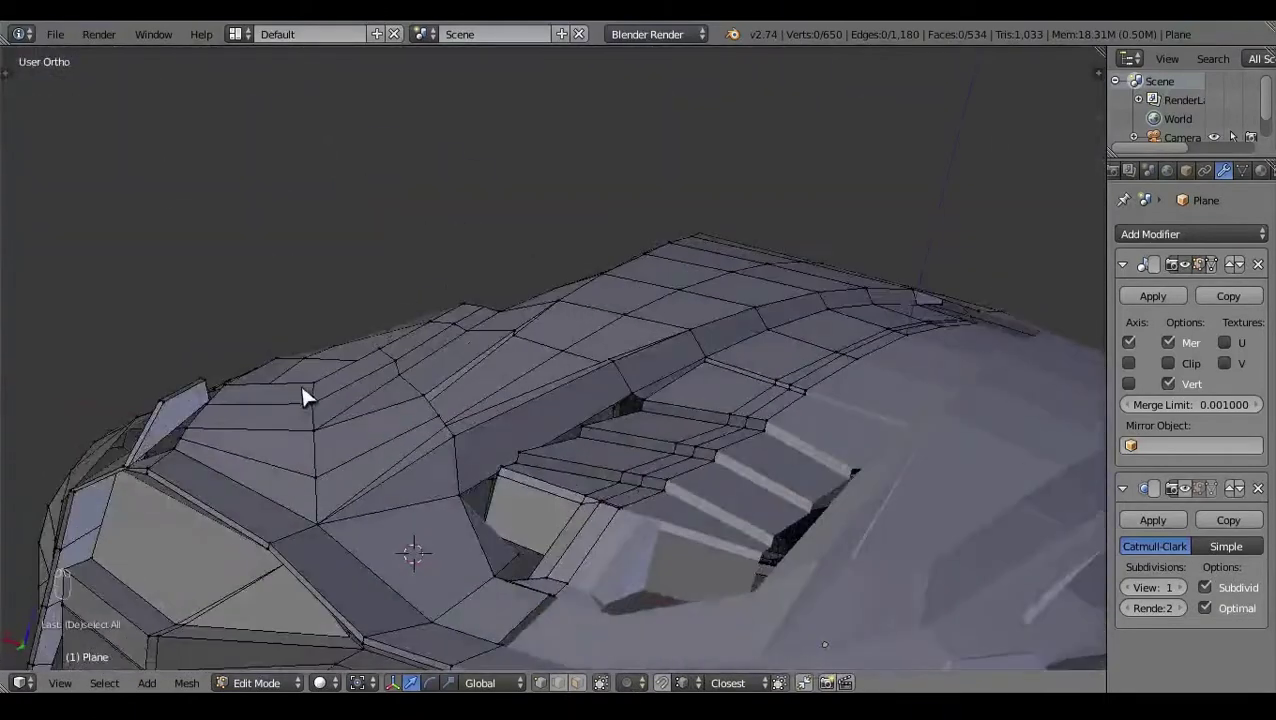
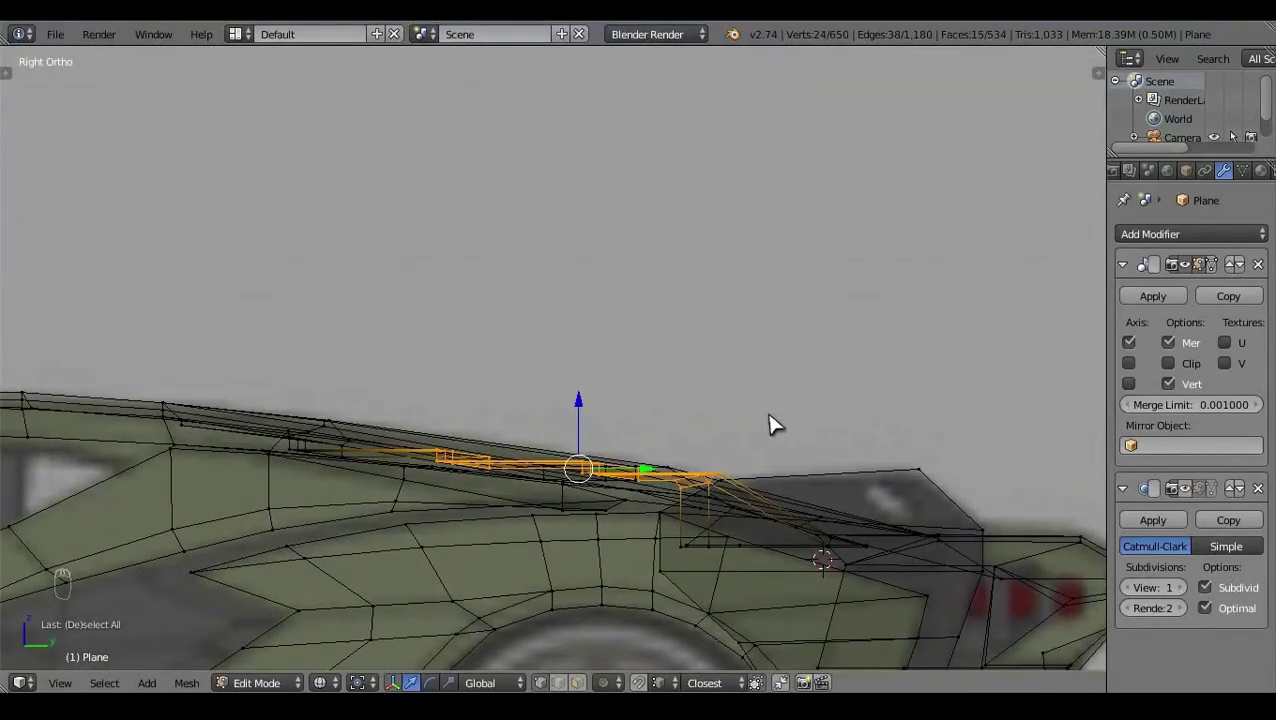
pyautogui.press('a')
pyautogui.press('z')
pyautogui.press('z')
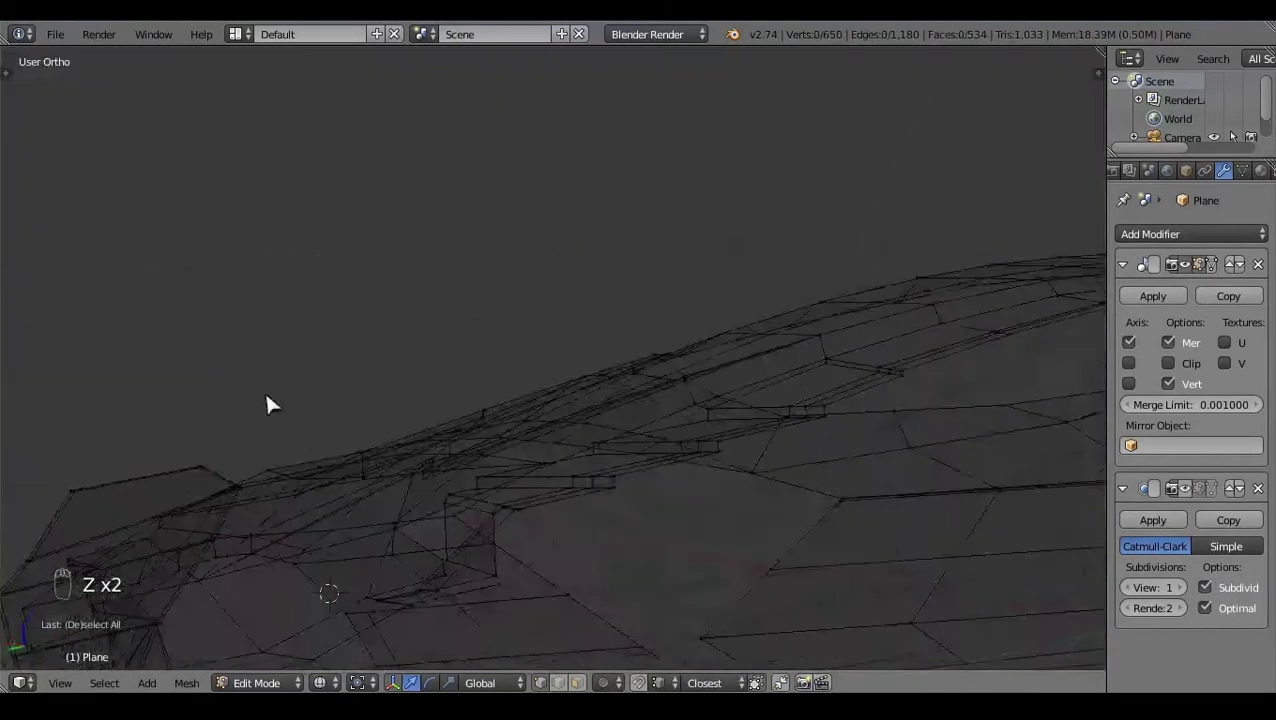
pyautogui.moveTo(673, 360); pyautogui.dragTo(731, 389)
pyautogui.press('s')
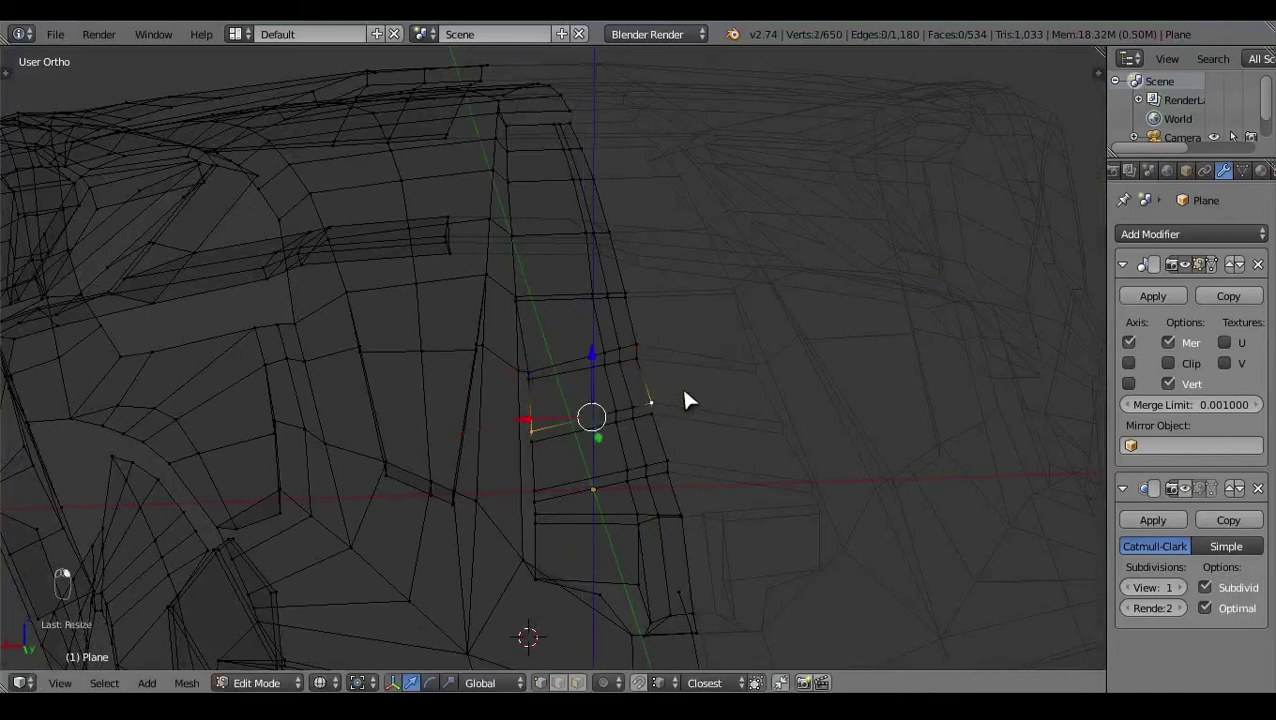
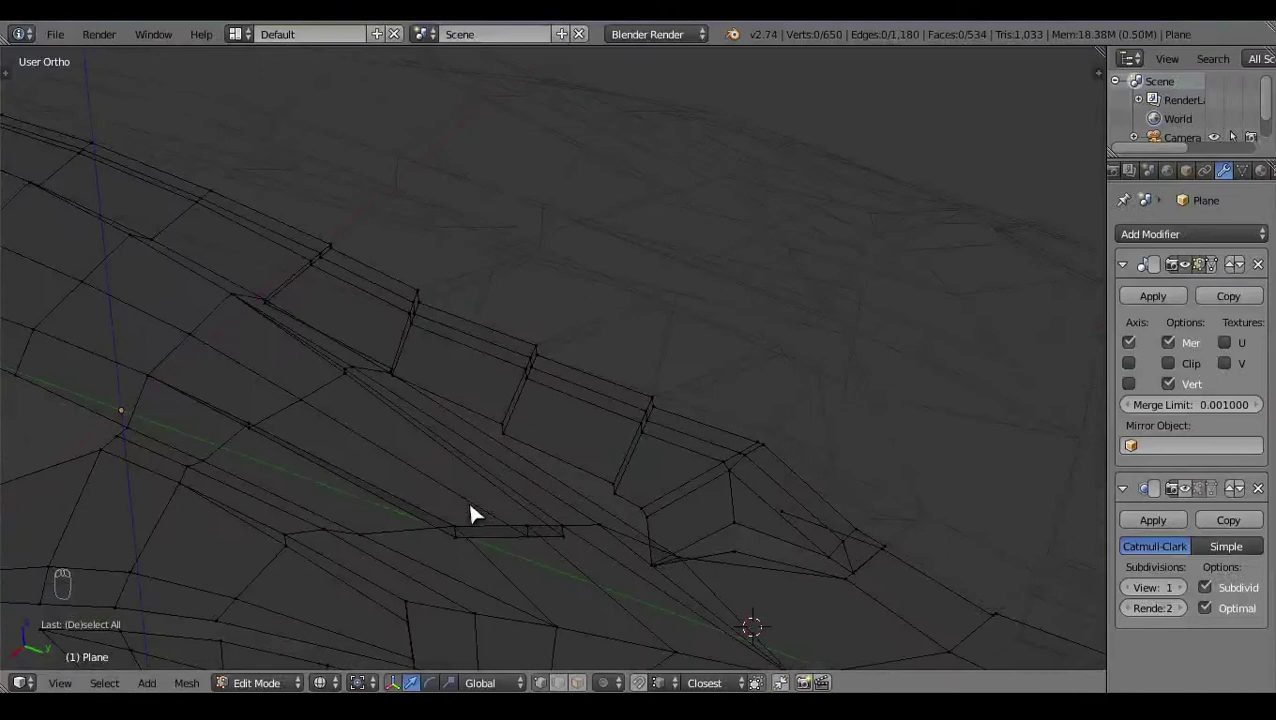
# Step: Scale the next vent loop in side view into a second stepped slat
pyautogui.rightClick(741, 452)
pyautogui.press('KP_3')
pyautogui.press('s')
pyautogui.moveTo(694, 502); pyautogui.dragTo(711, 417)
pyautogui.rightClick(711, 417)
pyautogui.rightClick(689, 511)
pyautogui.moveTo(730, 612); pyautogui.dragTo(835, 485)
pyautogui.press('z')
pyautogui.press('a')
# Step: Preview the slats out of Edit Mode, then nudge the front vent vertices again in side view
pyautogui.press('Tab')
pyautogui.click(662, 442)
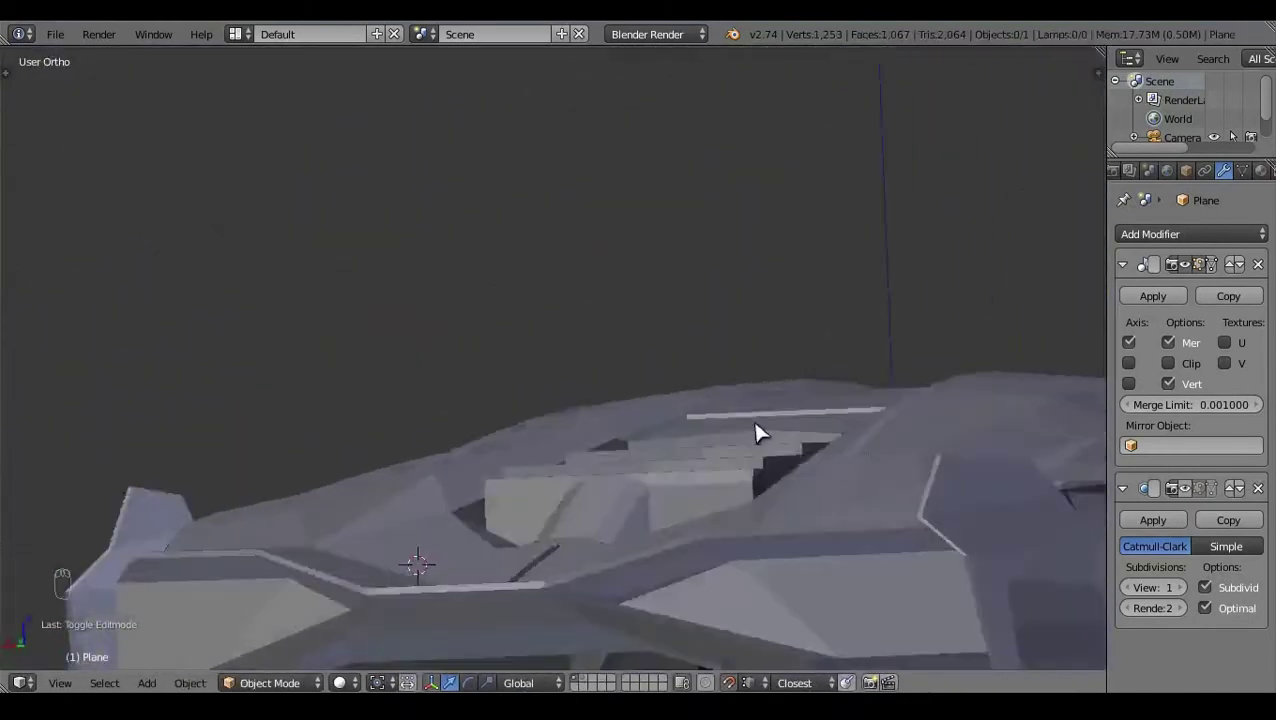
pyautogui.click(777, 457)
pyautogui.press('z')
pyautogui.press('z')
pyautogui.press('Tab')
pyautogui.moveTo(631, 516); pyautogui.dragTo(765, 460)
pyautogui.press('KP_3')
pyautogui.press('z')
pyautogui.moveTo(752, 404); pyautogui.dragTo(802, 423)
pyautogui.press('a')
pyautogui.press('z')
pyautogui.click(398, 400)
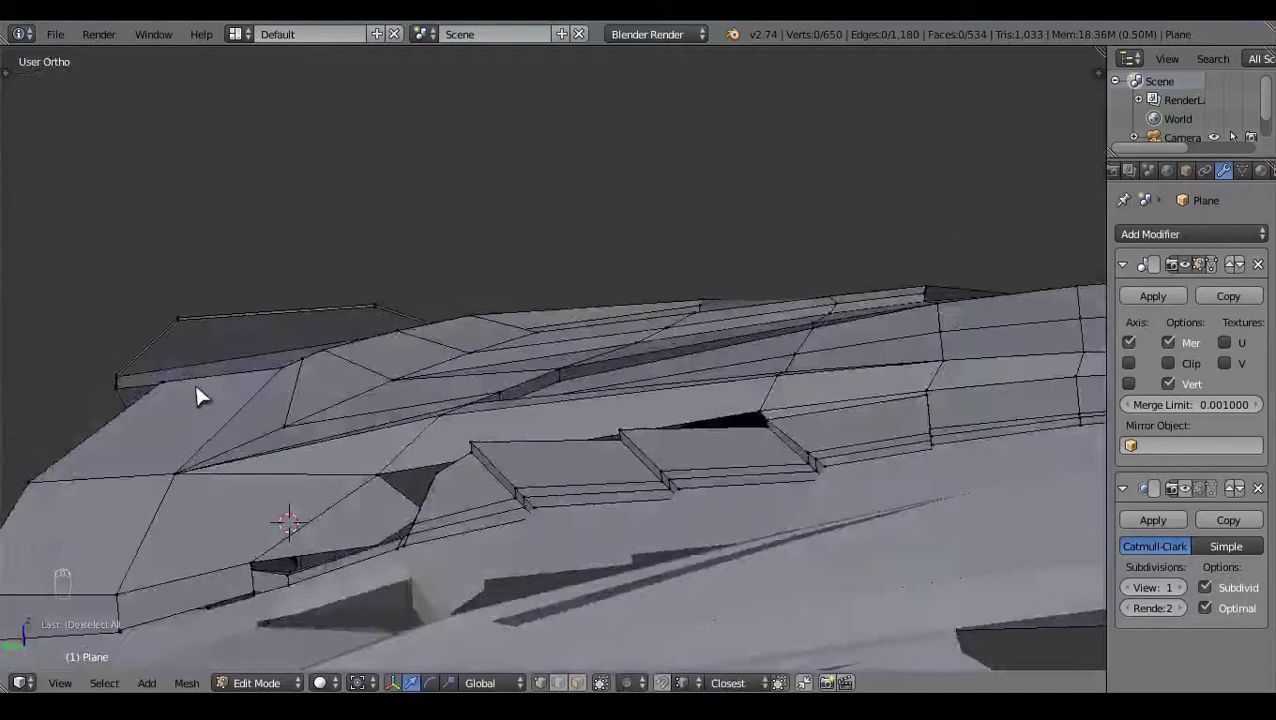
# Step: Box-select the louvre slat faces in Back ortho wireframe view
pyautogui.press('ctrl+KP_1')
pyautogui.press('z')
pyautogui.press('z')
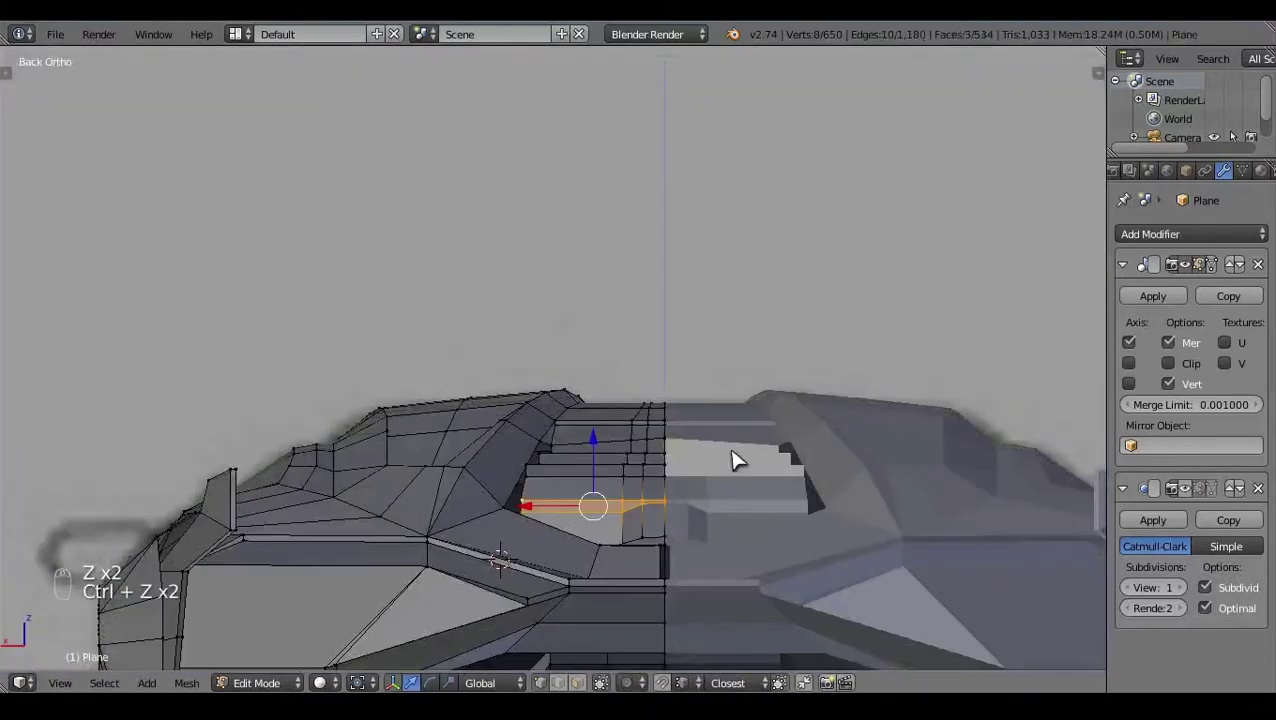
pyautogui.press('ctrl+z')
pyautogui.click(714, 477)
pyautogui.press('z')
pyautogui.press('b')
pyautogui.press('b')
pyautogui.press('b')
pyautogui.press('z')
pyautogui.click(652, 389)
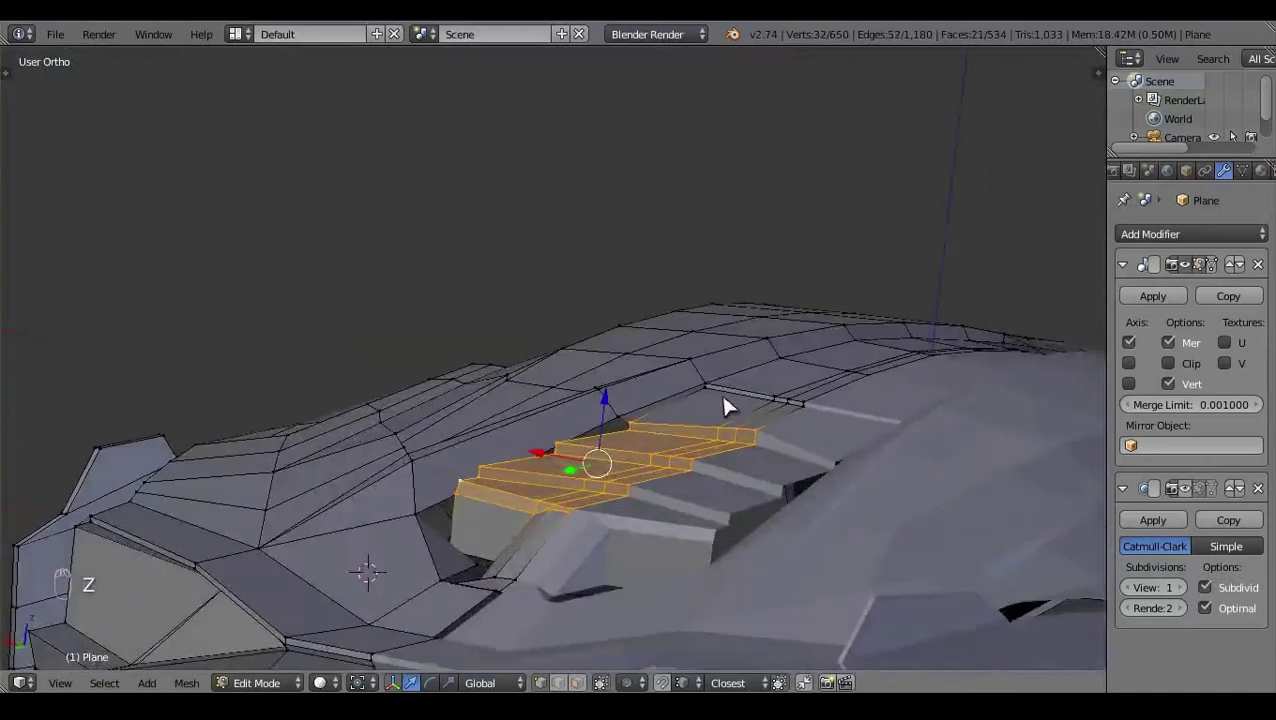
# Step: Grab and scale the selected slats apart in Right ortho view so gaps open between them
pyautogui.press('KP_3')
pyautogui.press('z')
pyautogui.moveTo(519, 405); pyautogui.dragTo(555, 434)
pyautogui.moveTo(845, 459); pyautogui.dragTo(607, 375)
pyautogui.press('b')
pyautogui.click(511, 366)
pyautogui.moveTo(649, 456); pyautogui.dragTo(780, 366)
pyautogui.press('b')
pyautogui.press('z')
# Step: Fill the one missing slat face with F and reselect the slat geometry
pyautogui.press('a')
pyautogui.click(803, 389)
pyautogui.click(741, 364)
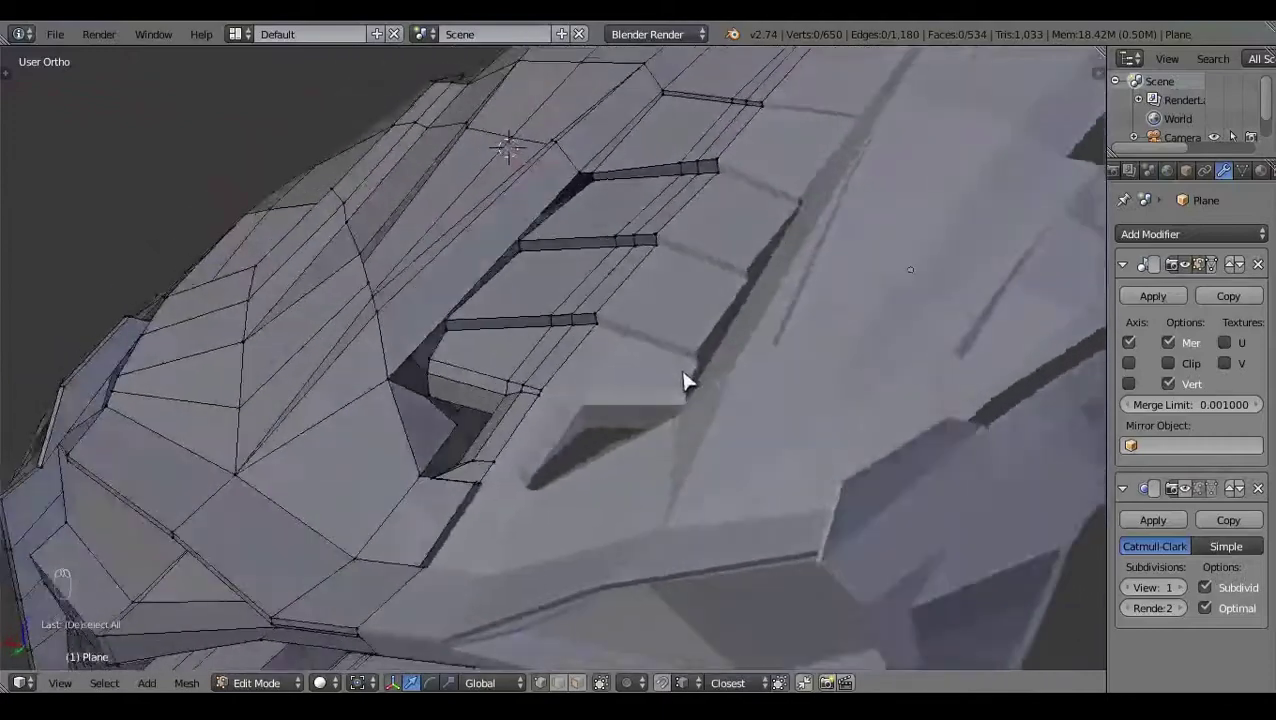
pyautogui.click(421, 394)
pyautogui.moveTo(421, 394); pyautogui.dragTo(632, 152)
pyautogui.press('f')
pyautogui.press('a')
pyautogui.click(693, 307)
pyautogui.press('z')
pyautogui.click(763, 388)
pyautogui.press('c')
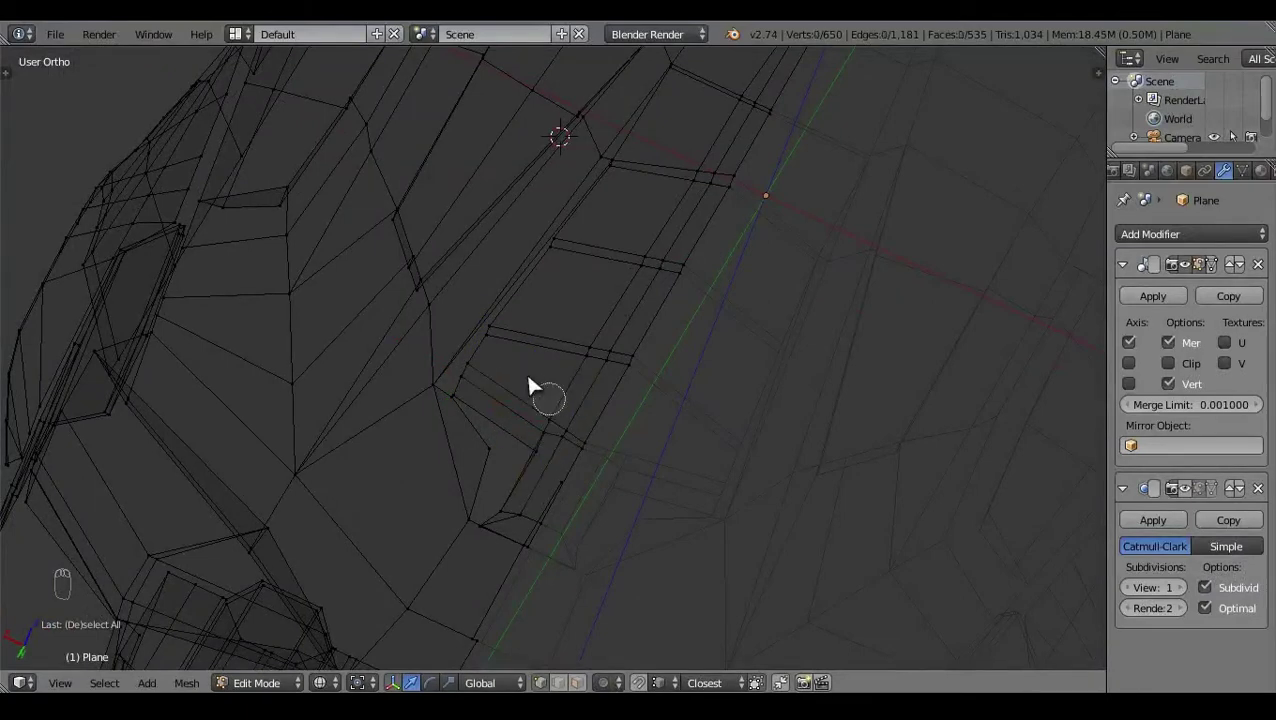
pyautogui.rightClick(958, 313)
pyautogui.click(958, 366)
# Step: Lower the stepped slats beneath the upper body edge in Left ortho view
pyautogui.press('ctrl+KP_3')
pyautogui.press('z')
pyautogui.click(582, 541)
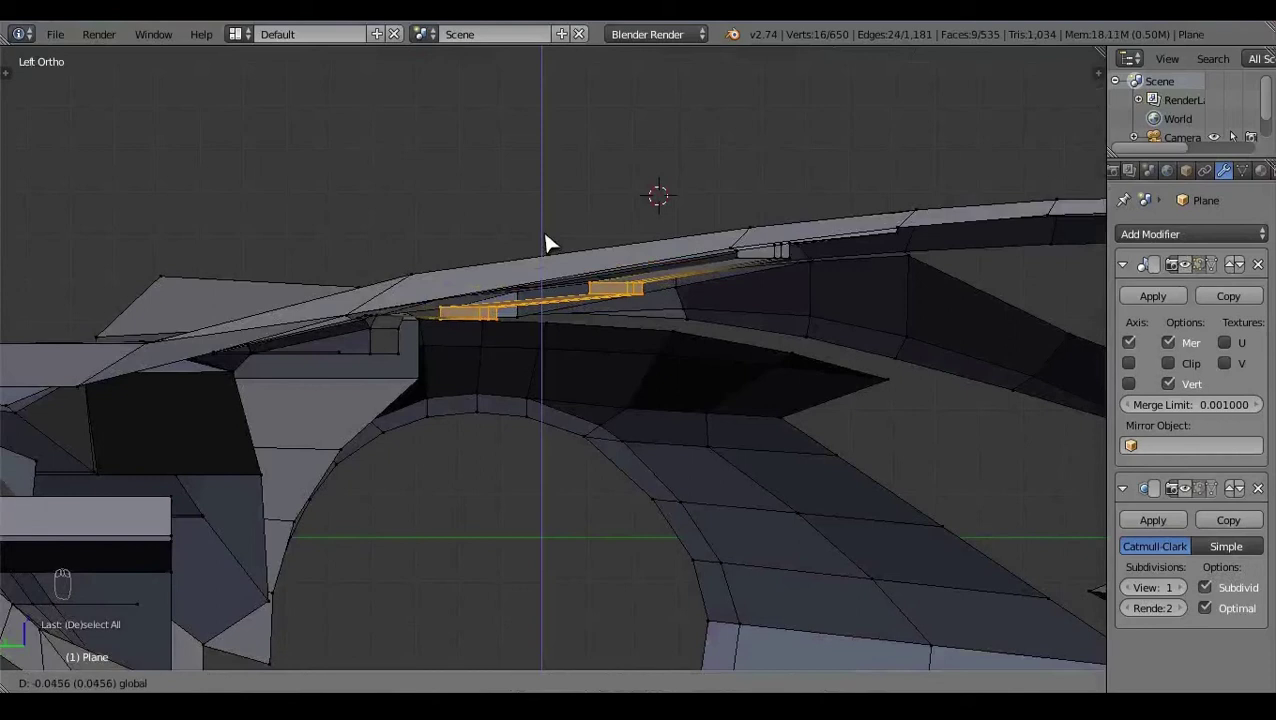
pyautogui.moveTo(574, 245); pyautogui.dragTo(561, 487)
pyautogui.press('a')
pyautogui.rightClick(516, 408)
pyautogui.press('ctrl+KP_3')
pyautogui.moveTo(395, 263); pyautogui.dragTo(392, 264)
pyautogui.click(593, 551)
pyautogui.moveTo(422, 390); pyautogui.dragTo(529, 361)
pyautogui.click(401, 379)
# Step: Check the repositioned slats from Right ortho view in solid and wireframe shading
pyautogui.press('KP_3')
pyautogui.press('a')
pyautogui.click(639, 479)
pyautogui.press('KP_3')
pyautogui.press('z')
pyautogui.click(787, 195)
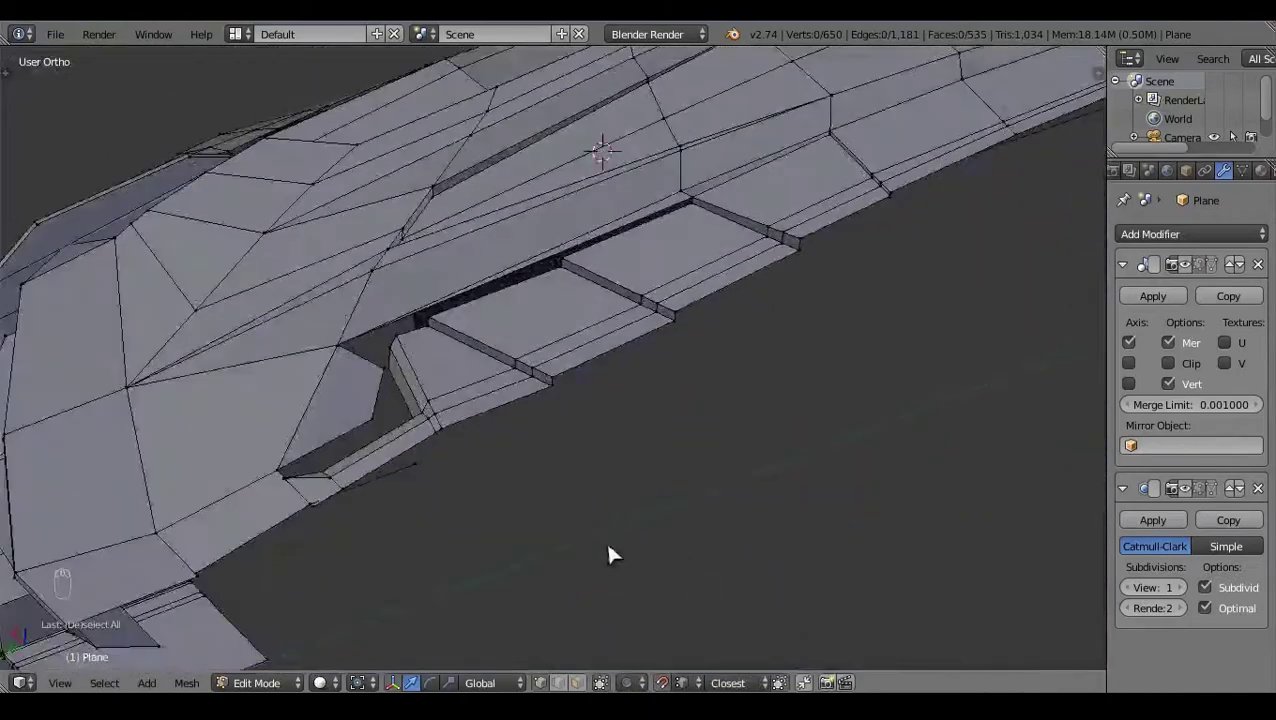
# Step: Select boundary vertices beside the vent in Top ortho view and fill the first closing face with F
pyautogui.press('KP_7')
pyautogui.press('z')
pyautogui.click(676, 235)
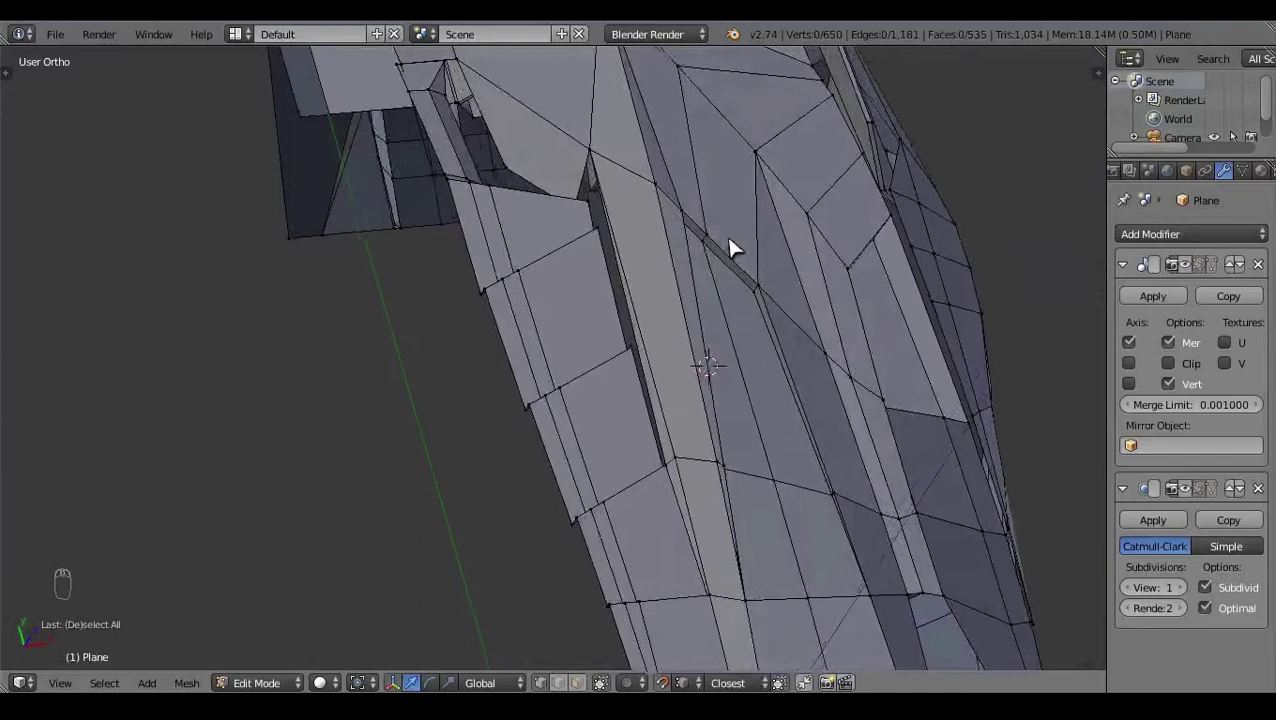
pyautogui.click(440, 275)
pyautogui.moveTo(559, 288); pyautogui.dragTo(775, 495)
pyautogui.click(695, 91)
pyautogui.rightClick(748, 341)
pyautogui.press('f')
pyautogui.press('a')
pyautogui.press('z')
pyautogui.press('z')
pyautogui.click(519, 596)
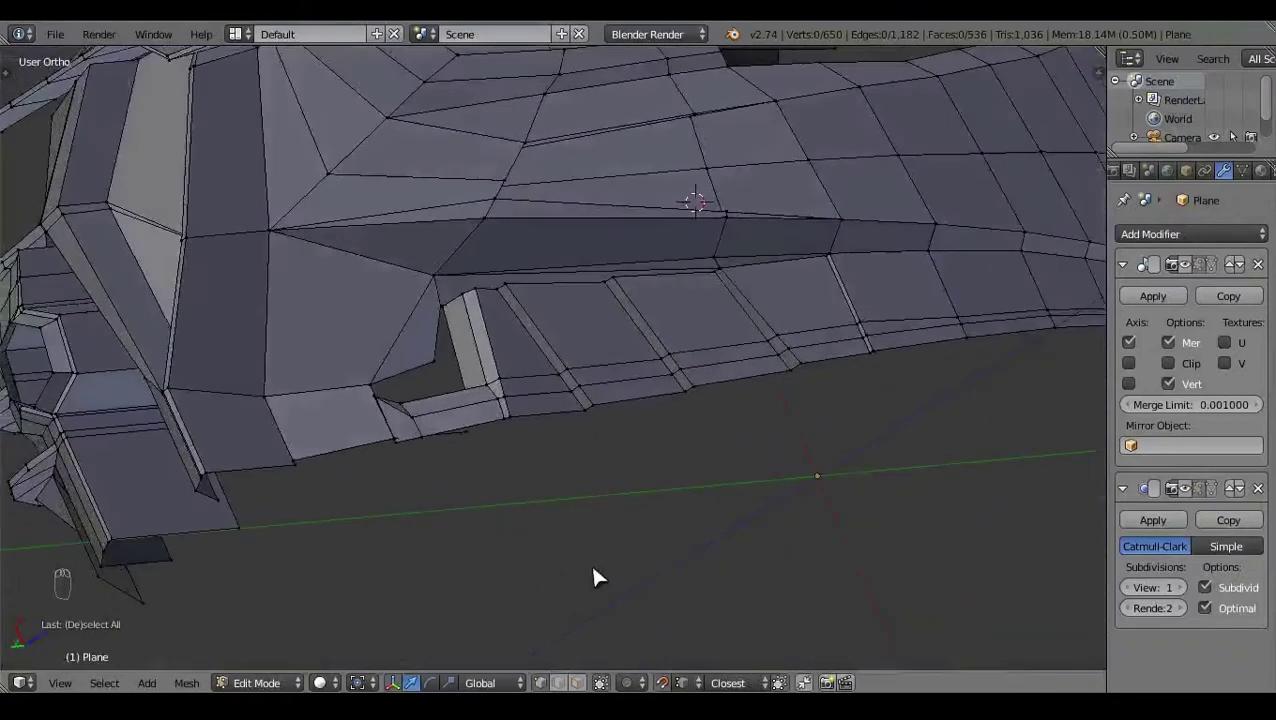
# Step: Reselect the panel corner vertices, undoing a mis-selection along the way
pyautogui.click(324, 432)
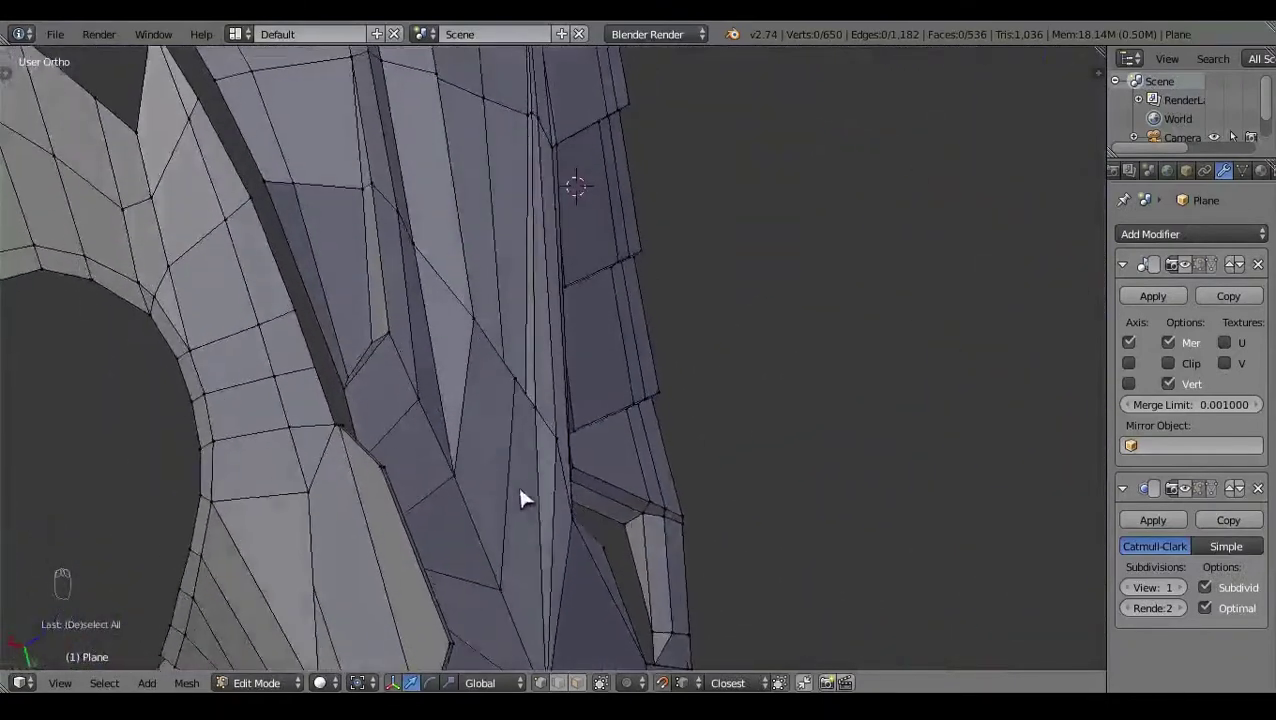
pyautogui.rightClick(656, 518)
pyautogui.click(671, 513)
pyautogui.press('ctrl+z')
pyautogui.click(690, 539)
pyautogui.press('a')
pyautogui.click(652, 318)
pyautogui.moveTo(656, 358); pyautogui.dragTo(531, 491)
pyautogui.press('KP_7')
pyautogui.press('z')
pyautogui.click(479, 516)
# Step: Pick the corner vertices one by one and nudge a stray vertex into place with G
pyautogui.rightClick(529, 338)
pyautogui.click(515, 289)
pyautogui.click(564, 261)
pyautogui.click(484, 231)
pyautogui.press('a')
pyautogui.rightClick(576, 391)
pyautogui.click(580, 365)
pyautogui.click(633, 414)
pyautogui.press('ctrl+z')
pyautogui.click(635, 403)
pyautogui.press('g')
pyautogui.press('a')
pyautogui.press('z')
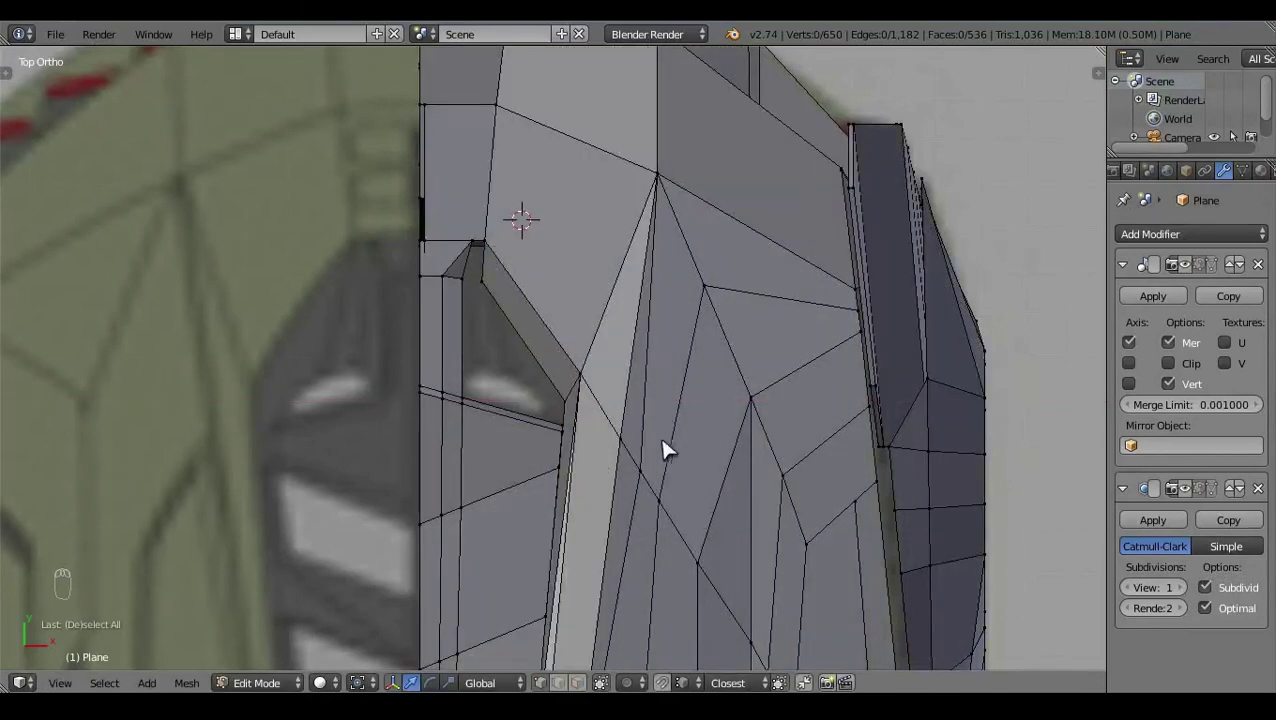
pyautogui.press('z')
# Step: Extrude an edge toward the vent corner and select the vertices for the next faces
pyautogui.press('e')
pyautogui.click(492, 348)
pyautogui.click(496, 251)
pyautogui.press('a')
pyautogui.press('z')
pyautogui.moveTo(816, 536); pyautogui.dragTo(821, 515)
pyautogui.rightClick(577, 266)
pyautogui.press('a')
pyautogui.middleClick(821, 515)
pyautogui.moveTo(820, 515); pyautogui.dragTo(680, 392)
pyautogui.rightClick(691, 383)
pyautogui.middleClick(680, 392)
# Step: Fill two more faces with F to close the vent corner and verify the surface is closed
pyautogui.press('f')
pyautogui.moveTo(697, 427); pyautogui.dragTo(676, 448)
pyautogui.press('a')
pyautogui.moveTo(676, 448); pyautogui.dragTo(685, 516)
pyautogui.moveTo(609, 313); pyautogui.dragTo(1200, 262)
pyautogui.press('f')
pyautogui.press('a')
pyautogui.click(1200, 262)
pyautogui.click(804, 522)
pyautogui.press('a')
pyautogui.press('a')
pyautogui.click(927, 472)
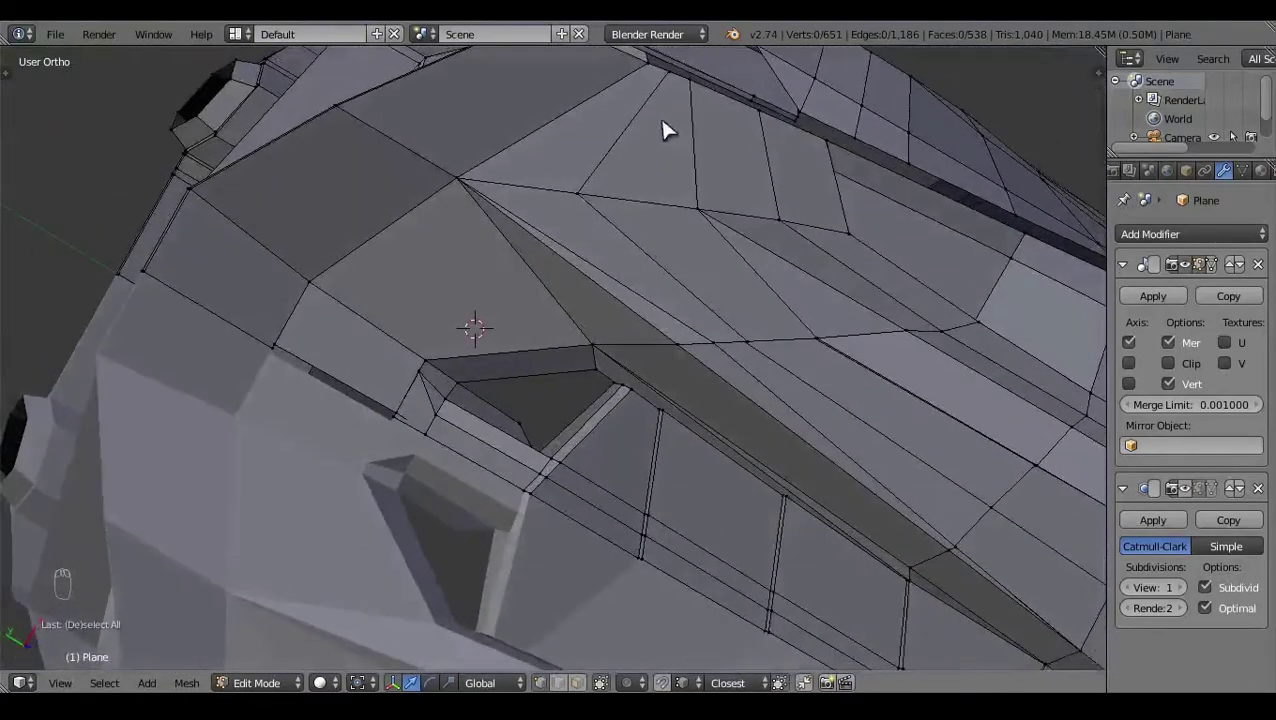
# Step: Select the duplicate vertices at the front vent corner in Top ortho wireframe view
pyautogui.rightClick(444, 310)
pyautogui.press('KP_7')
pyautogui.click(538, 279)
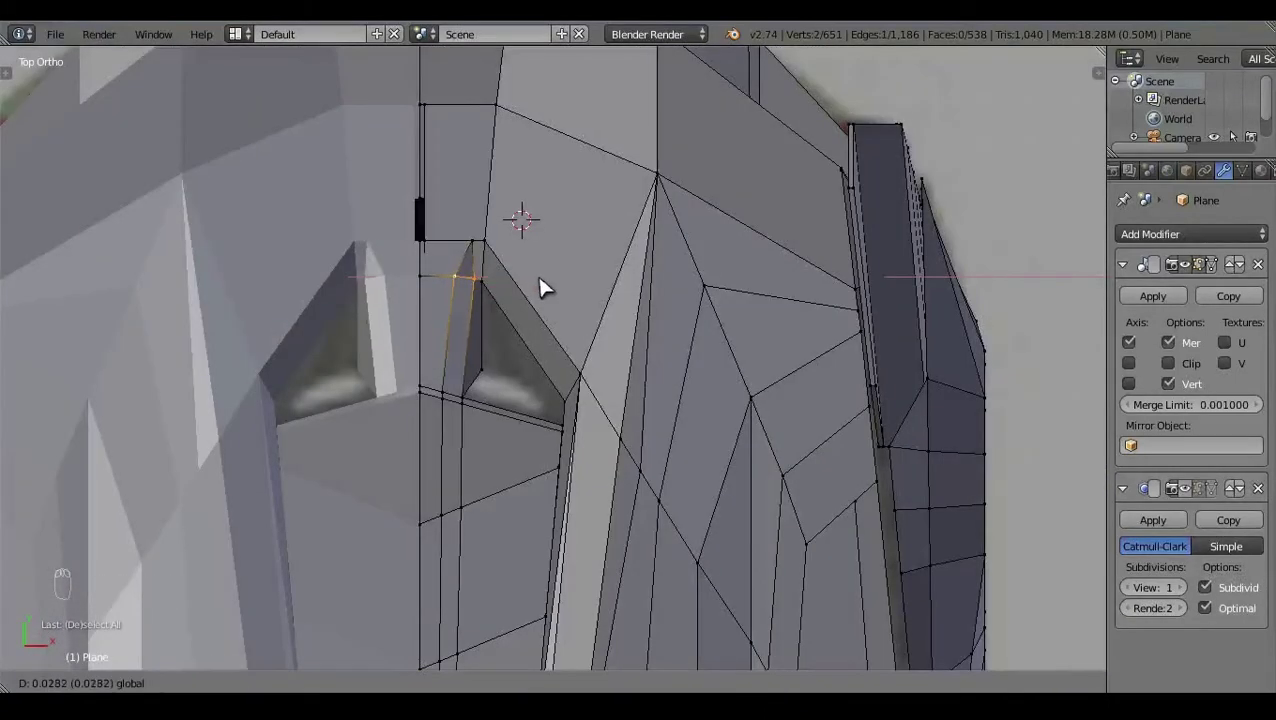
pyautogui.click(550, 283)
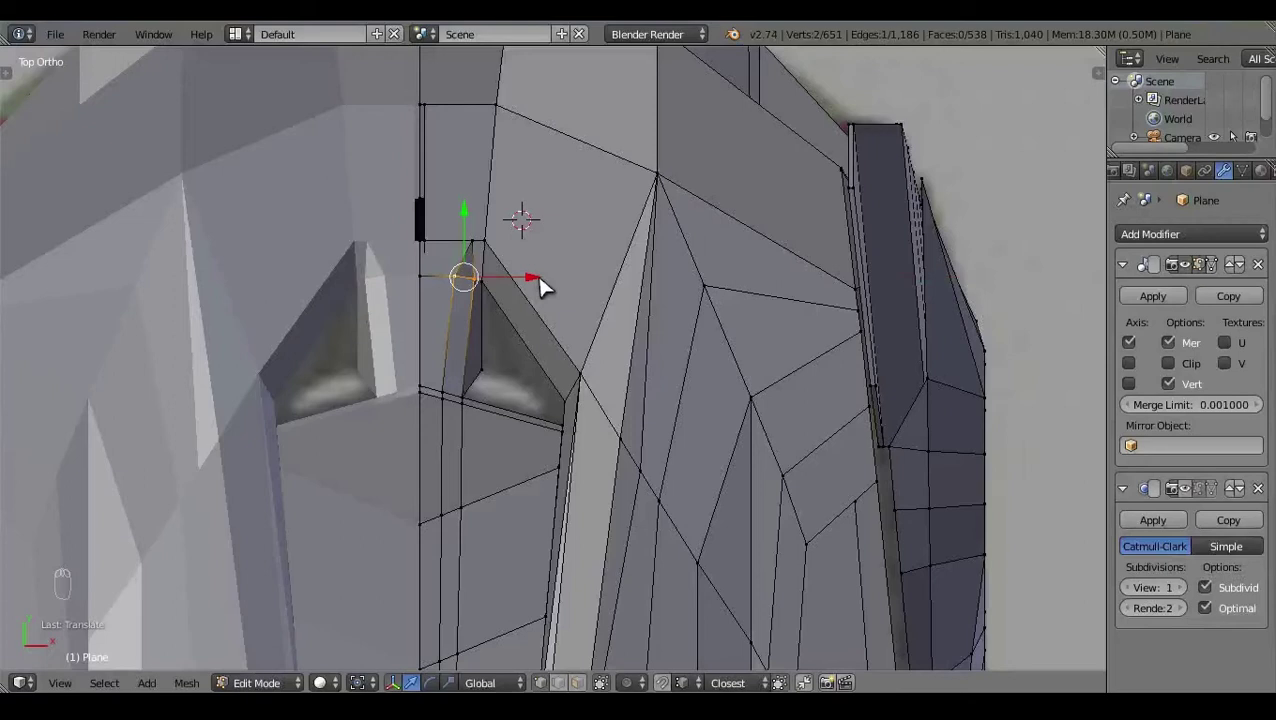
pyautogui.press('z')
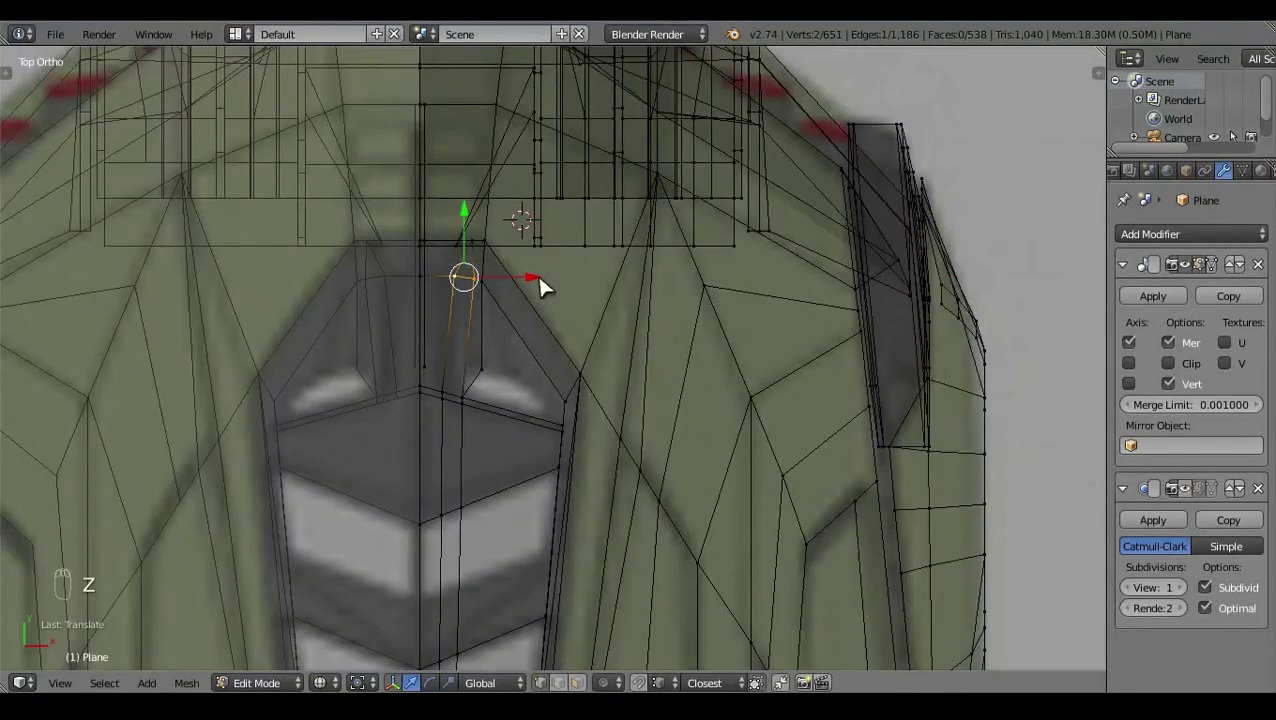
pyautogui.rightClick(575, 248)
pyautogui.click(531, 246)
pyautogui.press('a')
pyautogui.press('z')
pyautogui.press('a')
pyautogui.press('a')
pyautogui.click(700, 357)
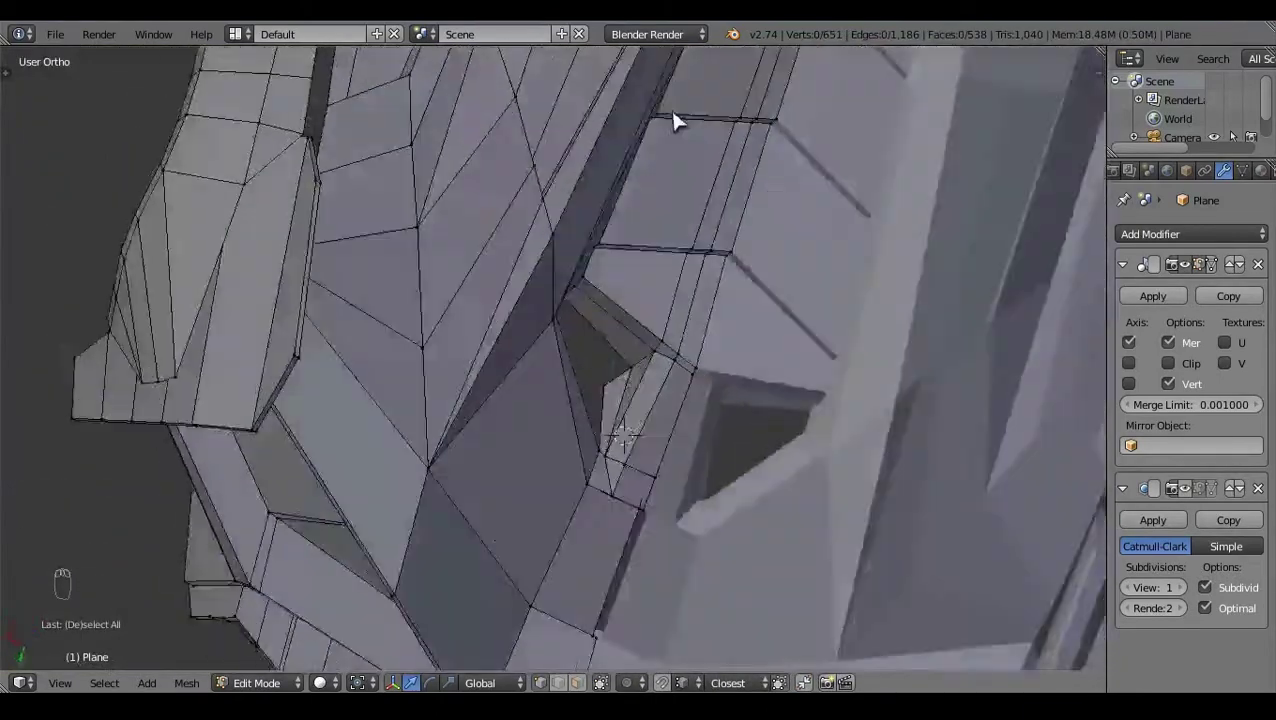
# Step: Merge the selected stray vertices with Alt+M and inspect the corner from Top view
pyautogui.rightClick(647, 402)
pyautogui.press('alt+m')
pyautogui.press('a')
pyautogui.press('KP_7')
pyautogui.press('z')
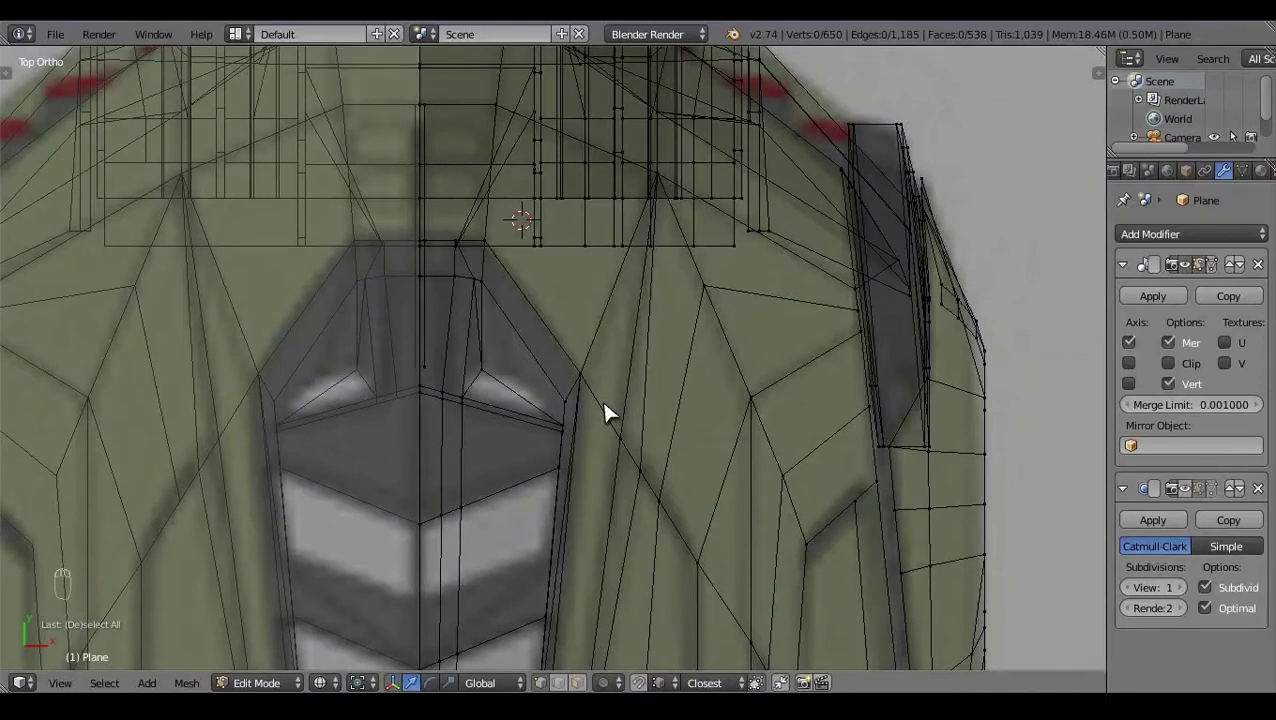
pyautogui.press('z')
# Step: Select the remaining corner pair, join and merge them with Alt+M, then return to Back view
pyautogui.click(299, 457)
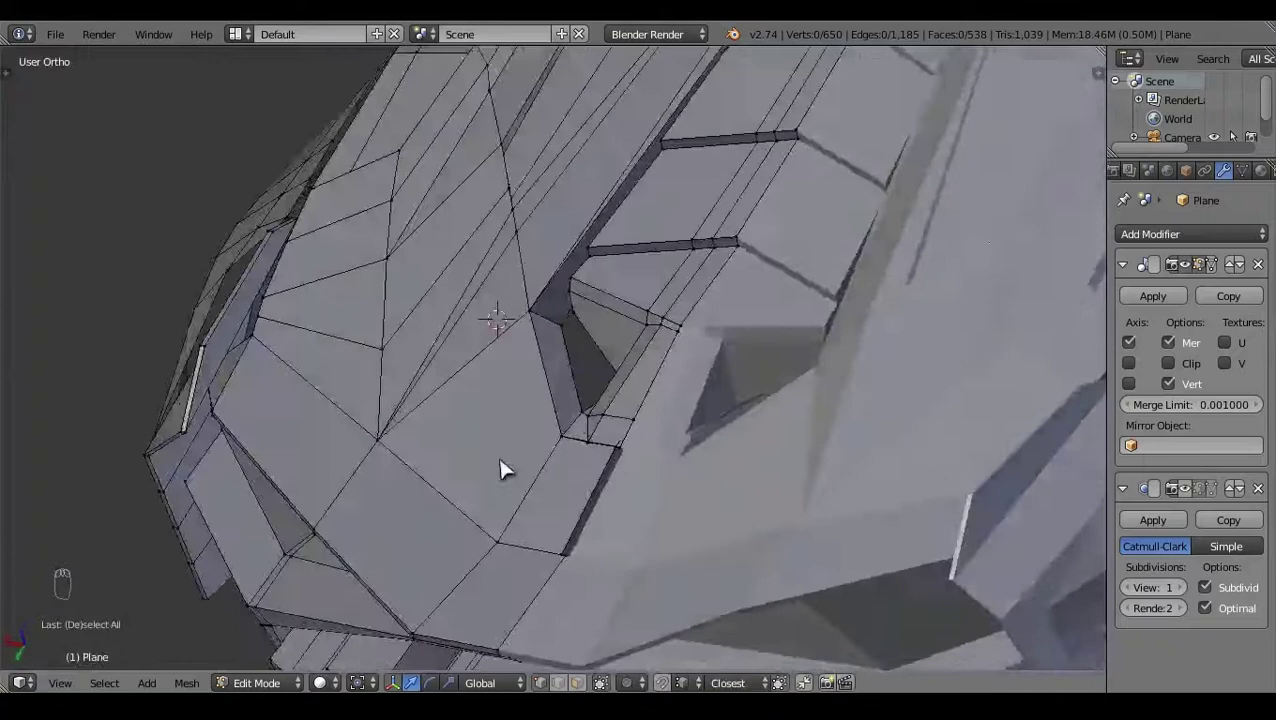
pyautogui.moveTo(627, 374); pyautogui.dragTo(637, 430)
pyautogui.press('f')
pyautogui.press('a')
pyautogui.press('alt+m')
pyautogui.press('a')
pyautogui.press('ctrl+KP_1')
# Step: In Back ortho view, box-select the louvre slat edge loops beside the centre line
pyautogui.press('z')
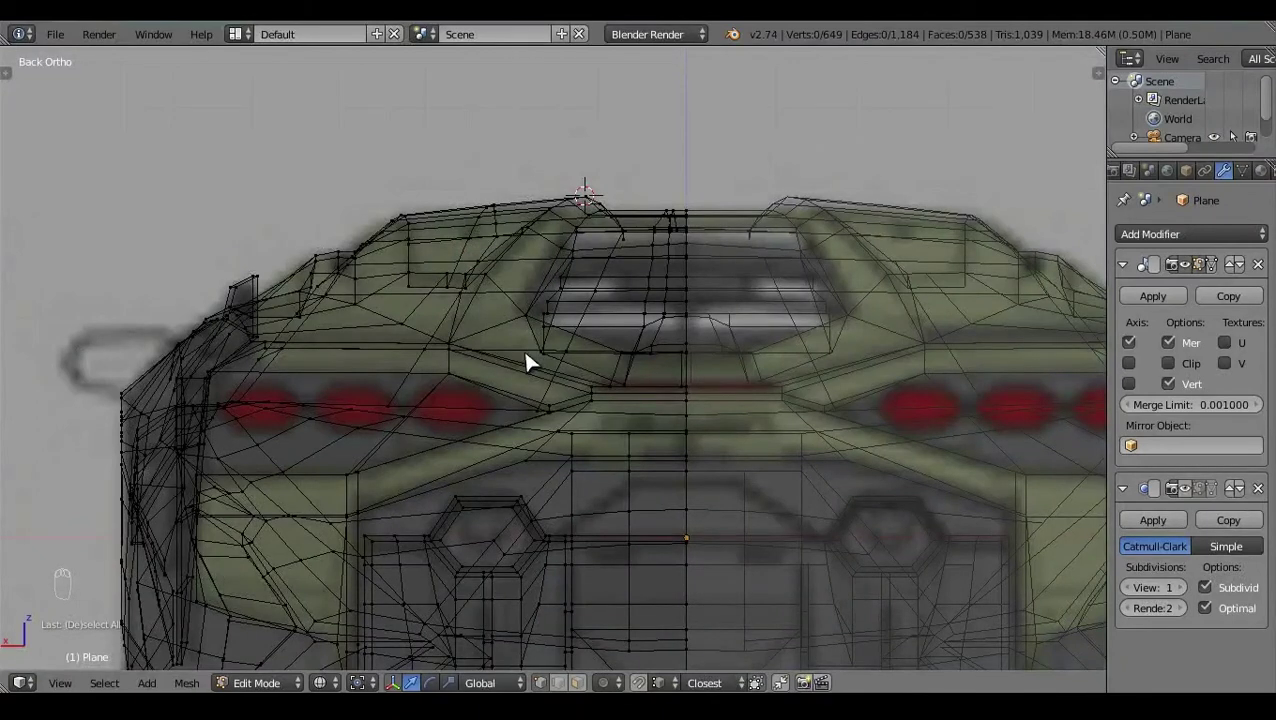
pyautogui.press('z')
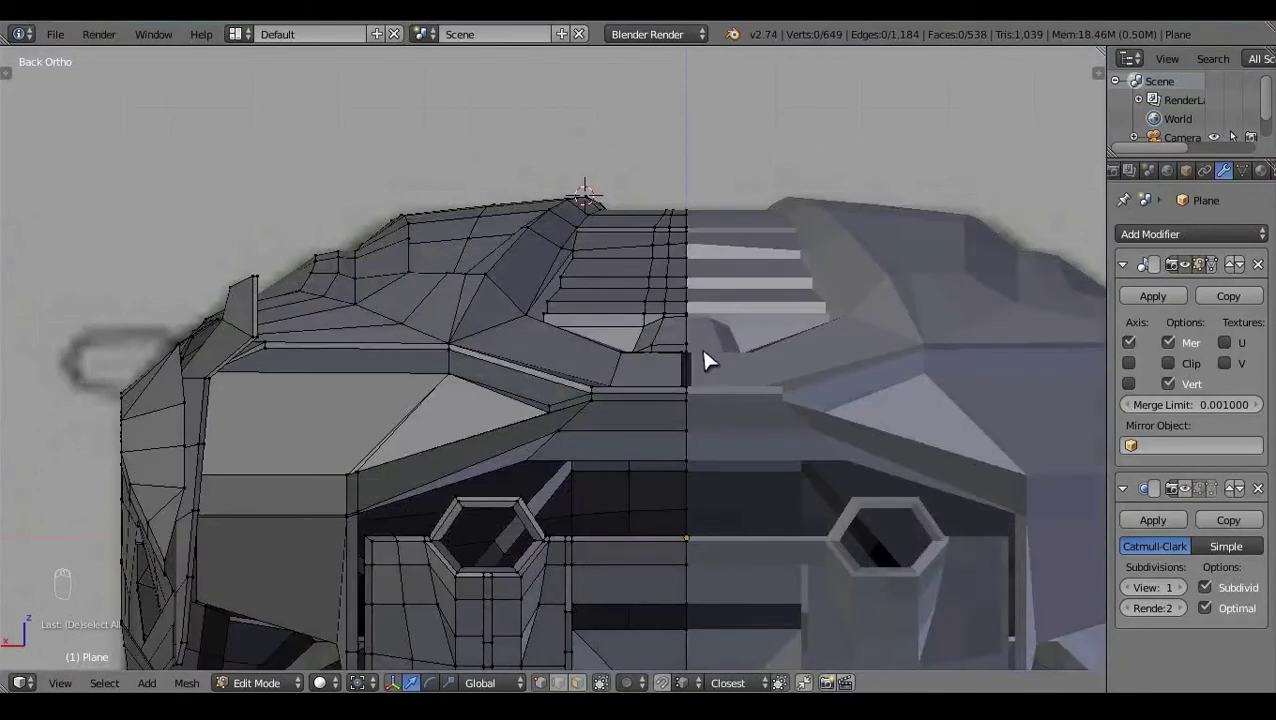
pyautogui.press('z')
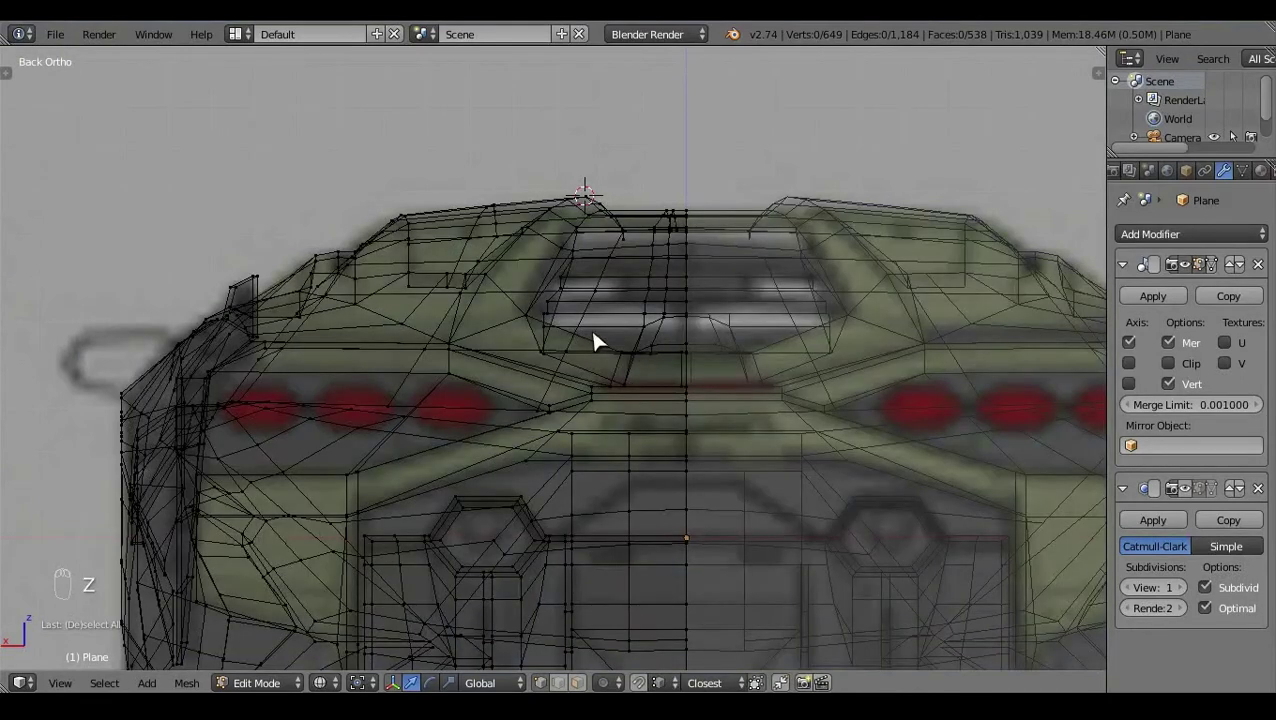
pyautogui.press('z')
pyautogui.click(561, 461)
pyautogui.moveTo(570, 316); pyautogui.dragTo(604, 280)
pyautogui.press('ctrl+KP_1')
pyautogui.click(604, 279)
pyautogui.press('ctrl+z')
pyautogui.moveTo(604, 419); pyautogui.dragTo(570, 292)
pyautogui.moveTo(570, 292); pyautogui.dragTo(833, 339)
pyautogui.press('ctrl+KP_1')
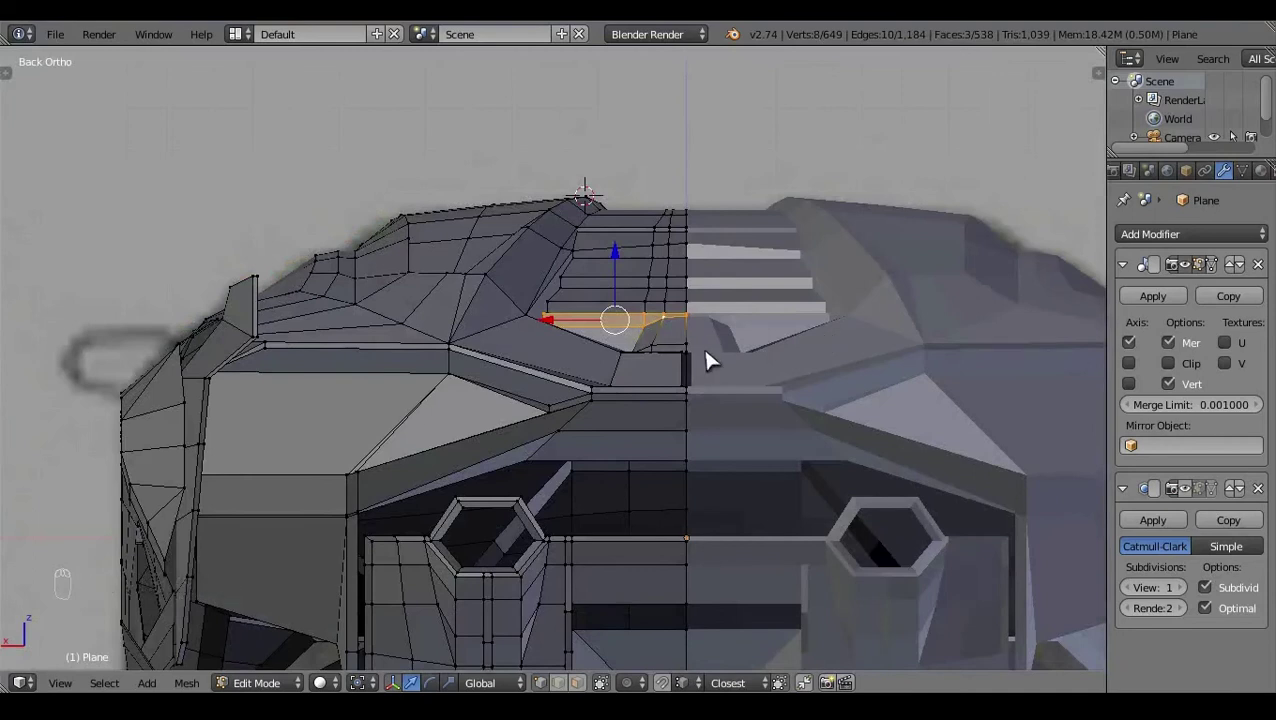
pyautogui.click(543, 597)
pyautogui.rightClick(655, 426)
pyautogui.press('ctrl+KP_1')
pyautogui.click(669, 302)
# Step: Refine the selection to the slats' inner-end vertices, undoing stray picks along the way
pyautogui.press('z')
pyautogui.press('z')
pyautogui.click(673, 297)
pyautogui.press('a')
pyautogui.press('z')
pyautogui.moveTo(696, 327); pyautogui.dragTo(685, 289)
pyautogui.click(681, 335)
pyautogui.press('a')
pyautogui.click(622, 435)
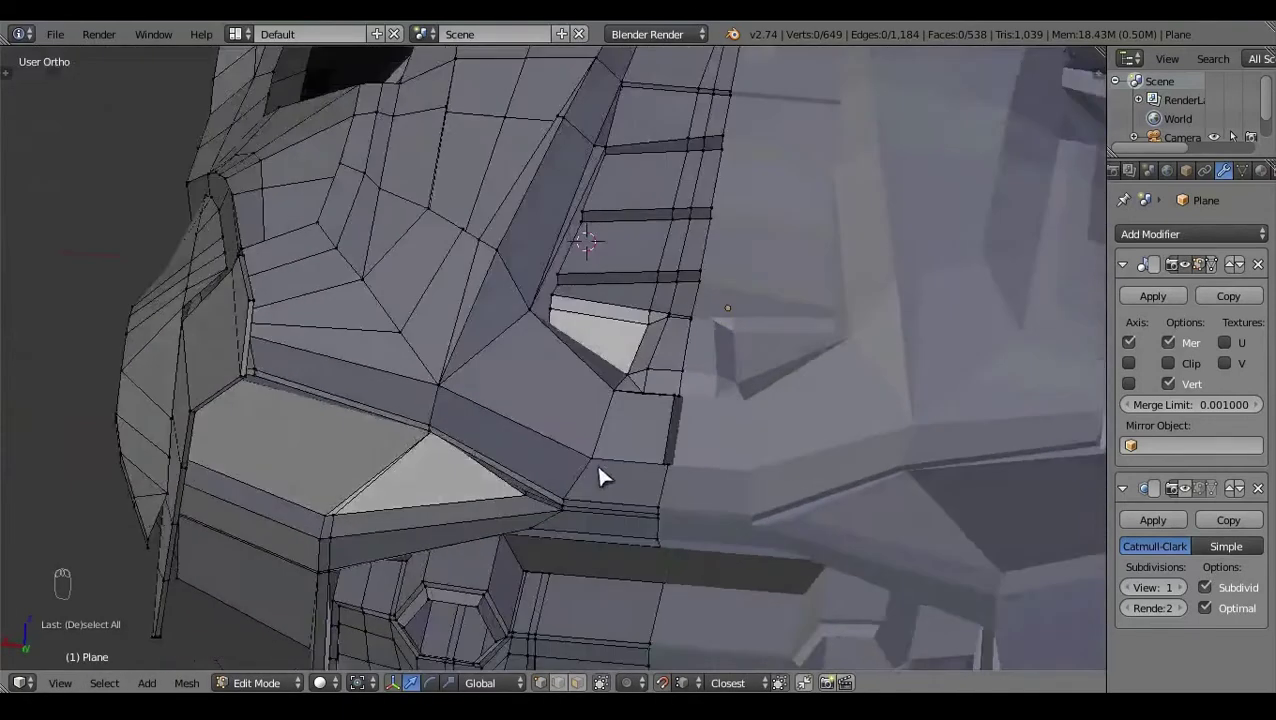
pyautogui.moveTo(655, 307); pyautogui.dragTo(799, 368)
pyautogui.press('ctrl+KP_1')
pyautogui.press('ctrl+z')
pyautogui.click(637, 334)
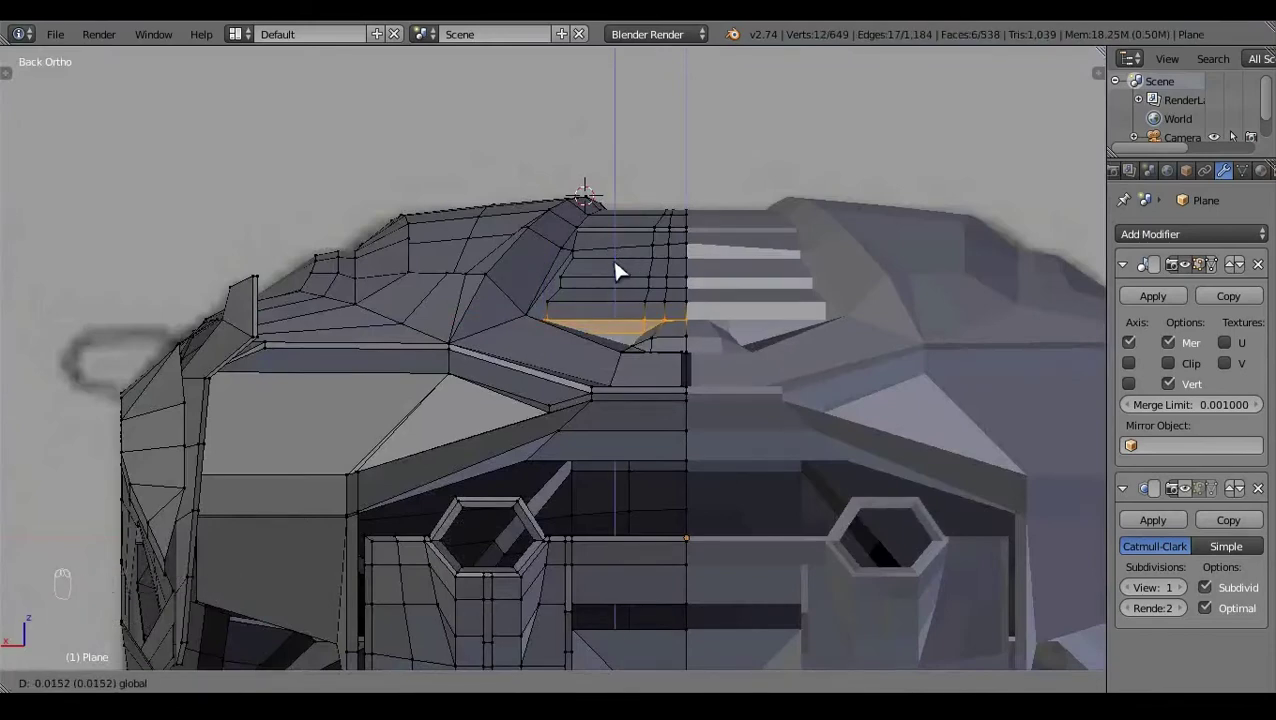
pyautogui.press('a')
pyautogui.click(770, 305)
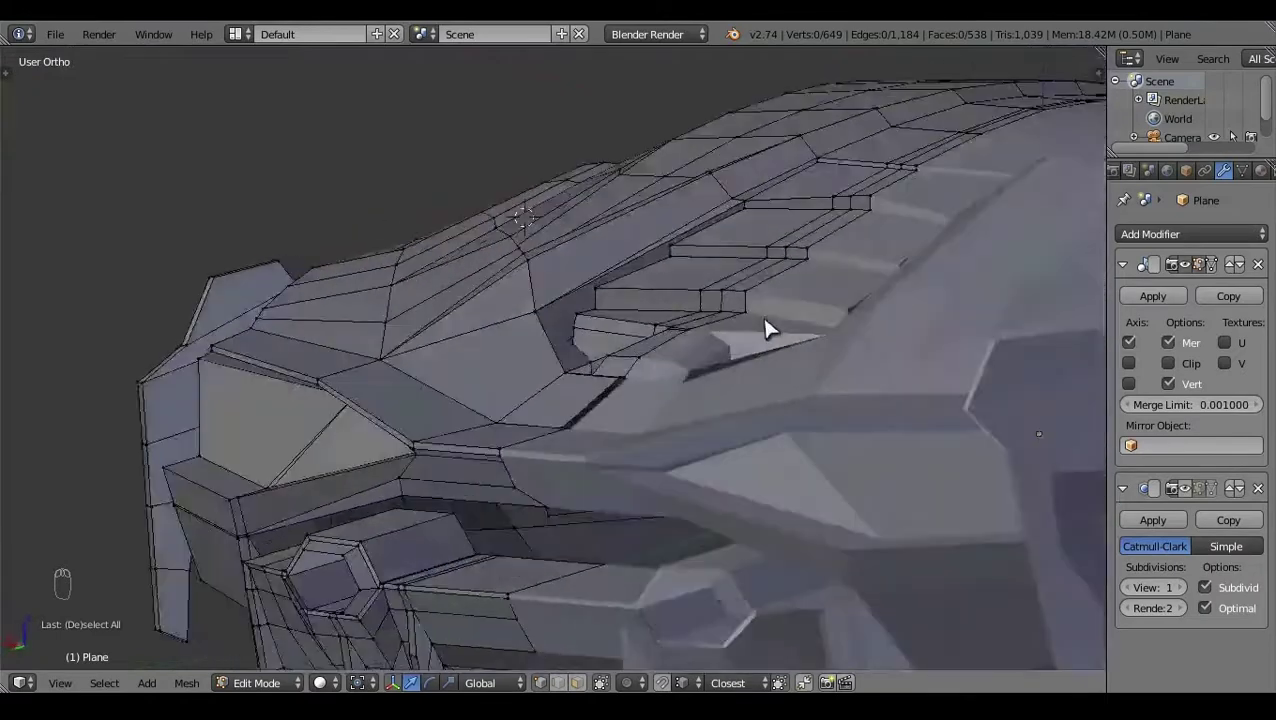
pyautogui.press('ctrl+KP_1')
# Step: Move each slat's inner end onto the mirror axis, then return to Object Mode in Rendered shading
pyautogui.moveTo(750, 327); pyautogui.dragTo(667, 281)
pyautogui.rightClick(667, 281)
pyautogui.moveTo(667, 277); pyautogui.dragTo(670, 275)
pyautogui.click(675, 376)
pyautogui.press('ctrl+z')
pyautogui.press('ctrl+z')
pyautogui.rightClick(680, 358)
pyautogui.click(672, 295)
pyautogui.rightClick(648, 367)
pyautogui.click(671, 283)
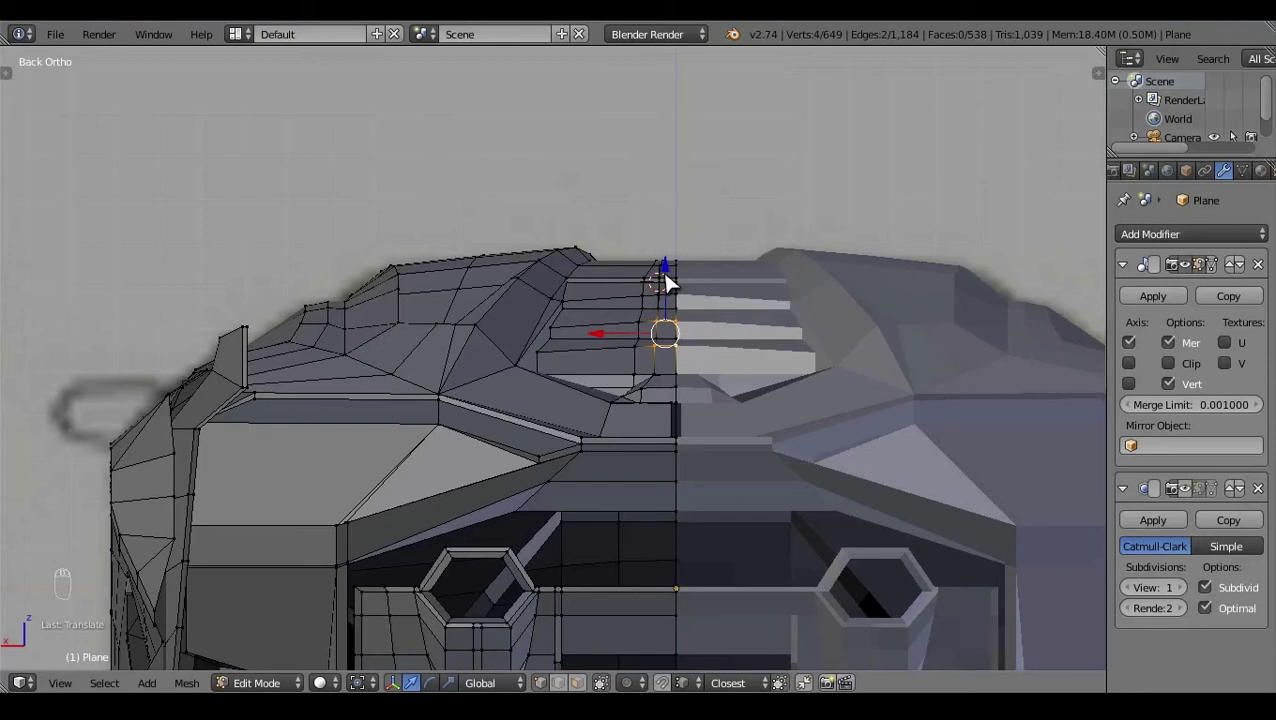
pyautogui.rightClick(669, 332)
pyautogui.click(688, 276)
pyautogui.press('g')
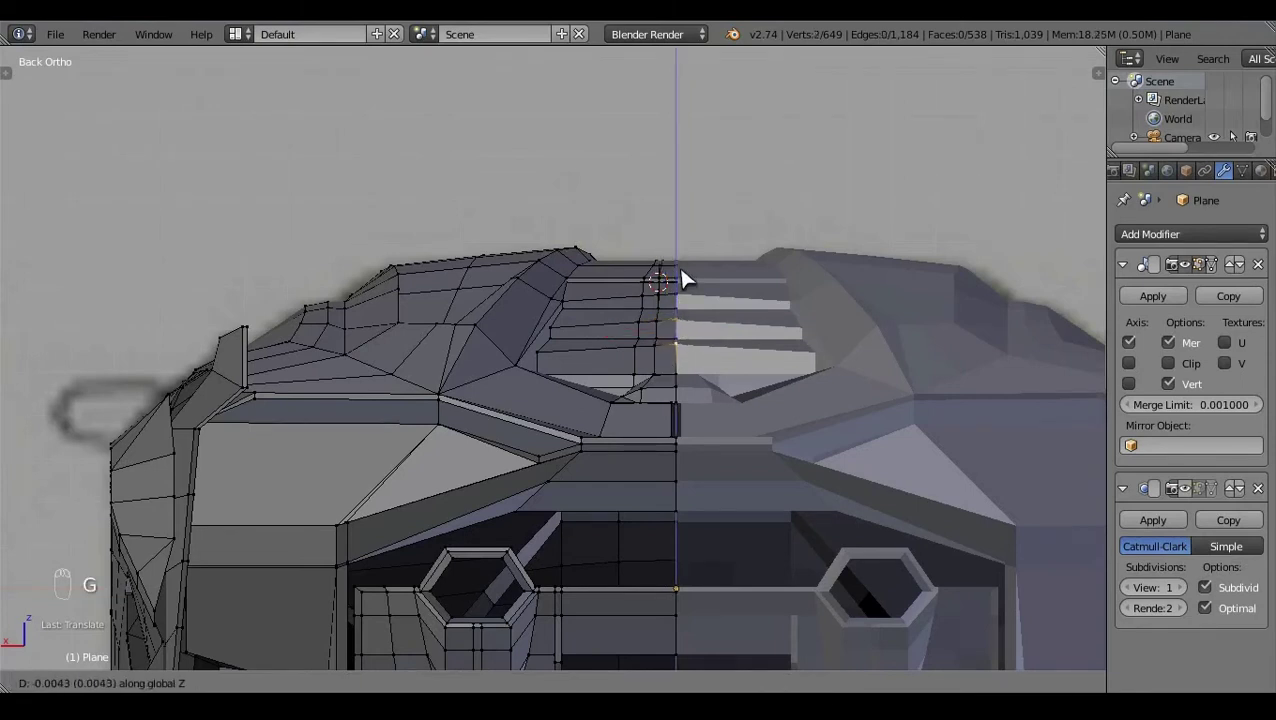
pyautogui.press('a')
pyautogui.press('z')
pyautogui.press('z')
pyautogui.press('Tab')
pyautogui.middleClick(663, 394)
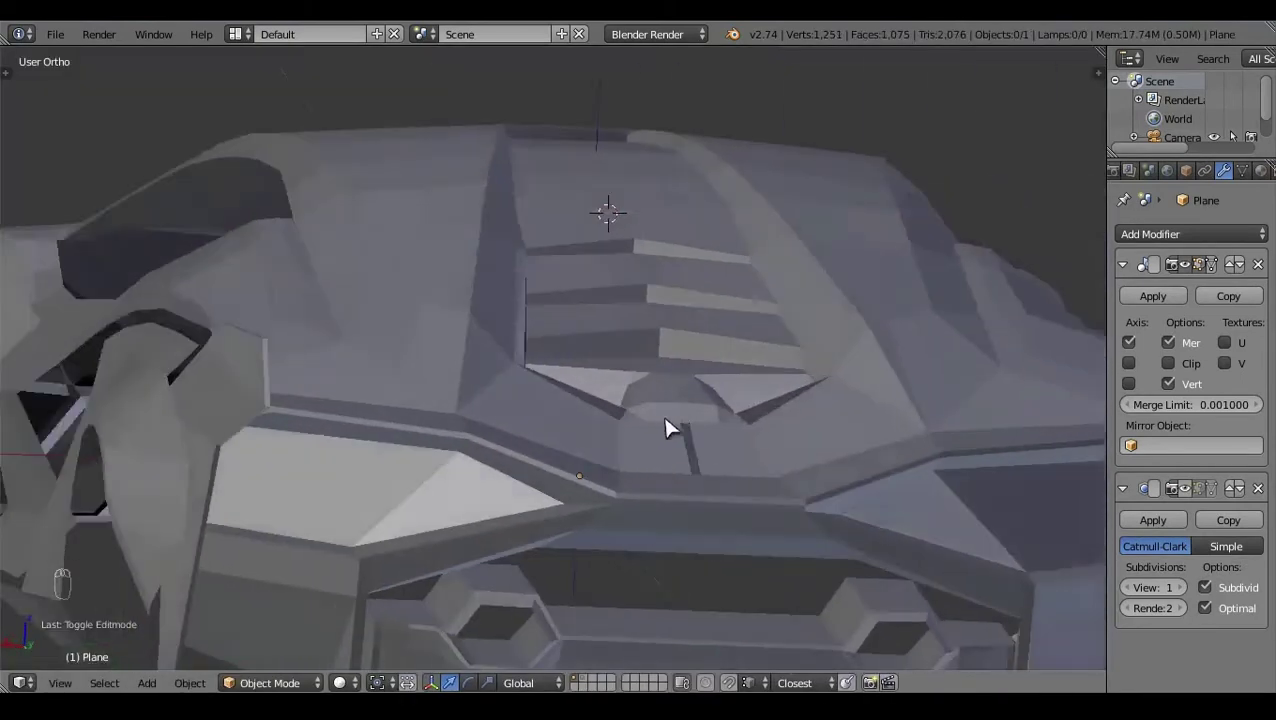
# Step: In Edit Mode select faces on the upper body panel near the vents and delete them
pyautogui.press('Tab')
pyautogui.moveTo(733, 289); pyautogui.dragTo(796, 319)
pyautogui.press('ctrl+z')
pyautogui.moveTo(796, 328); pyautogui.dragTo(748, 348)
pyautogui.press('ctrl+KP_1')
pyautogui.click(610, 264)
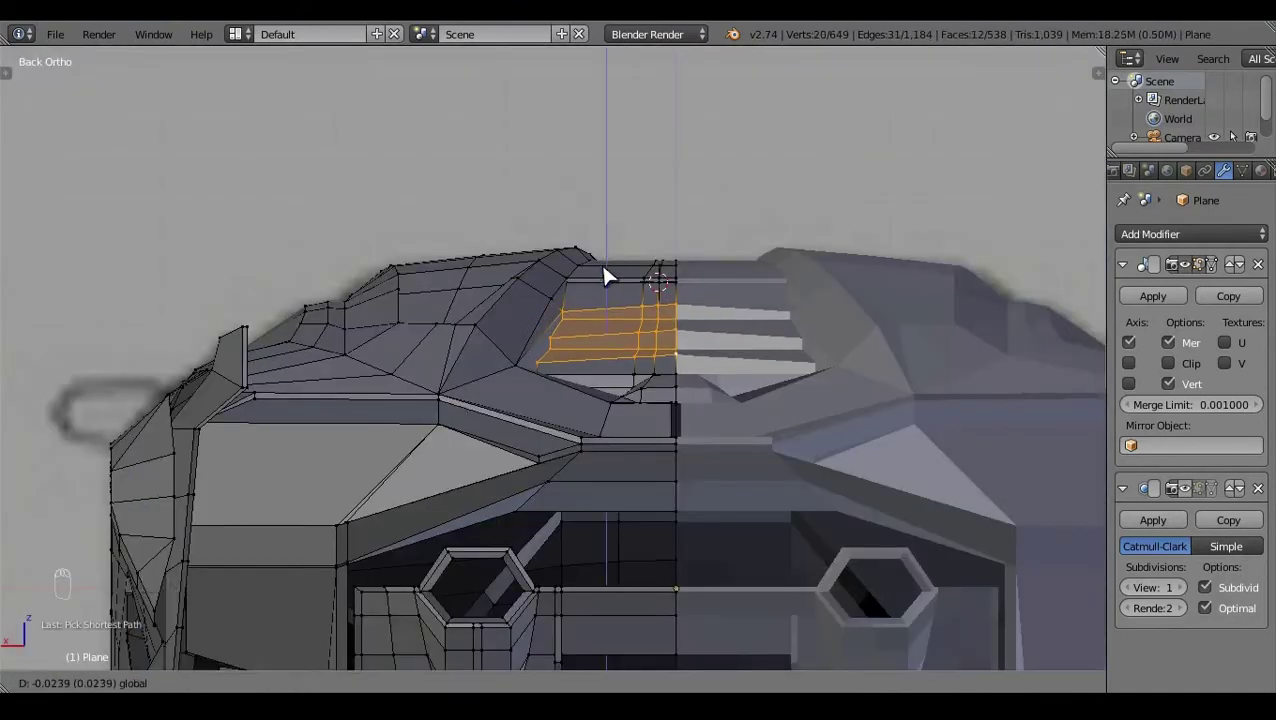
pyautogui.press('a')
pyautogui.moveTo(729, 323); pyautogui.dragTo(528, 519)
pyautogui.click(504, 519)
pyautogui.rightClick(504, 519)
pyautogui.press('a')
pyautogui.moveTo(571, 445); pyautogui.dragTo(390, 597)
pyautogui.press('z')
pyautogui.press('c')
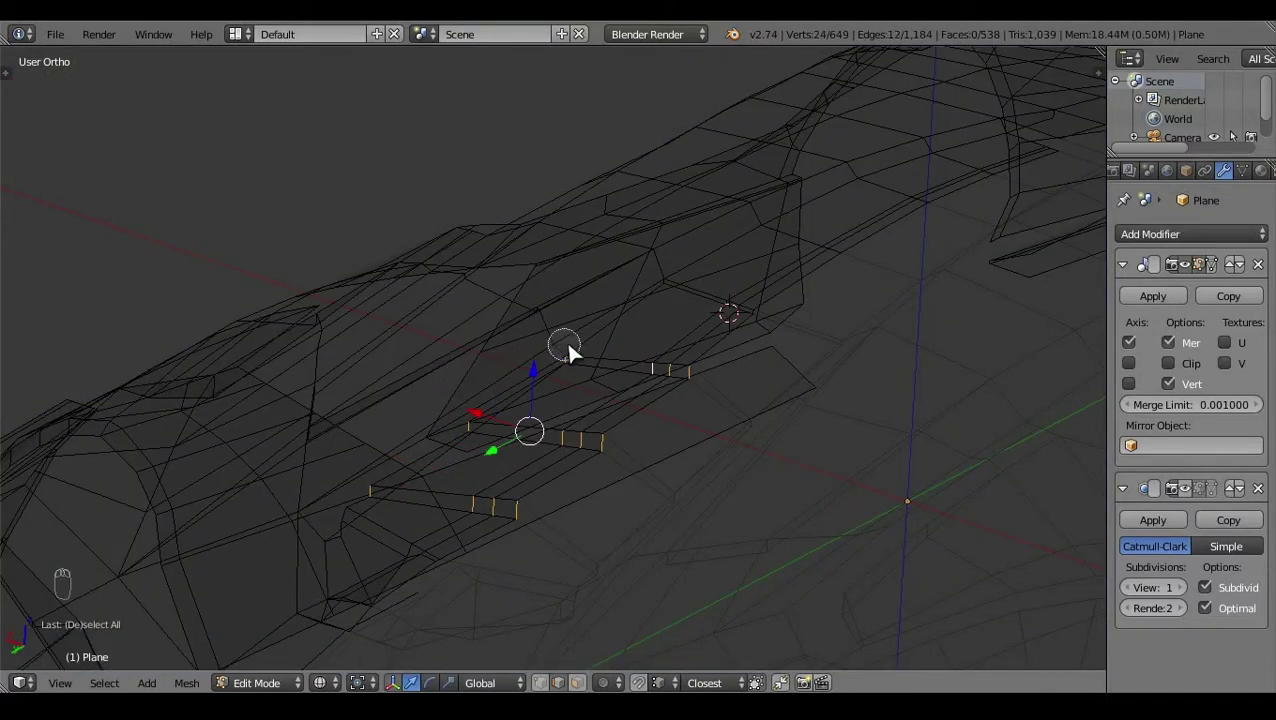
pyautogui.rightClick(576, 352)
pyautogui.press('x')
pyautogui.press('z')
pyautogui.press('Tab')
# Step: Delete the remaining stray faces, leaving the mesh at 529 faces with subdivision preview at 2
pyautogui.rightClick(621, 455)
pyautogui.click(762, 435)
pyautogui.press('Tab')
pyautogui.press('z')
pyautogui.rightClick(565, 464)
pyautogui.moveTo(565, 464); pyautogui.dragTo(625, 446)
pyautogui.press('z')
pyautogui.press('z')
pyautogui.press('a')
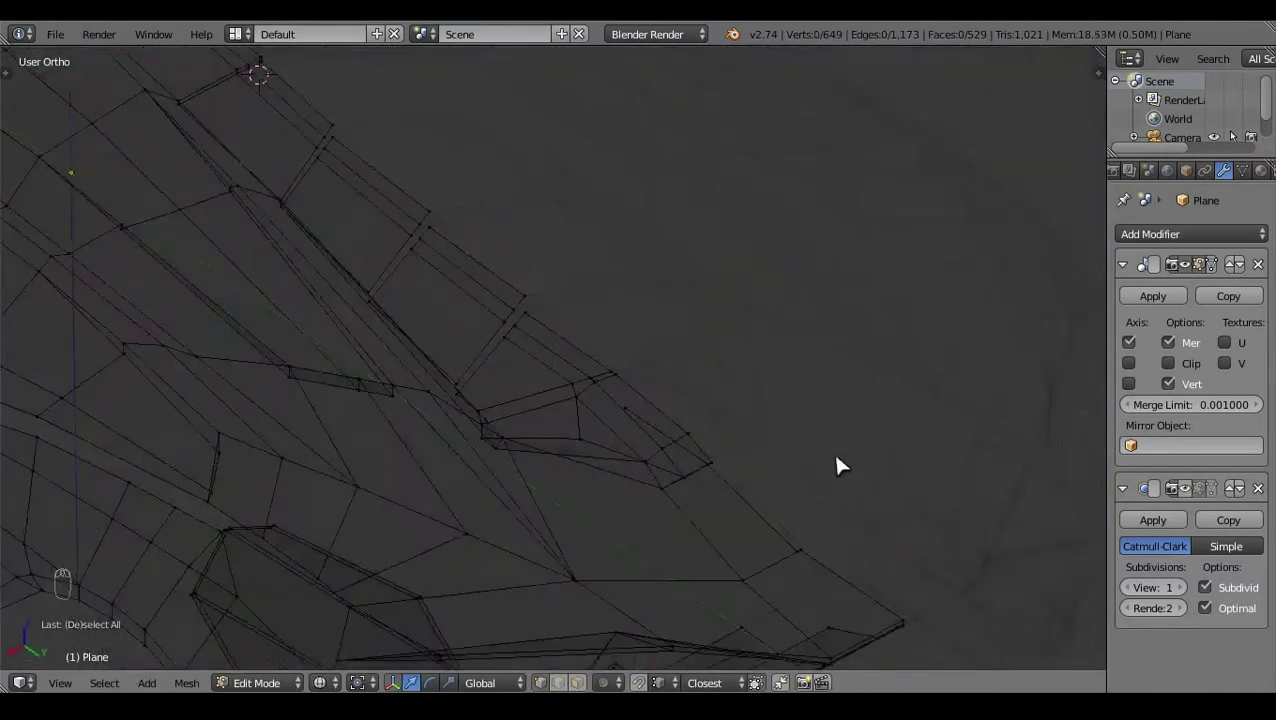
pyautogui.click(564, 639)
pyautogui.press('z')
pyautogui.rightClick(526, 417)
pyautogui.press('x')
pyautogui.press('z')
pyautogui.press('z')
pyautogui.click(726, 498)
pyautogui.moveTo(685, 510); pyautogui.dragTo(733, 475)
pyautogui.press('Tab')
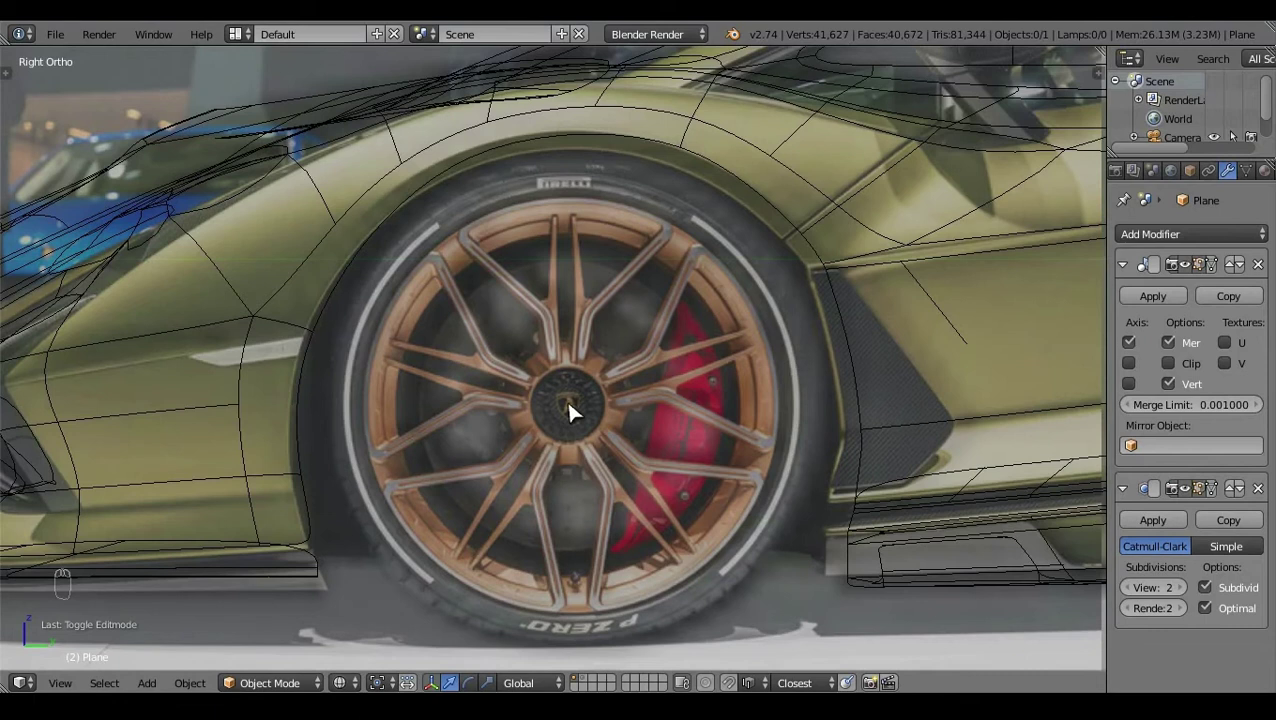
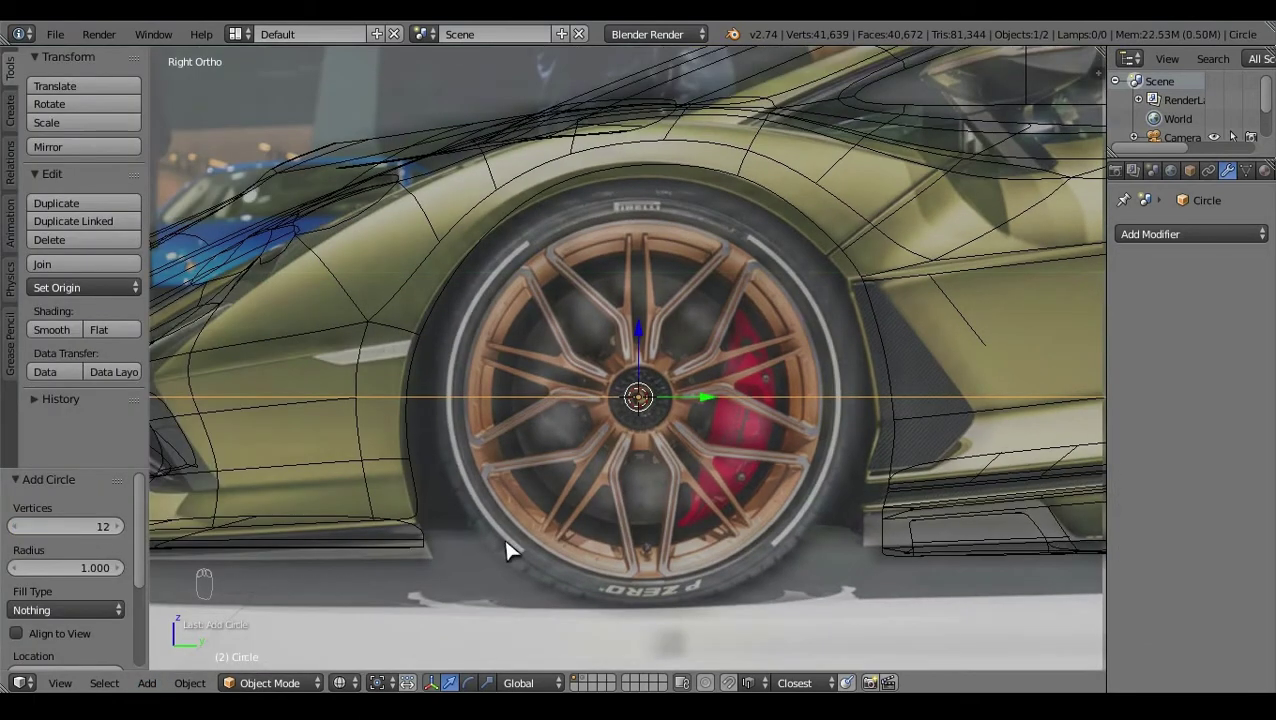
# Step: Add a 12-vertex circle at the front wheel hub and scale it to the rim outline
pyautogui.press('t')
pyautogui.press('Tab')
pyautogui.press('r')
pyautogui.press('s')
pyautogui.press('Tab')
pyautogui.click(642, 413)
pyautogui.click(646, 415)
pyautogui.press('g')
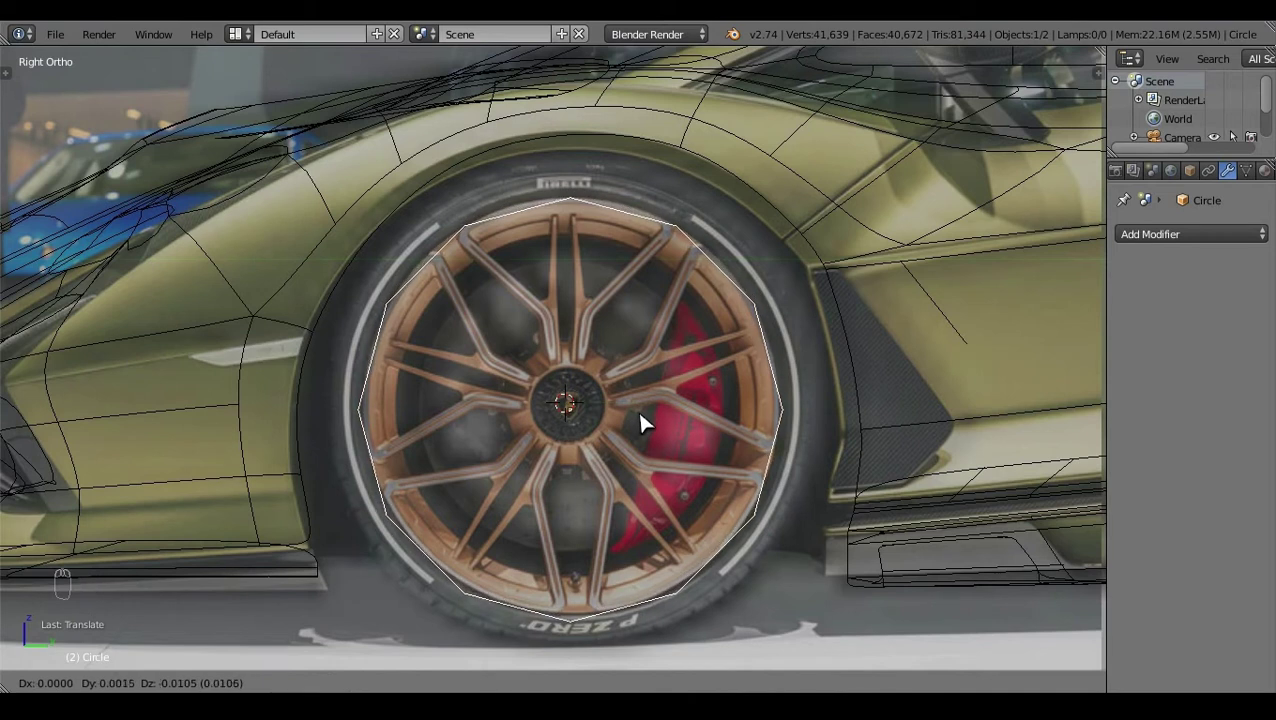
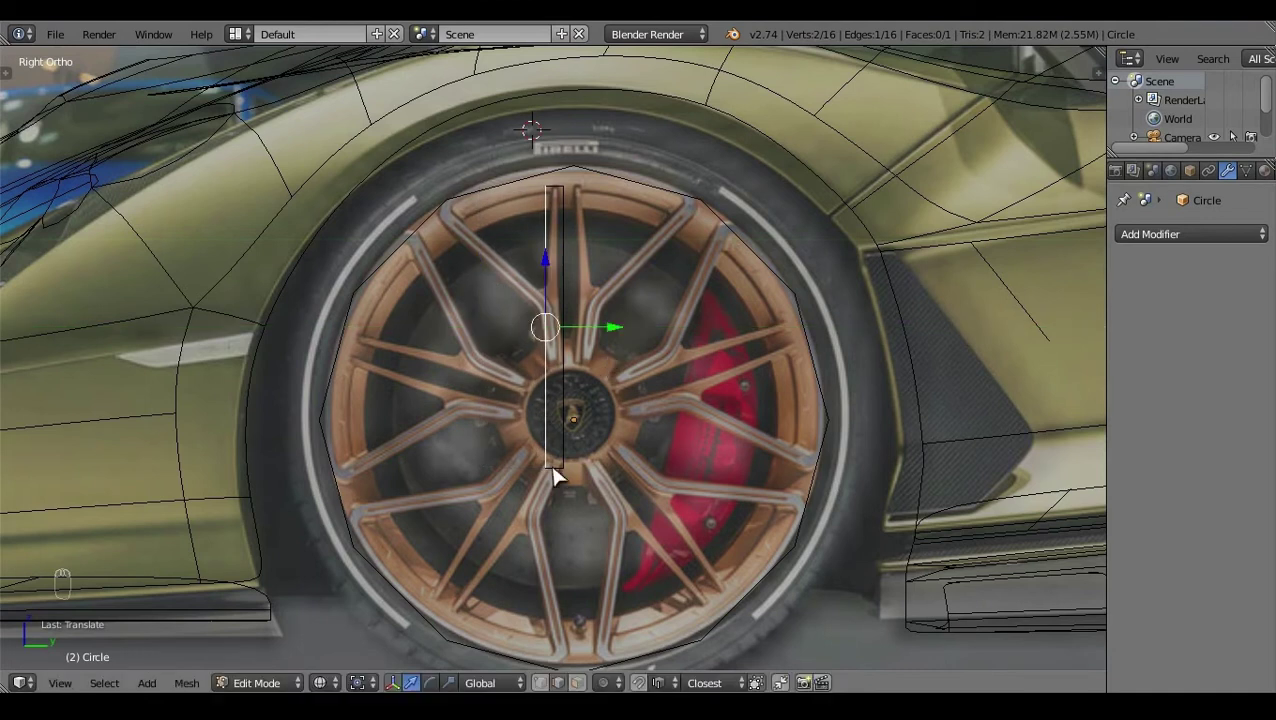
# Step: Pull the hub-end vertices into line with the spoke's straight arm on the photo
pyautogui.click(565, 384)
pyautogui.rightClick(565, 384)
pyautogui.moveTo(686, 254); pyautogui.dragTo(576, 315)
pyautogui.rightClick(581, 344)
pyautogui.click(576, 315)
pyautogui.rightClick(547, 373)
pyautogui.click(556, 312)
pyautogui.press('a')
pyautogui.click(562, 148)
pyautogui.rightClick(562, 148)
pyautogui.rightClick(622, 303)
pyautogui.click(637, 305)
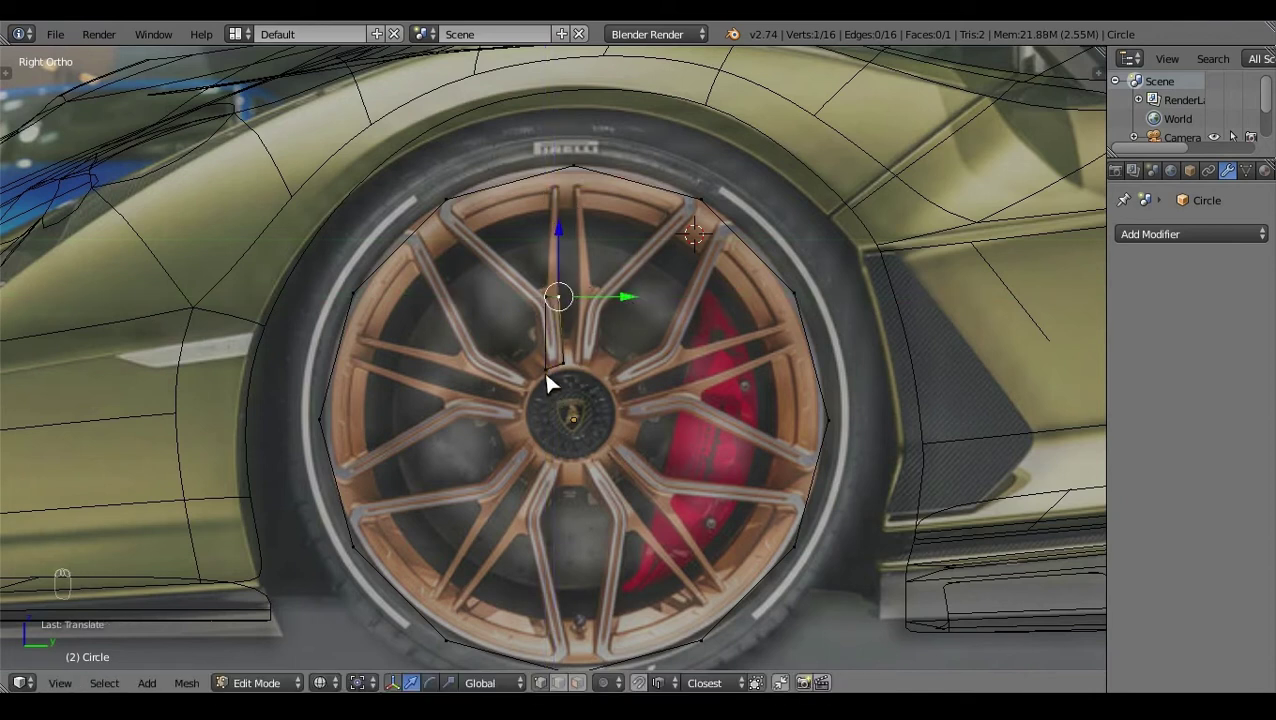
pyautogui.rightClick(557, 299)
# Step: Extrude the straight arm up toward the rim and add a loop cut partway along it
pyautogui.press('g')
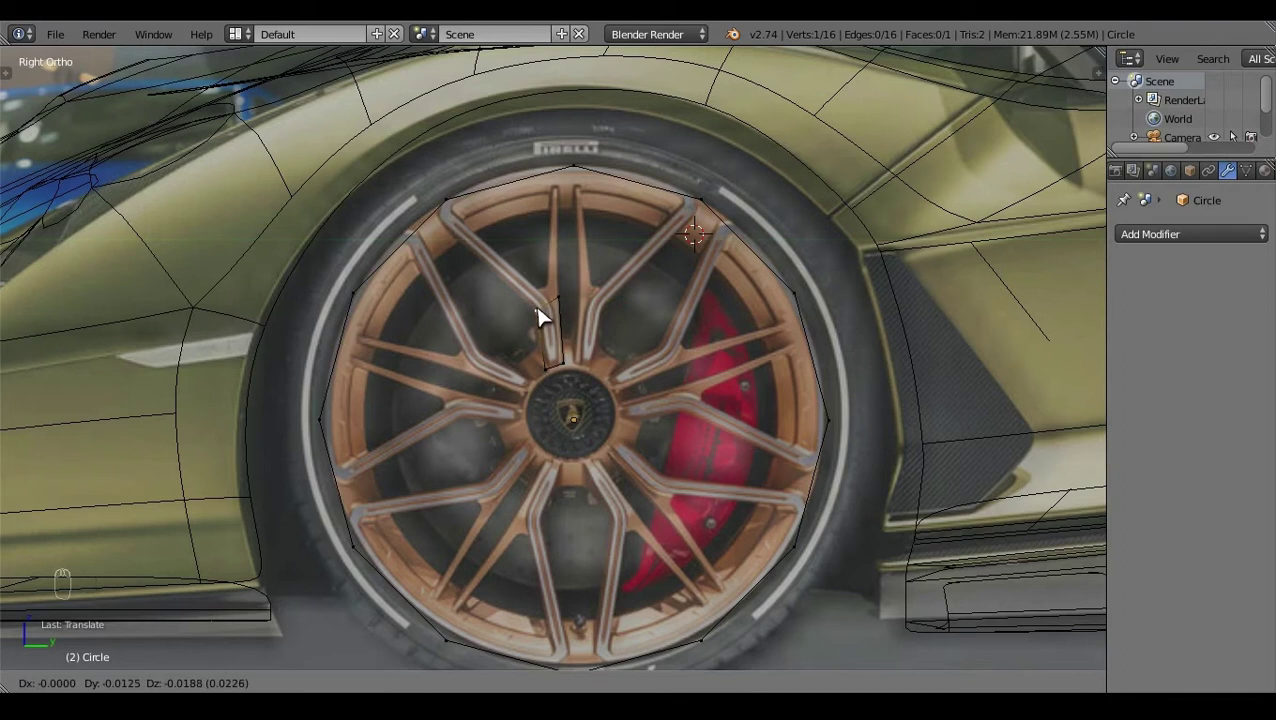
pyautogui.press('a')
pyautogui.rightClick(578, 299)
pyautogui.press('e')
pyautogui.moveTo(560, 199); pyautogui.dragTo(568, 139)
pyautogui.press('a')
pyautogui.press('ctrl+r')
pyautogui.moveTo(592, 348); pyautogui.dragTo(590, 412)
pyautogui.press('a')
pyautogui.press('g')
pyautogui.rightClick(590, 412)
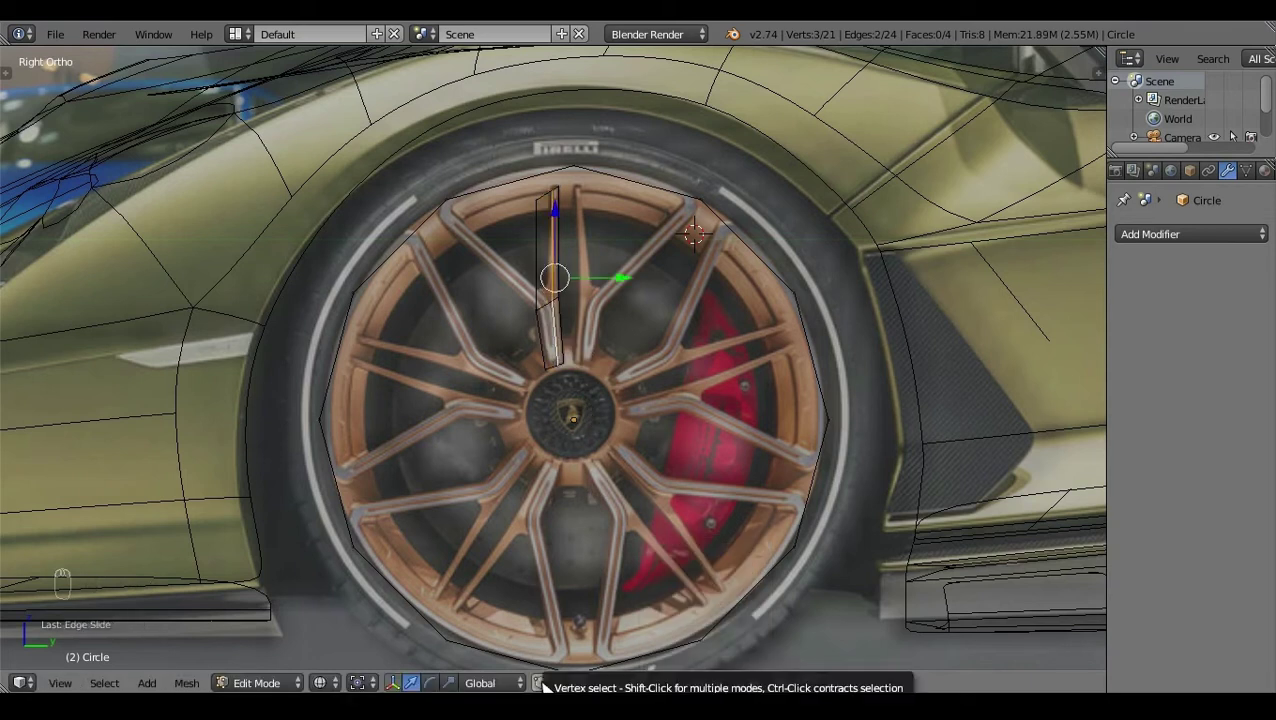
pyautogui.press('a')
# Step: Begin angling a branch off the arm, undoing and repositioning vertices to match the fork
pyautogui.rightClick(562, 196)
pyautogui.moveTo(562, 196); pyautogui.dragTo(651, 215)
pyautogui.rightClick(564, 140)
pyautogui.press('ctrl+z')
pyautogui.press('a')
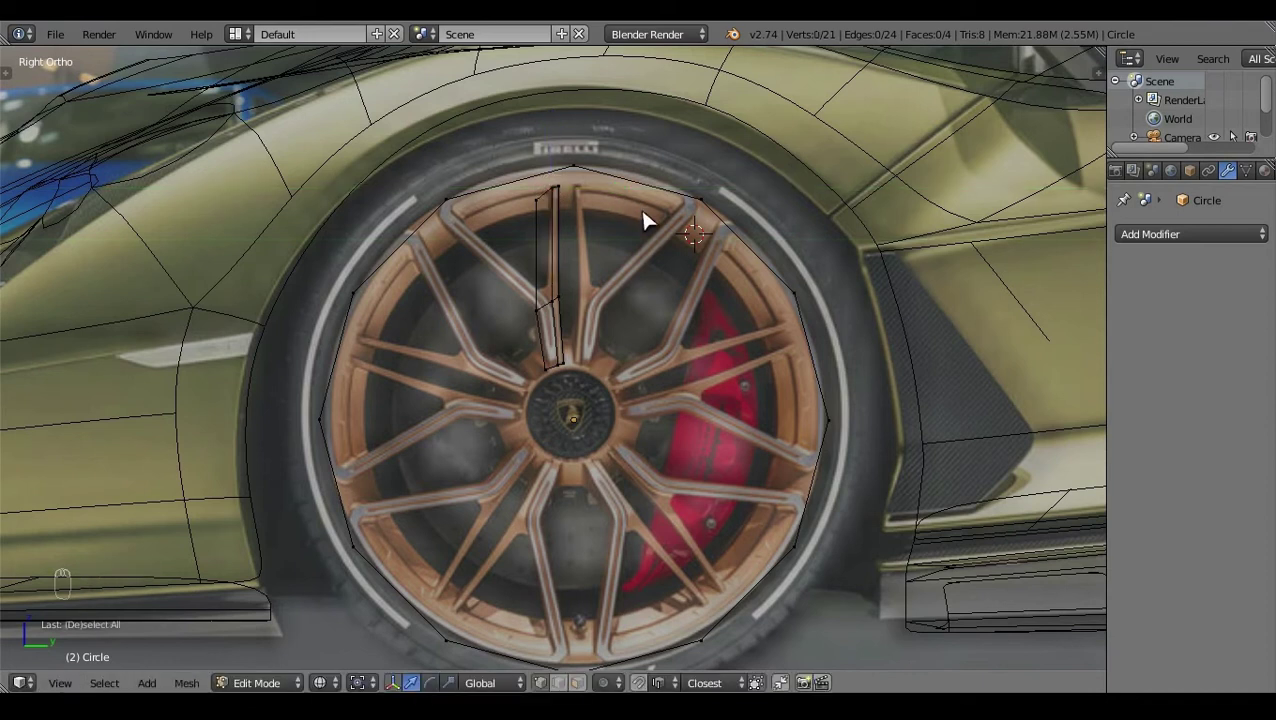
pyautogui.rightClick(607, 208)
pyautogui.click(606, 210)
pyautogui.click(428, 146)
pyautogui.click(504, 228)
pyautogui.moveTo(511, 213); pyautogui.dragTo(450, 164)
pyautogui.press('a')
# Step: Delete a stray vertex, extrude the angled arm out to the rim and merge its tip
pyautogui.click(563, 623)
pyautogui.moveTo(513, 211); pyautogui.dragTo(492, 352)
pyautogui.press('x')
pyautogui.click(436, 224)
pyautogui.rightClick(436, 224)
pyautogui.press('e')
pyautogui.press('e')
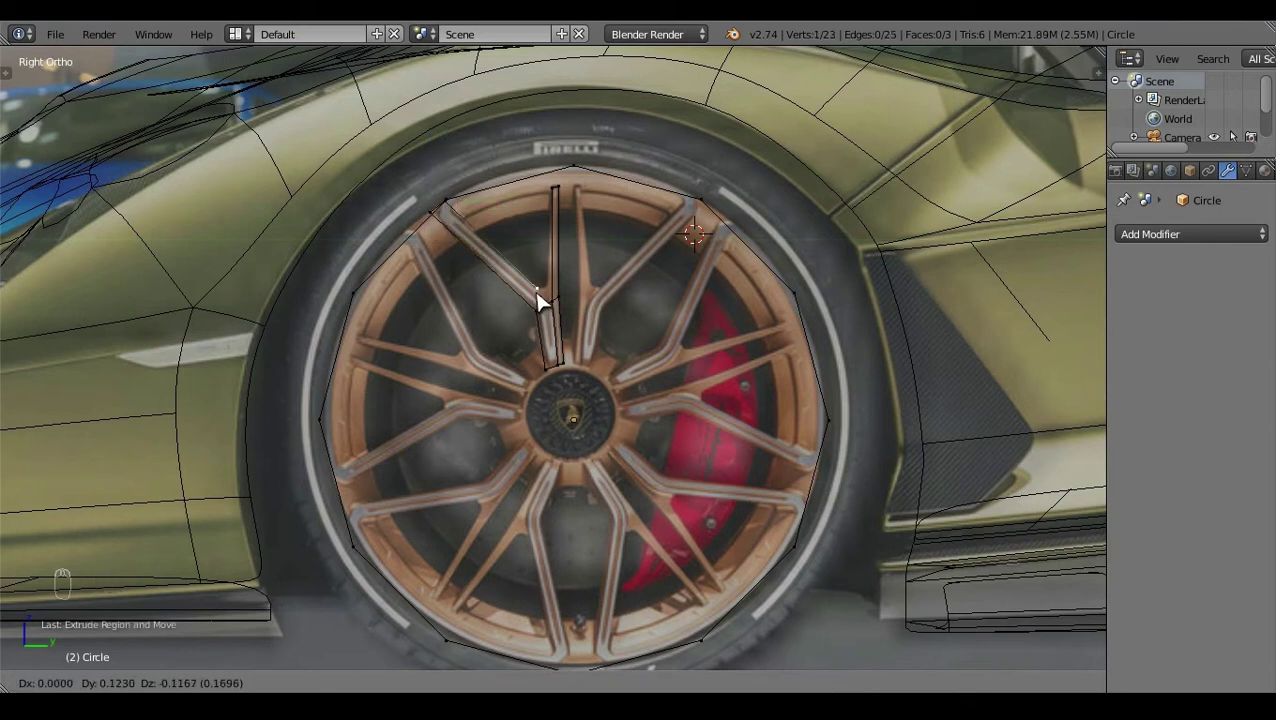
pyautogui.click(592, 340)
pyautogui.rightClick(592, 340)
pyautogui.press('alt+m')
pyautogui.press('a')
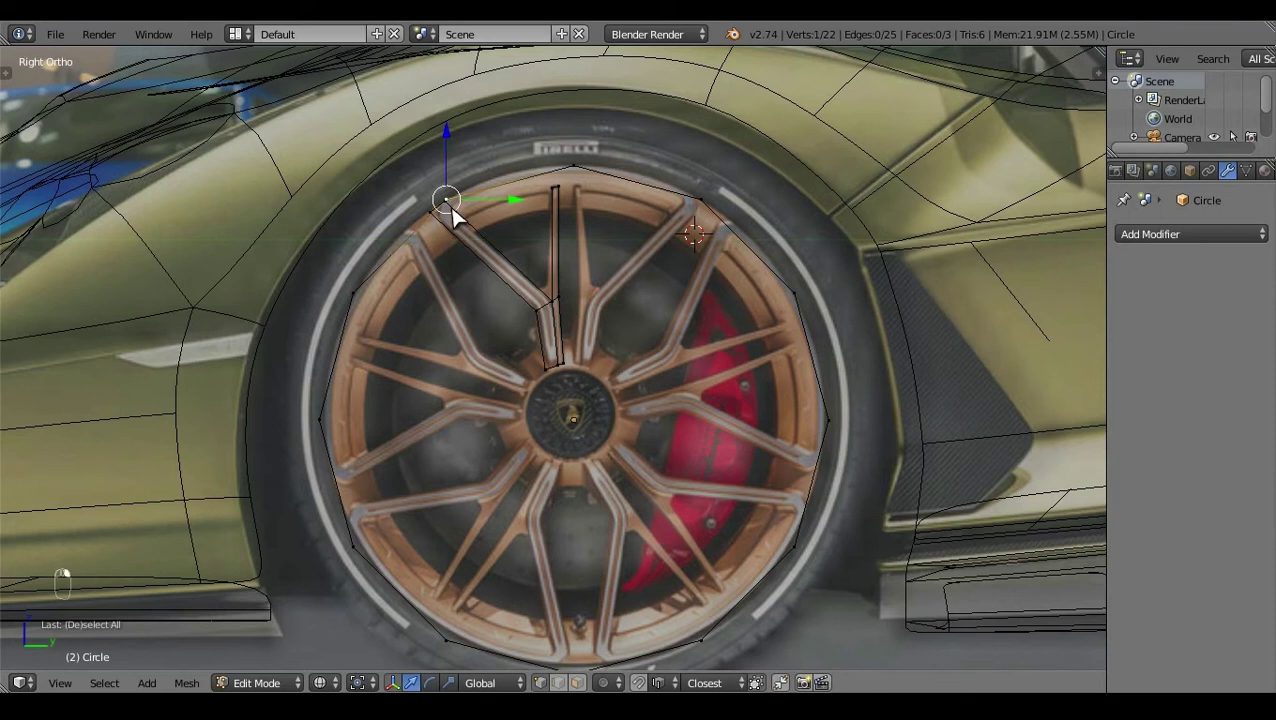
# Step: Box-select the whole forked spoke to review its outline over the photo
pyautogui.click(525, 207)
pyautogui.rightClick(525, 207)
pyautogui.rightClick(441, 190)
pyautogui.moveTo(438, 163); pyautogui.dragTo(629, 350)
pyautogui.press('a')
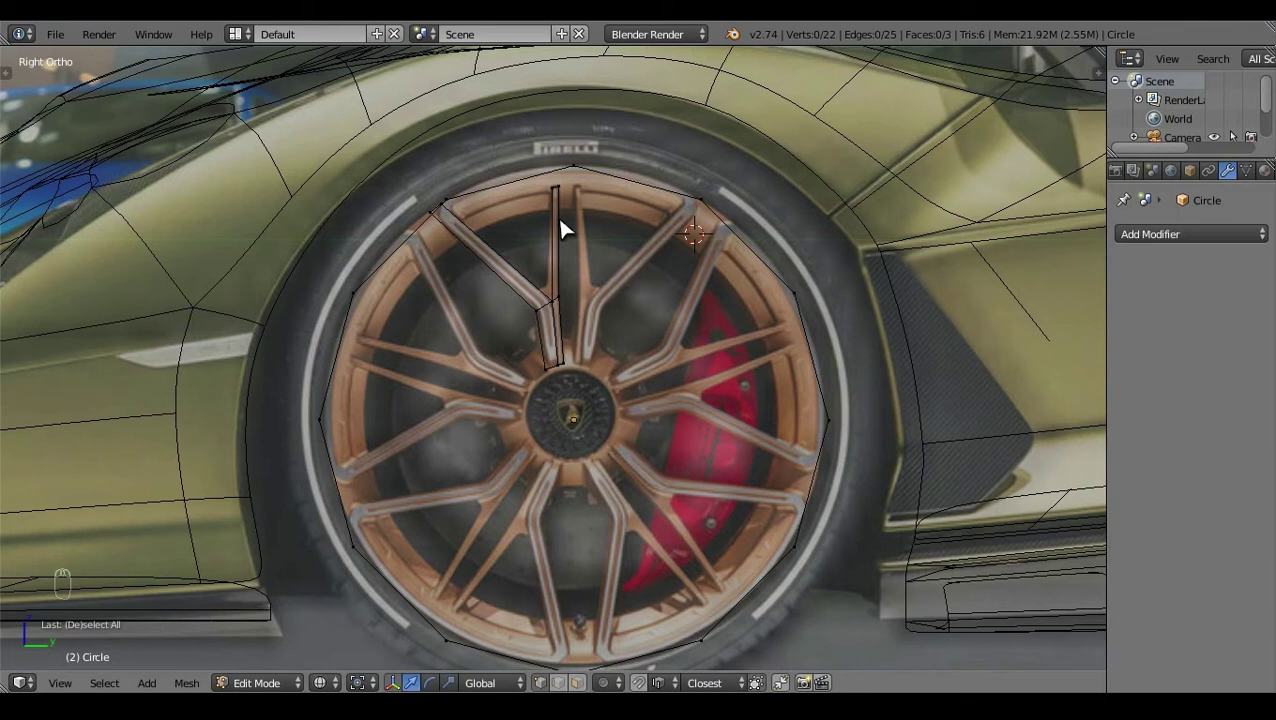
pyautogui.click(538, 359)
# Step: Leave Edit Mode, undo an accidental move and view the spoke edge-on in Front Ortho
pyautogui.press('Tab')
pyautogui.rightClick(437, 331)
pyautogui.moveTo(453, 338); pyautogui.dragTo(381, 314)
pyautogui.press('ctrl+z')
pyautogui.click(390, 326)
pyautogui.click(842, 626)
pyautogui.press('KP_1')
pyautogui.click(762, 423)
pyautogui.click(751, 432)
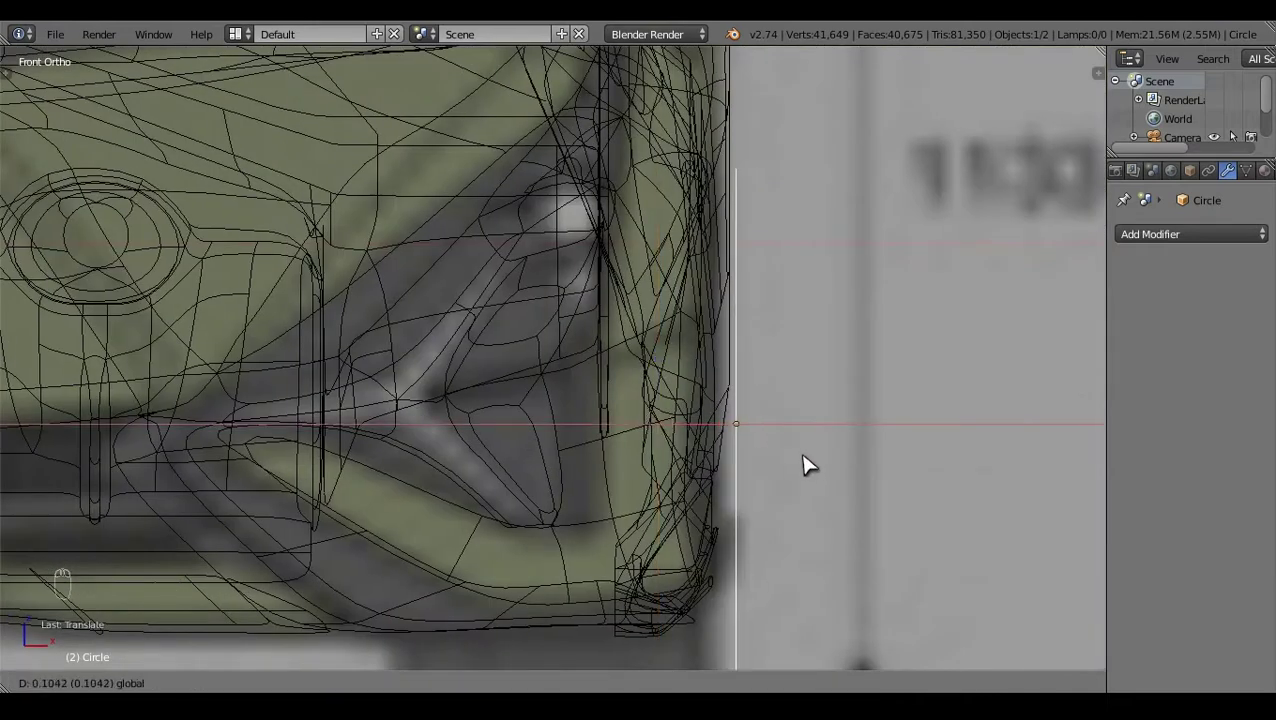
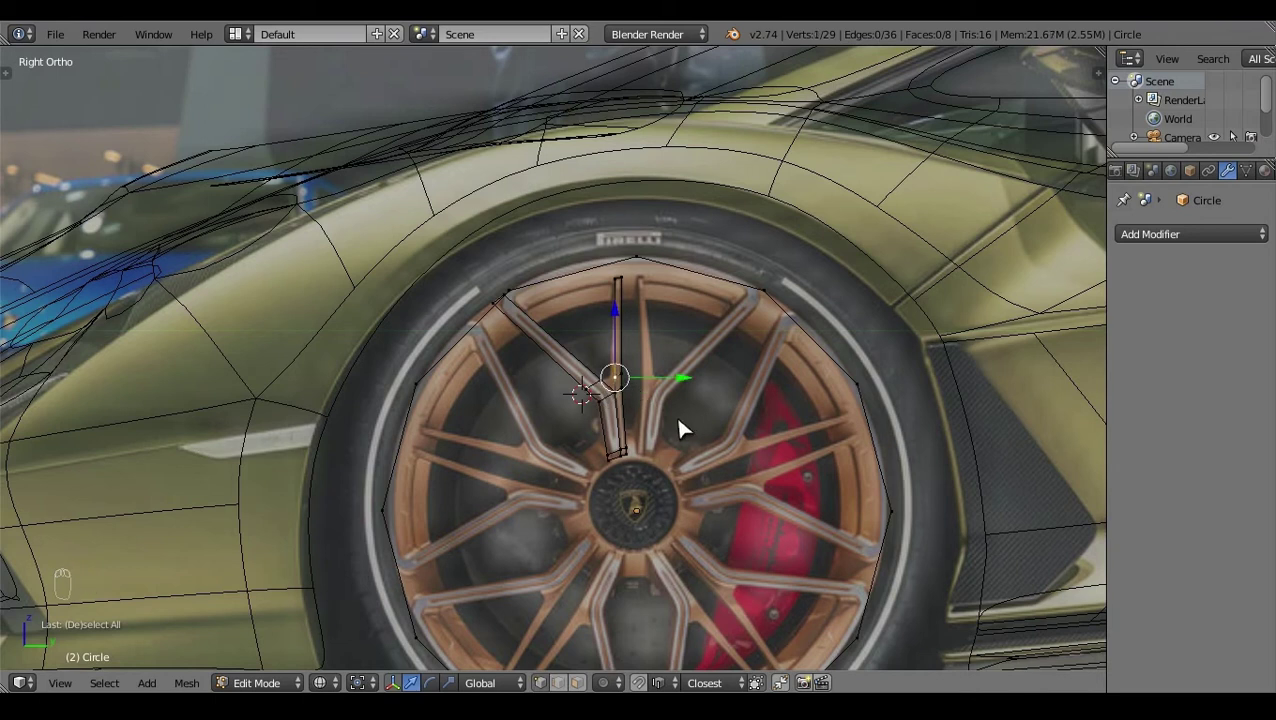
# Step: Fill a face across the spoke's top vertices and check it in solid shading
pyautogui.moveTo(687, 387); pyautogui.dragTo(655, 365)
pyautogui.press('a')
pyautogui.rightClick(655, 365)
pyautogui.press('f')
pyautogui.press('a')
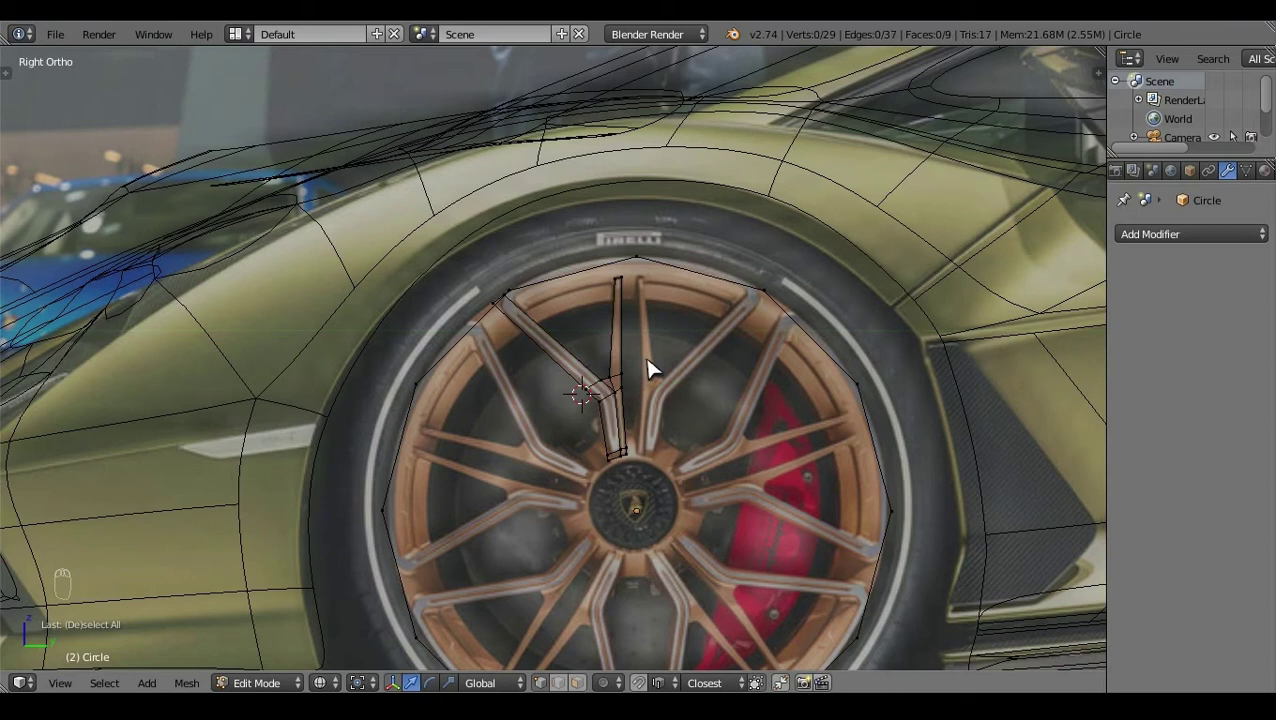
pyautogui.press('a')
pyautogui.press('z')
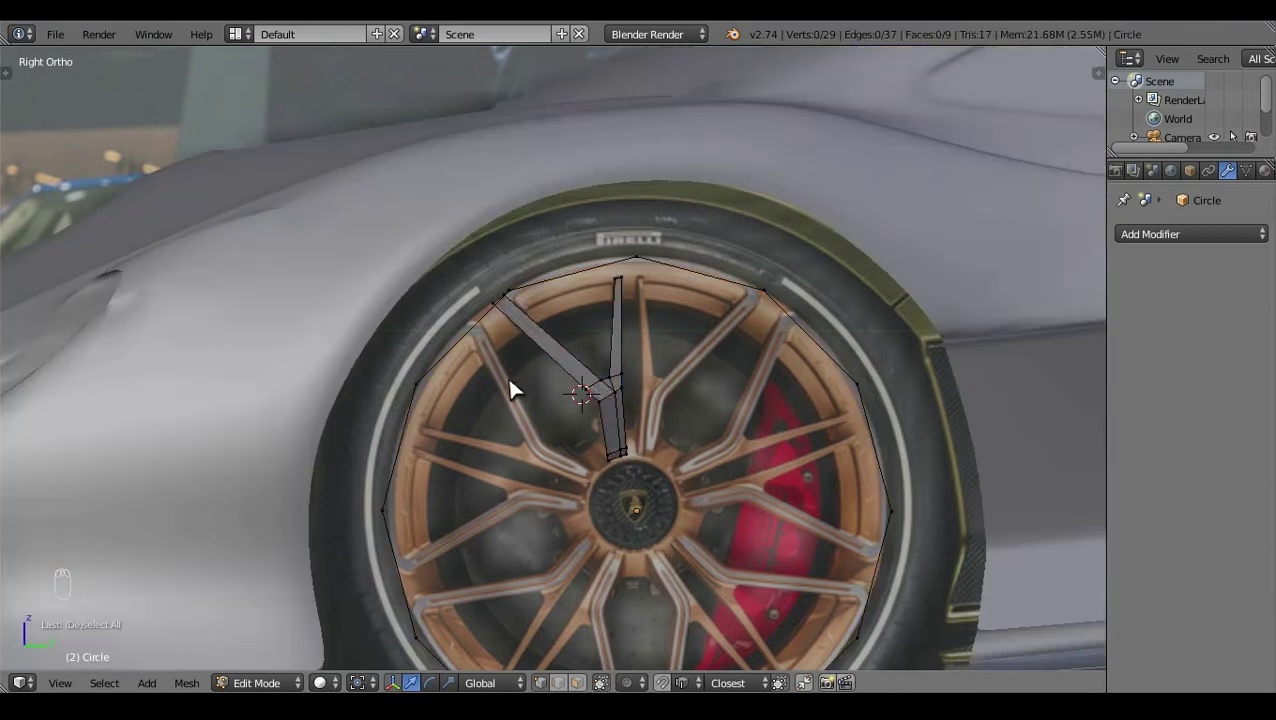
pyautogui.press('z')
# Step: Add loop cuts near the spoke's top end and slide the new vertices onto the reference
pyautogui.press('ctrl+r')
pyautogui.click(533, 346)
pyautogui.click(616, 392)
pyautogui.press('g')
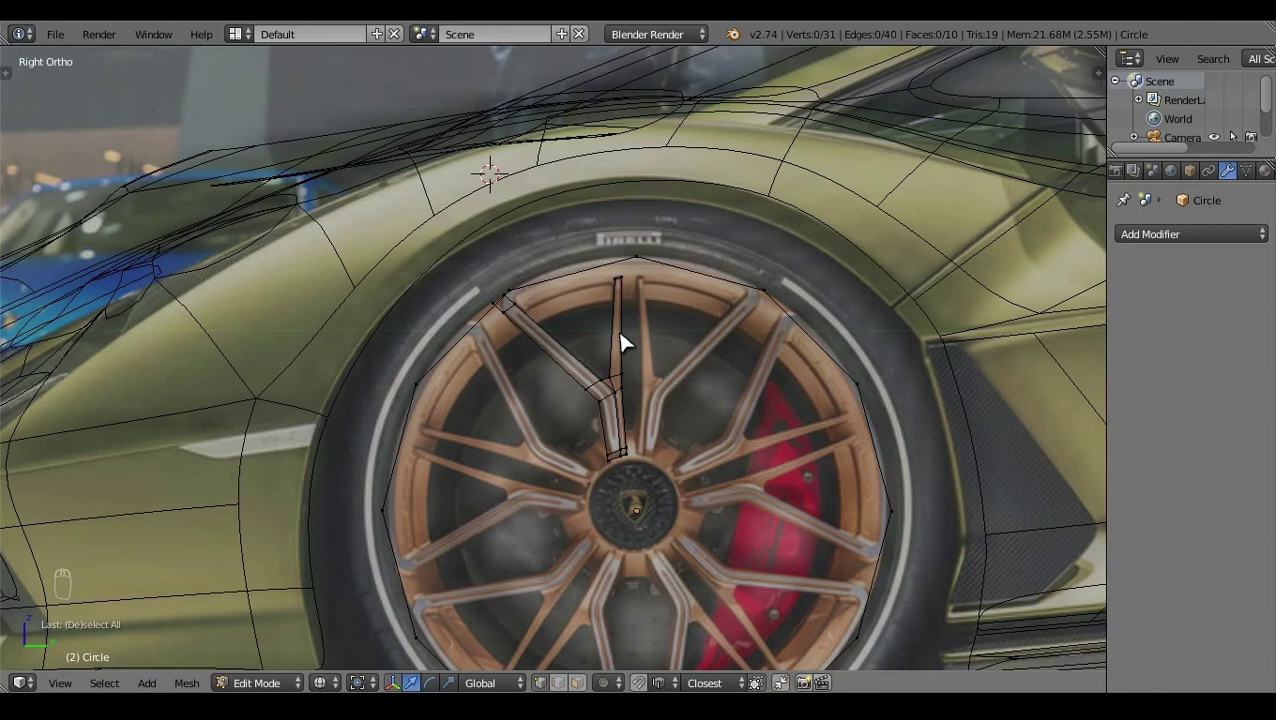
pyautogui.press('ctrl+r')
pyautogui.press('a')
pyautogui.press('ctrl+r')
pyautogui.press('a')
pyautogui.press('c')
pyautogui.rightClick(652, 318)
pyautogui.press('g')
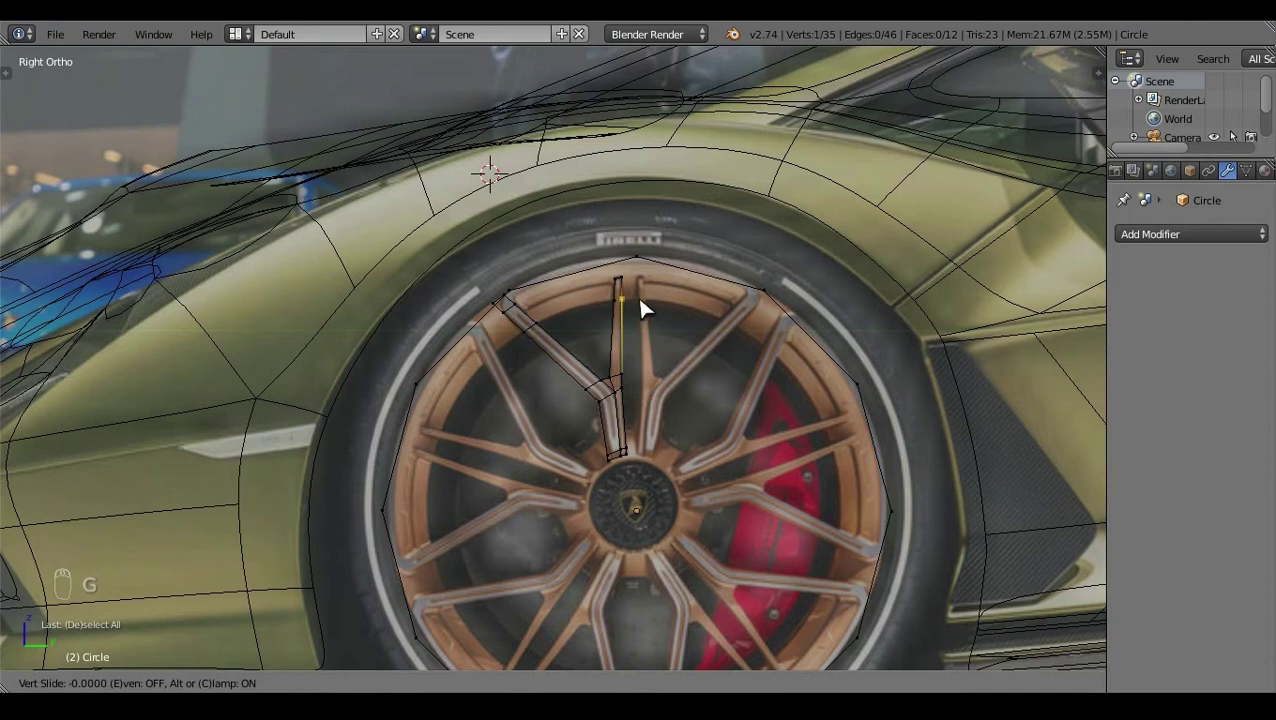
pyautogui.press('a')
# Step: Toggle shading to find and delete a stray element left on the spoke
pyautogui.press('z')
pyautogui.press('z')
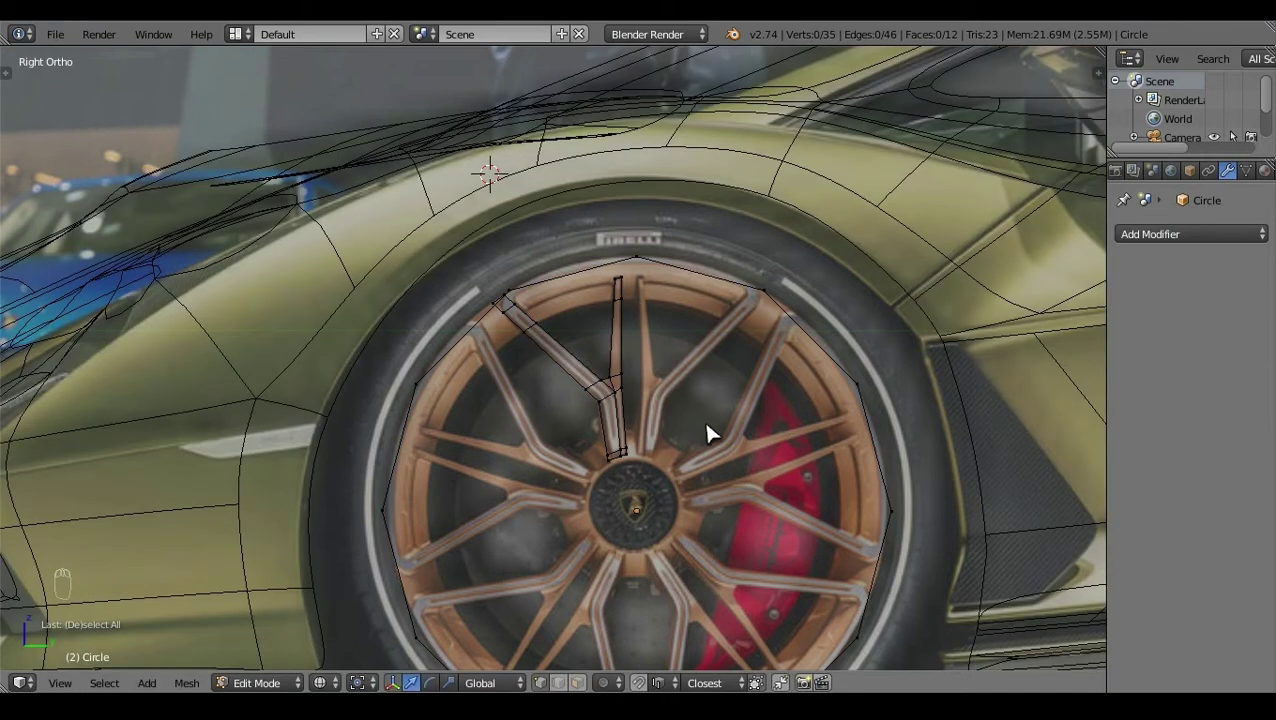
pyautogui.press('z')
pyautogui.click(660, 429)
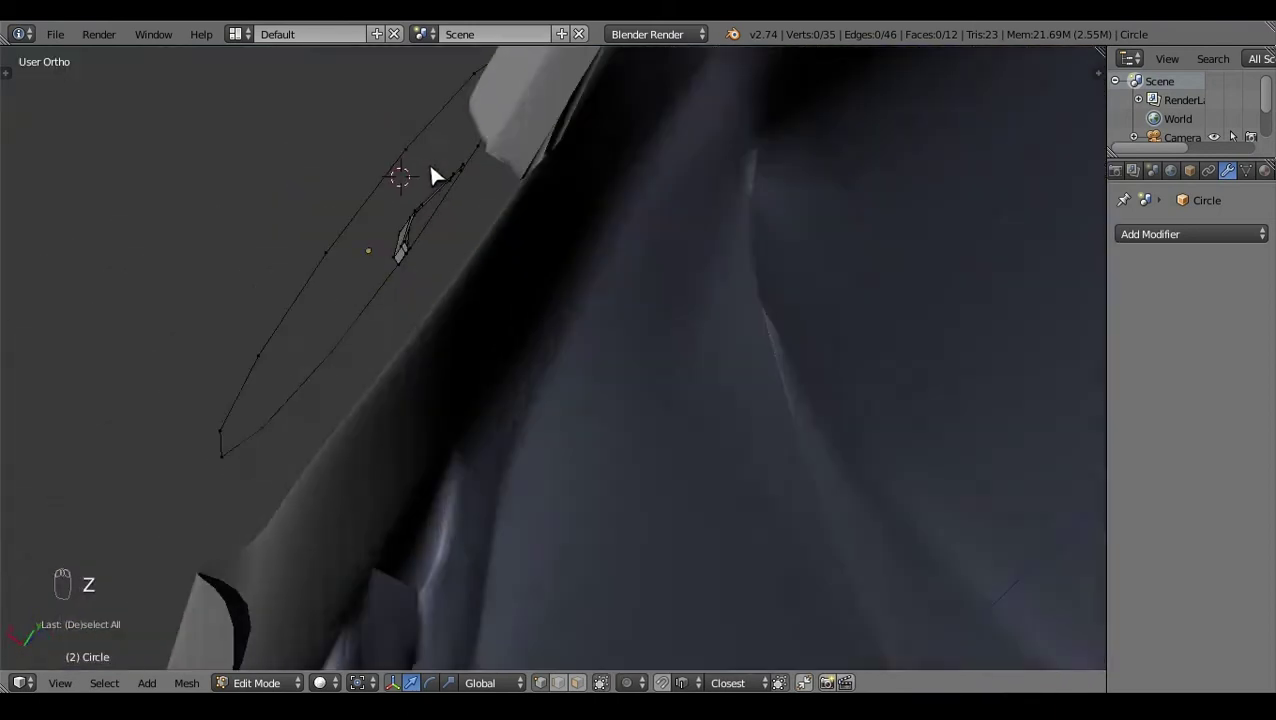
pyautogui.click(579, 653)
pyautogui.rightClick(665, 508)
pyautogui.press('x')
pyautogui.press('a')
pyautogui.press('a')
pyautogui.click(547, 390)
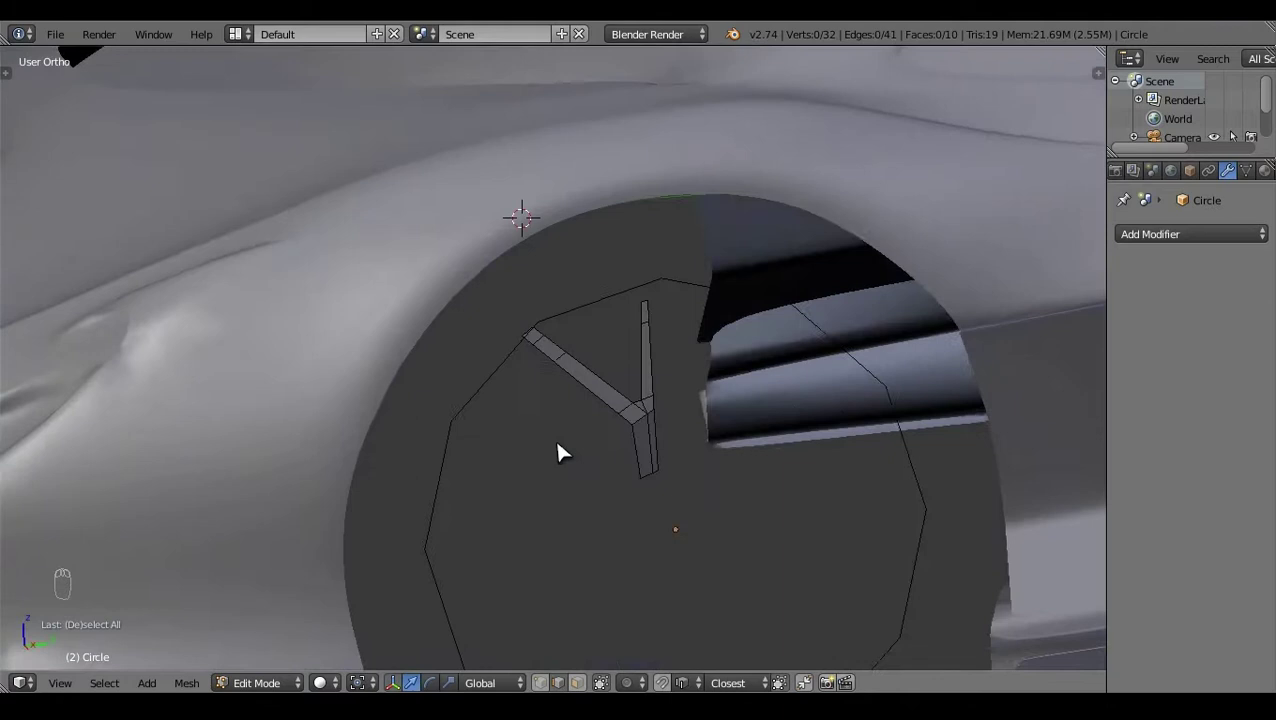
# Step: Switch to Right Ortho and select the spoke's outer edge loop, undoing a misclick
pyautogui.press('KP_3')
pyautogui.press('z')
pyautogui.press('z')
pyautogui.press('z')
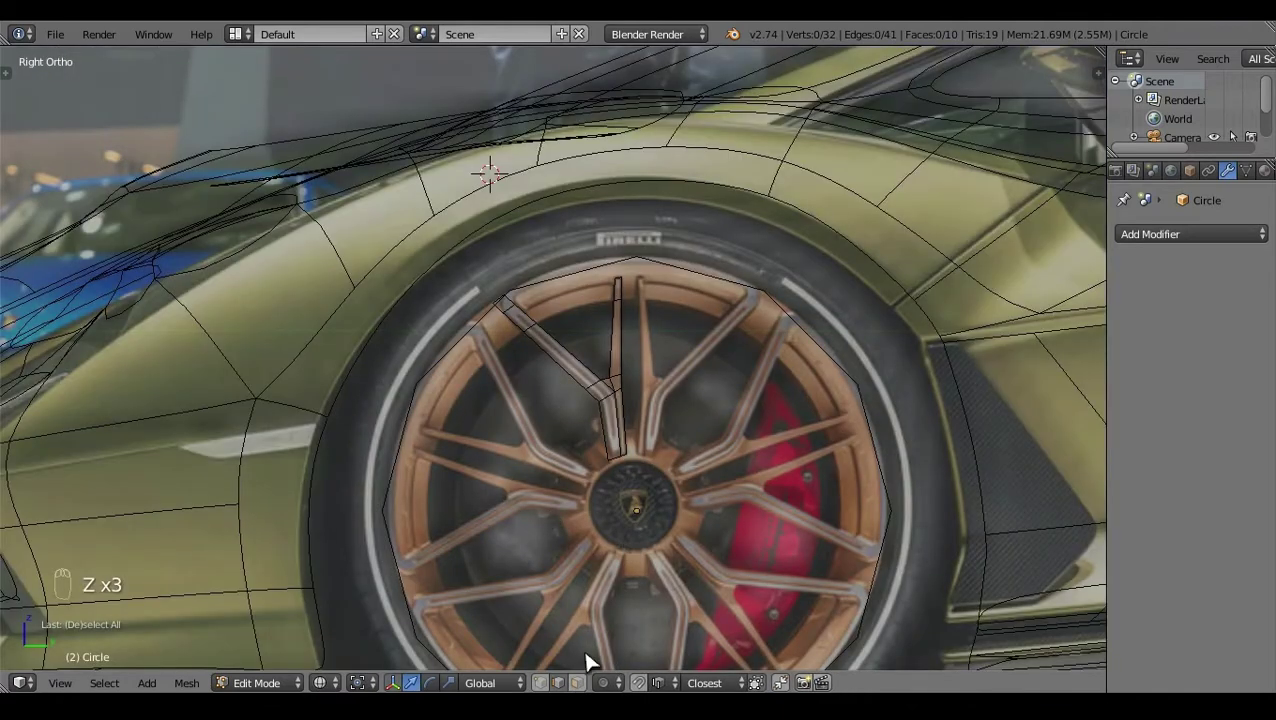
pyautogui.click(575, 679)
pyautogui.click(609, 385)
pyautogui.rightClick(541, 328)
pyautogui.press('a')
pyautogui.click(687, 389)
pyautogui.press('ctrl+z')
pyautogui.click(611, 424)
# Step: Extrude the angled arm sideways from the angled view, then undo the last two moves
pyautogui.press('e')
pyautogui.moveTo(412, 472); pyautogui.dragTo(564, 460)
pyautogui.press('a')
pyautogui.press('z')
pyautogui.click(537, 423)
pyautogui.press('z')
pyautogui.click(487, 346)
pyautogui.press('ctrl+z')
pyautogui.press('ctrl+z')
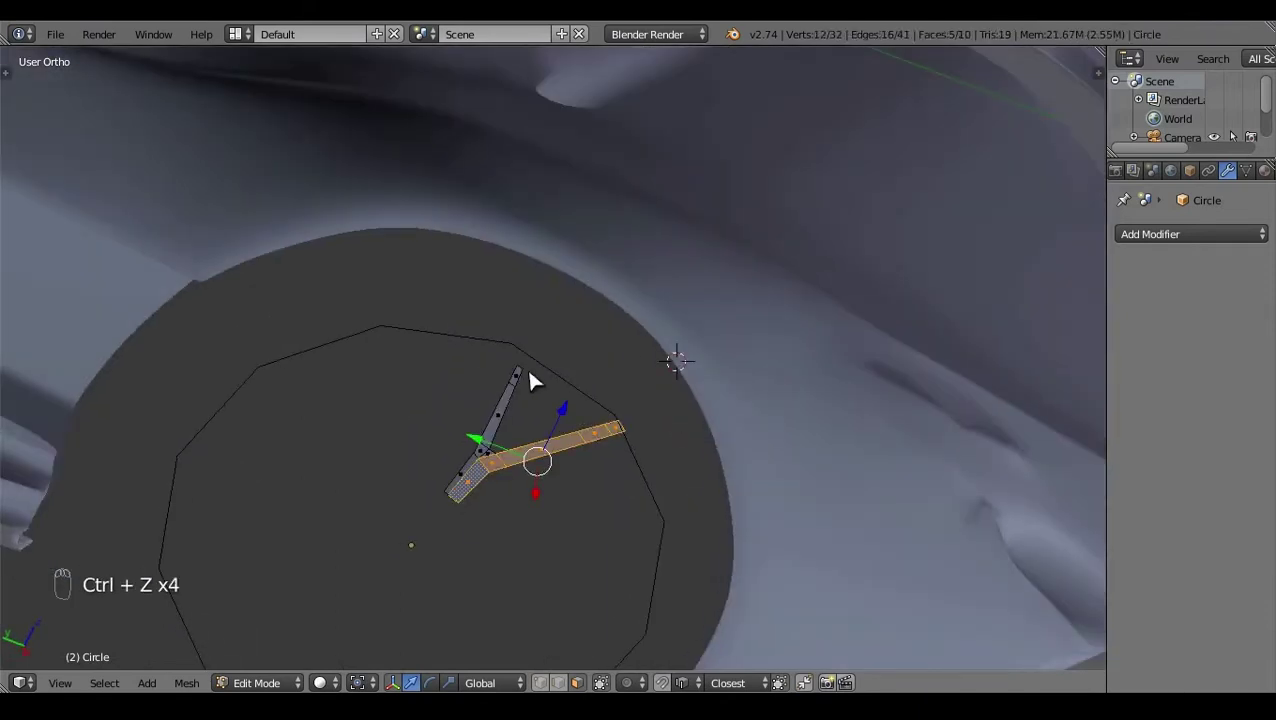
# Step: Undo the last edit, then extrude the lower spoke faces outward to start giving the Y spoke thickness
pyautogui.press('ctrl+z')
pyautogui.rightClick(515, 438)
pyautogui.rightClick(499, 459)
pyautogui.press('e')
pyautogui.click(547, 496)
pyautogui.press('a')
pyautogui.click(588, 448)
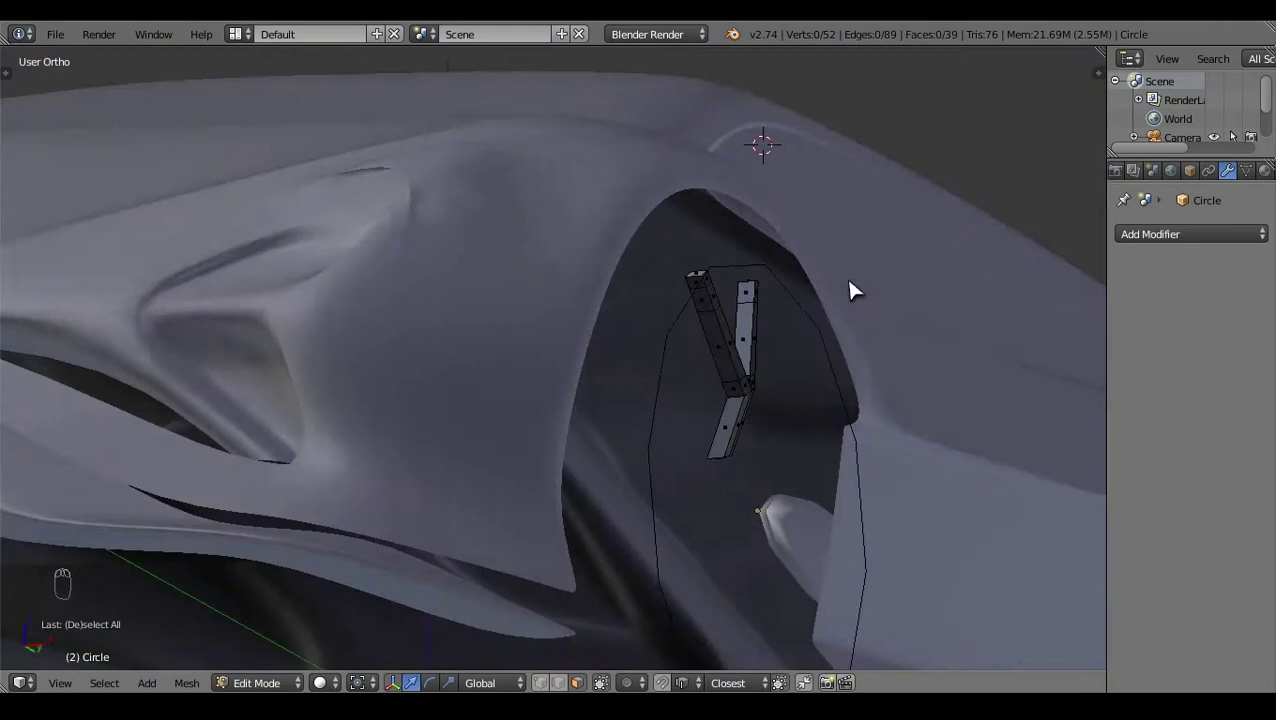
# Step: Extrude the upper arm face of the spoke and check the result in Right Ortho wireframe
pyautogui.rightClick(499, 299)
pyautogui.click(567, 414)
pyautogui.press('e')
pyautogui.moveTo(770, 439); pyautogui.dragTo(460, 423)
pyautogui.press('a')
pyautogui.press('Tab')
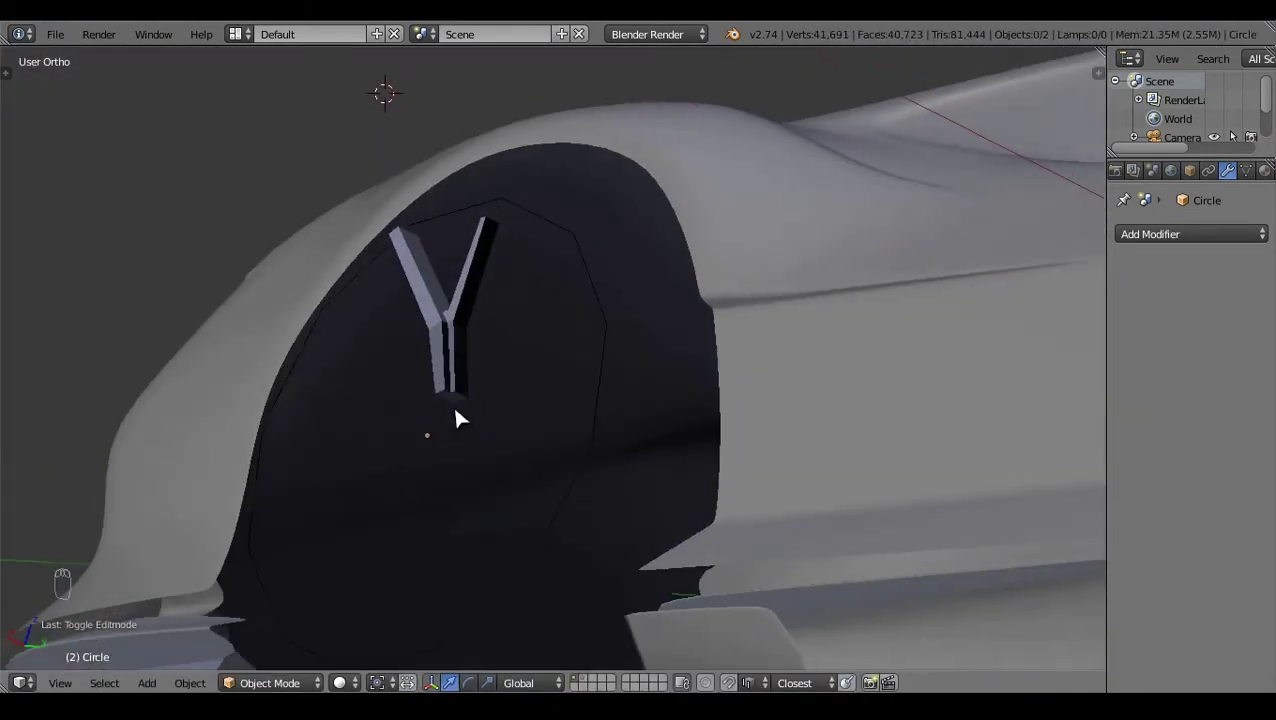
pyautogui.press('KP_3')
pyautogui.press('z')
pyautogui.press('Tab')
pyautogui.click(641, 439)
# Step: Add a loop cut across the spoke and verify the new edge placement by toggling wireframe and edit mode
pyautogui.press('ctrl+r')
pyautogui.press('a')
pyautogui.press('z')
pyautogui.press('z')
pyautogui.click(628, 447)
pyautogui.press('z')
pyautogui.moveTo(527, 526); pyautogui.dragTo(465, 474)
pyautogui.rightClick(465, 474)
pyautogui.click(465, 474)
pyautogui.press('a')
pyautogui.press('Tab')
pyautogui.click(480, 477)
pyautogui.press('Tab')
# Step: Select the linked spoke geometry and recalculate its normals, reviewing it from Right Ortho
pyautogui.rightClick(693, 493)
pyautogui.press('ctrl+l')
pyautogui.press('ctrl+n')
pyautogui.press('a')
pyautogui.press('KP_3')
pyautogui.press('z')
pyautogui.press('z')
pyautogui.moveTo(670, 401); pyautogui.dragTo(708, 448)
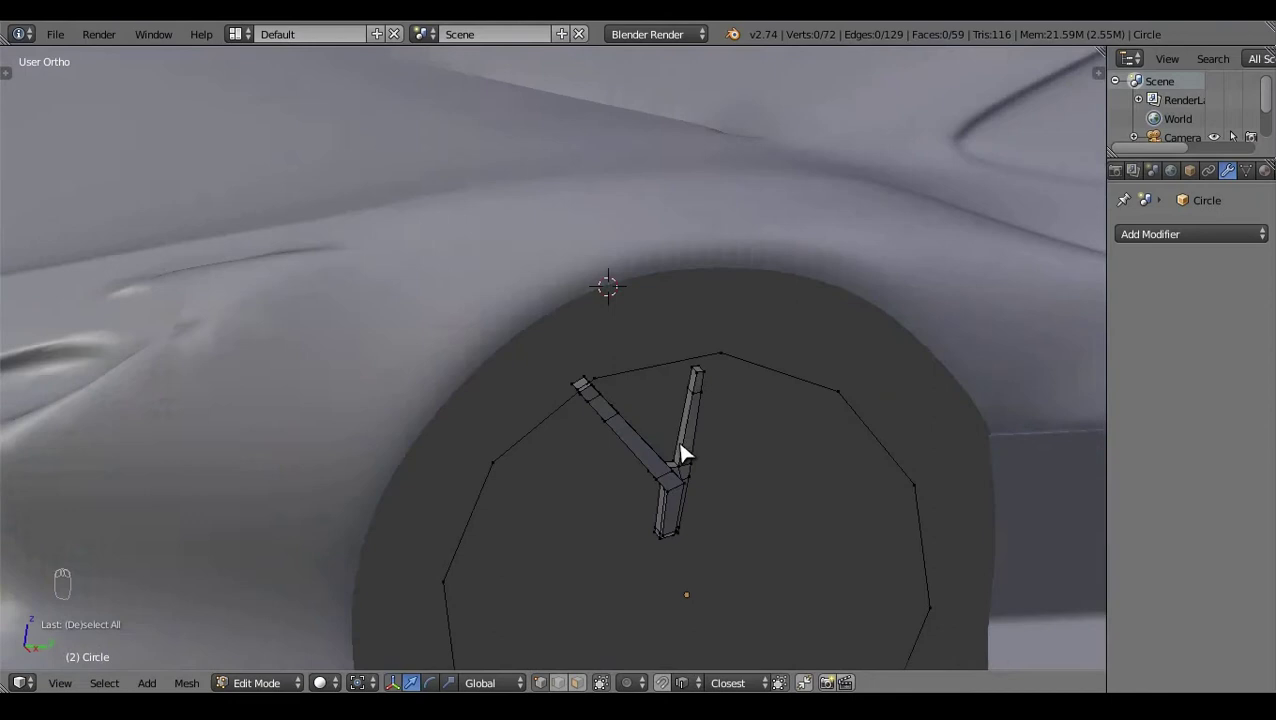
pyautogui.press('z')
# Step: Extrude the face near the straight arm's top, undoing and redoing the pick to get the right face
pyautogui.click(719, 374)
pyautogui.rightClick(719, 374)
pyautogui.press('e')
pyautogui.click(758, 396)
pyautogui.press('a')
pyautogui.press('z')
pyautogui.click(740, 521)
pyautogui.press('ctrl+z')
pyautogui.click(770, 406)
pyautogui.press('a')
pyautogui.click(660, 515)
# Step: Extrude the selected top-arm face in Right Ortho, adding the extra faces that bring the wheel mesh to 64
pyautogui.rightClick(735, 431)
pyautogui.press('KP_3')
pyautogui.press('z')
pyautogui.press('e')
pyautogui.click(718, 342)
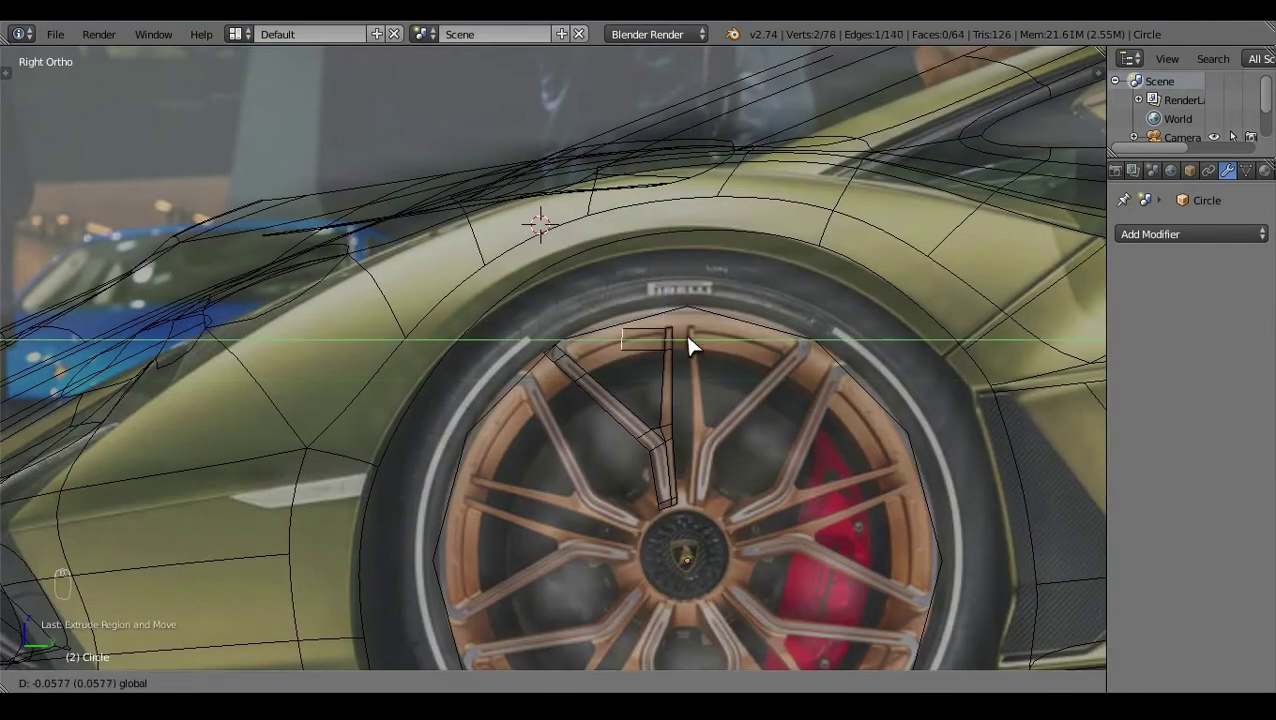
# Step: Try rotating and scaling the spoke and filling a face, undoing the unwanted results
pyautogui.press('r')
pyautogui.click(643, 288)
pyautogui.click(699, 349)
pyautogui.press('ctrl+z')
pyautogui.press('ctrl+z')
pyautogui.press('ctrl+z')
pyautogui.press('s')
pyautogui.press('r')
pyautogui.moveTo(633, 288); pyautogui.dragTo(648, 297)
pyautogui.click(648, 298)
pyautogui.press('a')
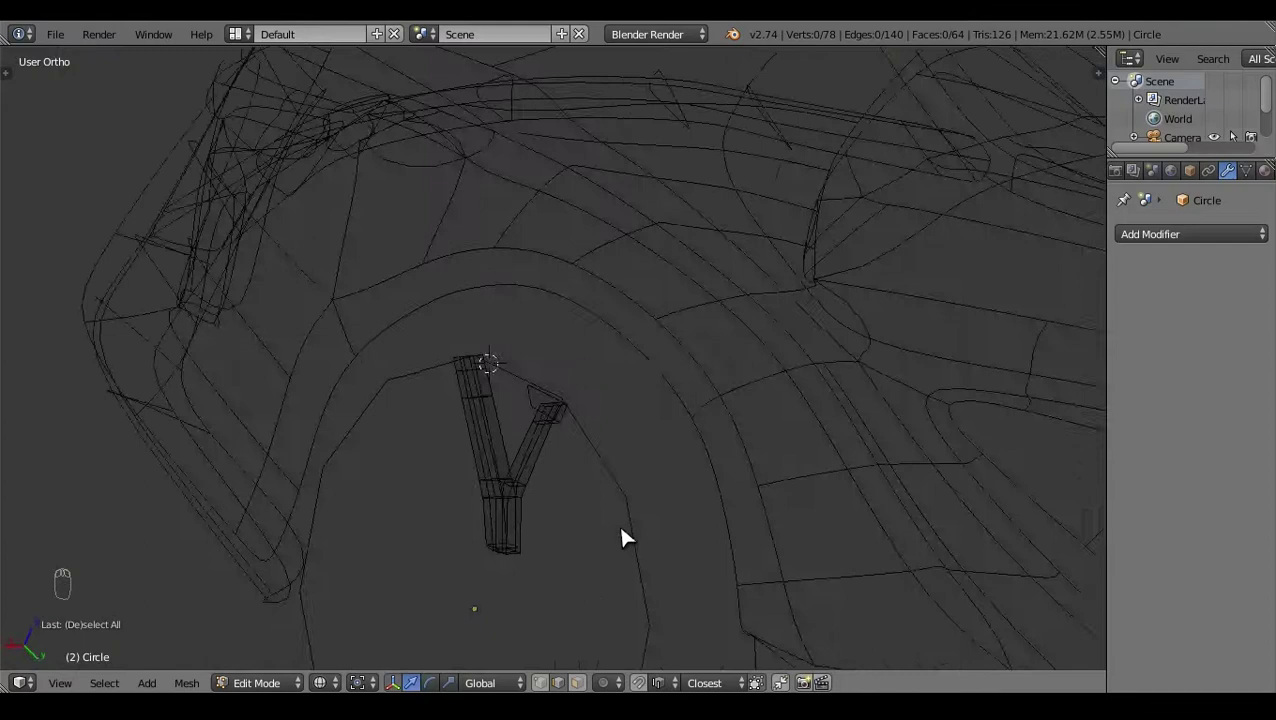
pyautogui.moveTo(610, 386); pyautogui.dragTo(569, 398)
pyautogui.press('f')
pyautogui.press('a')
pyautogui.press('KP_3')
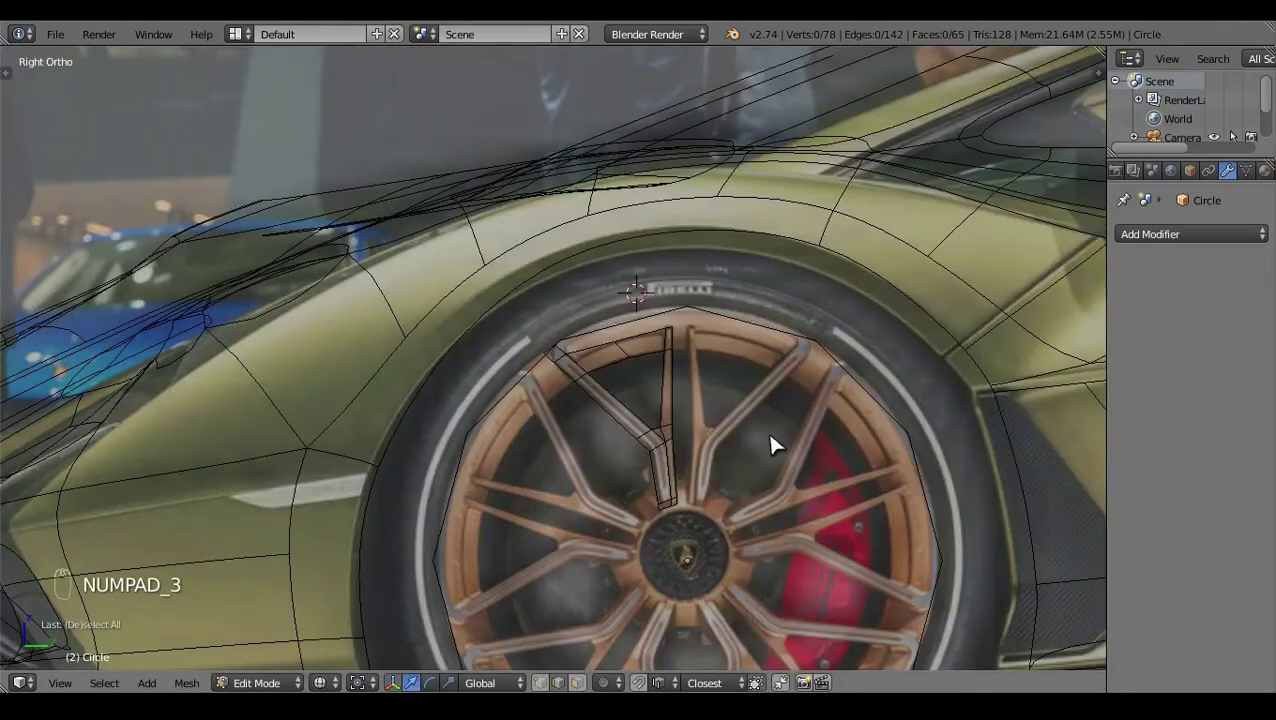
pyautogui.press('ctrl+z')
pyautogui.press('ctrl+z')
# Step: Add a loop cut across the spoke and select the lower-arm vertices in wireframe Right view
pyautogui.press('a')
pyautogui.press('ctrl+r')
pyautogui.press('a')
pyautogui.press('z')
pyautogui.click(631, 387)
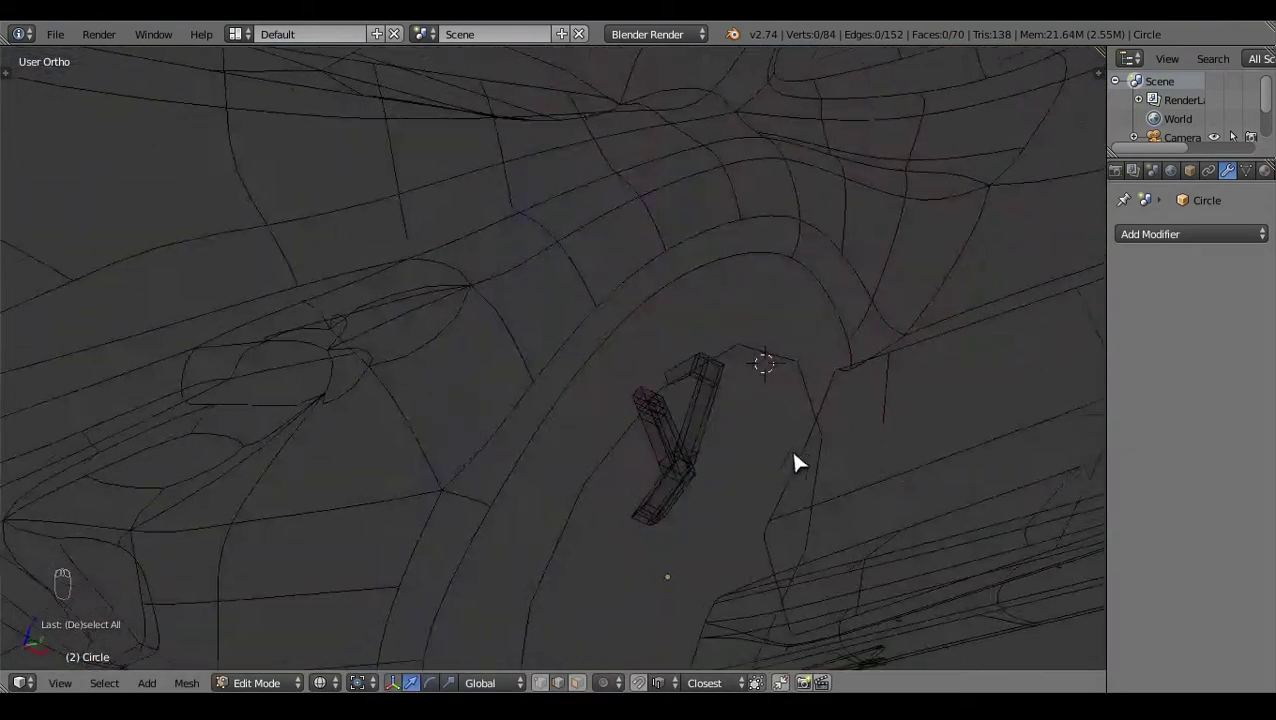
pyautogui.press('z')
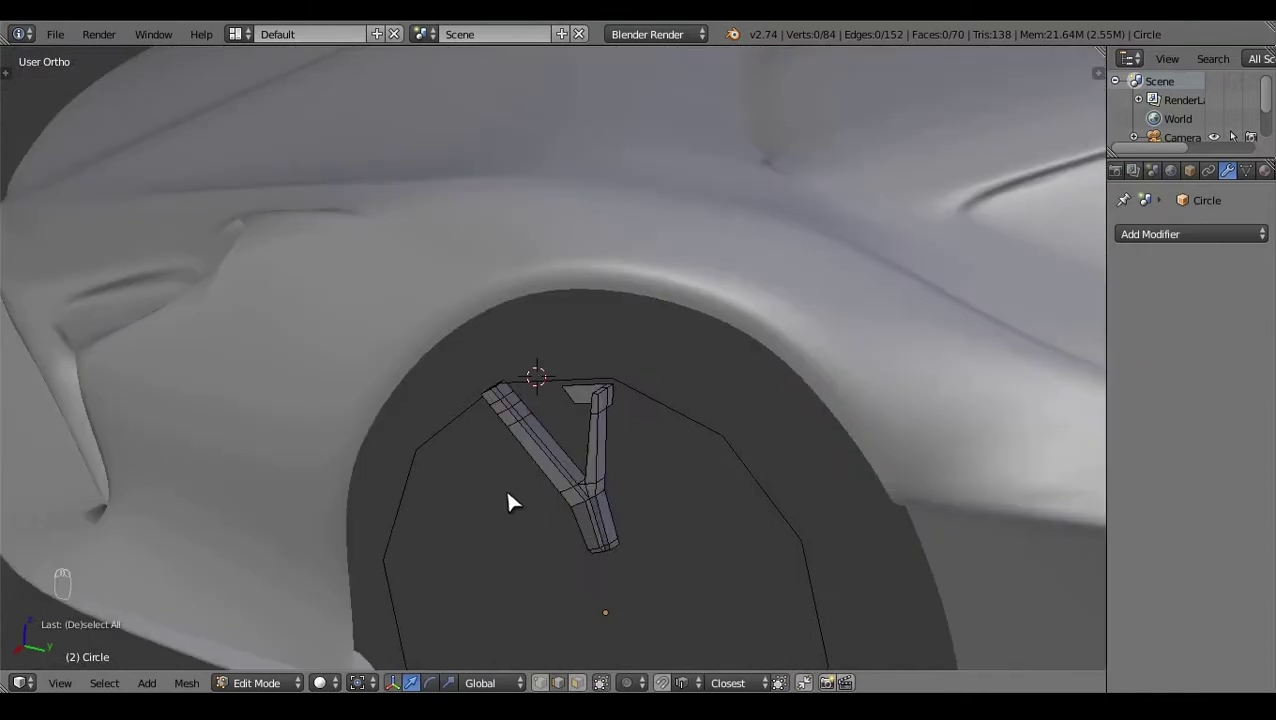
pyautogui.press('KP_3')
pyautogui.click(638, 392)
pyautogui.press('z')
pyautogui.click(502, 463)
pyautogui.click(576, 642)
pyautogui.moveTo(530, 426); pyautogui.dragTo(510, 539)
pyautogui.press('z')
pyautogui.click(510, 539)
# Step: Extrude the selected vertex outward and fill a face between the arm edges
pyautogui.press('e')
pyautogui.click(482, 472)
pyautogui.press('a')
pyautogui.click(539, 421)
pyautogui.rightClick(539, 421)
pyautogui.press('f')
pyautogui.press('KP_3')
pyautogui.press('a')
pyautogui.press('z')
pyautogui.click(617, 475)
pyautogui.moveTo(614, 487); pyautogui.dragTo(535, 492)
pyautogui.press('z')
pyautogui.press('z')
pyautogui.rightClick(552, 472)
pyautogui.click(595, 557)
pyautogui.press('x')
pyautogui.press('z')
pyautogui.click(566, 549)
# Step: Move and extrude the angled arm's vertices toward the rim, filling faces as they are traced
pyautogui.moveTo(545, 492); pyautogui.dragTo(628, 419)
pyautogui.press('KP_3')
pyautogui.press('z')
pyautogui.press('g')
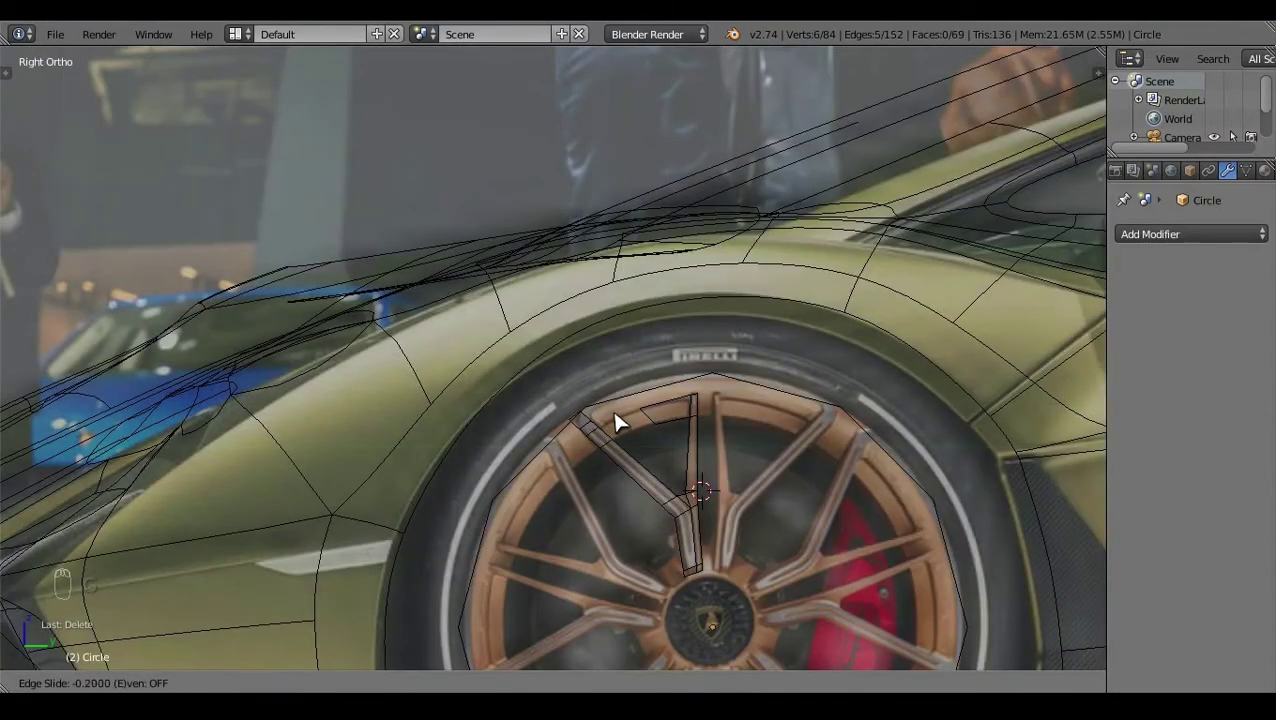
pyautogui.press('a')
pyautogui.press('z')
pyautogui.moveTo(631, 474); pyautogui.dragTo(592, 456)
pyautogui.press('z')
pyautogui.rightClick(592, 456)
pyautogui.press('f')
pyautogui.click(594, 457)
pyautogui.press('e')
pyautogui.press('ctrl+z')
pyautogui.press('e')
pyautogui.click(501, 514)
pyautogui.rightClick(550, 481)
pyautogui.press('f')
pyautogui.press('a')
pyautogui.press('z')
pyautogui.click(605, 419)
# Step: Rotate the arm tip into line with the photo, extrude it to the rim and cap it with new faces
pyautogui.press('KP_3')
pyautogui.press('z')
pyautogui.rightClick(663, 422)
pyautogui.press('r')
pyautogui.press('s')
pyautogui.press('r')
pyautogui.press('a')
pyautogui.click(776, 441)
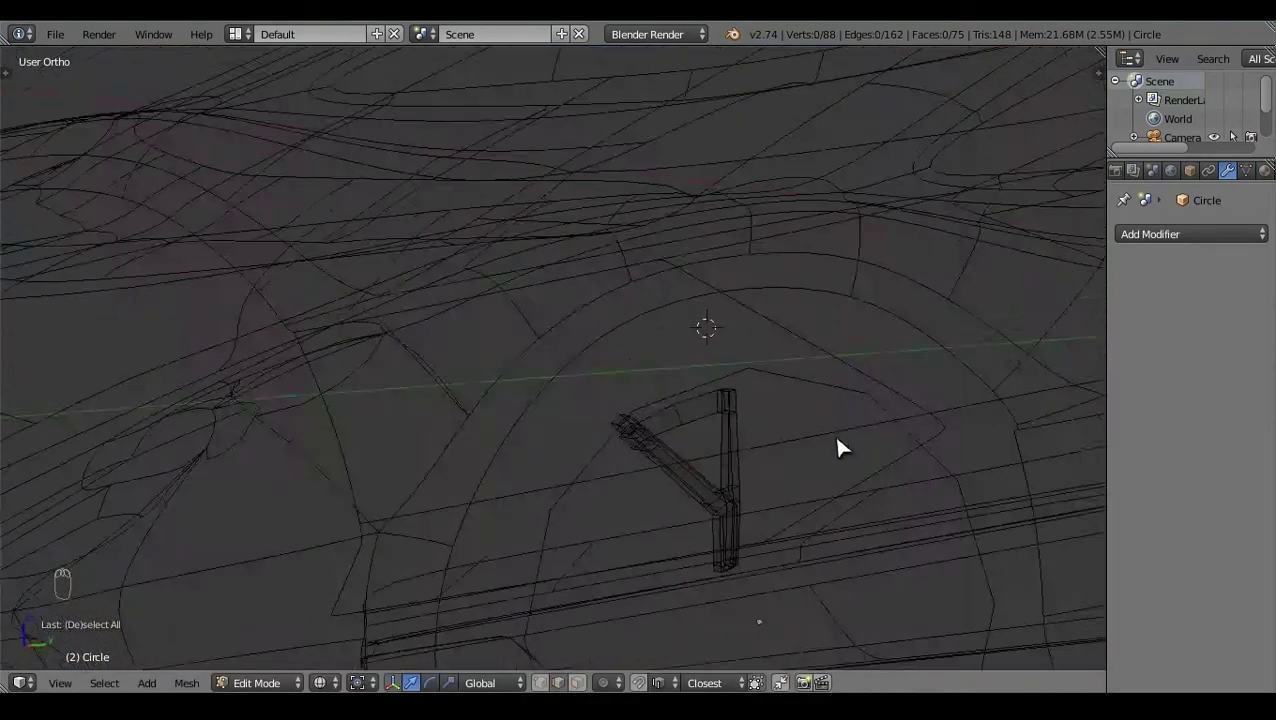
pyautogui.moveTo(534, 474); pyautogui.dragTo(516, 481)
pyautogui.moveTo(673, 660); pyautogui.dragTo(636, 673)
pyautogui.press('a')
pyautogui.click(526, 490)
pyautogui.rightClick(527, 490)
pyautogui.press('e')
pyautogui.press('z')
pyautogui.moveTo(624, 502); pyautogui.dragTo(538, 414)
pyautogui.rightClick(538, 414)
pyautogui.press('f')
pyautogui.middleClick(595, 445)
pyautogui.press('a')
pyautogui.click(591, 389)
pyautogui.rightClick(570, 433)
# Step: Fill the remaining tip face and select the top vertices of both spoke arms
pyautogui.press('f')
pyautogui.press('a')
pyautogui.press('z')
pyautogui.press('z')
pyautogui.click(540, 344)
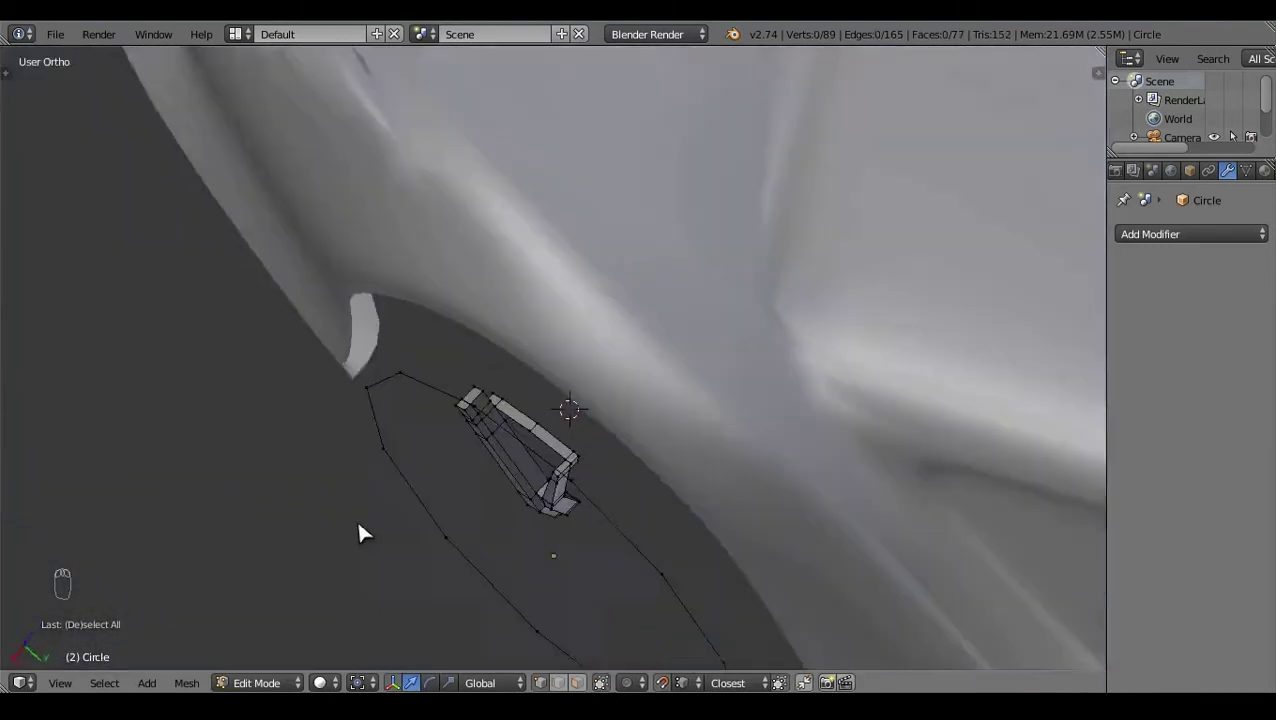
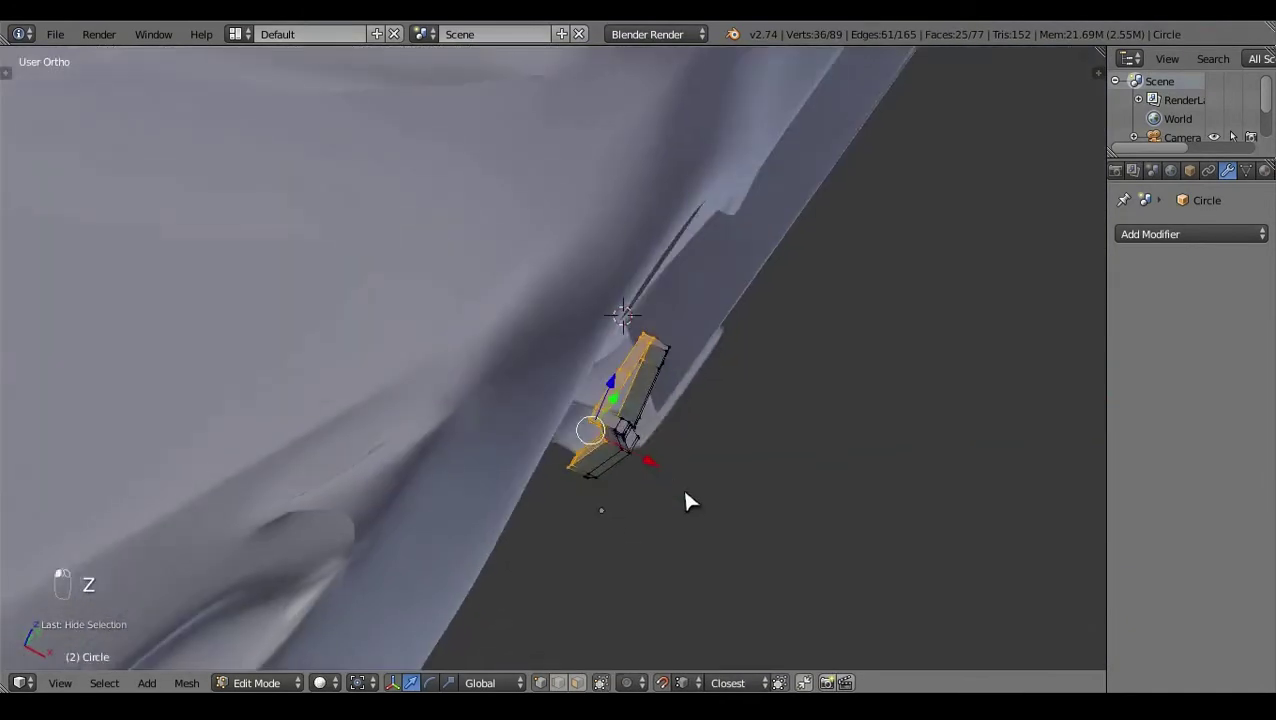
pyautogui.press('a')
pyautogui.click(677, 417)
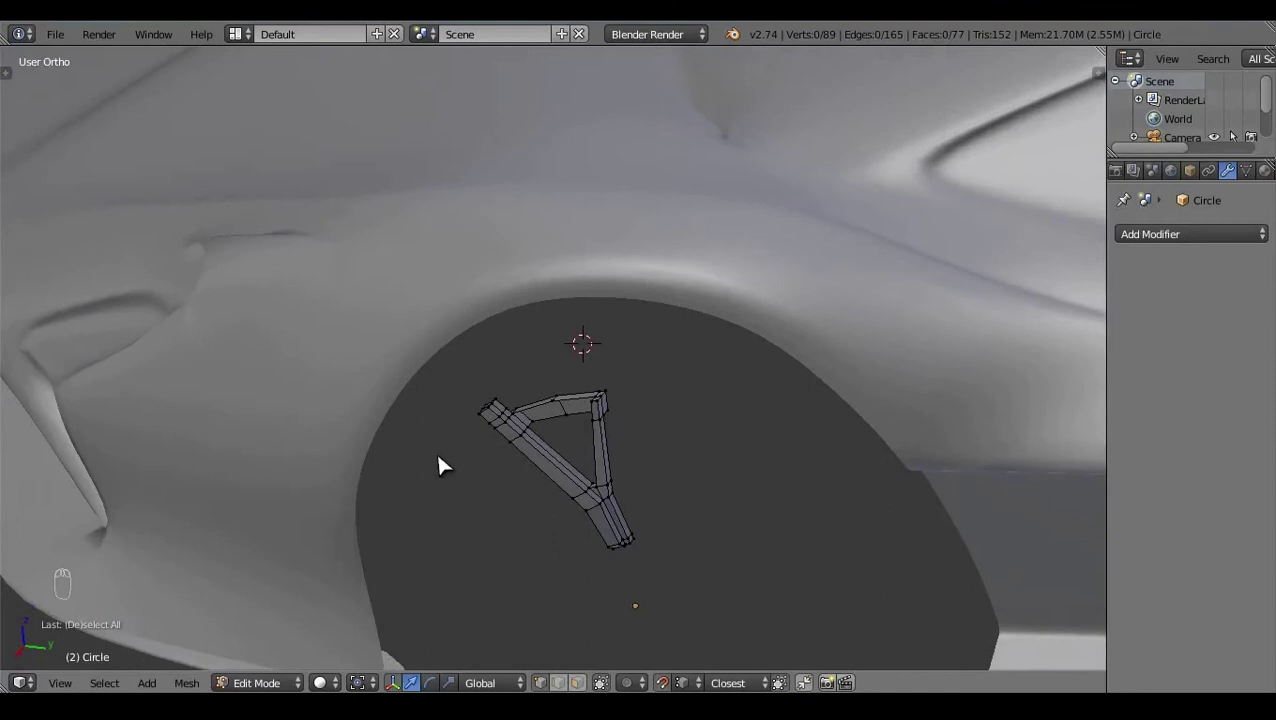
pyautogui.rightClick(635, 431)
pyautogui.click(675, 420)
pyautogui.click(649, 503)
pyautogui.rightClick(652, 420)
pyautogui.press('KP_3')
pyautogui.press('z')
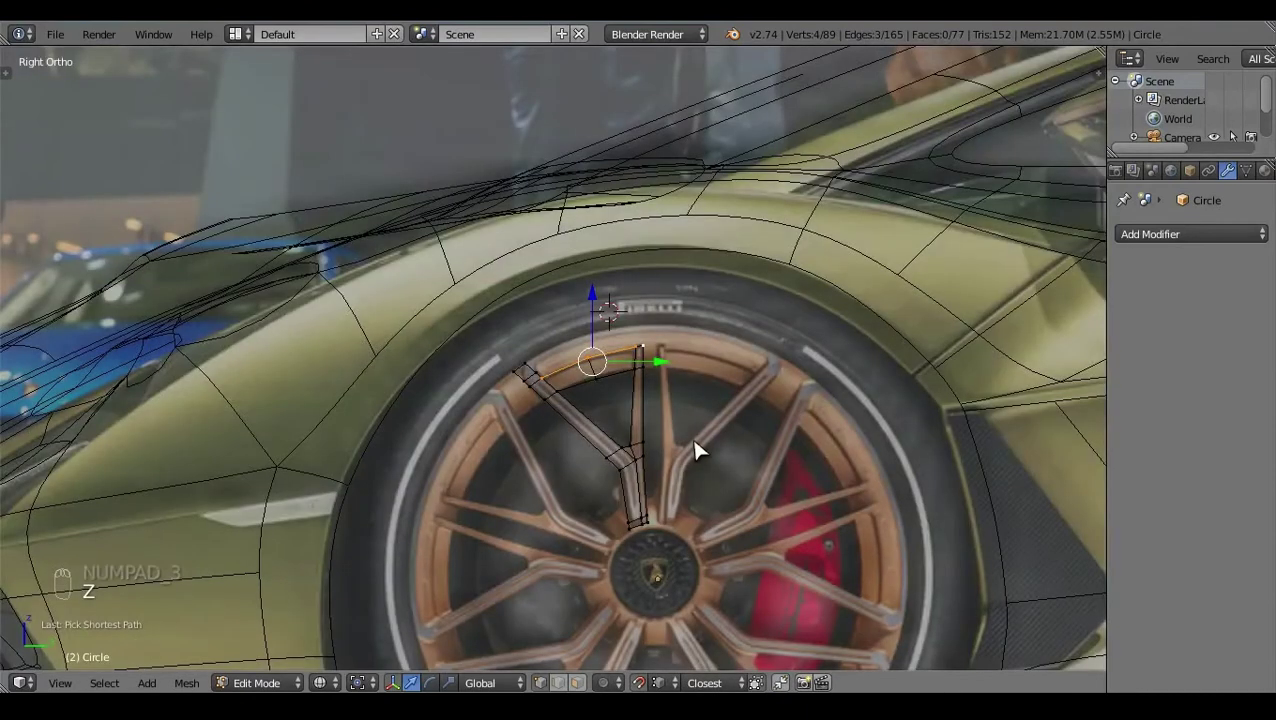
# Step: Extrude the arm tips along the rim curve, circle-selecting and correcting stray vertices
pyautogui.press('e')
pyautogui.moveTo(599, 308); pyautogui.dragTo(668, 355)
pyautogui.press('c')
pyautogui.click(604, 305)
pyautogui.rightClick(604, 305)
pyautogui.press('c')
pyautogui.rightClick(634, 357)
pyautogui.moveTo(634, 357); pyautogui.dragTo(634, 366)
pyautogui.press('ctrl+z')
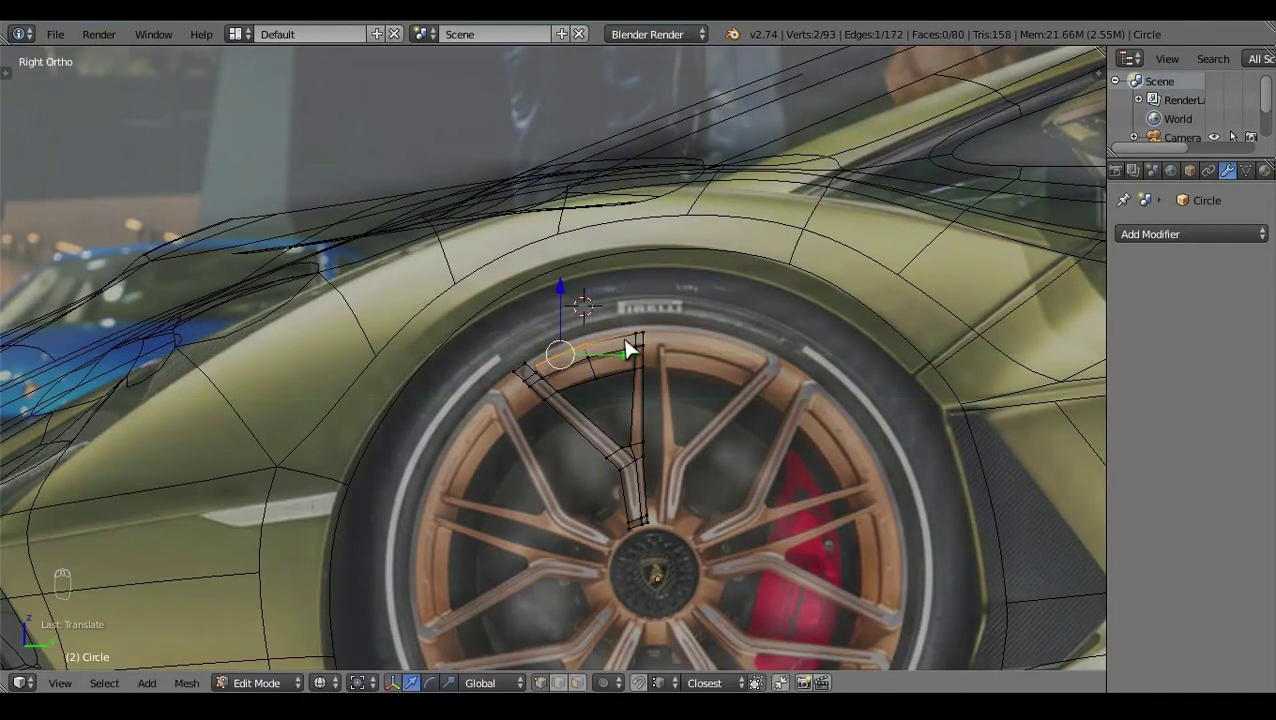
pyautogui.press('c')
pyautogui.rightClick(613, 377)
pyautogui.moveTo(613, 377); pyautogui.dragTo(611, 376)
pyautogui.press('a')
pyautogui.click(699, 407)
pyautogui.press('z')
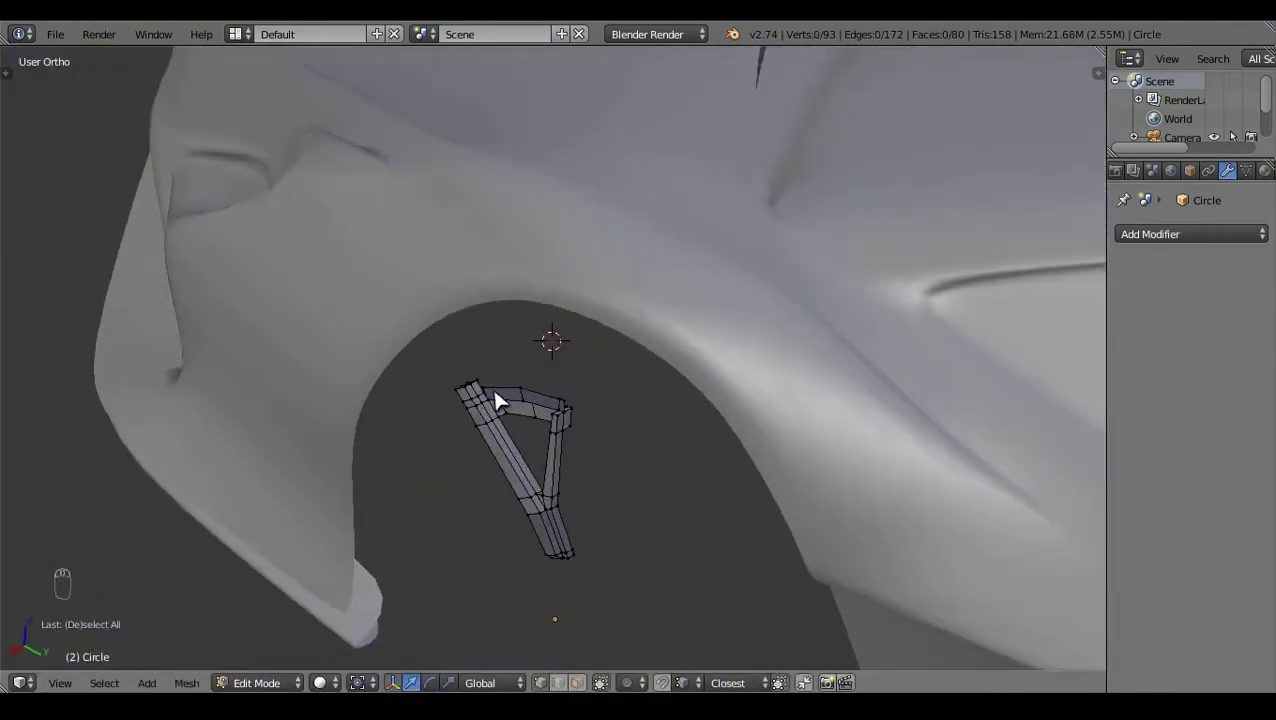
pyautogui.rightClick(498, 394)
# Step: Move the new rim vertices with G so the two arms join in a curved segment following the rim
pyautogui.press('KP_3')
pyautogui.press('a')
pyautogui.moveTo(558, 379); pyautogui.dragTo(555, 334)
pyautogui.press('z')
pyautogui.moveTo(614, 371); pyautogui.dragTo(578, 350)
pyautogui.press('g')
pyautogui.press('g')
pyautogui.press('a')
pyautogui.press('z')
pyautogui.click(600, 412)
pyautogui.press('z')
pyautogui.click(539, 453)
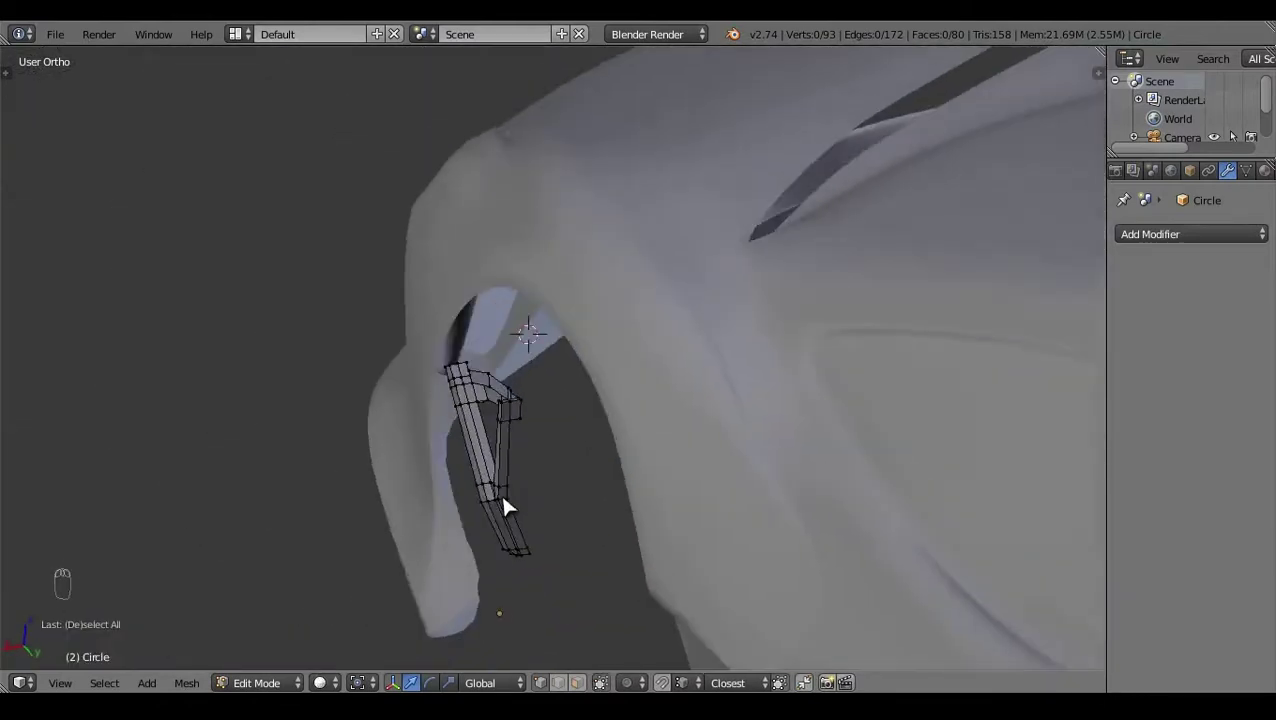
pyautogui.rightClick(518, 389)
pyautogui.moveTo(585, 559); pyautogui.dragTo(777, 357)
pyautogui.press('a')
pyautogui.middleClick(777, 357)
pyautogui.click(505, 453)
pyautogui.rightClick(546, 419)
pyautogui.press('KP_3')
# Step: Reposition the spoke's end vertices and merge the overlapping pair with Alt+M
pyautogui.press('z')
pyautogui.press('g')
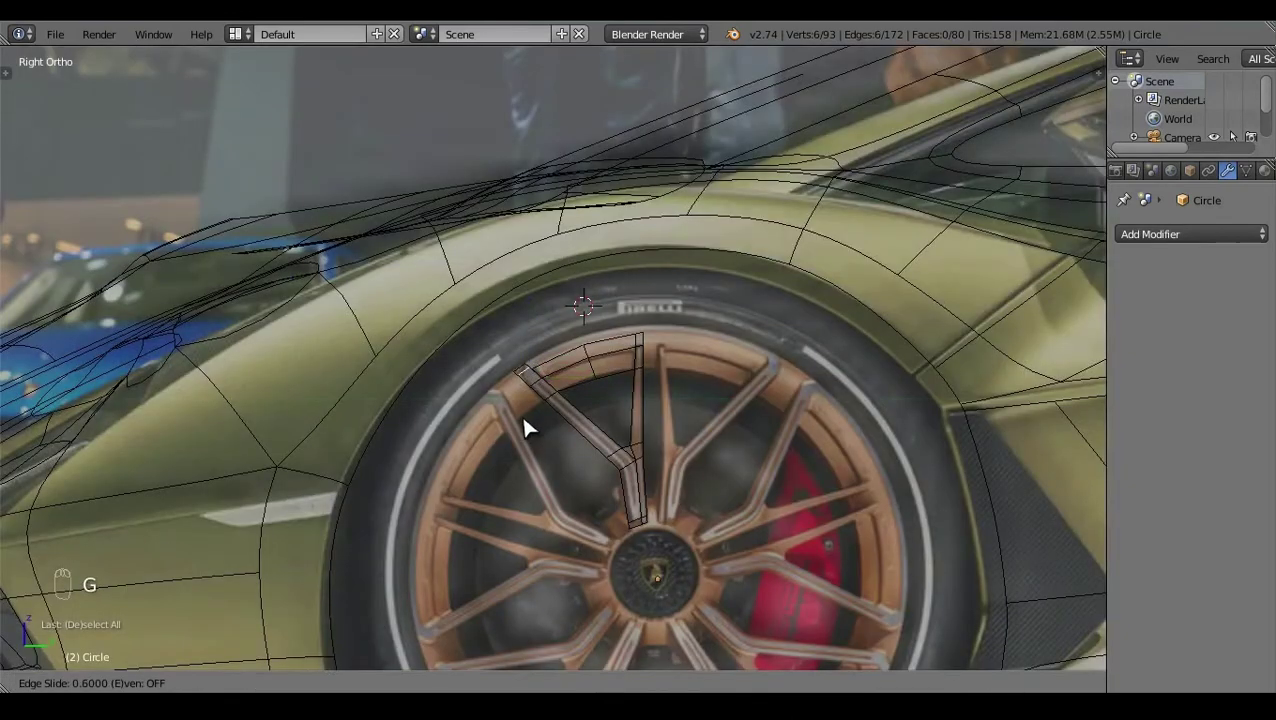
pyautogui.click(628, 395)
pyautogui.moveTo(628, 395); pyautogui.dragTo(524, 385)
pyautogui.click(545, 473)
pyautogui.press('g')
pyautogui.press('a')
pyautogui.press('z')
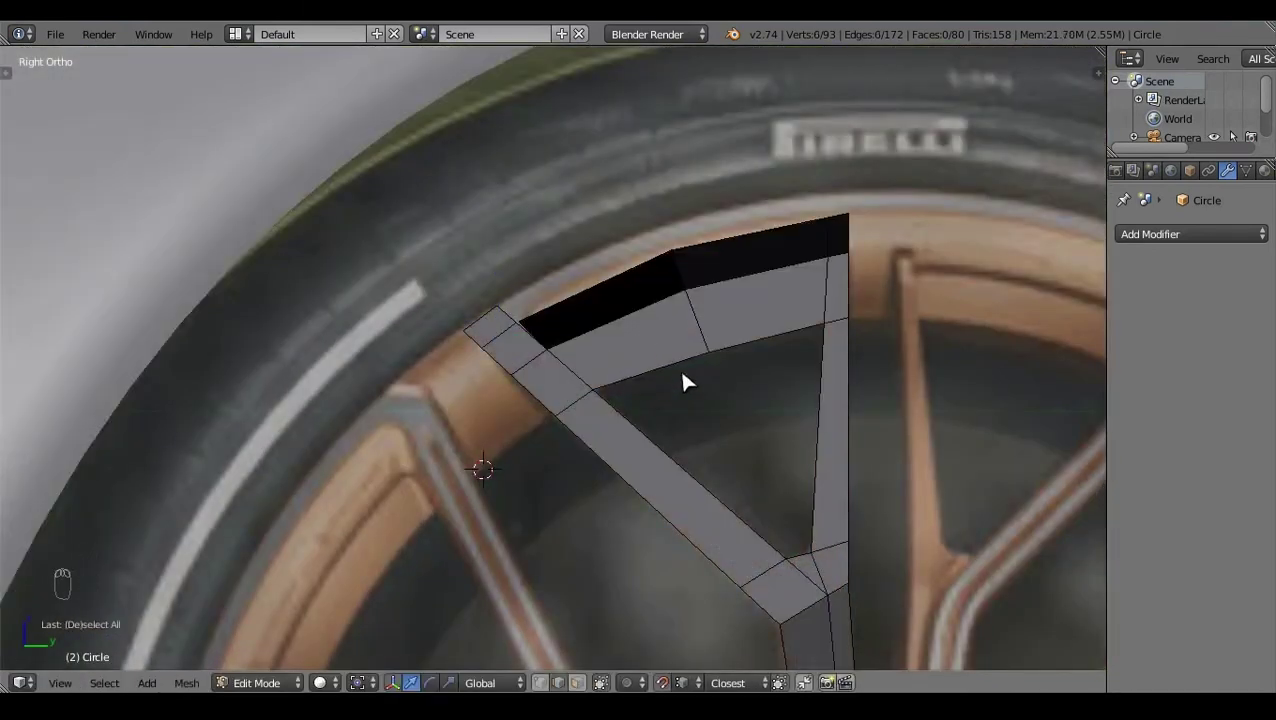
pyautogui.moveTo(682, 417); pyautogui.dragTo(455, 439)
pyautogui.rightClick(455, 438)
pyautogui.press('alt+m')
pyautogui.press('a')
pyautogui.rightClick(610, 400)
# Step: From the side view, extrude the spoke outward for depth and fill the first open face
pyautogui.press('KP_3')
pyautogui.press('e')
pyautogui.click(768, 179)
pyautogui.press('z')
pyautogui.rightClick(859, 190)
pyautogui.click(854, 143)
pyautogui.rightClick(842, 147)
pyautogui.moveTo(832, 136); pyautogui.dragTo(817, 161)
pyautogui.rightClick(705, 225)
pyautogui.click(736, 229)
pyautogui.click(673, 162)
pyautogui.press('a')
pyautogui.press('z')
pyautogui.press('z')
pyautogui.click(705, 339)
pyautogui.press('z')
pyautogui.rightClick(501, 432)
pyautogui.press('f')
pyautogui.press('a')
pyautogui.press('z')
pyautogui.press('z')
pyautogui.click(547, 532)
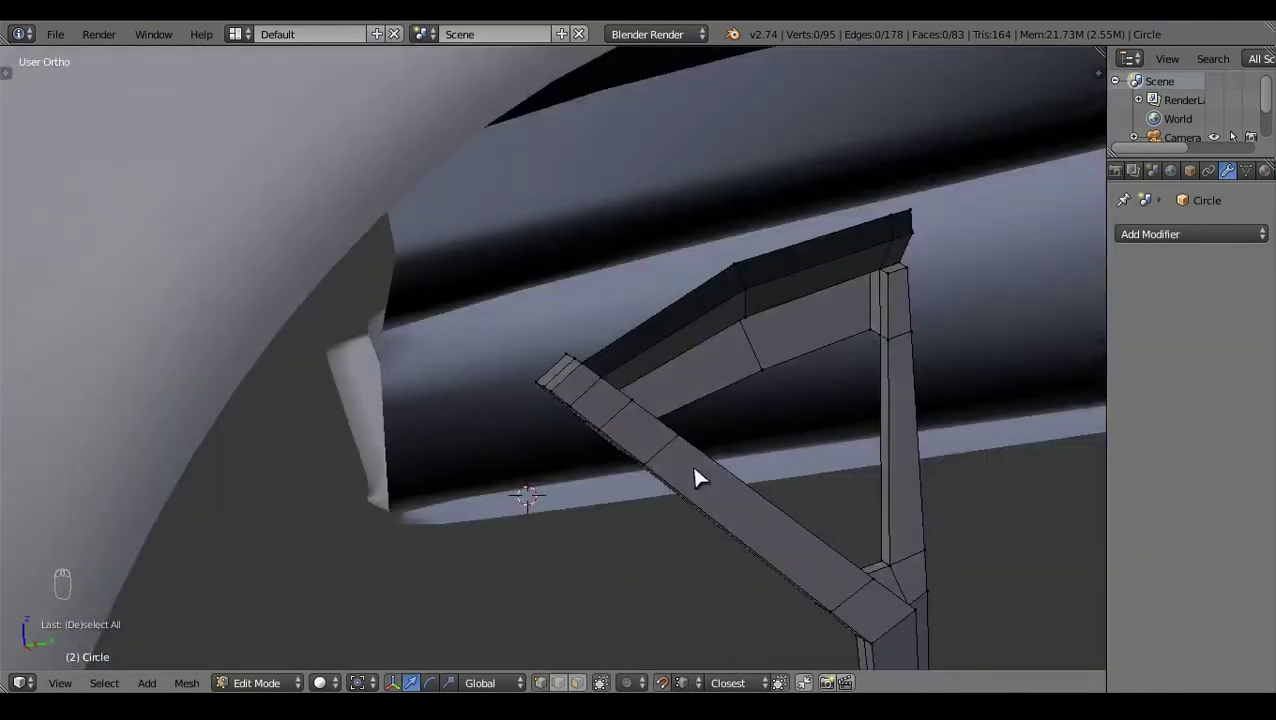
pyautogui.rightClick(900, 289)
# Step: Extrude the rim-section edges along X and fill the resulting side faces
pyautogui.press('g')
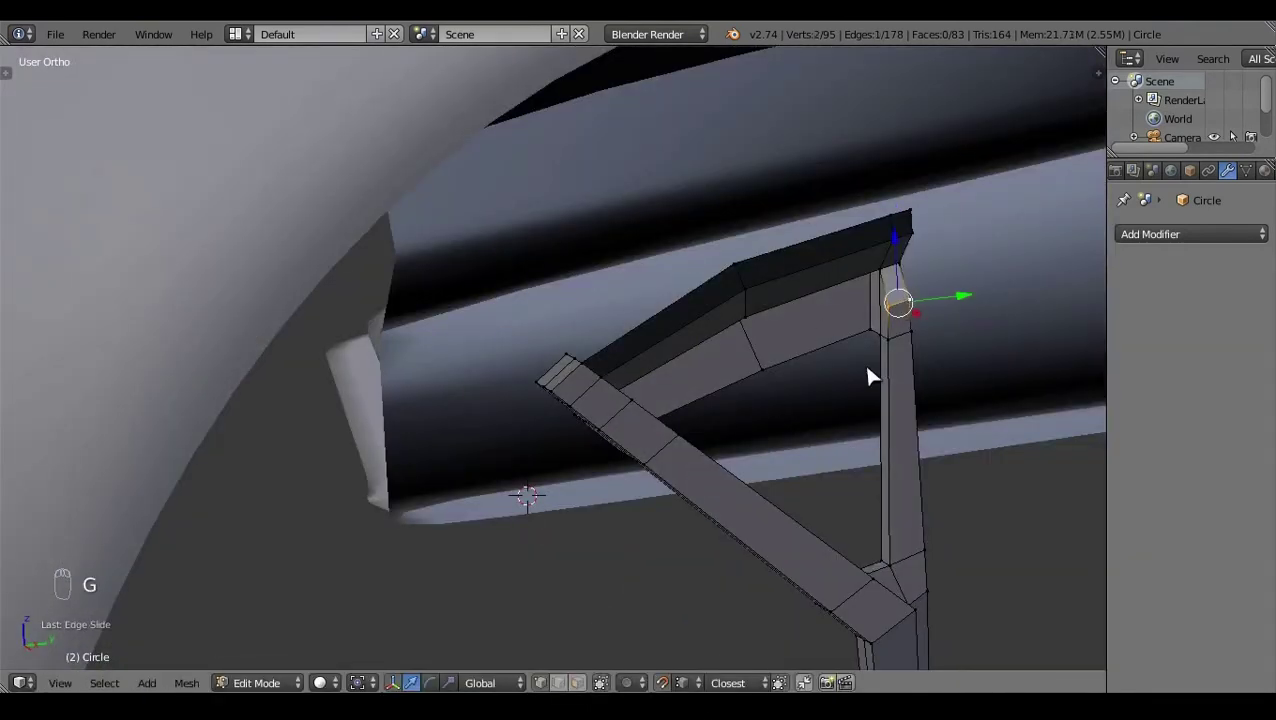
pyautogui.press('a')
pyautogui.press('Tab')
pyautogui.click(774, 384)
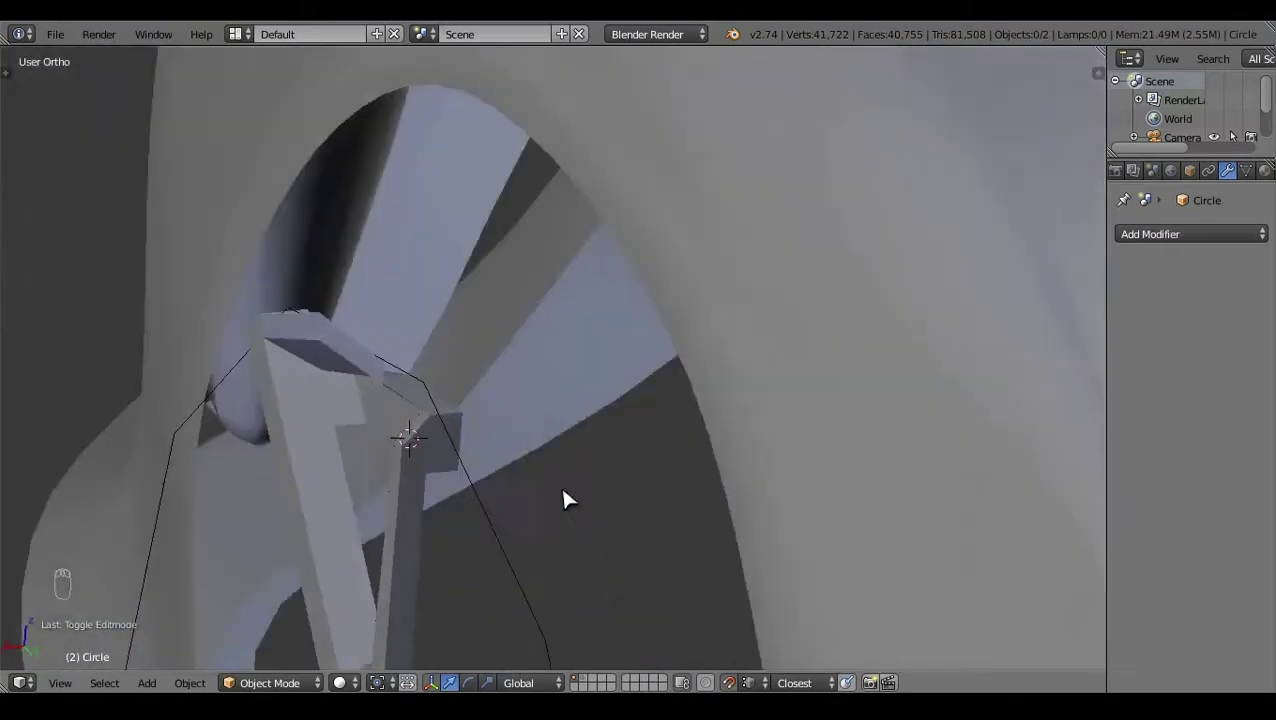
pyautogui.click(311, 408)
pyautogui.press('z')
pyautogui.press('z')
pyautogui.press('Tab')
pyautogui.click(746, 322)
pyautogui.click(629, 508)
pyautogui.moveTo(674, 523); pyautogui.dragTo(523, 389)
pyautogui.press('x')
pyautogui.moveTo(523, 389); pyautogui.dragTo(429, 504)
pyautogui.click(568, 680)
pyautogui.press('e')
pyautogui.rightClick(481, 504)
pyautogui.click(302, 394)
pyautogui.press('z')
pyautogui.press('z')
pyautogui.moveTo(329, 376); pyautogui.dragTo(366, 488)
pyautogui.press('f')
pyautogui.press('e')
pyautogui.click(346, 415)
pyautogui.rightClick(377, 370)
pyautogui.press('f')
# Step: Tidy the corner geometry: delete stray vertices, fill the gaps and cut an edge with the Knife
pyautogui.press('a')
pyautogui.press('z')
pyautogui.click(548, 431)
pyautogui.click(366, 348)
pyautogui.rightClick(366, 348)
pyautogui.press('x')
pyautogui.press('z')
pyautogui.click(450, 392)
pyautogui.moveTo(380, 287); pyautogui.dragTo(438, 348)
pyautogui.press('f')
pyautogui.press('a')
pyautogui.press('z')
pyautogui.press('z')
pyautogui.press('k')
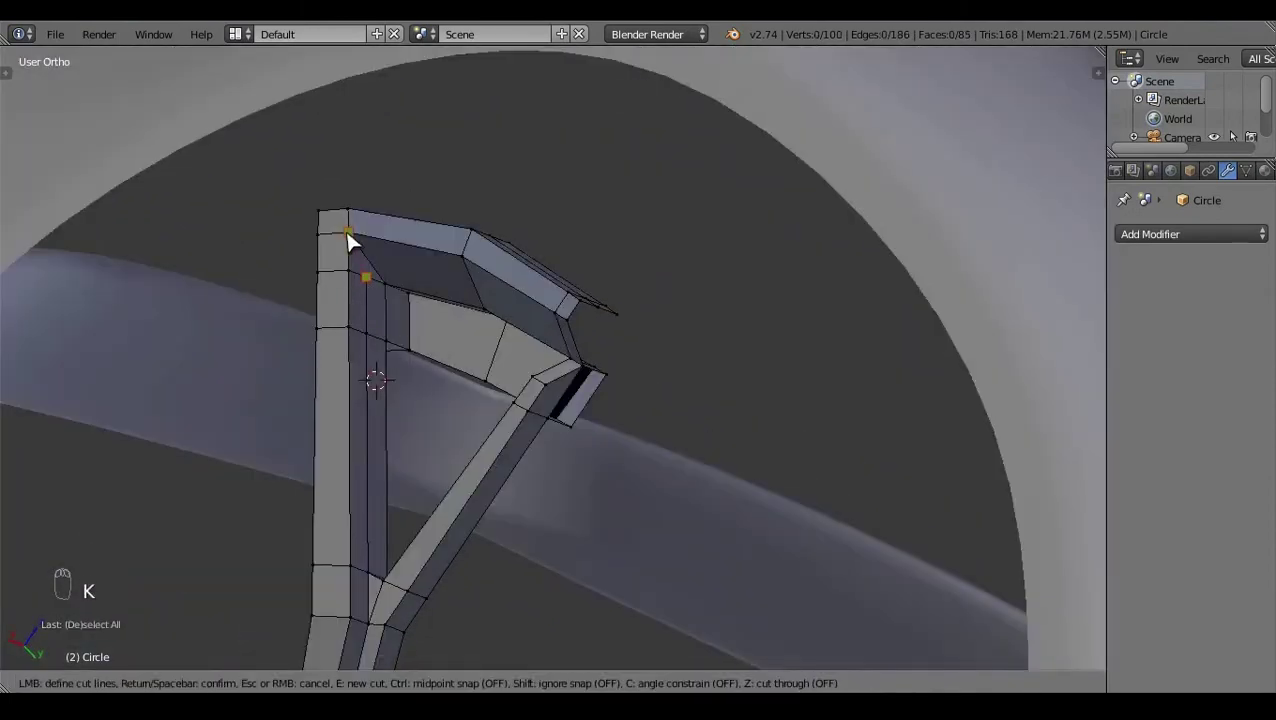
pyautogui.press('a')
pyautogui.click(398, 413)
pyautogui.press('z')
pyautogui.press('z')
pyautogui.click(427, 502)
pyautogui.press('z')
pyautogui.moveTo(725, 336); pyautogui.dragTo(764, 512)
pyautogui.rightClick(764, 512)
pyautogui.press('x')
pyautogui.press('x')
pyautogui.press('z')
pyautogui.click(816, 478)
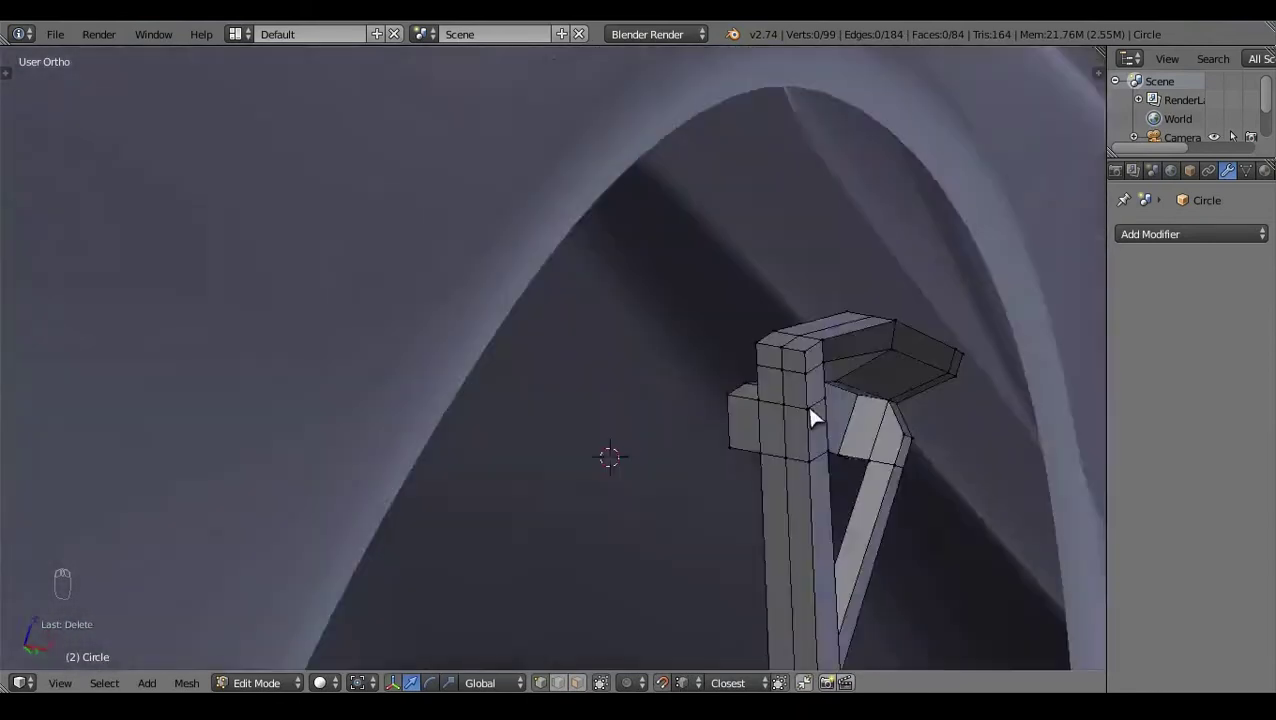
# Step: Extrude the remaining edge of the spoke and fill the last open face
pyautogui.rightClick(746, 373)
pyautogui.click(680, 361)
pyautogui.rightClick(632, 414)
pyautogui.click(543, 407)
pyautogui.press('e')
pyautogui.press('ctrl+z')
pyautogui.click(637, 439)
pyautogui.press('e')
pyautogui.click(624, 480)
pyautogui.press('a')
pyautogui.press('z')
pyautogui.click(561, 522)
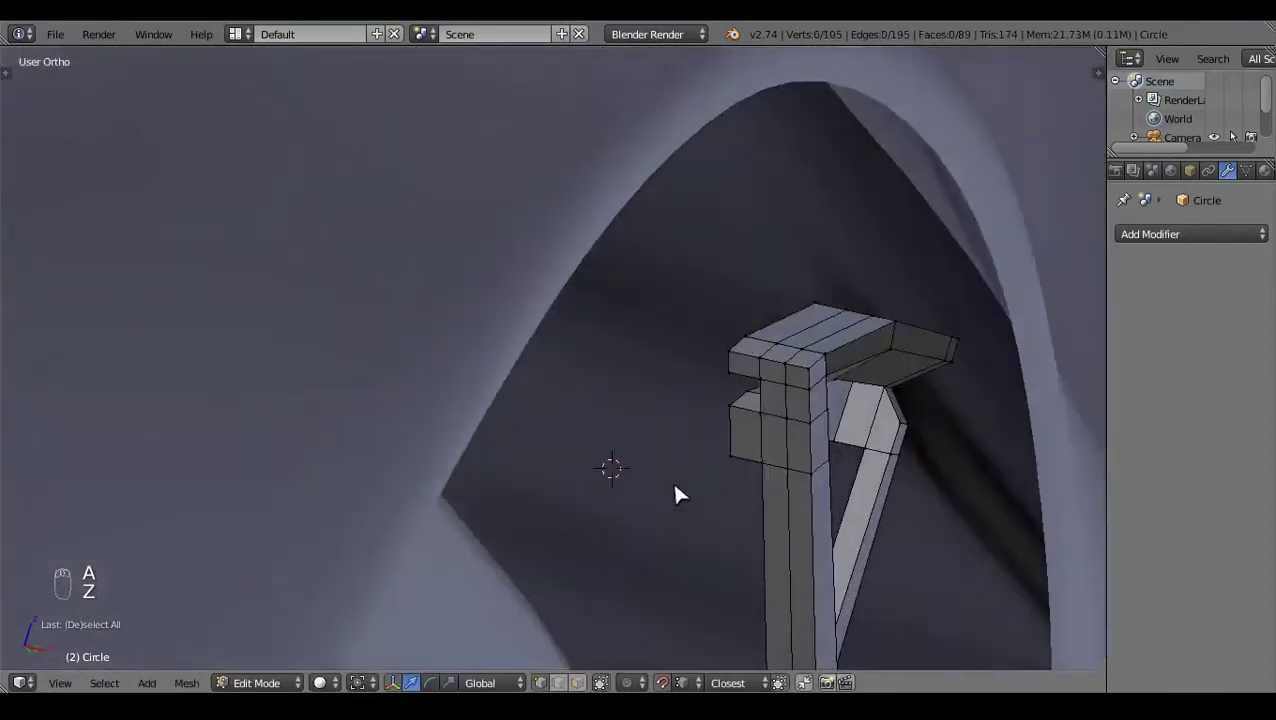
pyautogui.press('z')
pyautogui.click(653, 450)
pyautogui.rightClick(697, 446)
pyautogui.press('f')
pyautogui.press('a')
pyautogui.middleClick(703, 459)
pyautogui.press('z')
pyautogui.click(528, 401)
# Step: Check the spoke's depth from the side view and undo an unwanted vertex move
pyautogui.press('KP_3')
pyautogui.press('z')
pyautogui.click(651, 293)
pyautogui.click(466, 382)
pyautogui.rightClick(459, 319)
pyautogui.moveTo(453, 269); pyautogui.dragTo(318, 414)
pyautogui.press('a')
pyautogui.press('c')
pyautogui.rightClick(332, 353)
pyautogui.press('g')
pyautogui.press('ctrl+z')
pyautogui.press('a')
pyautogui.click(510, 368)
pyautogui.press('KP_3')
pyautogui.press('z')
pyautogui.moveTo(783, 293); pyautogui.dragTo(743, 405)
pyautogui.press('a')
# Step: Recalculate the spoke's normals with Ctrl+N and delete a leftover vertex
pyautogui.press('ctrl+n')
pyautogui.click(195, 661)
pyautogui.press('a')
pyautogui.press('Tab')
pyautogui.click(674, 403)
pyautogui.press('z')
pyautogui.press('Tab')
pyautogui.click(569, 408)
pyautogui.click(589, 442)
pyautogui.press('x')
pyautogui.rightClick(666, 488)
pyautogui.press('z')
pyautogui.click(617, 438)
# Step: Select the whole linked spoke mesh and Shift+D duplicate it for the neighbouring spoke
pyautogui.press('KP_3')
pyautogui.press('z')
pyautogui.click(818, 444)
pyautogui.rightClick(607, 409)
pyautogui.press('ctrl+l')
pyautogui.press('shift+d')
pyautogui.click(244, 583)
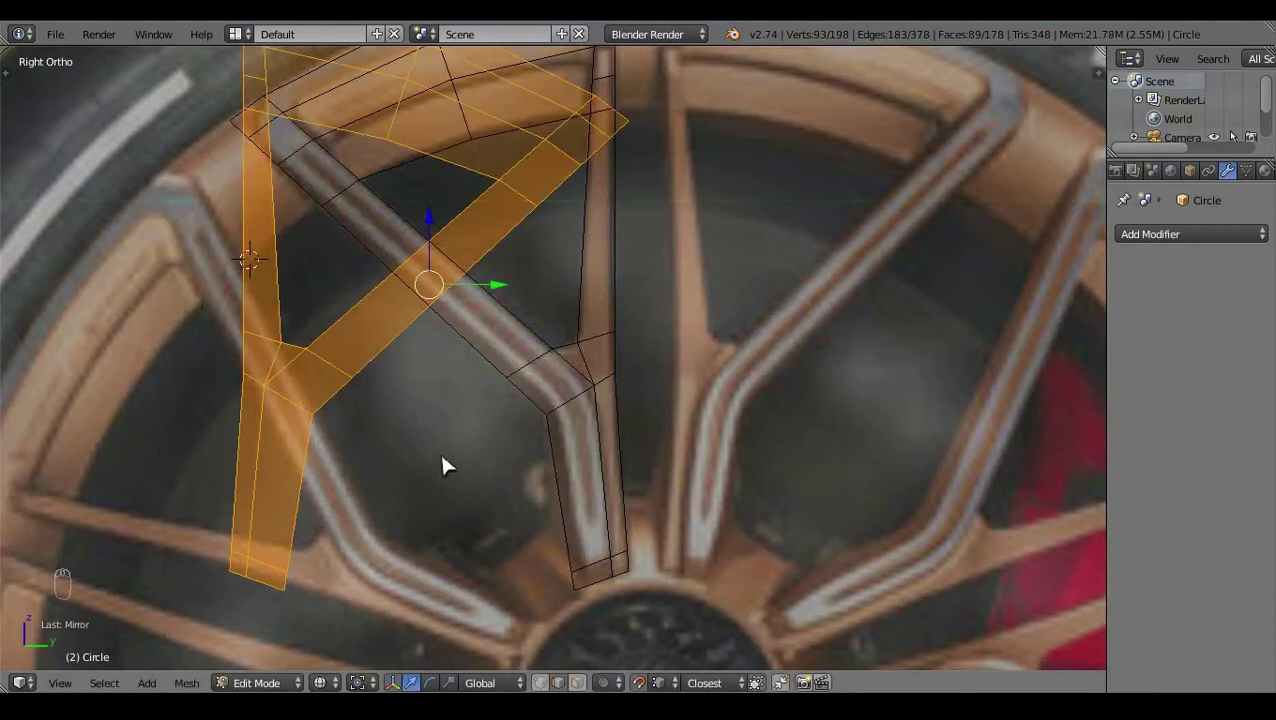
# Step: Select the copied spoke's geometry in wireframe shading ready for editing
pyautogui.moveTo(700, 319); pyautogui.dragTo(926, 384)
pyautogui.click(903, 389)
pyautogui.press('a')
pyautogui.press('z')
pyautogui.press('z')
pyautogui.click(816, 449)
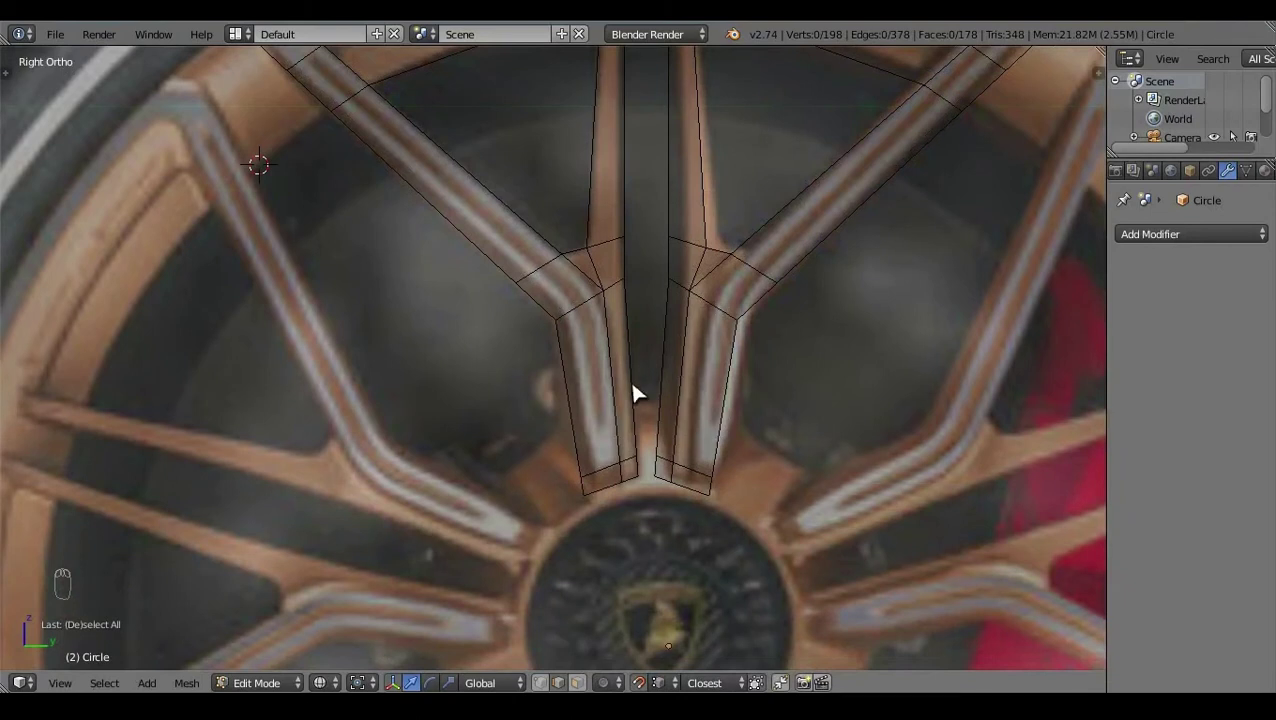
# Step: Add loop cuts (Ctrl+R) across the spokes near their inner ends by the hub
pyautogui.press('ctrl+r')
pyautogui.click(638, 392)
pyautogui.press('a')
pyautogui.press('ctrl+r')
pyautogui.press('a')
pyautogui.press('z')
pyautogui.click(723, 425)
# Step: From the side view, move the duplicate spoke with G so it sits beside the first one
pyautogui.press('KP_3')
pyautogui.rightClick(611, 426)
pyautogui.press('z')
pyautogui.press('g')
pyautogui.click(708, 436)
pyautogui.press('g')
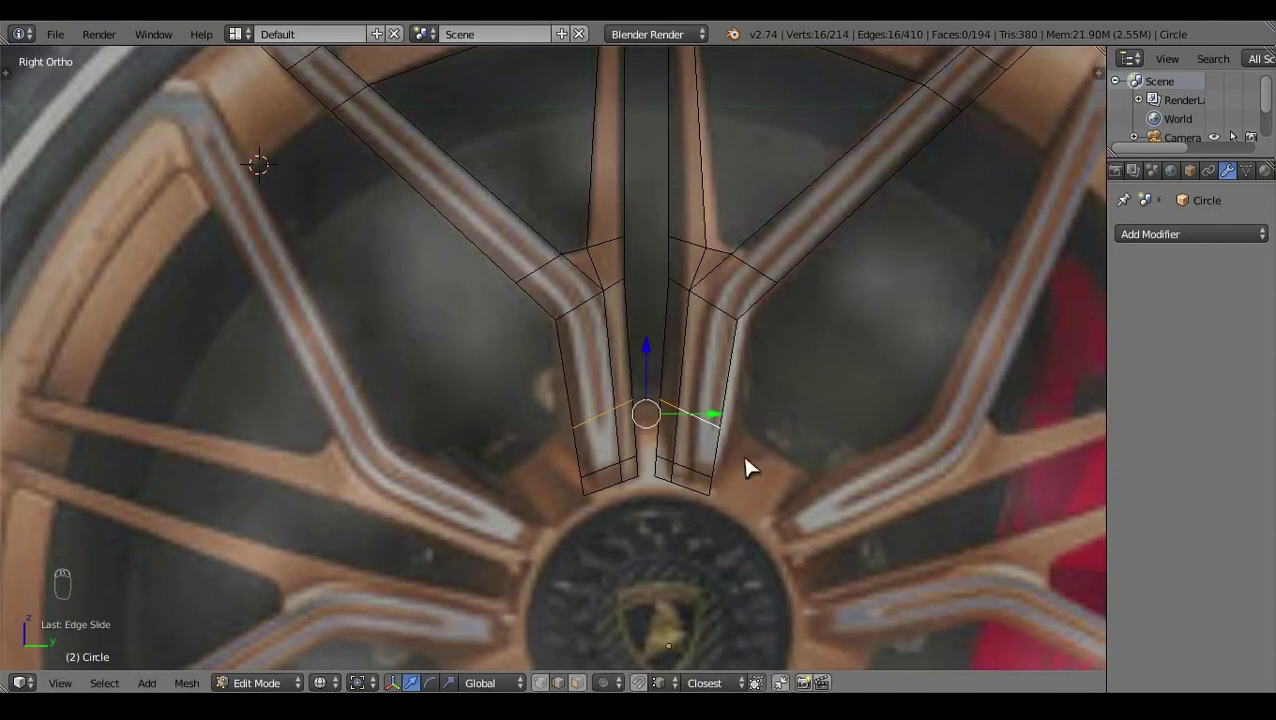
pyautogui.press('a')
pyautogui.press('z')
pyautogui.press('z')
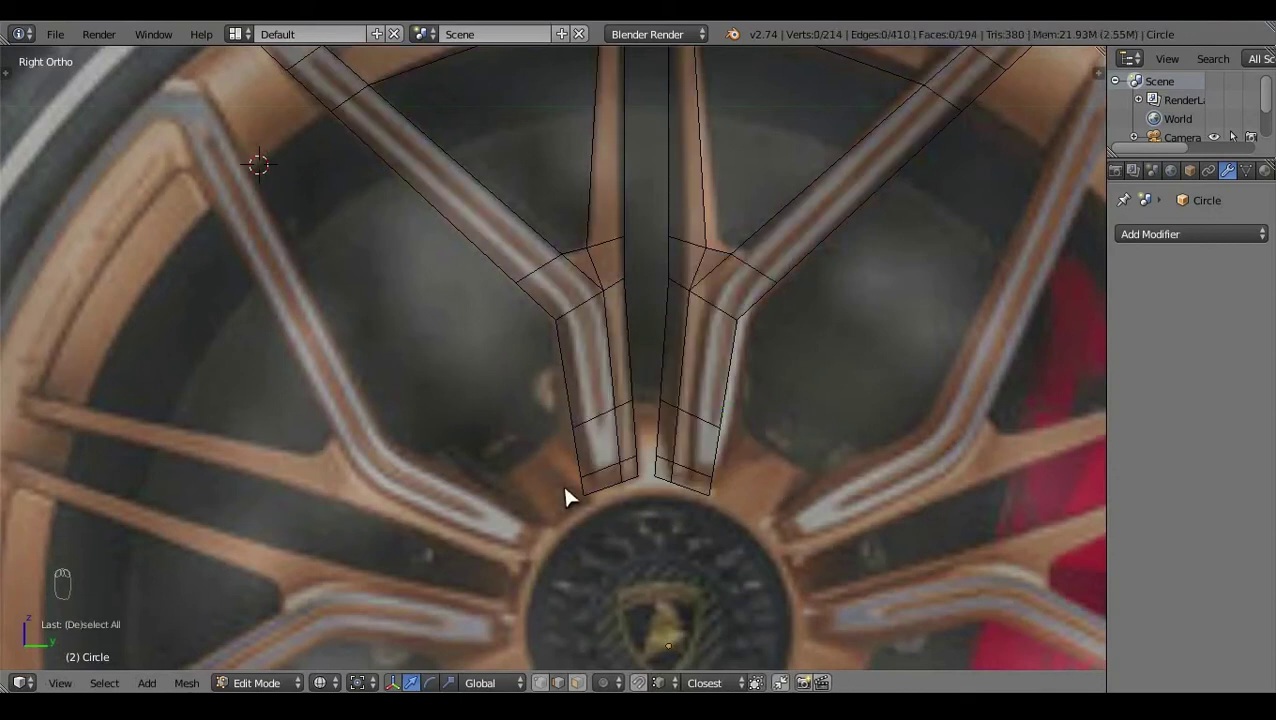
pyautogui.press('z')
pyautogui.click(542, 416)
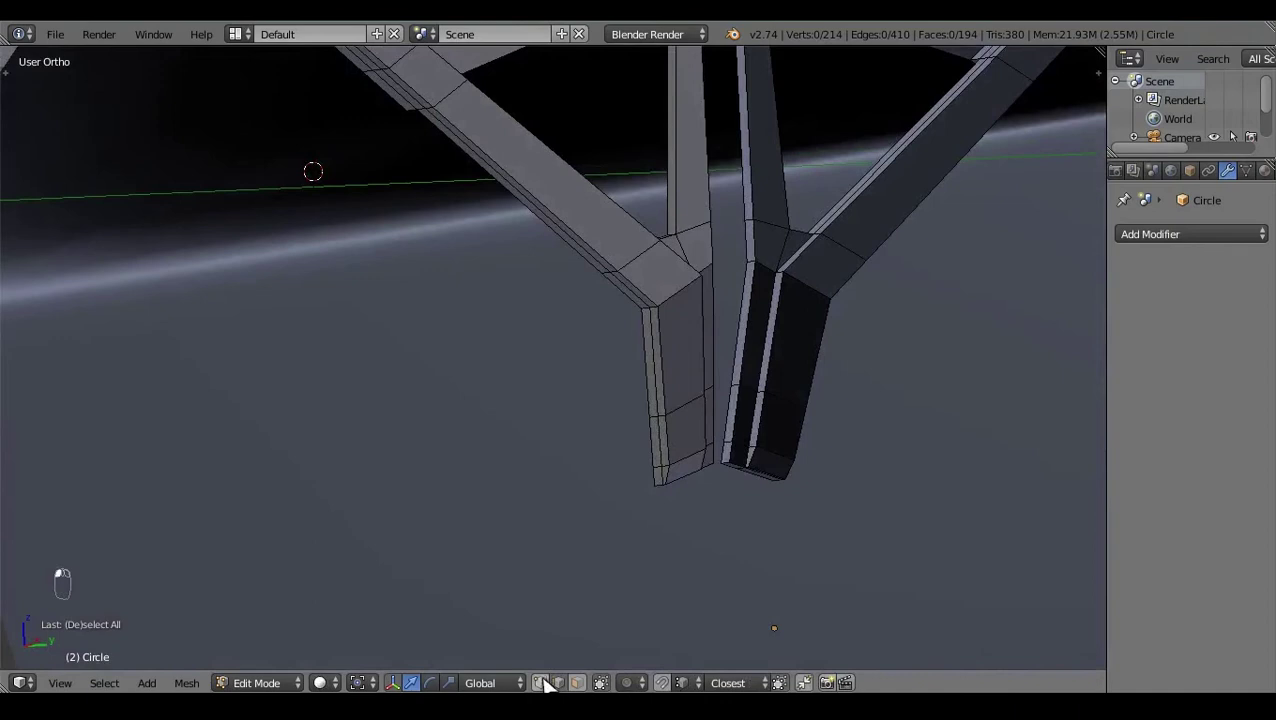
pyautogui.click(656, 421)
pyautogui.moveTo(656, 421); pyautogui.dragTo(821, 527)
# Step: Mirror the duplicate with S so its profile faces the first spoke
pyautogui.press('KP_3')
pyautogui.press('z')
pyautogui.press('s')
pyautogui.press('a')
pyautogui.press('z')
pyautogui.click(584, 433)
pyautogui.click(715, 396)
pyautogui.rightClick(715, 396)
pyautogui.press('KP_3')
pyautogui.press('s')
pyautogui.press('a')
pyautogui.press('z')
pyautogui.press('z')
pyautogui.click(645, 492)
pyautogui.rightClick(638, 280)
pyautogui.click(580, 429)
# Step: Scale the inner-end vertices of both spokes so they line up at the hub
pyautogui.press('KP_3')
pyautogui.rightClick(895, 571)
pyautogui.press('z')
pyautogui.press('s')
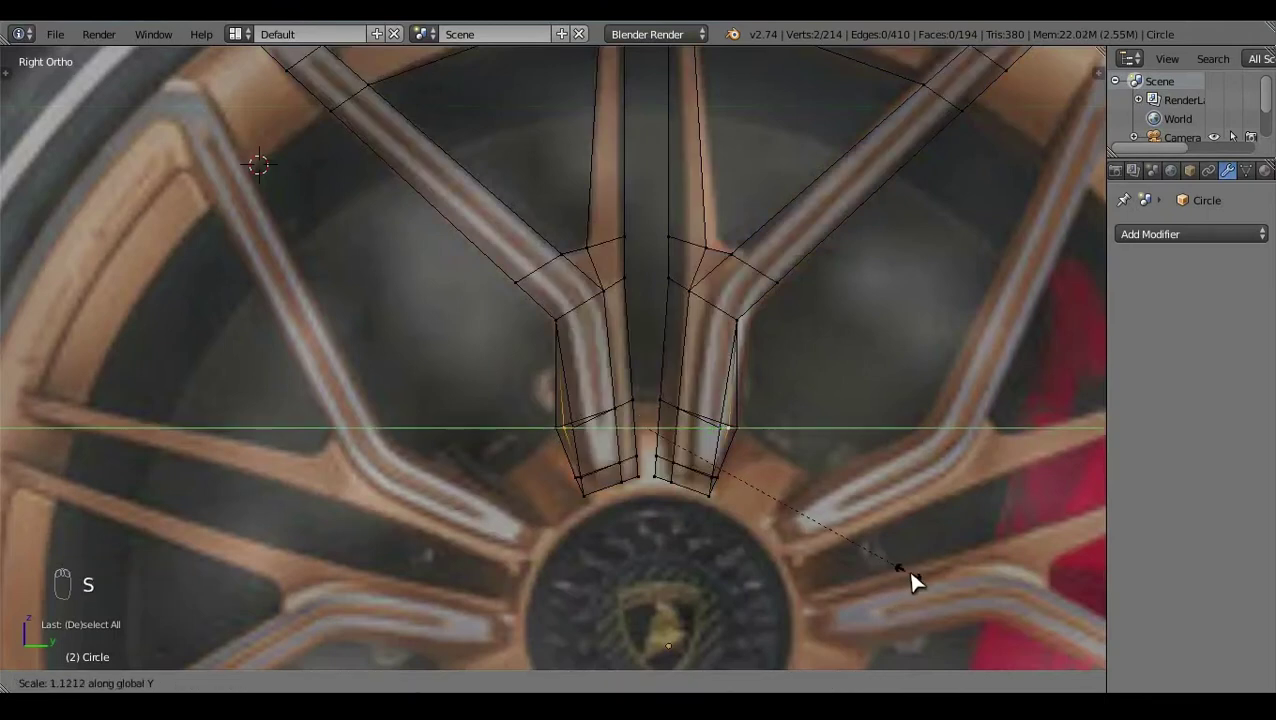
pyautogui.press('a')
pyautogui.press('z')
pyautogui.click(639, 509)
pyautogui.moveTo(699, 482); pyautogui.dragTo(798, 522)
pyautogui.click(609, 322)
pyautogui.press('KP_3')
pyautogui.press('z')
pyautogui.press('s')
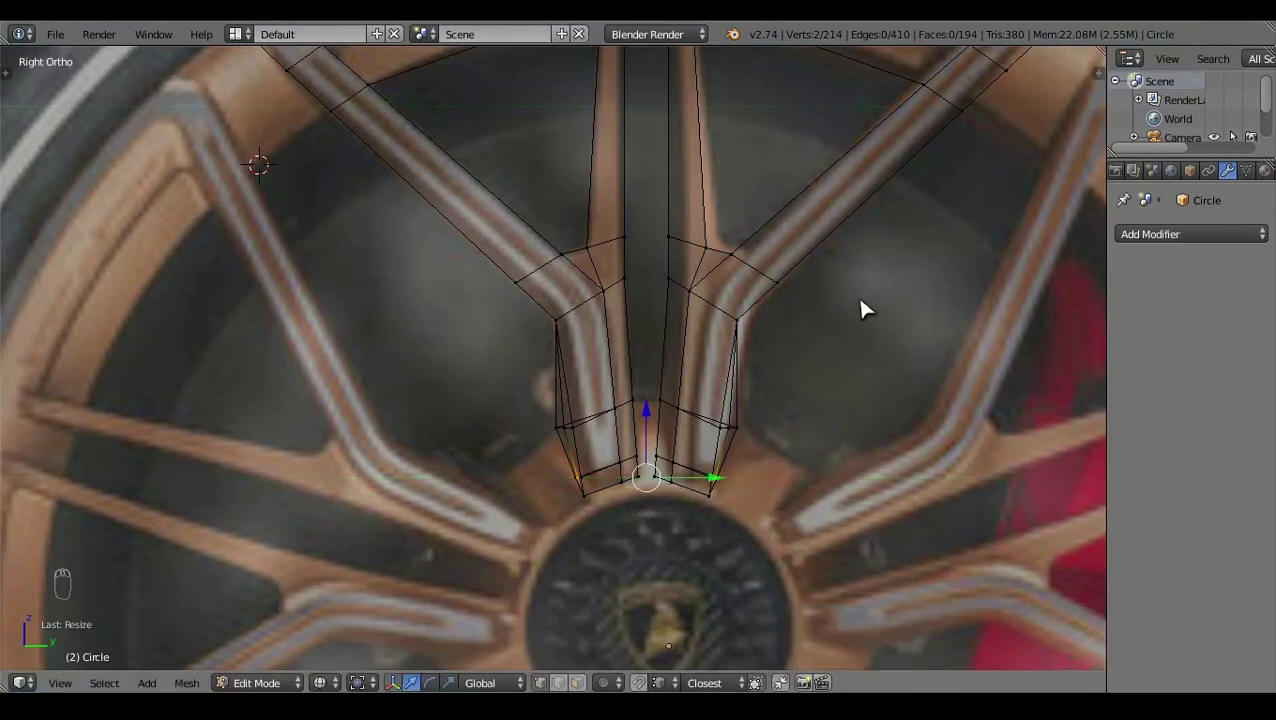
pyautogui.press('a')
pyautogui.press('z')
pyautogui.click(624, 552)
# Step: Select the linked spoke geometry, fix its normals and nudge the end vertices along Z and X
pyautogui.press('ctrl+l')
pyautogui.rightClick(678, 352)
pyautogui.press('ctrl+n')
pyautogui.click(208, 630)
pyautogui.press('a')
pyautogui.press('z')
pyautogui.click(708, 600)
pyautogui.click(728, 565)
pyautogui.moveTo(720, 524); pyautogui.dragTo(666, 519)
pyautogui.press('z')
pyautogui.press('z')
pyautogui.press('x')
pyautogui.moveTo(715, 514); pyautogui.dragTo(766, 593)
# Step: Fill the first faces across the rim gap between the two spokes with F
pyautogui.press('shift+q')
pyautogui.press('a')
pyautogui.press('z')
pyautogui.moveTo(706, 506); pyautogui.dragTo(720, 482)
pyautogui.press('shift+q')
pyautogui.press('f')
pyautogui.moveTo(746, 521); pyautogui.dragTo(724, 576)
pyautogui.press('z')
pyautogui.press('f')
pyautogui.press('a')
pyautogui.press('z')
pyautogui.click(654, 460)
# Step: From side view, pick the matching rim vertices in wireframe and add another bridging face
pyautogui.press('KP_3')
pyautogui.click(667, 380)
pyautogui.press('z')
pyautogui.press('z')
pyautogui.press('z')
pyautogui.click(652, 432)
pyautogui.press('z')
pyautogui.rightClick(528, 334)
pyautogui.press('z')
pyautogui.press('z')
pyautogui.click(531, 410)
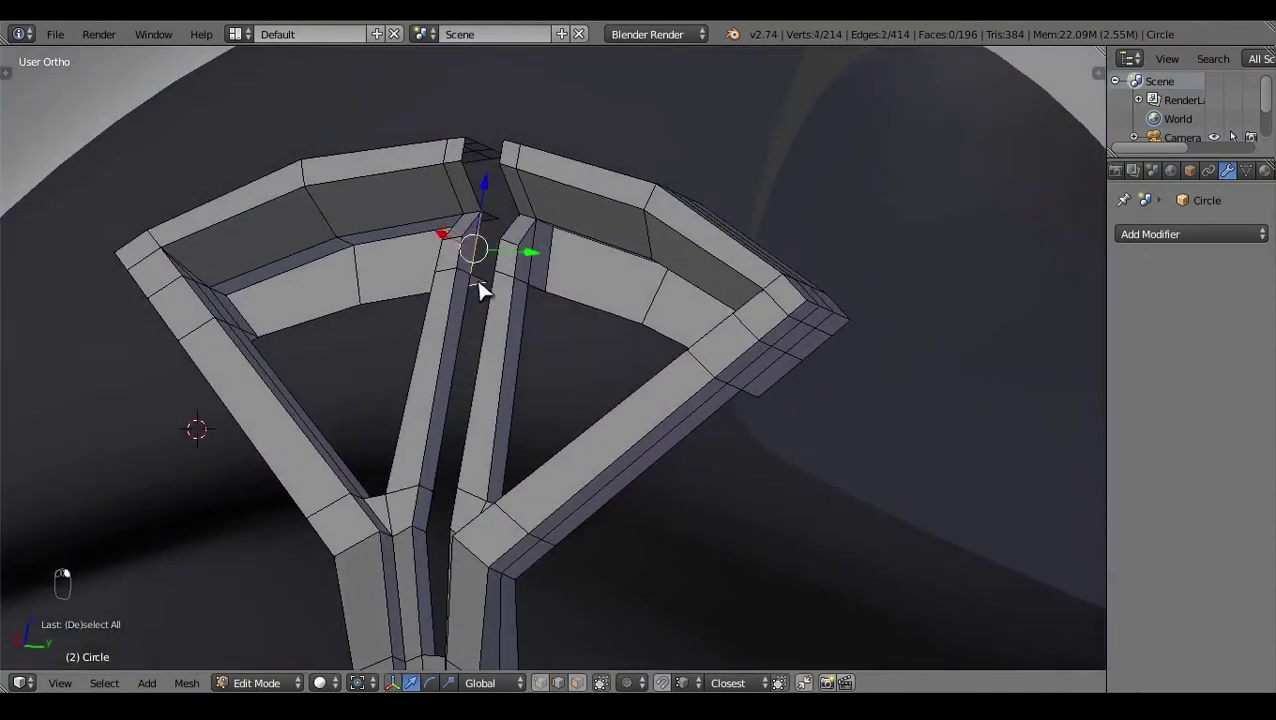
pyautogui.press('f')
# Step: Add the remaining faces joining the spokes at the rim, undoing one misplaced face
pyautogui.rightClick(520, 314)
pyautogui.press('a')
pyautogui.click(622, 386)
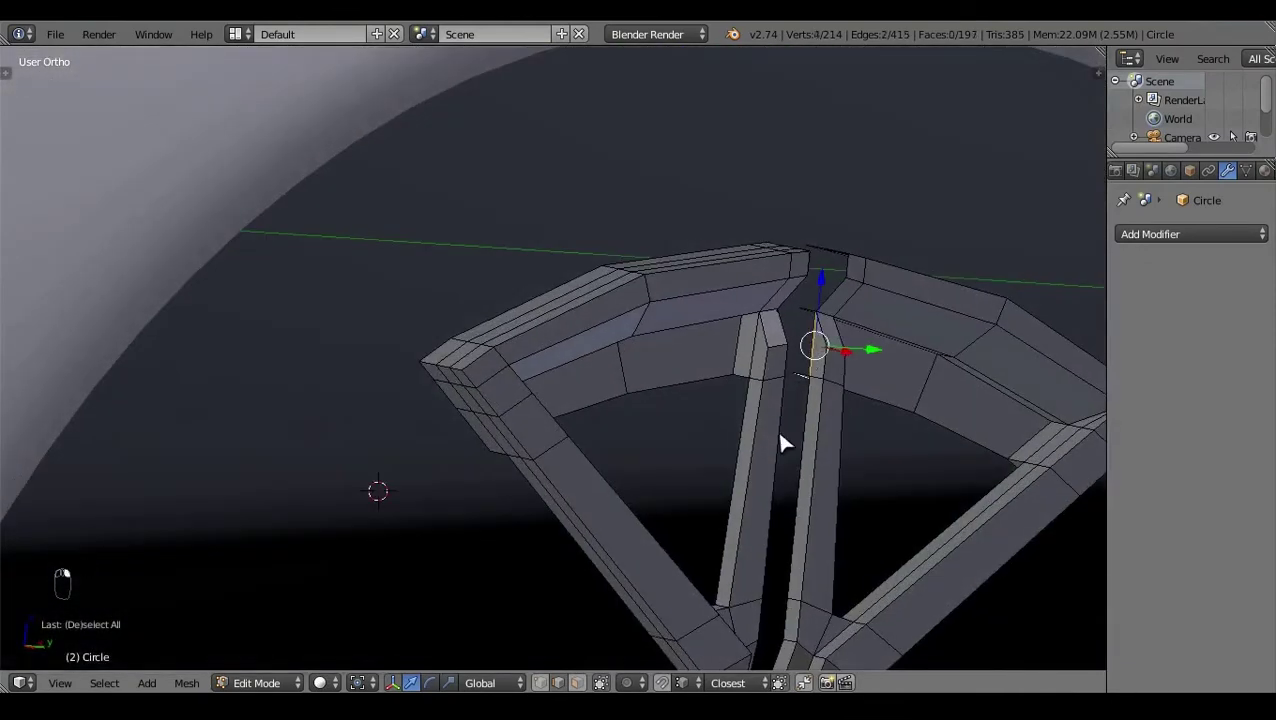
pyautogui.press('ctrl+z')
pyautogui.rightClick(813, 381)
pyautogui.press('f')
pyautogui.press('a')
pyautogui.click(710, 465)
pyautogui.rightClick(741, 315)
pyautogui.press('z')
pyautogui.press('f')
pyautogui.press('z')
pyautogui.press('a')
pyautogui.click(754, 490)
# Step: Reposition the spokes' inner vertices toward the hub, constraining moves to X and Z
pyautogui.moveTo(742, 344); pyautogui.dragTo(771, 372)
pyautogui.press('shift+q')
pyautogui.press('a')
pyautogui.press('z')
pyautogui.click(637, 481)
pyautogui.moveTo(712, 549); pyautogui.dragTo(626, 528)
pyautogui.moveTo(772, 425); pyautogui.dragTo(627, 539)
pyautogui.press('x')
pyautogui.press('z')
pyautogui.click(638, 414)
# Step: In side view, select the inner-end vertex pairs of both spokes near the hub
pyautogui.press('KP_3')
pyautogui.press('z')
pyautogui.click(827, 361)
pyautogui.click(855, 344)
pyautogui.press('z')
pyautogui.click(744, 425)
pyautogui.moveTo(553, 394); pyautogui.dragTo(614, 465)
pyautogui.press('z')
pyautogui.press('a')
pyautogui.press('z')
pyautogui.press('z')
pyautogui.click(571, 462)
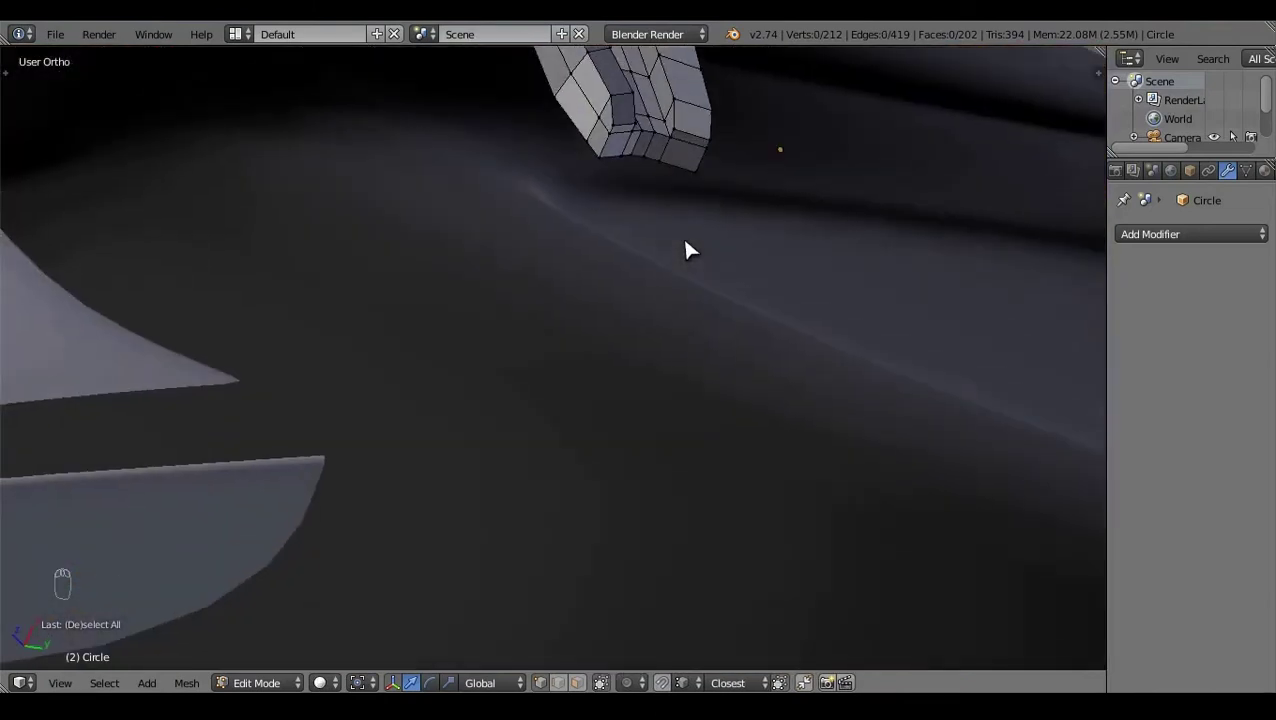
# Step: Merge the four inner vertex pairs with Alt+M, bringing the wheel to 220 vertices and 212 faces
pyautogui.rightClick(617, 141)
pyautogui.press('alt+m')
pyautogui.rightClick(594, 135)
pyautogui.press('alt+m')
pyautogui.rightClick(665, 143)
pyautogui.press('alt+m')
pyautogui.rightClick(709, 134)
pyautogui.press('alt+m')
pyautogui.press('a')
pyautogui.click(660, 232)
pyautogui.click(604, 166)
# Step: In side view, extrude and select the spoke-section vertices to work on over the reference
pyautogui.rightClick(604, 166)
pyautogui.press('KP_3')
pyautogui.press('e')
pyautogui.click(562, 304)
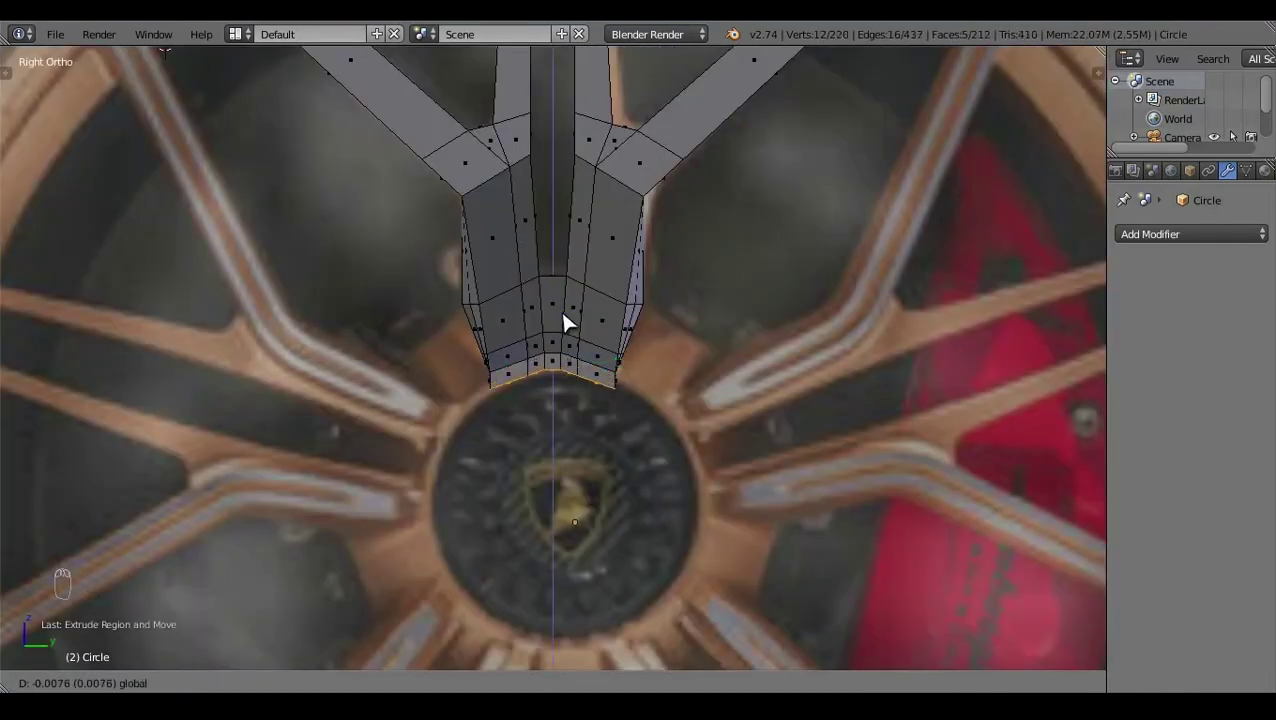
pyautogui.press('a')
pyautogui.click(699, 360)
pyautogui.press('z')
pyautogui.click(814, 393)
pyautogui.click(649, 324)
pyautogui.click(587, 335)
pyautogui.click(670, 385)
# Step: Grab the selected vertices into place along the reference spokes and rim, orbiting to check
pyautogui.press('KP_3')
pyautogui.moveTo(870, 463); pyautogui.dragTo(791, 444)
pyautogui.click(803, 455)
pyautogui.click(791, 444)
pyautogui.click(805, 441)
pyautogui.middleClick(805, 439)
pyautogui.press('a')
pyautogui.press('z')
pyautogui.moveTo(646, 285); pyautogui.dragTo(601, 320)
pyautogui.press('g')
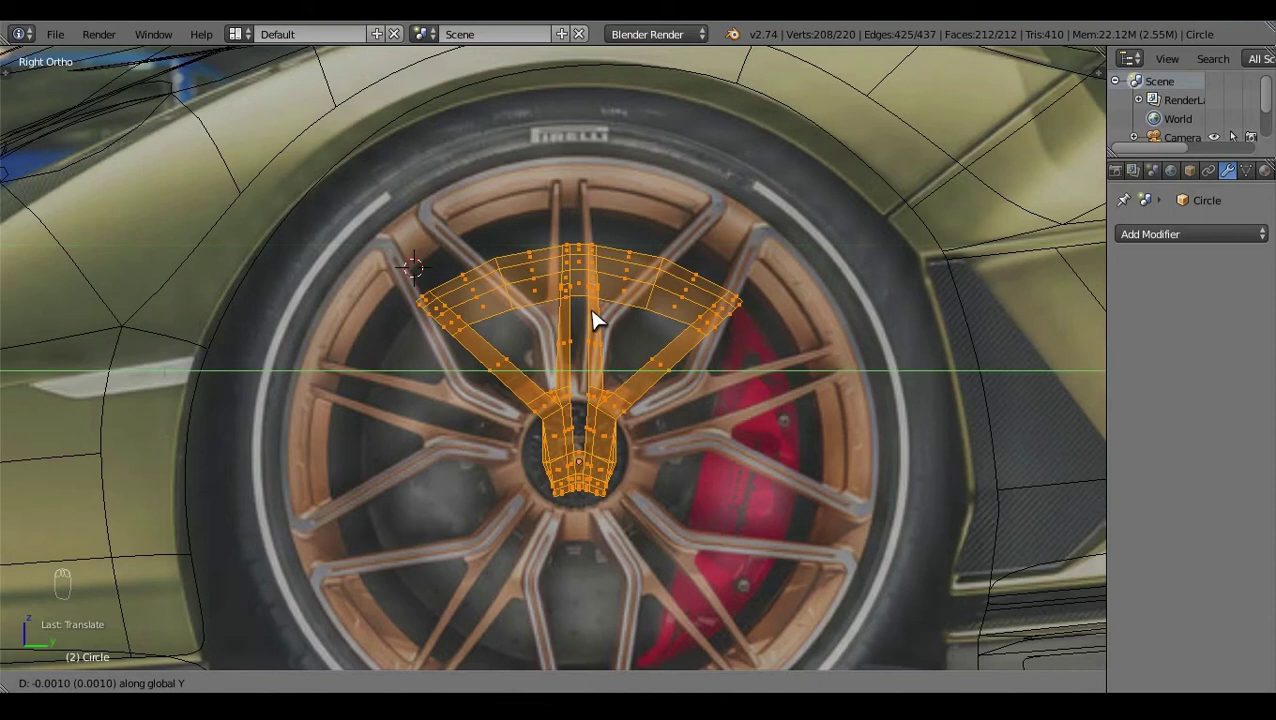
pyautogui.moveTo(593, 302); pyautogui.dragTo(667, 544)
# Step: Toggle between Object and Edit Mode and snap the cursor with Shift+S to set the rotation pivot
pyautogui.press('Tab')
pyautogui.press('Tab')
pyautogui.press('Tab')
pyautogui.click(617, 380)
pyautogui.press('shift+s')
pyautogui.click(422, 642)
pyautogui.press('shift+s')
pyautogui.press('Tab')
pyautogui.moveTo(681, 430); pyautogui.dragTo(594, 520)
# Step: Try rotated copies of the spoke pair from the tool shelf, then undo them back to 220 vertices
pyautogui.press('alt+r')
pyautogui.press('t')
pyautogui.click(100, 528)
pyautogui.click(60, 600)
pyautogui.click(60, 600)
pyautogui.press('a')
pyautogui.press('ctrl+z')
pyautogui.press('a')
pyautogui.press('ctrl+z')
pyautogui.press('t')
pyautogui.press('a')
pyautogui.press('a')
pyautogui.click(671, 458)
# Step: Switch to wireframe side view and box-select the outer rim faces of the wheel section
pyautogui.press('z')
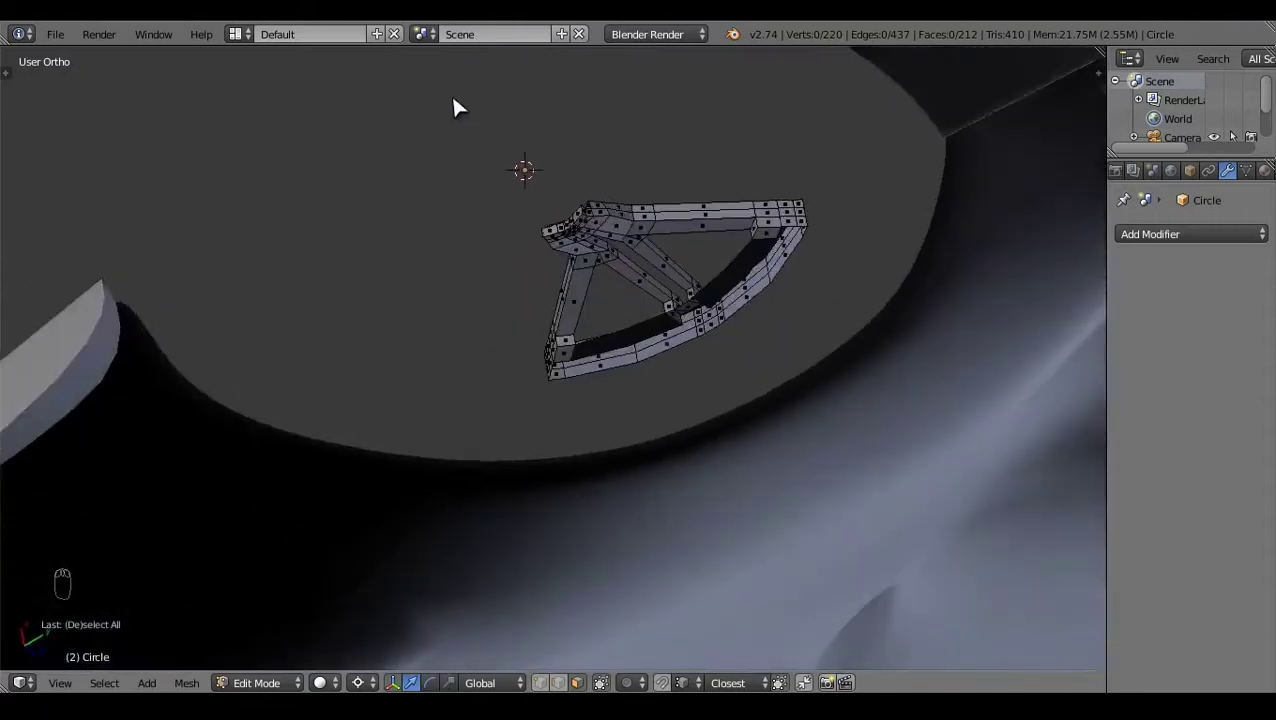
pyautogui.click(317, 64)
pyautogui.press('ctrl+KP_3')
pyautogui.click(577, 274)
pyautogui.rightClick(572, 306)
pyautogui.click(379, 679)
pyautogui.moveTo(475, 282); pyautogui.dragTo(647, 412)
pyautogui.click(642, 440)
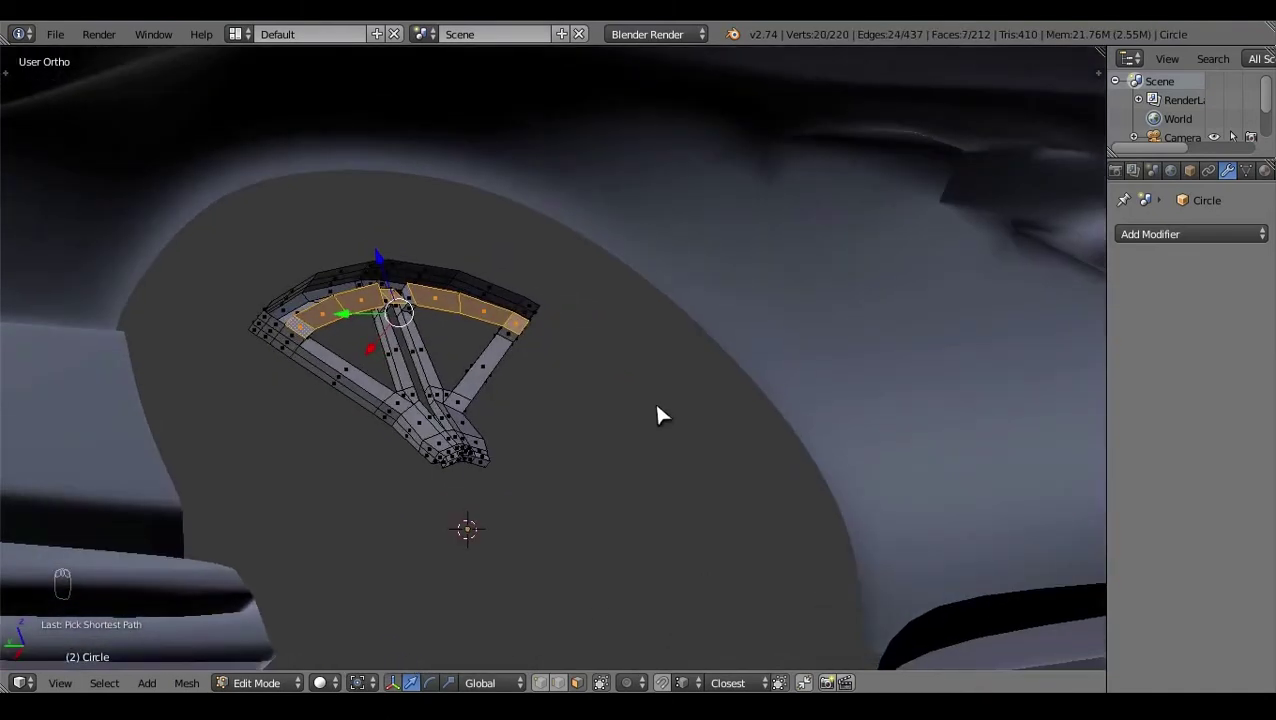
pyautogui.moveTo(285, 322); pyautogui.dragTo(485, 485)
# Step: Extrude the selected rim faces outward to give the rim a thicker lip, hiding the rest of the mesh
pyautogui.press('e')
pyautogui.moveTo(566, 374); pyautogui.dragTo(714, 417)
pyautogui.press('a')
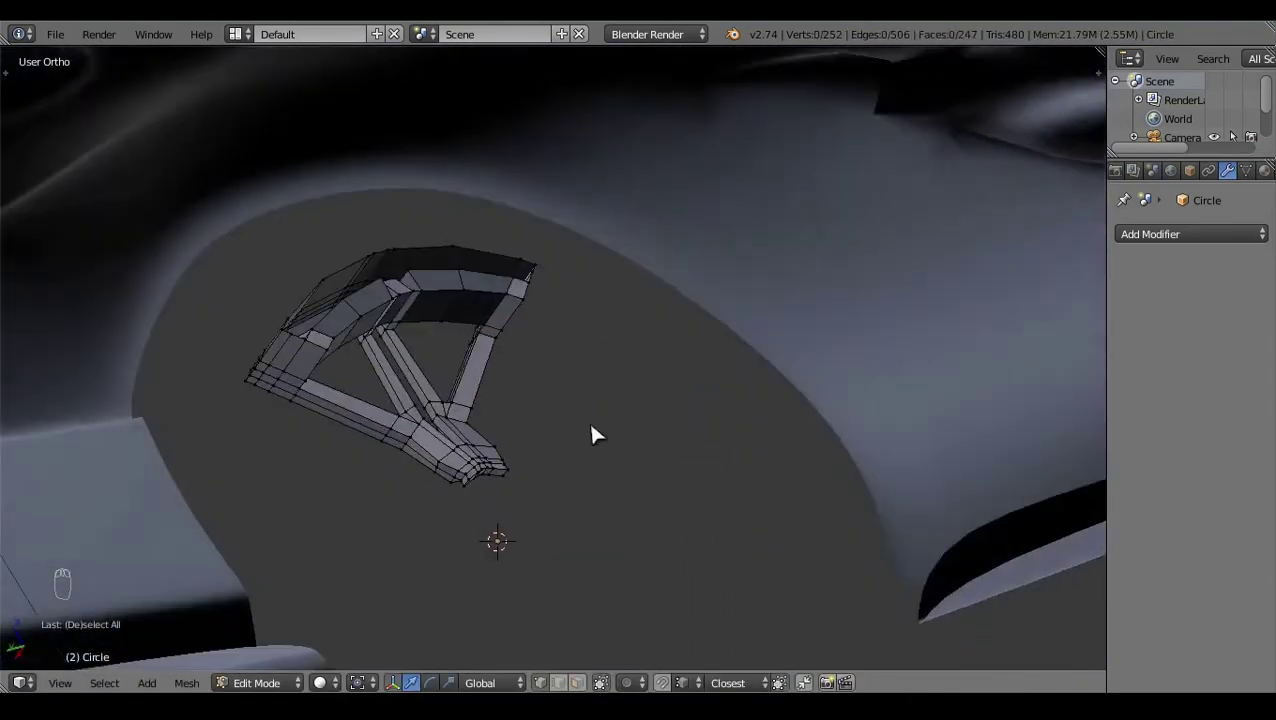
pyautogui.click(639, 343)
pyautogui.press('Tab')
pyautogui.press('h')
pyautogui.click(535, 262)
pyautogui.middleClick(664, 417)
pyautogui.press('Tab')
pyautogui.press('Tab')
pyautogui.click(577, 325)
pyautogui.rightClick(700, 502)
pyautogui.click(576, 505)
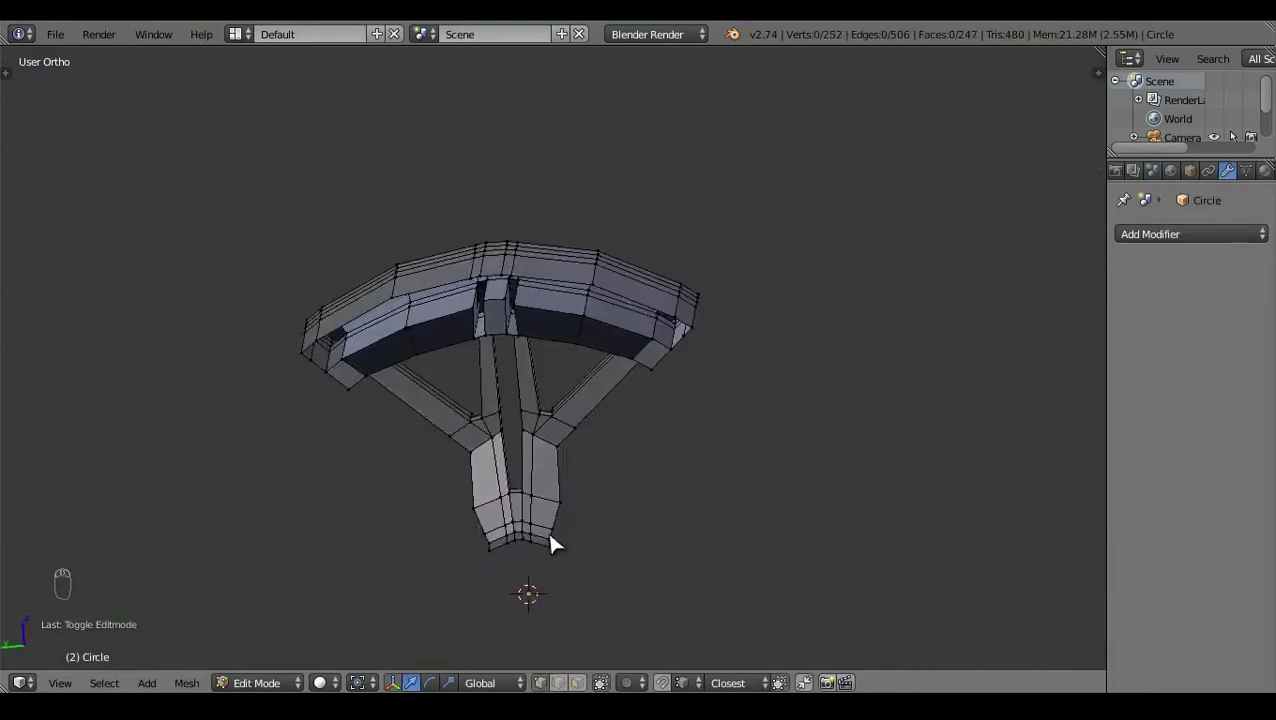
# Step: Fill the open faces along the new lip edge by edge and delete the leftover stray geometry
pyautogui.rightClick(662, 321)
pyautogui.moveTo(673, 360); pyautogui.dragTo(580, 358)
pyautogui.click(516, 332)
pyautogui.rightClick(522, 301)
pyautogui.press('f')
pyautogui.press('a')
pyautogui.click(611, 331)
pyautogui.moveTo(618, 327); pyautogui.dragTo(637, 332)
pyautogui.click(579, 303)
pyautogui.press('f')
pyautogui.press('a')
pyautogui.press('f')
pyautogui.click(747, 415)
pyautogui.rightClick(618, 322)
pyautogui.press('a')
pyautogui.moveTo(687, 422); pyautogui.dragTo(527, 288)
pyautogui.rightClick(519, 272)
pyautogui.press('a')
pyautogui.moveTo(527, 288); pyautogui.dragTo(532, 474)
pyautogui.press('x')
pyautogui.click(625, 418)
pyautogui.rightClick(650, 386)
pyautogui.press('x')
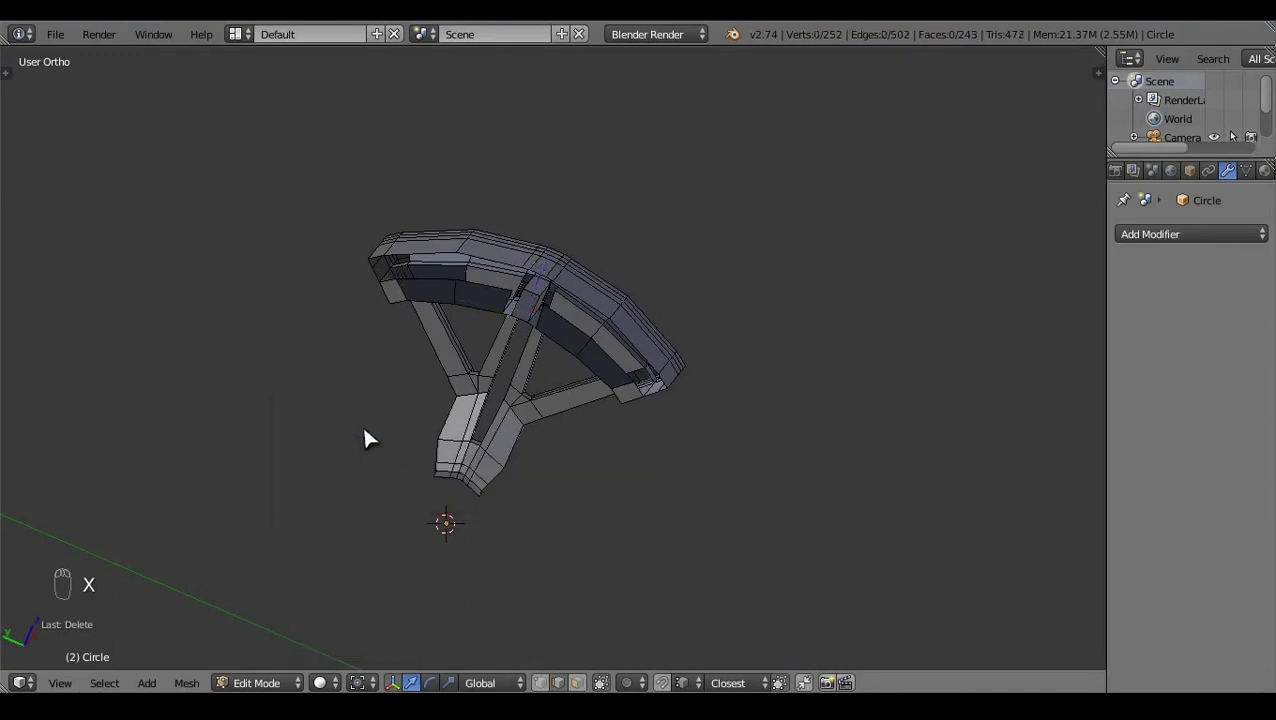
pyautogui.moveTo(455, 433); pyautogui.dragTo(645, 342)
pyautogui.middleClick(645, 342)
# Step: Duplicate the spoke section and try the Specials menu spin options while toggling wireframe to check the result
pyautogui.press('shift+d')
pyautogui.rightClick(783, 454)
pyautogui.click(702, 359)
pyautogui.click(609, 576)
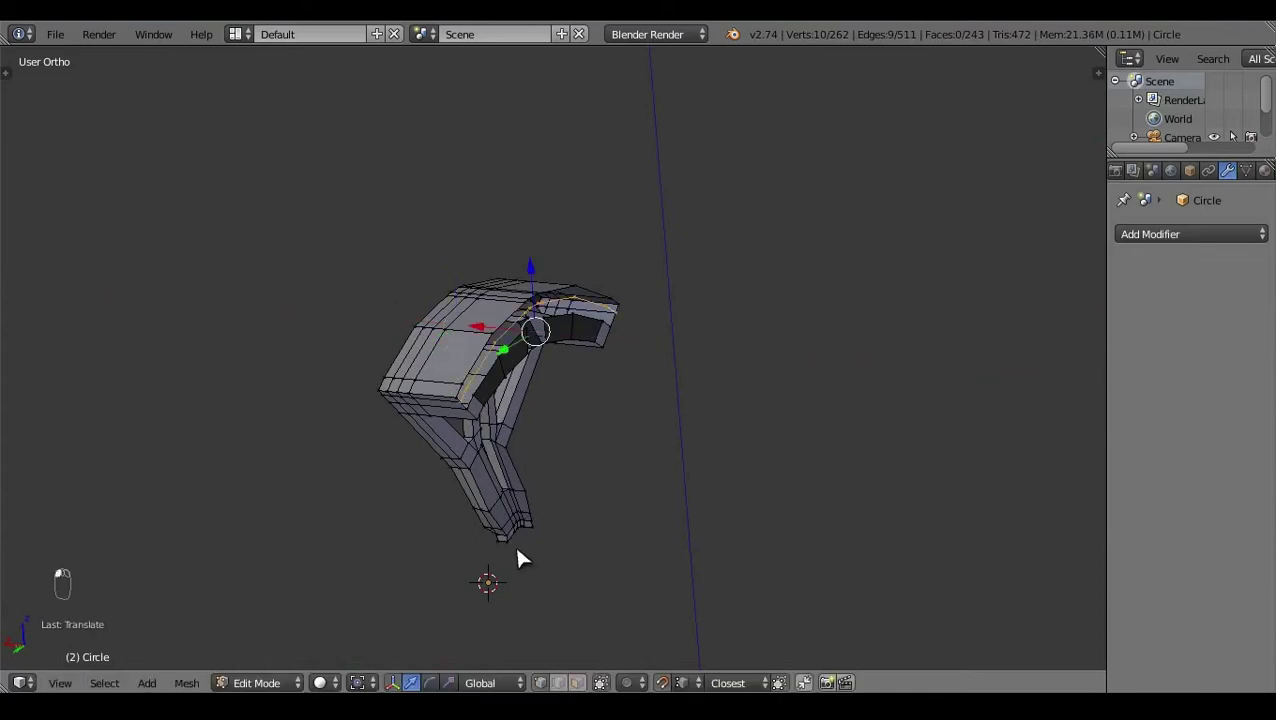
pyautogui.press('a')
pyautogui.click(463, 418)
pyautogui.press('c')
pyautogui.rightClick(504, 420)
pyautogui.press('z')
pyautogui.click(541, 402)
pyautogui.press('c')
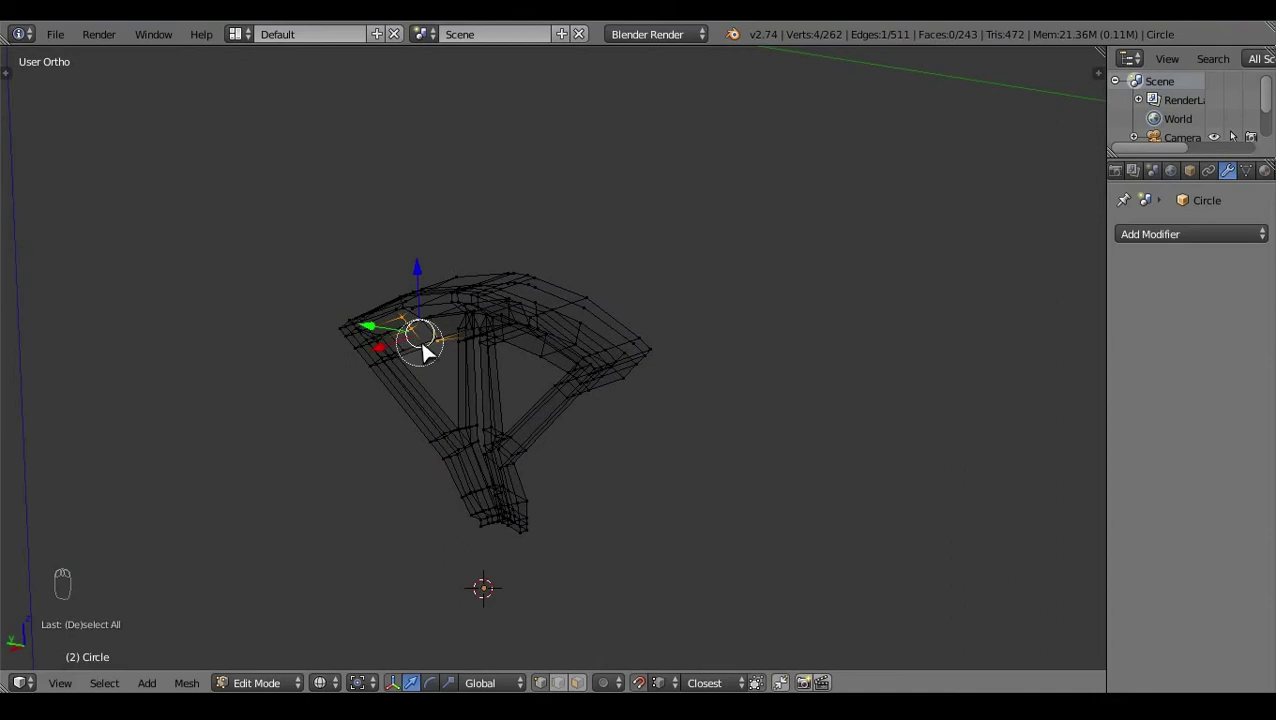
pyautogui.rightClick(483, 351)
pyautogui.press('w')
pyautogui.press('a')
pyautogui.press('z')
pyautogui.click(410, 336)
pyautogui.rightClick(657, 333)
pyautogui.press('z')
pyautogui.press('c')
pyautogui.click(677, 342)
pyautogui.rightClick(718, 345)
pyautogui.press('w')
pyautogui.press('w')
pyautogui.press('a')
pyautogui.press('z')
pyautogui.click(649, 444)
pyautogui.rightClick(518, 328)
pyautogui.click(653, 488)
pyautogui.press('a')
pyautogui.click(559, 480)
pyautogui.click(568, 680)
pyautogui.rightClick(513, 326)
# Step: Delete the unwanted duplicate pieces and fill the remaining gaps between the lip and spoke faces
pyautogui.press('x')
pyautogui.moveTo(620, 469); pyautogui.dragTo(640, 338)
pyautogui.rightClick(640, 338)
pyautogui.click(615, 397)
pyautogui.rightClick(609, 332)
pyautogui.press('f')
pyautogui.press('a')
pyautogui.click(677, 468)
pyautogui.click(507, 327)
pyautogui.moveTo(507, 327); pyautogui.dragTo(624, 393)
pyautogui.press('f')
pyautogui.press('f')
pyautogui.press('a')
pyautogui.click(624, 393)
pyautogui.rightClick(408, 443)
pyautogui.click(680, 433)
# Step: Select the whole linked section, recalculate its normals and attempt a first Spin from side view, then undo it
pyautogui.moveTo(646, 314); pyautogui.dragTo(412, 426)
pyautogui.click(377, 397)
pyautogui.press('shift+q')
pyautogui.rightClick(378, 397)
pyautogui.moveTo(655, 334); pyautogui.dragTo(397, 434)
pyautogui.press('shift+q')
pyautogui.rightClick(397, 434)
pyautogui.press('a')
pyautogui.rightClick(436, 338)
pyautogui.press('ctrl+l')
pyautogui.press('ctrl+n')
pyautogui.press('a')
pyautogui.click(444, 377)
pyautogui.click(649, 368)
pyautogui.press('KP_3')
pyautogui.click(697, 627)
pyautogui.click(726, 424)
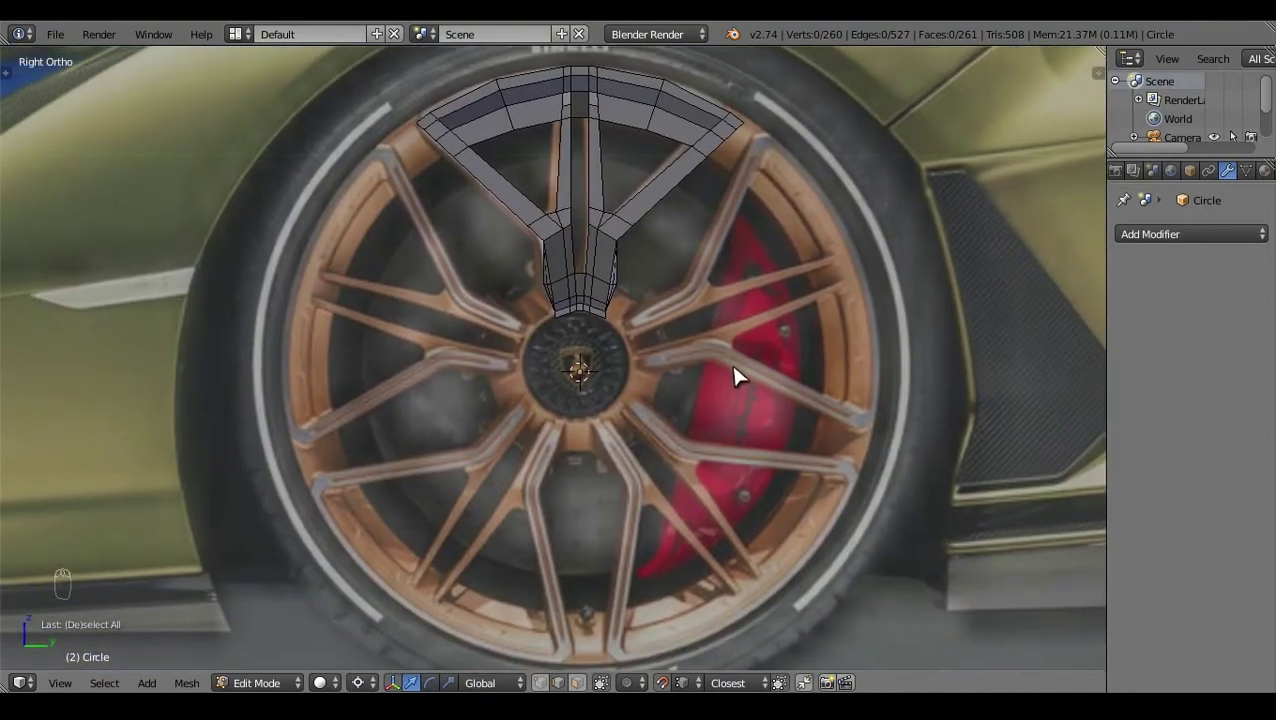
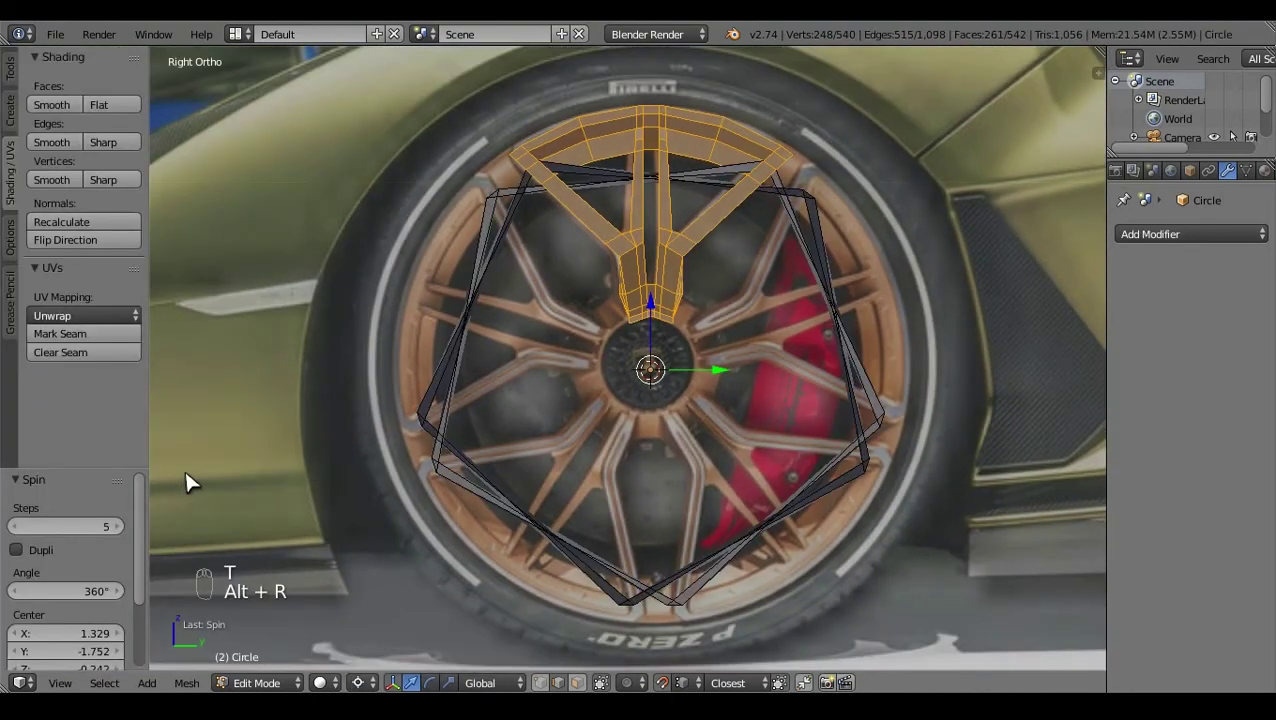
pyautogui.click(196, 478)
pyautogui.press('ctrl+z')
# Step: Snap the 3D cursor to the hub centre and retry Spin Dupli on the full selection, undoing the bad result
pyautogui.press('Tab')
pyautogui.press('shift+s')
pyautogui.press('a')
pyautogui.press('a')
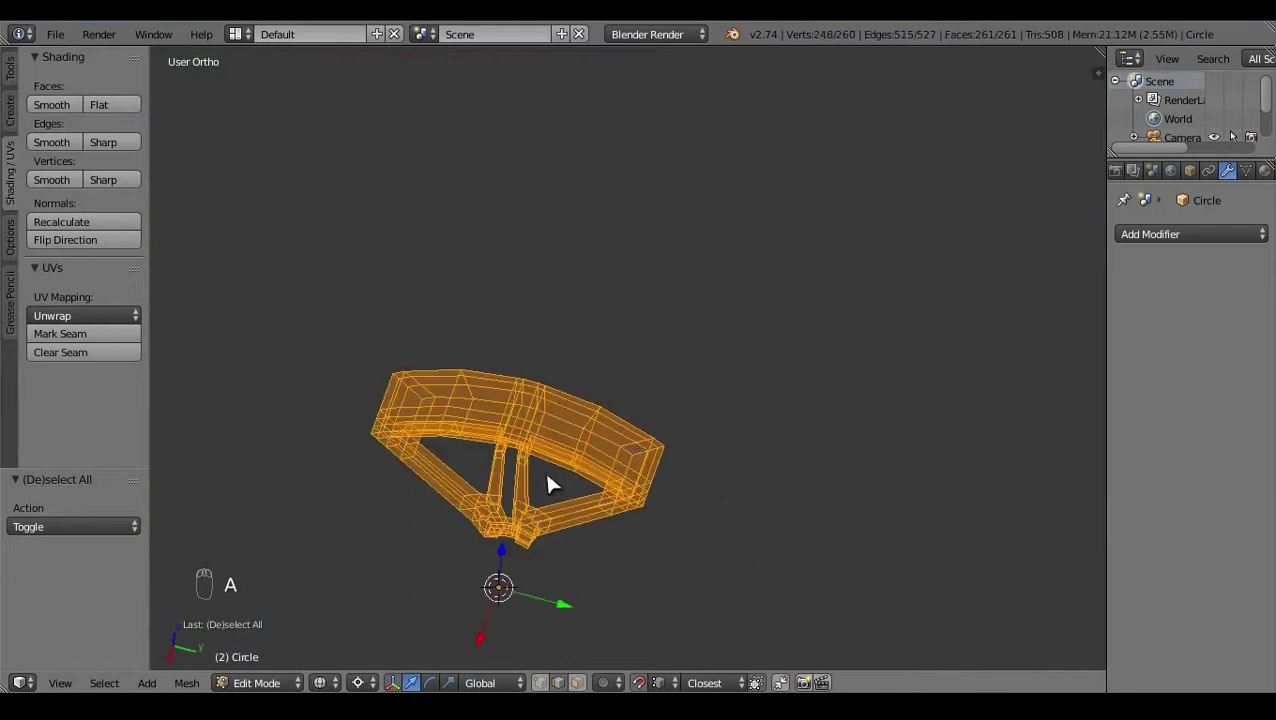
pyautogui.press('w')
pyautogui.press('w')
pyautogui.press('a')
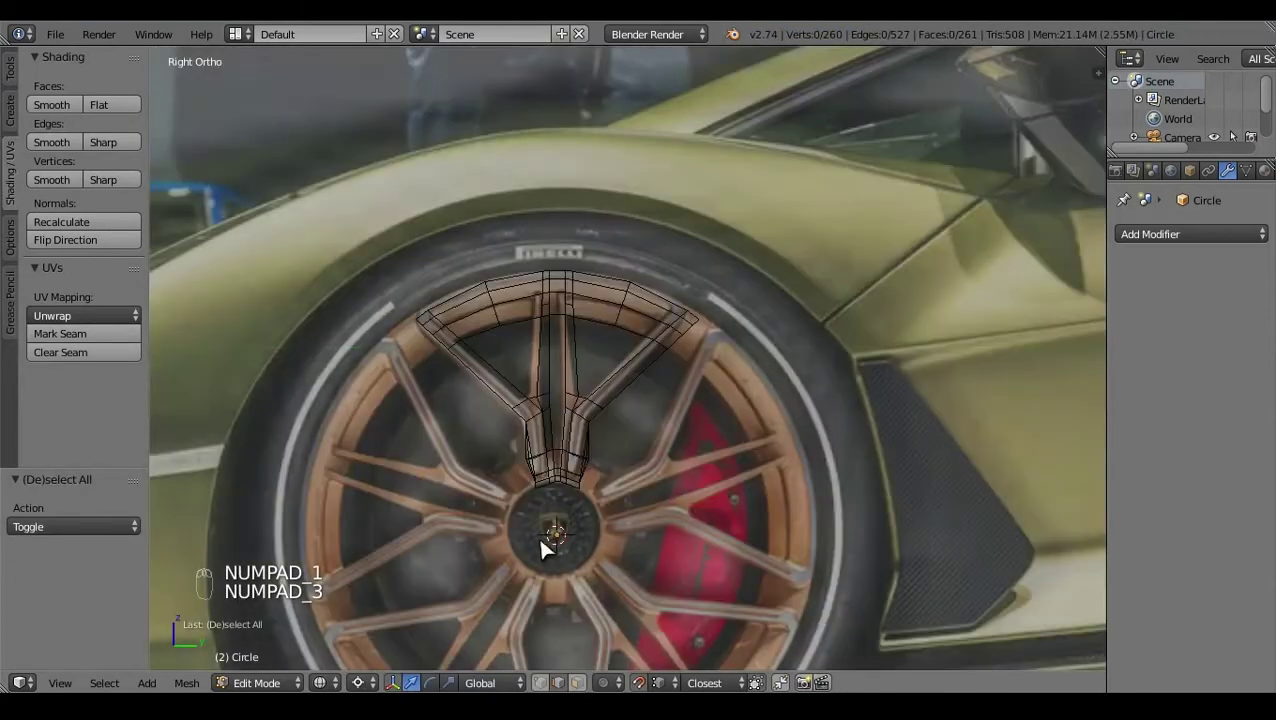
pyautogui.press('a')
pyautogui.press('alt+r')
pyautogui.click(547, 548)
pyautogui.press('ctrl+z')
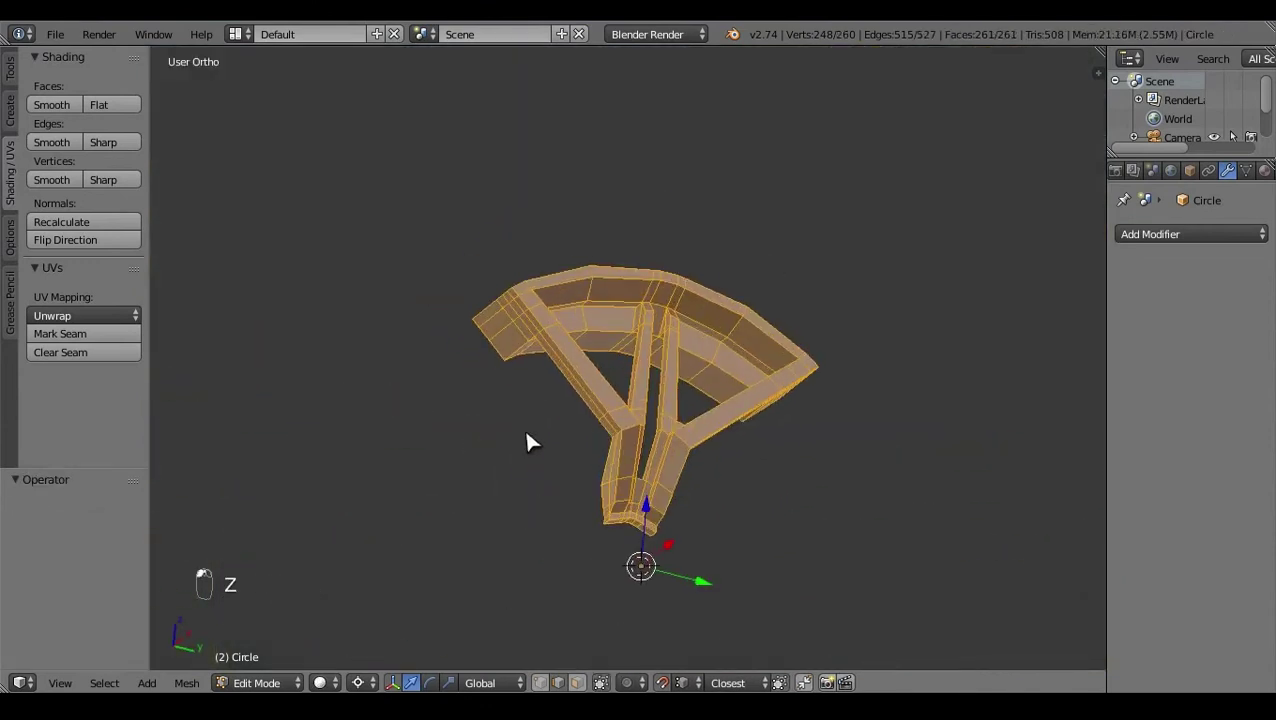
# Step: Remove stray vertices, return to side view and spin-duplicate the section around the cursor to form the full wheel
pyautogui.press('t')
pyautogui.middleClick(437, 405)
pyautogui.press('z')
pyautogui.press('a')
pyautogui.click(648, 286)
pyautogui.rightClick(330, 283)
pyautogui.press('x')
pyautogui.click(684, 352)
pyautogui.moveTo(717, 321); pyautogui.dragTo(767, 446)
pyautogui.press('x')
pyautogui.press('KP_3')
pyautogui.click(586, 428)
pyautogui.middleClick(746, 346)
pyautogui.click(721, 428)
pyautogui.press('Tab')
pyautogui.press('Tab')
pyautogui.press('a')
pyautogui.press('a')
pyautogui.press('t')
pyautogui.press('alt+r')
pyautogui.press('t')
pyautogui.click(643, 505)
# Step: Clean up the spun rim: delete the overlapping original section, select all and recalculate normals on the 1,252-vertex mesh
pyautogui.press('a')
pyautogui.press('Tab')
pyautogui.press('a')
pyautogui.press('a')
pyautogui.click(784, 545)
pyautogui.press('a')
pyautogui.press('a')
pyautogui.press('z')
pyautogui.moveTo(659, 511); pyautogui.dragTo(649, 520)
pyautogui.press('KP_3')
pyautogui.press('Tab')
pyautogui.rightClick(558, 410)
pyautogui.press('a')
pyautogui.press('a')
pyautogui.press('a')
pyautogui.rightClick(565, 373)
pyautogui.press('ctrl+l')
pyautogui.click(377, 668)
pyautogui.press('x')
pyautogui.rightClick(582, 379)
pyautogui.press('a')
pyautogui.press('ctrl+n')
# Step: From the side view in wireframe, select the first seam's boundary vertices and fill the gap with F
pyautogui.press('a')
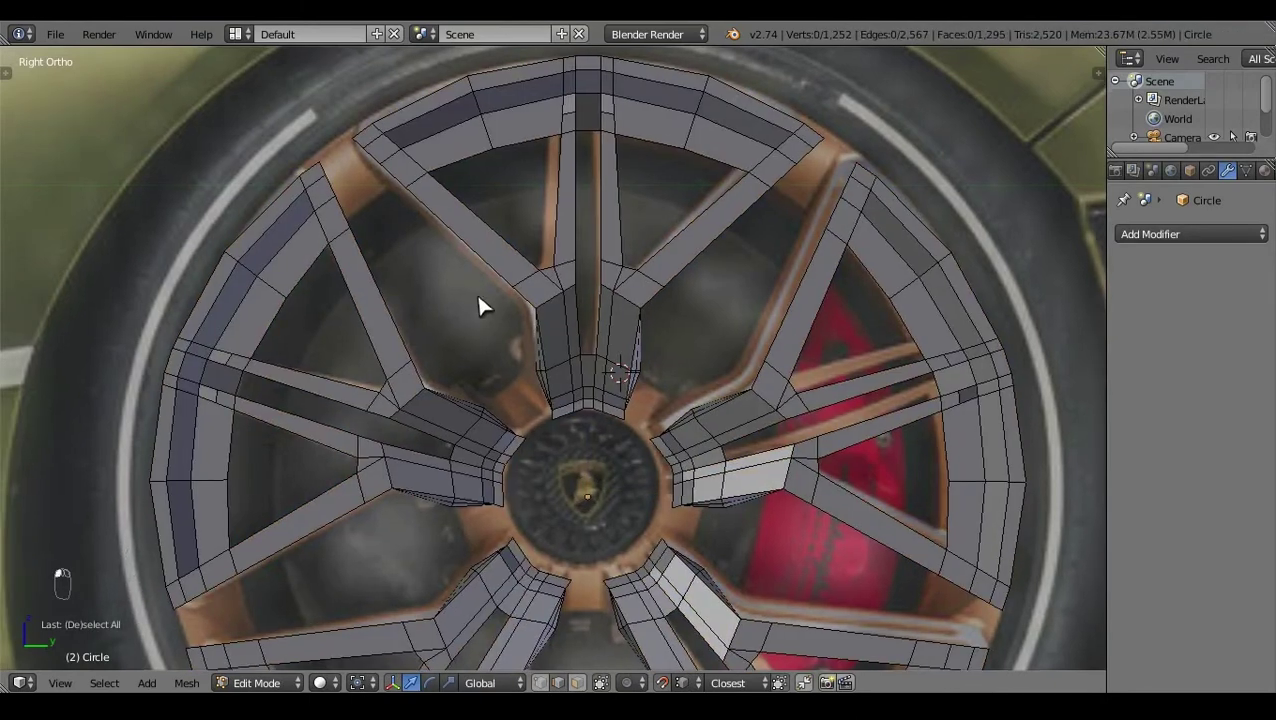
pyautogui.moveTo(695, 485); pyautogui.dragTo(626, 325)
pyautogui.press('KP_3')
pyautogui.press('z')
pyautogui.press('z')
pyautogui.click(581, 414)
pyautogui.moveTo(459, 257); pyautogui.dragTo(516, 353)
pyautogui.rightClick(482, 298)
pyautogui.click(516, 353)
pyautogui.rightClick(580, 186)
pyautogui.press('f')
# Step: Select the boundary vertices of the second seam gap and fill it with a face
pyautogui.press('a')
pyautogui.click(690, 317)
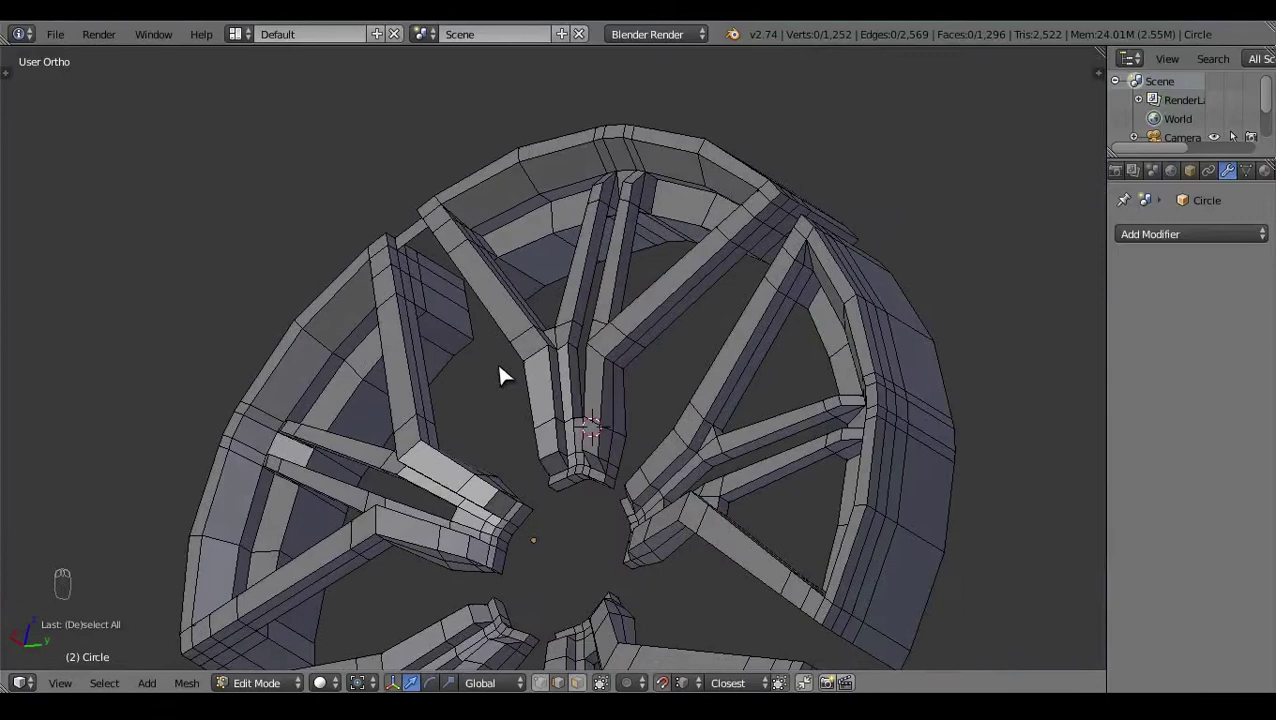
pyautogui.rightClick(624, 229)
pyautogui.click(645, 343)
pyautogui.rightClick(423, 295)
pyautogui.press('f')
# Step: Return to side view, pick the third seam's open boundary and close it with F
pyautogui.press('a')
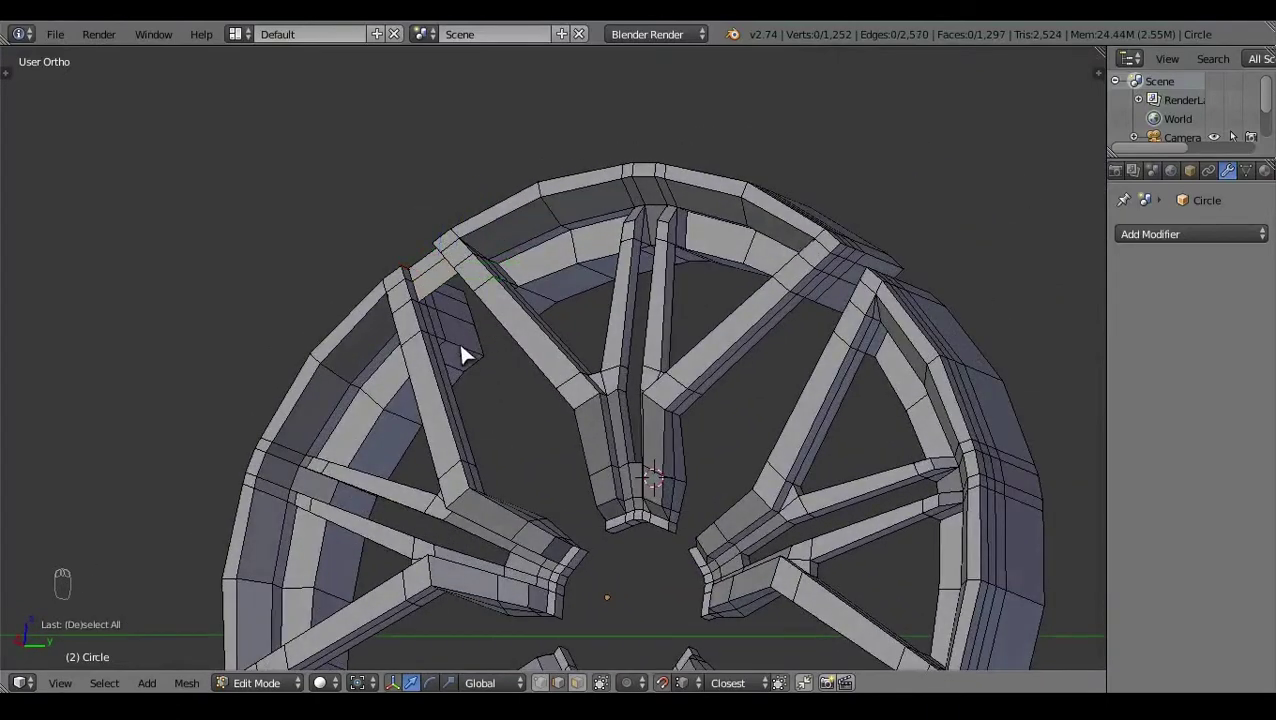
pyautogui.press('KP_3')
pyautogui.press('z')
pyautogui.press('z')
pyautogui.click(650, 361)
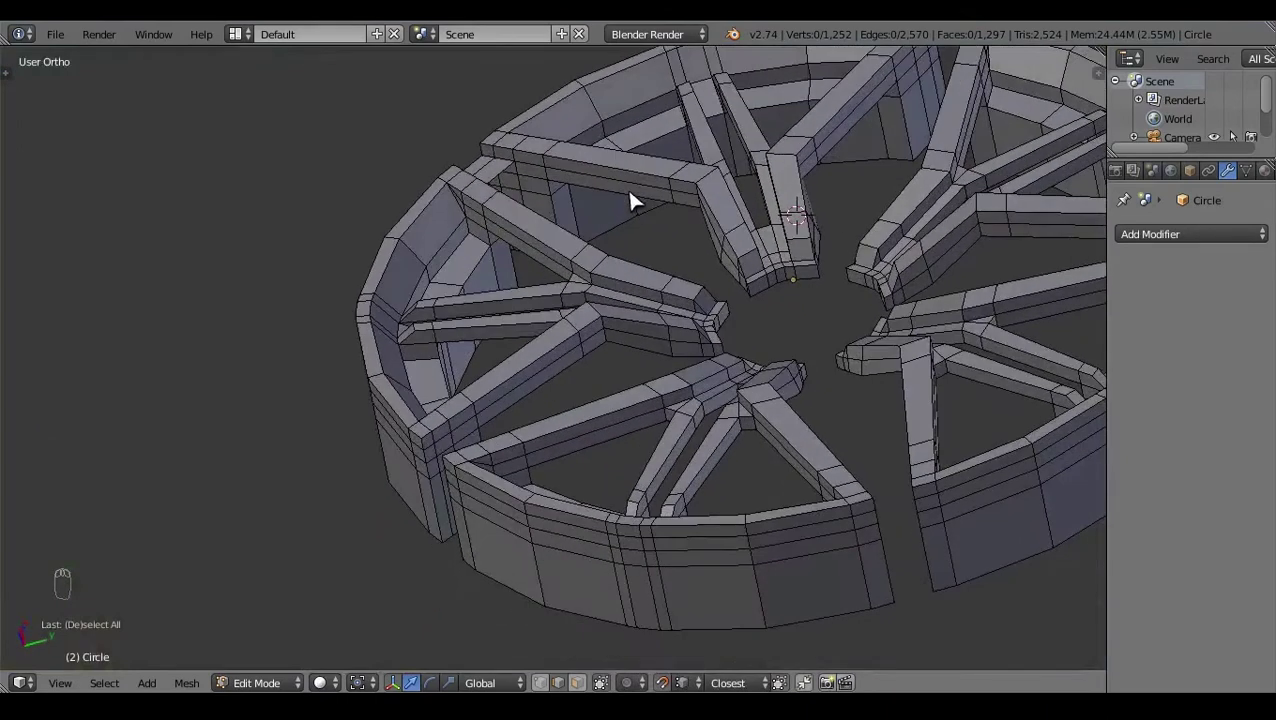
pyautogui.click(640, 213)
pyautogui.middleClick(553, 194)
pyautogui.rightClick(553, 194)
pyautogui.click(585, 330)
pyautogui.middleClick(585, 330)
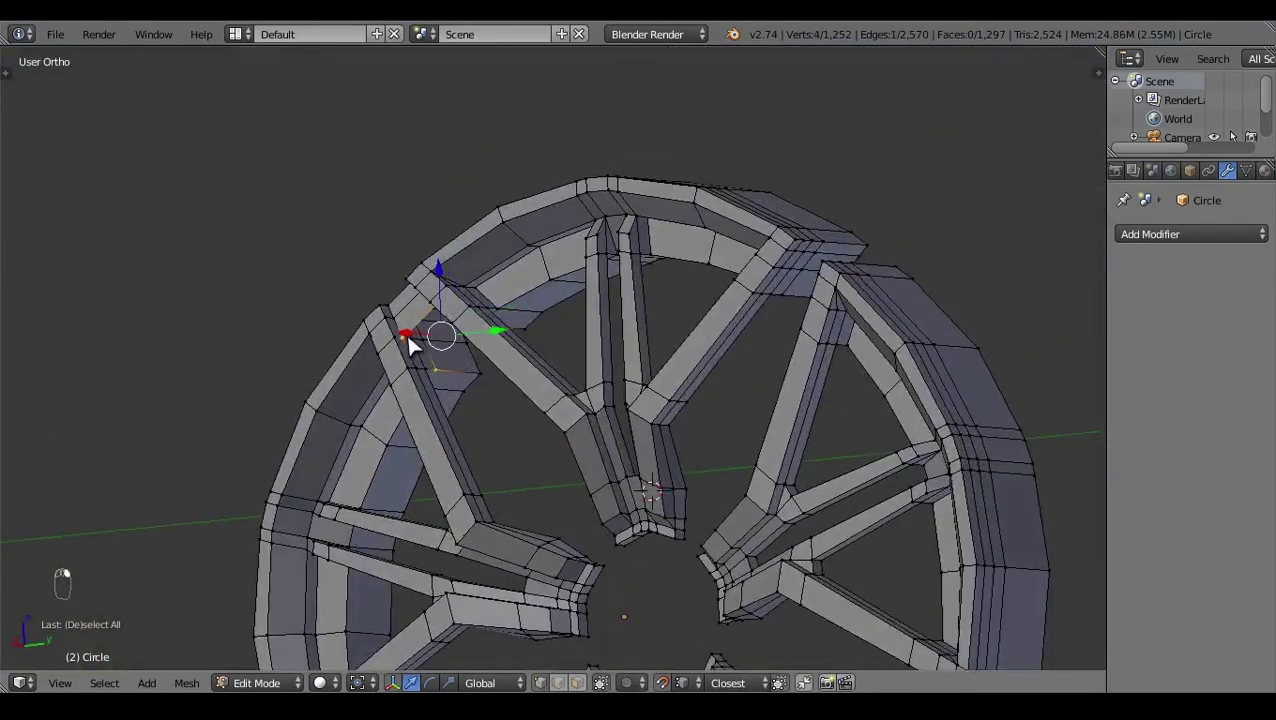
pyautogui.press('f')
# Step: Select the fourth seam gap between wheel sections and fill it with a face
pyautogui.rightClick(492, 402)
pyautogui.press('a')
pyautogui.click(634, 219)
pyautogui.moveTo(493, 329); pyautogui.dragTo(884, 482)
pyautogui.click(603, 335)
pyautogui.press('f')
# Step: Orbit around the wheel and select boundary vertices along the next seam
pyautogui.press('a')
pyautogui.moveTo(884, 482); pyautogui.dragTo(834, 328)
pyautogui.moveTo(834, 328); pyautogui.dragTo(912, 625)
pyautogui.click(697, 455)
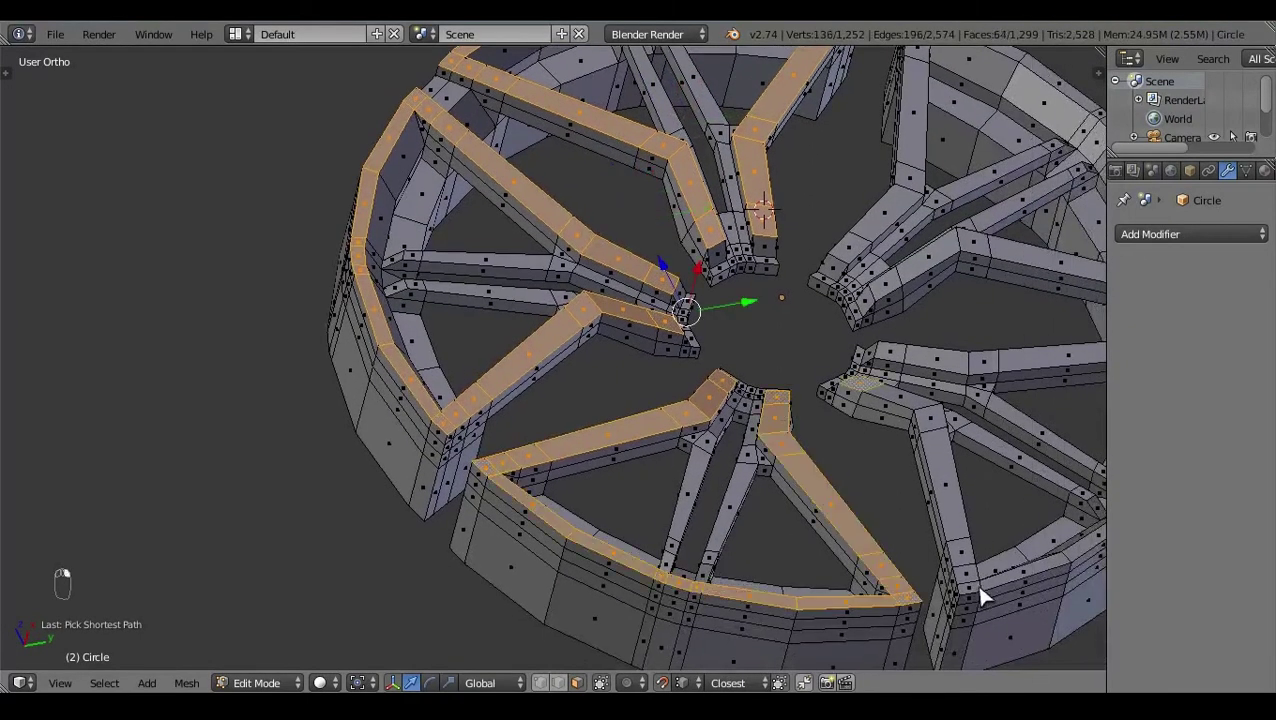
pyautogui.rightClick(759, 475)
pyautogui.moveTo(759, 475); pyautogui.dragTo(805, 402)
pyautogui.rightClick(1045, 247)
pyautogui.rightClick(616, 254)
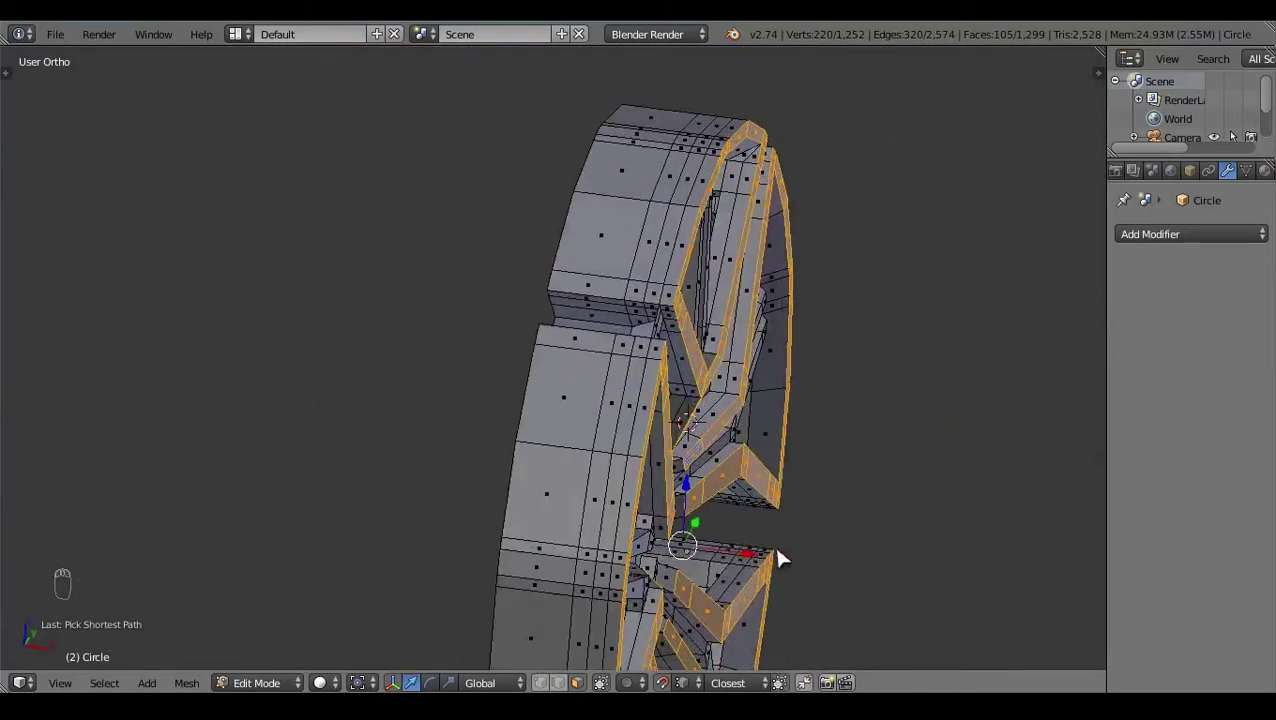
pyautogui.click(755, 560)
# Step: Undo the stray selection, deselect all and switch to Object Mode to view the wheel as a shaded solid
pyautogui.press('ctrl+z')
pyautogui.moveTo(701, 639); pyautogui.dragTo(844, 520)
pyautogui.press('a')
pyautogui.press('Tab')
pyautogui.click(595, 216)
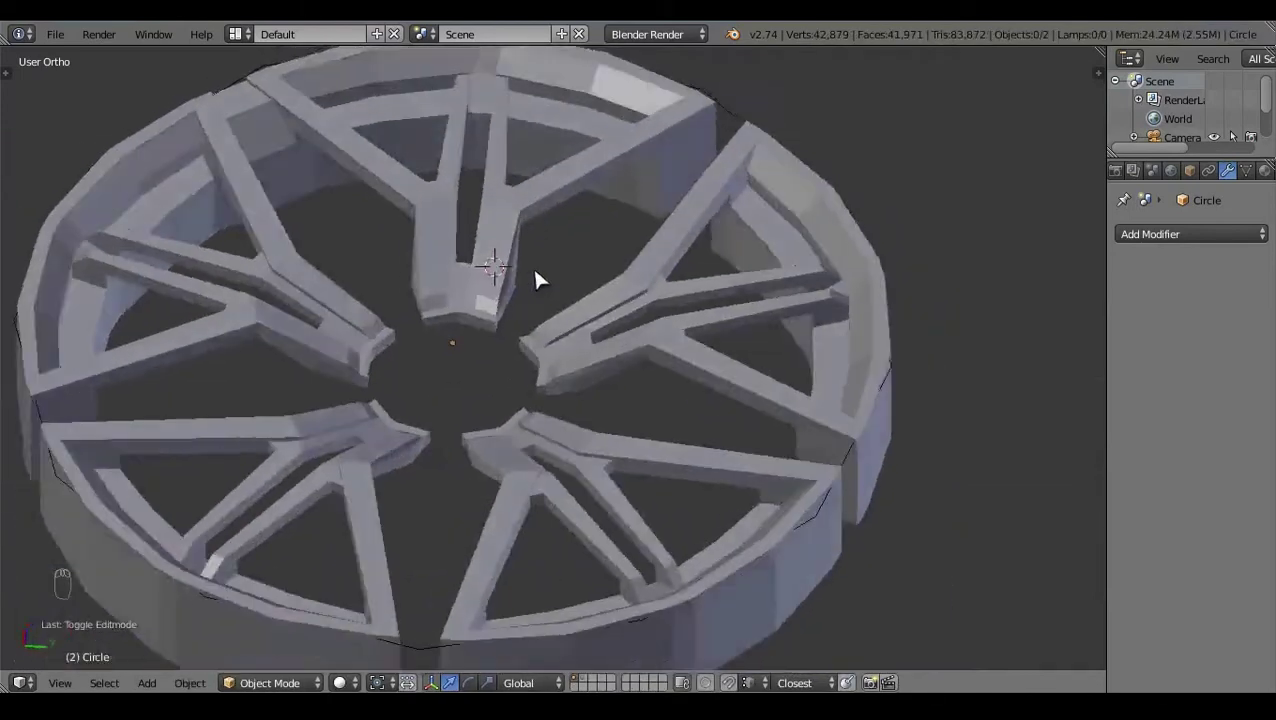
# Step: Enter Edit Mode on the wheel and zoom in on the rim seam, picking its first boundary vertices
pyautogui.press('Tab')
pyautogui.click(684, 389)
pyautogui.moveTo(771, 363); pyautogui.dragTo(924, 340)
pyautogui.moveTo(914, 348); pyautogui.dragTo(765, 455)
pyautogui.click(765, 455)
pyautogui.rightClick(932, 334)
pyautogui.click(801, 434)
# Step: Complete the boundary selection at the first rim seam and create the bridging face with F
pyautogui.press('shift+q')
pyautogui.rightClick(894, 302)
pyautogui.press('ctrl+z')
pyautogui.moveTo(913, 317); pyautogui.dragTo(600, 463)
pyautogui.press('shift+q')
pyautogui.press('f')
# Step: Deselect, switch to wireframe and begin selecting the next rim gap's boundary vertices
pyautogui.press('a')
pyautogui.click(836, 285)
pyautogui.moveTo(834, 275); pyautogui.dragTo(737, 421)
pyautogui.press('z')
pyautogui.press('z')
pyautogui.click(737, 421)
pyautogui.rightClick(128, 301)
pyautogui.press('shift+q')
# Step: Reselect the second rim gap's corner vertices cleanly and fill the missing face
pyautogui.moveTo(683, 537); pyautogui.dragTo(868, 329)
pyautogui.press('a')
pyautogui.rightClick(868, 329)
pyautogui.click(786, 275)
pyautogui.rightClick(543, 269)
pyautogui.press('f')
# Step: Select the third rim seam boundary and fill it with a face
pyautogui.press('a')
pyautogui.moveTo(566, 442); pyautogui.dragTo(787, 453)
pyautogui.rightClick(776, 431)
pyautogui.middleClick(787, 453)
pyautogui.press('f')
# Step: Orbit along the rim, select the fourth seam's open edge vertices and create the face with F
pyautogui.press('a')
pyautogui.click(701, 417)
pyautogui.middleClick(701, 417)
pyautogui.rightClick(861, 339)
pyautogui.click(743, 468)
pyautogui.middleClick(834, 403)
pyautogui.rightClick(843, 397)
pyautogui.press('shift+q')
pyautogui.press('a')
pyautogui.moveTo(938, 397); pyautogui.dragTo(795, 356)
pyautogui.moveTo(825, 441); pyautogui.dragTo(795, 356)
pyautogui.press('f')
# Step: Pan to the fifth rim gap, select its boundary and fill it
pyautogui.moveTo(803, 337); pyautogui.dragTo(986, 299)
pyautogui.click(790, 379)
pyautogui.press('shift+q')
pyautogui.press('a')
pyautogui.press('f')
# Step: Fill the last two rim seam gaps with faces and deselect, completing the rim at 1,314 faces
pyautogui.press('a')
pyautogui.rightClick(259, 191)
pyautogui.press('f')
pyautogui.press('a')
pyautogui.click(555, 470)
pyautogui.moveTo(511, 209); pyautogui.dragTo(597, 487)
pyautogui.press('f')
pyautogui.press('a')
pyautogui.click(597, 487)
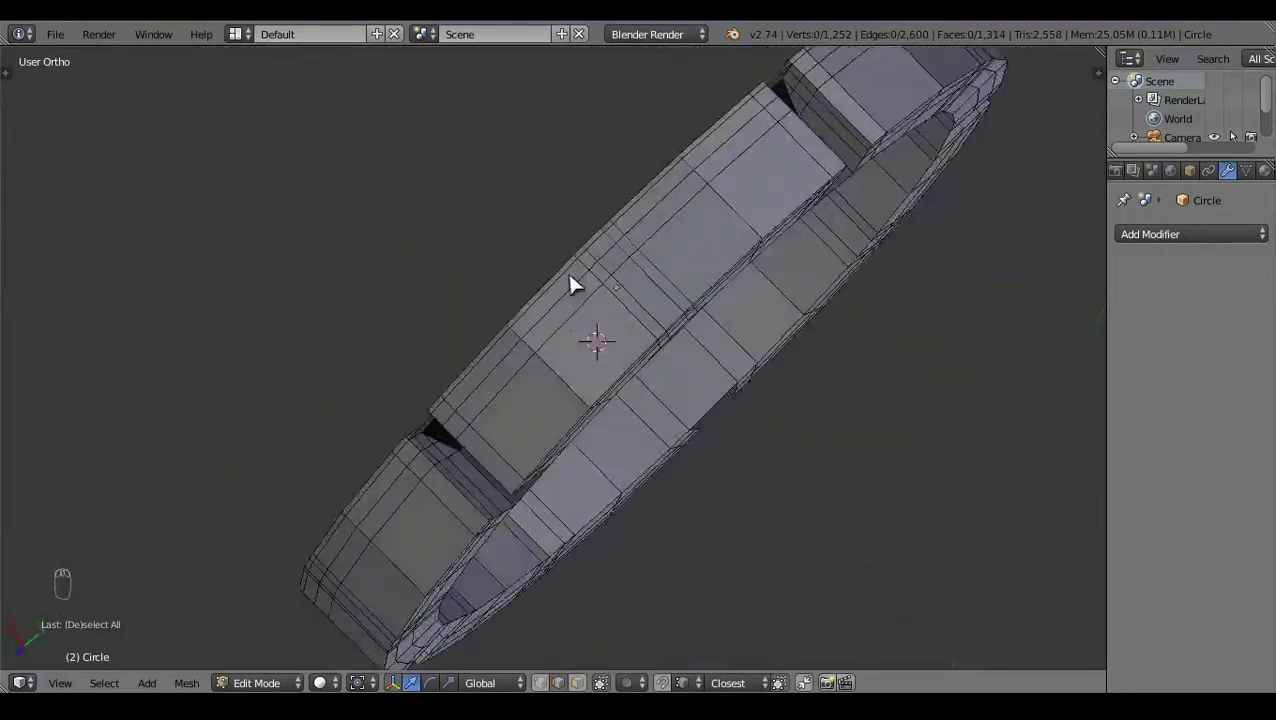
# Step: Select the overlapping vertices along the rim section seams and remove the doubles
pyautogui.rightClick(440, 480)
pyautogui.click(521, 338)
pyautogui.rightClick(209, 481)
pyautogui.click(469, 582)
pyautogui.moveTo(258, 403); pyautogui.dragTo(470, 442)
pyautogui.moveTo(636, 581); pyautogui.dragTo(267, 576)
pyautogui.rightClick(267, 576)
pyautogui.click(298, 596)
pyautogui.moveTo(830, 288); pyautogui.dragTo(490, 474)
pyautogui.click(378, 431)
pyautogui.click(884, 419)
pyautogui.rightClick(950, 368)
pyautogui.click(414, 504)
# Step: Delete stray seam geometry and run repeated merge passes on the remaining seam vertices
pyautogui.press('x')
pyautogui.moveTo(651, 514); pyautogui.dragTo(601, 394)
pyautogui.rightClick(601, 394)
pyautogui.click(630, 478)
pyautogui.press('shift+q')
pyautogui.rightClick(591, 252)
pyautogui.press('shift+q')
pyautogui.click(667, 420)
pyautogui.press('a')
pyautogui.rightClick(898, 343)
pyautogui.press('shift+q')
pyautogui.press('a')
pyautogui.press('shift+q')
pyautogui.press('a')
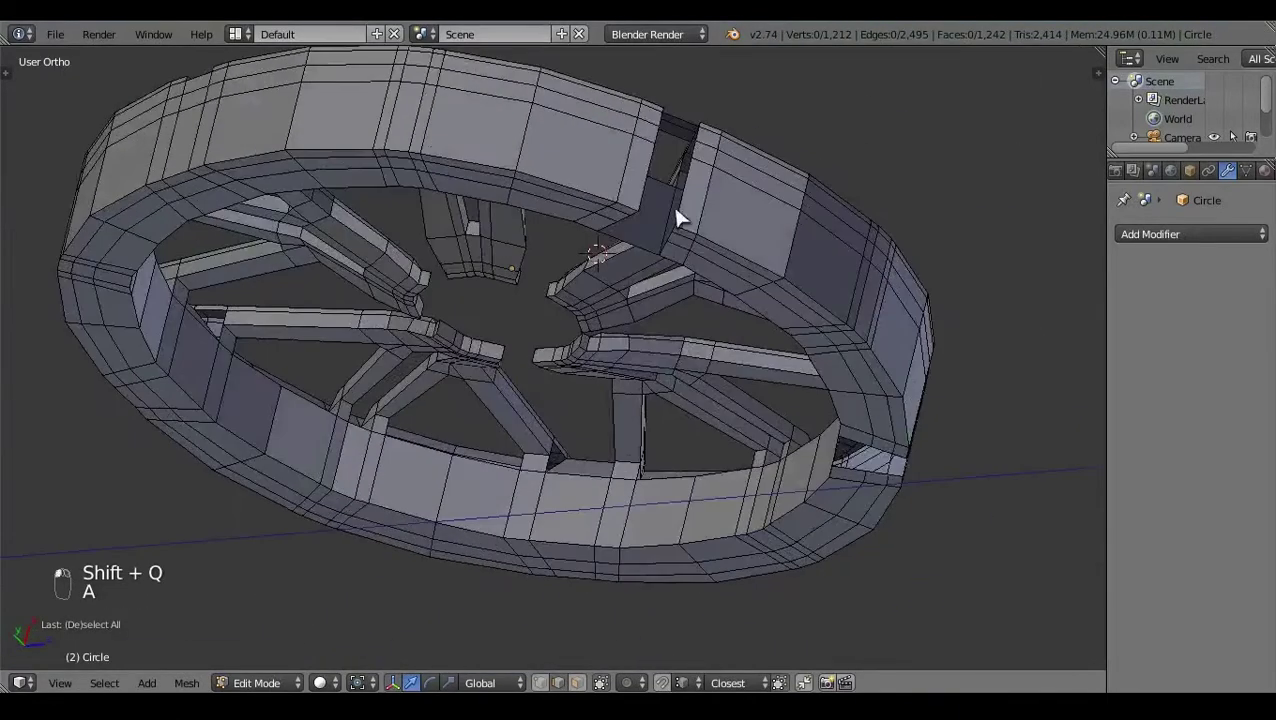
pyautogui.press('c')
pyautogui.press('shift+q')
pyautogui.moveTo(674, 326); pyautogui.dragTo(840, 282)
pyautogui.press('a')
pyautogui.click(646, 244)
pyautogui.press('c')
pyautogui.press('shift+q')
pyautogui.press('a')
pyautogui.click(805, 312)
# Step: Fill the first open gaps in the rim by selecting their edge vertices and making faces
pyautogui.moveTo(377, 120); pyautogui.dragTo(560, 386)
pyautogui.press('f')
pyautogui.press('a')
pyautogui.click(560, 386)
pyautogui.moveTo(410, 303); pyautogui.dragTo(464, 336)
pyautogui.press('f')
pyautogui.click(466, 322)
pyautogui.press('f')
pyautogui.press('a')
# Step: Close the next holes around the upper spokes with new faces
pyautogui.click(521, 159)
pyautogui.moveTo(592, 163); pyautogui.dragTo(673, 236)
pyautogui.moveTo(654, 208); pyautogui.dragTo(675, 275)
pyautogui.press('f')
pyautogui.press('f')
pyautogui.press('a')
pyautogui.click(675, 275)
pyautogui.moveTo(549, 244); pyautogui.dragTo(510, 336)
pyautogui.press('f')
pyautogui.press('a')
pyautogui.click(629, 405)
pyautogui.click(644, 358)
# Step: Reframe on the hub and fill the gaps between the spoke roots there
pyautogui.rightClick(819, 350)
pyautogui.middleClick(831, 346)
pyautogui.press('f')
pyautogui.moveTo(820, 359); pyautogui.dragTo(419, 208)
pyautogui.press('f')
pyautogui.press('a')
pyautogui.moveTo(419, 208); pyautogui.dragTo(598, 249)
pyautogui.moveTo(607, 249); pyautogui.dragTo(313, 184)
pyautogui.press('f')
pyautogui.press('f')
pyautogui.press('a')
pyautogui.click(393, 427)
pyautogui.click(625, 198)
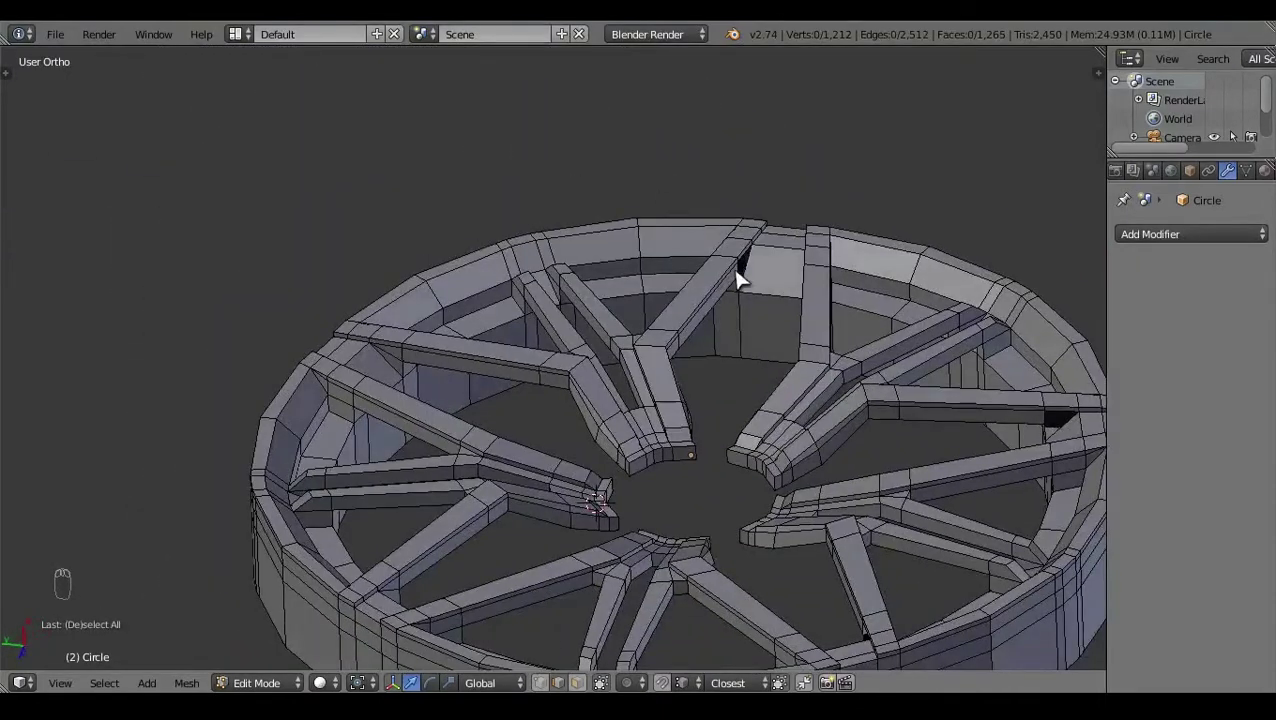
# Step: Fill the remaining holes along the right and lower spokes face by face
pyautogui.rightClick(757, 265)
pyautogui.press('f')
pyautogui.moveTo(758, 271); pyautogui.dragTo(575, 234)
pyautogui.press('f')
pyautogui.press('a')
pyautogui.click(575, 234)
pyautogui.press('f')
pyautogui.moveTo(523, 203); pyautogui.dragTo(662, 335)
pyautogui.press('f')
pyautogui.press('a')
pyautogui.moveTo(662, 335); pyautogui.dragTo(630, 302)
pyautogui.moveTo(618, 309); pyautogui.dragTo(480, 421)
pyautogui.press('f')
pyautogui.press('f')
pyautogui.press('a')
pyautogui.click(581, 456)
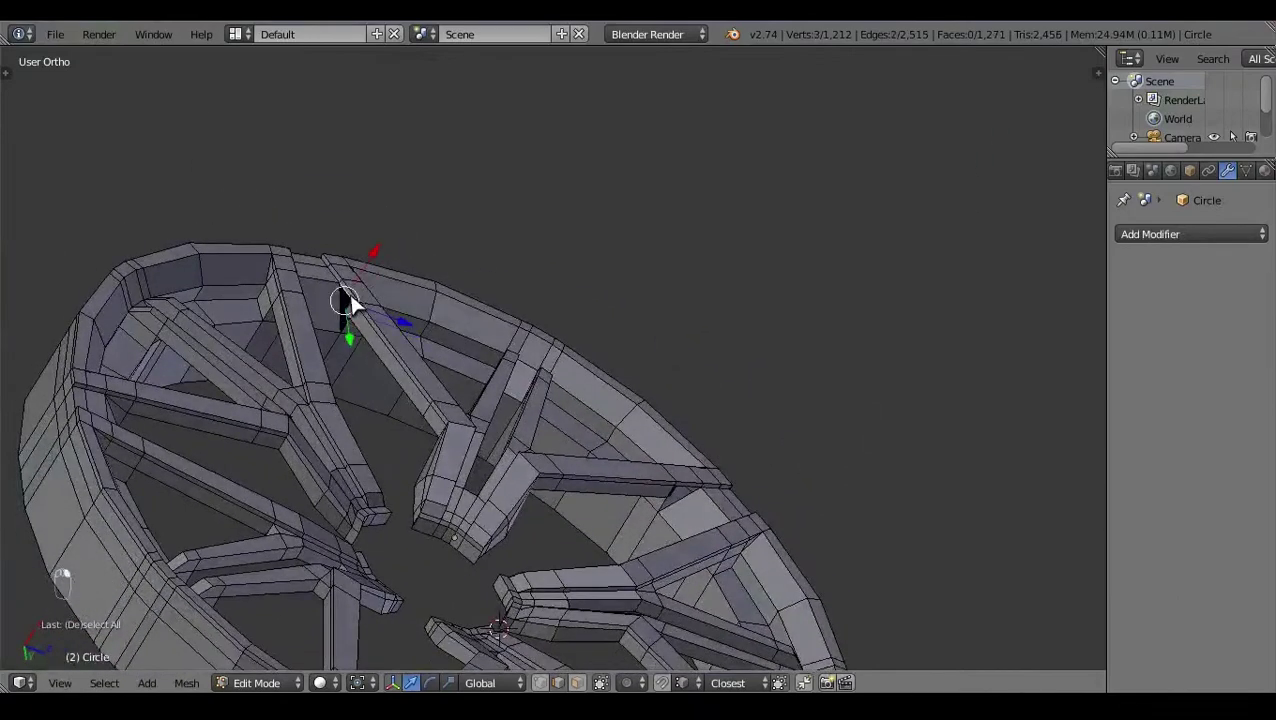
# Step: Close the last rim gaps and check the result in wireframe over the photo
pyautogui.press('f')
pyautogui.rightClick(363, 332)
pyautogui.press('f')
pyautogui.press('a')
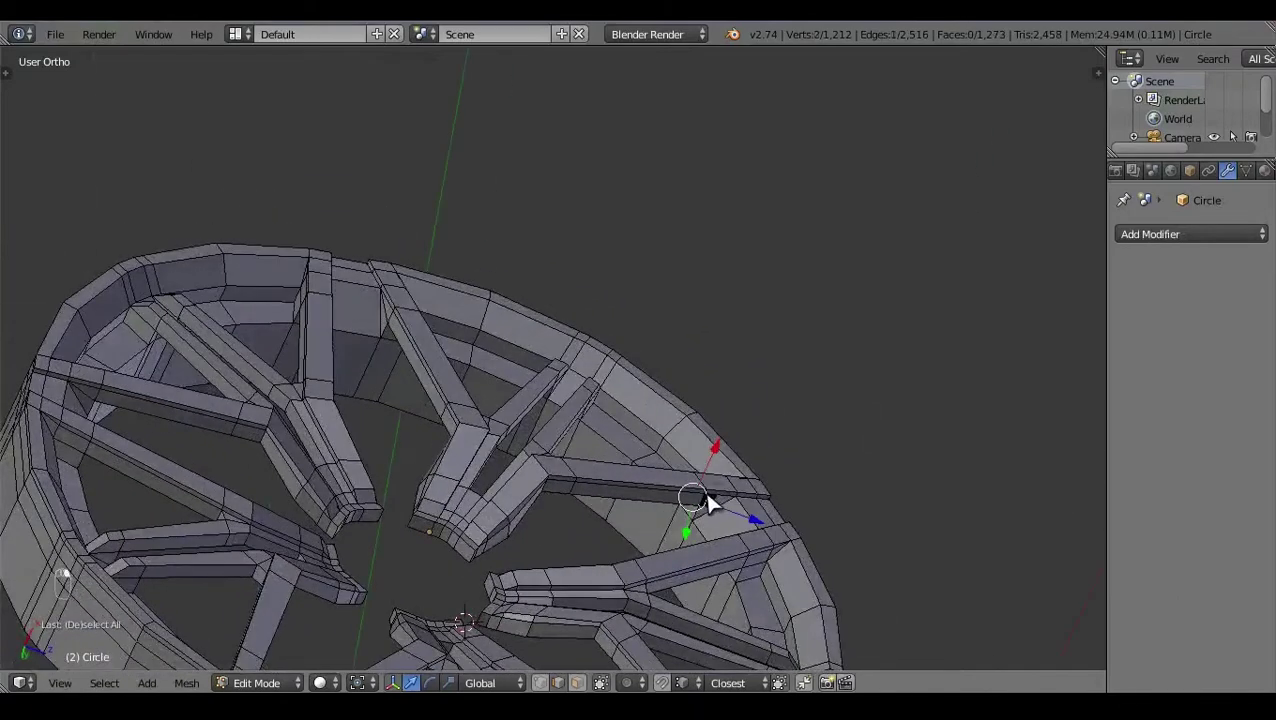
pyautogui.press('f')
pyautogui.press('f')
pyautogui.rightClick(757, 522)
pyautogui.press('a')
pyautogui.click(609, 430)
pyautogui.press('z')
pyautogui.click(429, 395)
pyautogui.press('z')
pyautogui.click(722, 387)
pyautogui.click(651, 425)
# Step: Circle-select the inner spoke-end vertices in side wireframe view and try To Sphere, then undo it
pyautogui.press('KP_3')
pyautogui.press('z')
pyautogui.press('z')
pyautogui.click(722, 451)
pyautogui.press('c')
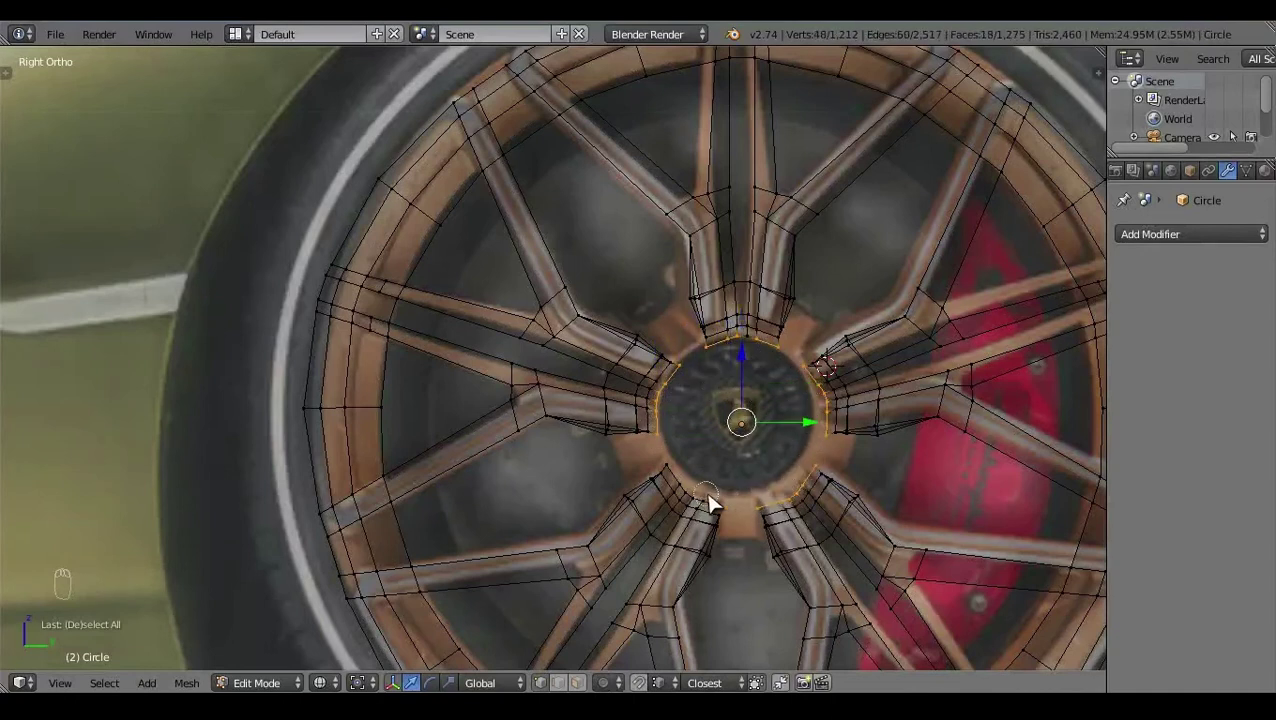
pyautogui.click(757, 422)
pyautogui.rightClick(757, 422)
pyautogui.press('shift+alt+s')
pyautogui.press('ctrl+z')
pyautogui.press('c')
pyautogui.rightClick(806, 428)
pyautogui.press('shift+alt+s')
pyautogui.press('shift+alt+s')
pyautogui.press('a')
pyautogui.press('z')
# Step: Box-select the open edges at the first spoke gap, checking from side and front views
pyautogui.click(655, 399)
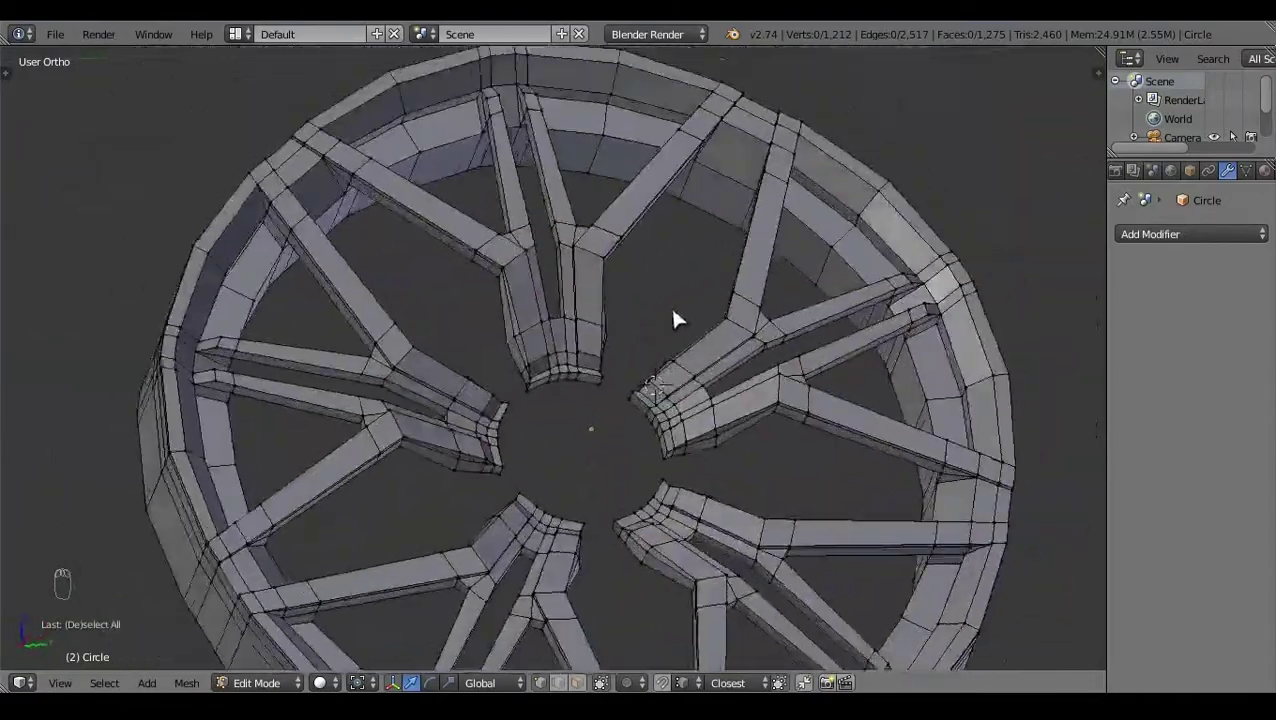
pyautogui.click(658, 394)
pyautogui.press('KP_3')
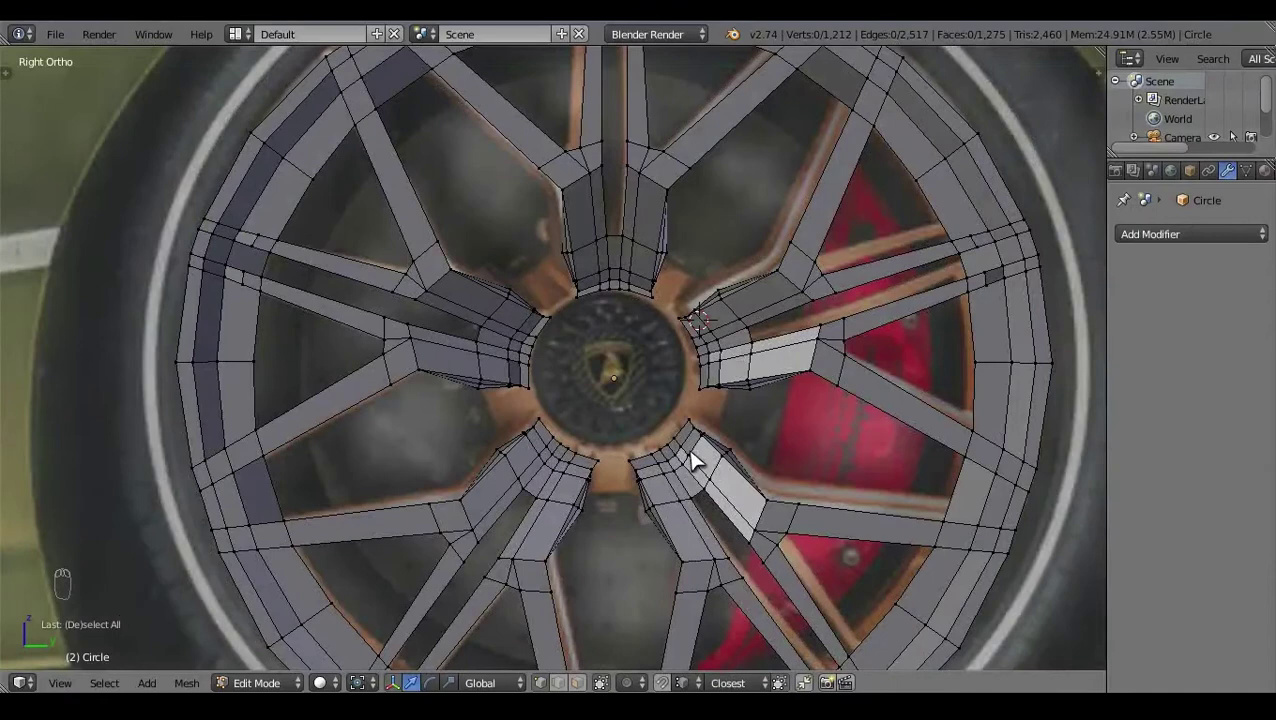
pyautogui.press('z')
pyautogui.press('z')
pyautogui.click(627, 377)
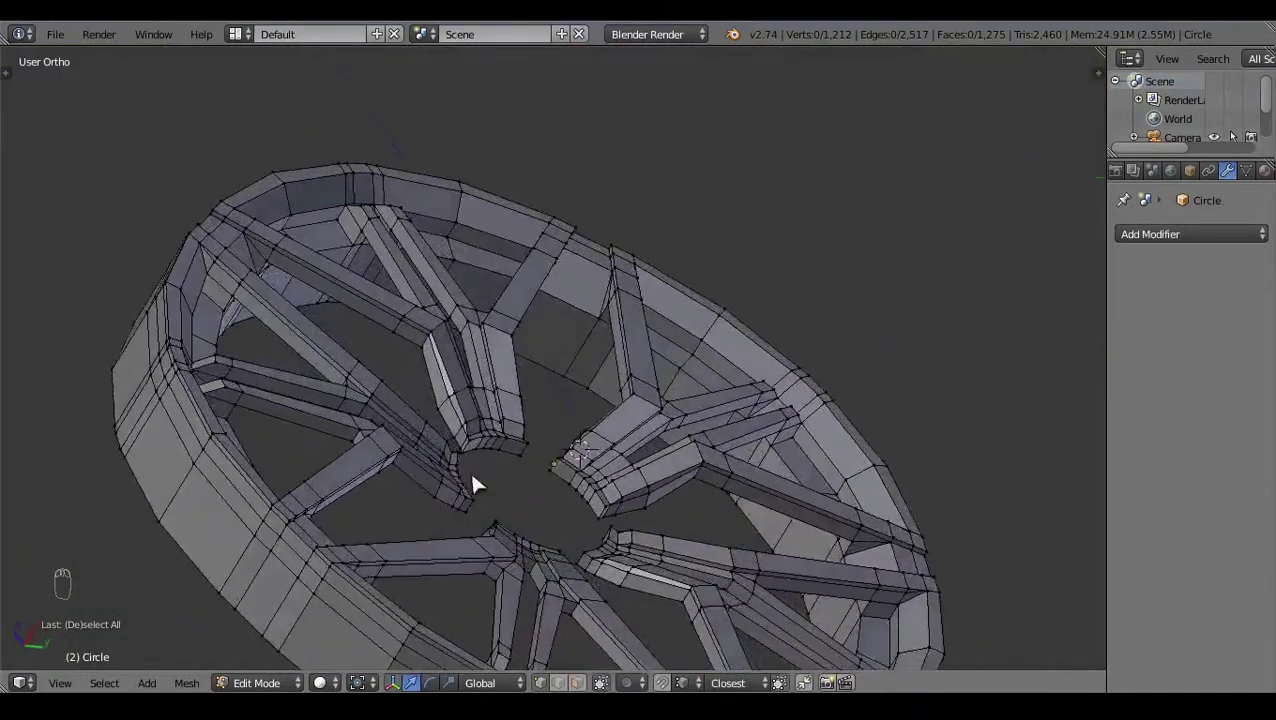
pyautogui.moveTo(489, 448); pyautogui.dragTo(591, 439)
pyautogui.click(599, 573)
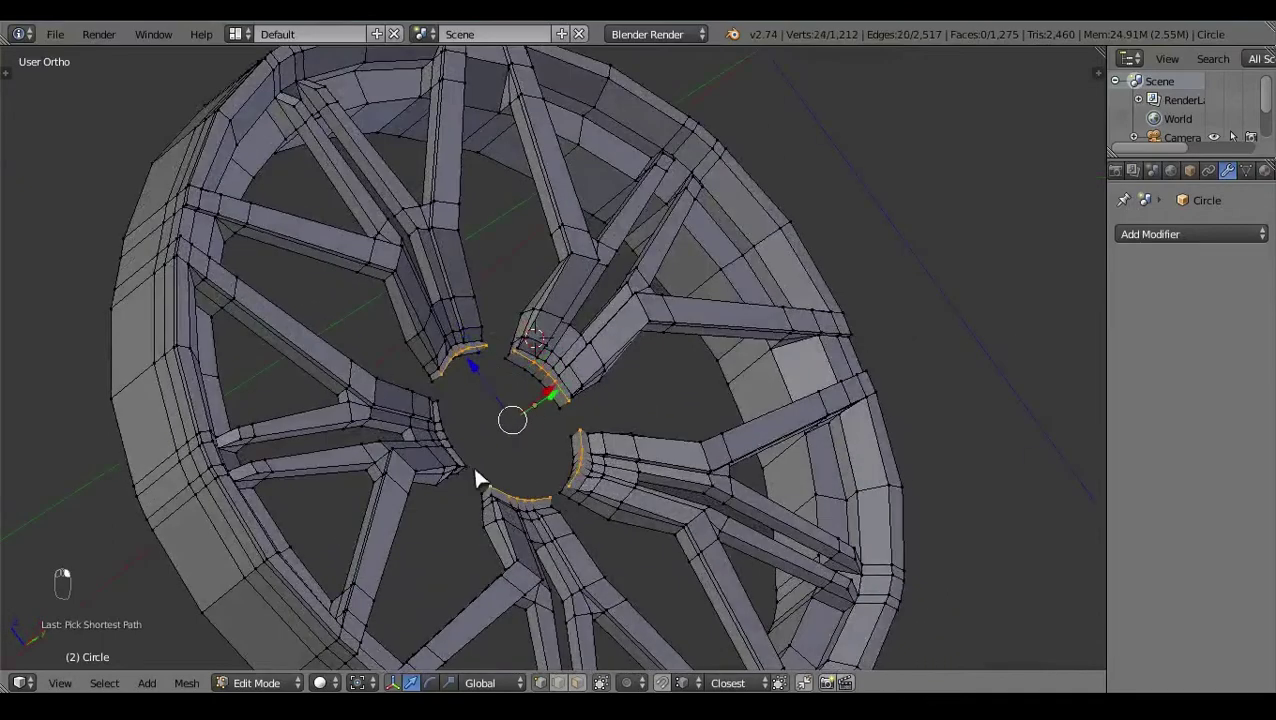
pyautogui.press('KP_1')
pyautogui.click(619, 492)
pyautogui.press('z')
pyautogui.moveTo(469, 384); pyautogui.dragTo(535, 433)
pyautogui.press('a')
pyautogui.press('z')
pyautogui.click(632, 362)
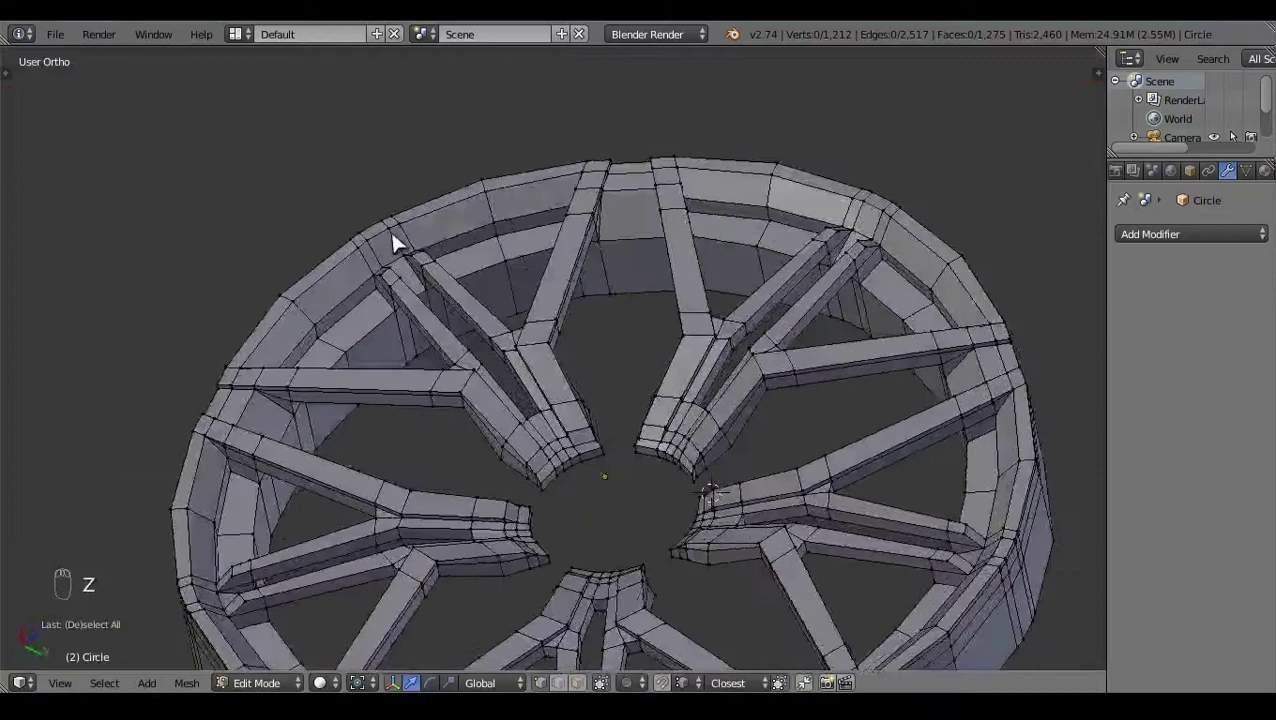
# Step: Fill the first gap between spoke ends around the hub opening with a new face
pyautogui.press('KP_3')
pyautogui.moveTo(582, 362); pyautogui.dragTo(465, 472)
pyautogui.moveTo(465, 472); pyautogui.dragTo(481, 445)
pyautogui.click(498, 388)
pyautogui.press('shift+q')
pyautogui.moveTo(552, 427); pyautogui.dragTo(573, 466)
pyautogui.press('shift+q')
pyautogui.press('a')
pyautogui.click(591, 493)
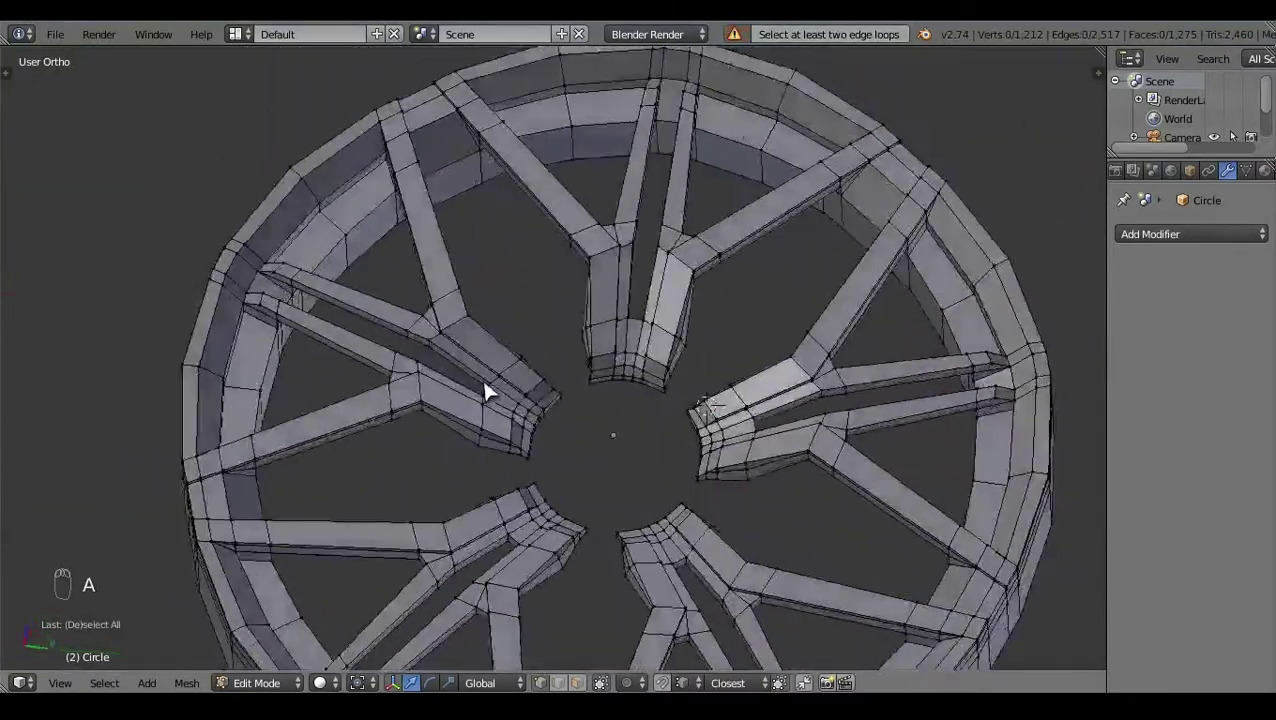
# Step: Fill the next two spoke-end gaps with faces, selecting each edge pair in turn
pyautogui.click(493, 456)
pyautogui.moveTo(492, 470); pyautogui.dragTo(486, 443)
pyautogui.middleClick(491, 515)
pyautogui.moveTo(491, 515); pyautogui.dragTo(562, 367)
pyautogui.press('shift+q')
pyautogui.rightClick(562, 367)
pyautogui.press('a')
pyautogui.moveTo(469, 294); pyautogui.dragTo(503, 320)
pyautogui.moveTo(531, 330); pyautogui.dragTo(506, 294)
pyautogui.rightClick(503, 320)
pyautogui.press('shift+q')
pyautogui.press('a')
# Step: Bridge two more gaps between spoke hub ends on the upper side of the wheel
pyautogui.click(740, 342)
pyautogui.moveTo(756, 360); pyautogui.dragTo(544, 215)
pyautogui.moveTo(725, 430); pyautogui.dragTo(547, 215)
pyautogui.rightClick(550, 215)
pyautogui.press('shift+q')
pyautogui.press('a')
pyautogui.click(674, 237)
pyautogui.rightClick(727, 213)
pyautogui.moveTo(762, 354); pyautogui.dragTo(730, 377)
pyautogui.rightClick(711, 241)
pyautogui.press('shift+q')
pyautogui.press('a')
# Step: Fill the remaining lower gap, bringing the wheel mesh to 1,290 faces
pyautogui.click(653, 356)
pyautogui.moveTo(764, 420); pyautogui.dragTo(755, 458)
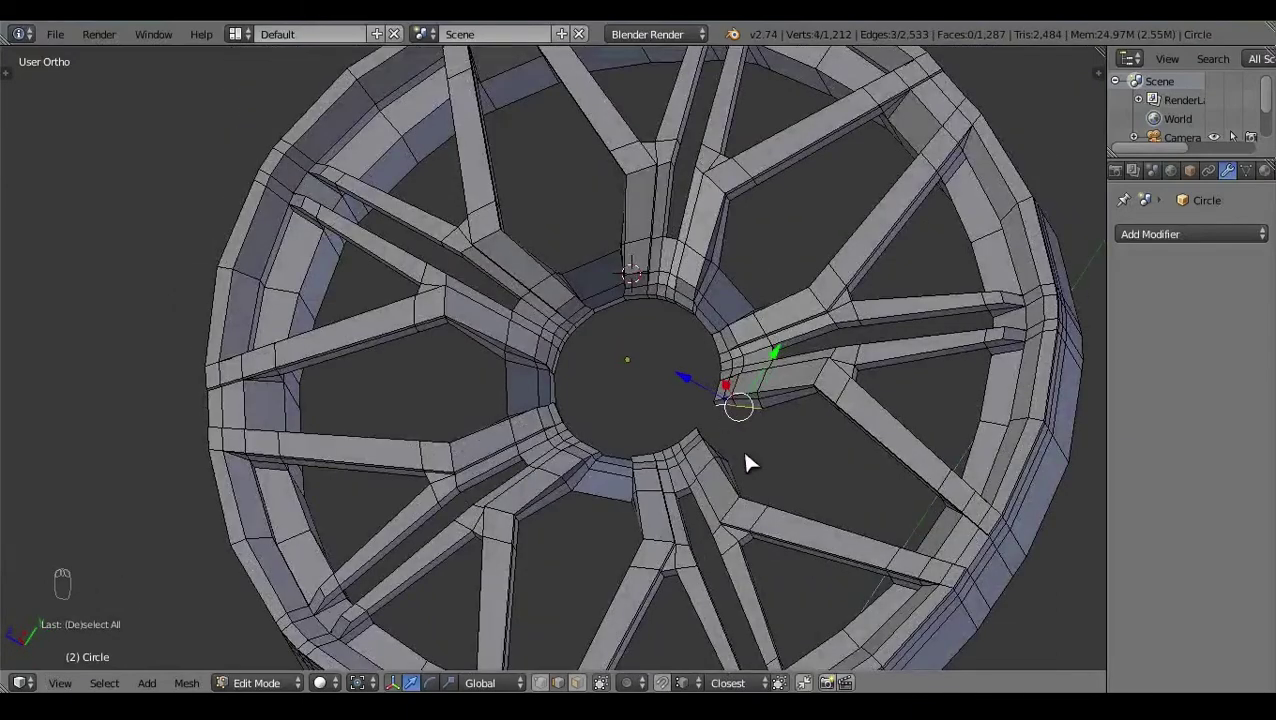
pyautogui.moveTo(667, 508); pyautogui.dragTo(778, 594)
pyautogui.rightClick(726, 512)
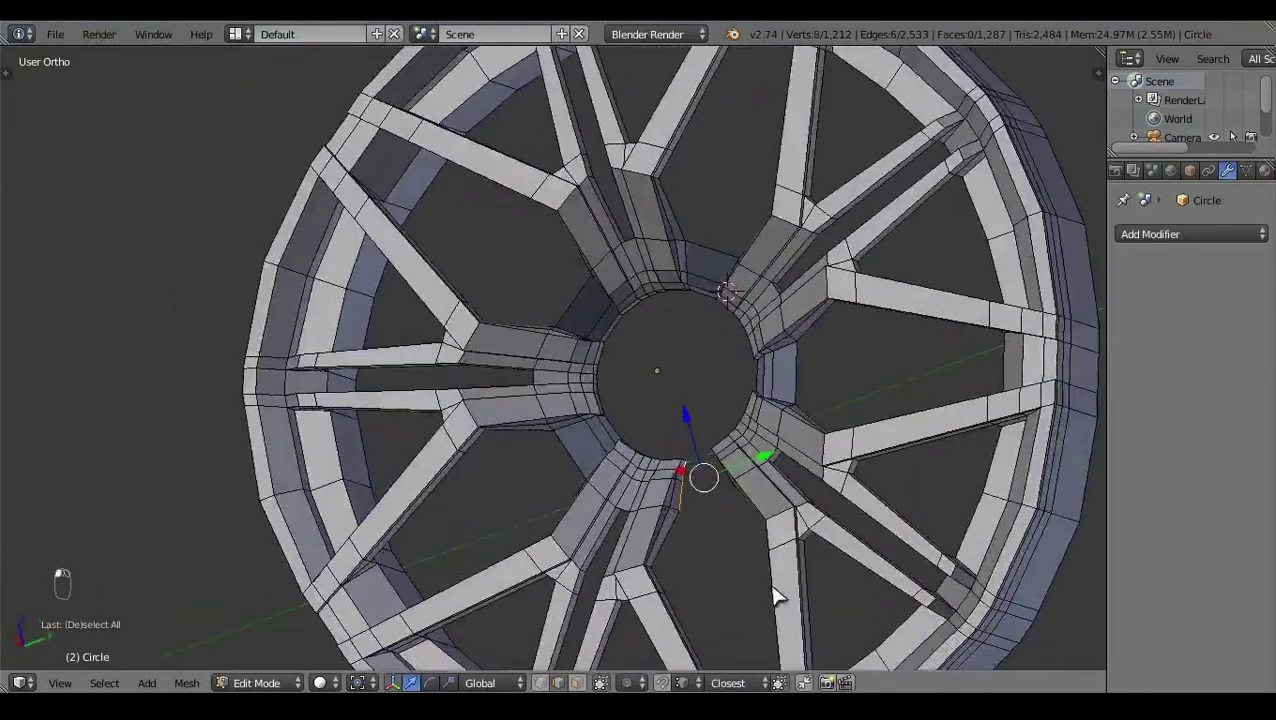
pyautogui.press('shift+q')
pyautogui.press('a')
pyautogui.click(694, 503)
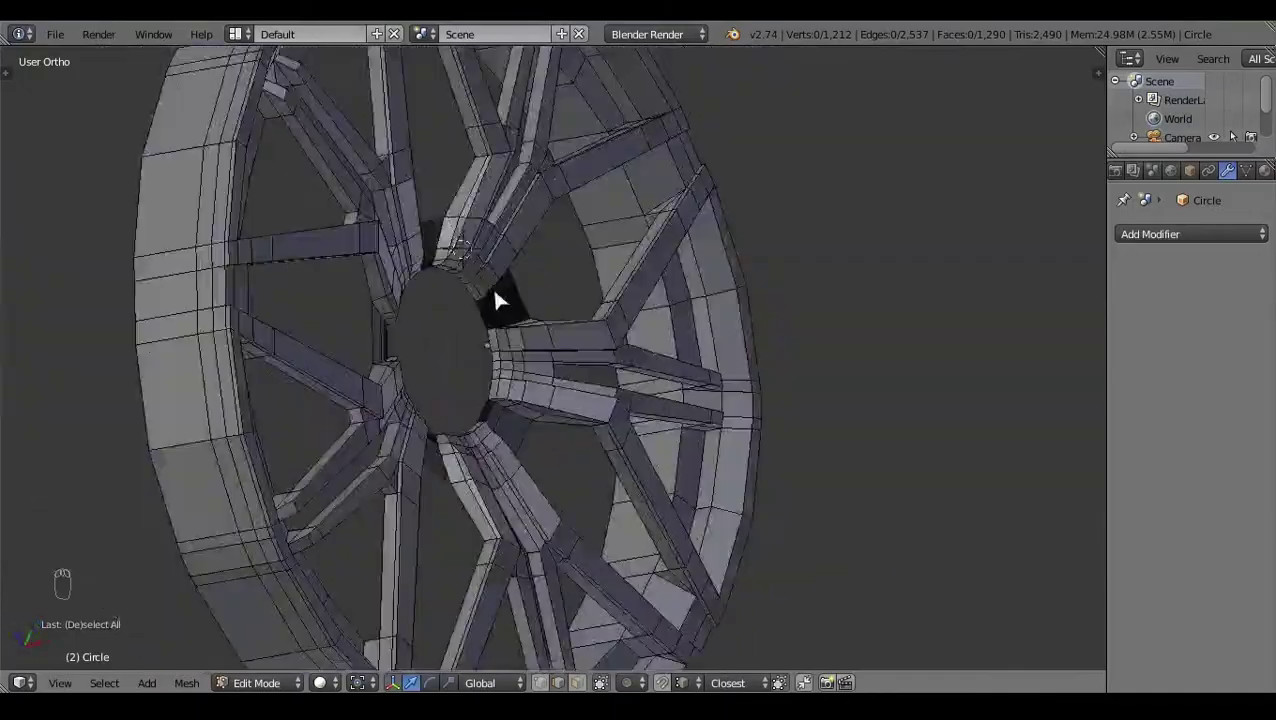
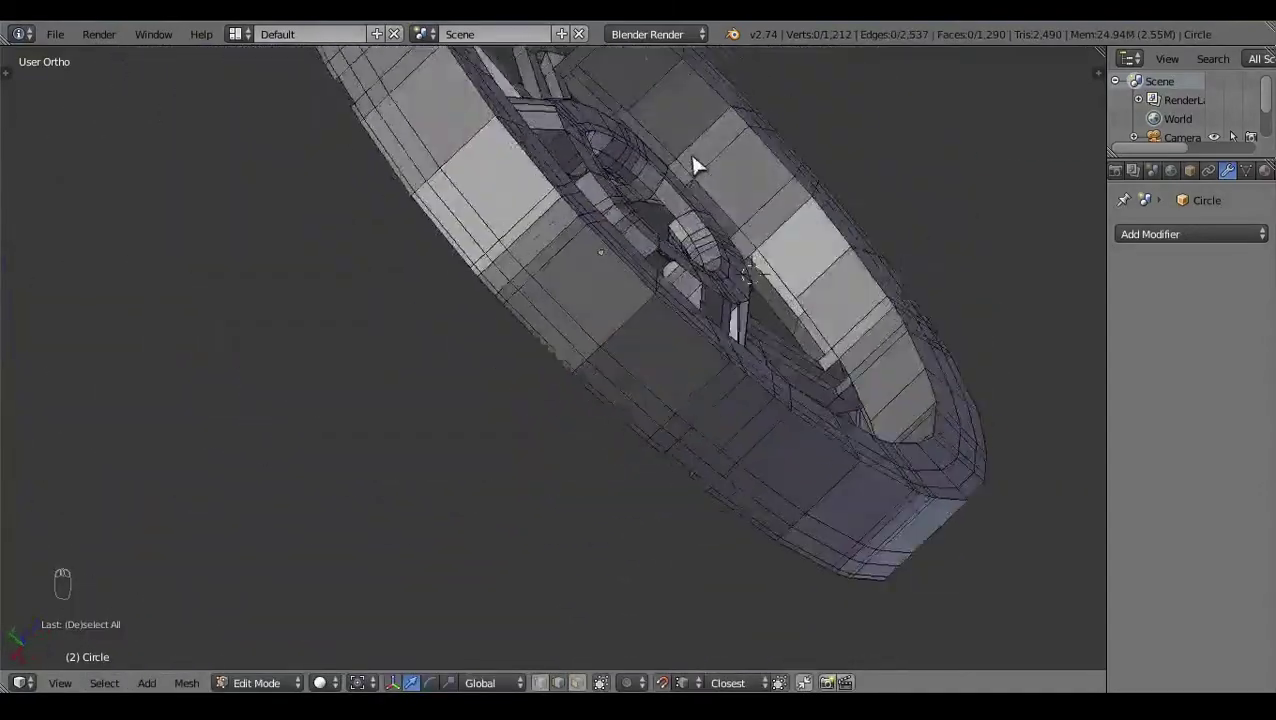
# Step: Bring the wheel into side view in Edit Mode with the hub centre geometry selected
pyautogui.click(672, 217)
pyautogui.press('KP_3')
pyautogui.press('a')
pyautogui.press('Tab')
pyautogui.click(598, 527)
pyautogui.press('KP_3')
pyautogui.click(513, 347)
pyautogui.press('Tab')
pyautogui.press('a')
# Step: Try loop cuts across the hub faces and undo the misplaced ones
pyautogui.press('ctrl+r')
pyautogui.press('a')
pyautogui.press('ctrl+r')
pyautogui.press('a')
pyautogui.press('ctrl+r')
pyautogui.press('a')
pyautogui.click(664, 459)
pyautogui.press('ctrl+z')
pyautogui.press('ctrl+z')
# Step: Add the loop cuts that mark the hub ring's inner and outer edges
pyautogui.press('a')
pyautogui.press('ctrl+r')
pyautogui.click(622, 515)
pyautogui.press('a')
pyautogui.press('ctrl+r')
pyautogui.press('a')
pyautogui.click(467, 398)
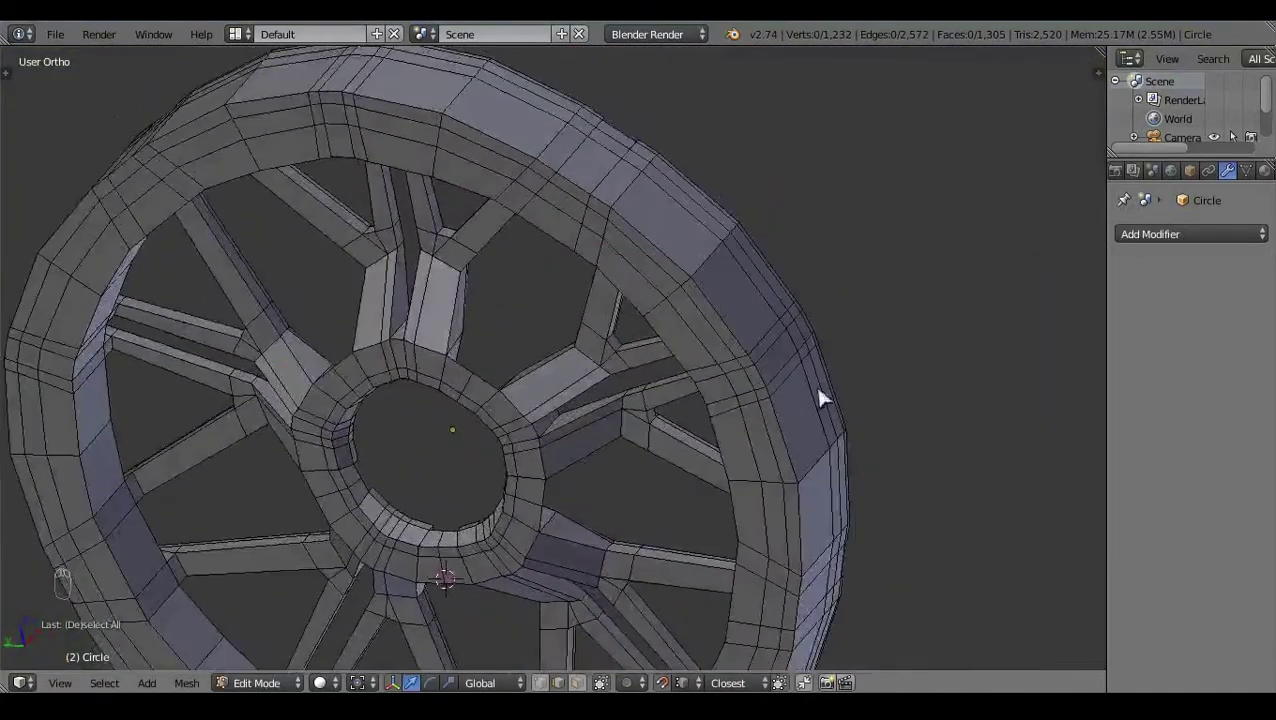
pyautogui.click(353, 364)
pyautogui.press('a')
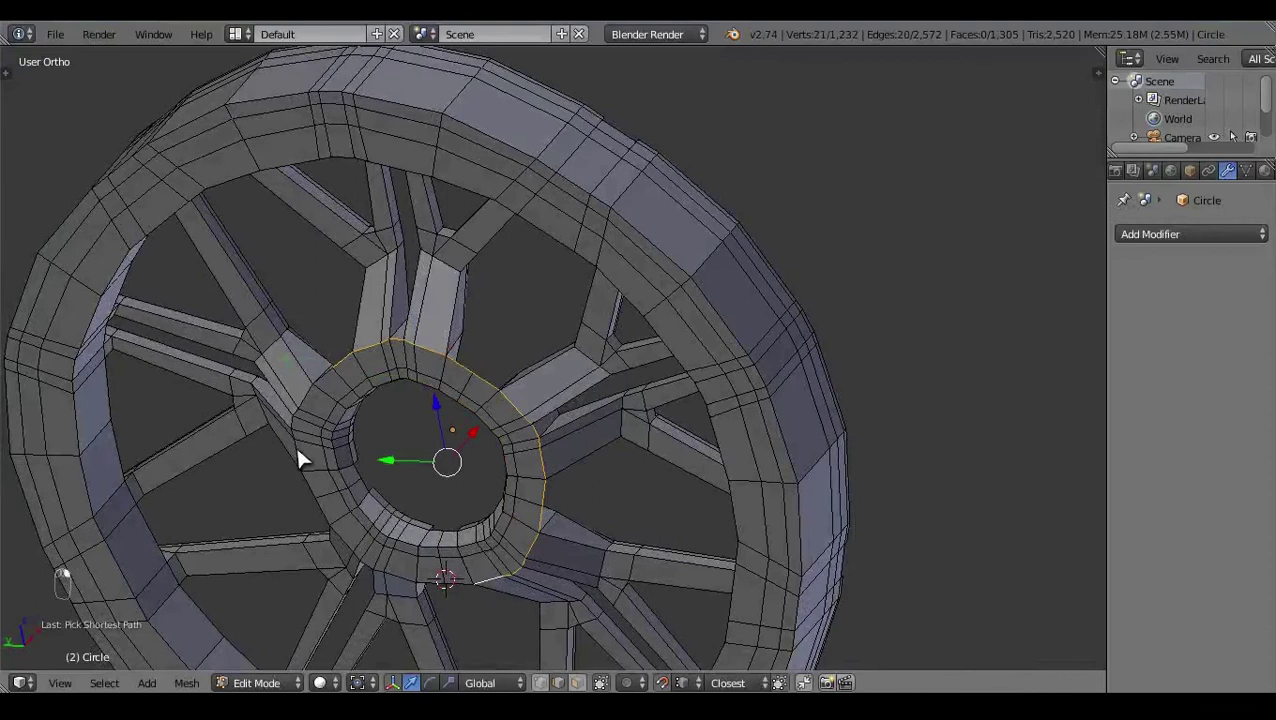
pyautogui.press('ctrl+z')
# Step: Round the new hub loop into a circle with To Sphere, redoing it after an undo
pyautogui.press('ctrl+KP_3')
pyautogui.press('shift+alt+s')
pyautogui.press('shift+alt+s')
pyautogui.press('ctrl+z')
pyautogui.press('ctrl+z')
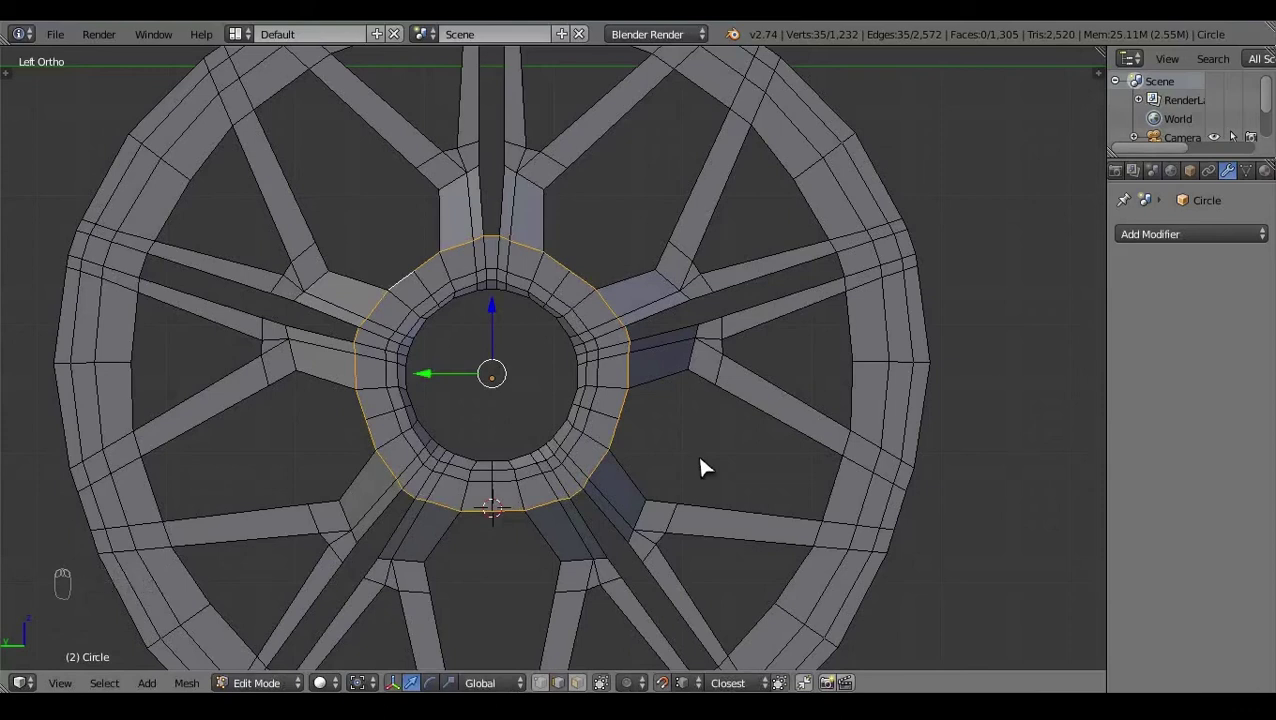
pyautogui.press('shift+alt+s')
pyautogui.press('a')
# Step: Box-select the remaining hub vertices and round them with To Sphere as well
pyautogui.moveTo(570, 304); pyautogui.dragTo(687, 430)
pyautogui.press('a')
pyautogui.press('shift+alt+s')
pyautogui.moveTo(577, 332); pyautogui.dragTo(698, 473)
pyautogui.press('shift+alt+s')
pyautogui.press('a')
pyautogui.click(706, 416)
# Step: Pick the hub edge loop from the opposite side view and even it into a clean ring
pyautogui.rightClick(534, 243)
pyautogui.click(730, 321)
pyautogui.rightClick(779, 498)
pyautogui.click(686, 477)
pyautogui.rightClick(396, 262)
pyautogui.press('alt+KP_3')
pyautogui.press('shift+alt+s')
pyautogui.press('a')
# Step: Extrude the hub loop and scale it outward to form a thick ring
pyautogui.moveTo(707, 415); pyautogui.dragTo(655, 318)
pyautogui.moveTo(547, 289); pyautogui.dragTo(786, 494)
pyautogui.moveTo(657, 419); pyautogui.dragTo(602, 620)
pyautogui.rightClick(602, 620)
pyautogui.click(608, 616)
pyautogui.rightClick(695, 492)
pyautogui.moveTo(595, 525); pyautogui.dragTo(532, 552)
pyautogui.moveTo(534, 524); pyautogui.dragTo(535, 553)
# Step: Check the ring's depth in front and top wireframe views and nudge it onto the wheel face
pyautogui.press('KP_1')
pyautogui.press('z')
pyautogui.click(436, 385)
pyautogui.press('ctrl+z')
pyautogui.press('KP_7')
pyautogui.press('z')
pyautogui.click(450, 422)
pyautogui.press('KP_1')
pyautogui.press('z')
pyautogui.click(431, 391)
# Step: Reposition the ring in front view, undoing the moves that pushed it off the wheel
pyautogui.moveTo(495, 387); pyautogui.dragTo(538, 349)
pyautogui.press('a')
pyautogui.rightClick(451, 265)
pyautogui.press('KP_1')
pyautogui.middleClick(538, 349)
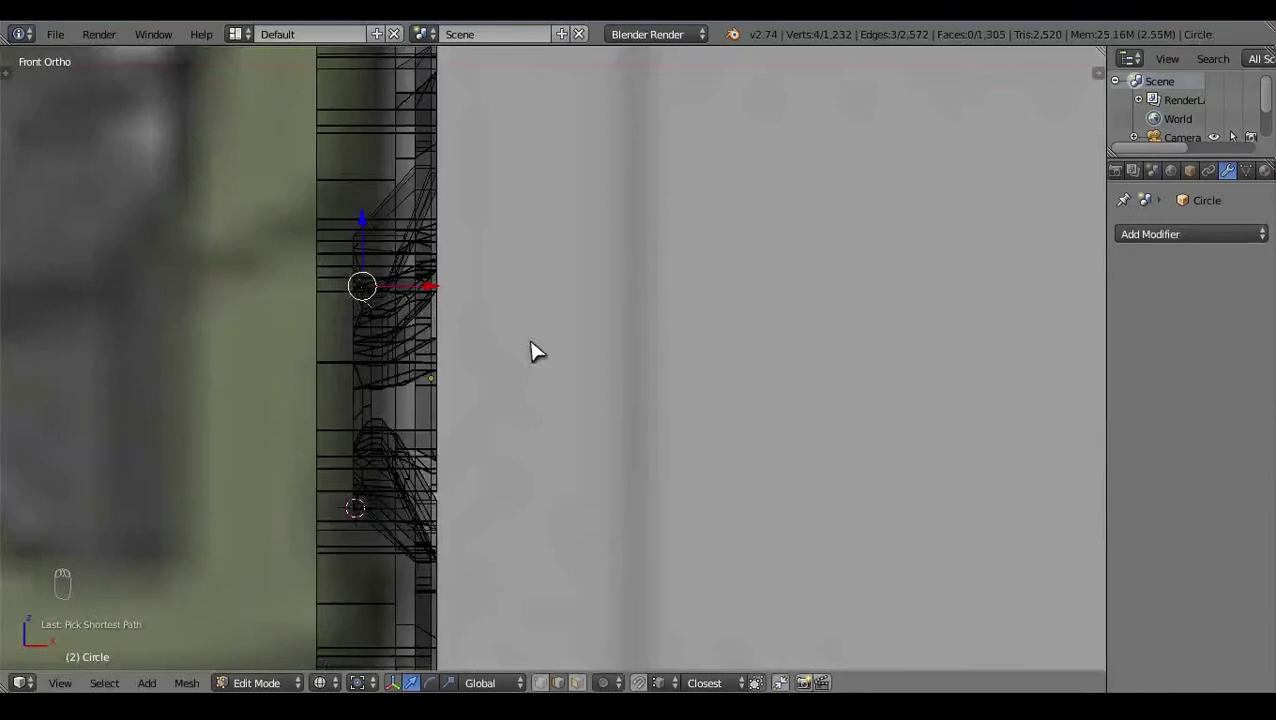
pyautogui.press('a')
pyautogui.press('ctrl+z')
pyautogui.press('ctrl+z')
pyautogui.press('ctrl+z')
pyautogui.press('ctrl+z')
pyautogui.click(654, 345)
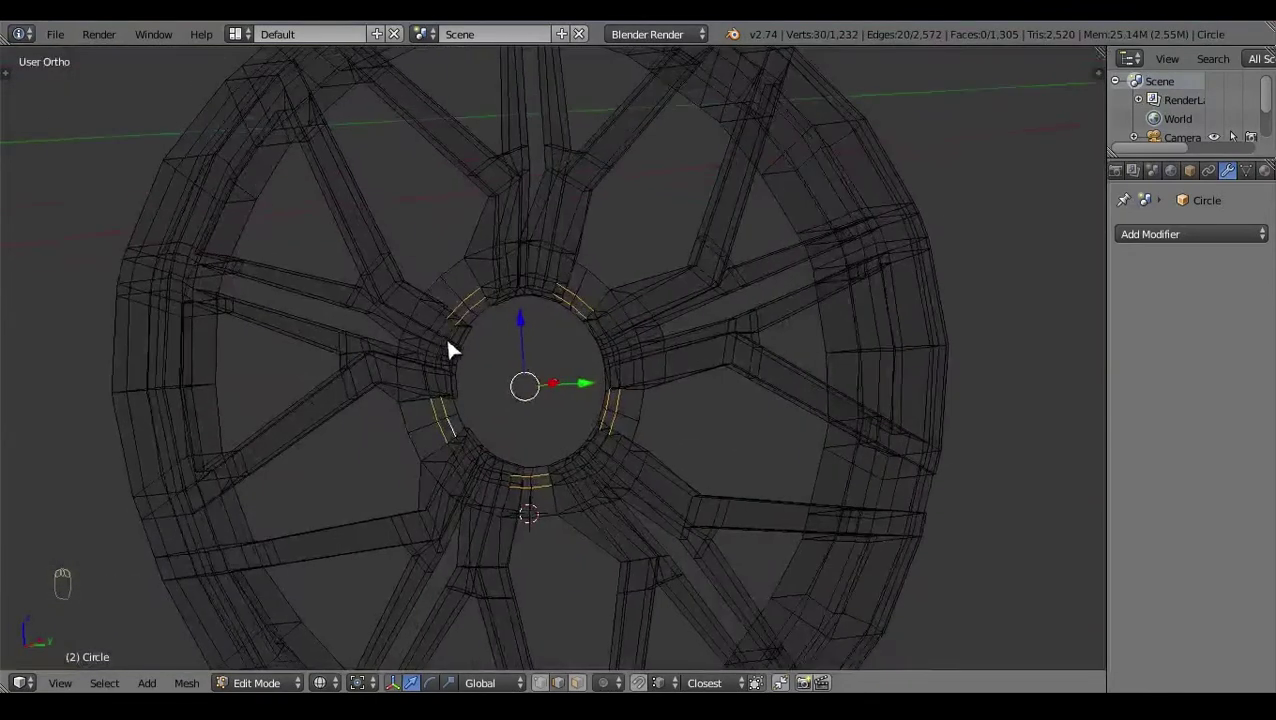
# Step: Circle-select the hub vertices in side view and align them to the reference photo in wireframe
pyautogui.press('KP_3')
pyautogui.press('c')
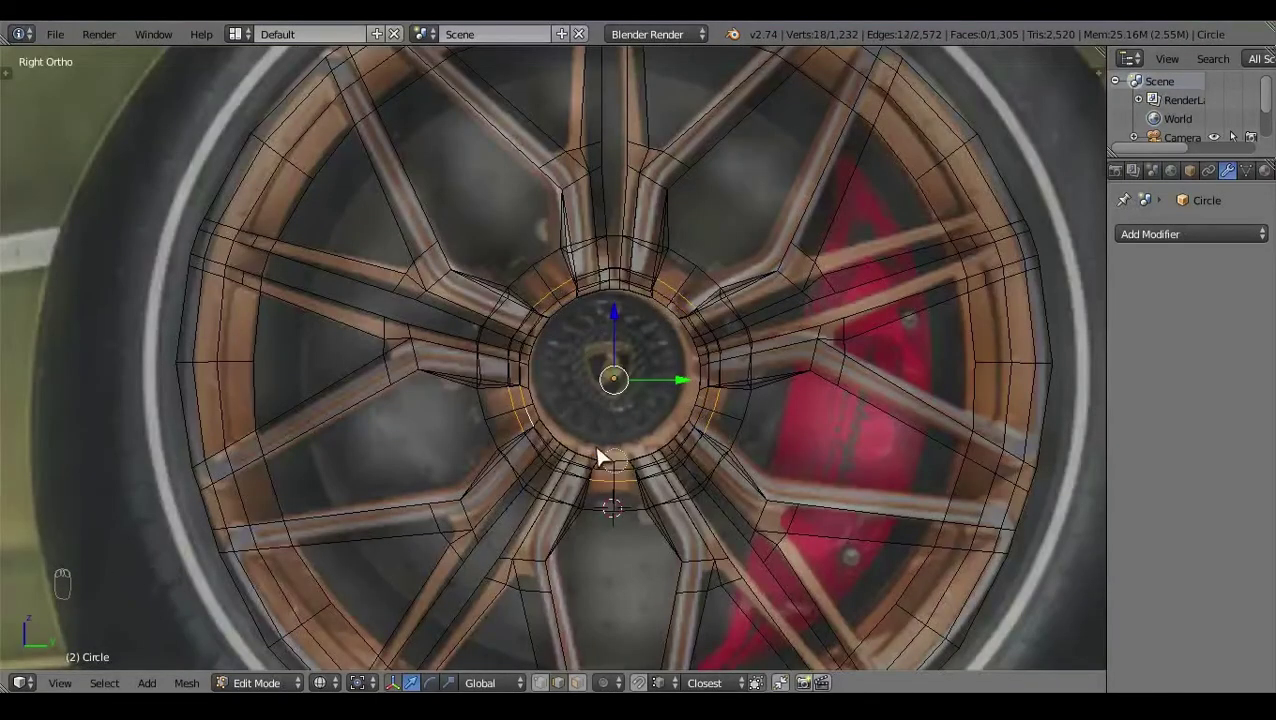
pyautogui.rightClick(559, 401)
pyautogui.press('KP_1')
pyautogui.moveTo(433, 390); pyautogui.dragTo(563, 409)
pyautogui.press('a')
pyautogui.press('z')
pyautogui.click(674, 533)
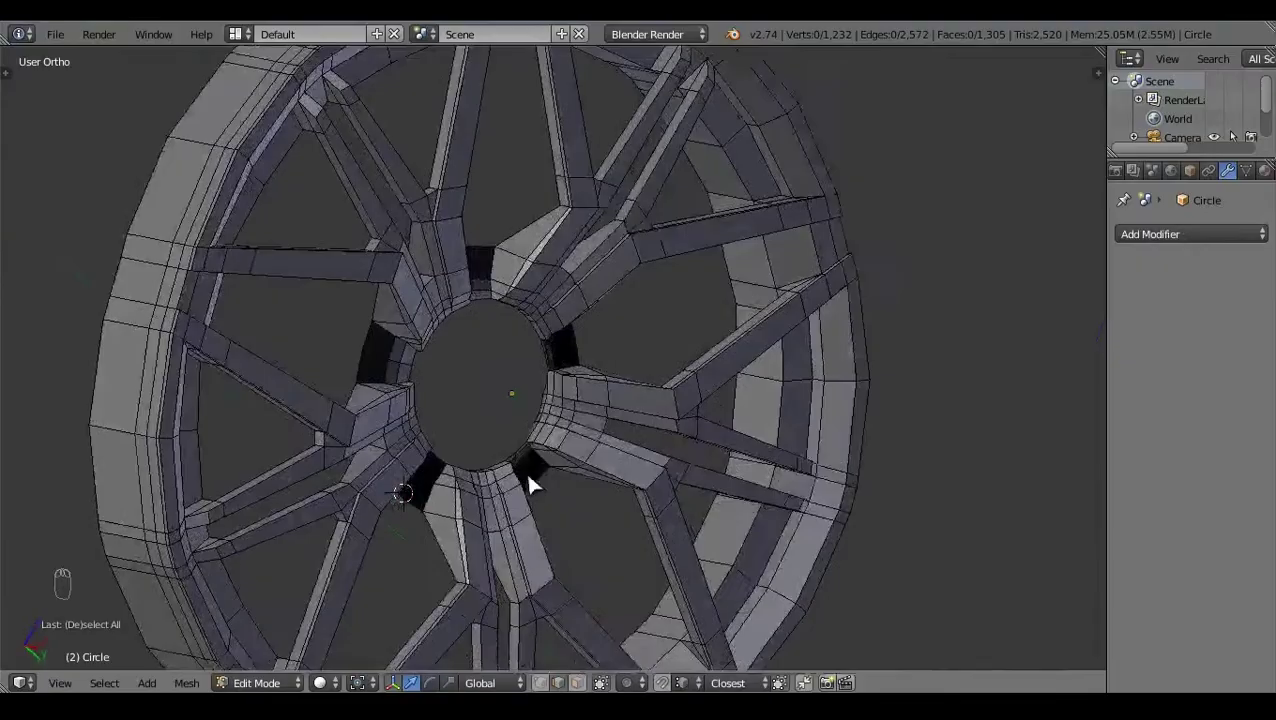
# Step: Settle the closed hub ring at 1,232 vertices, leave Edit Mode and show the white Sian render
pyautogui.click(529, 377)
pyautogui.click(408, 386)
pyautogui.moveTo(627, 356); pyautogui.dragTo(622, 495)
pyautogui.press('ctrl+z')
pyautogui.press('ctrl+z')
pyautogui.press('a')
pyautogui.click(591, 501)
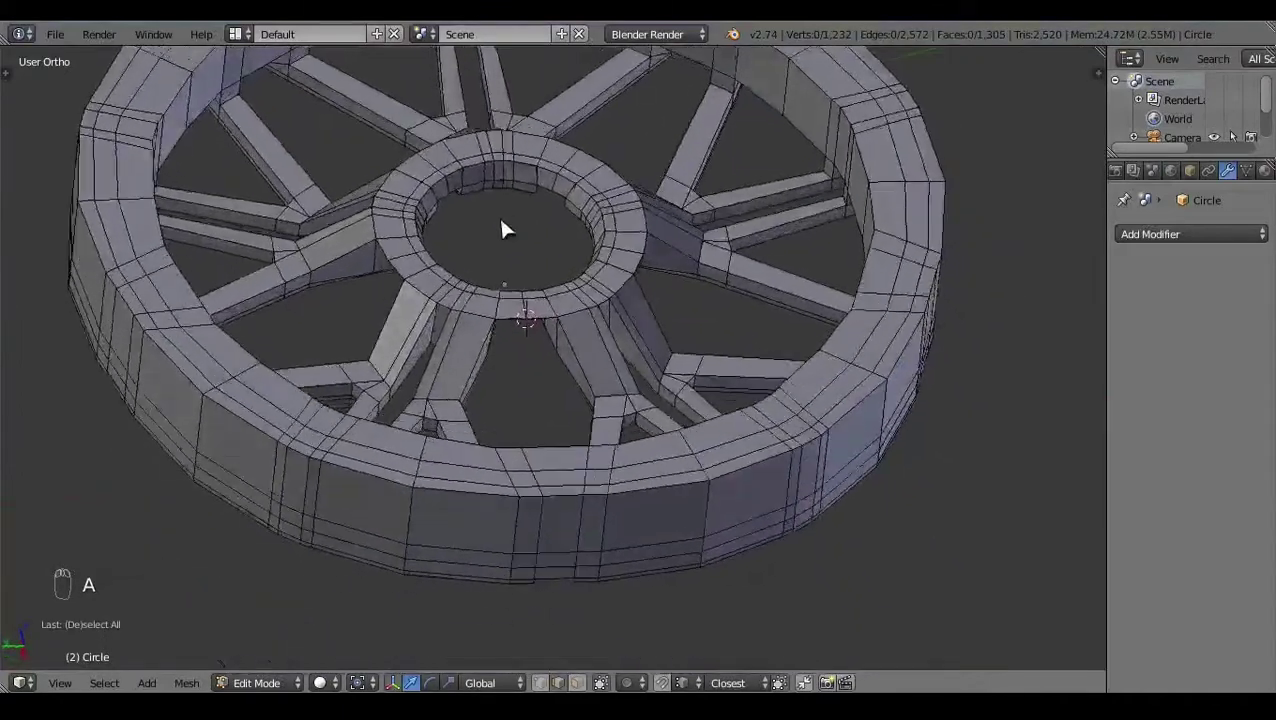
pyautogui.click(686, 489)
pyautogui.press('KP_3')
pyautogui.press('Tab')
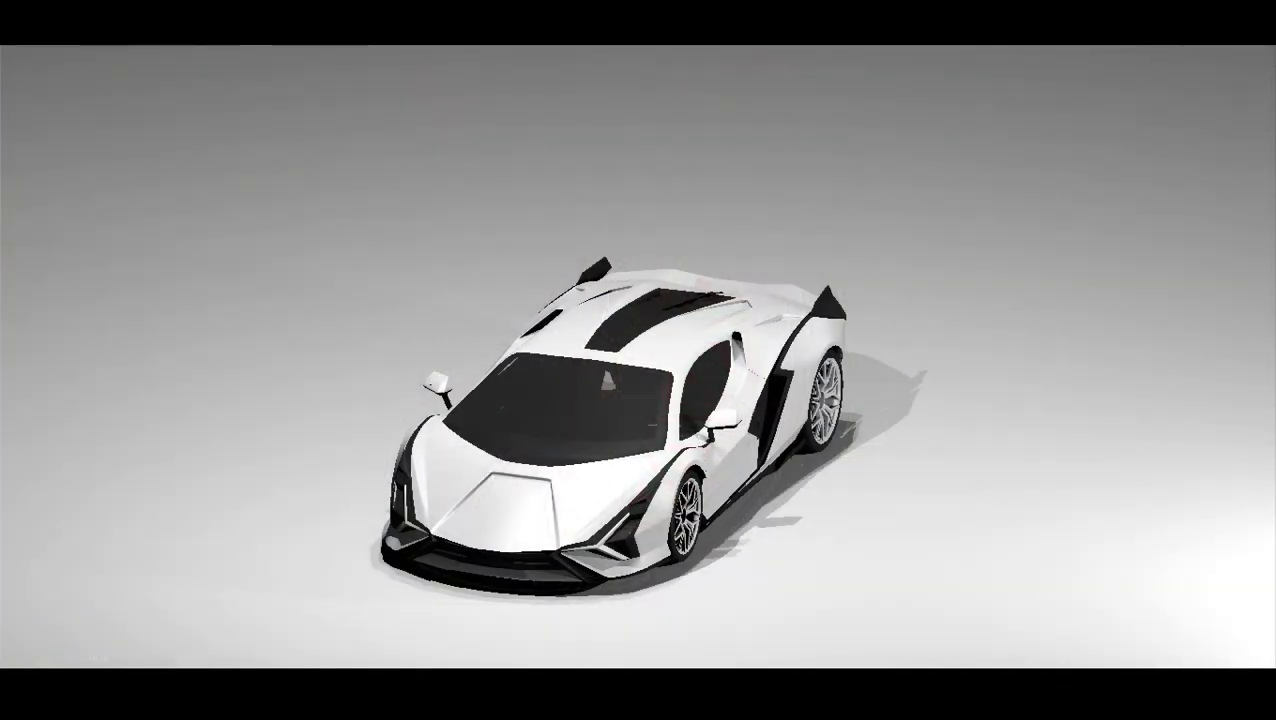